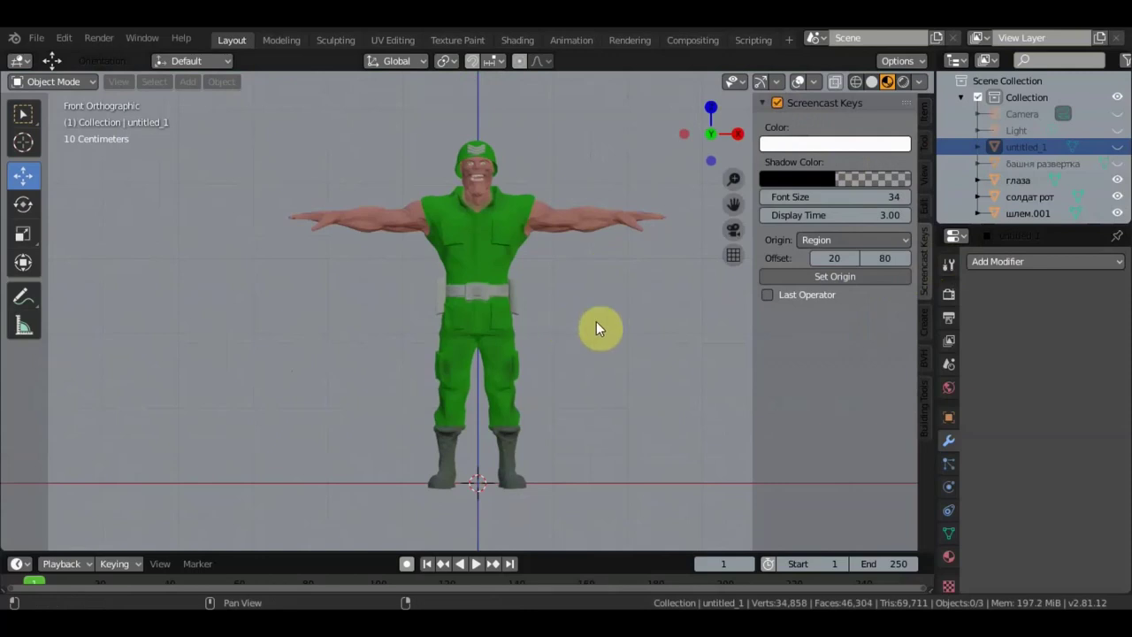
Step: Zoom the viewport in and out on the T-posed soldier scene
scroll("up", 3)
scroll("down", 3)
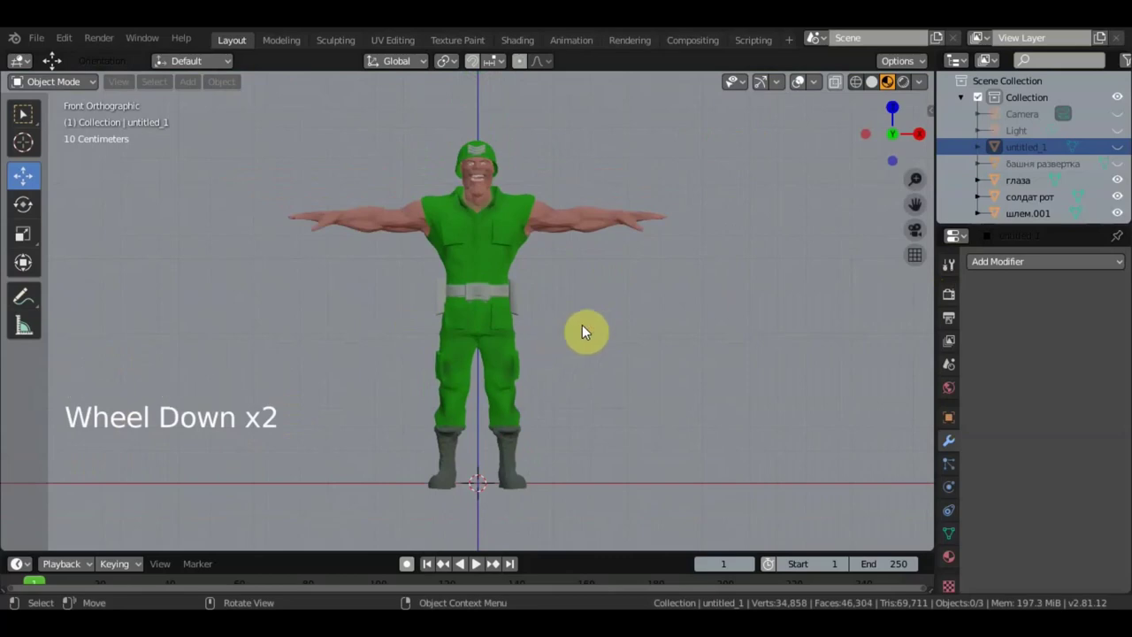
Step: Add an armature bone at head height and hide two body meshes in the Outliner
key("shift+a")
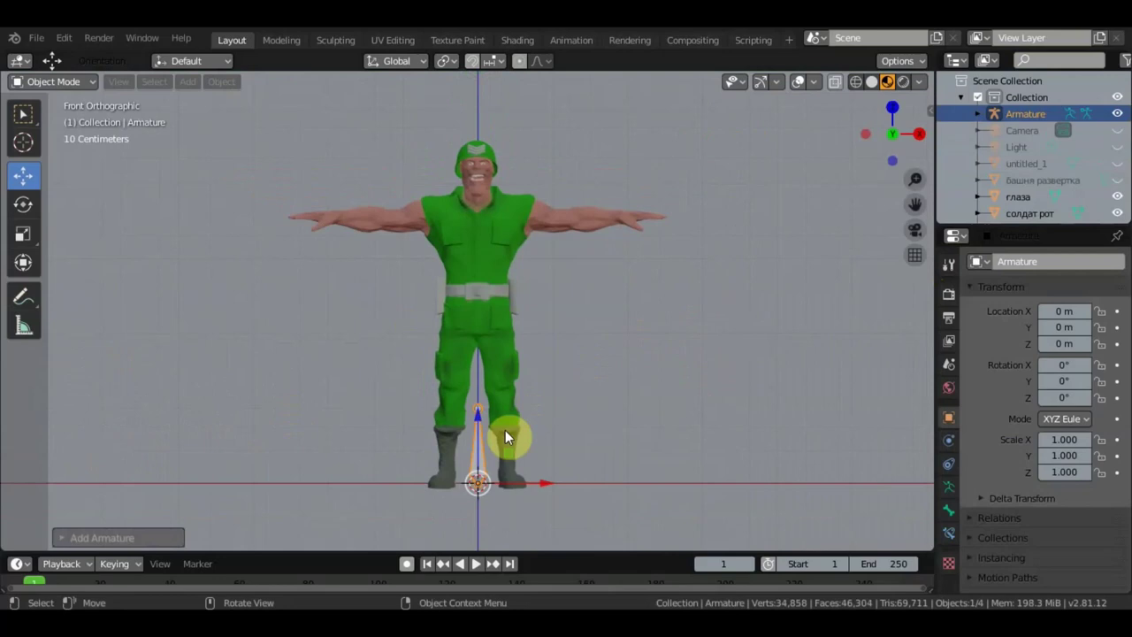
left_click(482, 322)
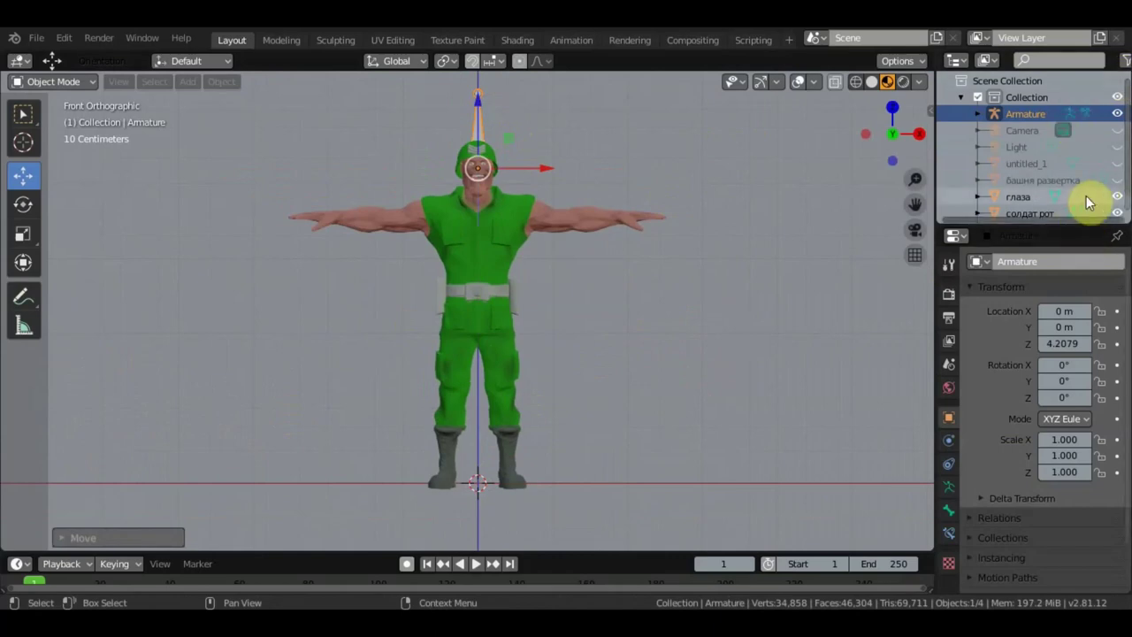
scroll("down", 3)
left_click(1124, 197)
left_click(1126, 217)
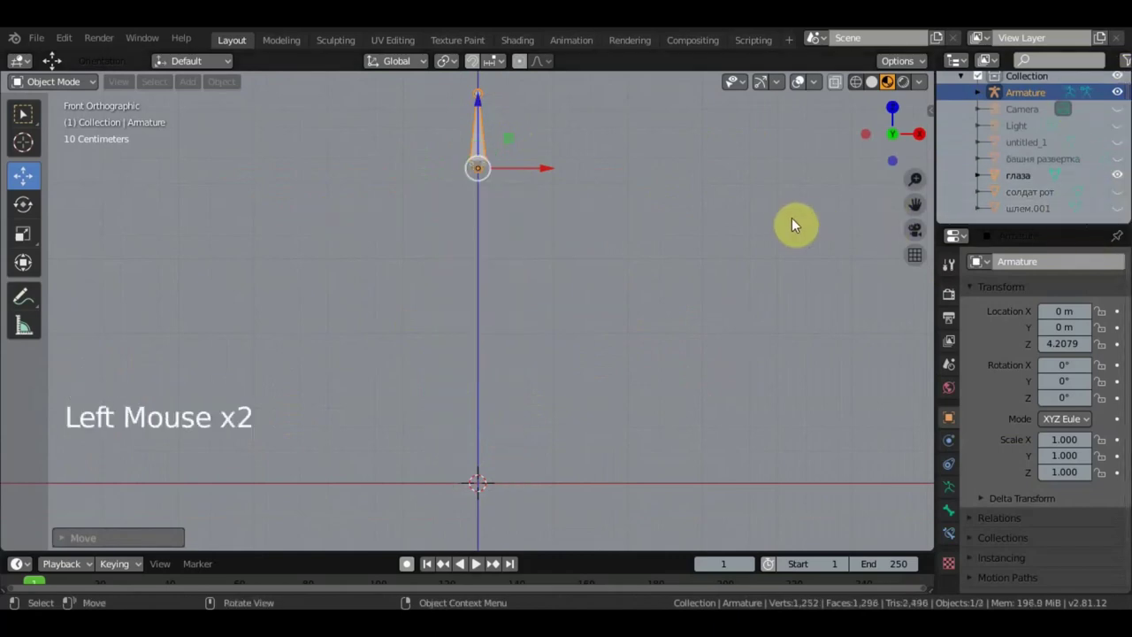
scroll("up", 3)
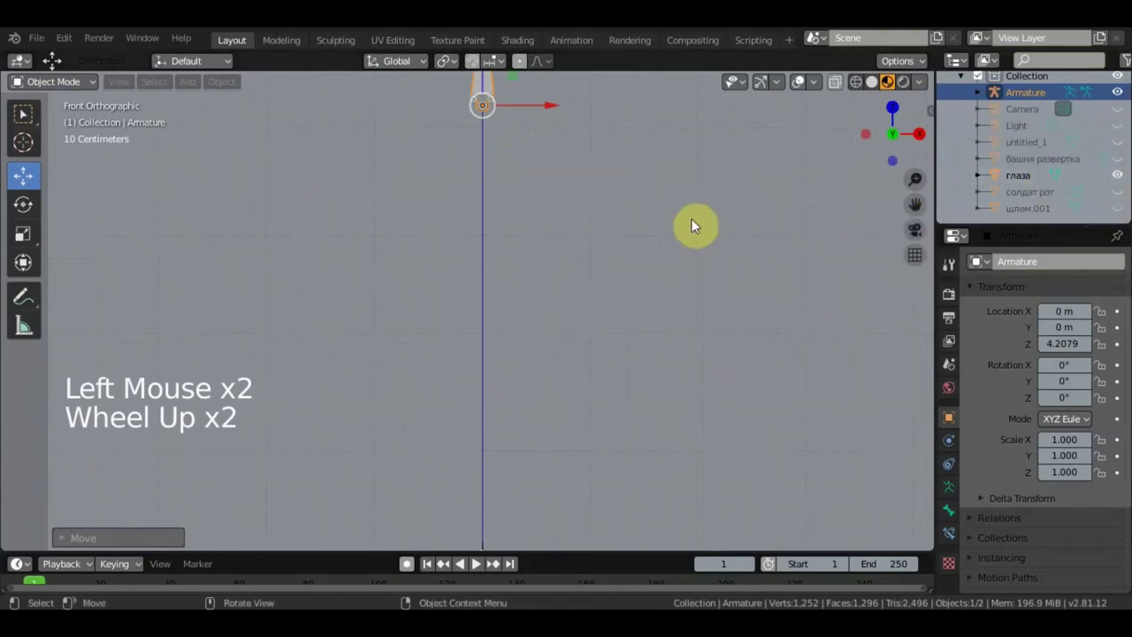
Step: Shrink the armature to about a quarter size while orbiting around it
middle_click(680, 243)
scroll("up", 3)
middle_click(649, 363)
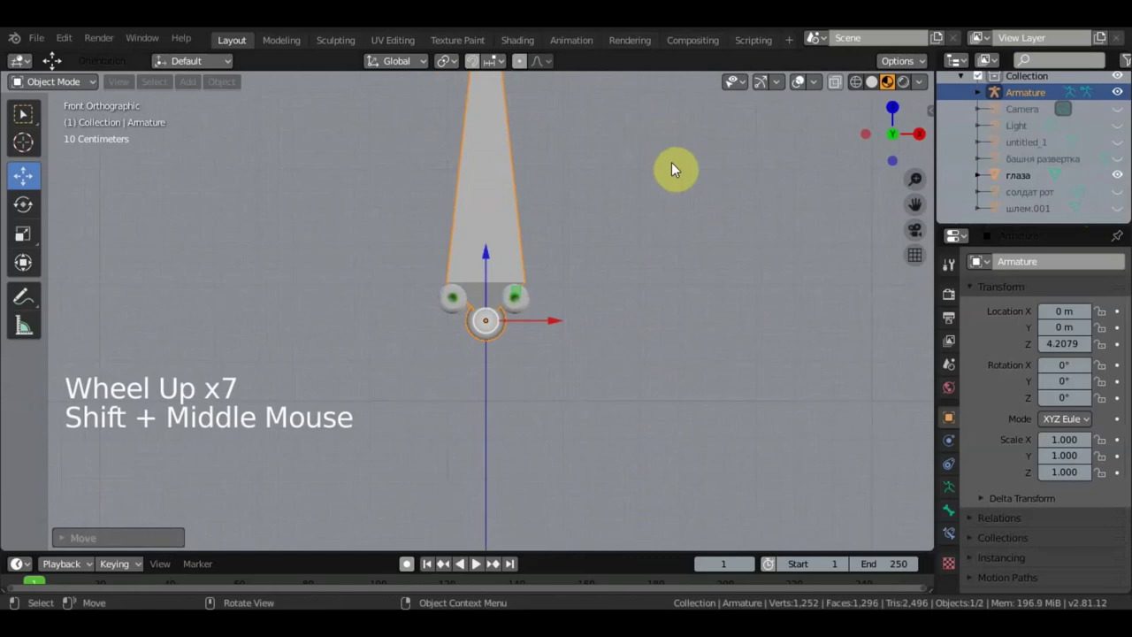
scroll("down", 3)
middle_click(626, 241)
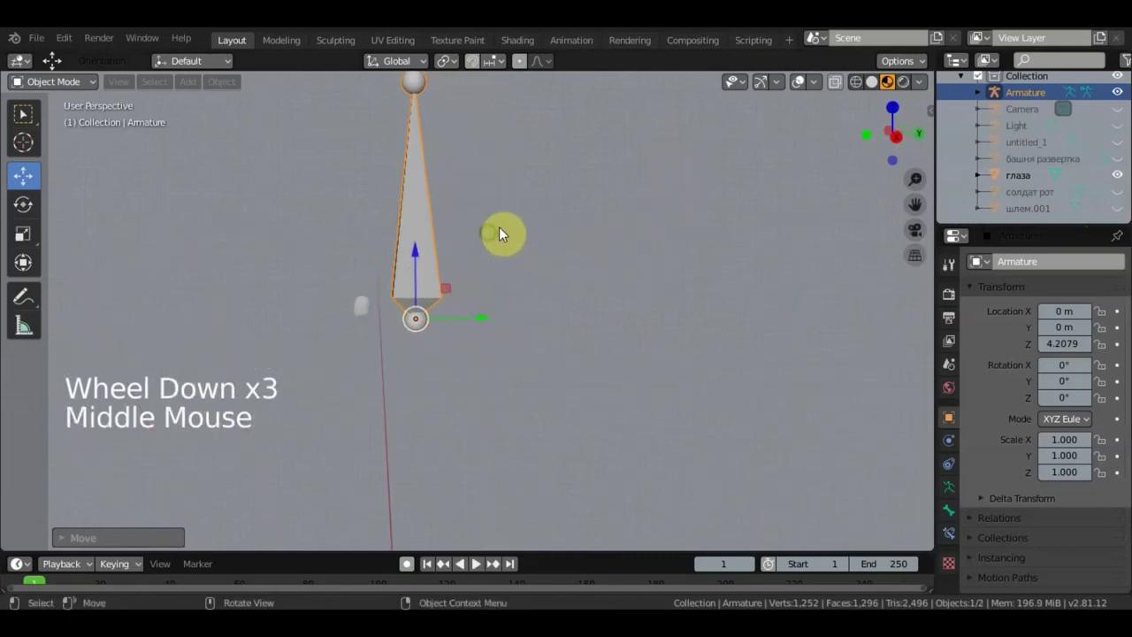
key("s")
middle_click(540, 318)
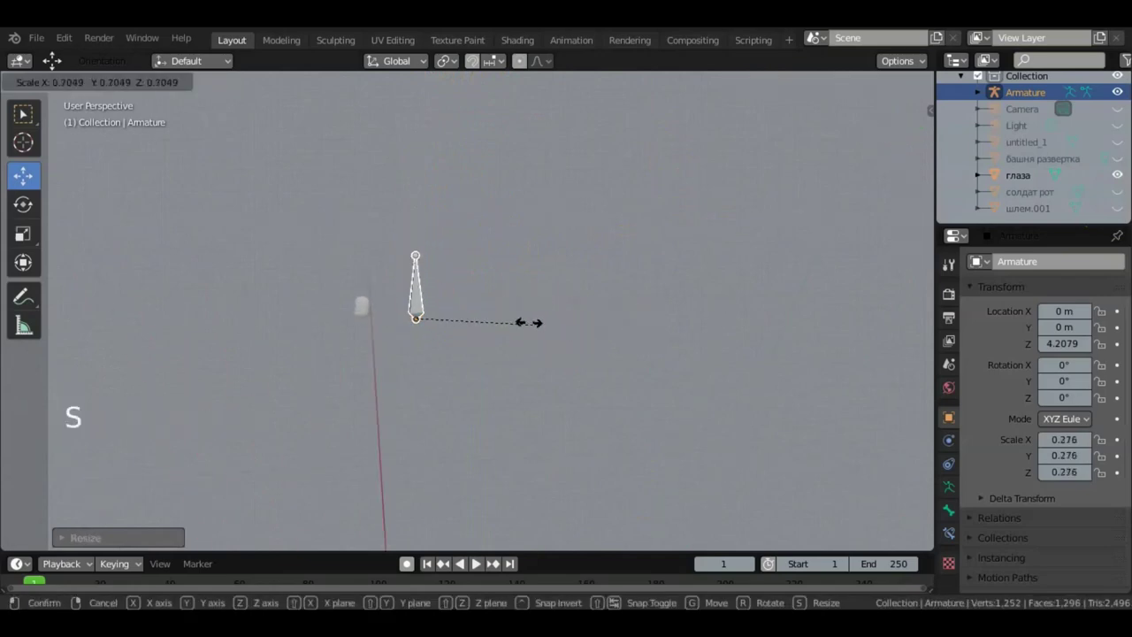
scroll("up", 3)
middle_click(558, 319)
middle_click(667, 319)
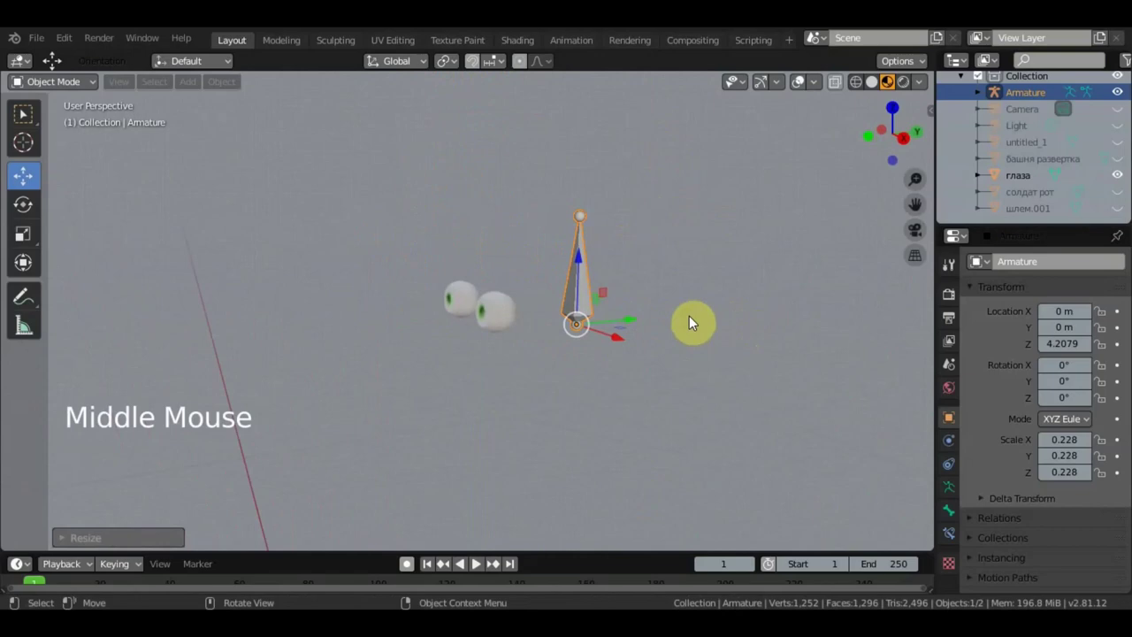
middle_click(673, 322)
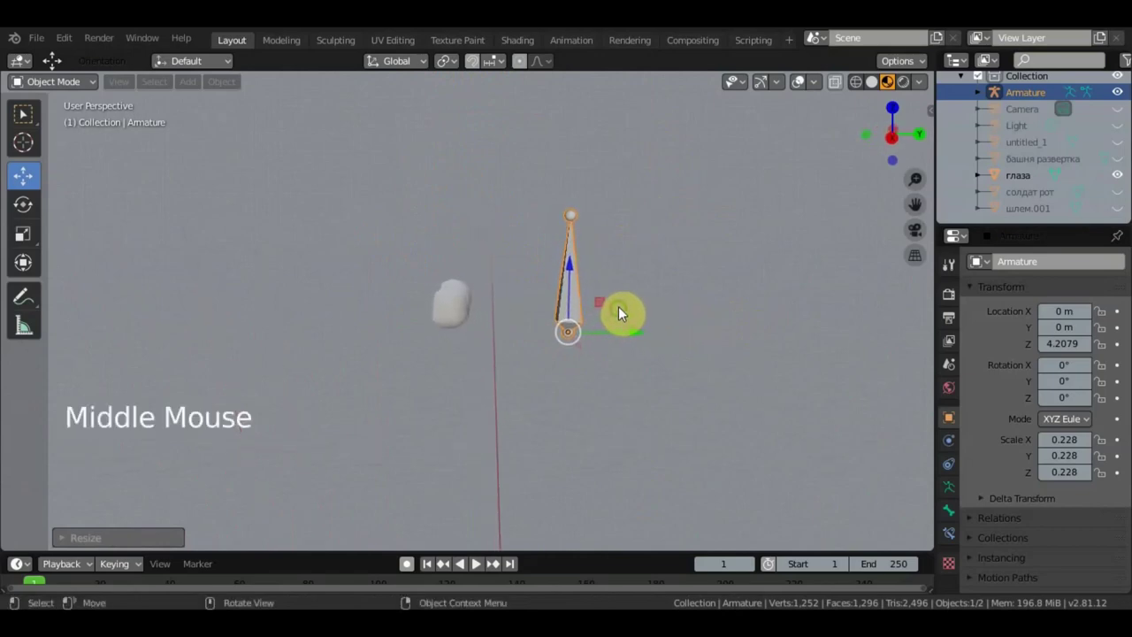
Step: Nudge the armature along the Y axis toward the character and inspect it
left_click(594, 327)
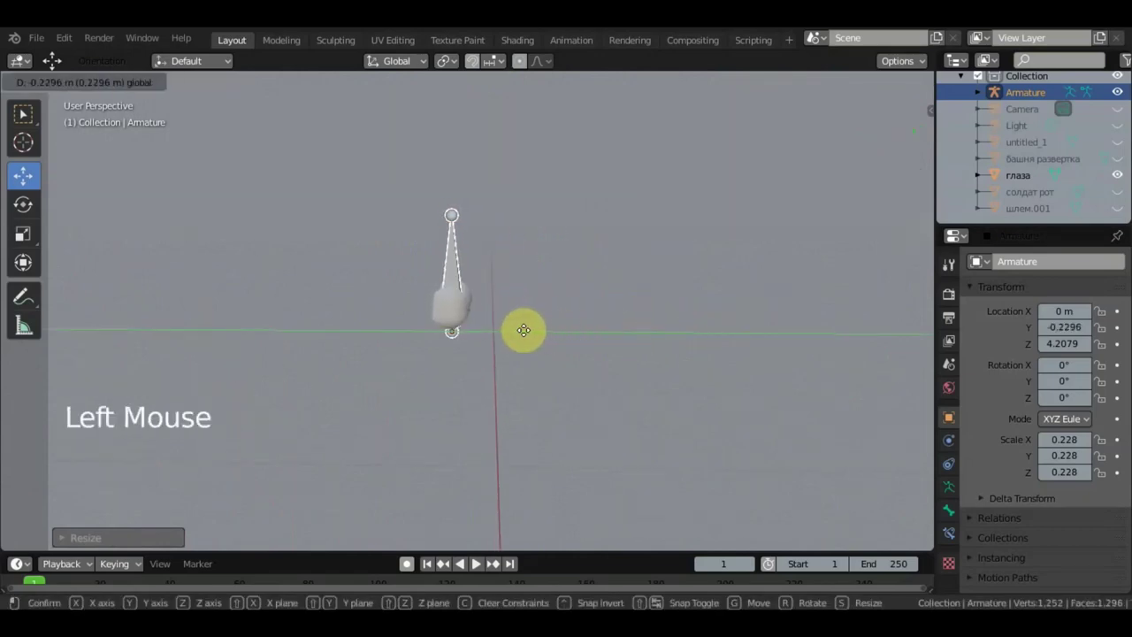
left_click(455, 249)
middle_click(603, 280)
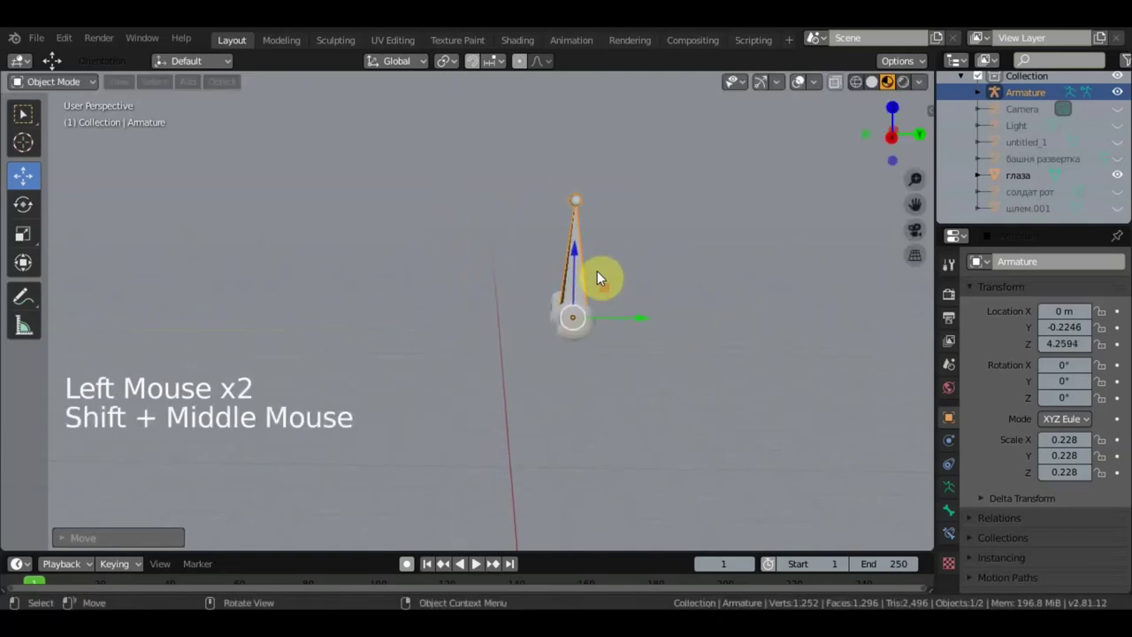
scroll("up", 3)
middle_click(550, 279)
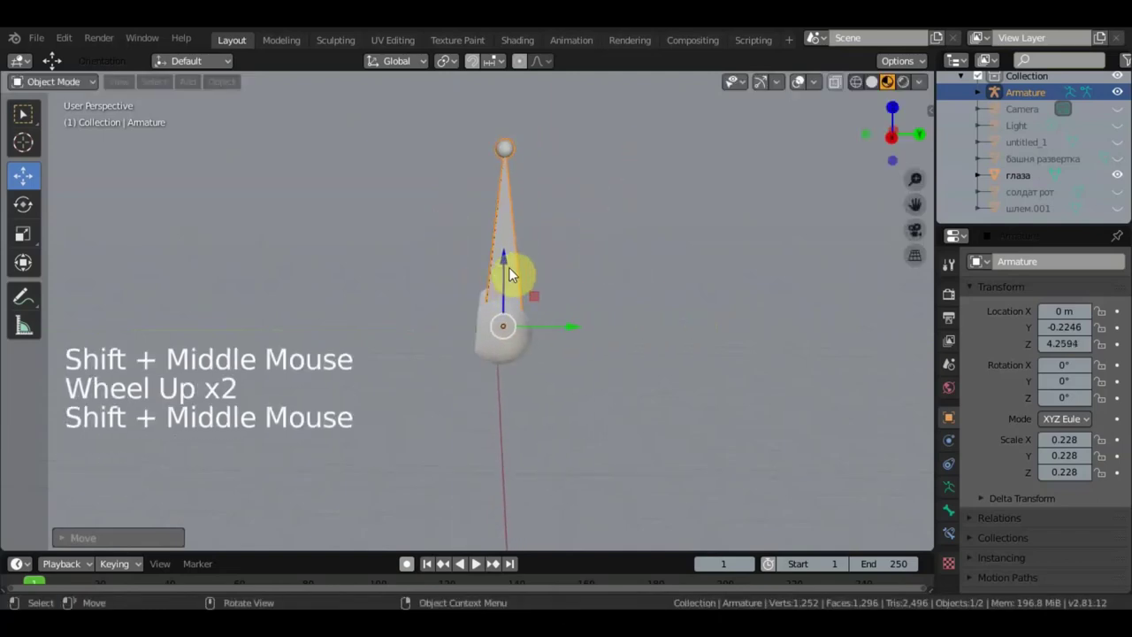
middle_click(514, 275)
Step: Enable In Front in the armature's Viewport Display and open the interaction mode list
key("KP_3")
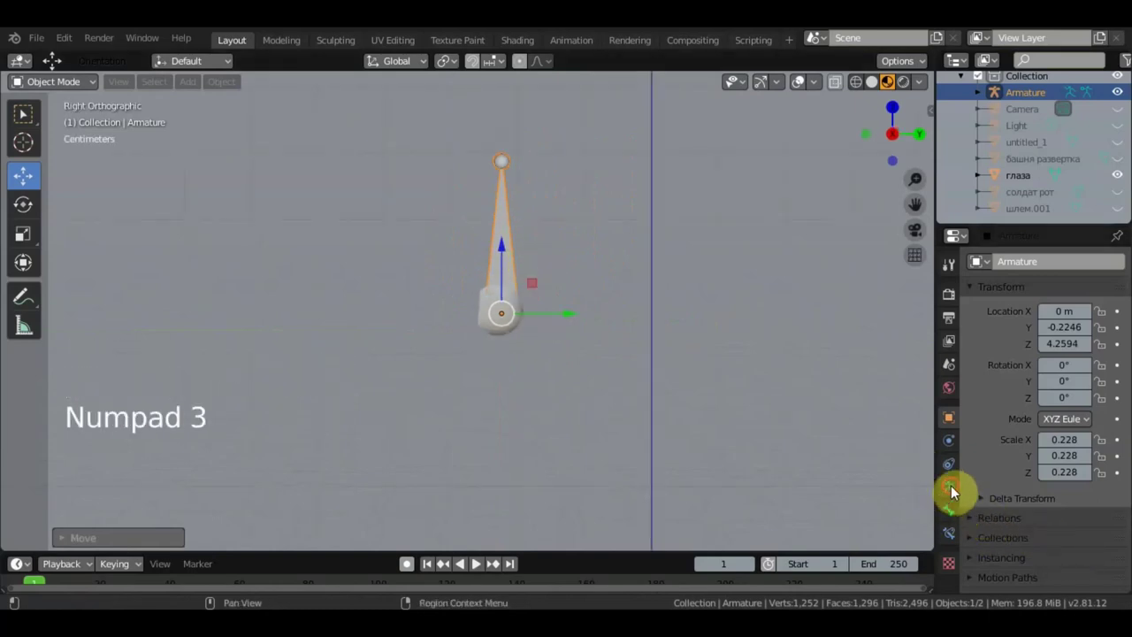
left_click(1088, 524)
left_click(1054, 498)
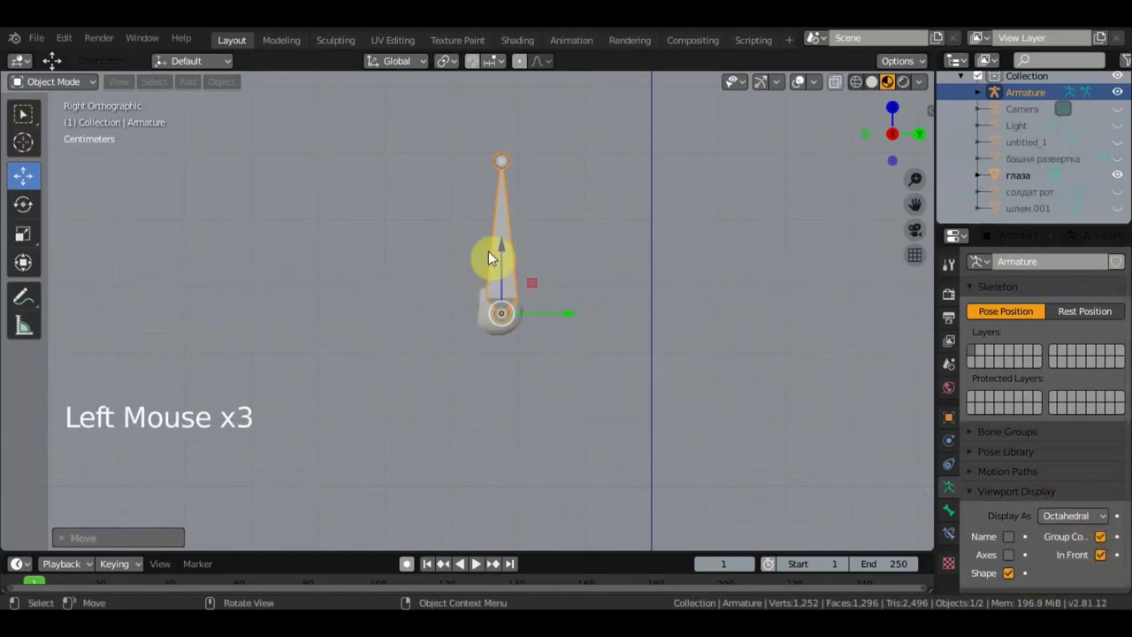
left_click(309, 204)
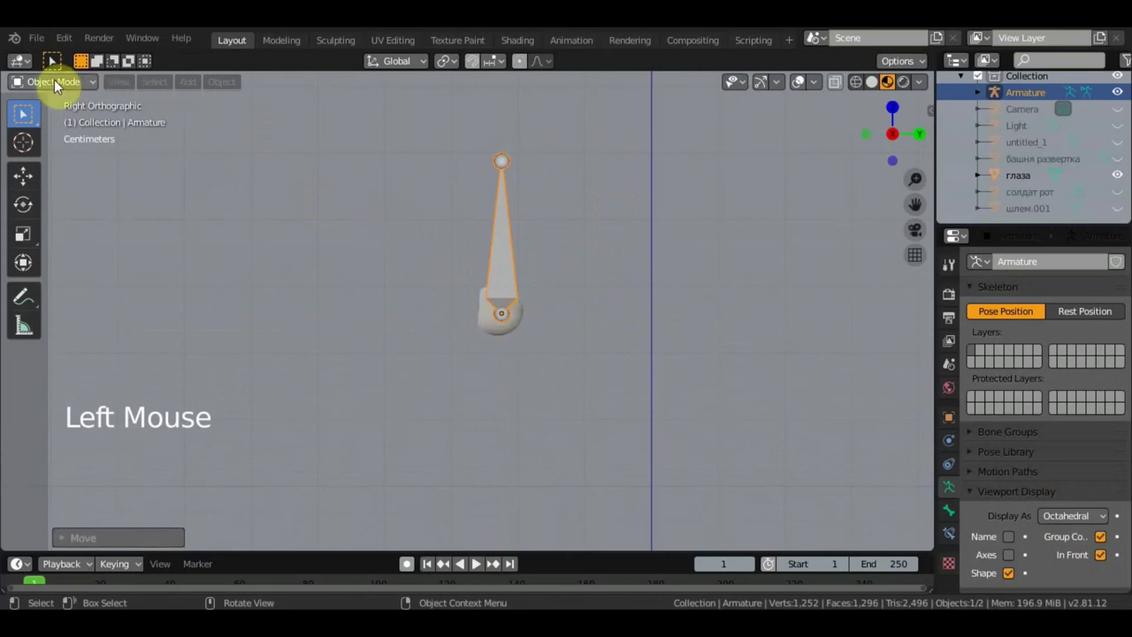
Step: In Edit Mode, extrude Bone.001 from the head bone and move it
left_click(60, 88)
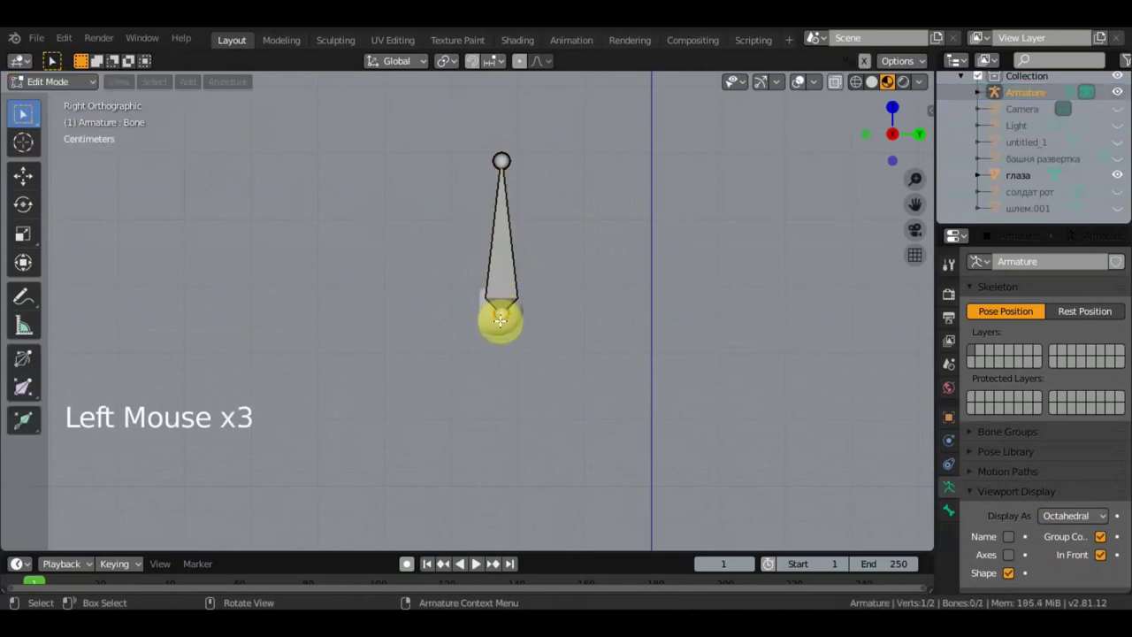
key("e")
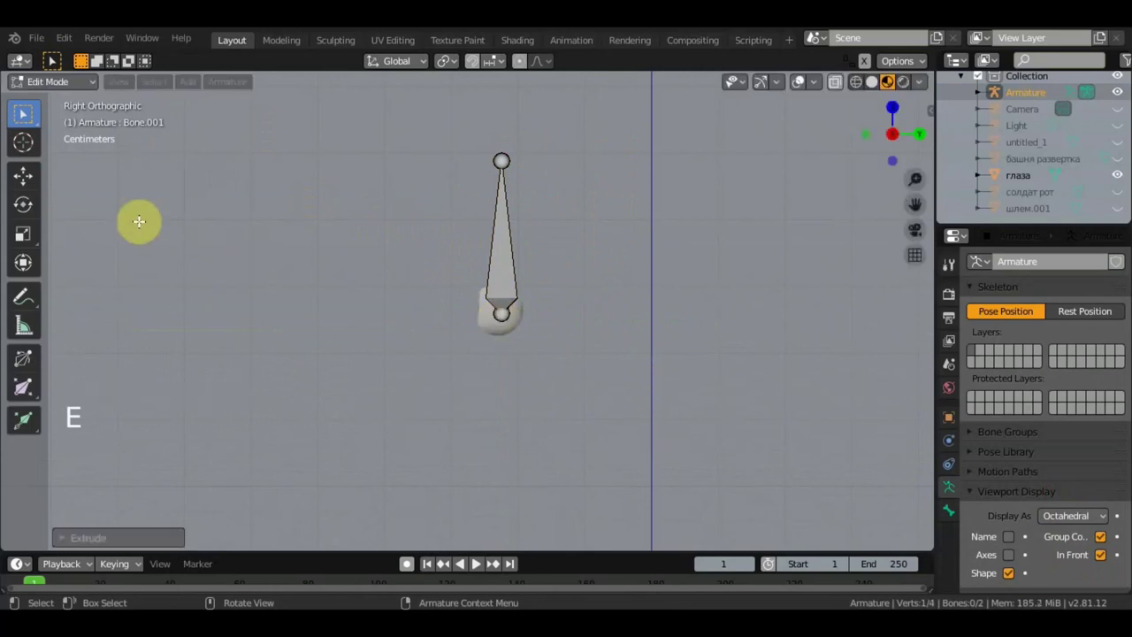
left_click(29, 183)
left_click(557, 310)
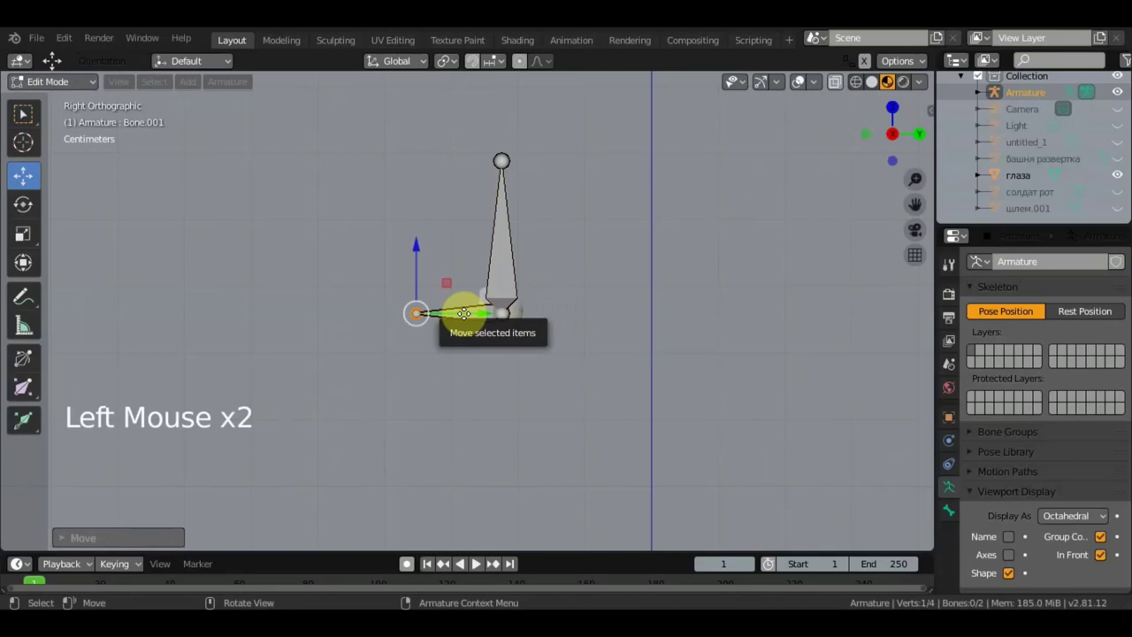
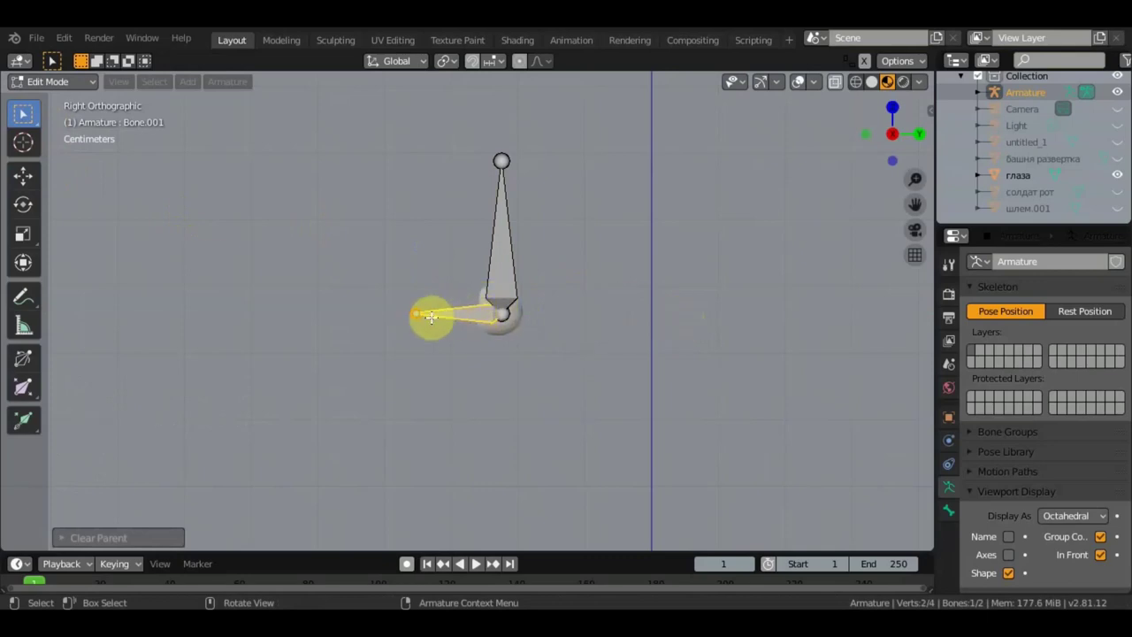
left_click(412, 309)
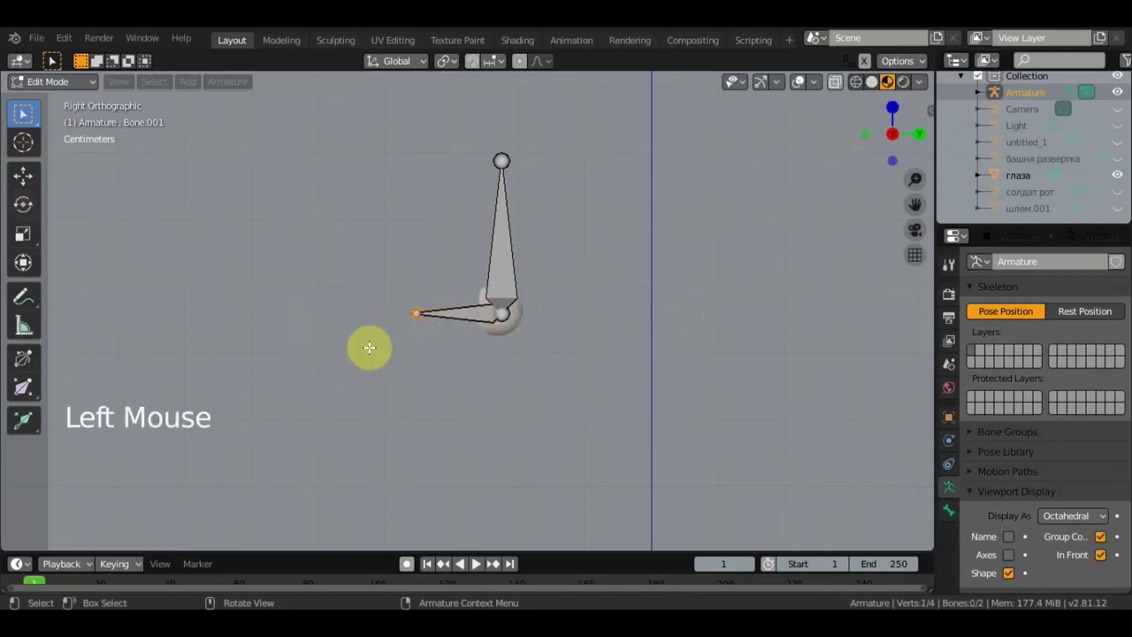
Step: Extrude Bone.002, clear its parent with Alt+P and start moving it near the eye
key("e")
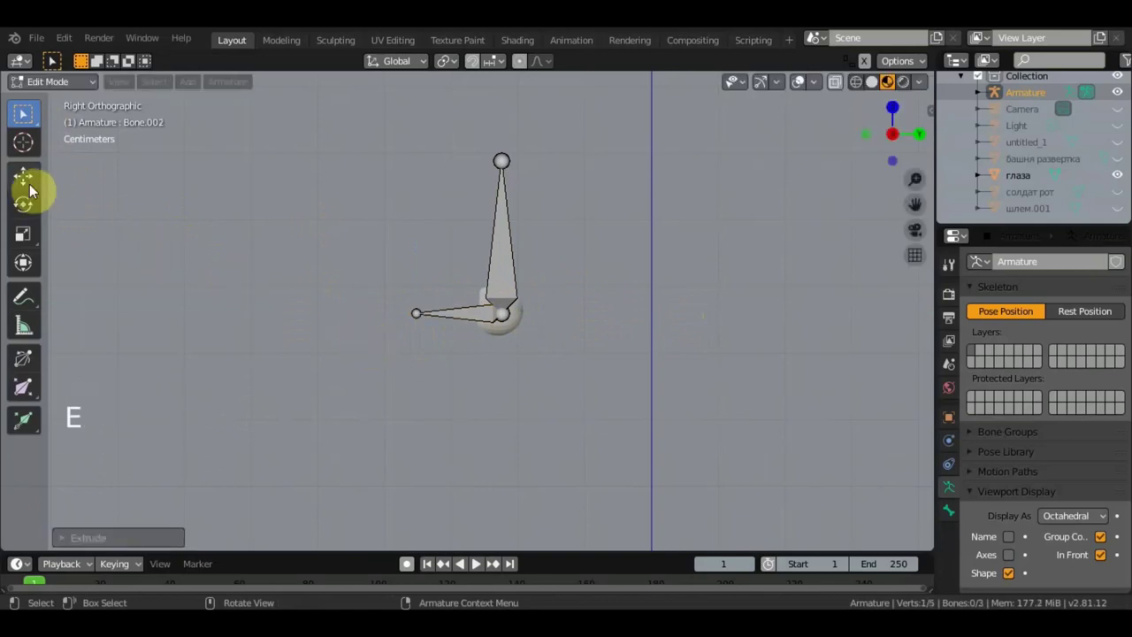
left_click(38, 184)
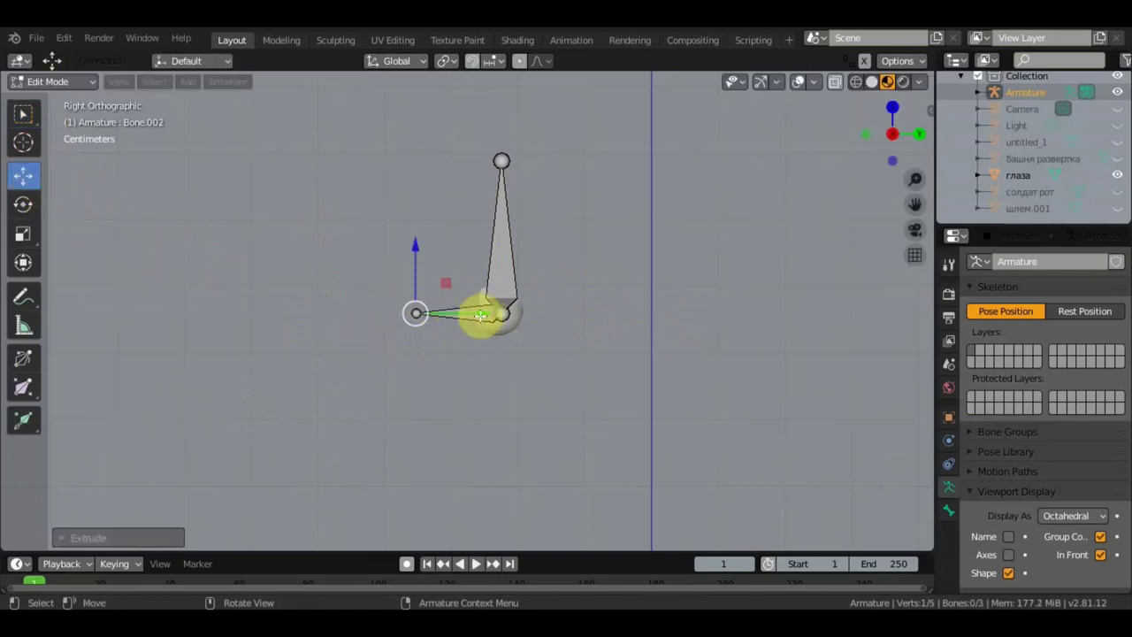
left_click(462, 313)
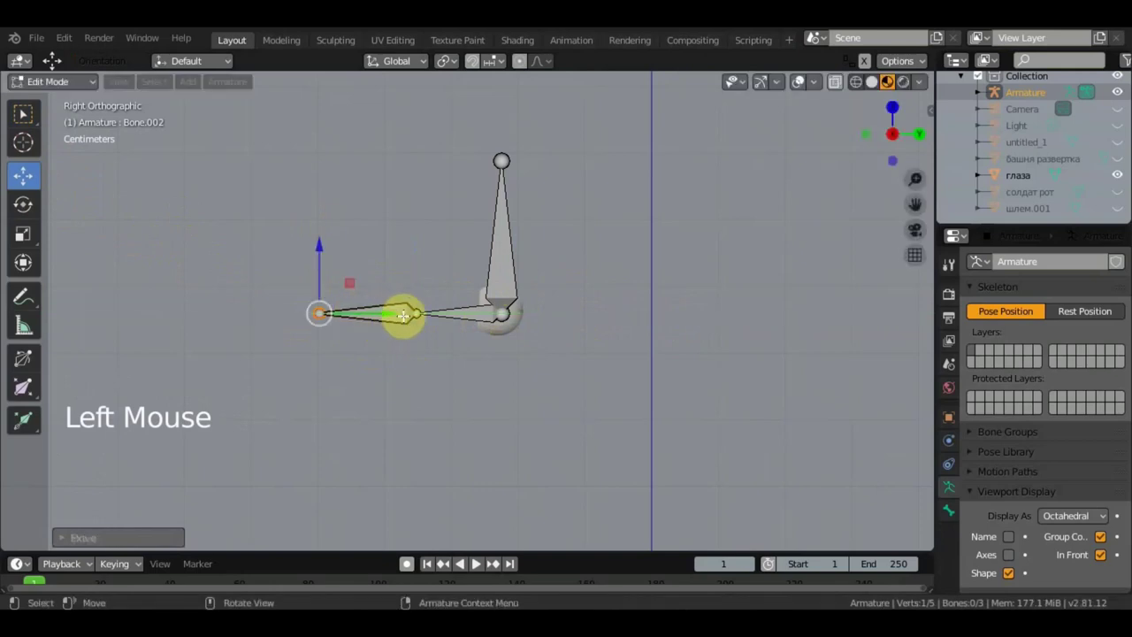
left_click(67, 136)
left_click(376, 316)
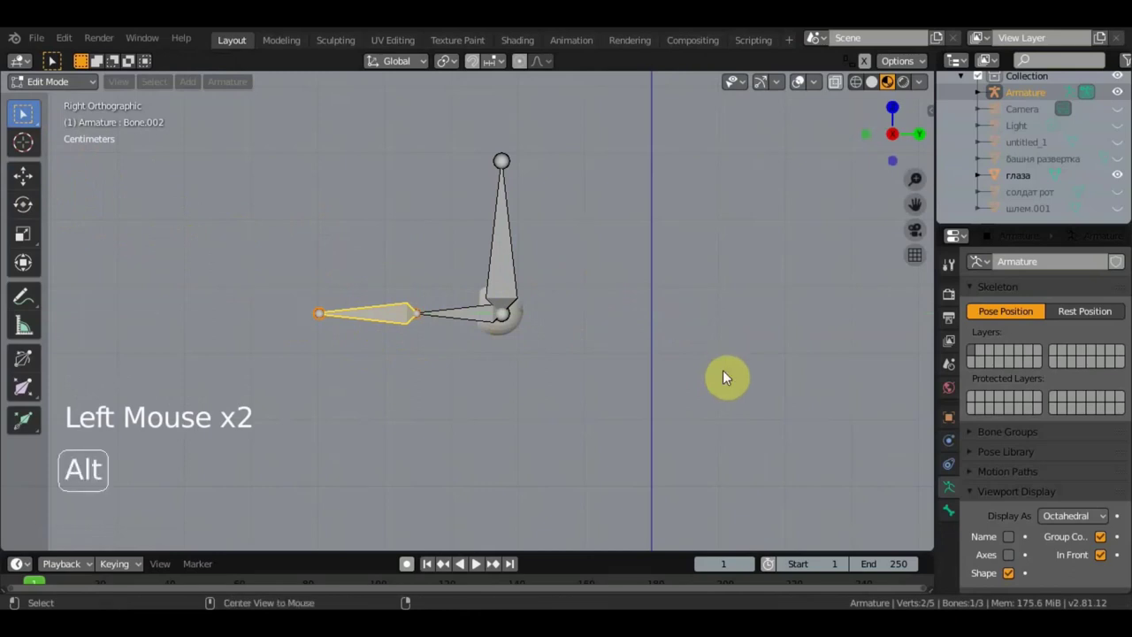
key("alt+p")
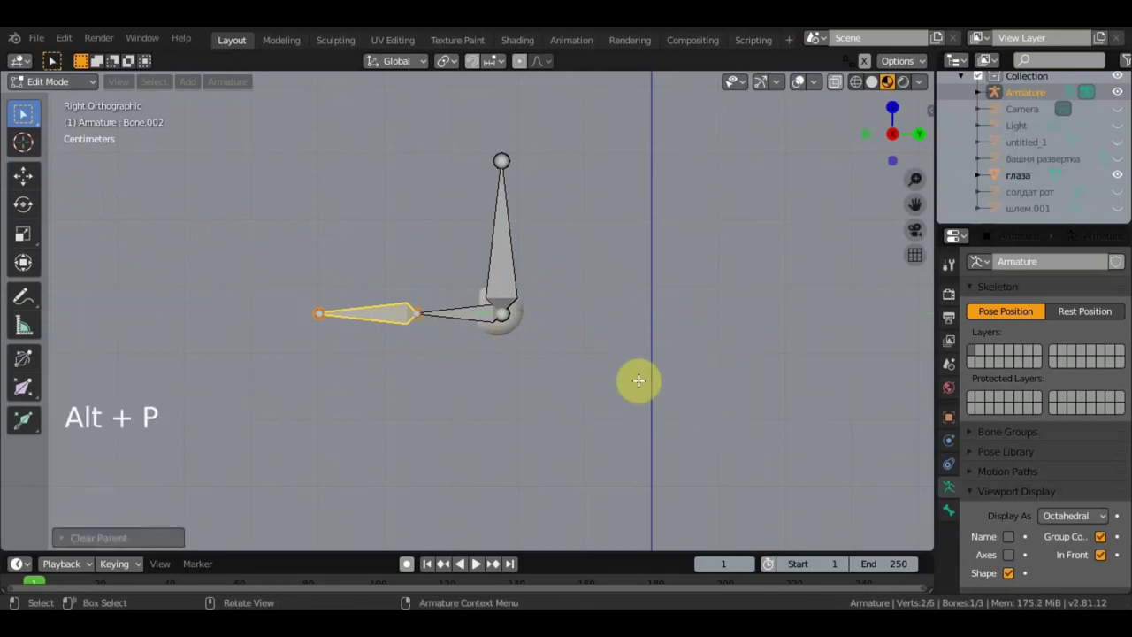
left_click(29, 186)
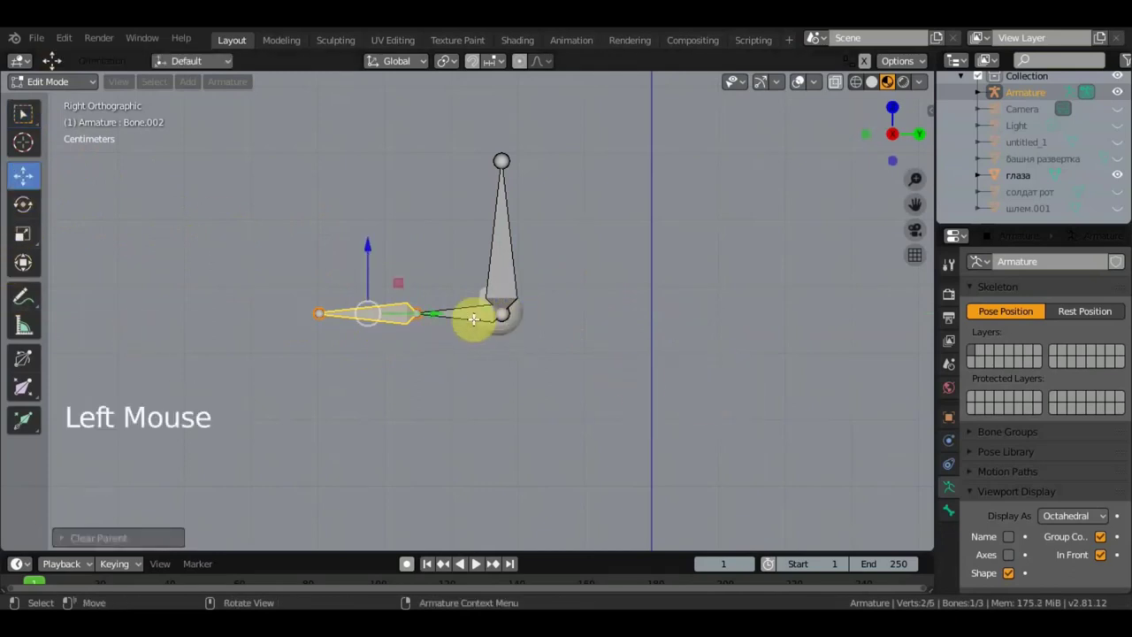
left_click(433, 309)
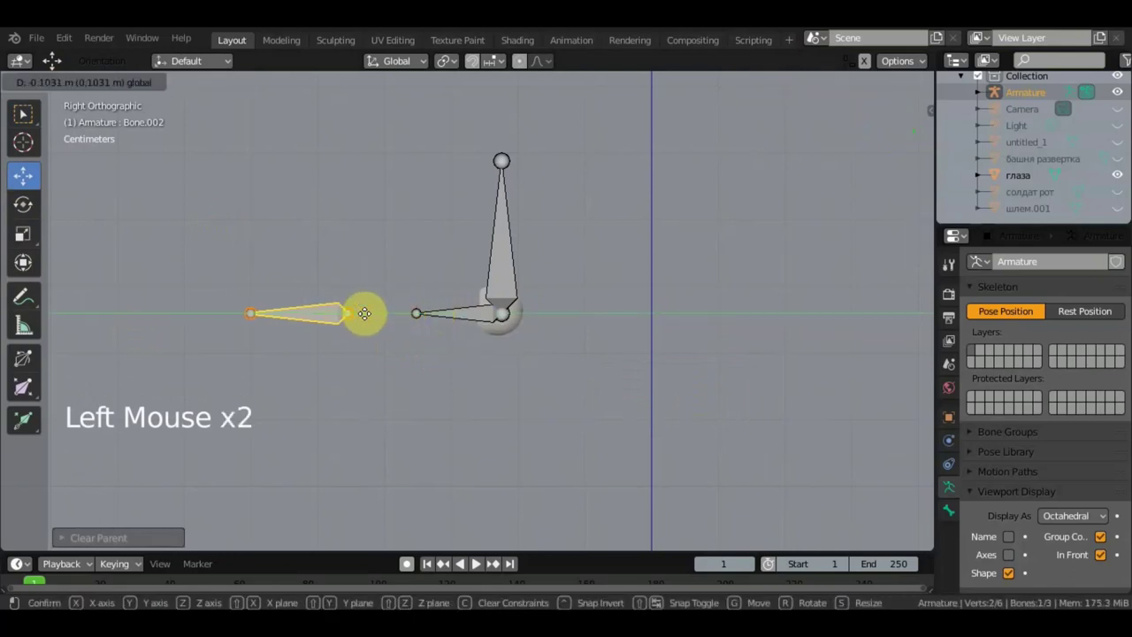
Step: Resize the detached bone and select the small bone to reposition
key("s")
middle_click(506, 430)
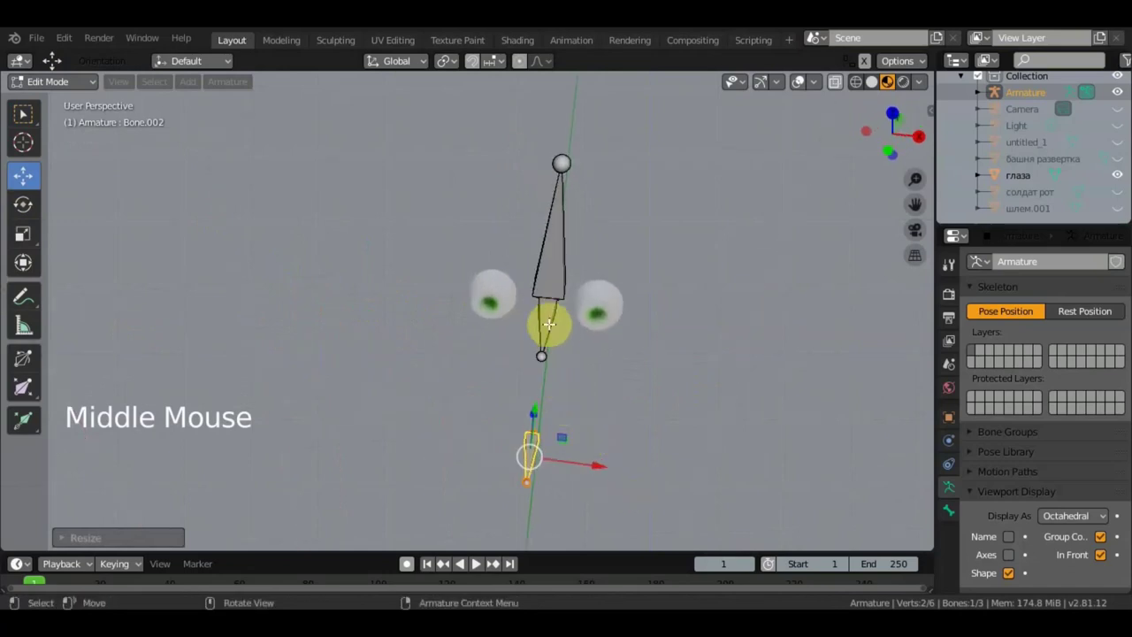
left_click(551, 322)
left_click(618, 391)
middle_click(705, 399)
scroll("up", 3)
middle_click(525, 421)
scroll("up", 3)
scroll("down", 3)
middle_click(709, 441)
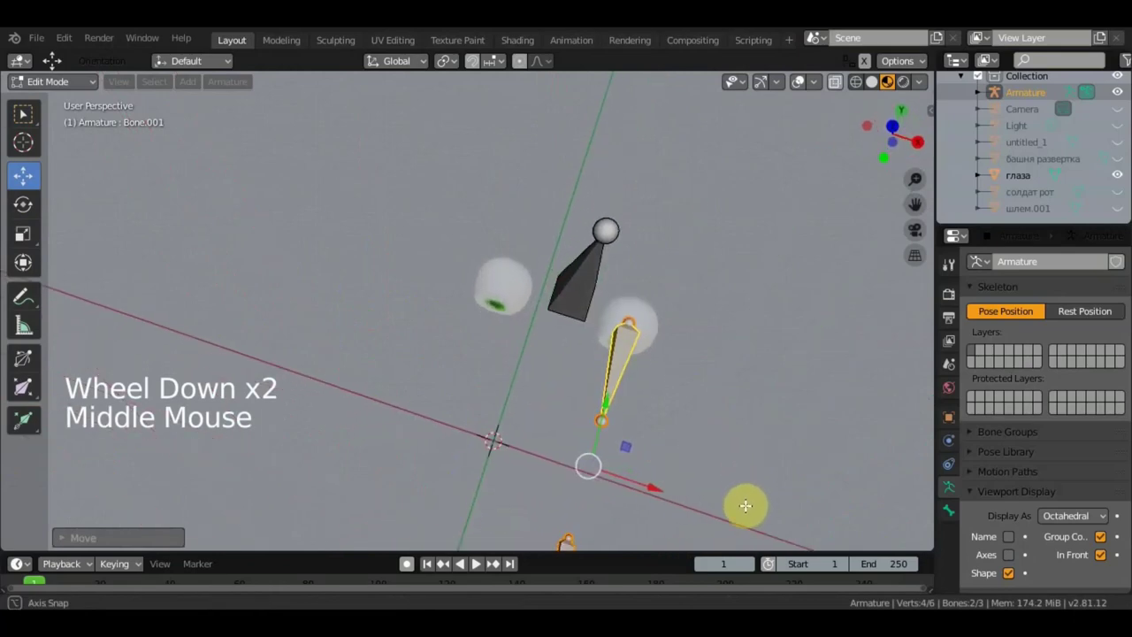
scroll("down", 3)
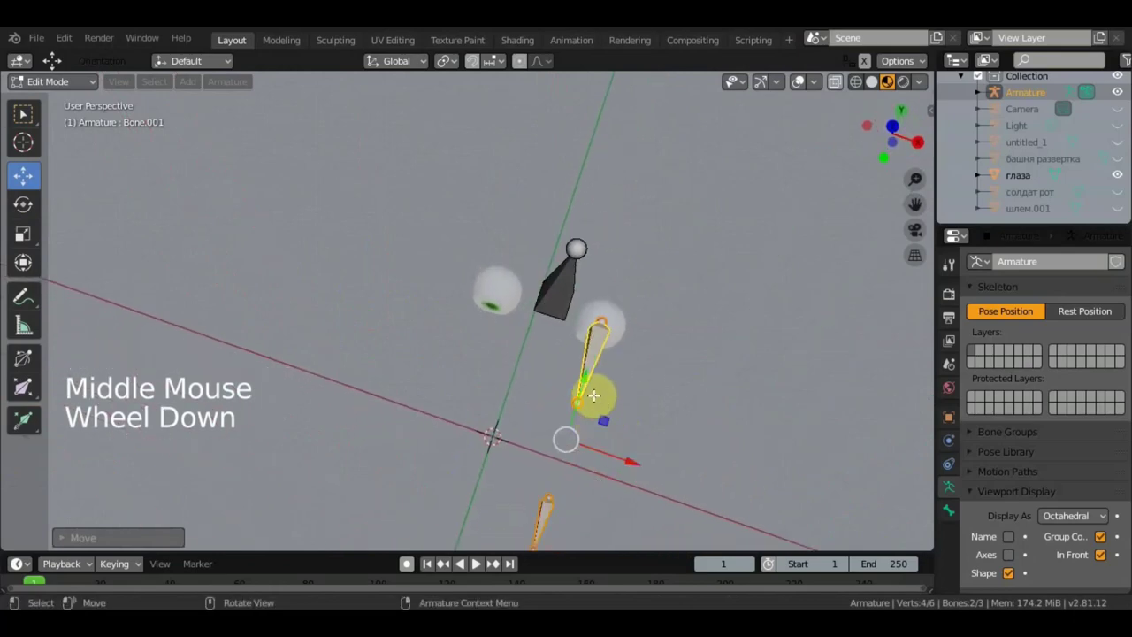
Step: Move the small bone along one axis so it sits within the eye sphere
left_click(584, 374)
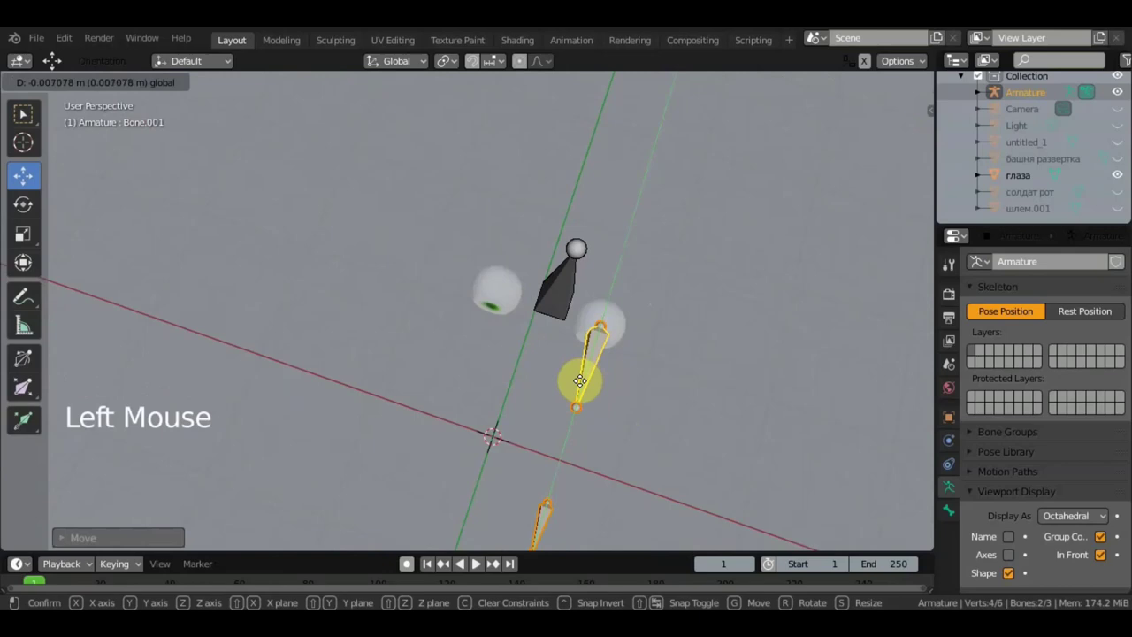
middle_click(752, 377)
scroll("up", 3)
scroll("down", 3)
middle_click(758, 344)
scroll("down", 3)
middle_click(729, 376)
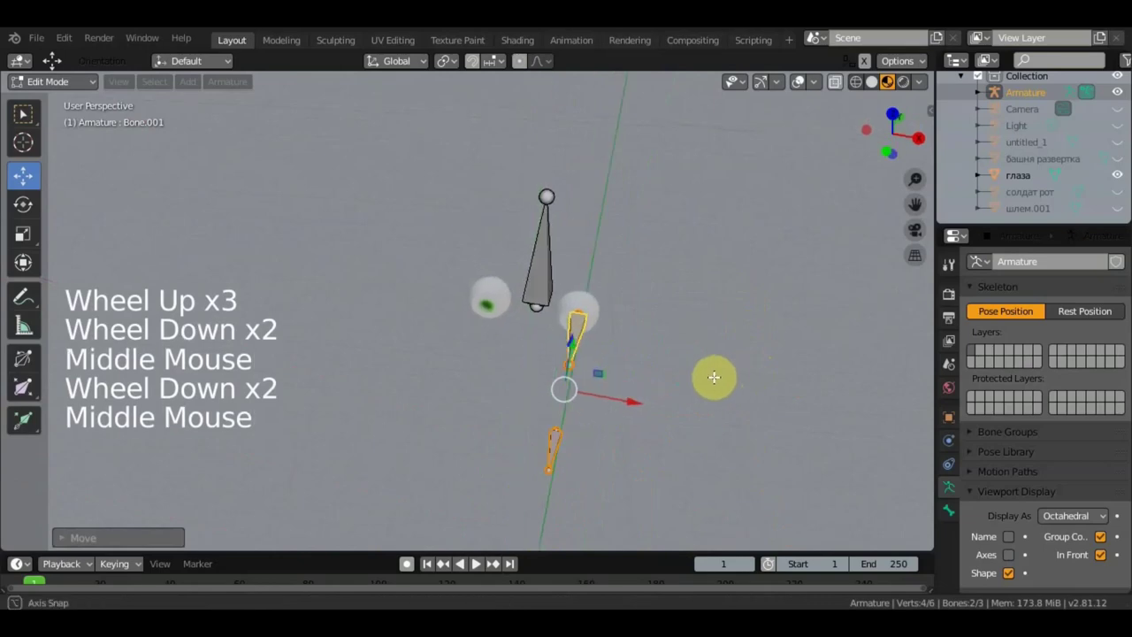
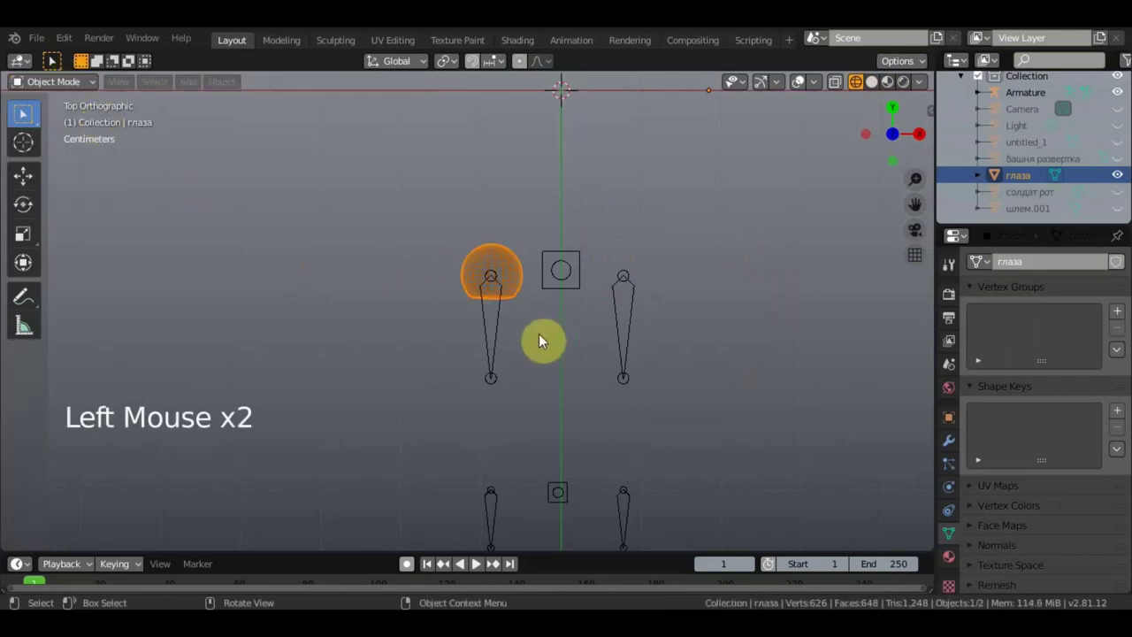
Step: Switch to solid shading and select the Armature object in the outliner
scroll("down", 3)
left_click(524, 359)
left_click(609, 328)
left_click(481, 277)
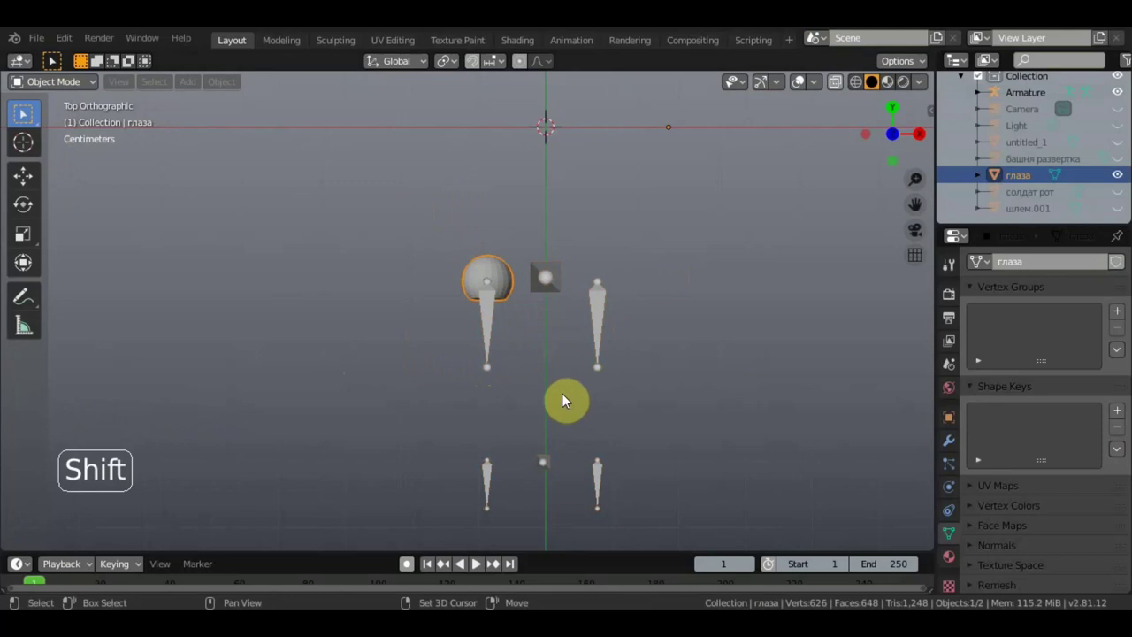
left_click(801, 81)
left_click(736, 122)
middle_click(724, 280)
middle_click(571, 333)
Step: Parent the eye mesh to the armature with Ctrl+P and save the blend file
left_click(519, 299)
key("ctrl+p")
scroll("down", 3)
middle_click(667, 398)
left_click(480, 328)
left_click(67, 40)
left_click(43, 44)
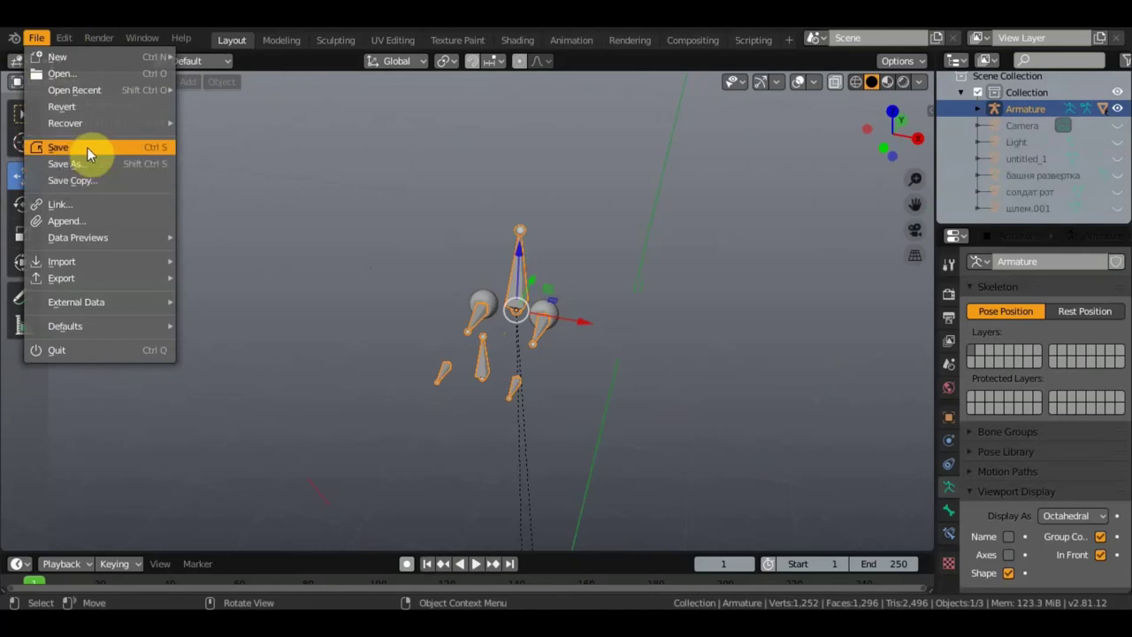
left_click(23, 100)
Step: Put the armature into Pose Mode and pose a bone near the eye
middle_click(560, 344)
left_click(504, 401)
middle_click(574, 427)
key("r")
middle_click(585, 395)
scroll("up", 3)
left_click(766, 126)
middle_click(668, 245)
key("g")
left_click(802, 89)
middle_click(713, 190)
scroll("down", 3)
middle_click(661, 288)
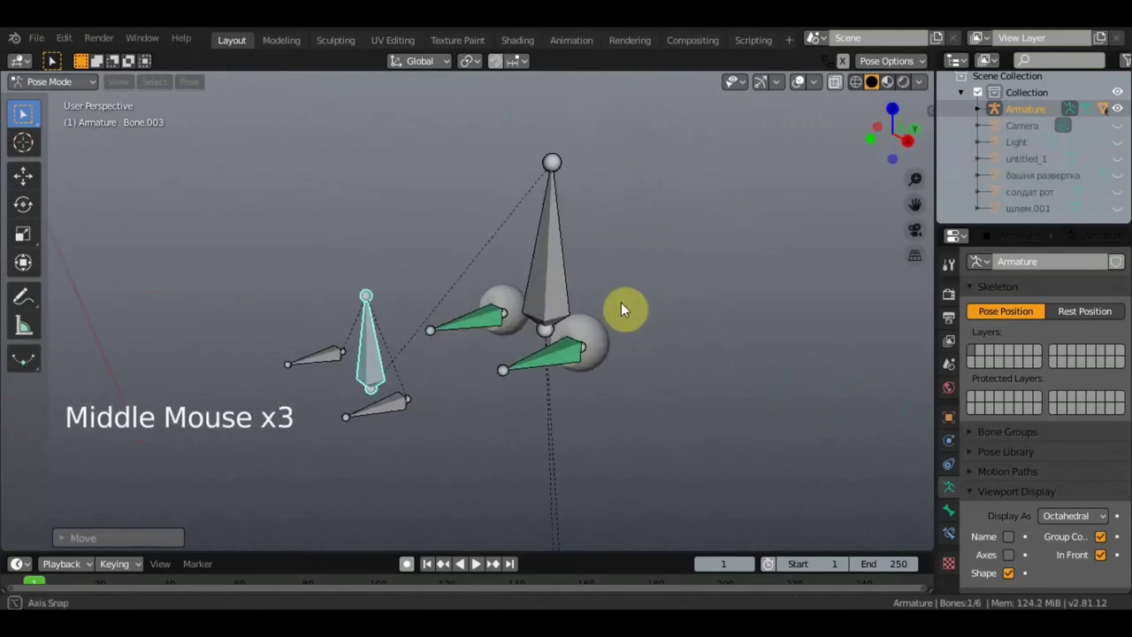
scroll("down", 3)
scroll("up", 3)
middle_click(647, 302)
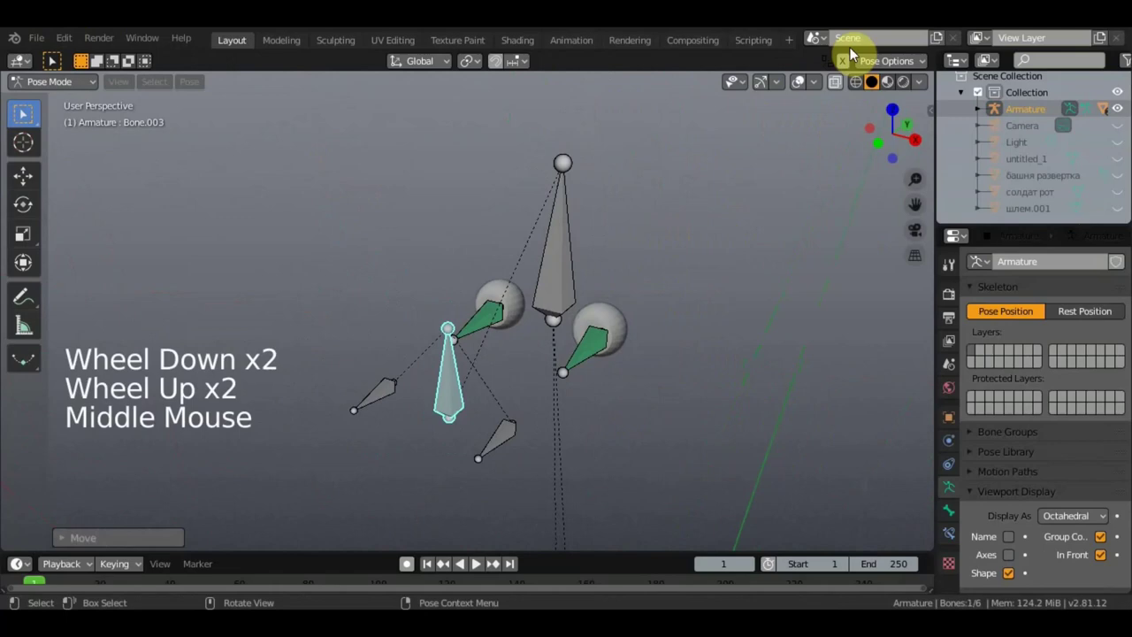
left_click(804, 97)
scroll("down", 3)
middle_click(765, 278)
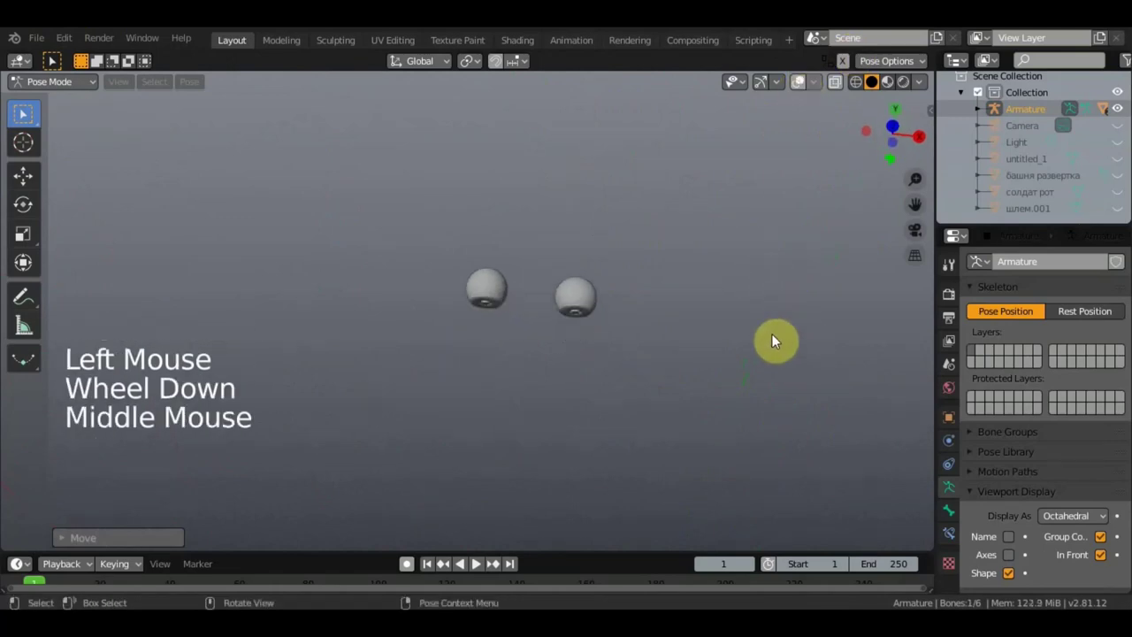
middle_click(735, 314)
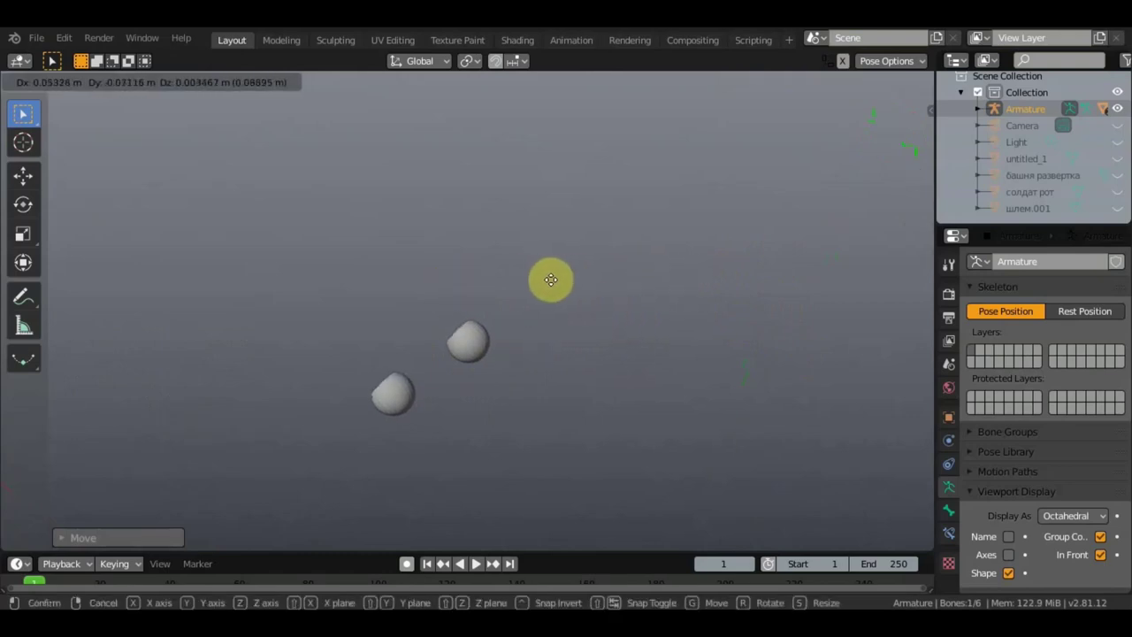
middle_click(595, 308)
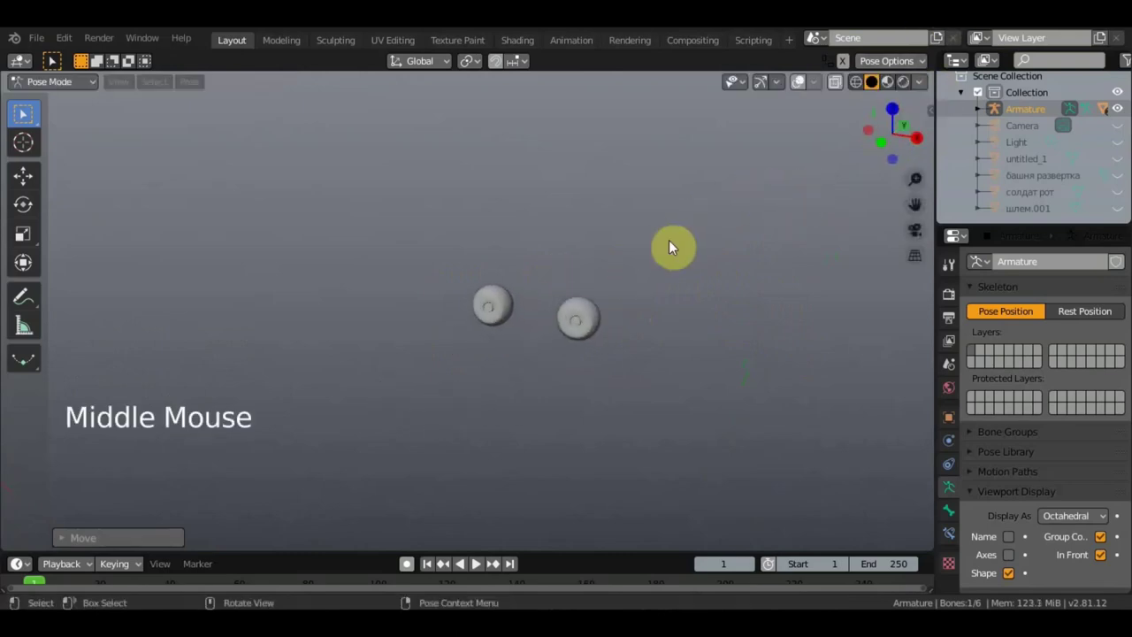
key("KP_1")
scroll("down", 3)
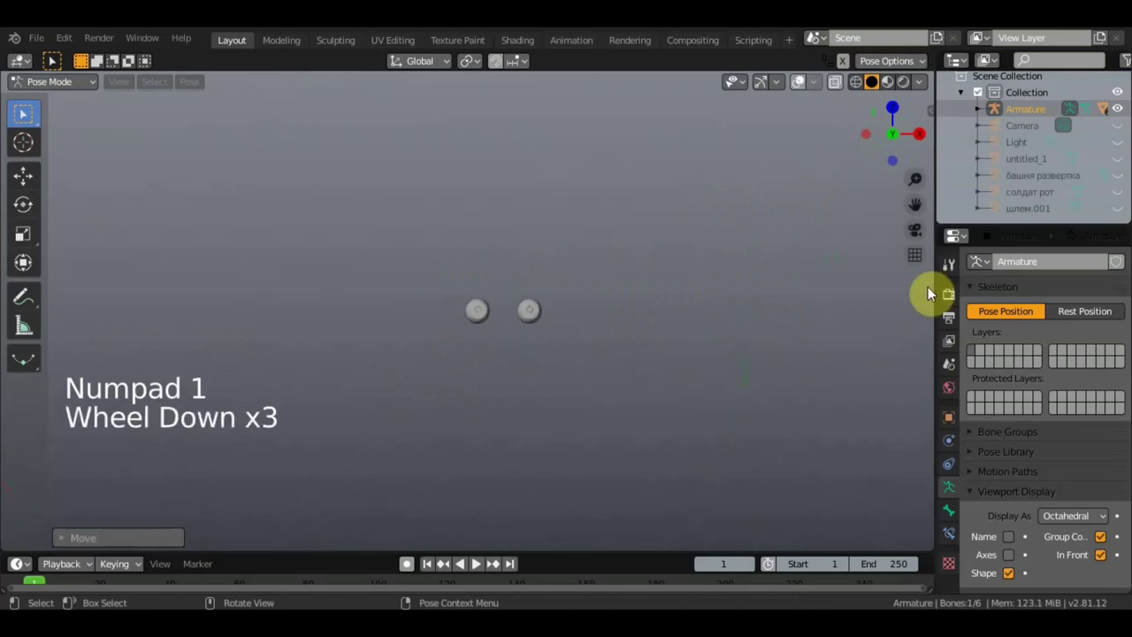
scroll("down", 3)
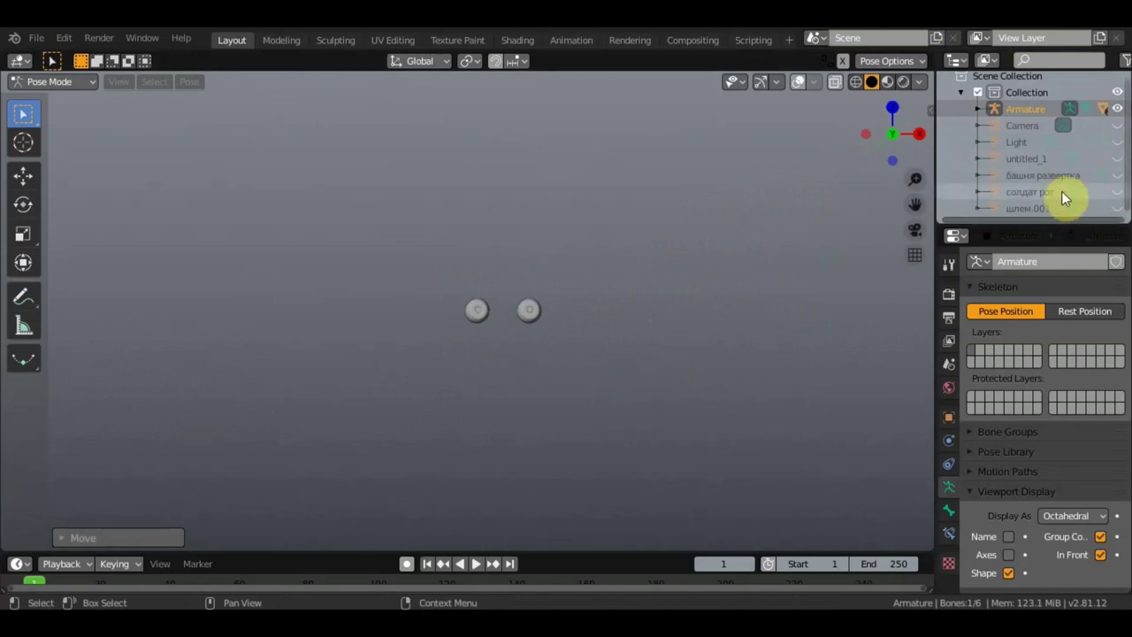
Step: Select the солдат рот mesh and show the soldier in Material Preview shading
left_click(1064, 199)
left_click(1121, 199)
scroll("down", 3)
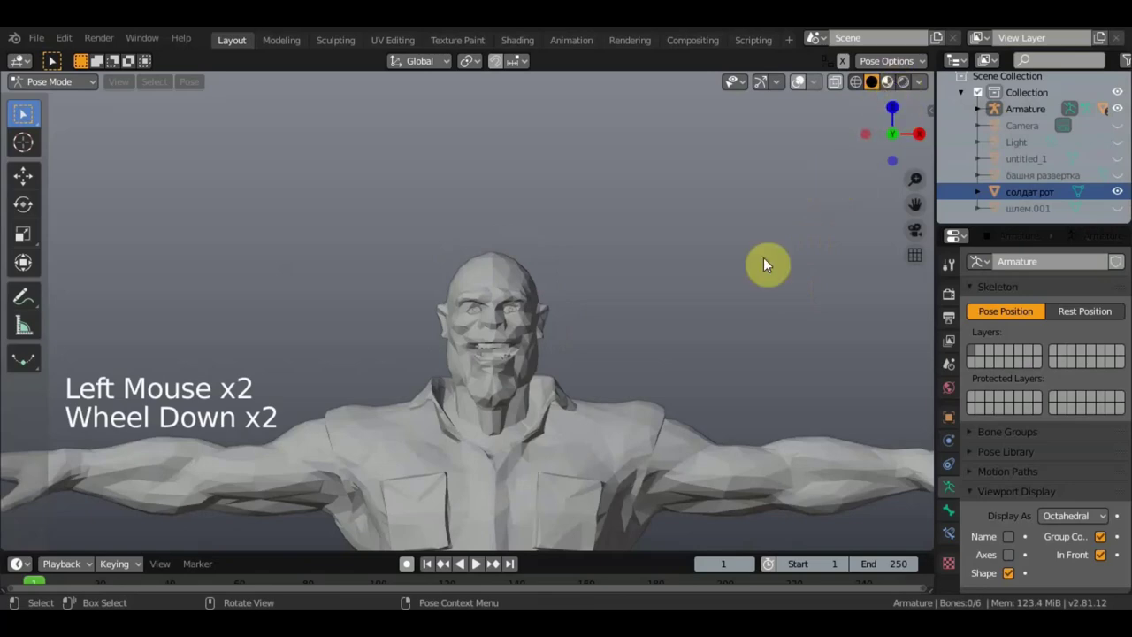
left_click(752, 283)
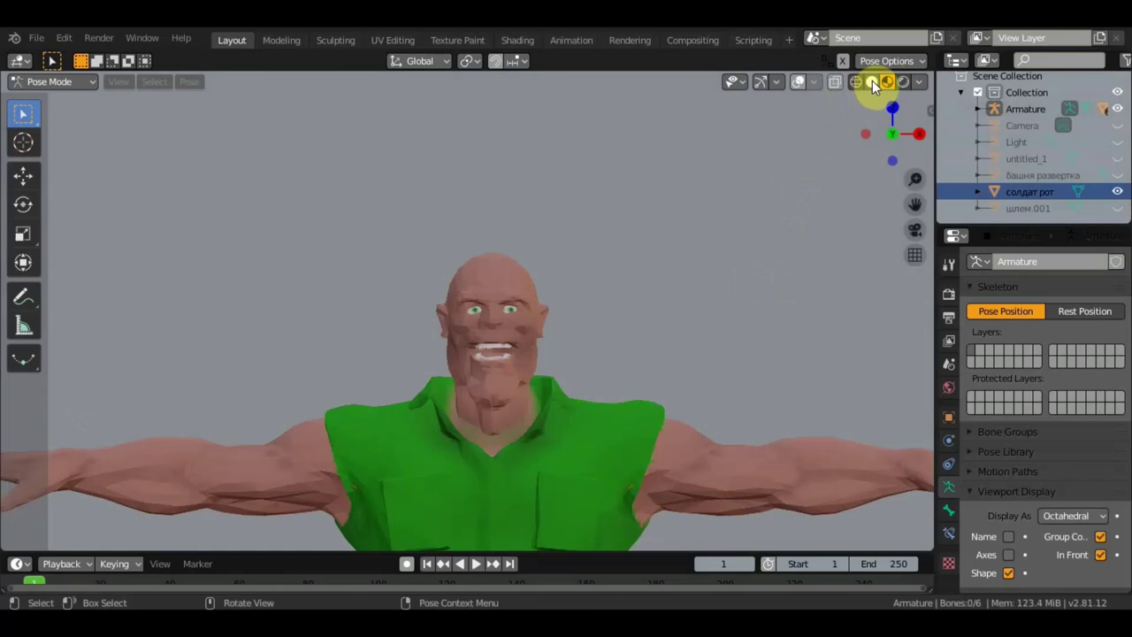
left_click(878, 88)
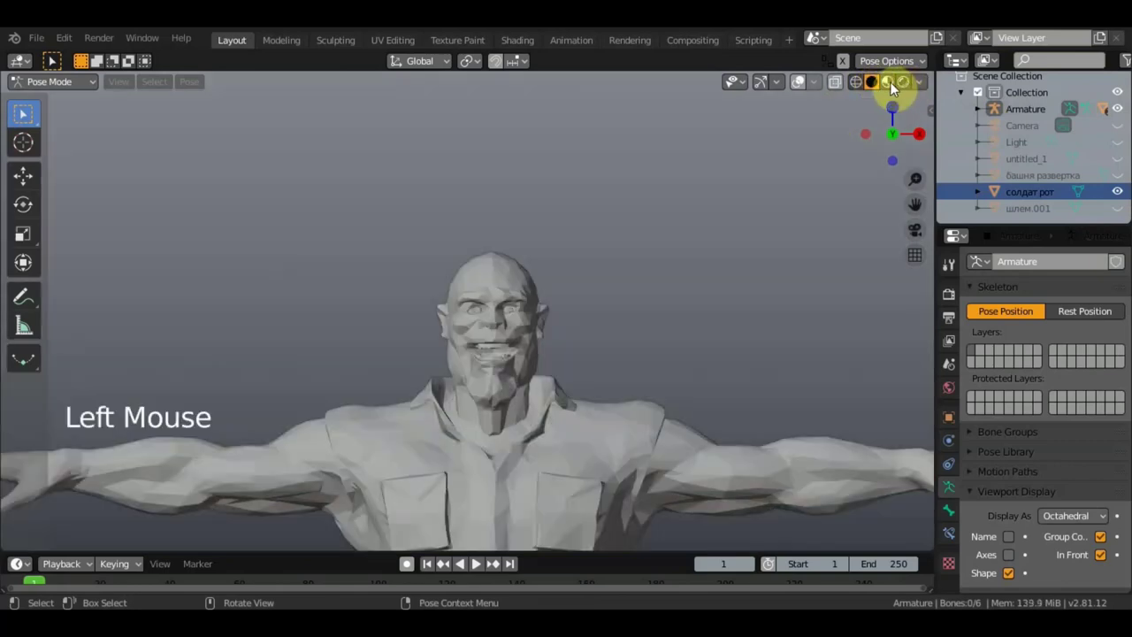
left_click(903, 102)
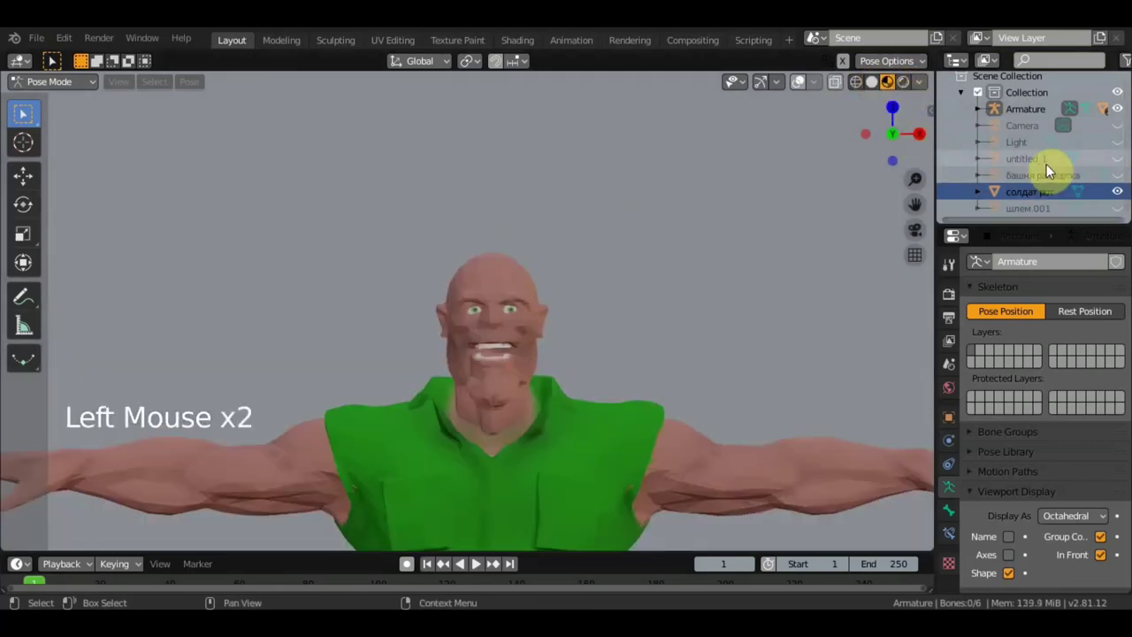
scroll("down", 3)
middle_click(662, 344)
scroll("down", 3)
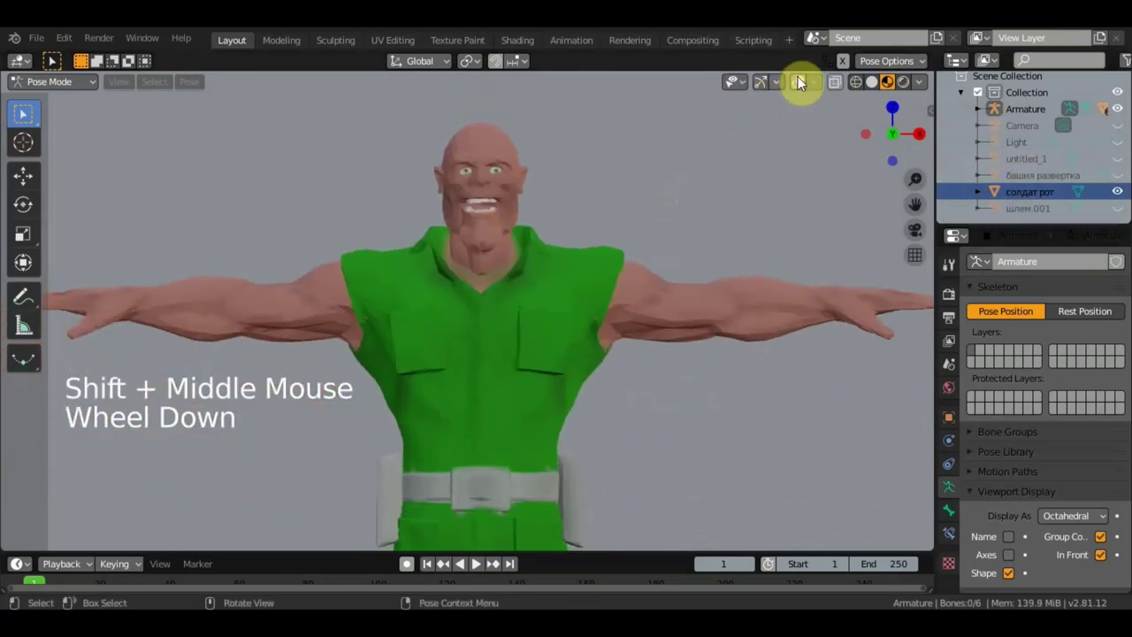
Step: Toggle the untitled_1 object visible and hide it again
left_click(802, 88)
scroll("down", 3)
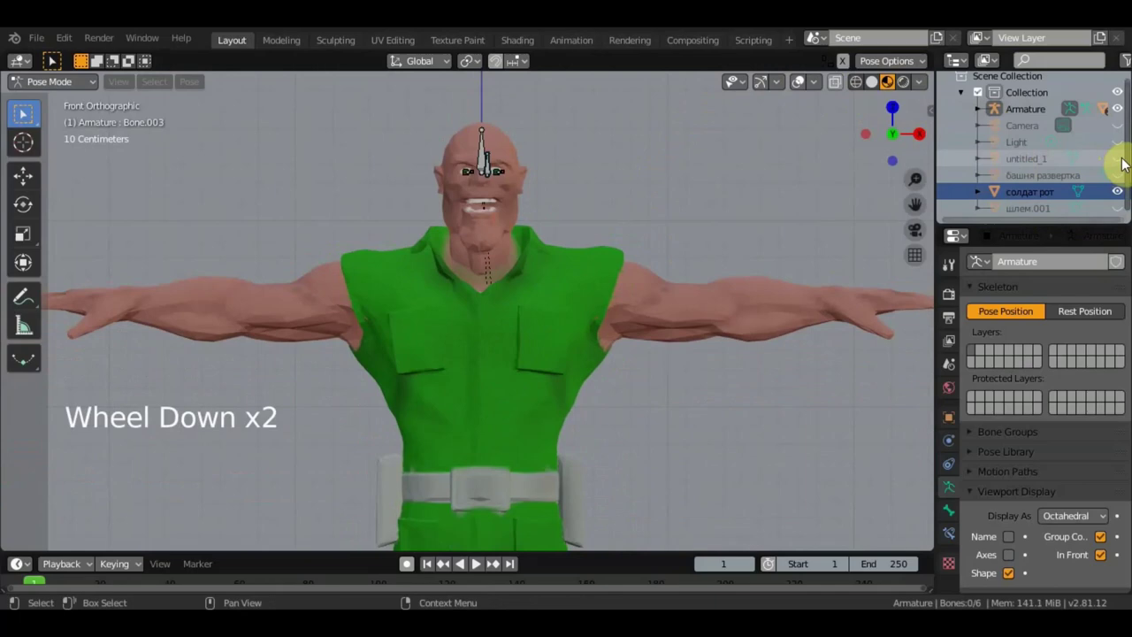
double_click(801, 80)
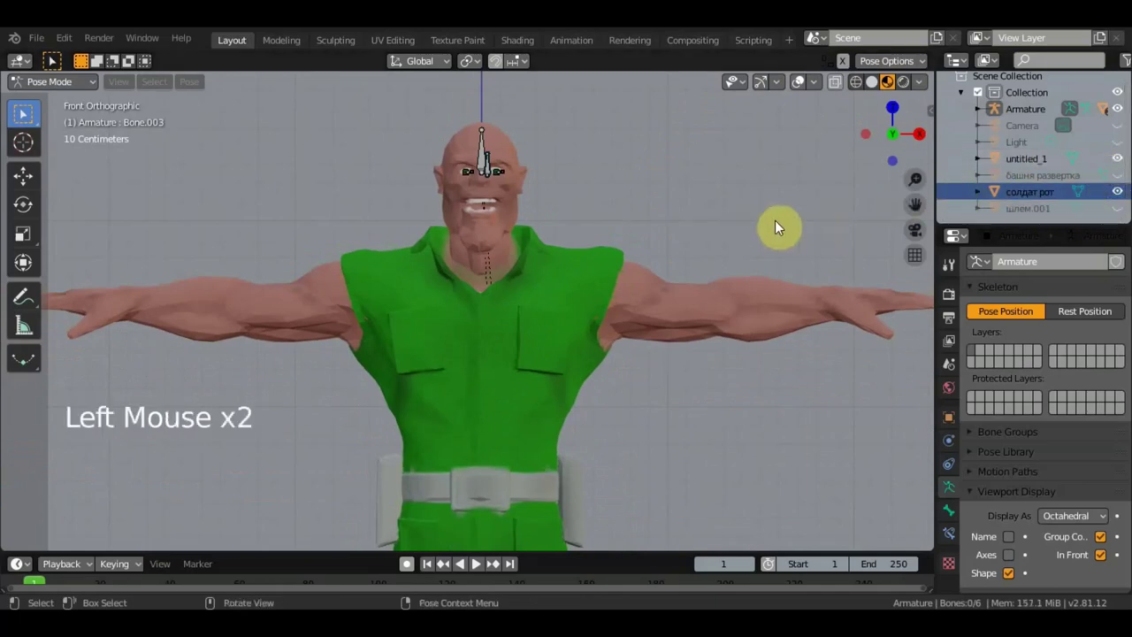
scroll("up", 3)
scroll("down", 3)
scroll("down", 3)
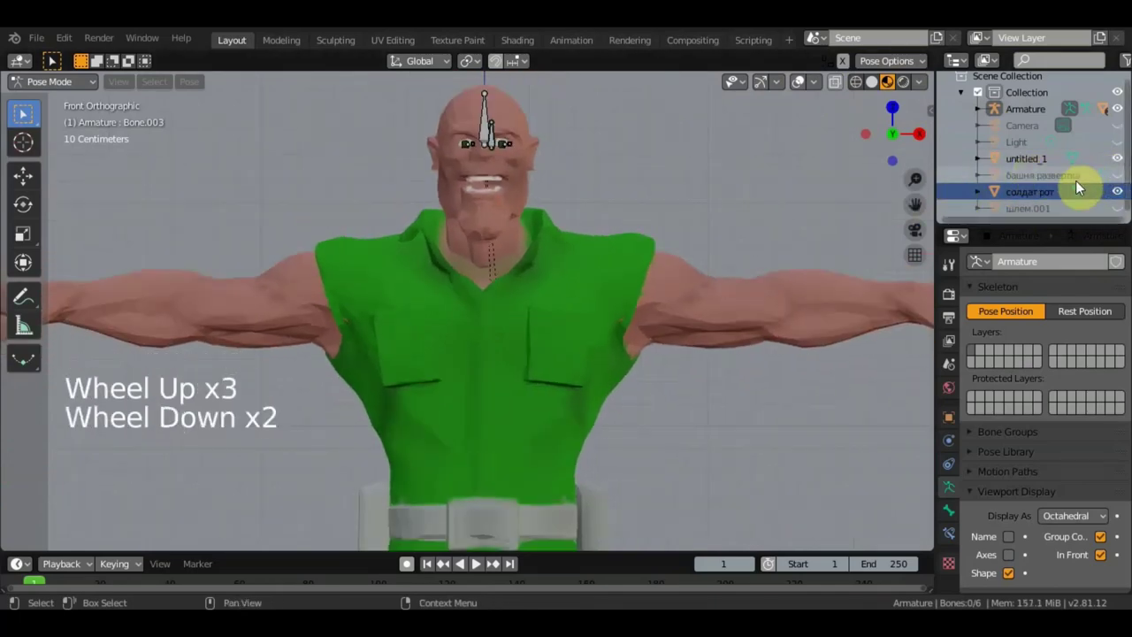
left_click(801, 80)
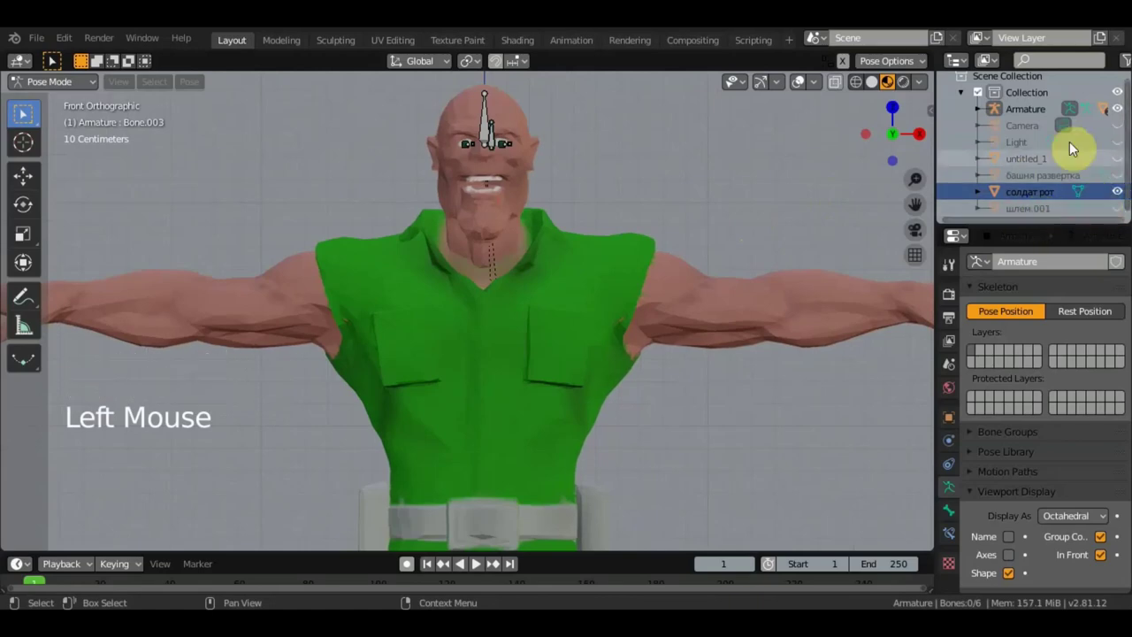
Step: Leave pose mode for object mode and snap to front view of the soldier
left_click(801, 81)
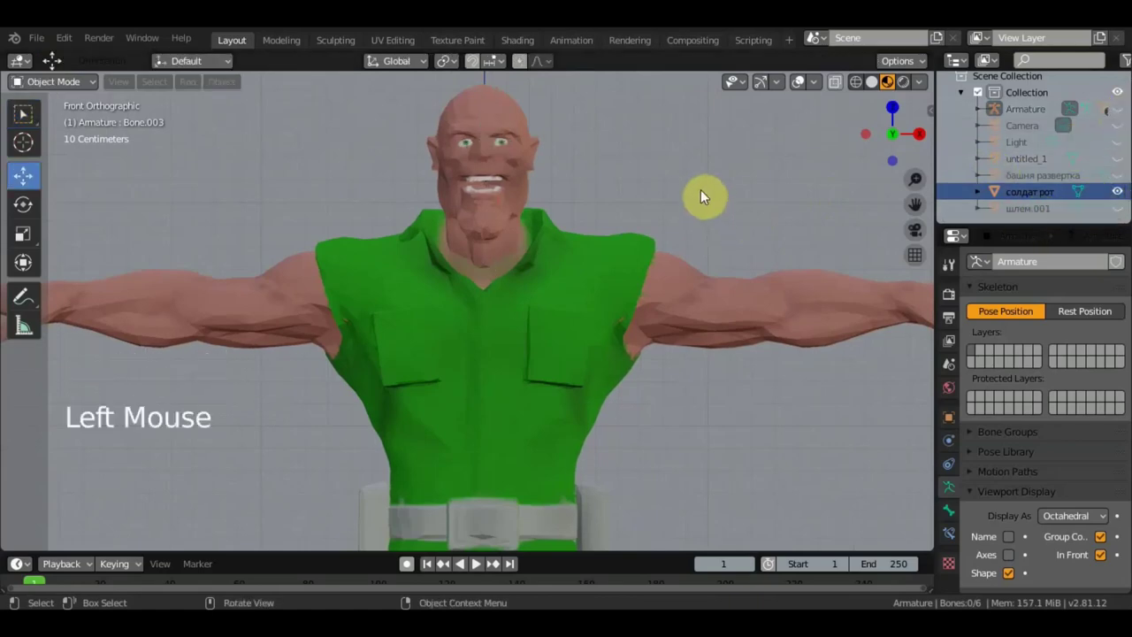
scroll("down", 3)
middle_click(801, 80)
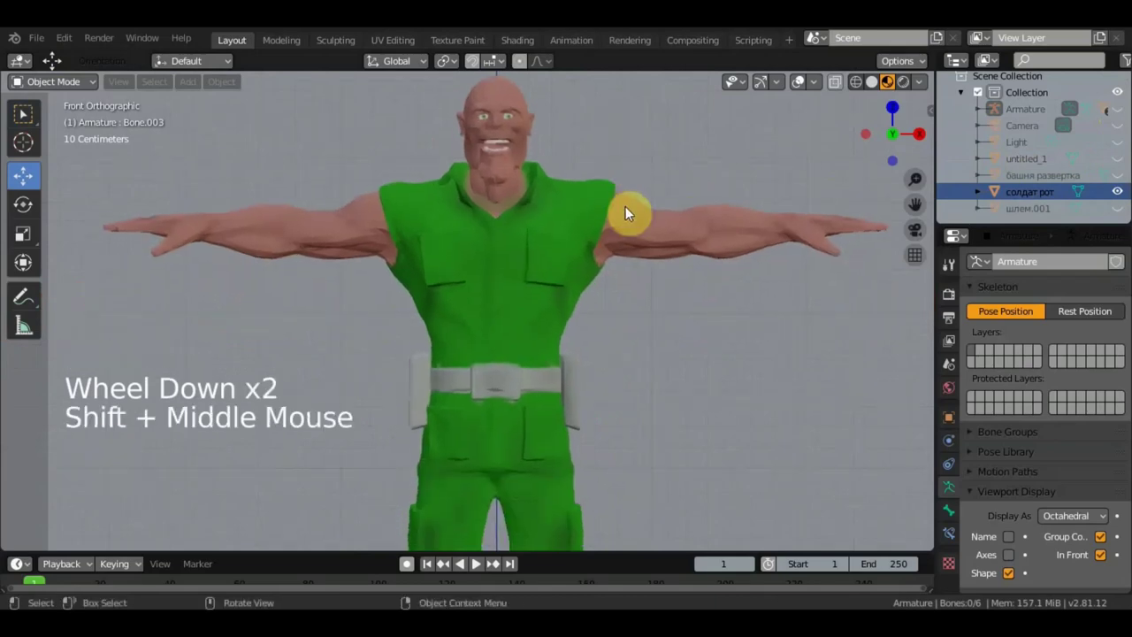
scroll("down", 3)
key("KP_1")
middle_click(19, 82)
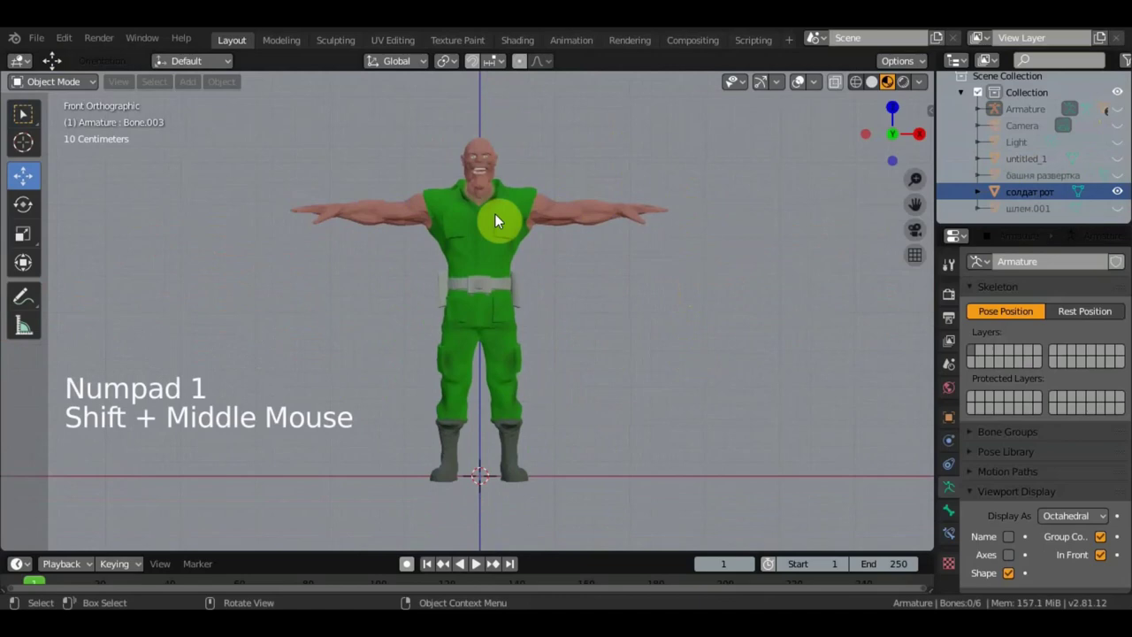
Step: Add Armature.001 displayed In Front and move it into place, returning to front view
key("shift+a")
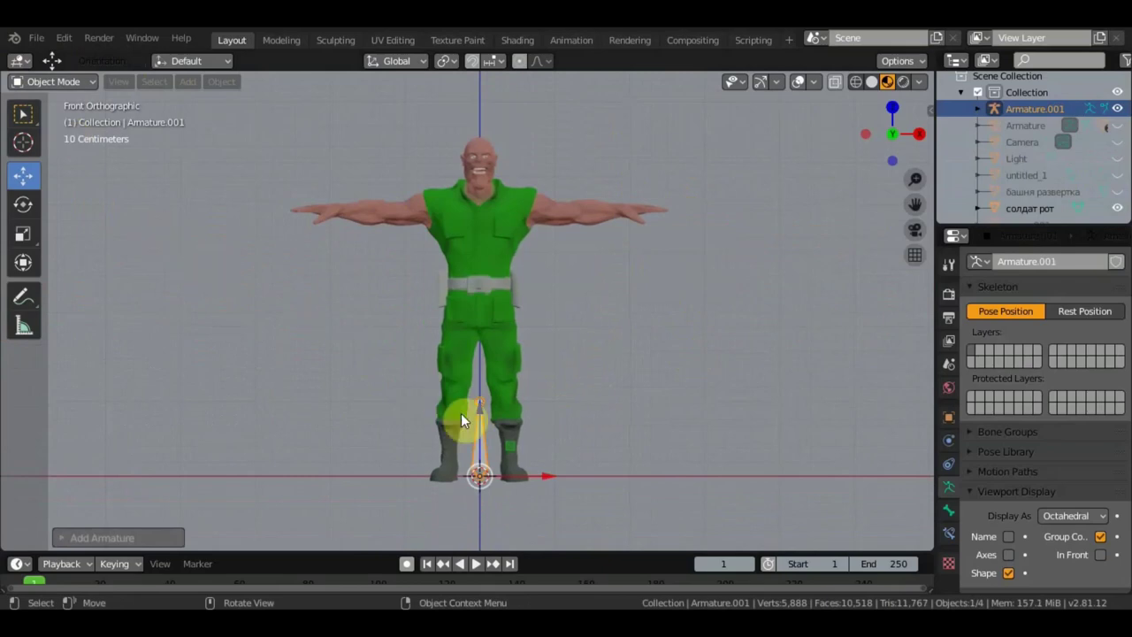
left_click(478, 402)
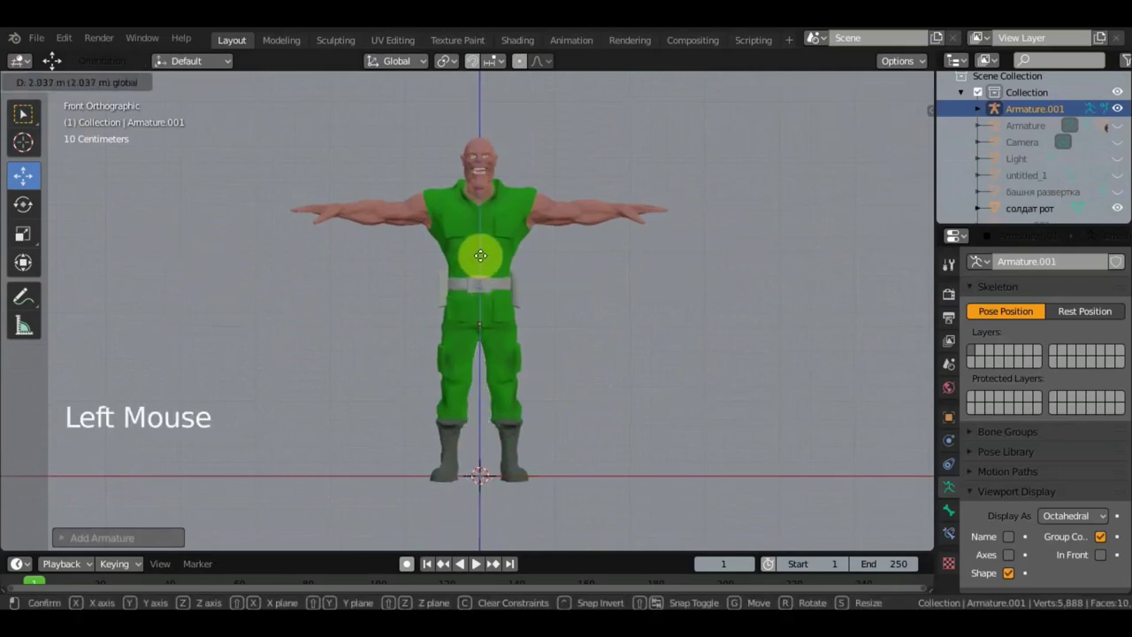
left_click(1106, 564)
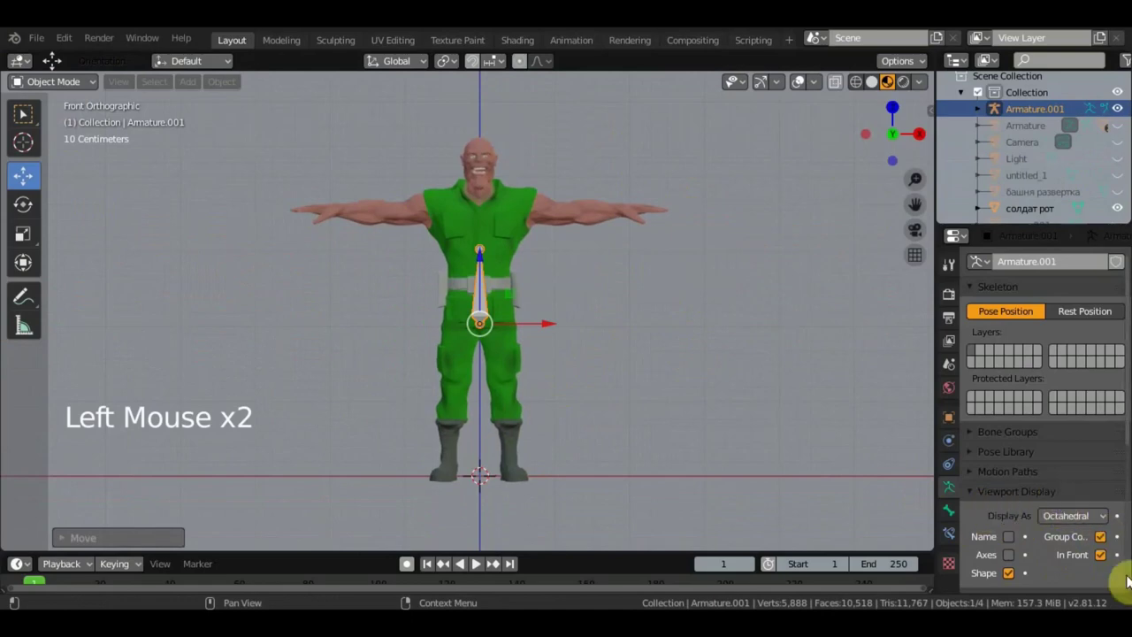
middle_click(527, 315)
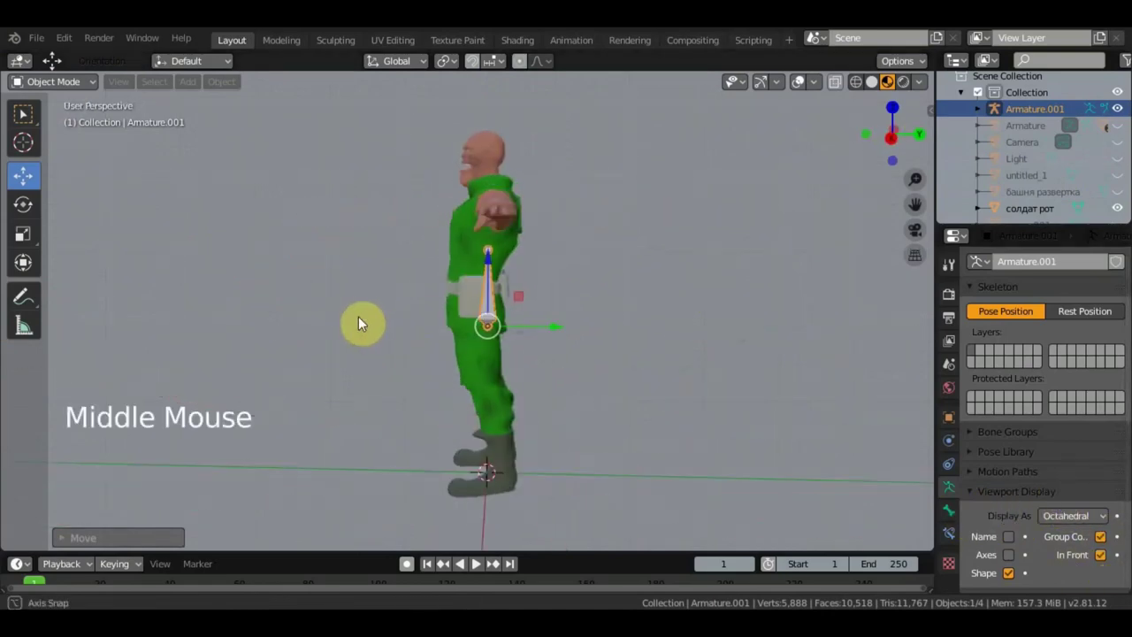
left_click(548, 324)
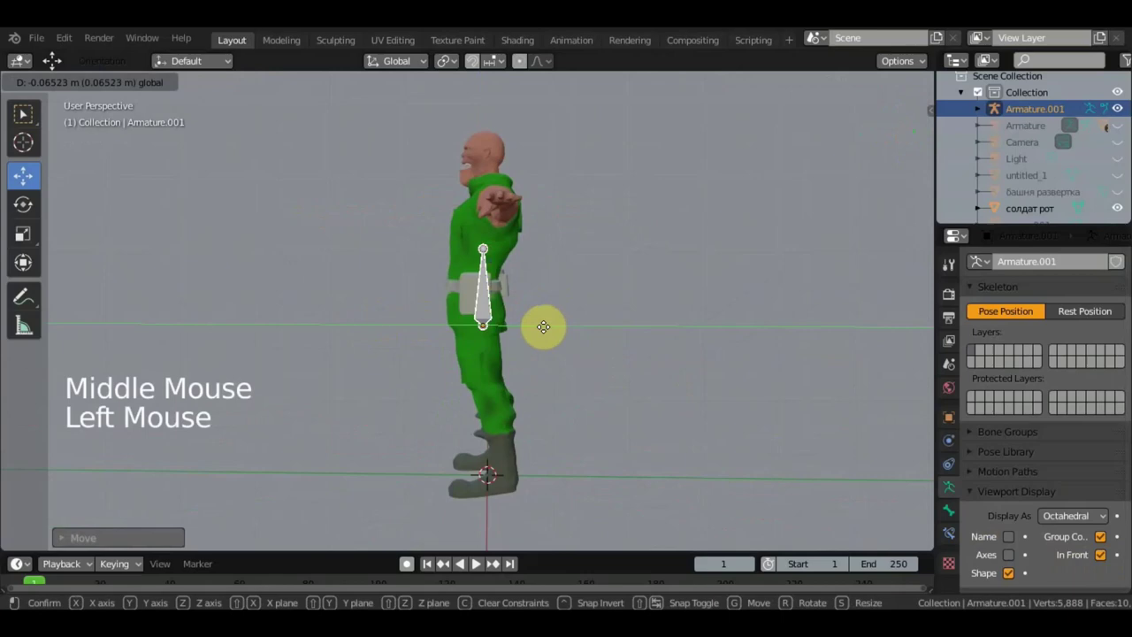
middle_click(735, 340)
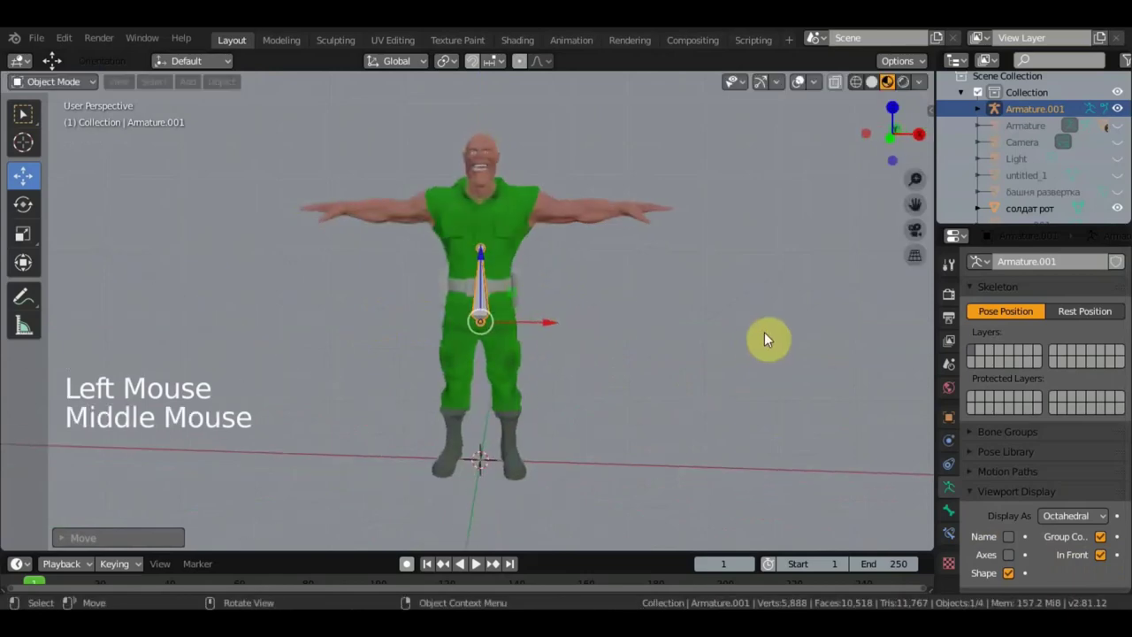
key("KP_1")
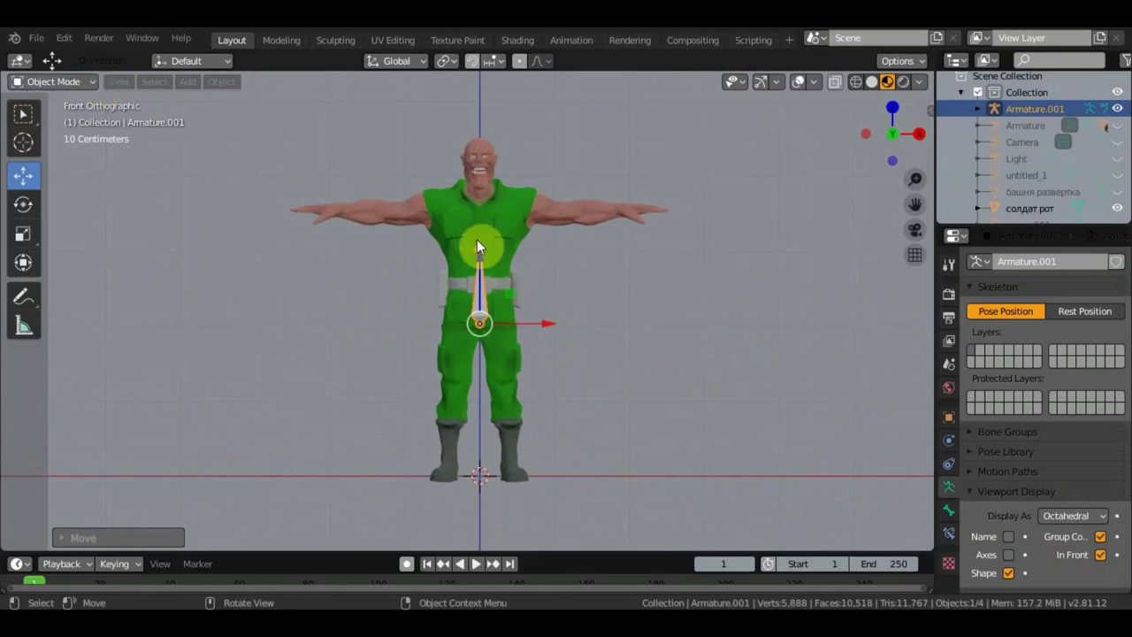
scroll("up", 3)
scroll("down", 3)
scroll("up", 3)
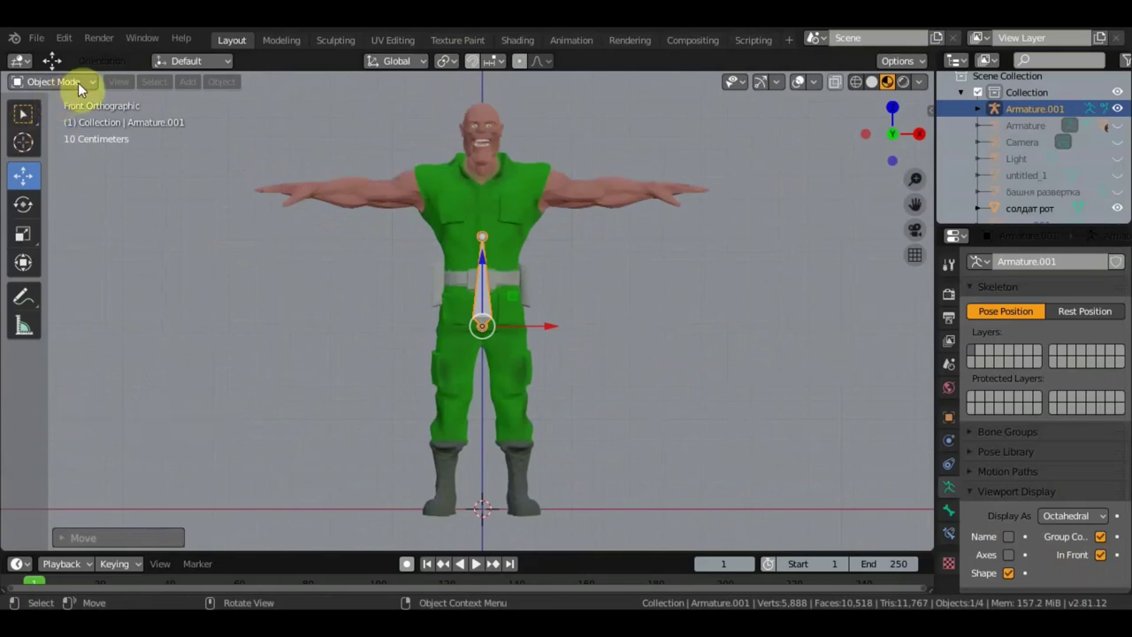
Step: In Edit Mode, move Armature.001's first bone into the torso and select its top end
left_click(93, 90)
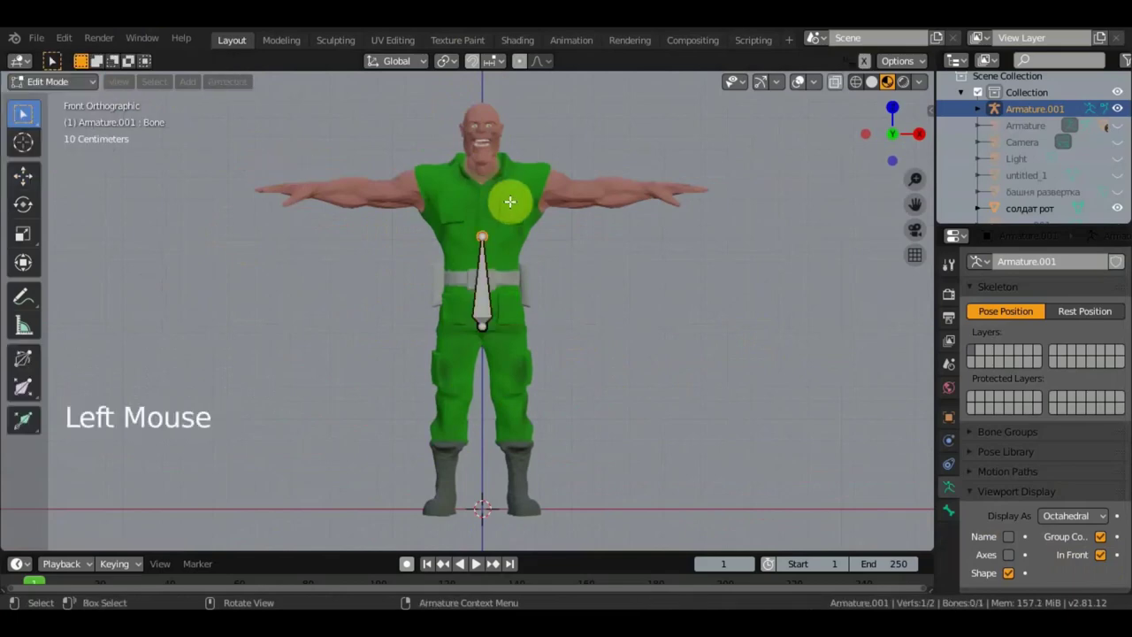
scroll("up", 3)
left_click(493, 199)
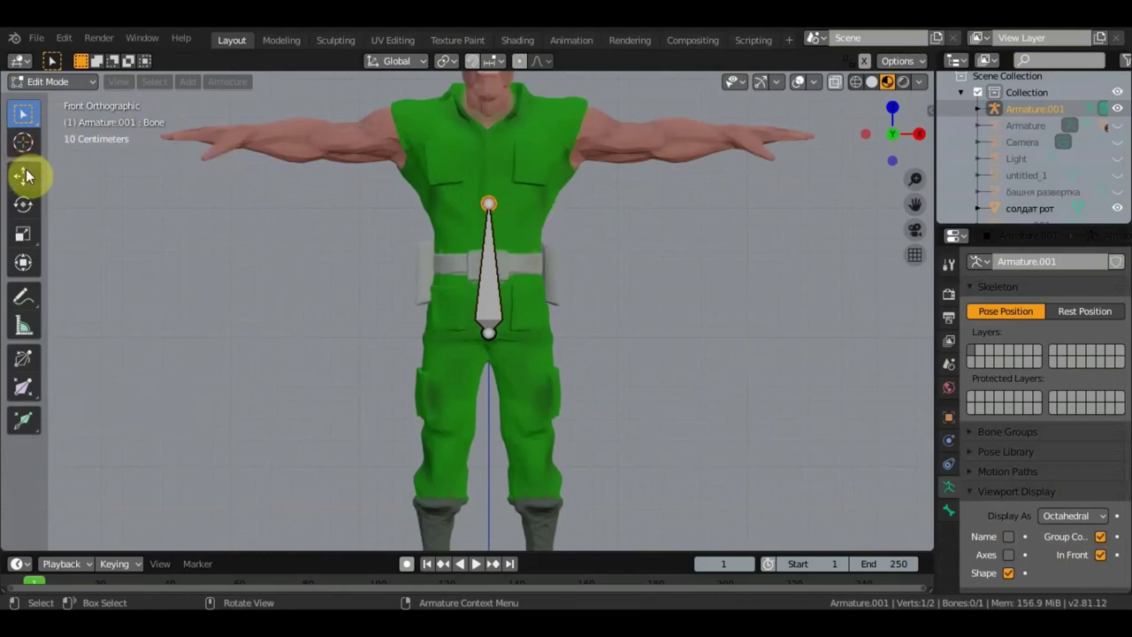
left_click(32, 176)
left_click(498, 138)
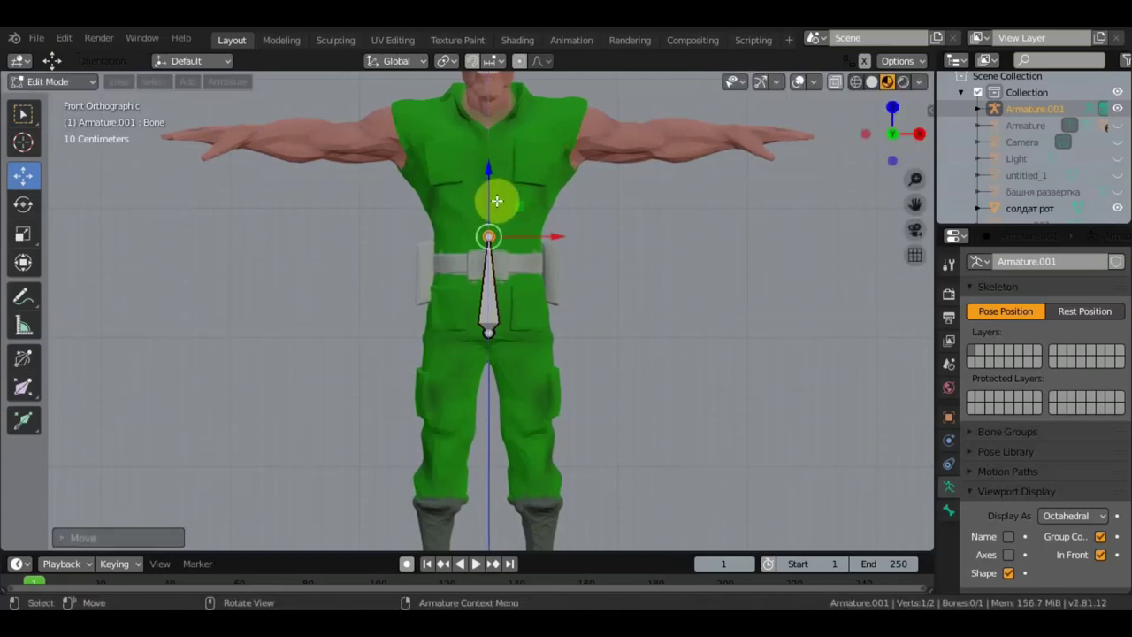
left_click(488, 286)
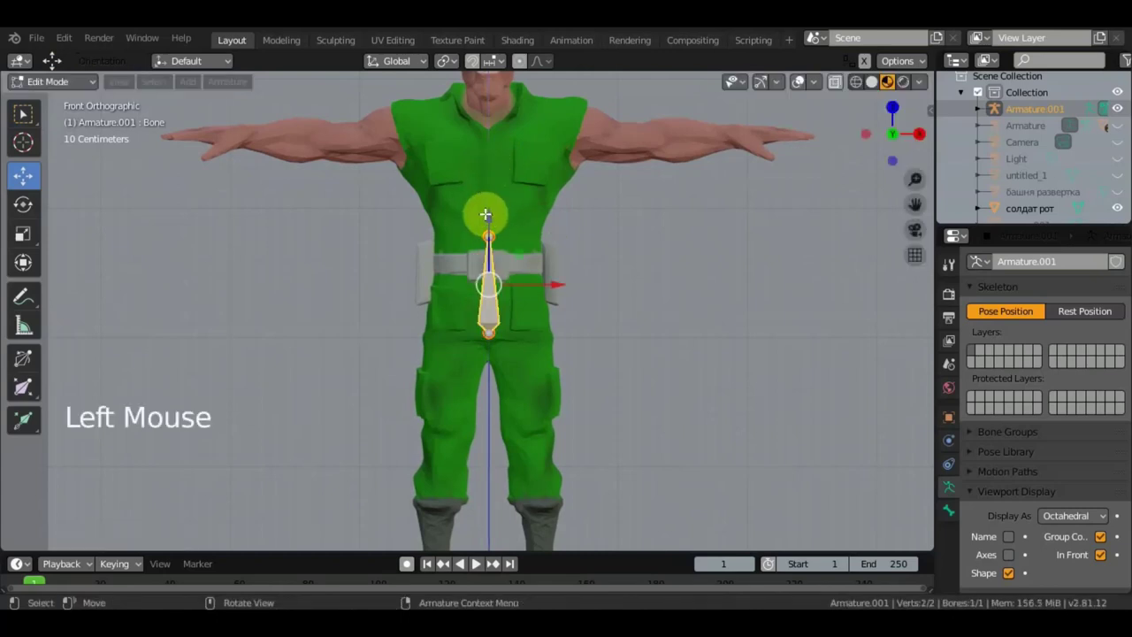
left_click(485, 209)
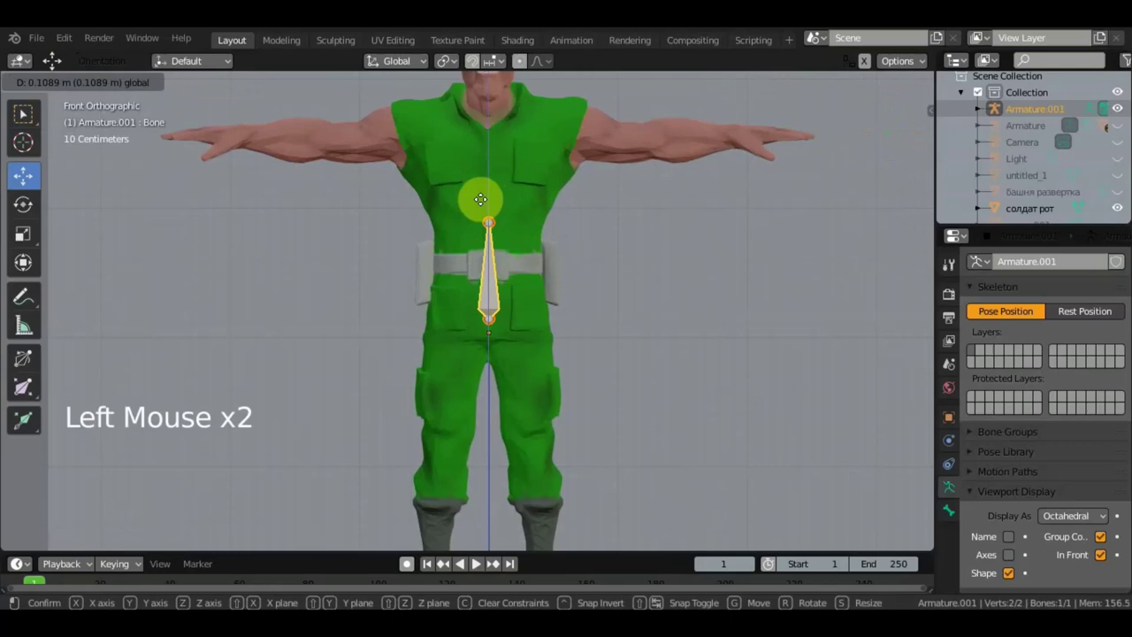
left_click(21, 122)
left_click(491, 220)
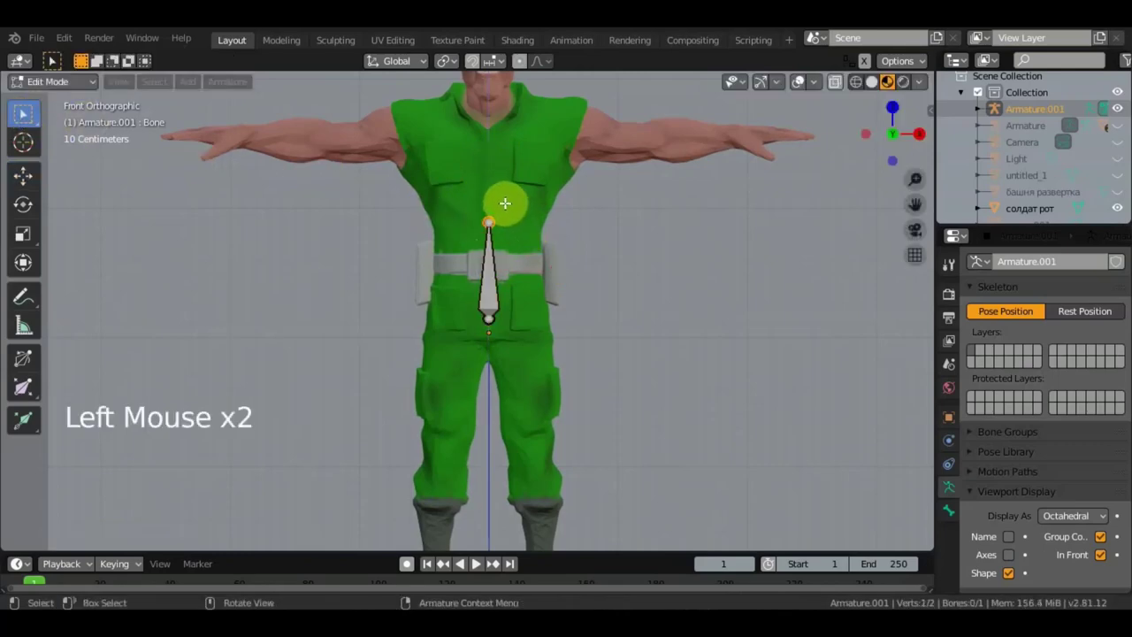
Step: Extrude a spine bone upward from the tip and adjust its joint
key("e")
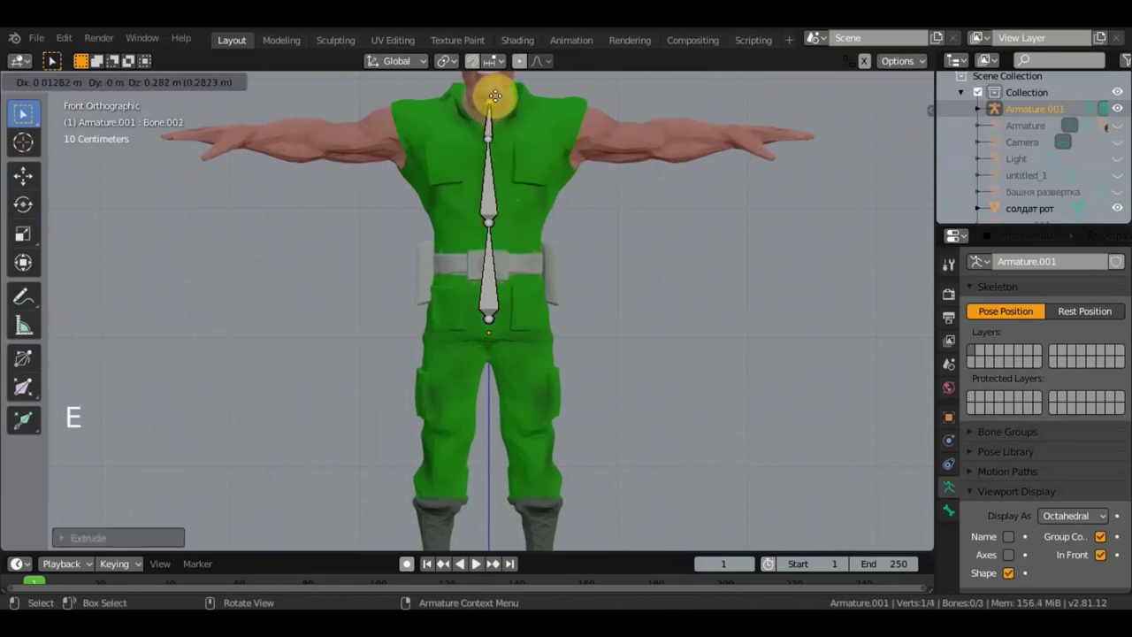
middle_click(438, 150)
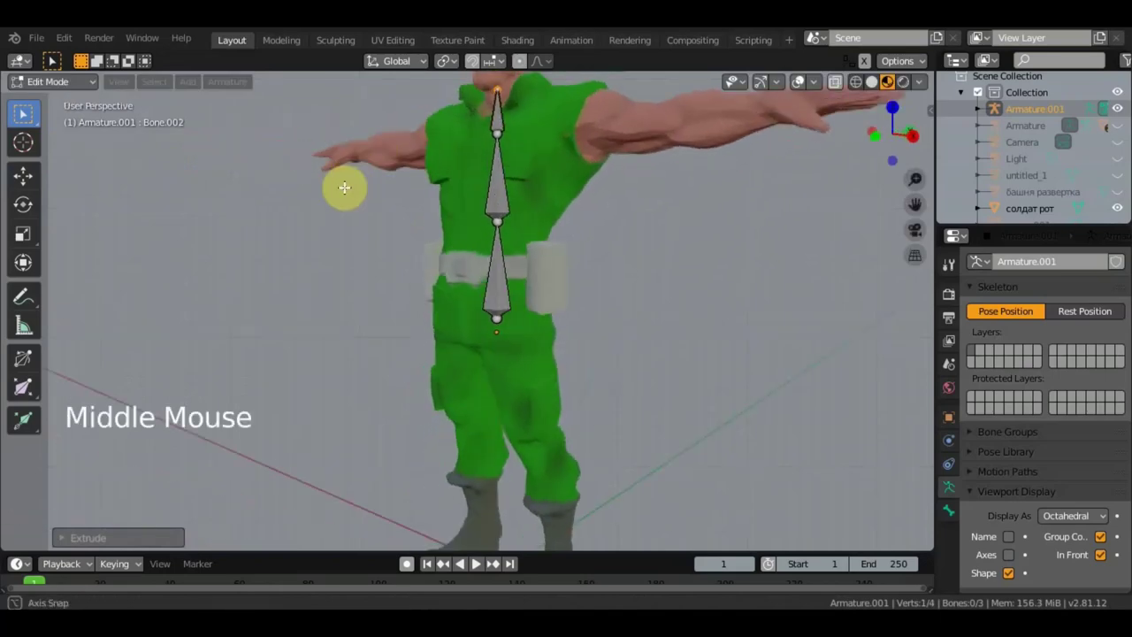
middle_click(500, 210)
left_click(495, 138)
key("g")
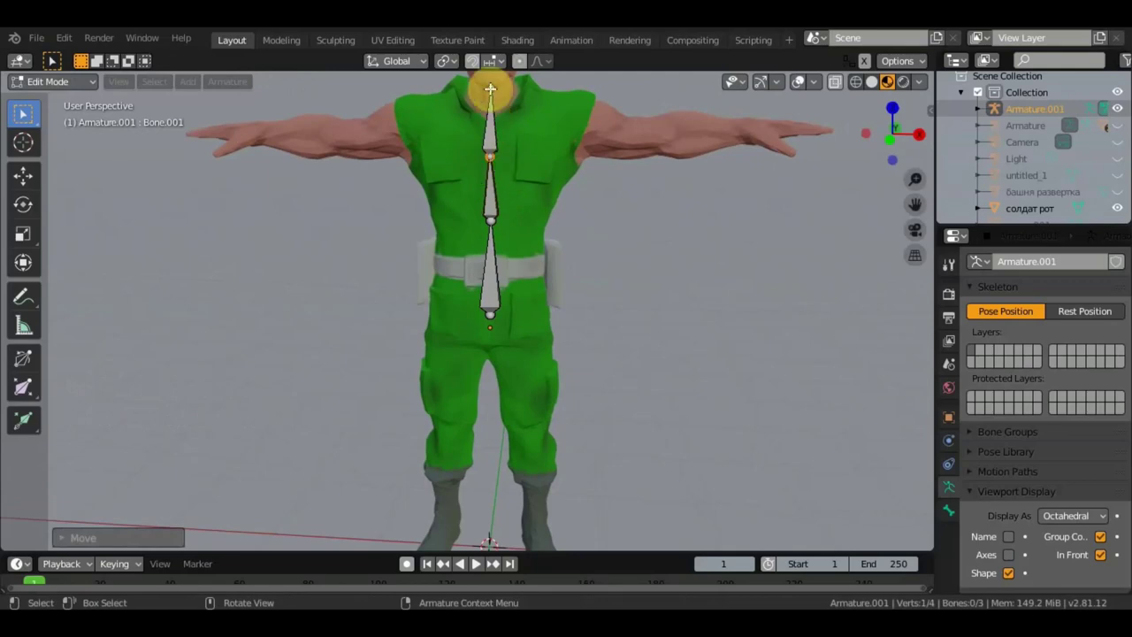
Step: Move the next spine joint into place and extrude a fourth bone toward the neck
left_click(491, 87)
key("g")
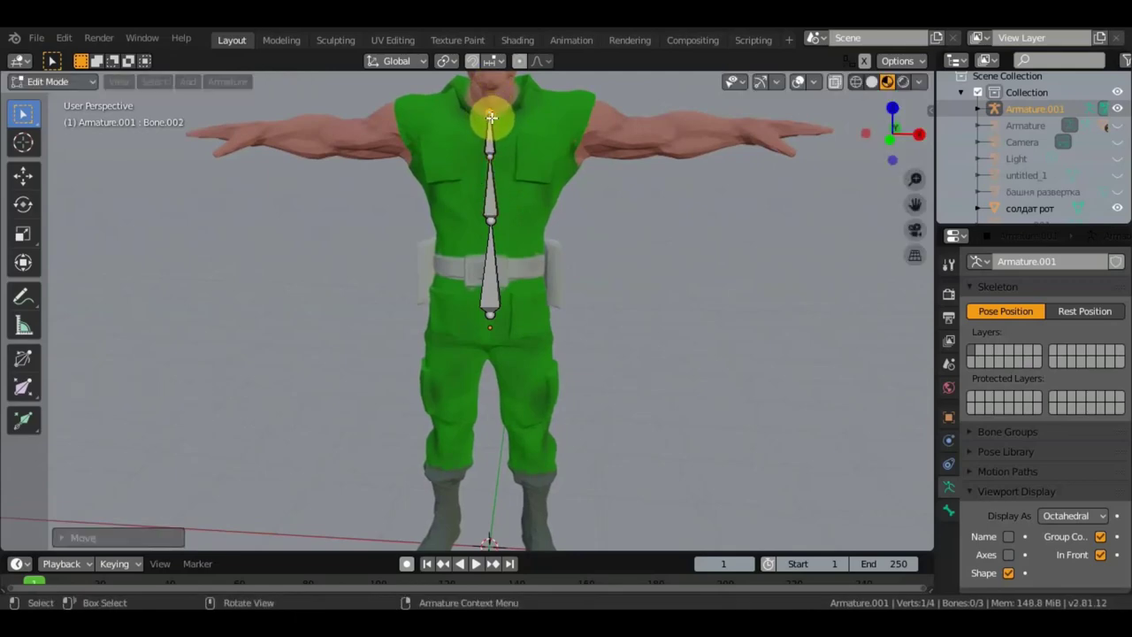
middle_click(504, 128)
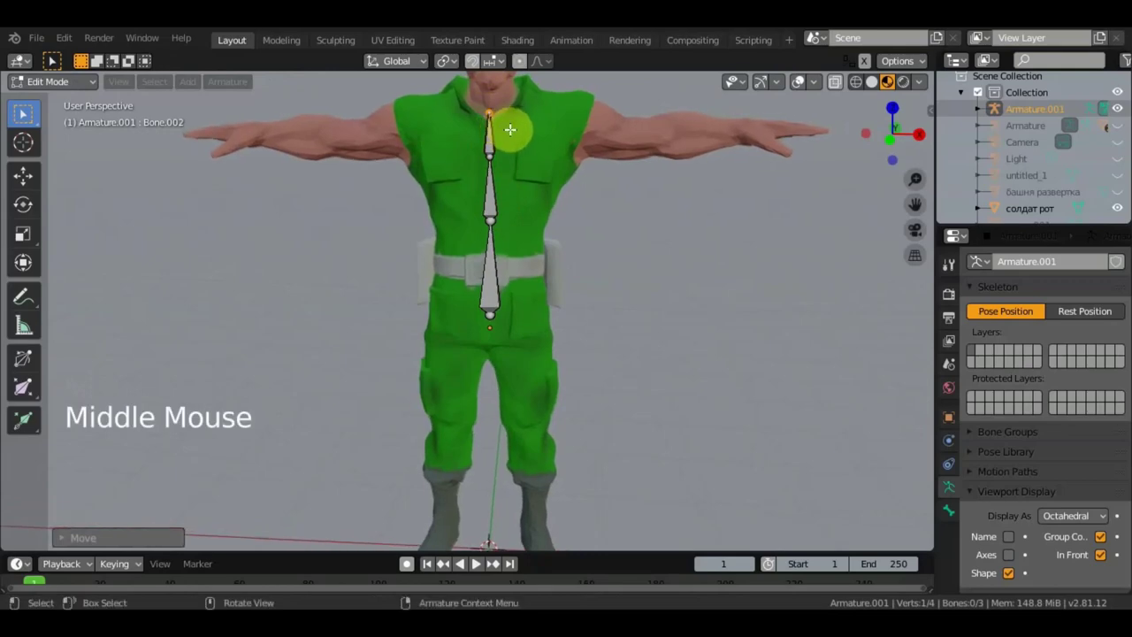
key("e")
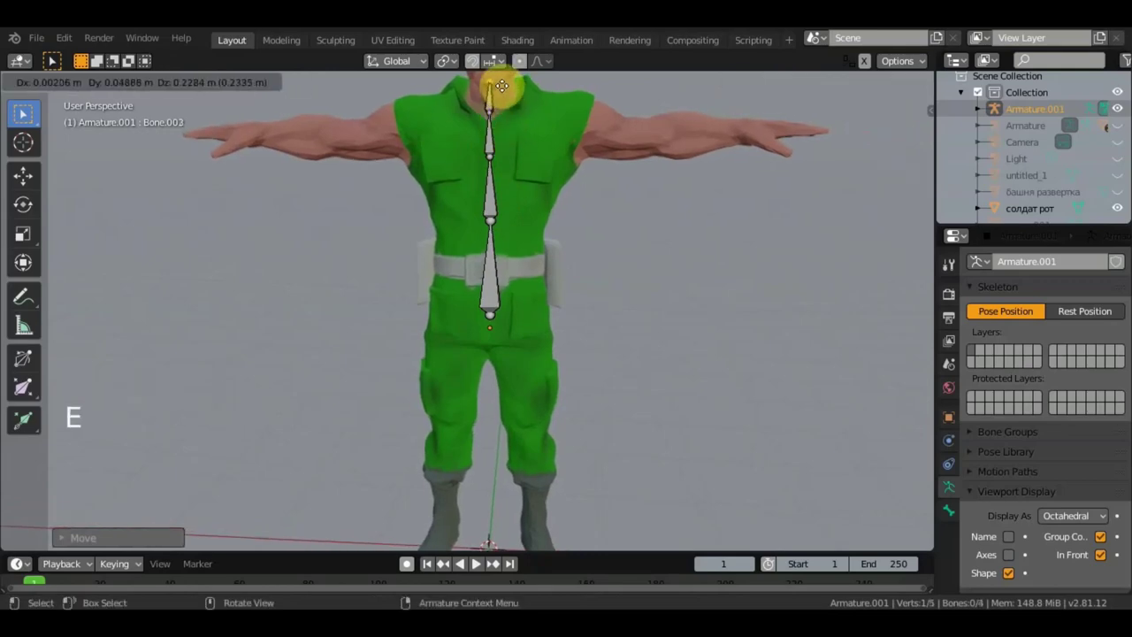
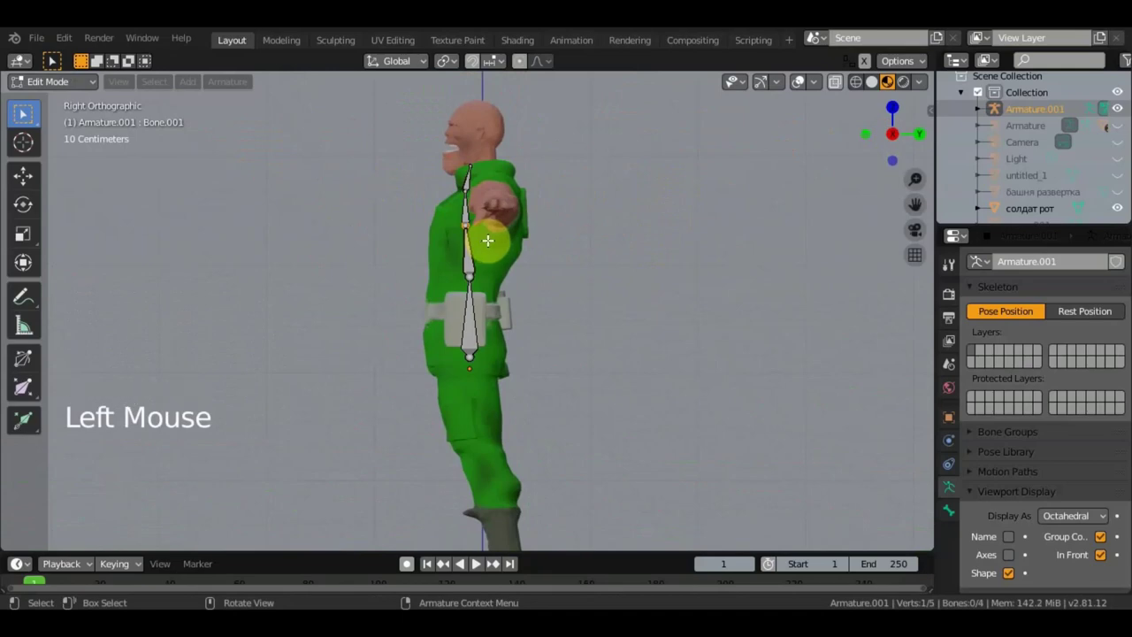
Step: Move the lower spine joints in side view so they follow the soldier's back
key("g")
left_click(474, 278)
key("g")
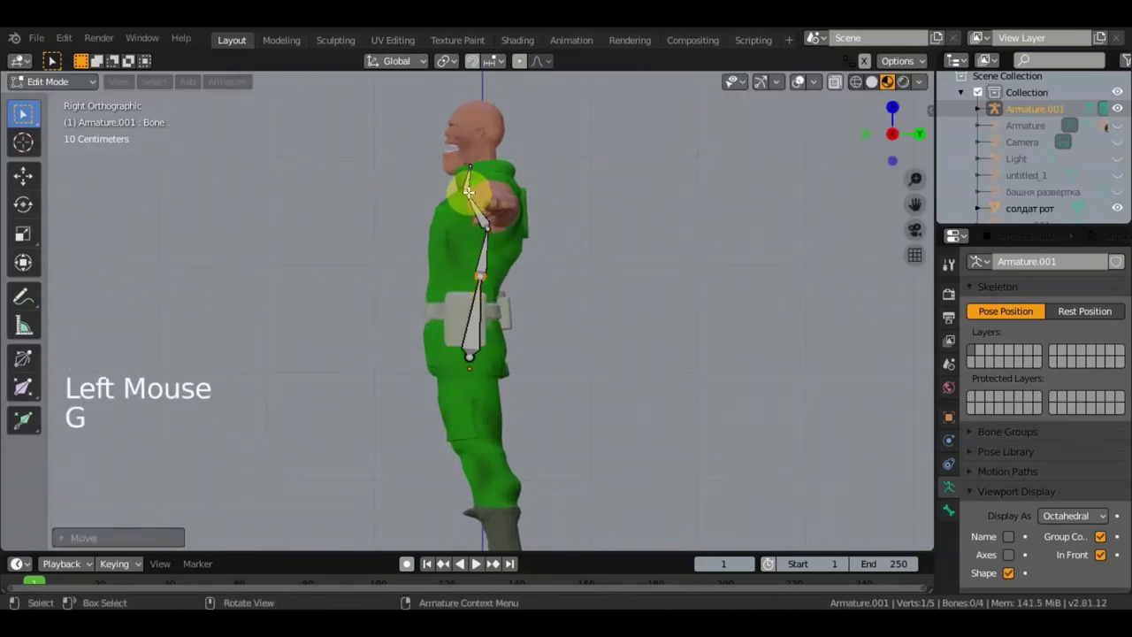
left_click(470, 188)
key("g")
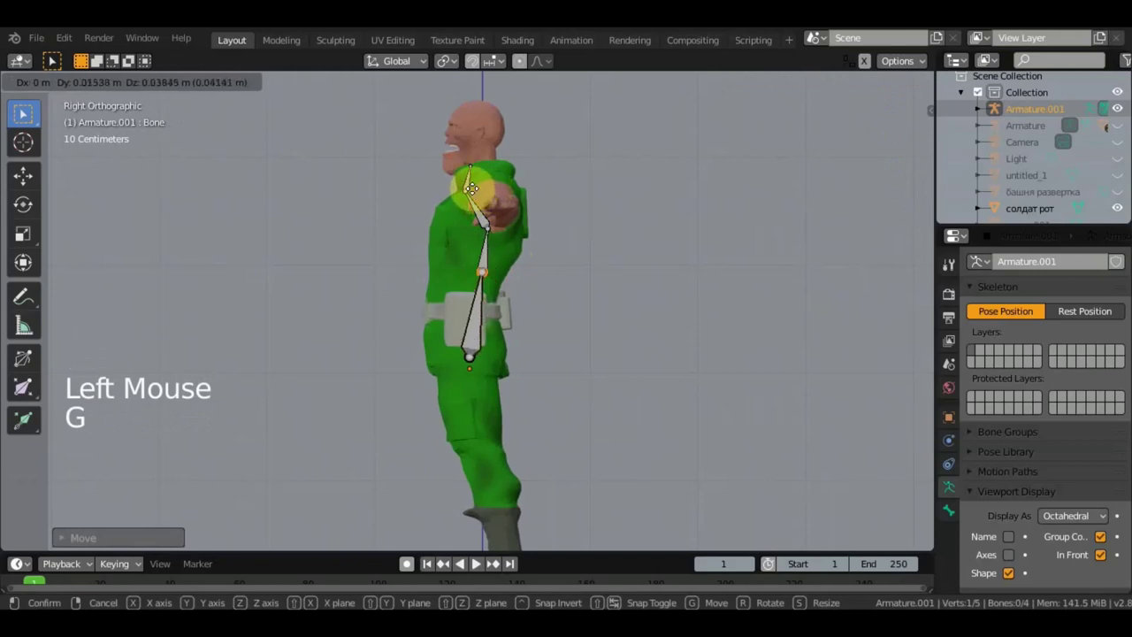
left_click(468, 188)
key("g")
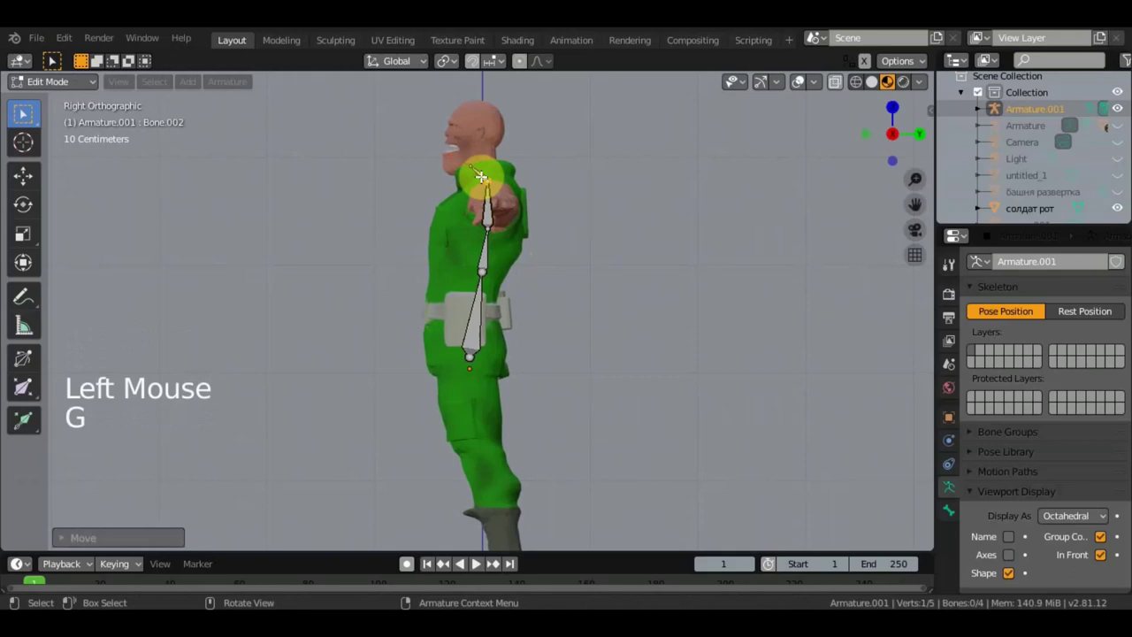
left_click(472, 166)
key("g")
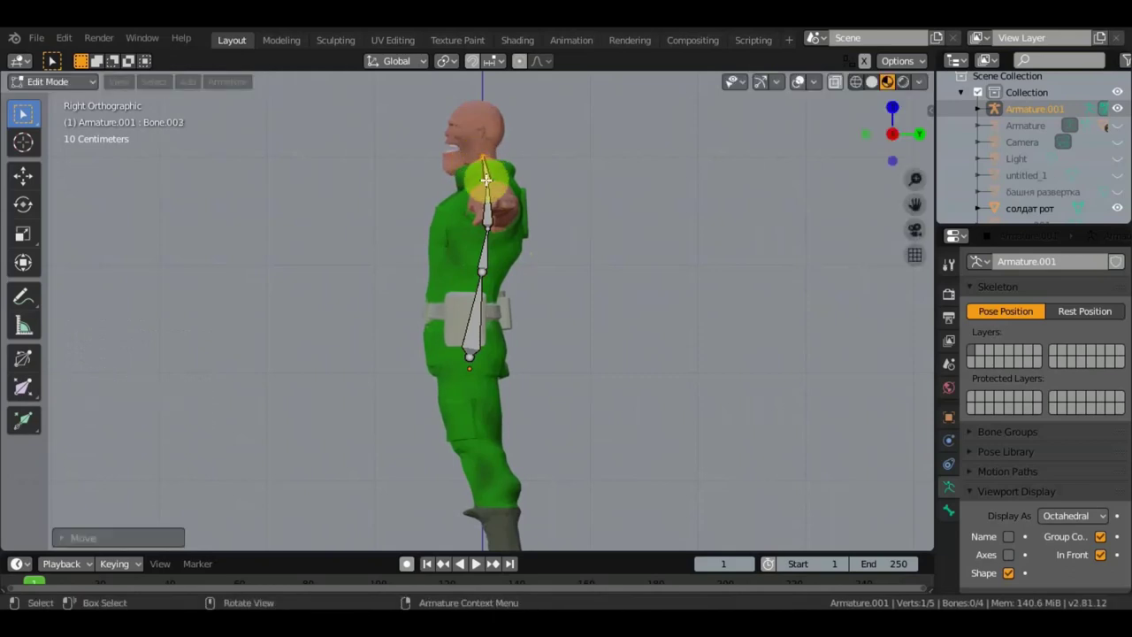
left_click(488, 178)
Step: Fit the upper spine joints inside the body and extrude Bone.004 up toward the head
key("g")
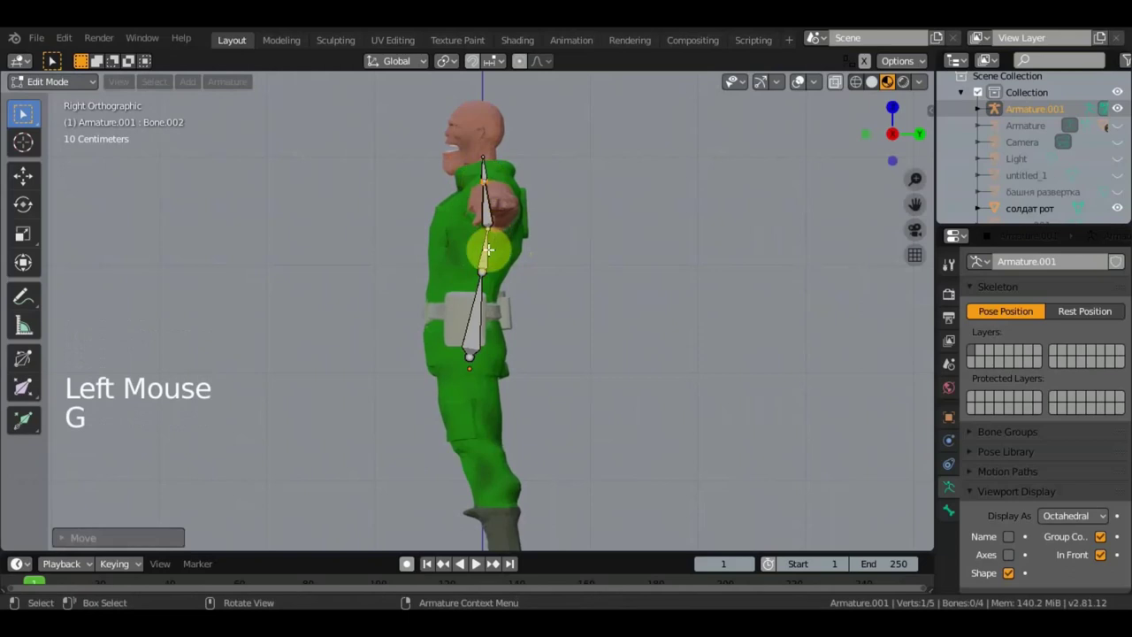
left_click(490, 238)
key("g")
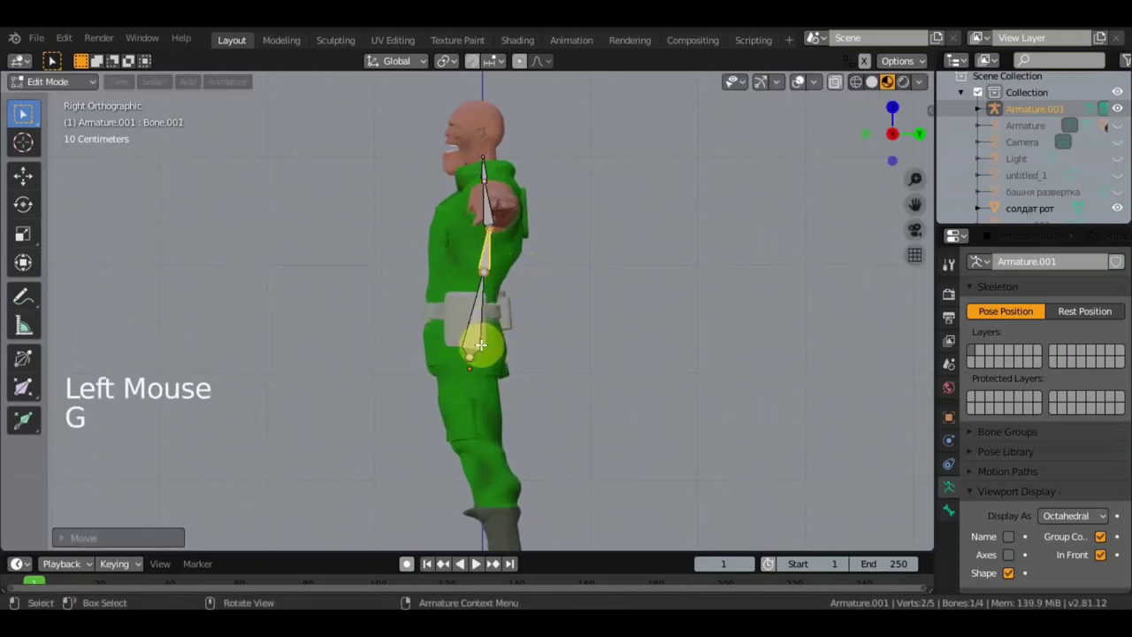
left_click(488, 152)
key("e")
left_click(477, 564)
left_click(489, 67)
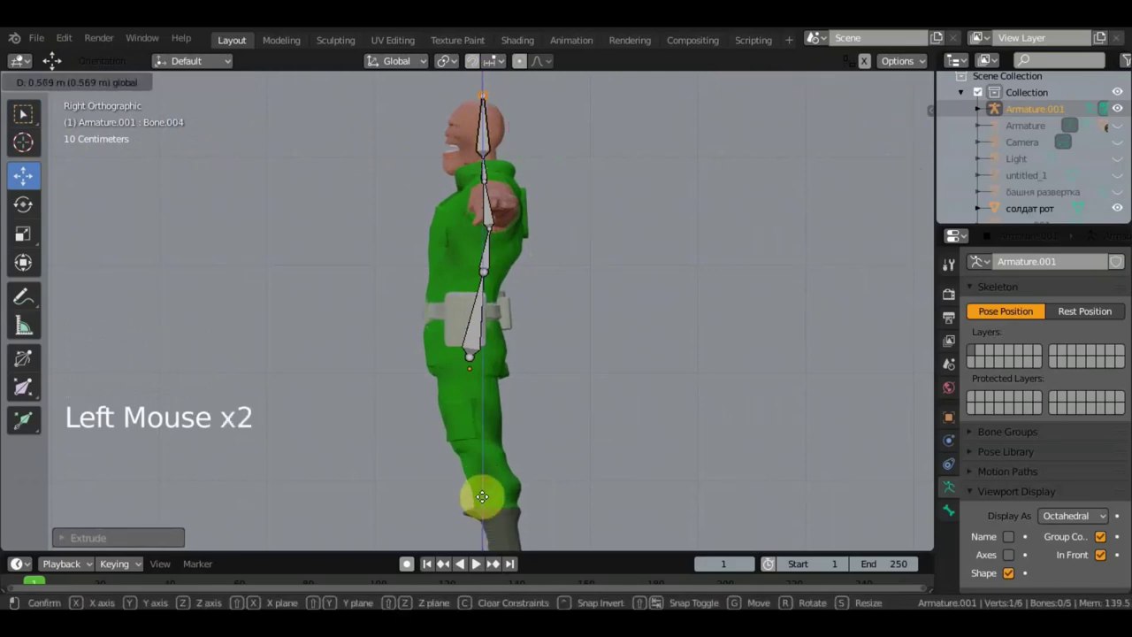
Step: Inspect the rig, switch to front view and select the upper chest joint for the shoulder bone
middle_click(477, 564)
scroll("down", 3)
middle_click(477, 564)
scroll("up", 3)
middle_click(477, 564)
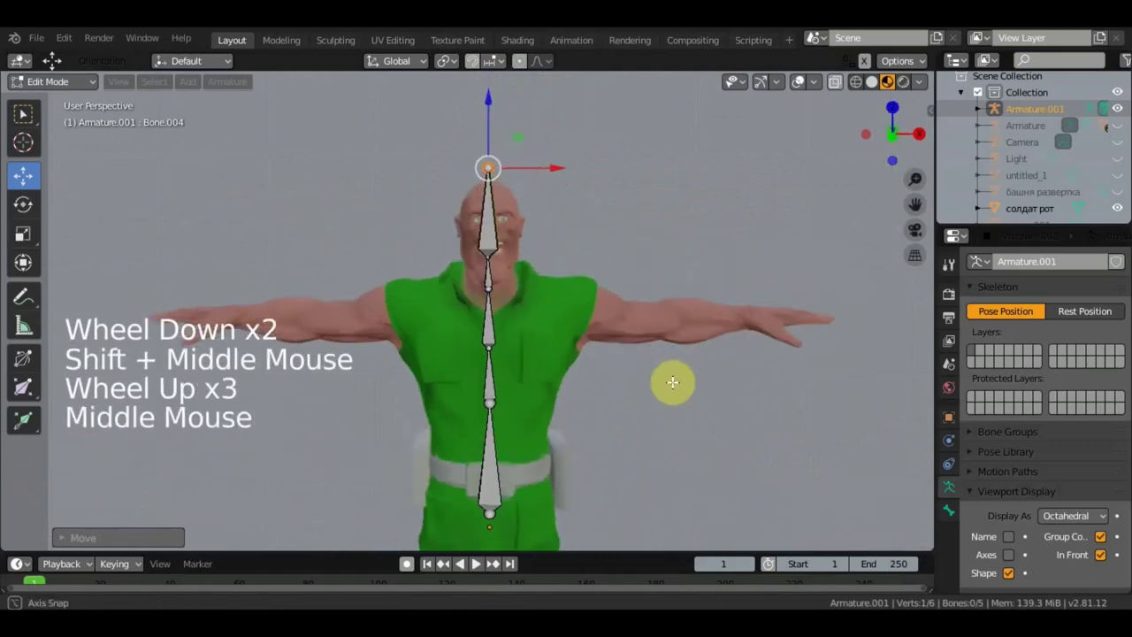
scroll("up", 3)
middle_click(477, 564)
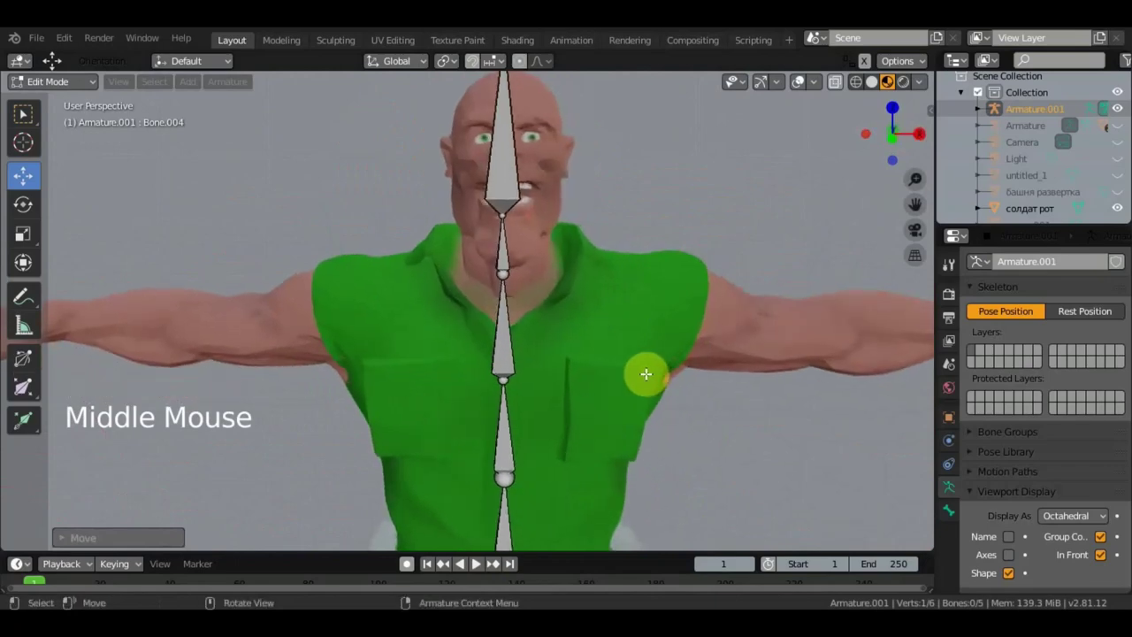
key("KP_1")
scroll("down", 3)
left_click(476, 564)
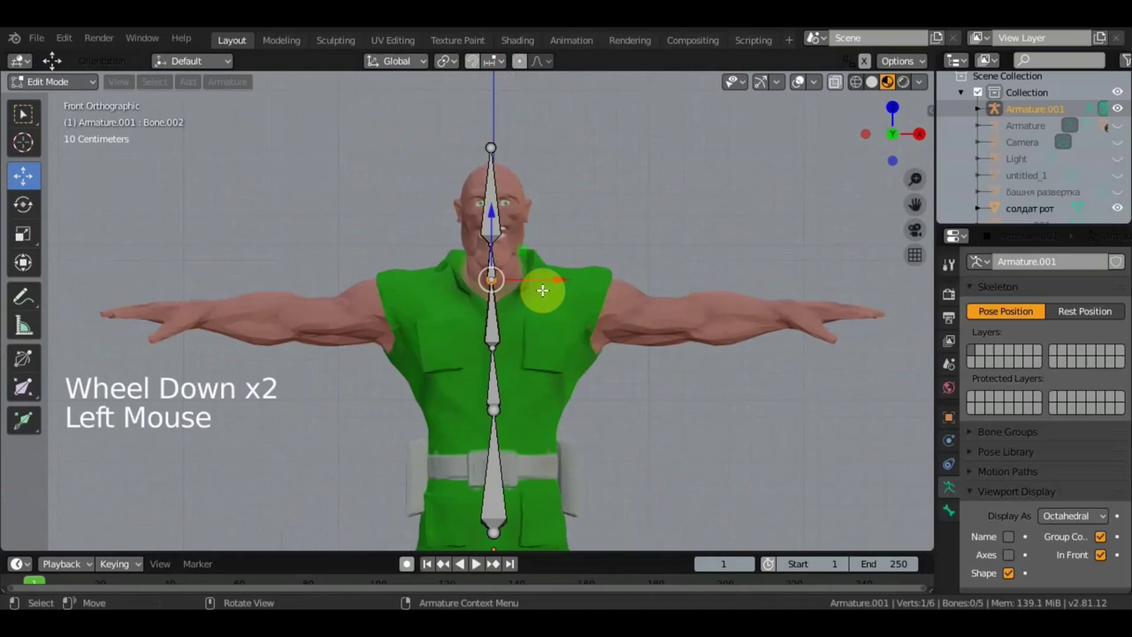
Step: Extrude a shoulder bone sideways from the chest and clear its parent with Alt+P
key("e")
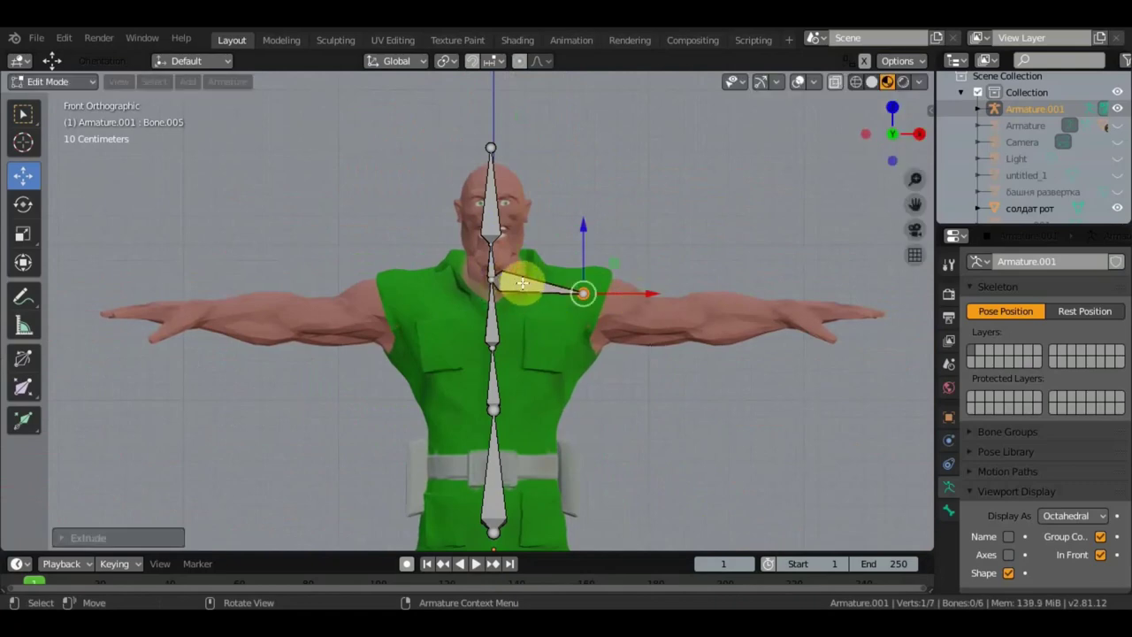
left_click(477, 564)
left_click(476, 564)
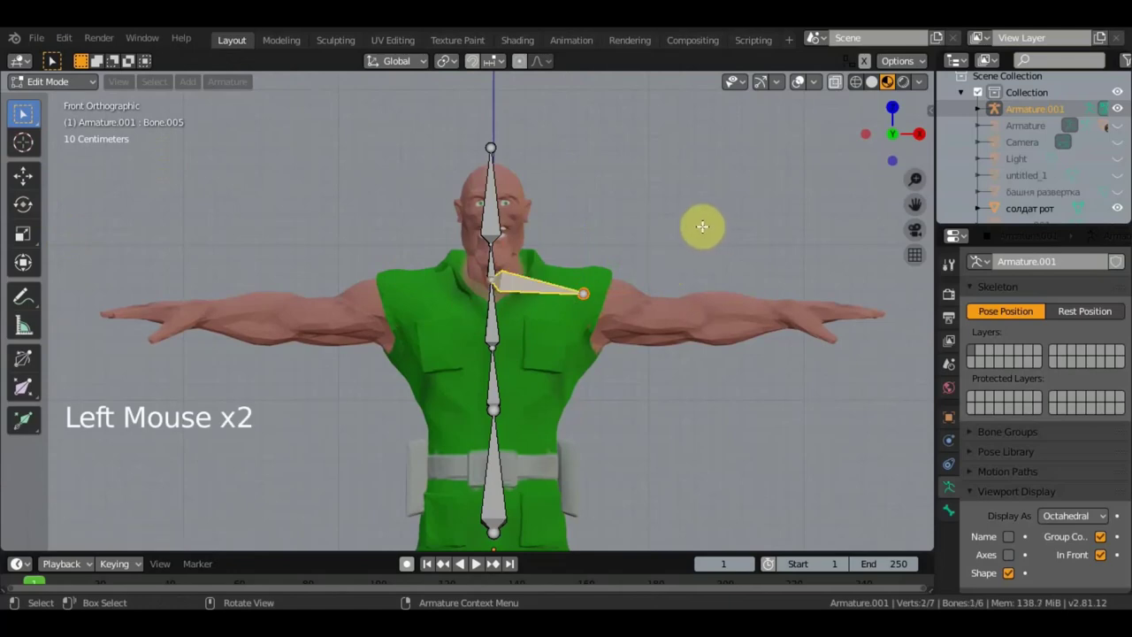
key("alt+p")
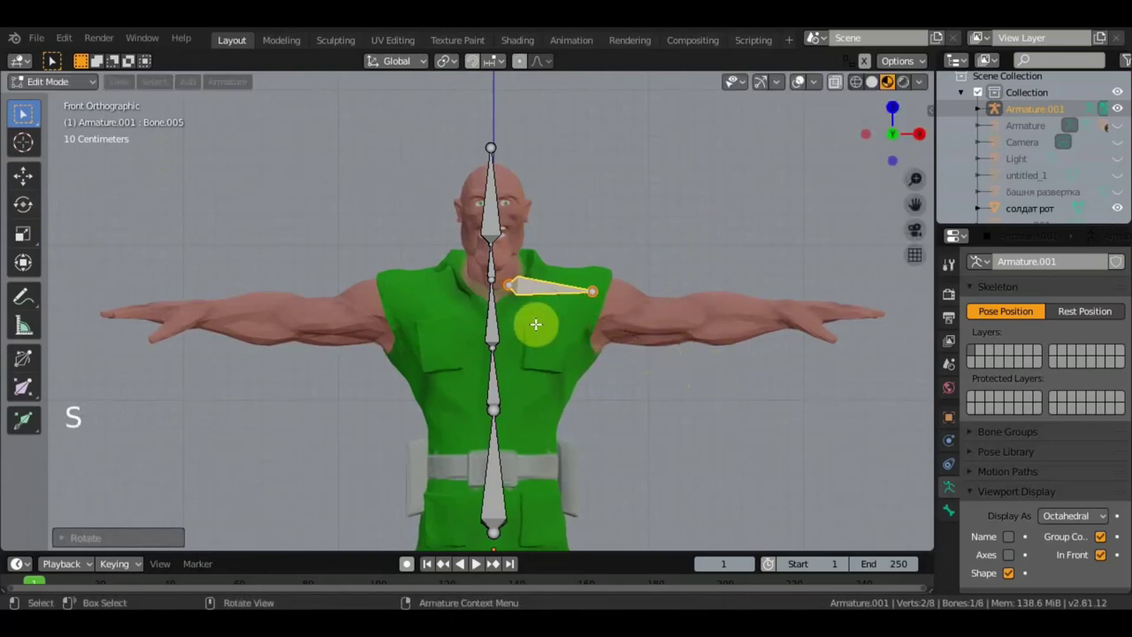
left_click(476, 564)
Step: Move the shoulder joint into the body, checking it from several angles
middle_click(476, 565)
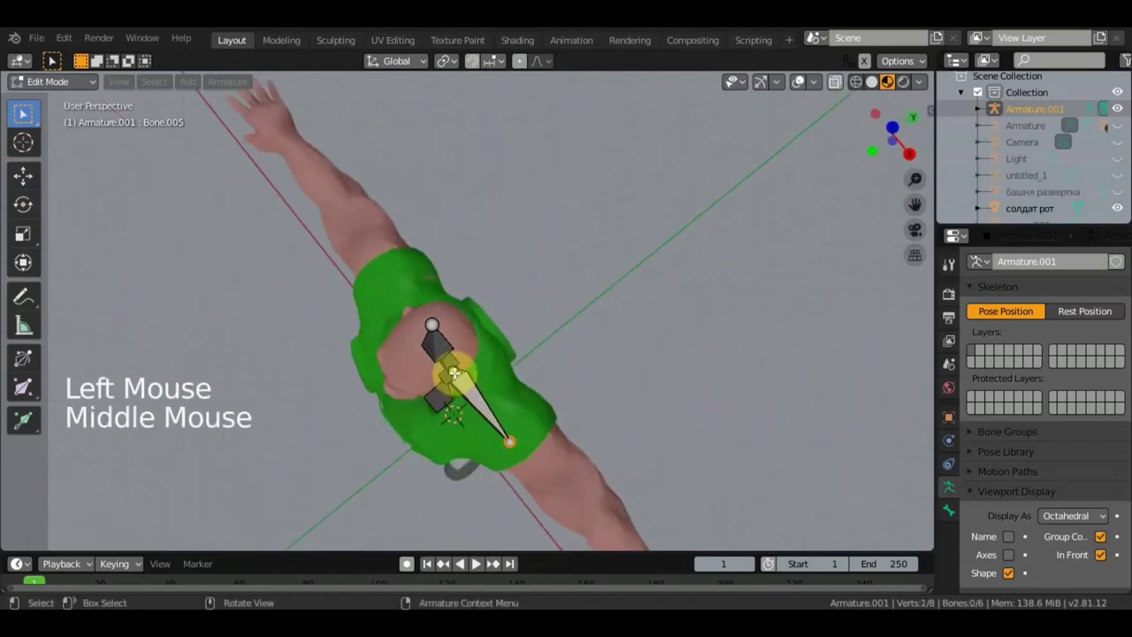
left_click(476, 564)
middle_click(476, 564)
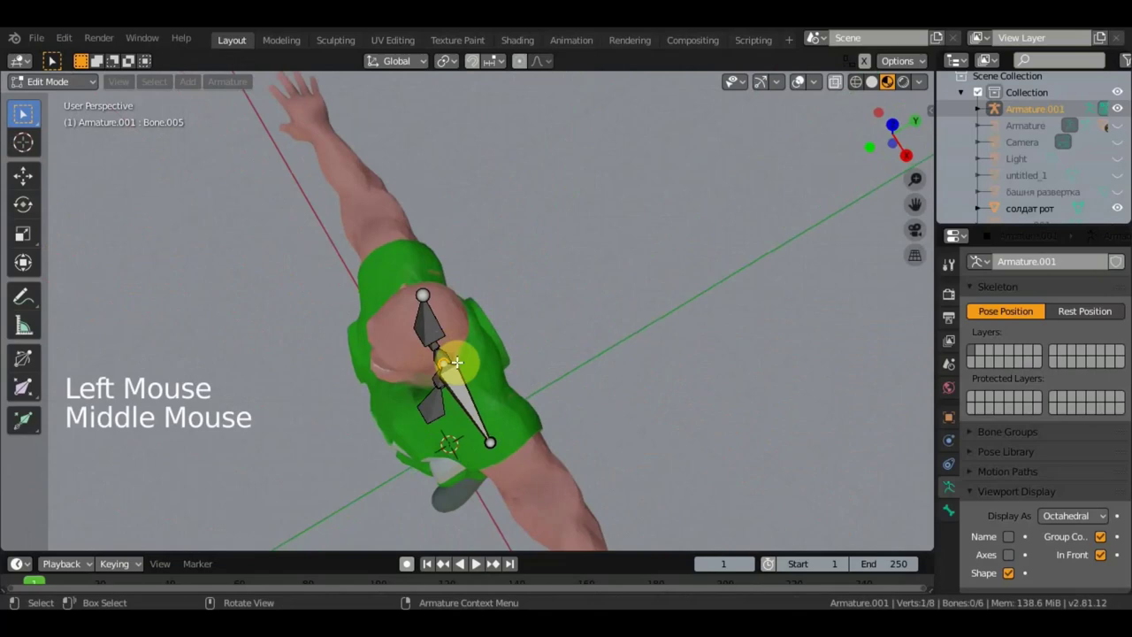
key("g")
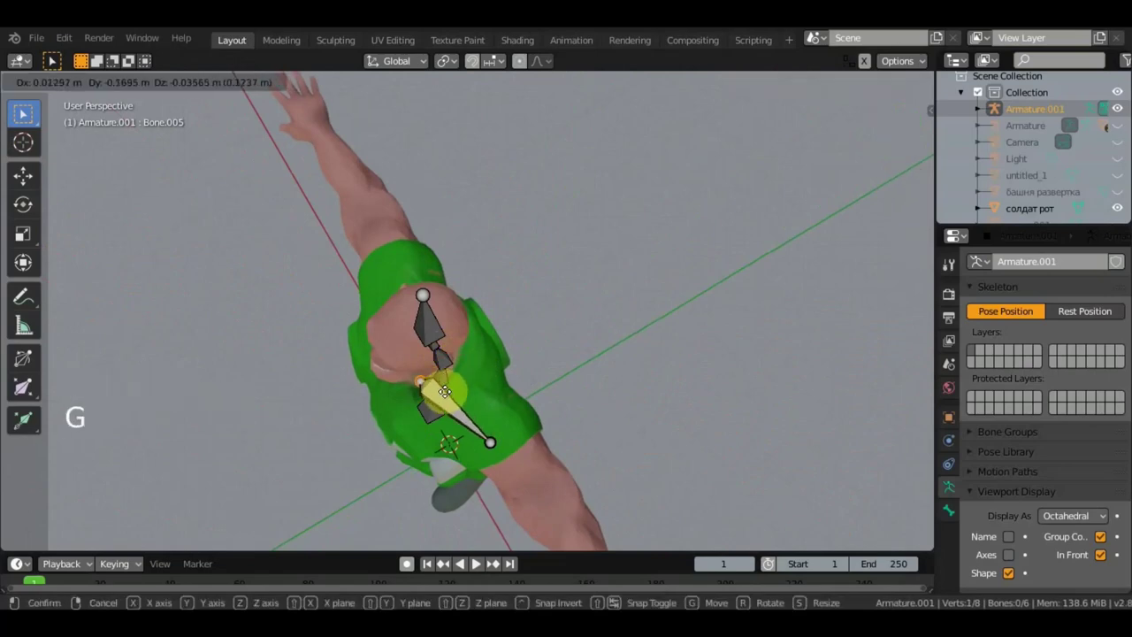
middle_click(477, 564)
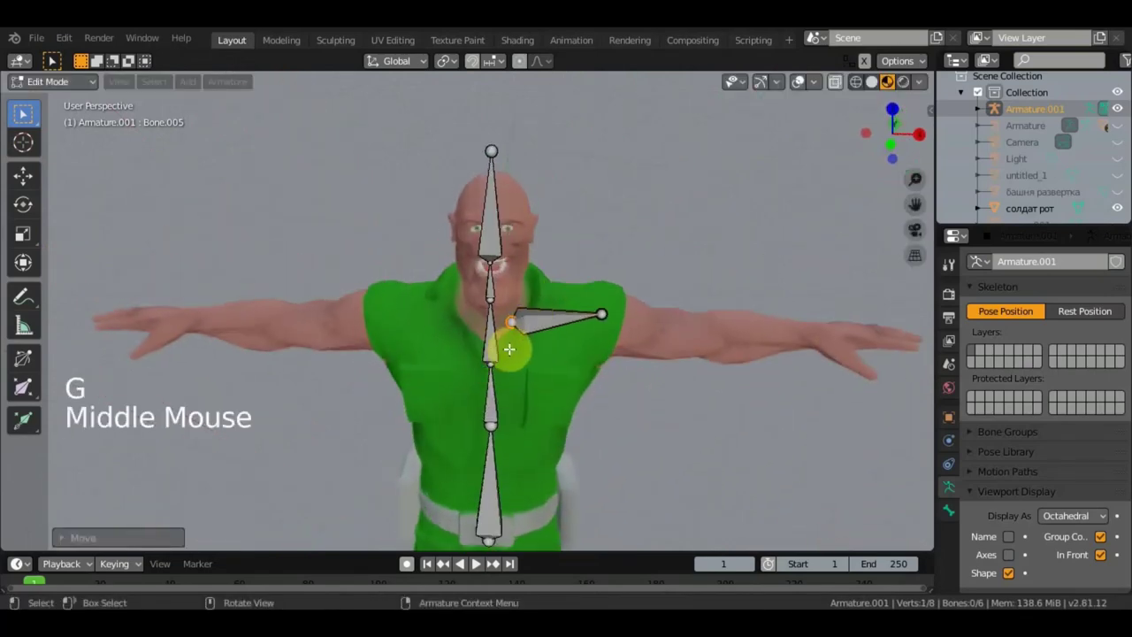
middle_click(476, 564)
key("g")
middle_click(477, 564)
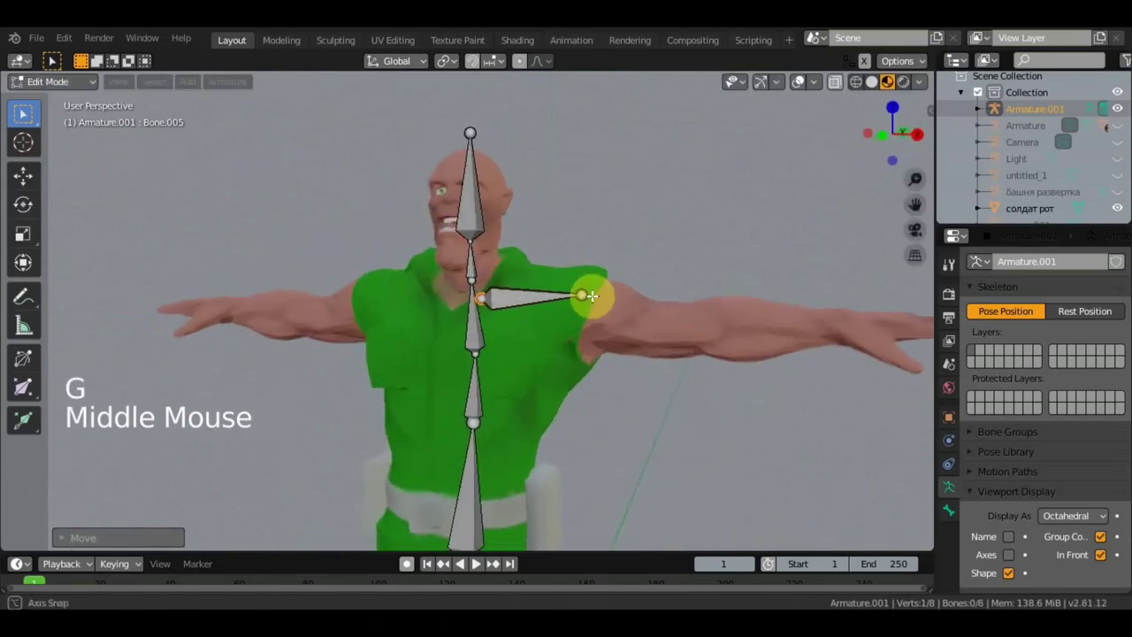
left_click(477, 565)
middle_click(477, 564)
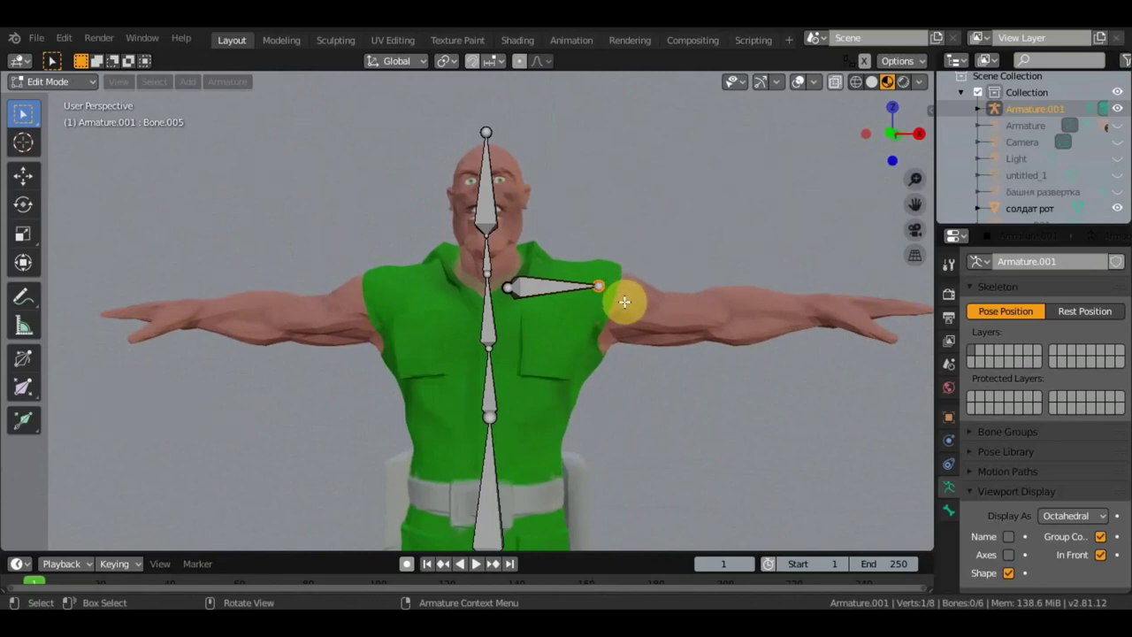
key("KP_1")
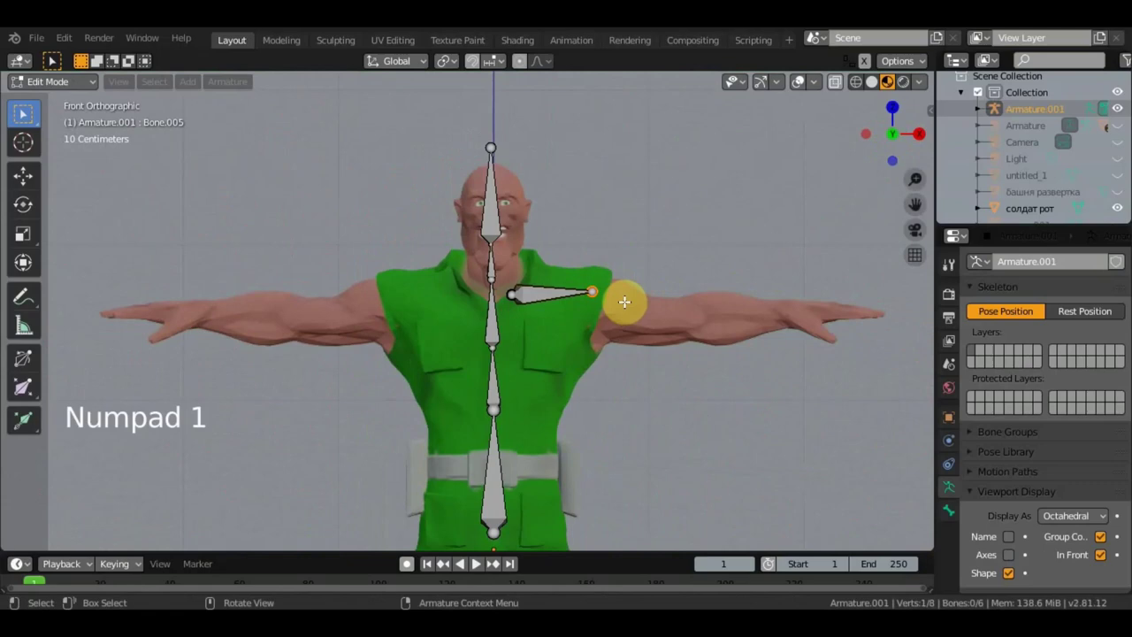
Step: Extrude the upper-arm bone along the outstretched arm and adjust its joints to the elbow
key("e")
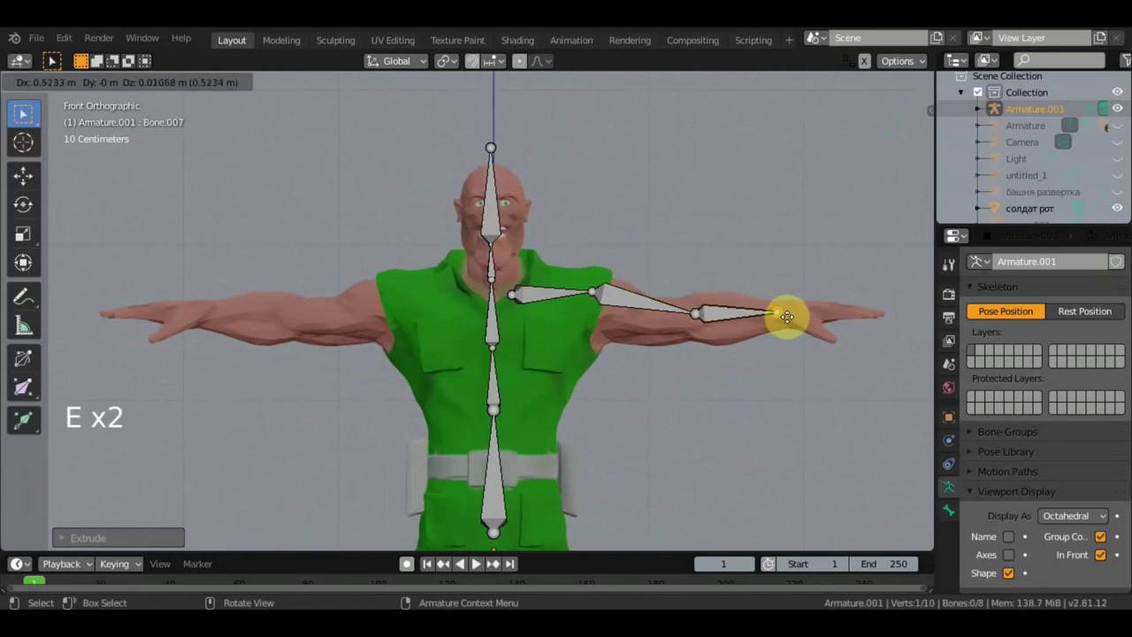
middle_click(476, 564)
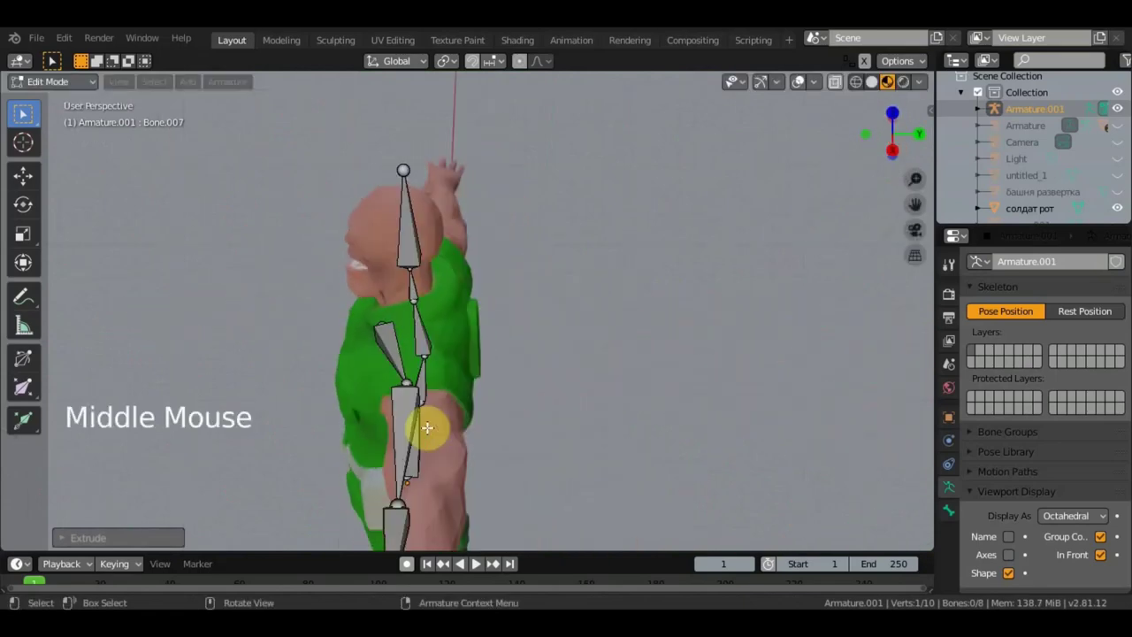
scroll("down", 3)
middle_click(476, 564)
left_click(477, 564)
key("g")
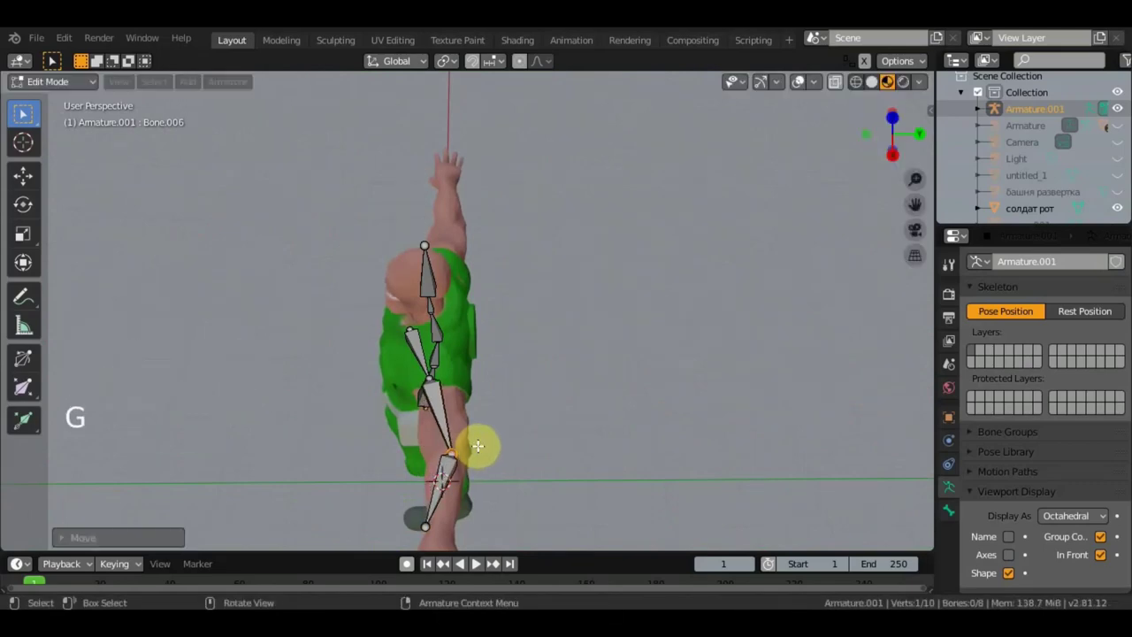
left_click(477, 565)
key("g")
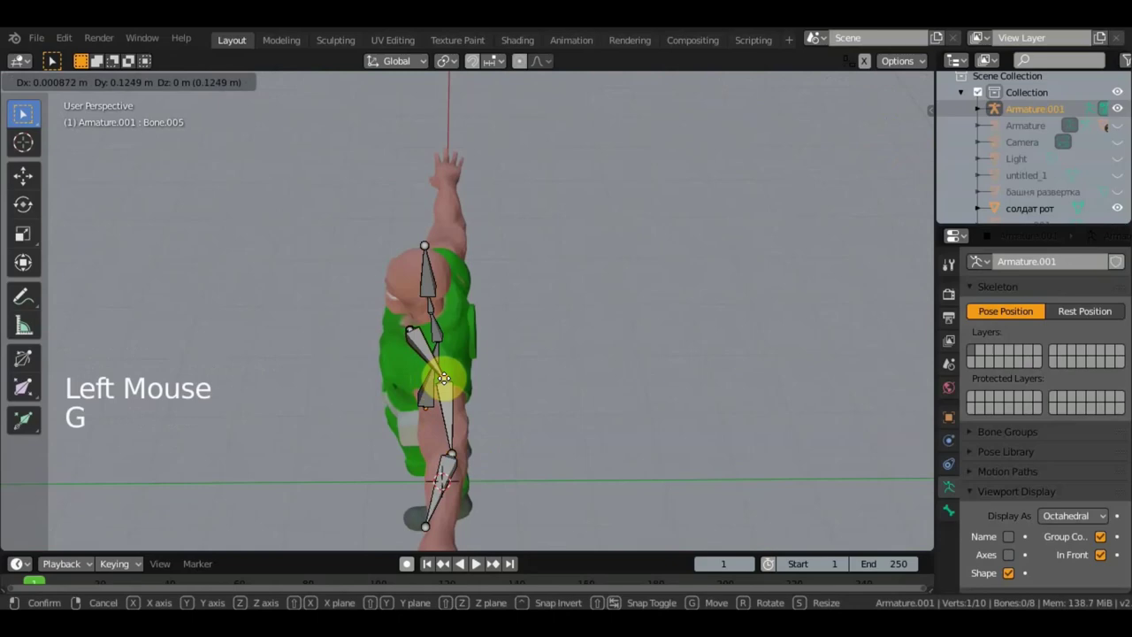
Step: Place the forearm's end joint at the wrist and frame the hand in front view
scroll("down", 3)
left_click(476, 564)
key("g")
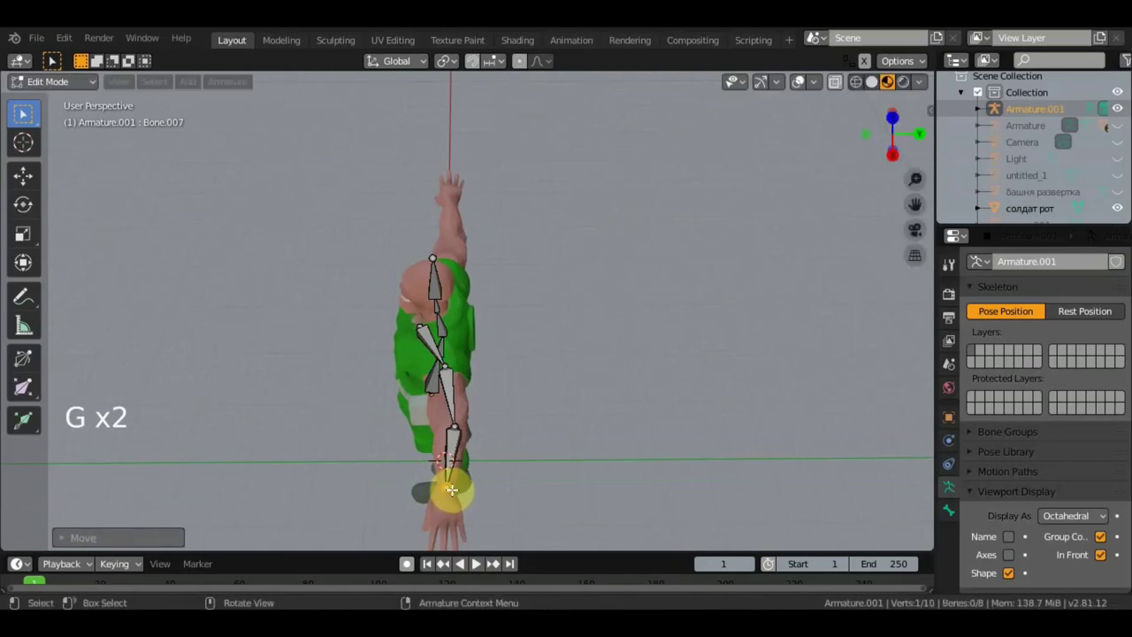
middle_click(477, 564)
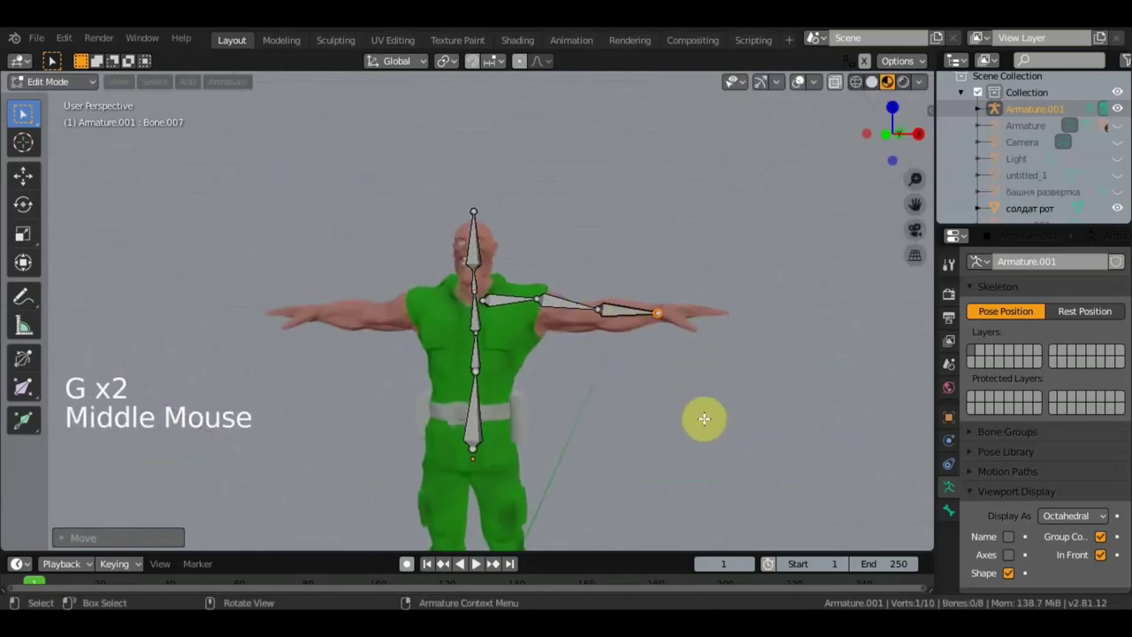
middle_click(477, 564)
key("KP_1")
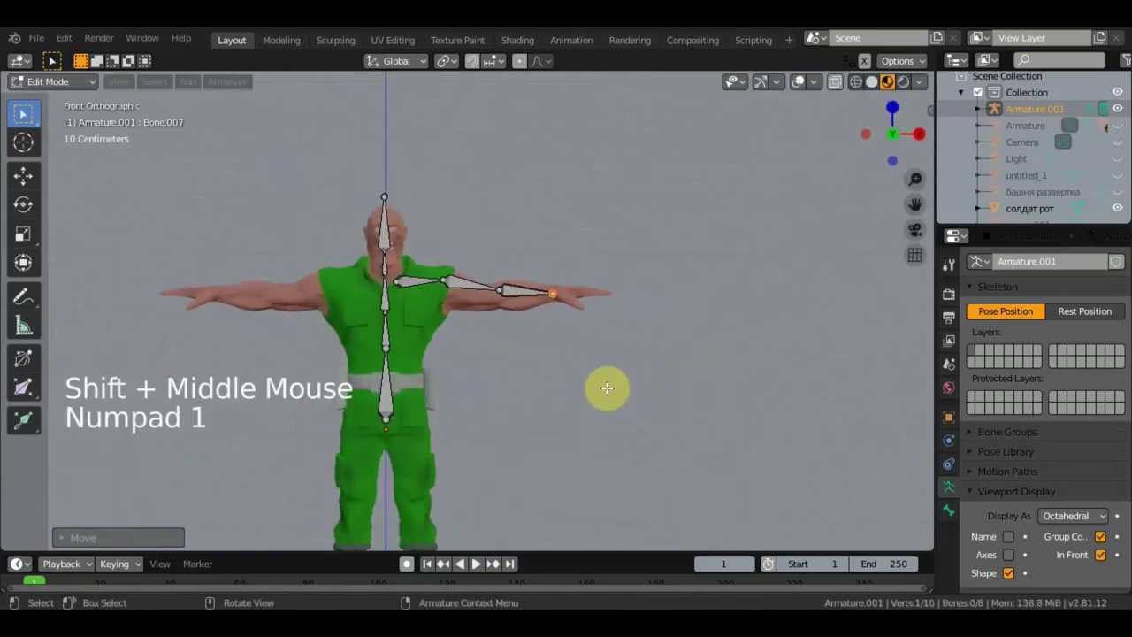
scroll("up", 3)
middle_click(477, 564)
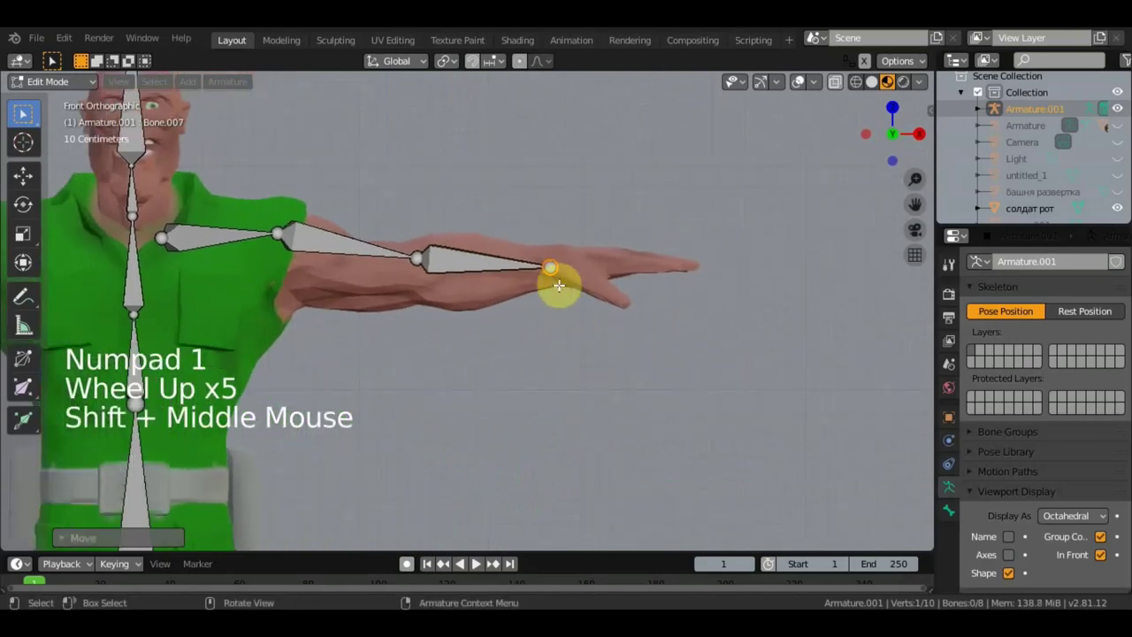
Step: Grow a hand bone from the wrist joint and check it around the arm
left_click(476, 564)
key("g")
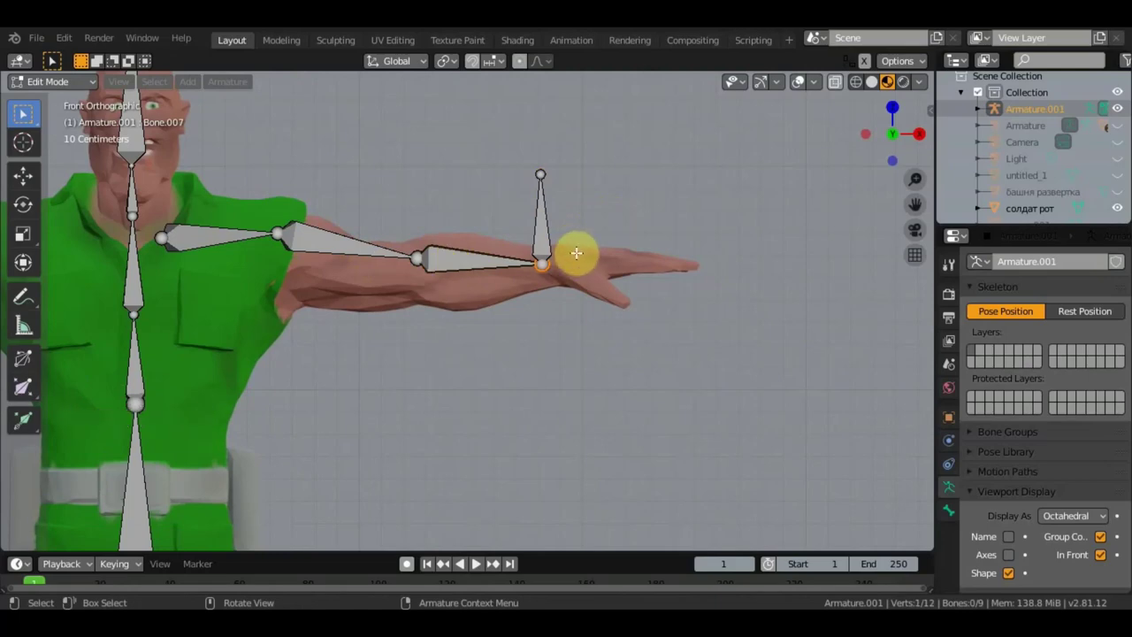
middle_click(477, 564)
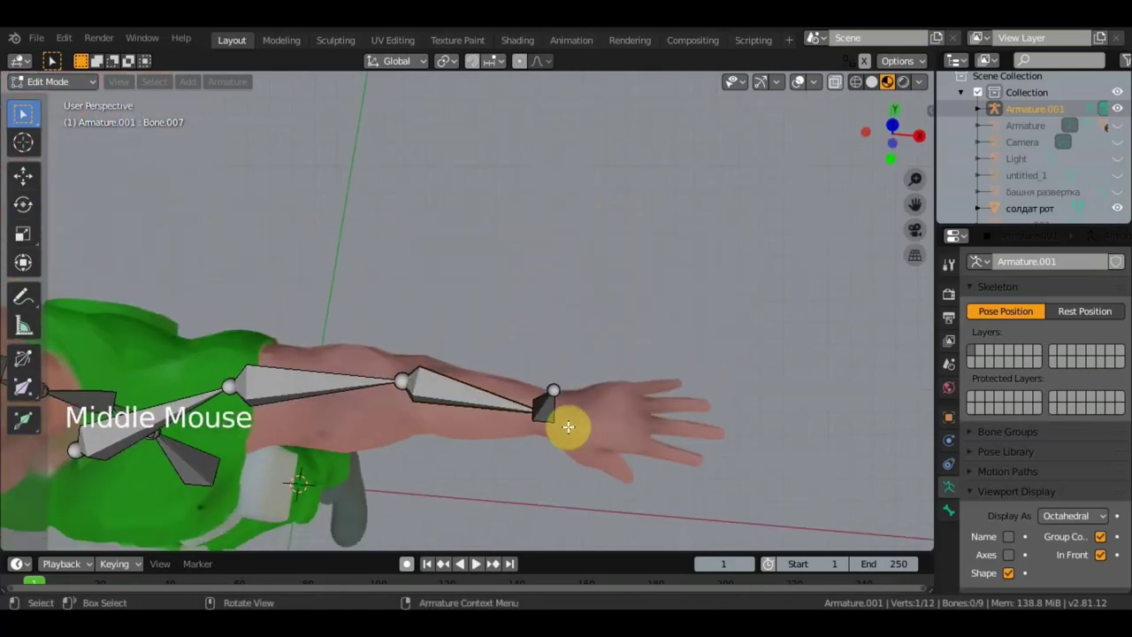
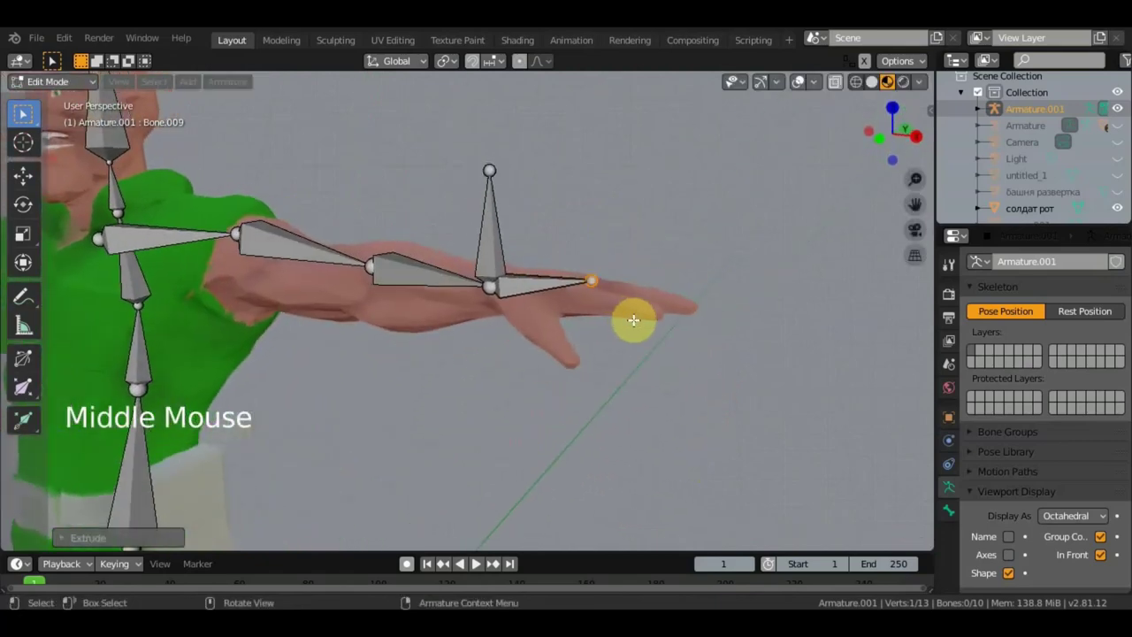
middle_click(477, 564)
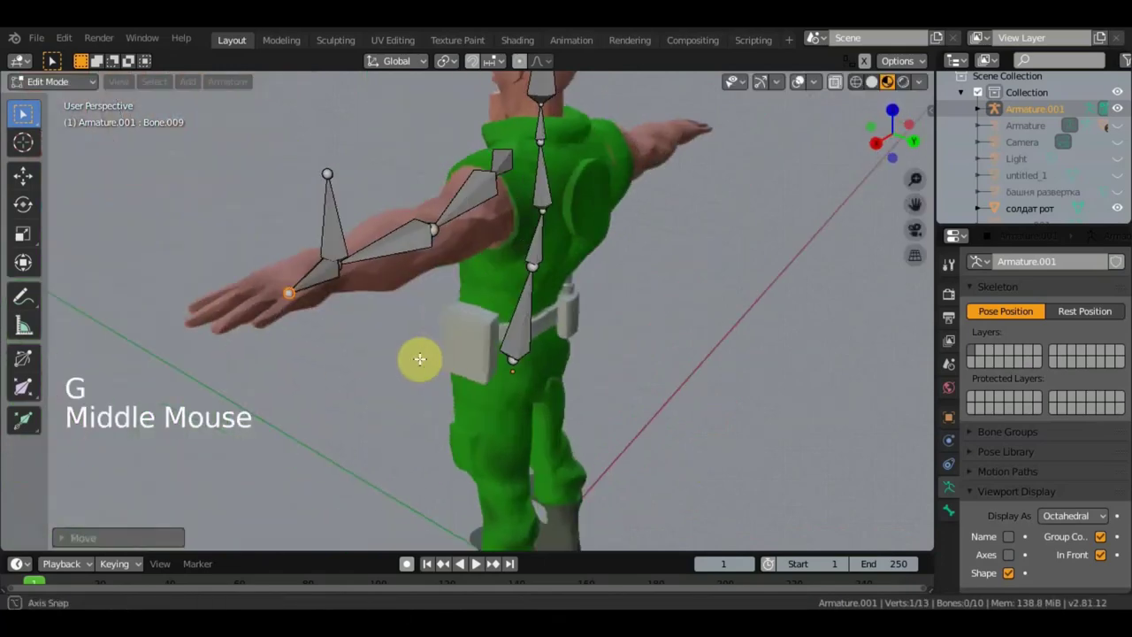
scroll("down", 3)
scroll("up", 3)
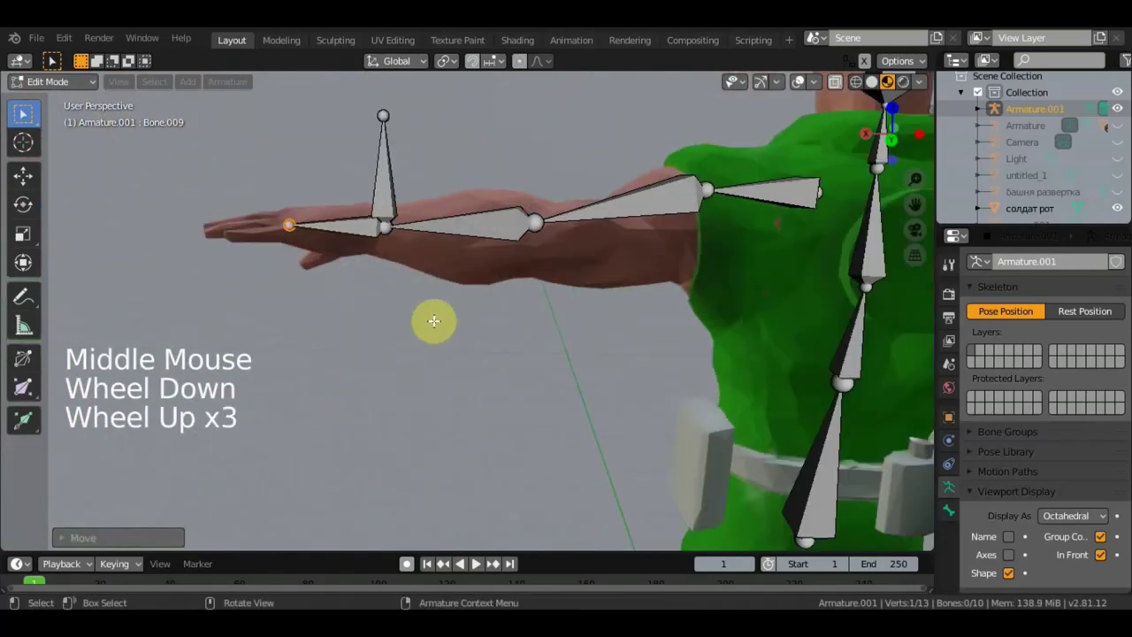
middle_click(477, 564)
Step: Extrude Bone.009 and Bone.010 along the hand and reposition their joints
left_click(477, 564)
key("e")
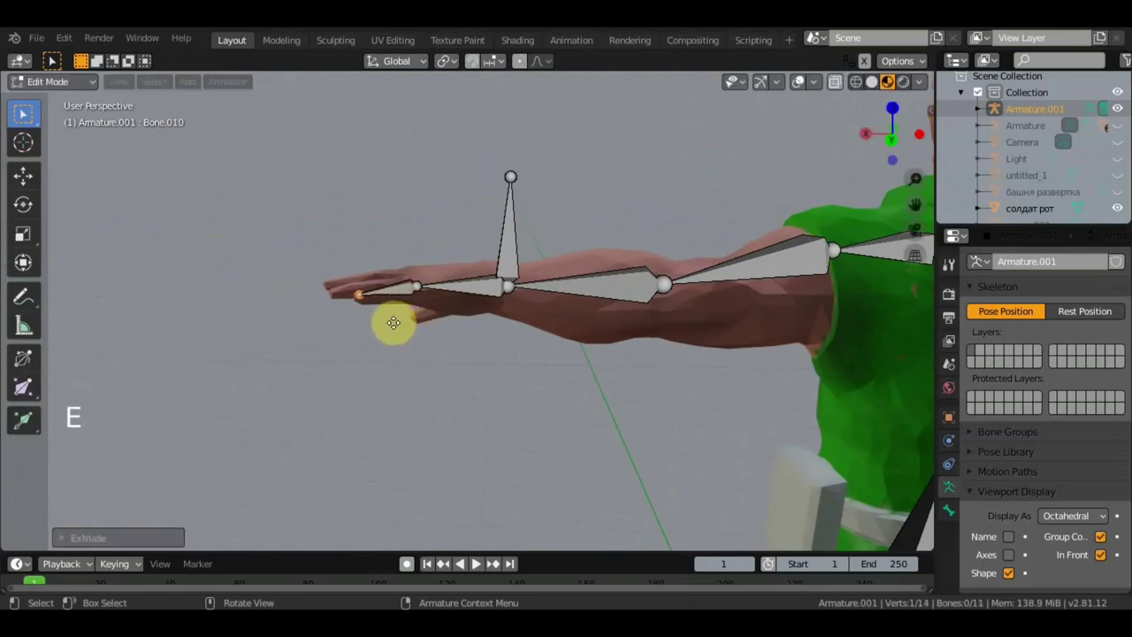
left_click(476, 564)
key("g")
middle_click(476, 564)
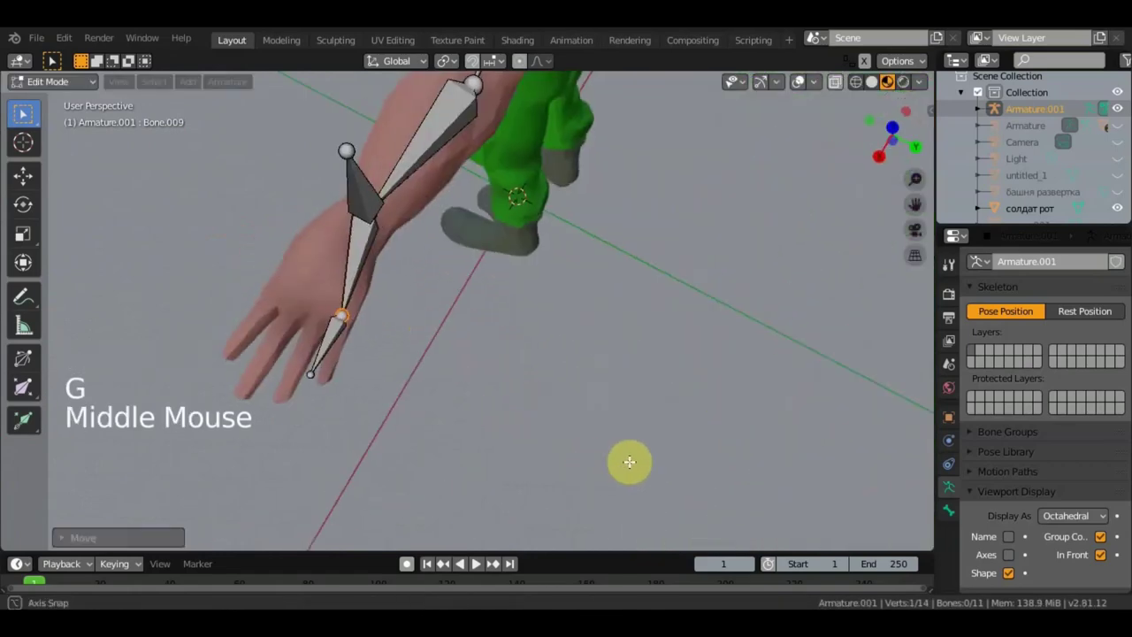
left_click(477, 564)
key("g")
middle_click(476, 564)
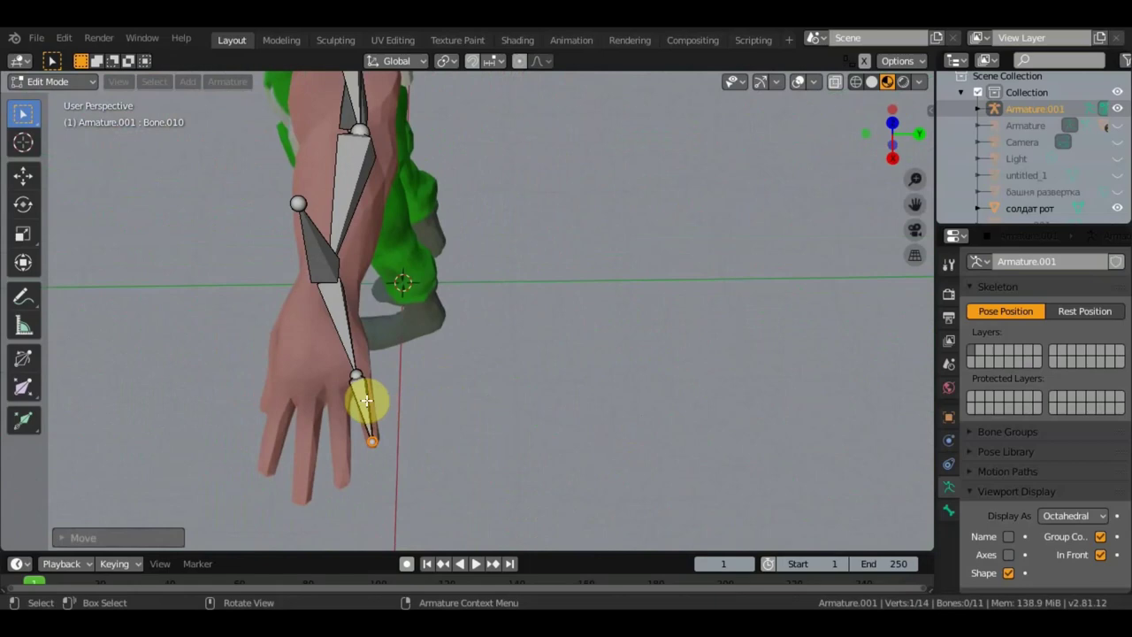
left_click(477, 564)
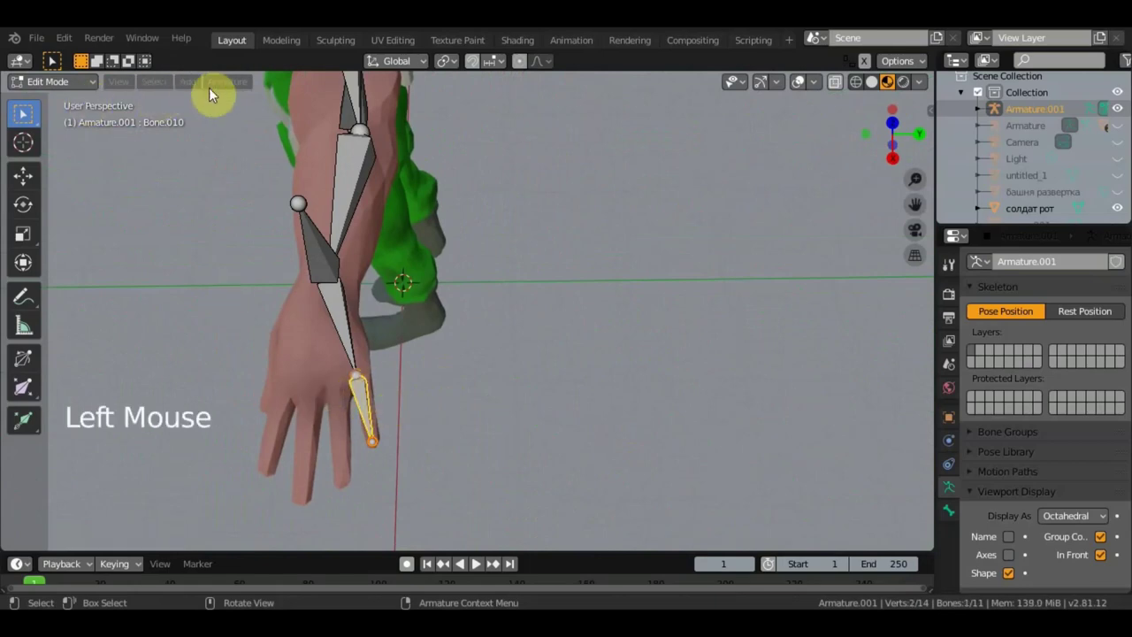
Step: Subdivide the finger bone with 2 cuts into three segments and inspect the hand
left_click(477, 565)
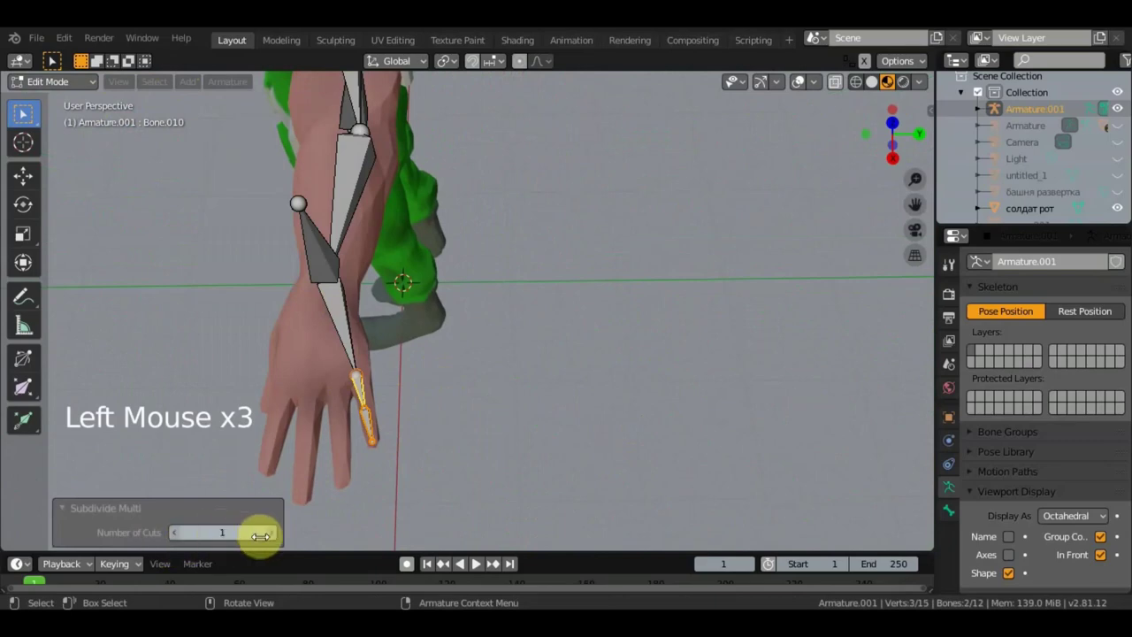
left_click(476, 564)
middle_click(476, 564)
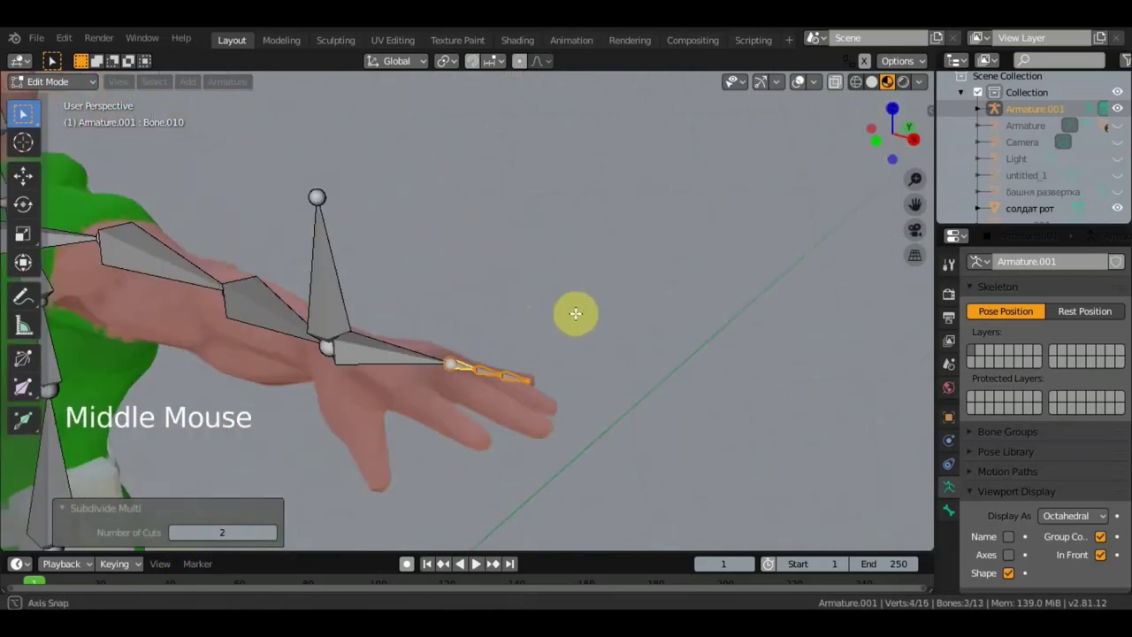
middle_click(477, 565)
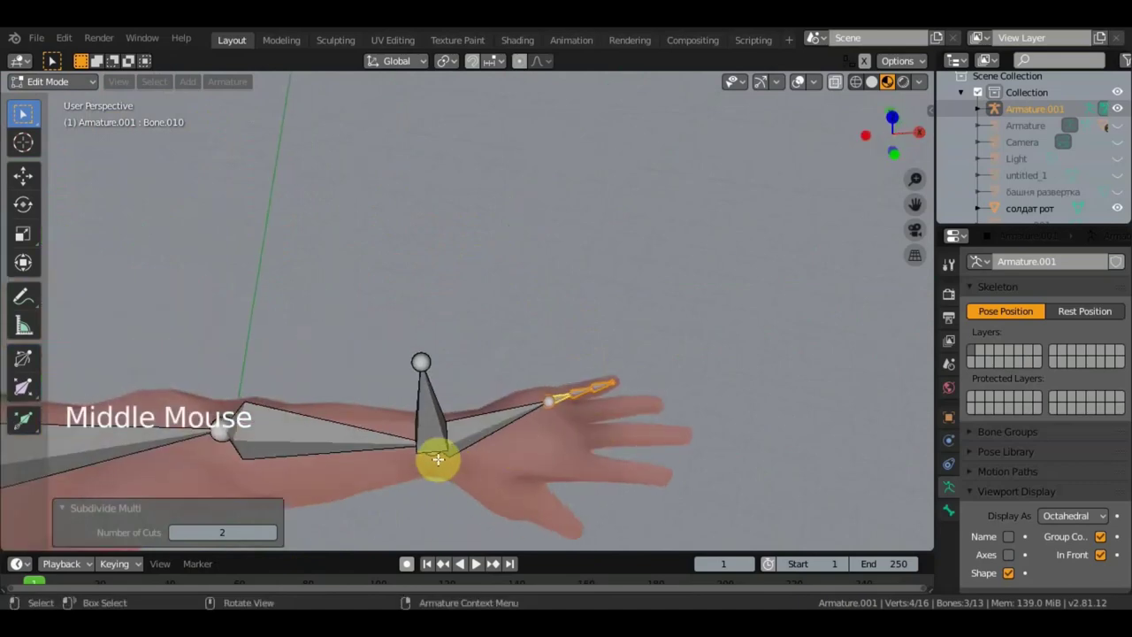
left_click(477, 564)
middle_click(476, 564)
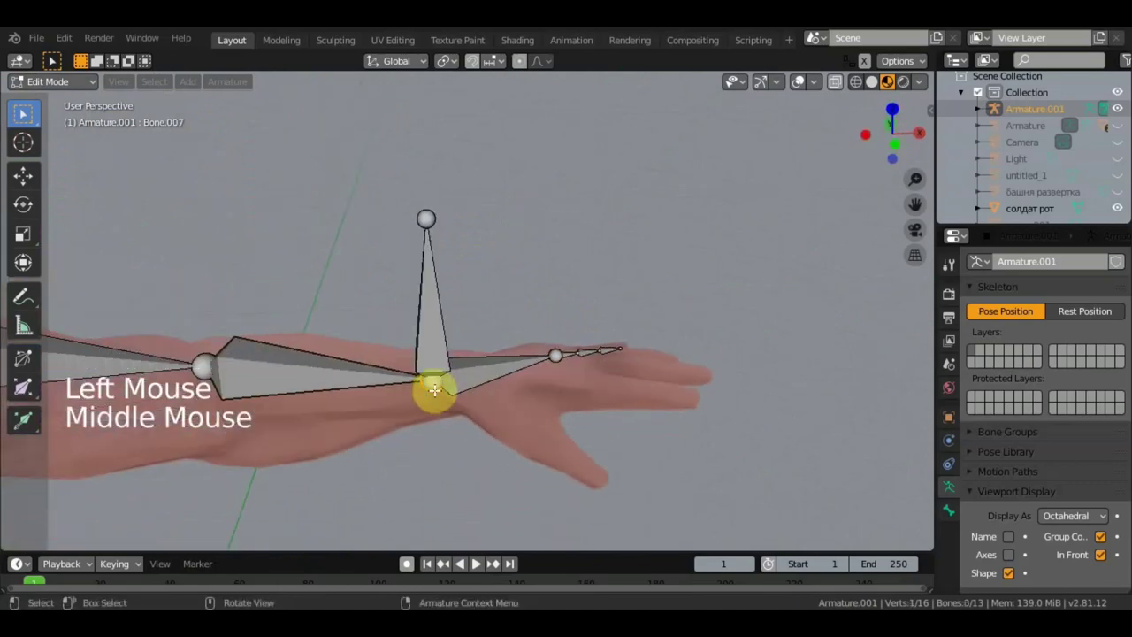
middle_click(476, 564)
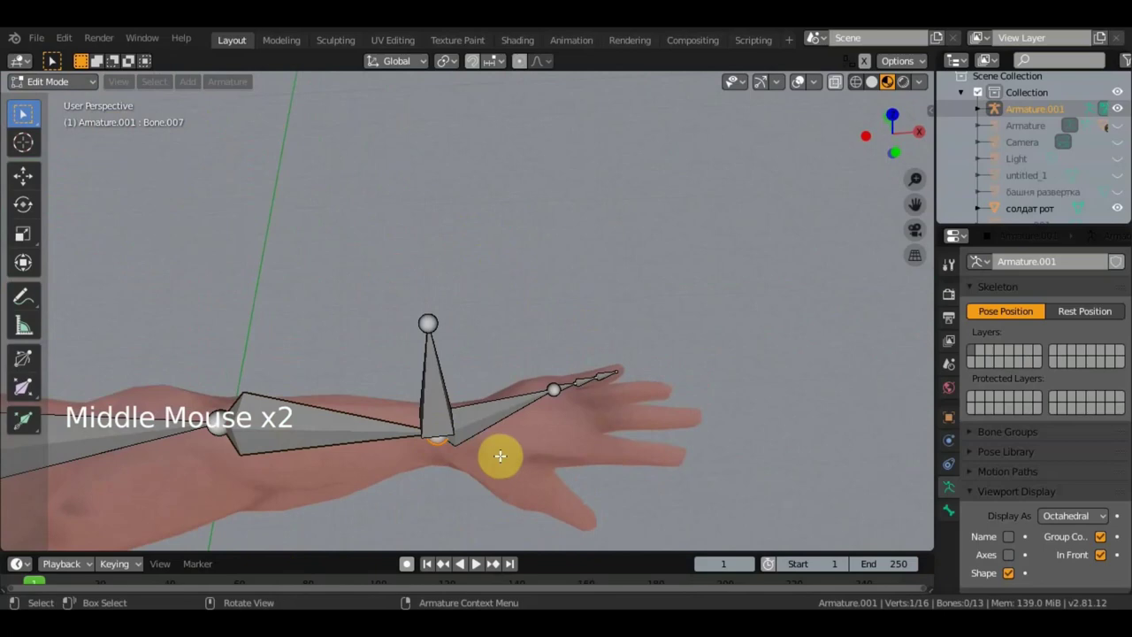
left_click(476, 565)
middle_click(476, 564)
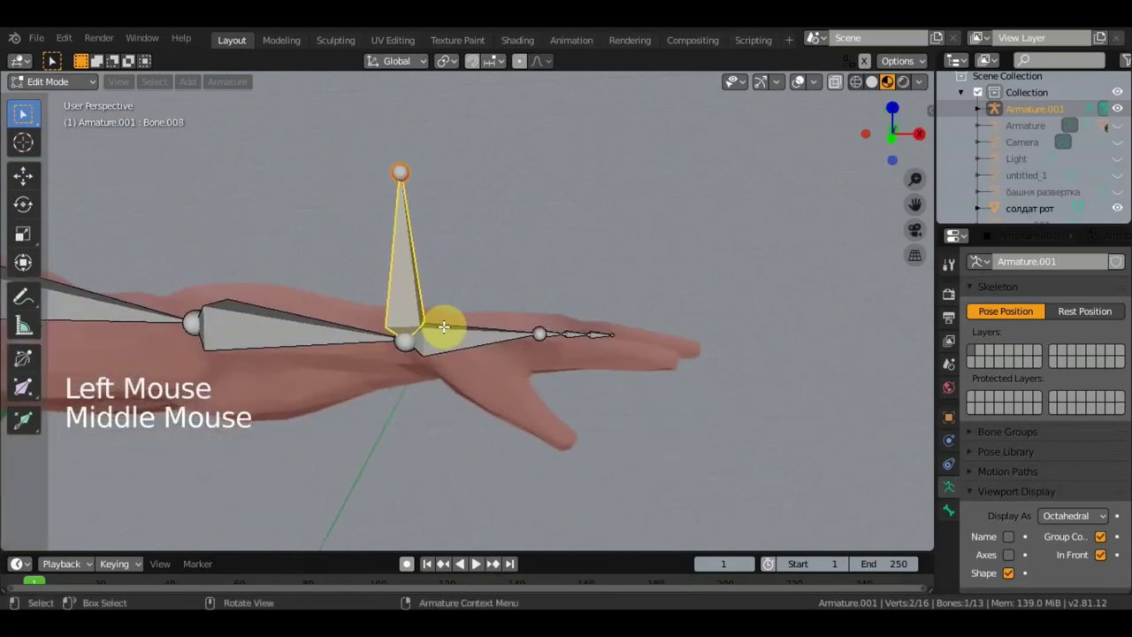
key("Delete")
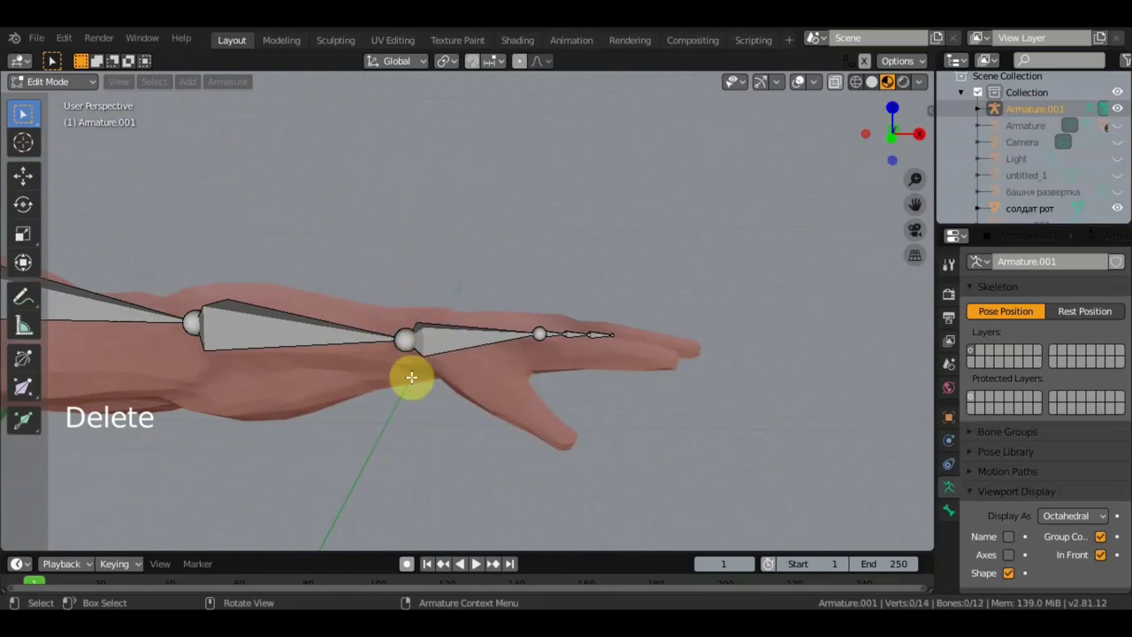
Step: Extrude two more finger bones out along the soldier's fingers, ending with Bone.013
middle_click(476, 564)
left_click(476, 564)
middle_click(477, 564)
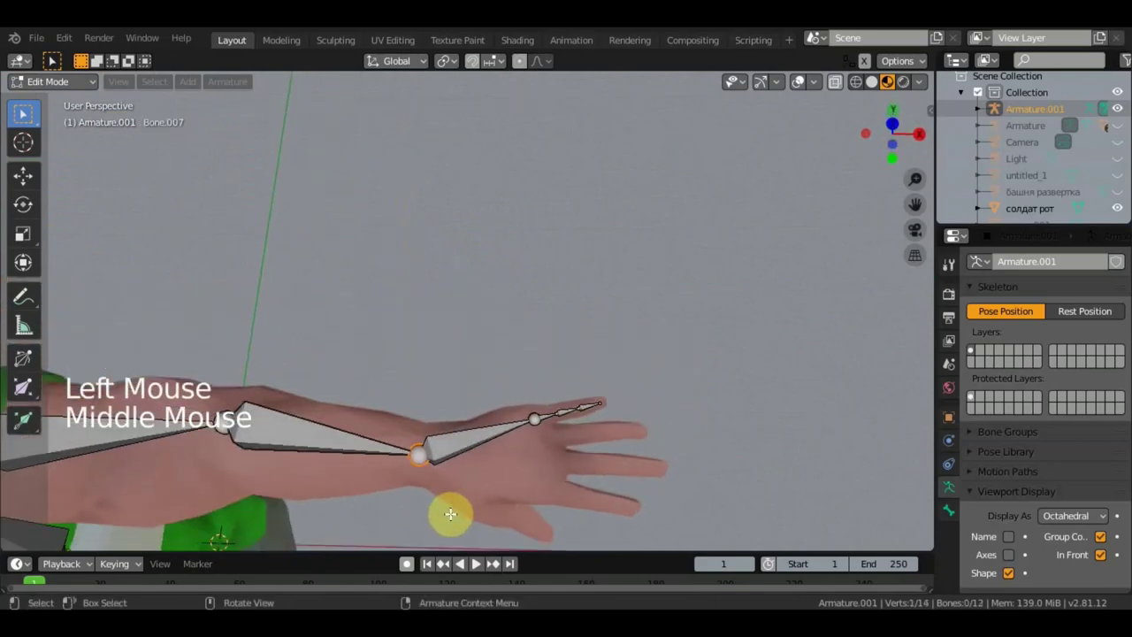
key("e")
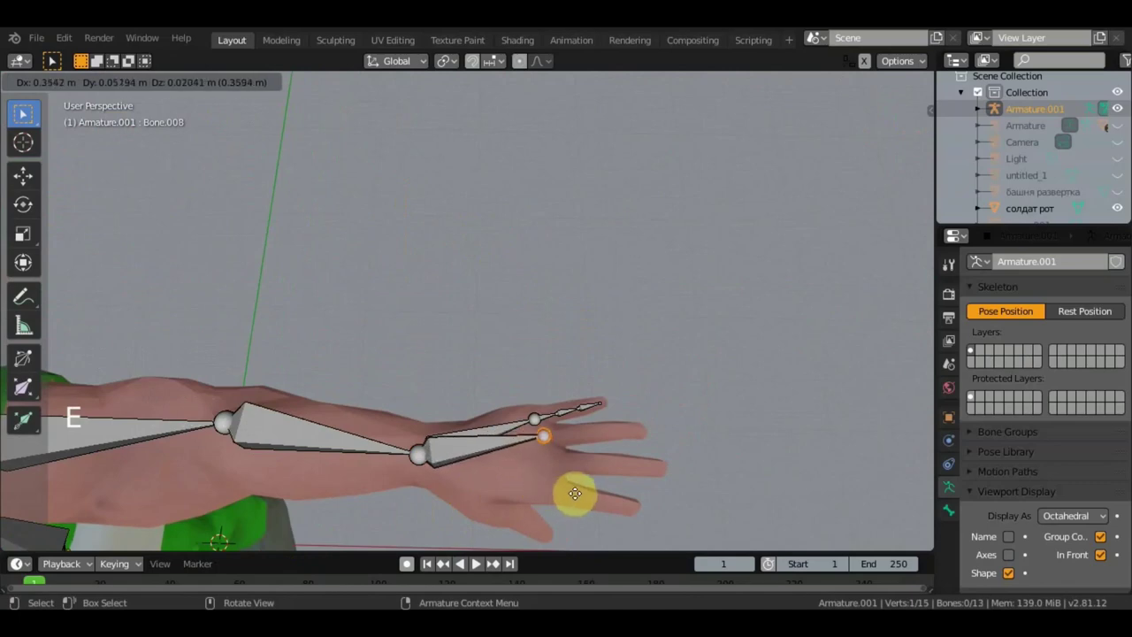
middle_click(477, 564)
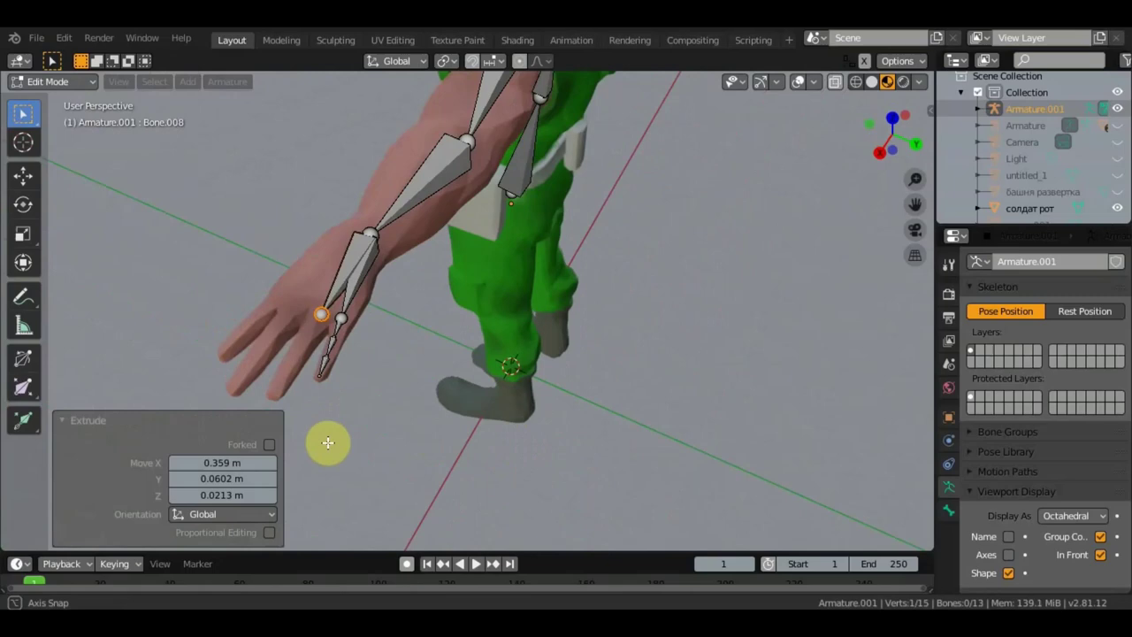
middle_click(477, 564)
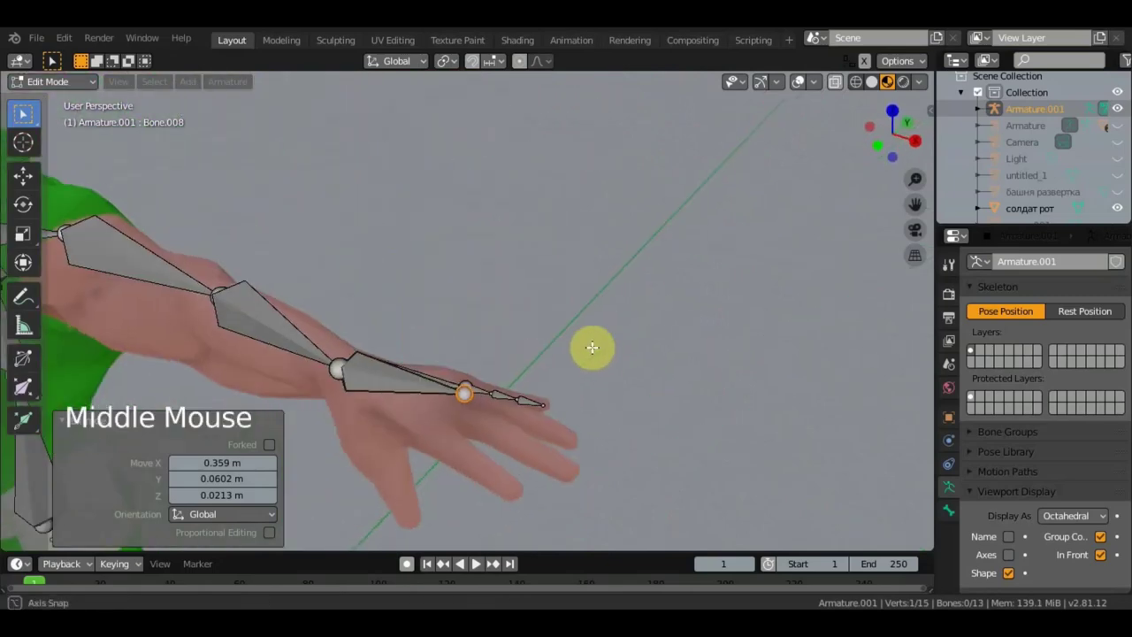
middle_click(476, 564)
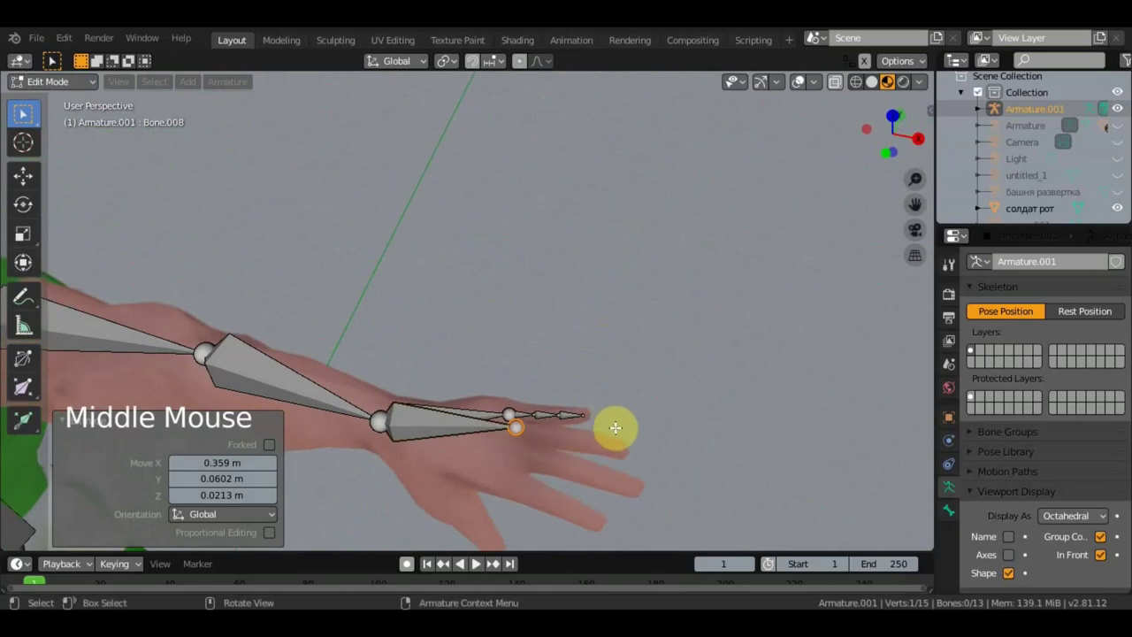
key("e")
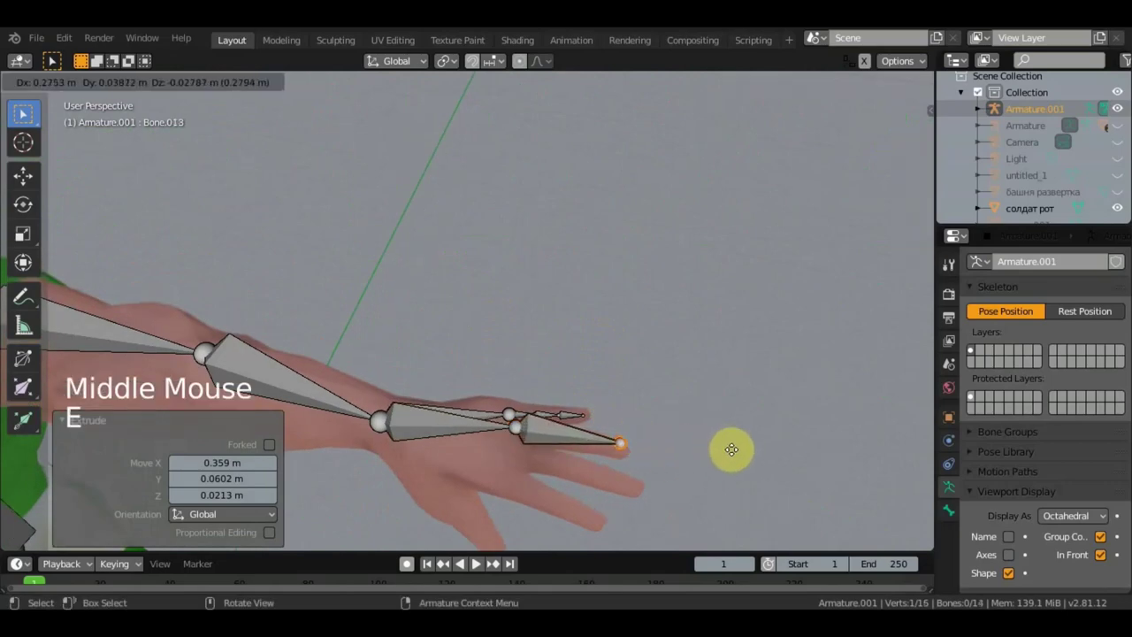
middle_click(477, 564)
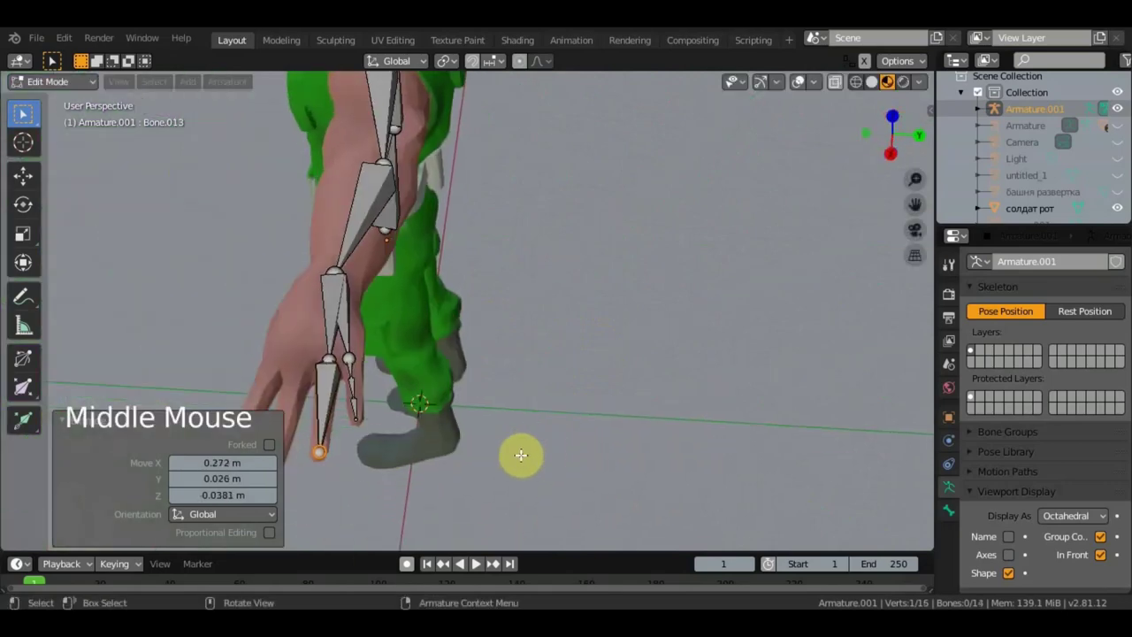
left_click(477, 564)
middle_click(477, 564)
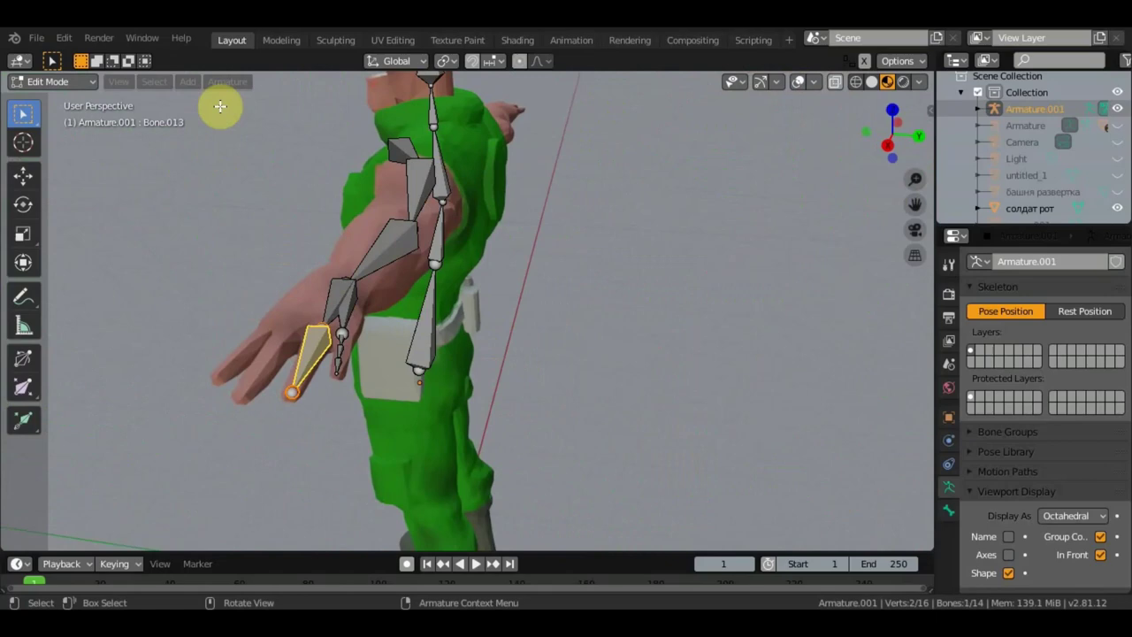
Step: Frame the soldier's hand in Edit Mode and select the hand bone's tip to extend from
left_click(477, 564)
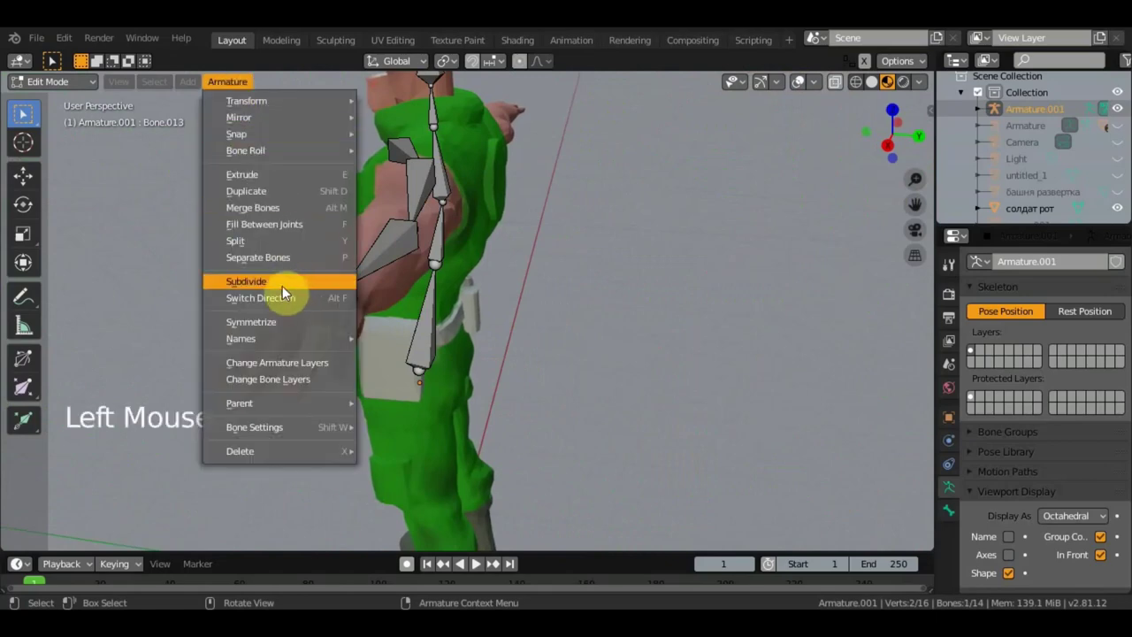
left_click(477, 564)
middle_click(477, 564)
scroll("down", 3)
middle_click(477, 564)
scroll("up", 3)
left_click(477, 564)
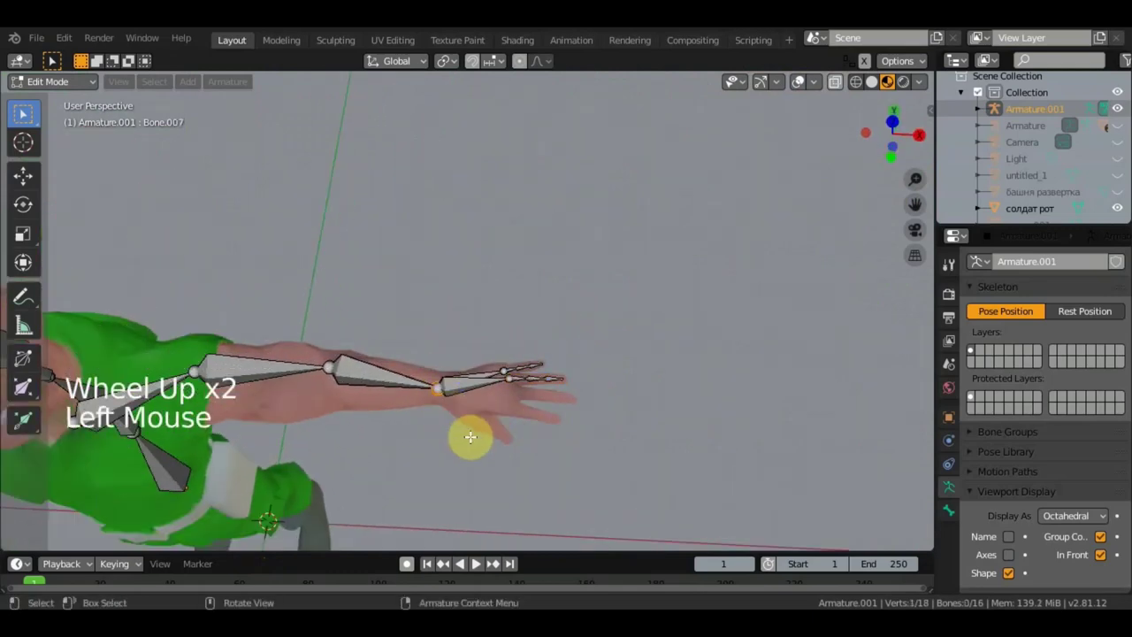
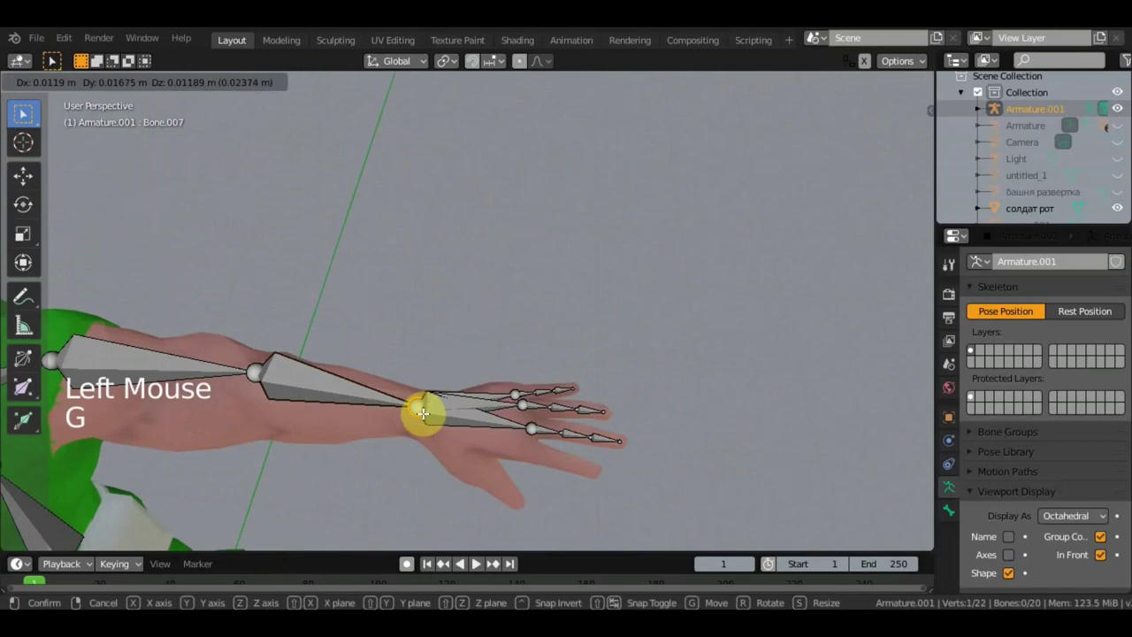
Step: Extrude a first finger bone from the hand tip and drag it along the finger
left_click(476, 564)
key("e")
middle_click(477, 564)
middle_click(476, 564)
key("g")
middle_click(476, 564)
key("g")
middle_click(477, 565)
Step: Extrude the next finger bone and position its end further down the finger
left_click(476, 564)
key("e")
middle_click(476, 564)
left_click(478, 563)
key("g")
middle_click(478, 563)
left_click(477, 564)
key("g")
left_click(477, 563)
Step: Continue the chain on another finger, extruding and placing each new bone's end
left_click(478, 562)
middle_click(478, 562)
double_click(478, 562)
middle_click(477, 564)
key("g")
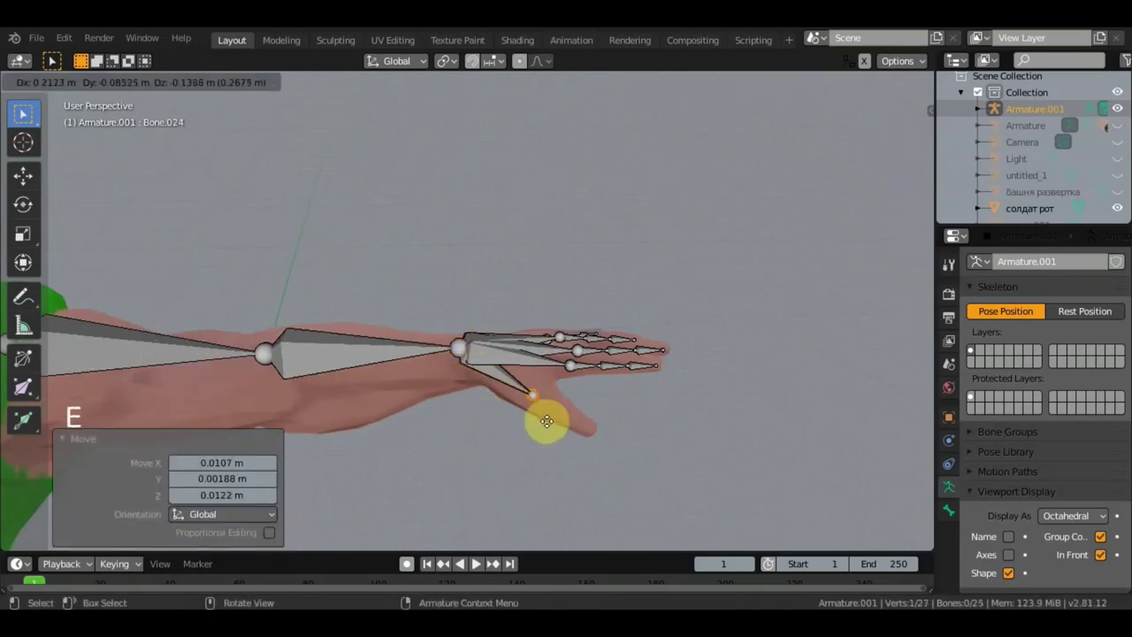
middle_click(478, 563)
left_click(476, 564)
key("g")
left_click(476, 564)
middle_click(476, 565)
double_click(477, 563)
key("g")
left_click(476, 564)
Step: From front view, extrude and place further finger bones along the remaining fingers
scroll("down", 3)
key("KP_1")
left_click(477, 562)
key("g")
left_click(478, 563)
middle_click(478, 563)
left_click(477, 564)
key("g")
middle_click(477, 564)
key("KP_1")
key("e")
left_click(476, 564)
Step: Clear parenting (Alt+P) on new finger bones and extrude additional segments from their tips
key("alt+p")
middle_click(477, 564)
middle_click(476, 565)
left_click(477, 565)
key("e")
left_click(477, 565)
key("alt+p")
left_click(477, 564)
key("e")
left_click(477, 564)
key("alt+p")
Step: From side view, extrude the last finger bones up to Bone.030 and review the hand
middle_click(477, 564)
middle_click(477, 564)
key("KP_3")
scroll("down", 3)
left_click(476, 564)
key("e")
middle_click(477, 565)
key("g")
left_click(477, 564)
key("g")
middle_click(477, 564)
scroll("down", 3)
scroll("up", 3)
middle_click(477, 565)
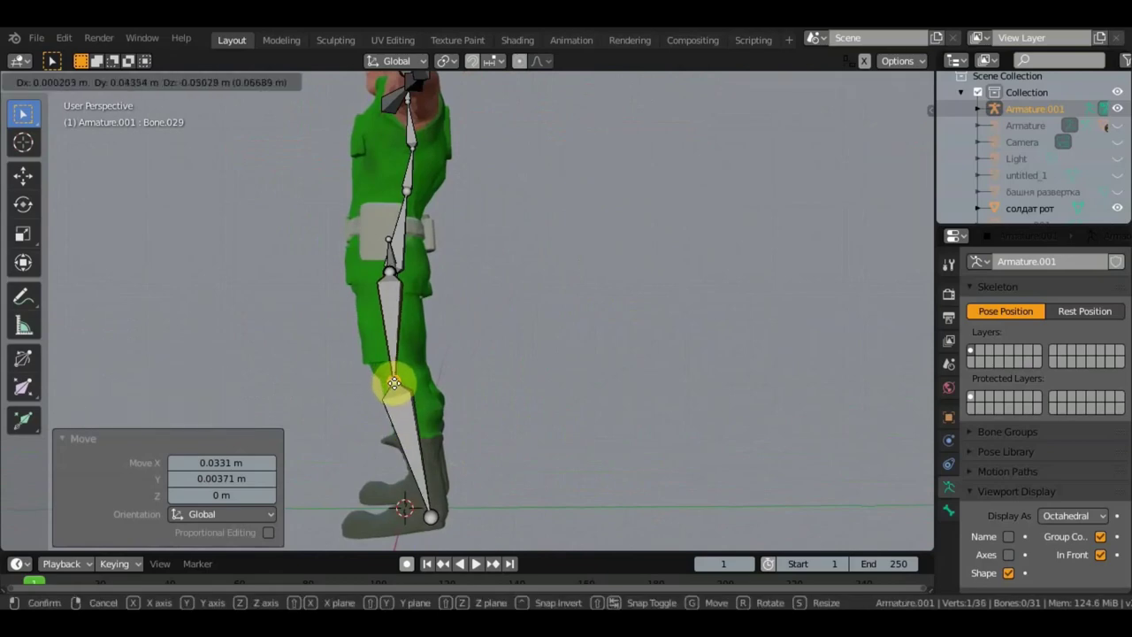
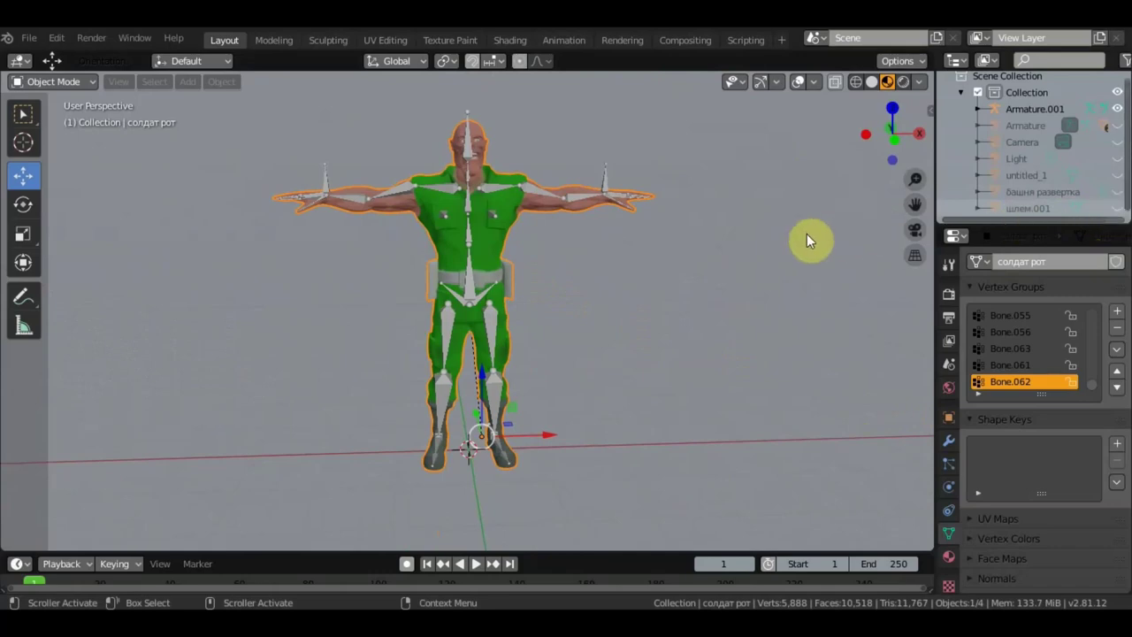
Step: Unhide the helmet шлем.001 in the Outliner and frame the soldier's head
left_click(1055, 218)
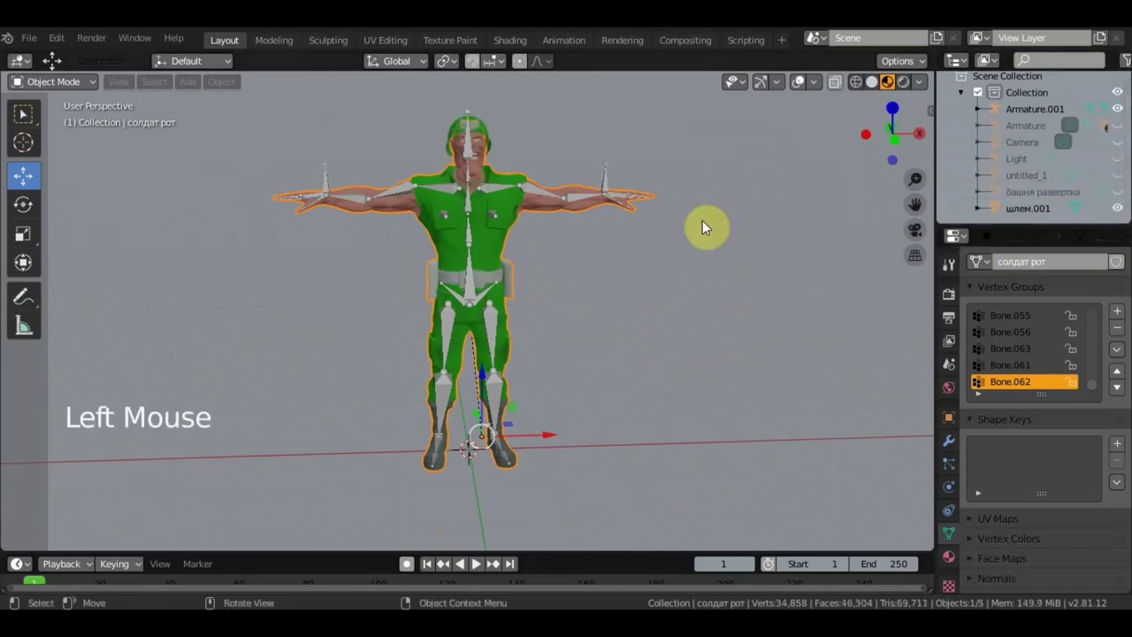
middle_click(703, 273)
middle_click(603, 326)
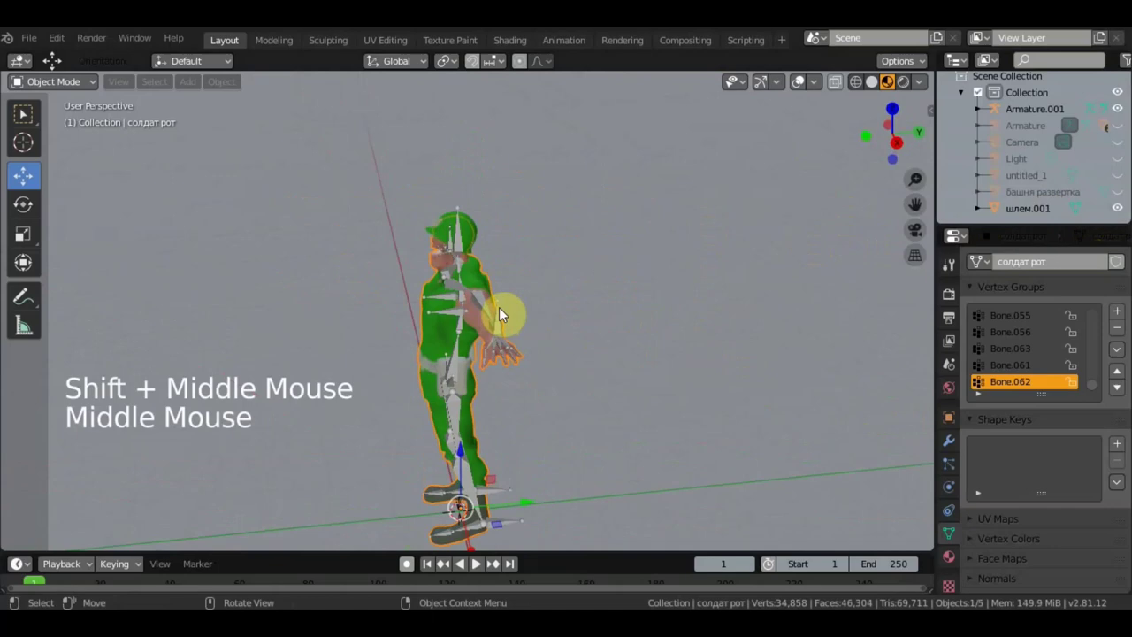
scroll("up", 3)
middle_click(601, 339)
scroll("up", 3)
middle_click(533, 318)
scroll("up", 3)
middle_click(650, 315)
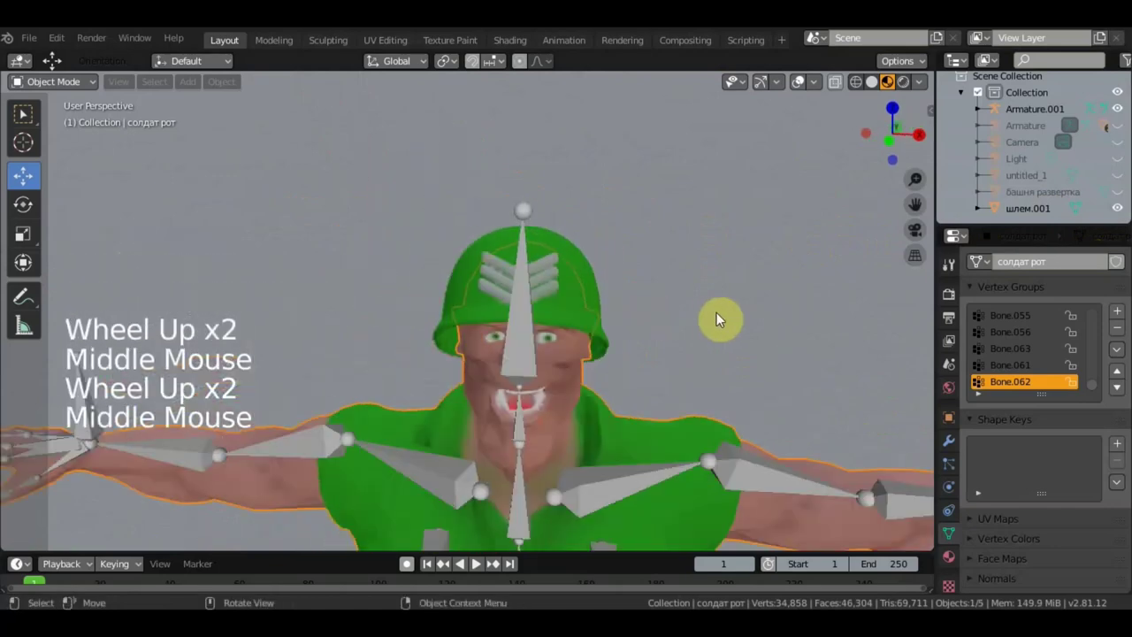
Step: Switch to front view and bring up the Add menu with Shift+A for a new armature
key("KP_1")
scroll("down", 3)
scroll("down", 3)
middle_click(725, 265)
key("shift+a")
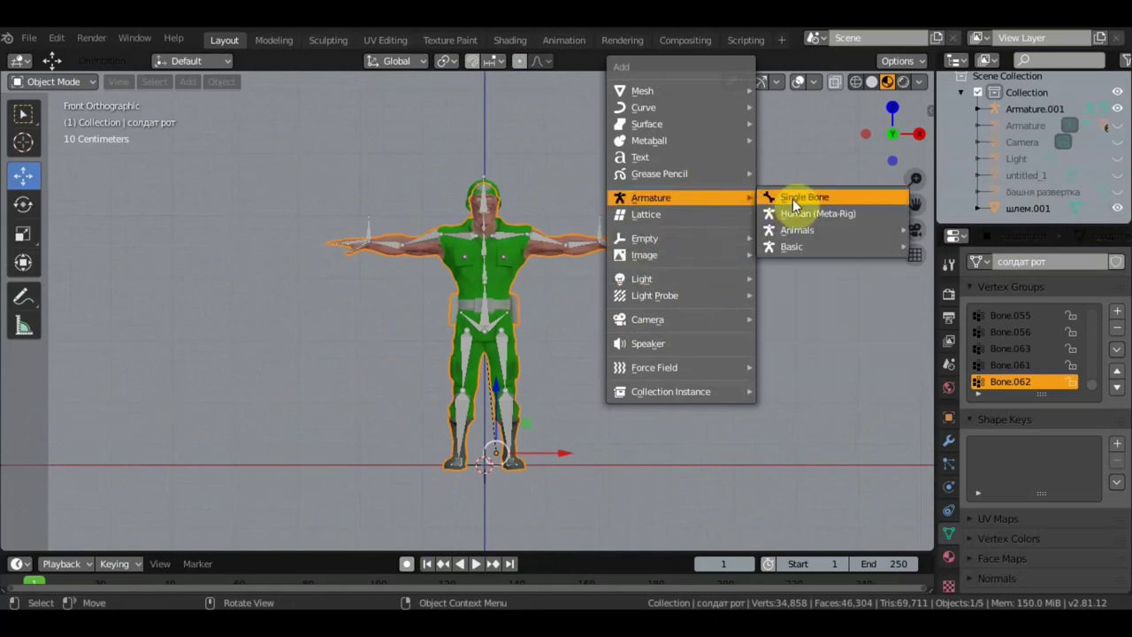
Step: Add a Single Bone armature (Armature.002) and scale it down to helmet size
left_click(488, 373)
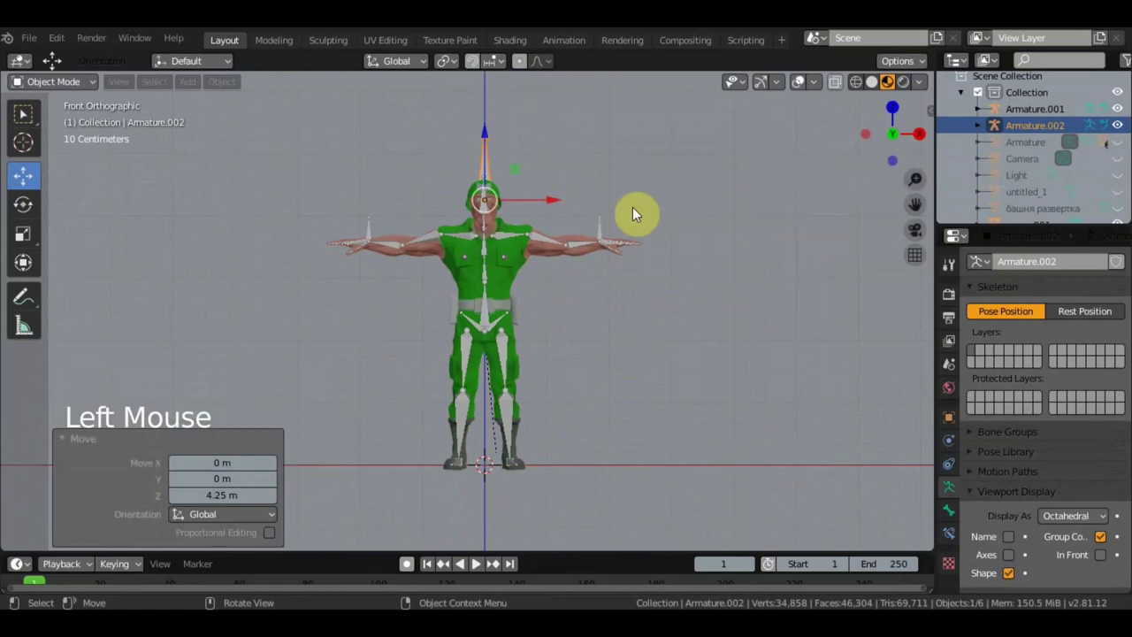
middle_click(588, 248)
scroll("up", 3)
middle_click(565, 253)
middle_click(663, 348)
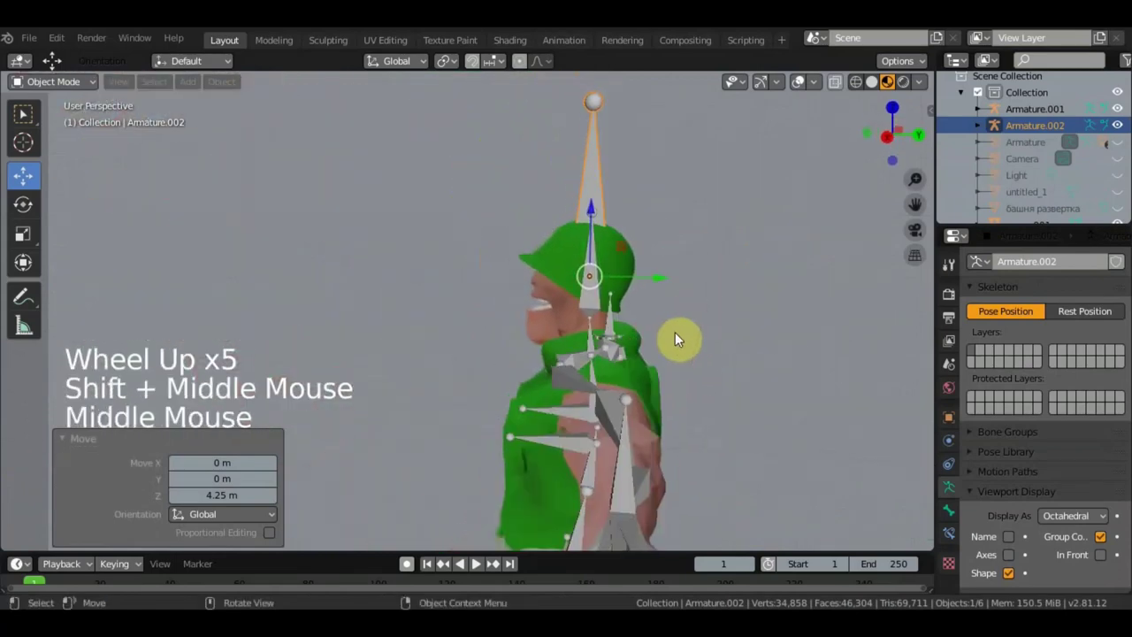
key("s")
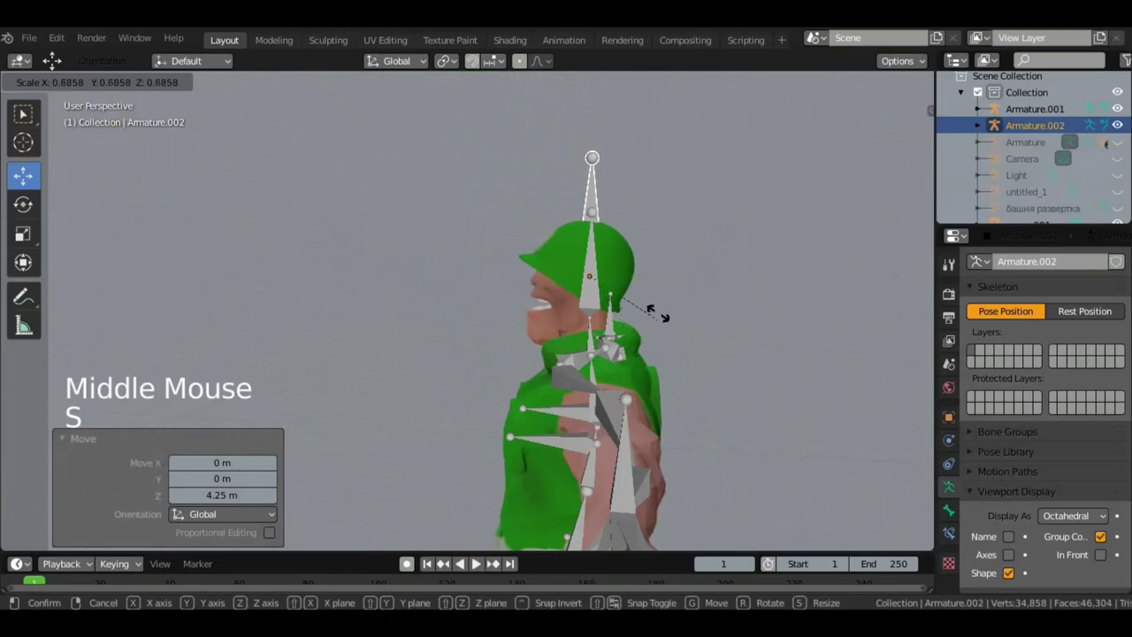
left_click(1108, 558)
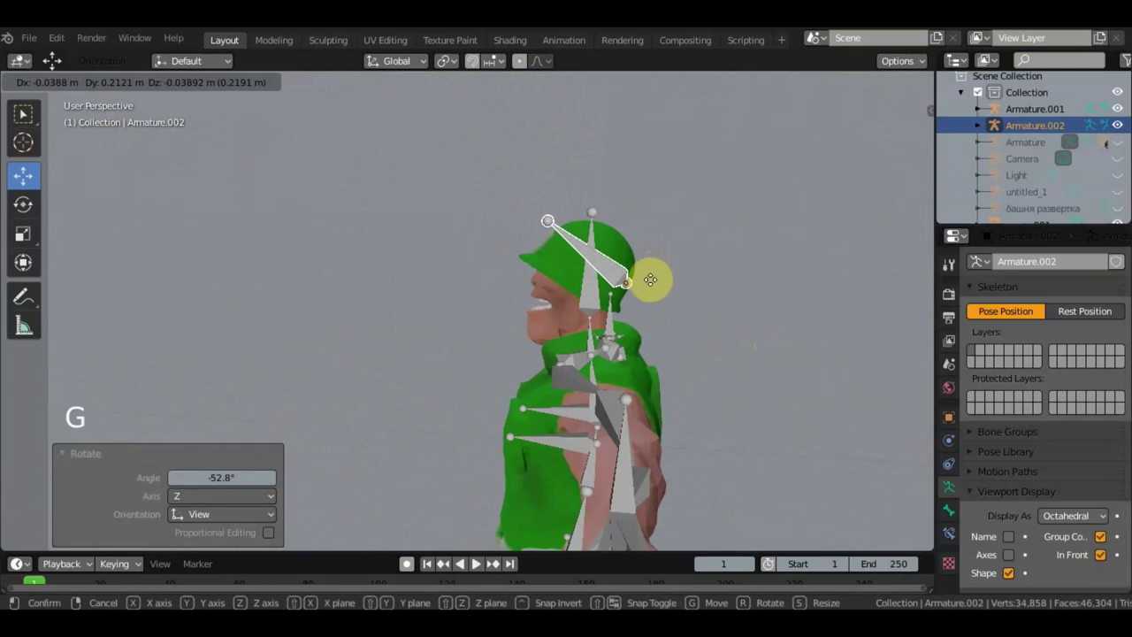
Step: From top view, rotate the bone so it slants diagonally through the helmet
middle_click(727, 329)
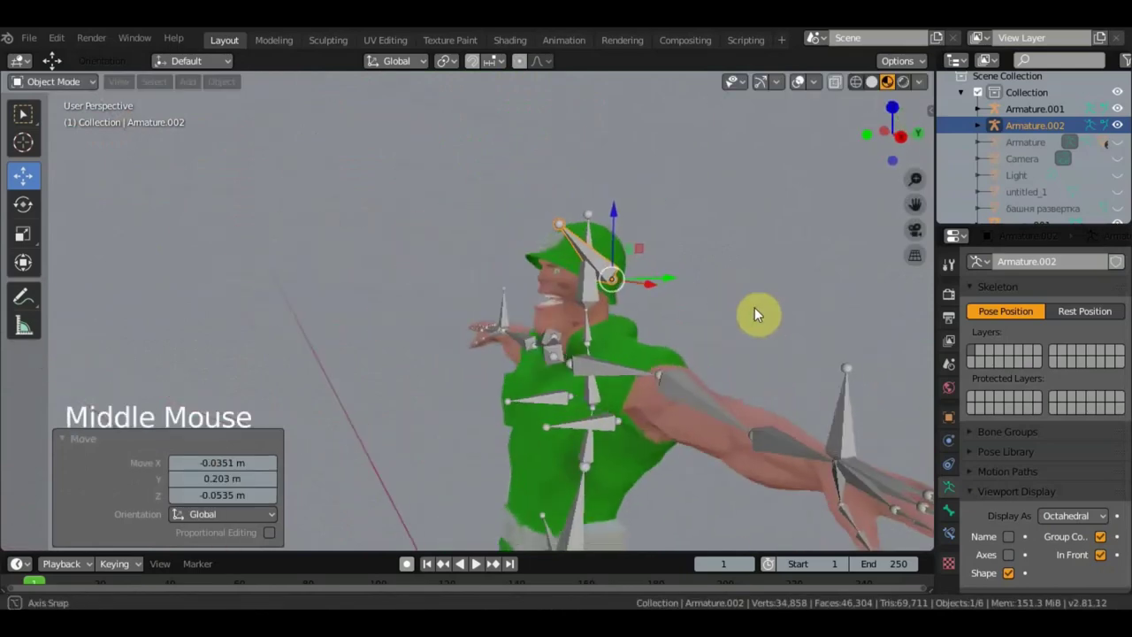
middle_click(653, 368)
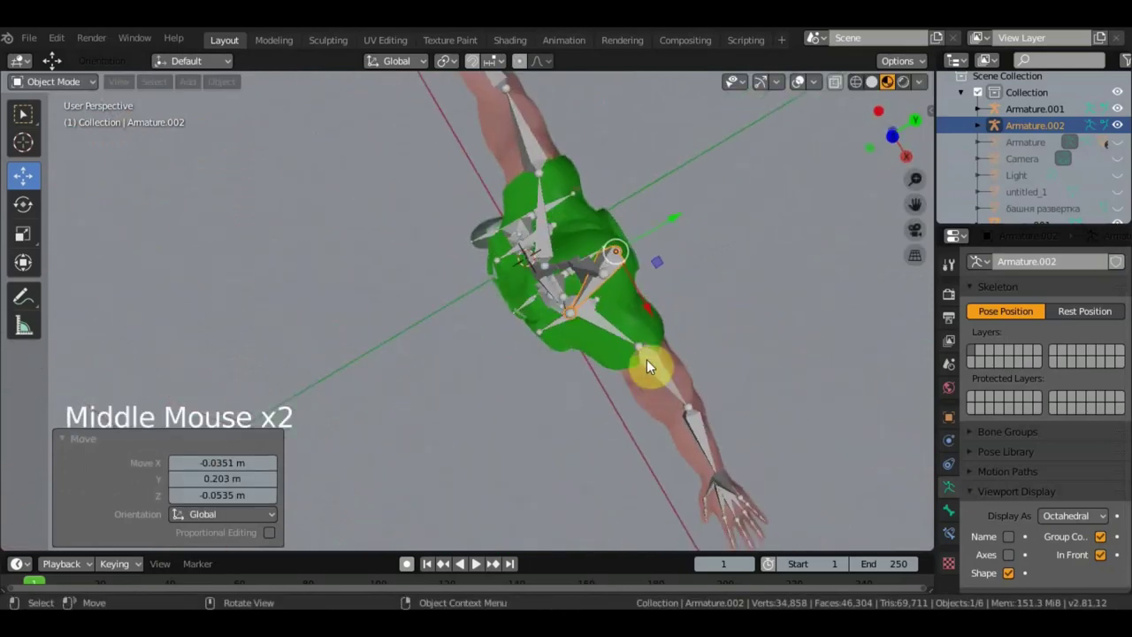
key("KP_7")
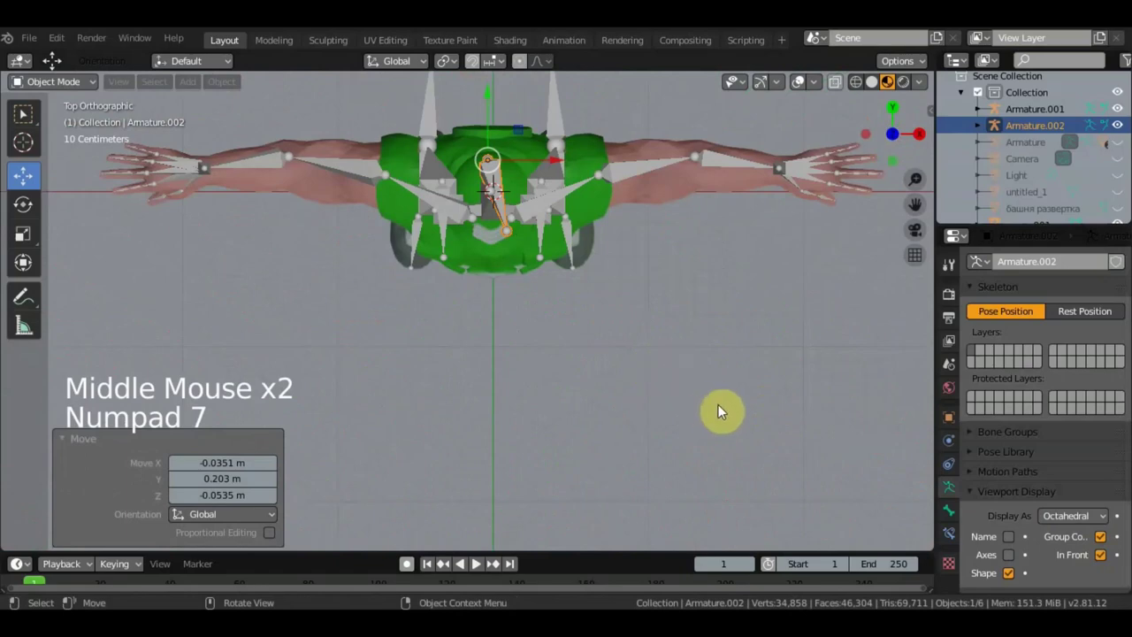
key("r")
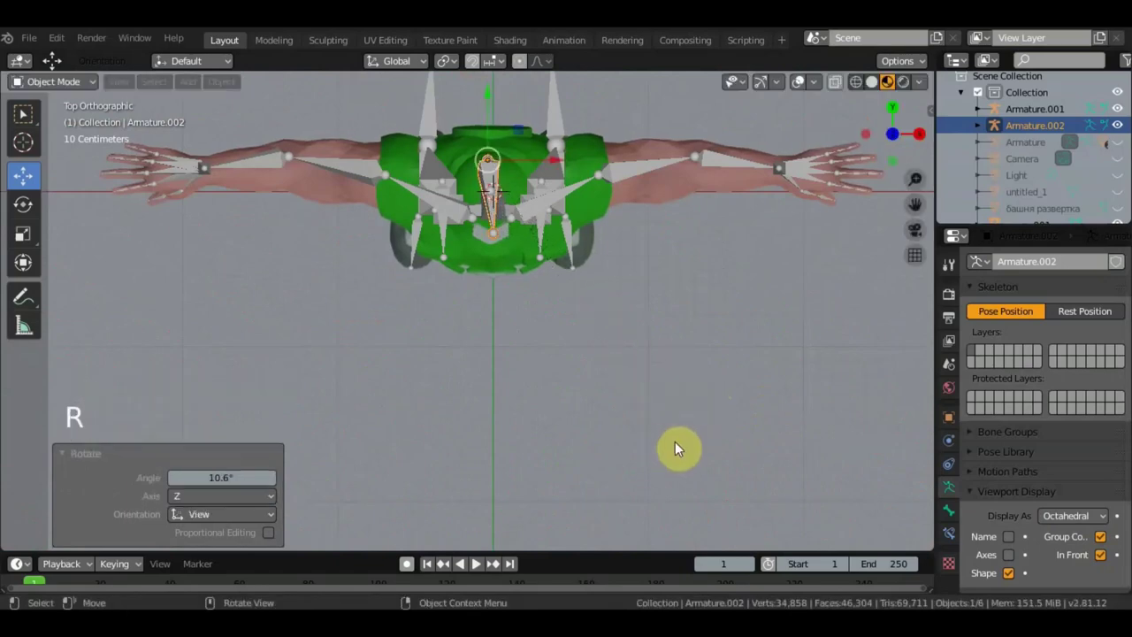
middle_click(608, 377)
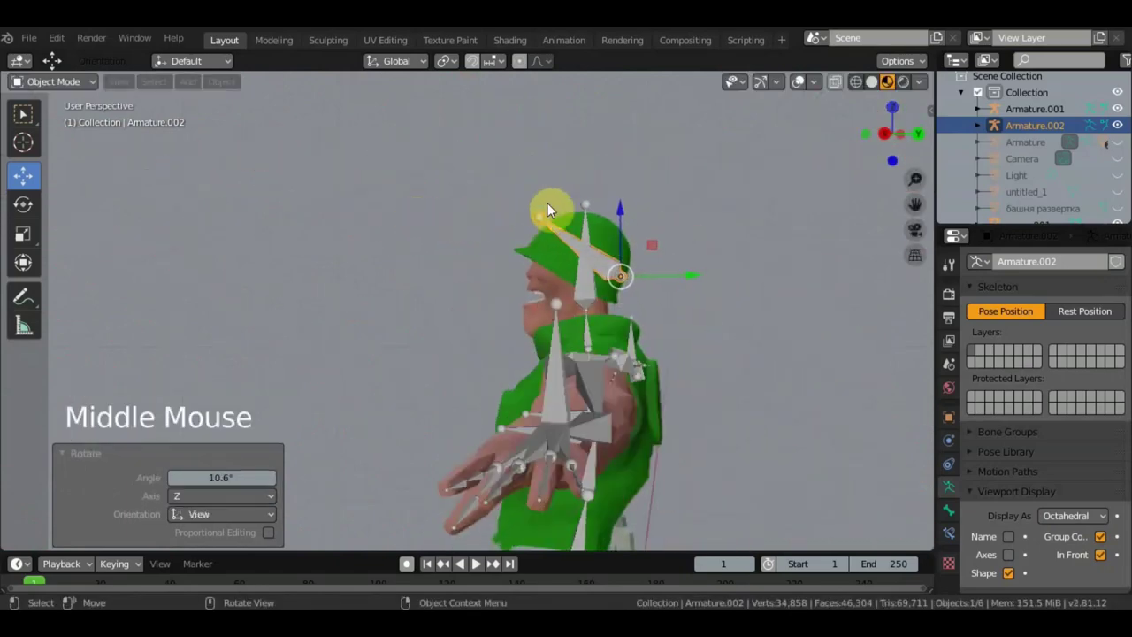
scroll("up", 3)
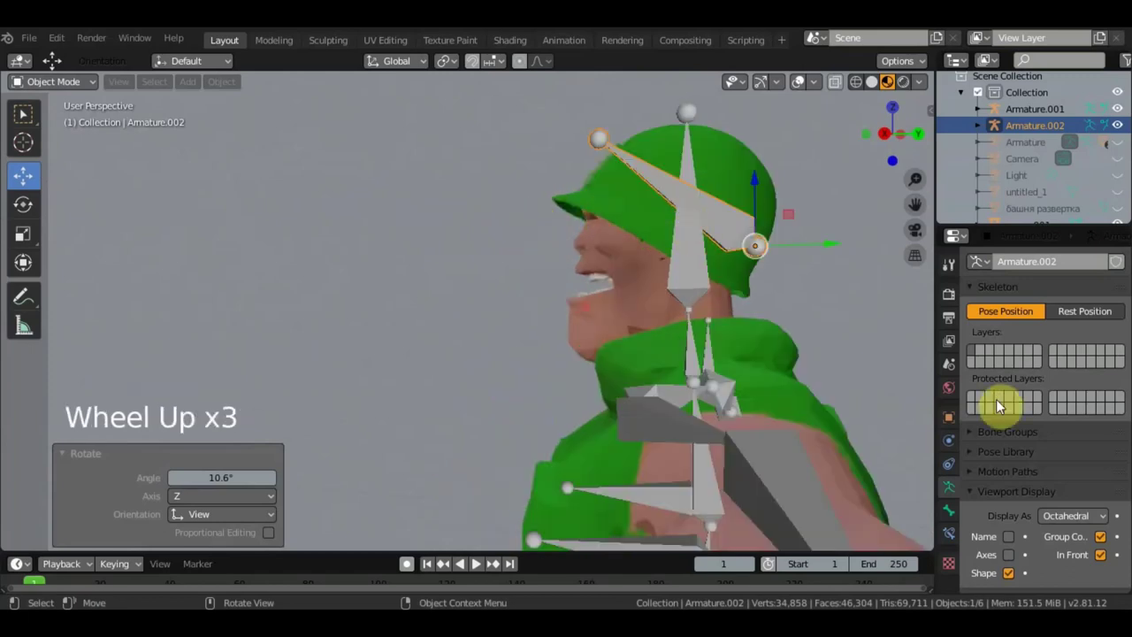
Step: Set Armature.002 to draw In Front with octahedral bone display
left_click(1101, 521)
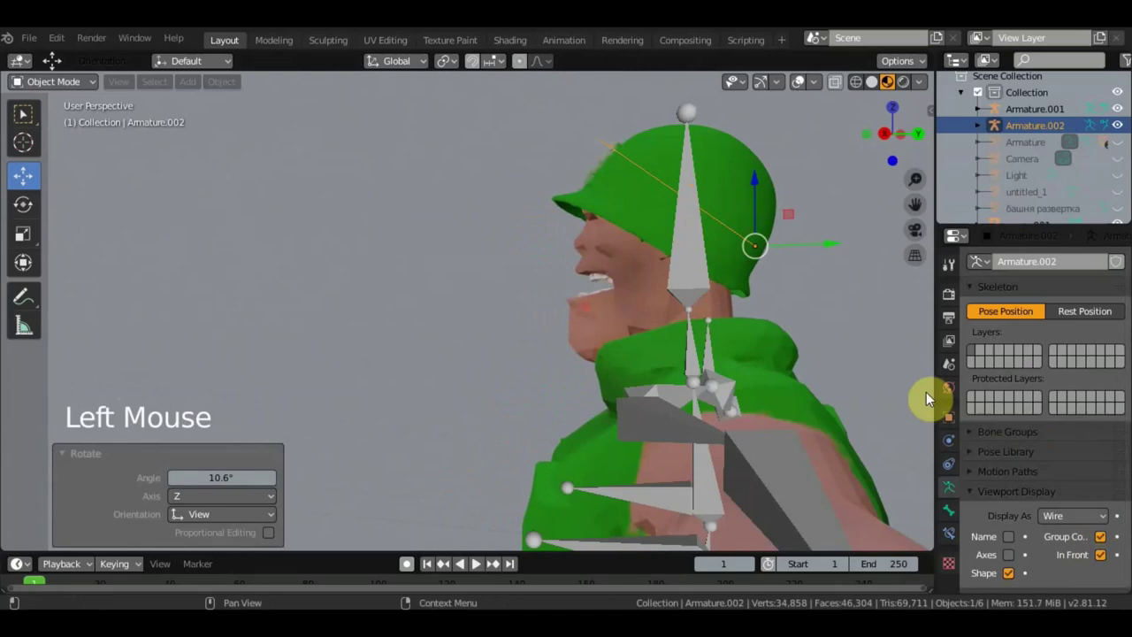
middle_click(587, 174)
left_click(599, 138)
left_click(481, 177)
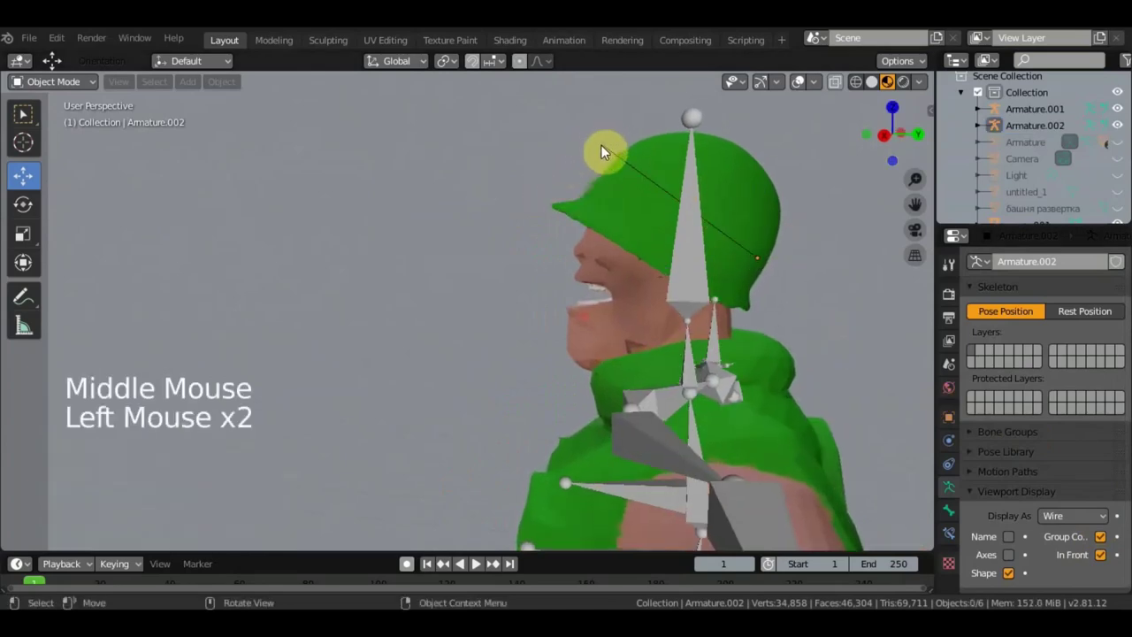
left_click(606, 154)
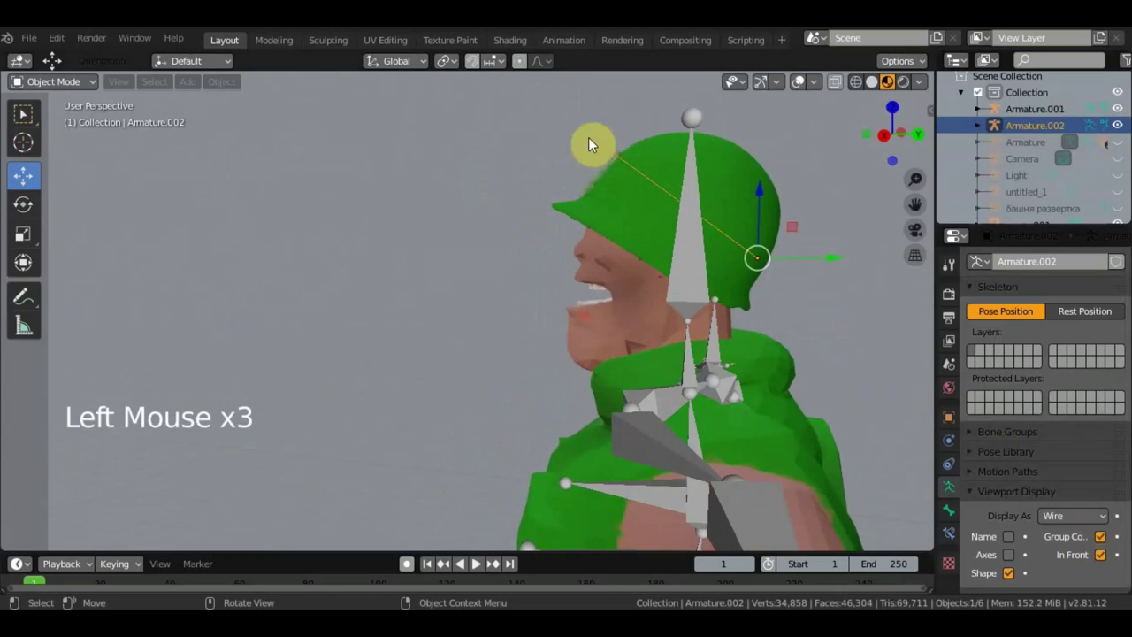
left_click(1106, 522)
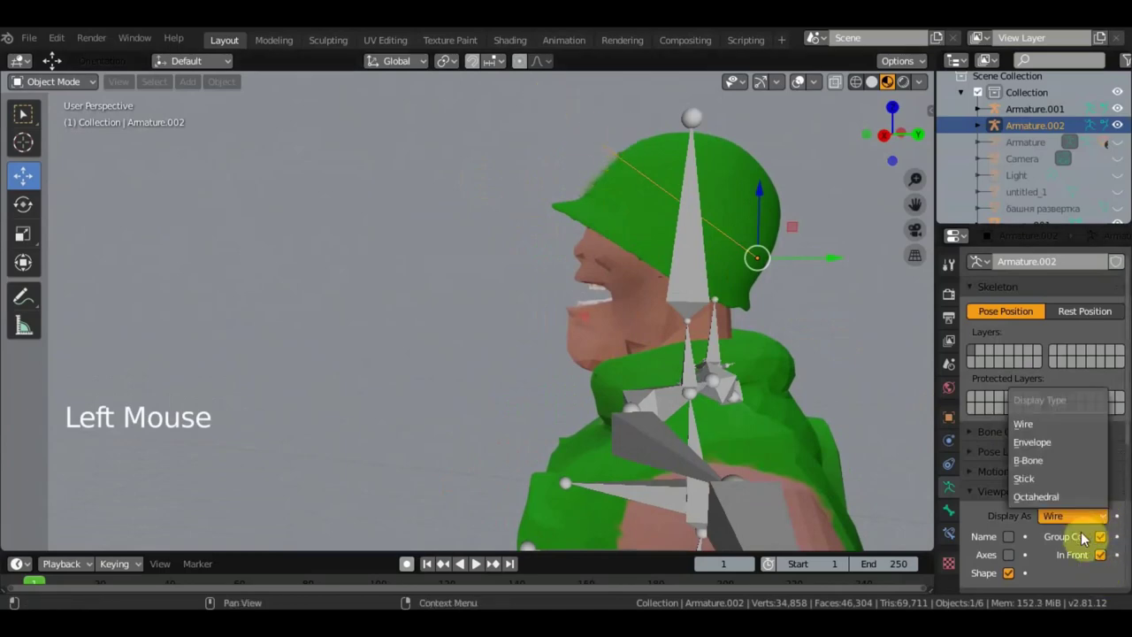
Step: Orbit around the soldier to check the helmet bone's placement
scroll("down", 3)
middle_click(648, 384)
middle_click(724, 397)
scroll("down", 3)
middle_click(713, 320)
scroll("up", 3)
middle_click(666, 399)
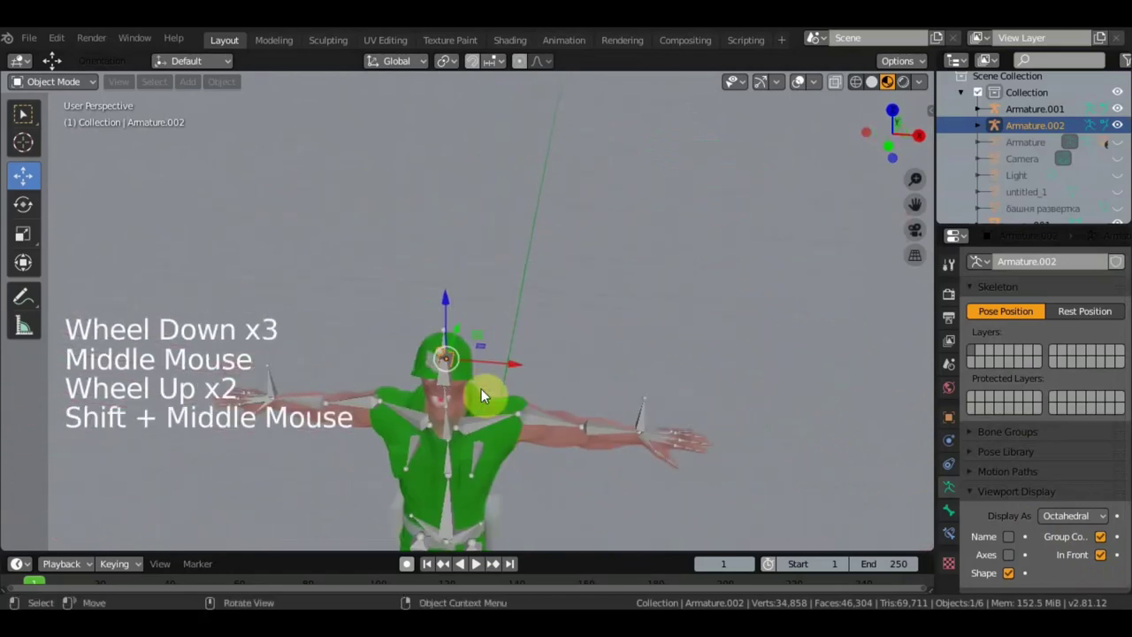
scroll("up", 3)
left_click(463, 390)
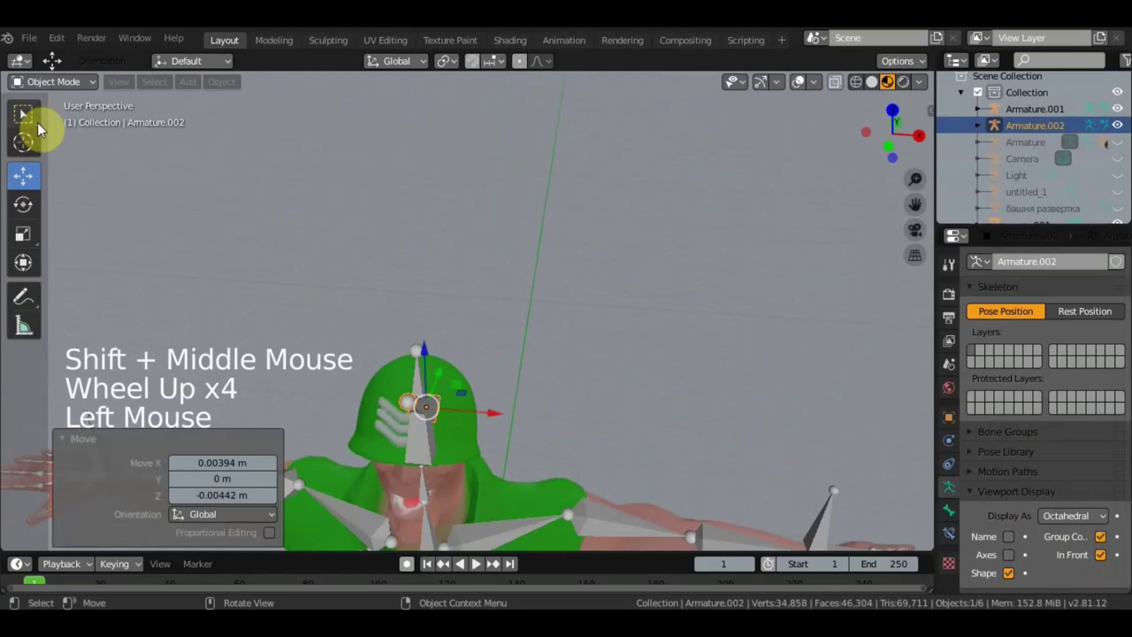
Step: Parent the helmet to Armature.002 with automatic weights via Ctrl+P
left_click(38, 123)
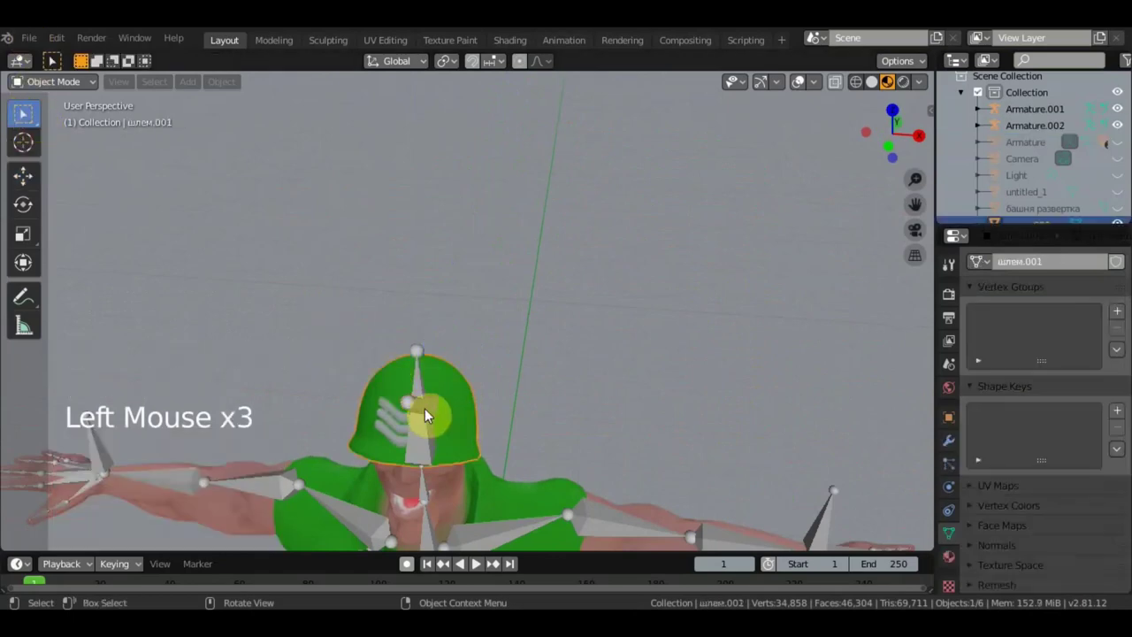
left_click(18, 82)
double_click(19, 82)
middle_click(18, 82)
key("ctrl+p")
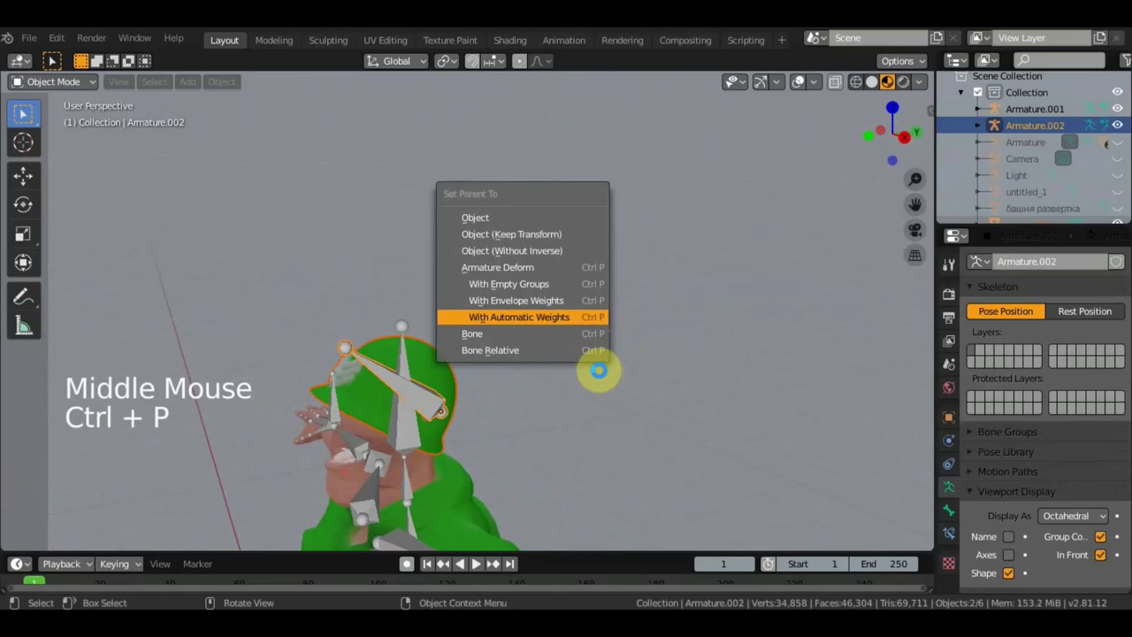
scroll("down", 3)
middle_click(25, 115)
scroll("down", 3)
scroll("up", 3)
middle_click(25, 115)
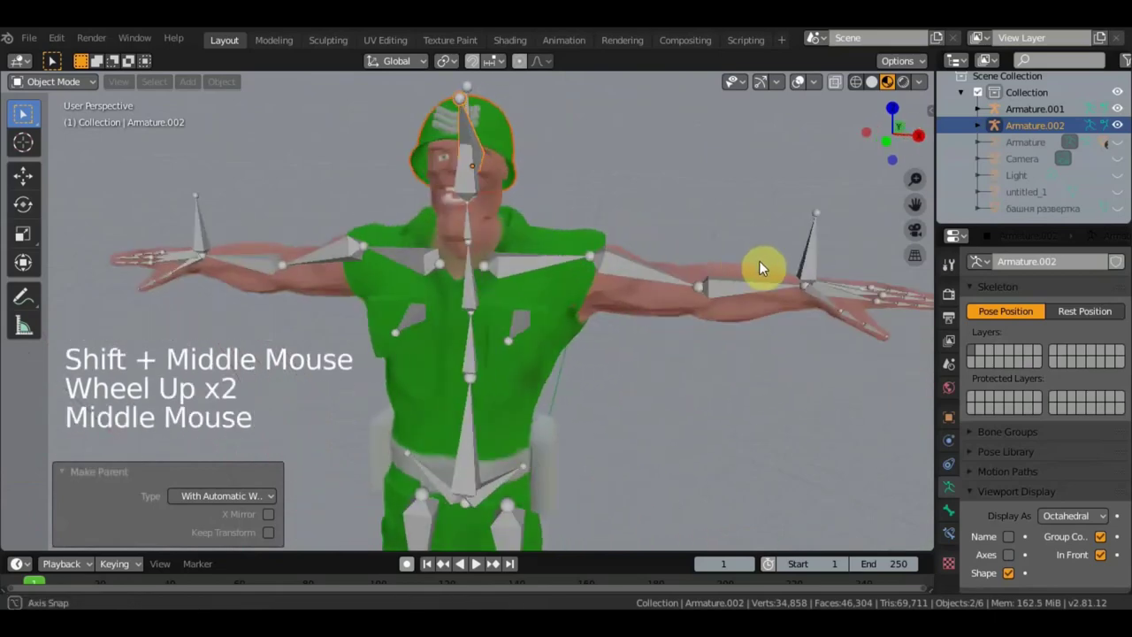
Step: Hide the soldier's main skeleton and inspect the head bones from several angles
middle_click(25, 115)
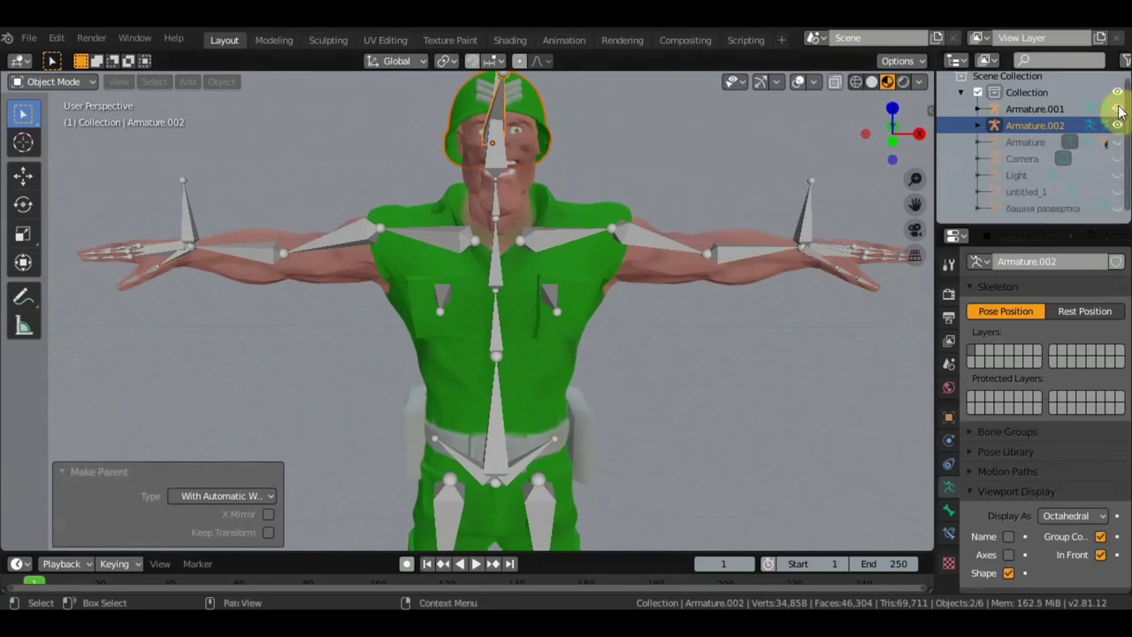
left_click(19, 83)
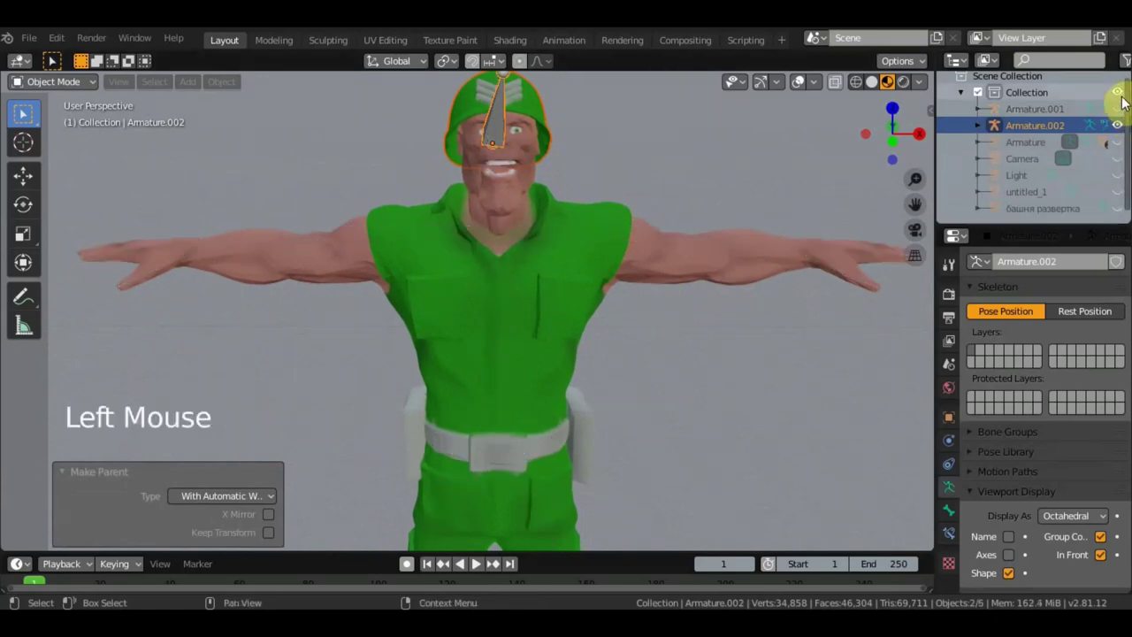
left_click(18, 82)
middle_click(25, 115)
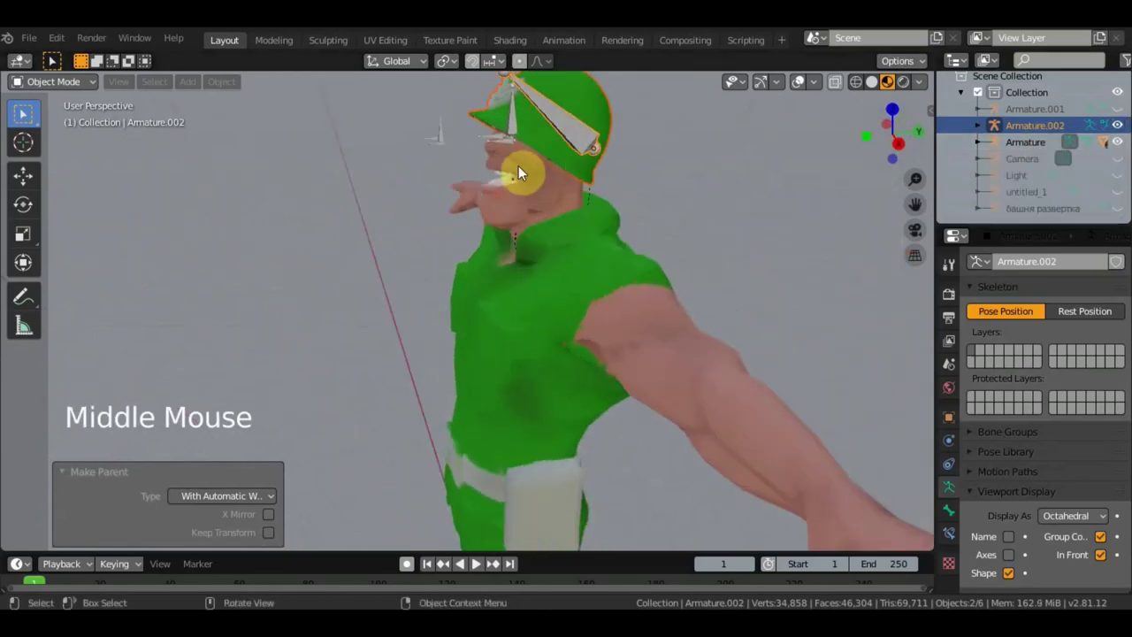
left_click(25, 115)
middle_click(18, 82)
middle_click(18, 83)
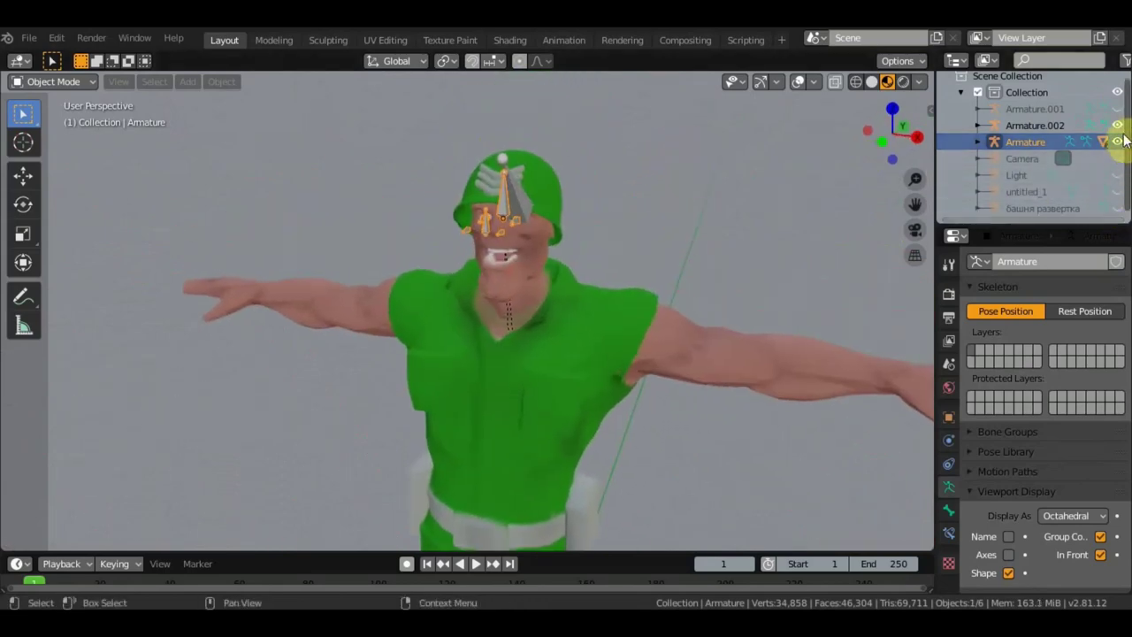
left_click(19, 83)
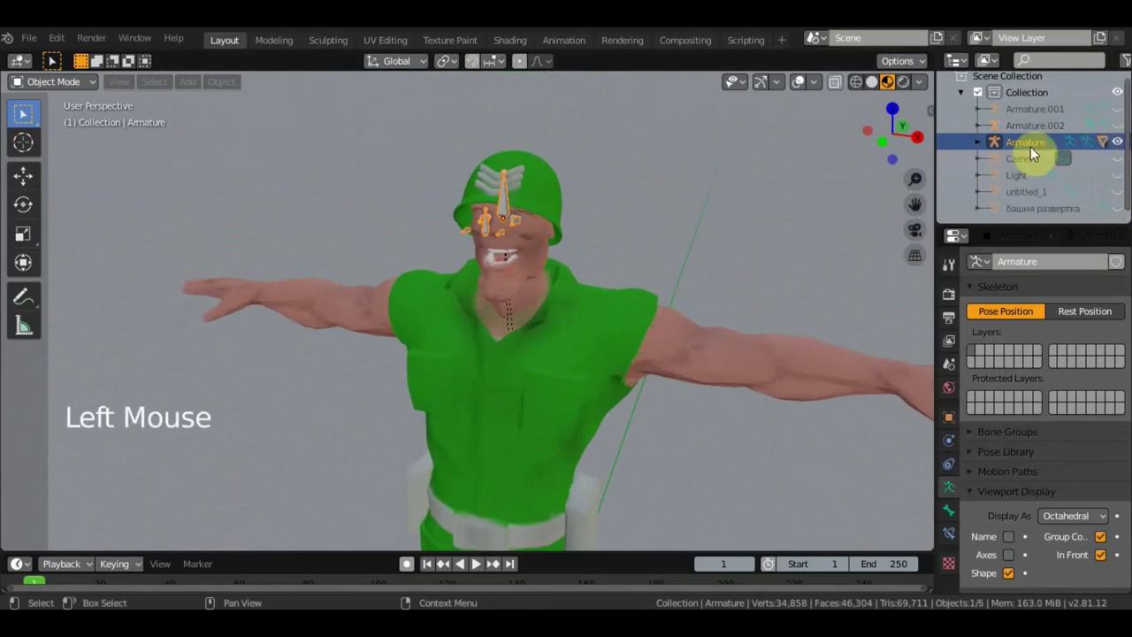
middle_click(19, 82)
scroll("up", 3)
middle_click(19, 83)
middle_click(18, 82)
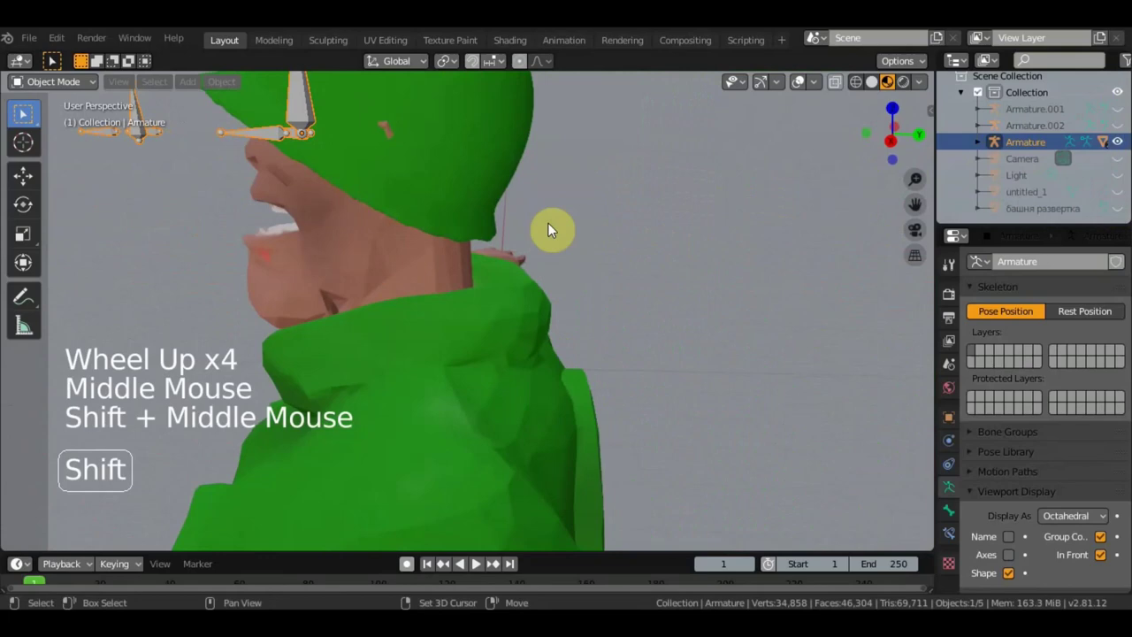
middle_click(24, 115)
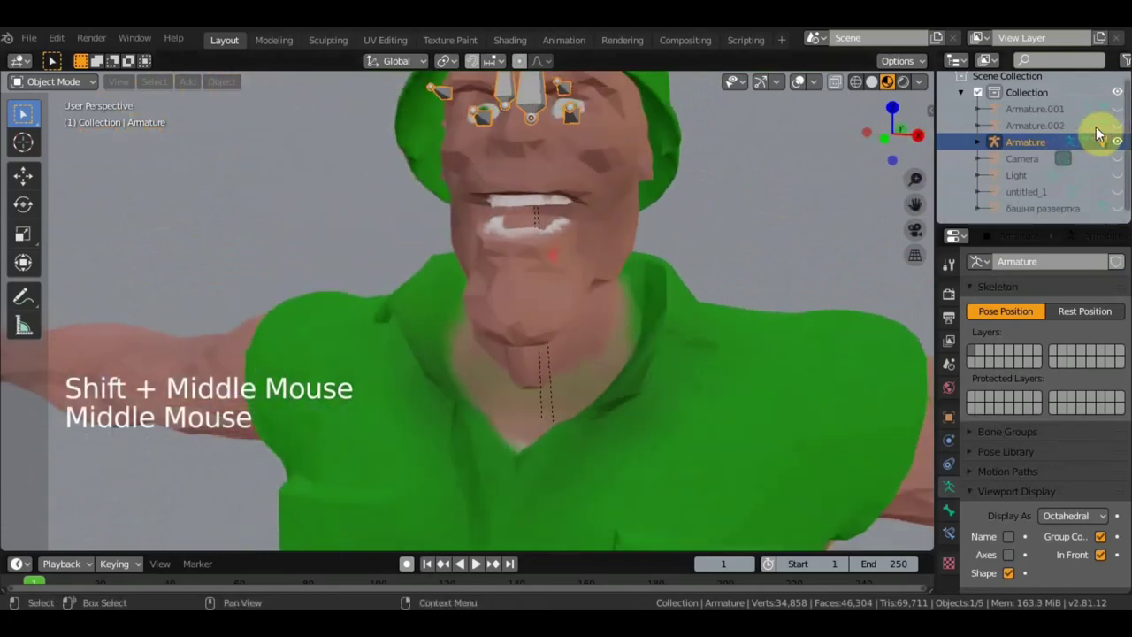
Step: Toggle the other armatures' visibility in the Outliner and rename Armature.001 to перс
left_click(1119, 137)
left_click(1122, 117)
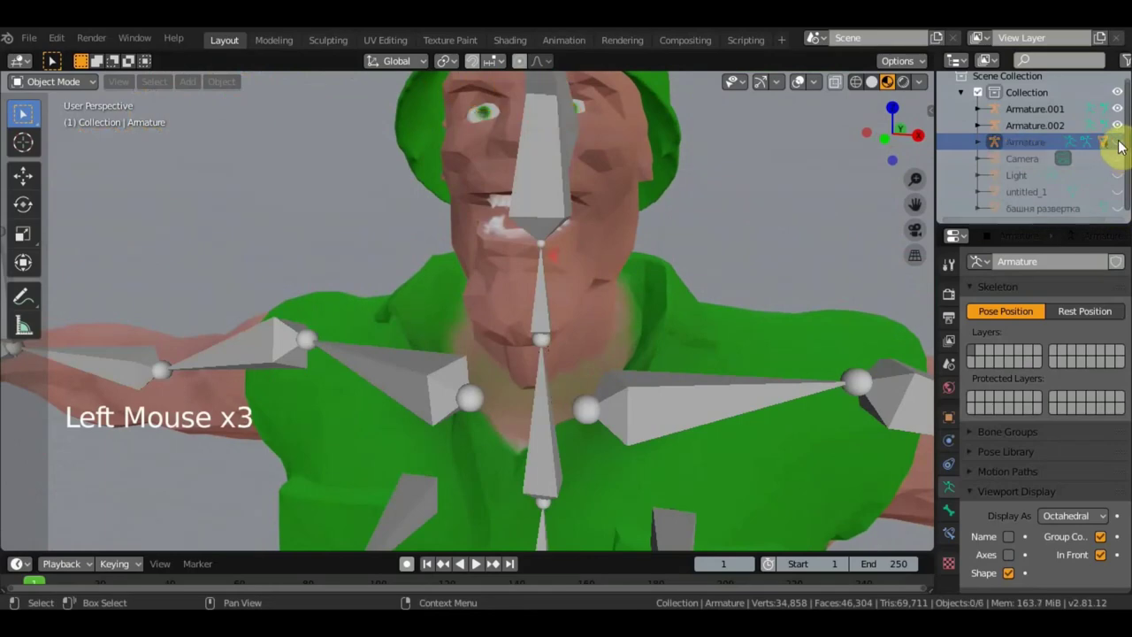
left_click(1126, 115)
left_click(1126, 115)
left_click(18, 80)
double_click(19, 81)
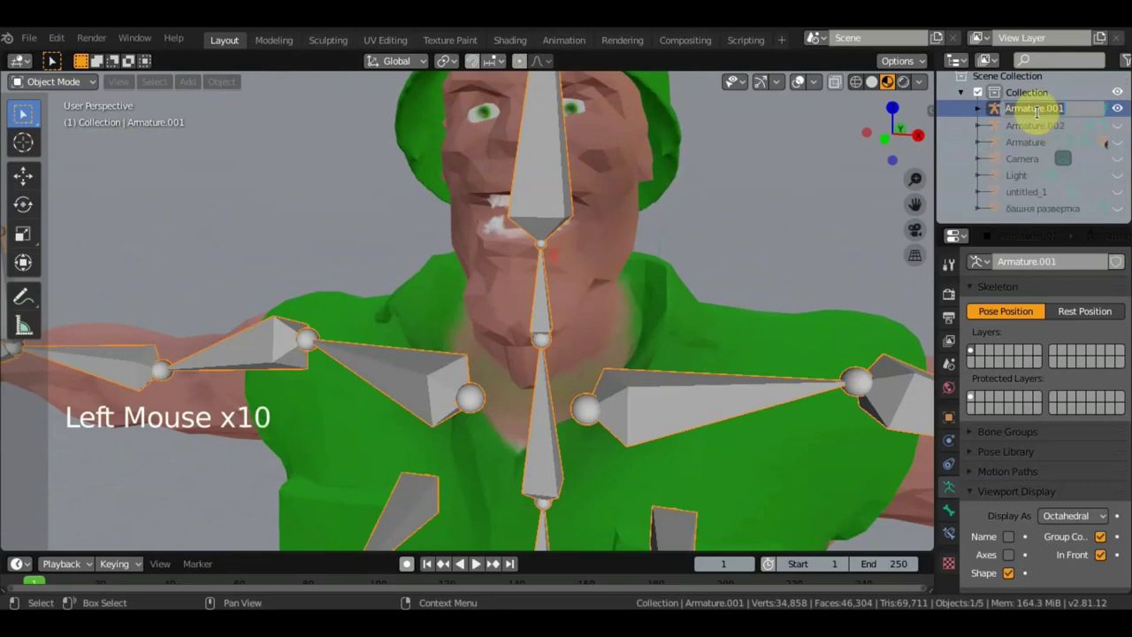
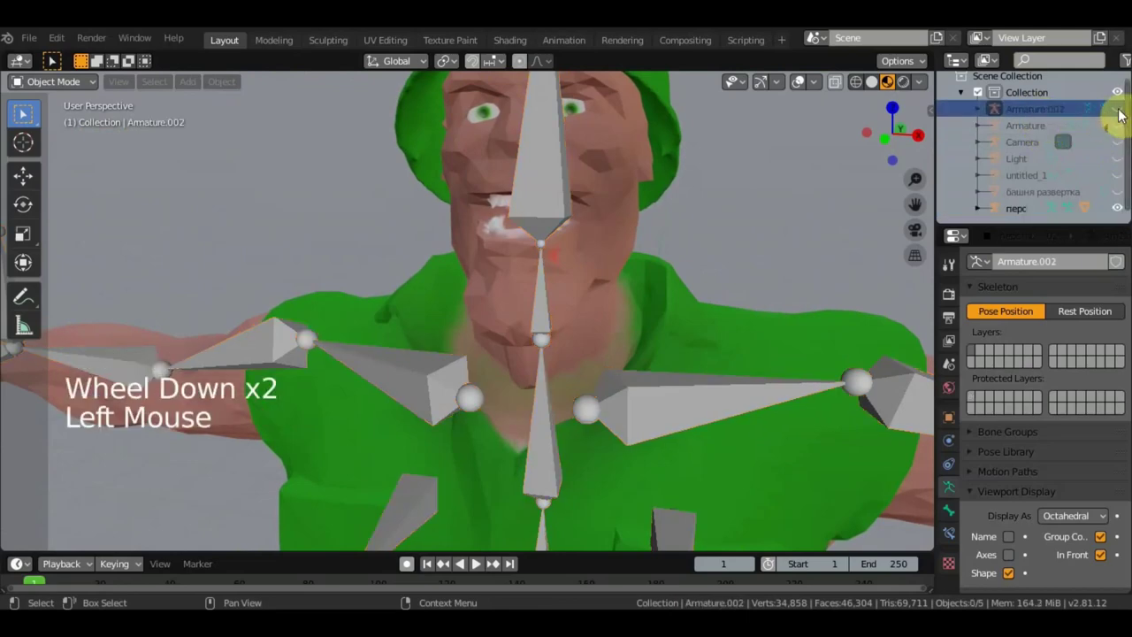
Step: Rename Armature to глаза.002 and Armature.002 to шлем in the Outliner
left_click(1121, 116)
scroll("down", 3)
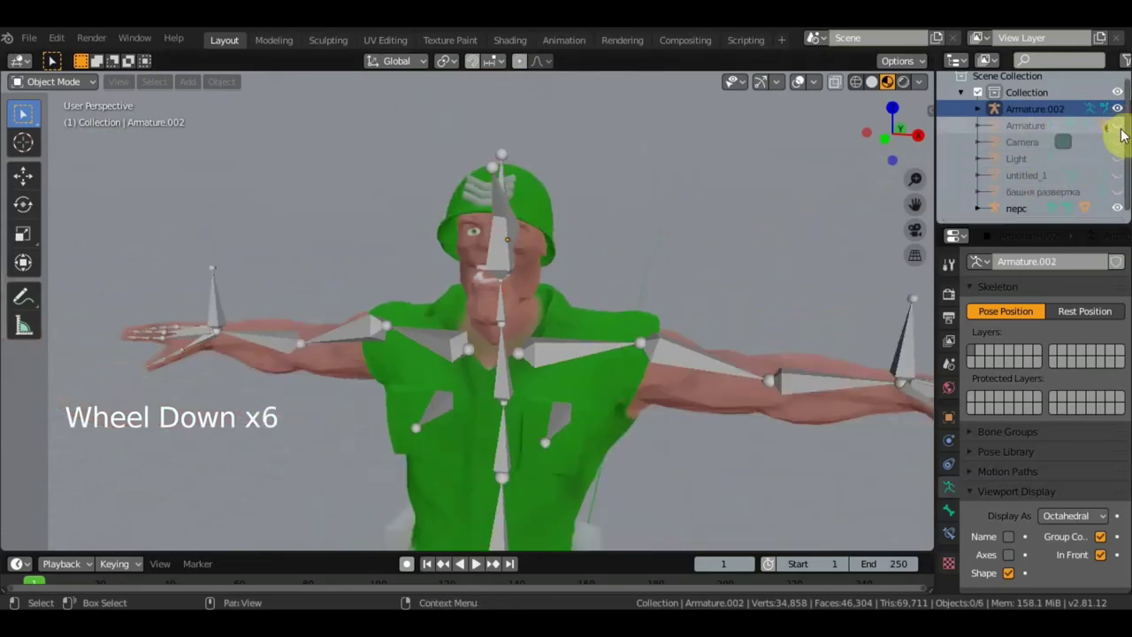
left_click(1126, 137)
left_click(1029, 135)
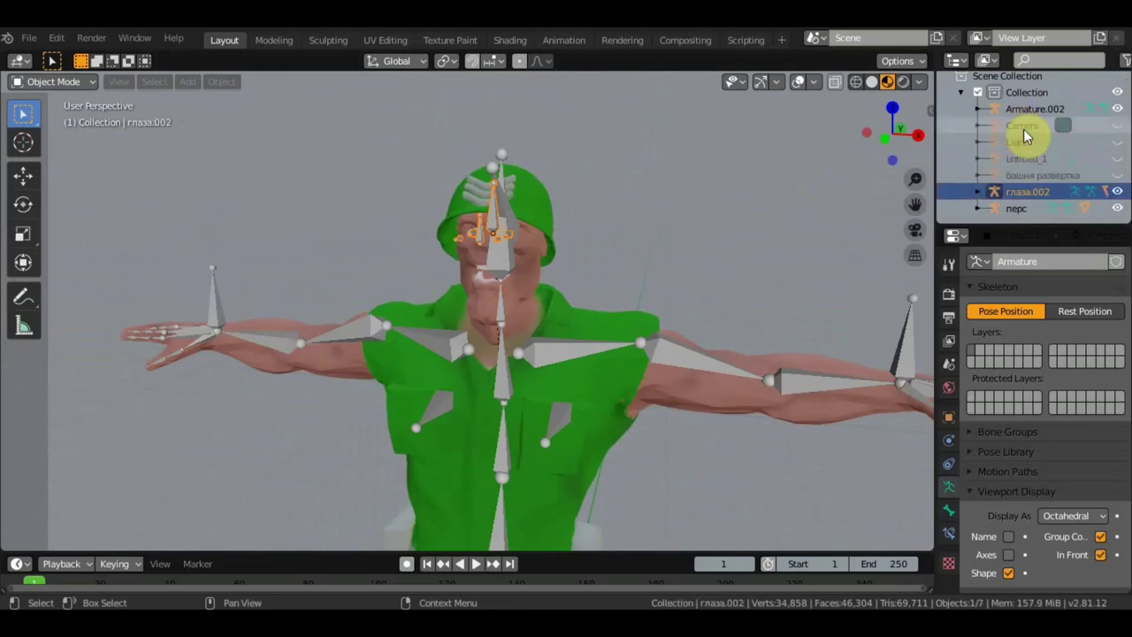
left_click(1027, 113)
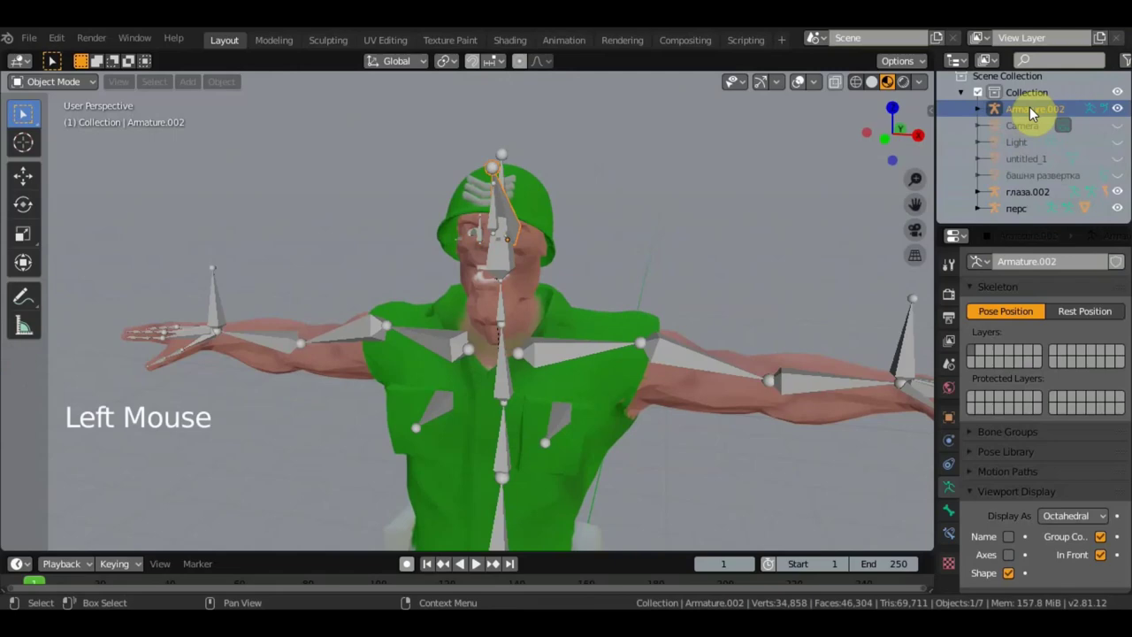
double_click(1037, 113)
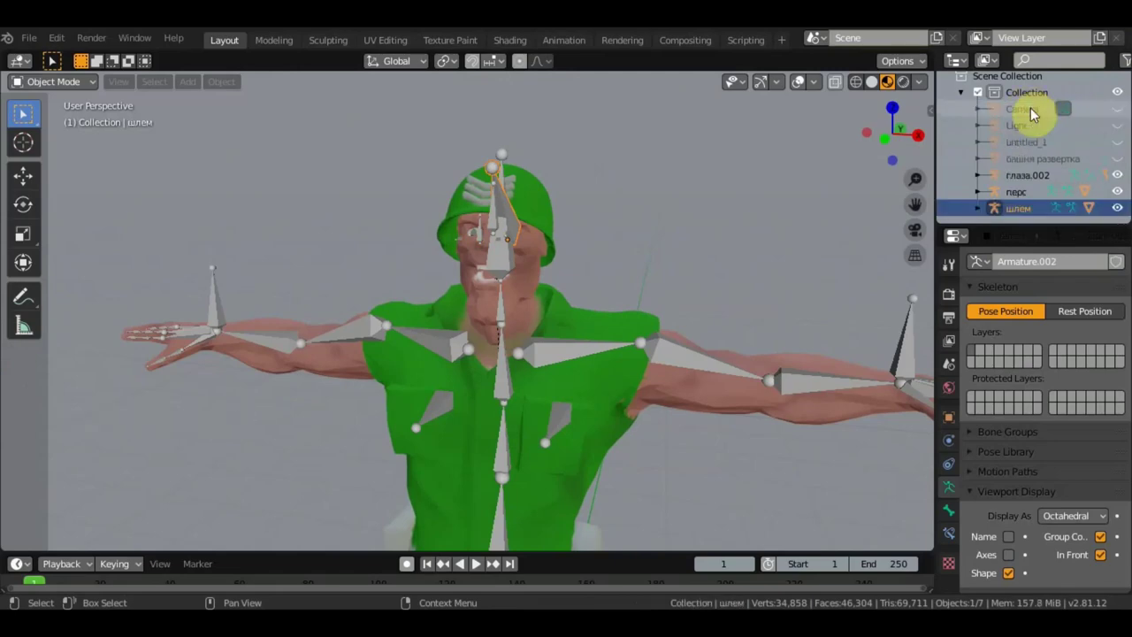
scroll("up", 3)
middle_click(596, 251)
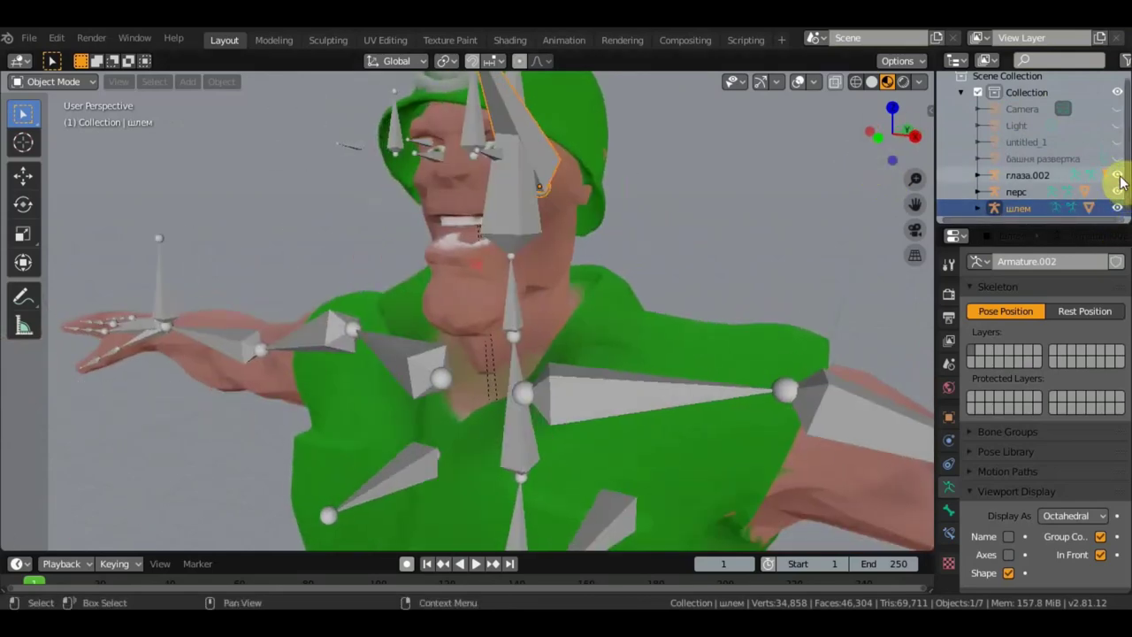
Step: Hide the глаза.002 and шлем armatures and check the remaining перс rig around the head
left_click(1125, 181)
left_click(1123, 216)
scroll("down", 3)
middle_click(659, 244)
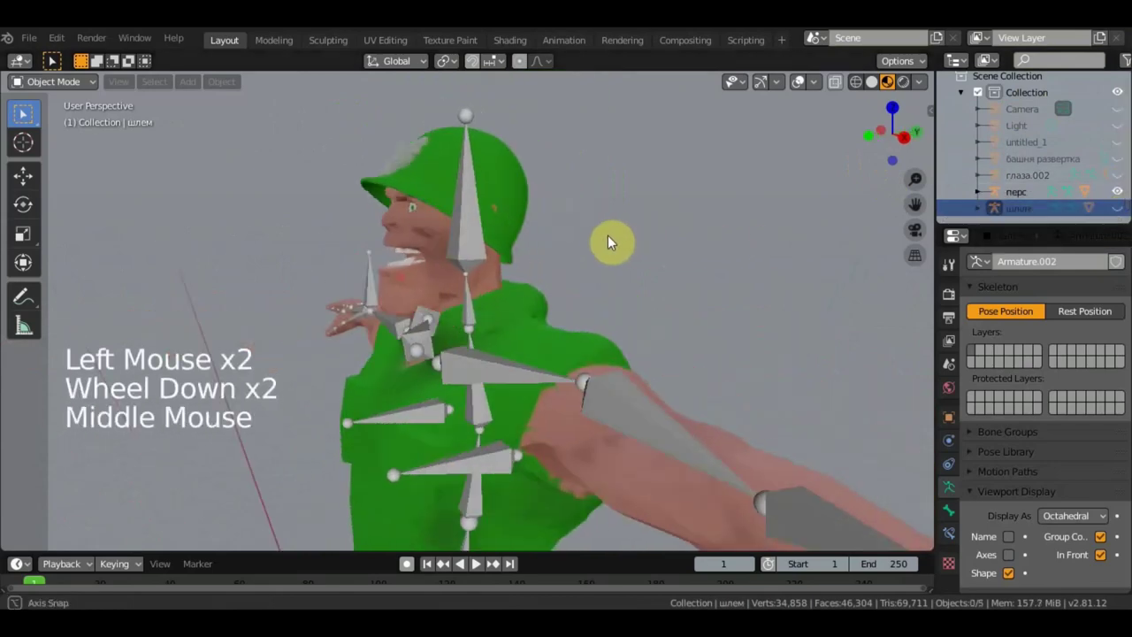
middle_click(636, 232)
scroll("up", 3)
middle_click(505, 255)
middle_click(529, 259)
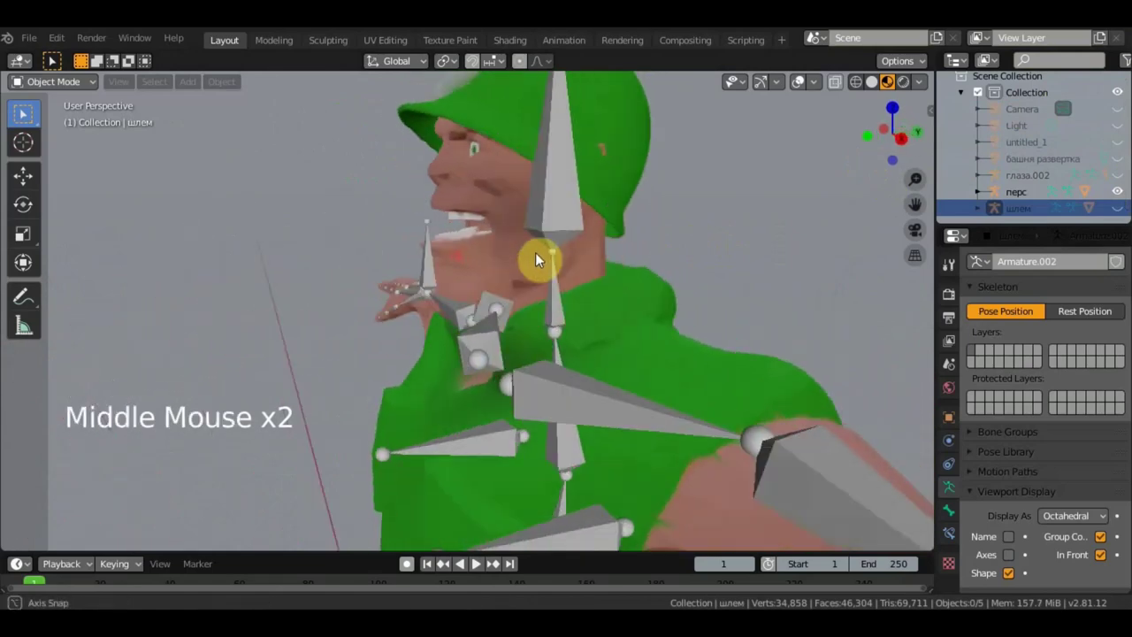
middle_click(531, 279)
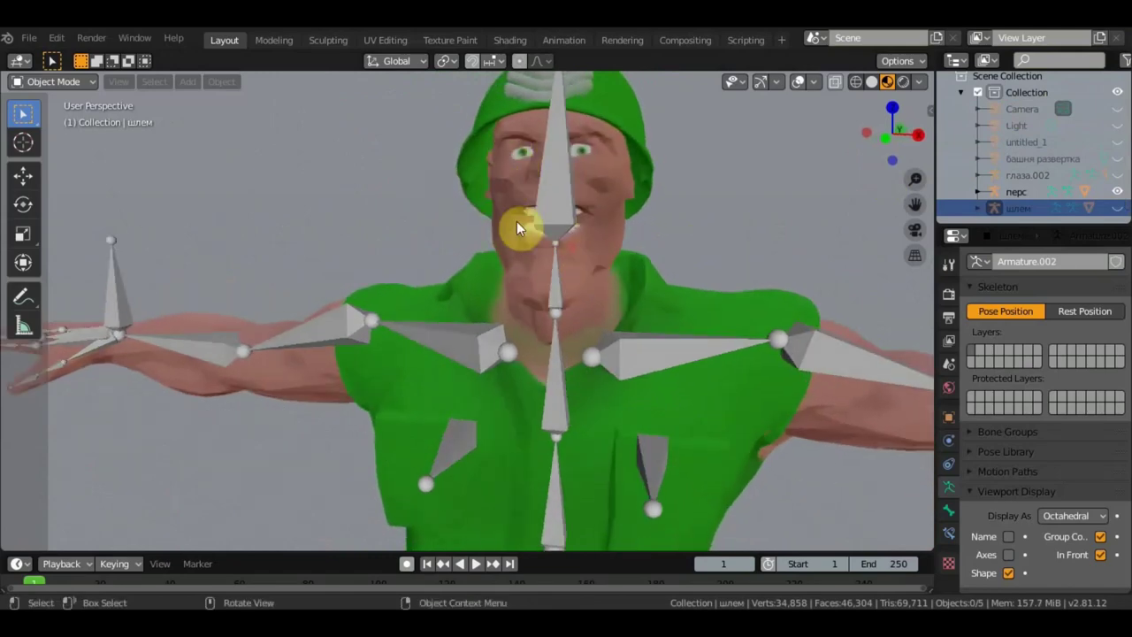
middle_click(589, 228)
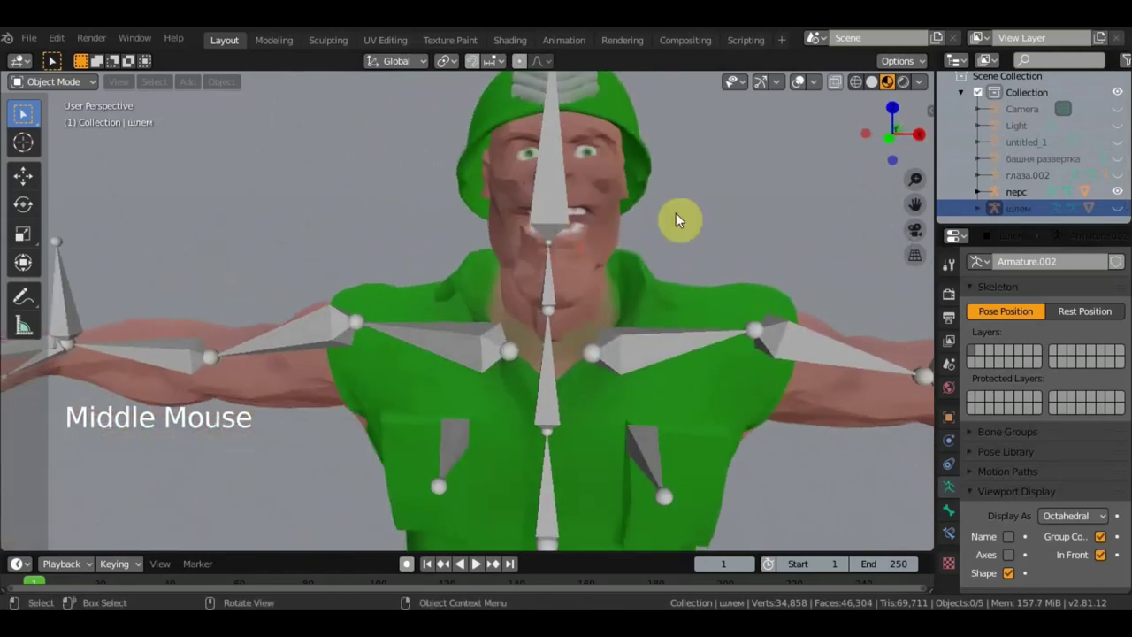
Step: Inspect the torso, arm and neck bones of the перс rig up close from the side
middle_click(719, 218)
scroll("down", 3)
middle_click(680, 207)
scroll("down", 3)
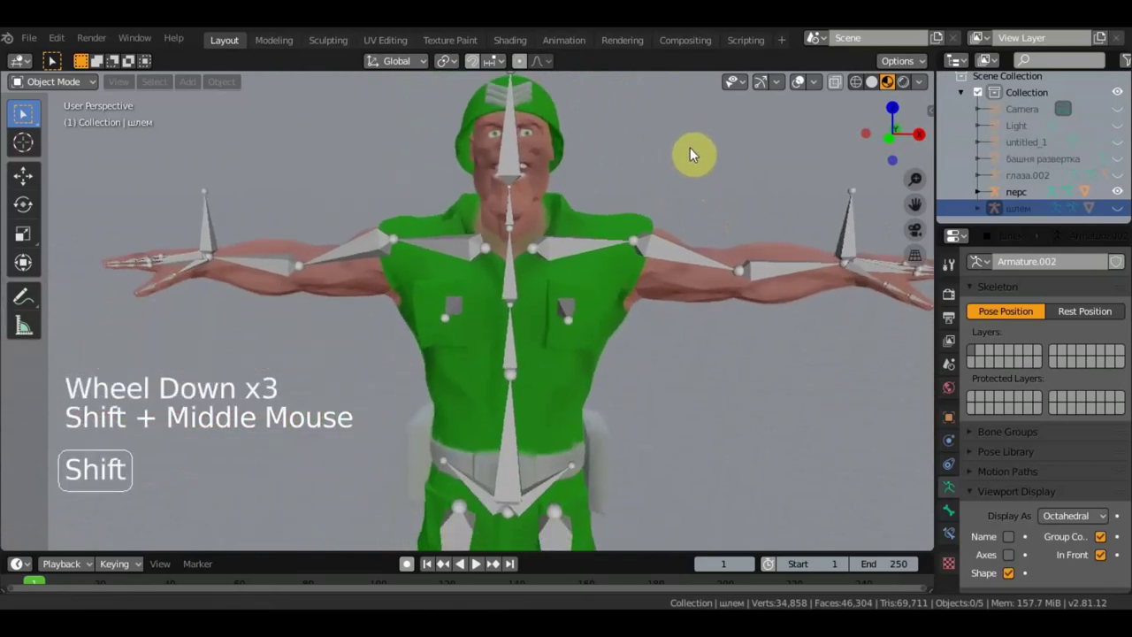
scroll("down", 3)
middle_click(669, 201)
middle_click(693, 377)
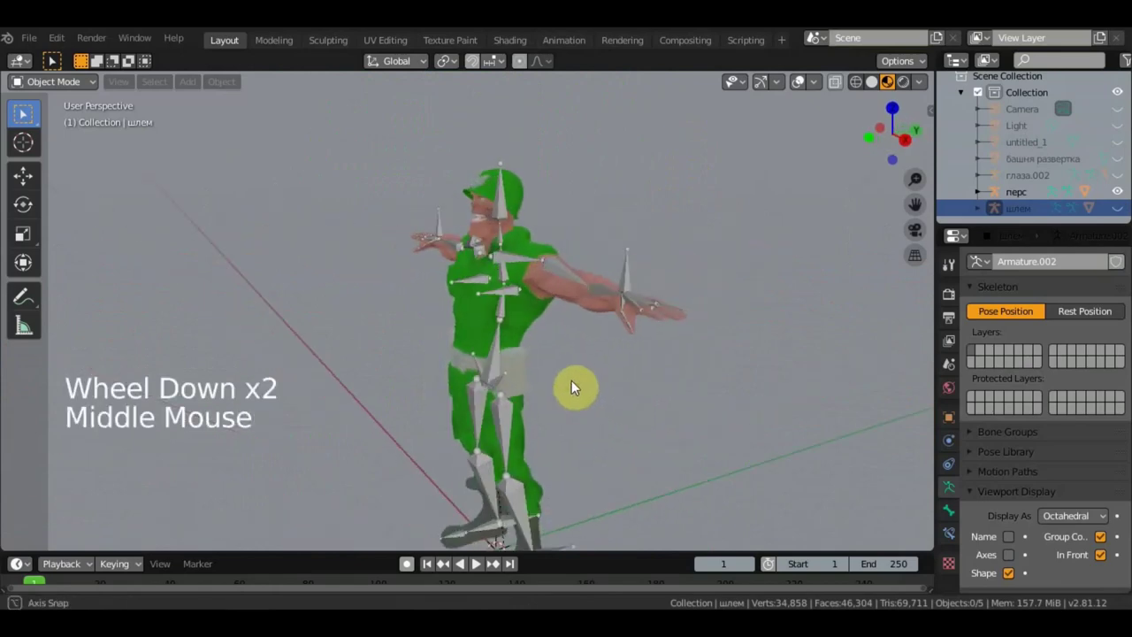
scroll("up", 3)
middle_click(651, 394)
scroll("up", 3)
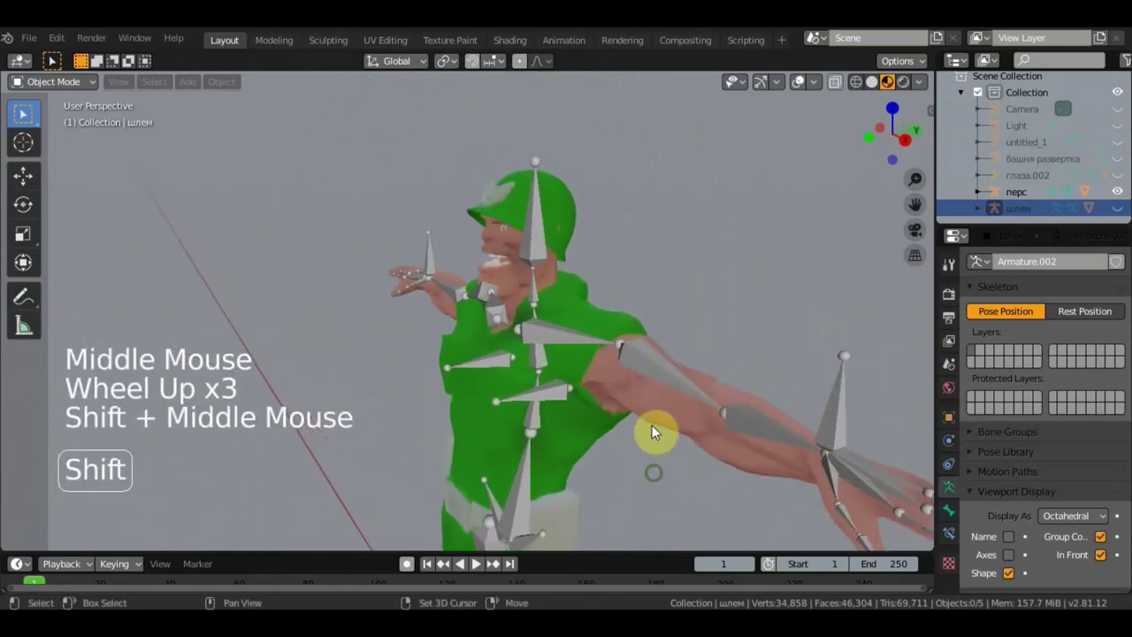
scroll("up", 3)
middle_click(719, 241)
middle_click(712, 270)
middle_click(644, 291)
scroll("up", 3)
middle_click(574, 328)
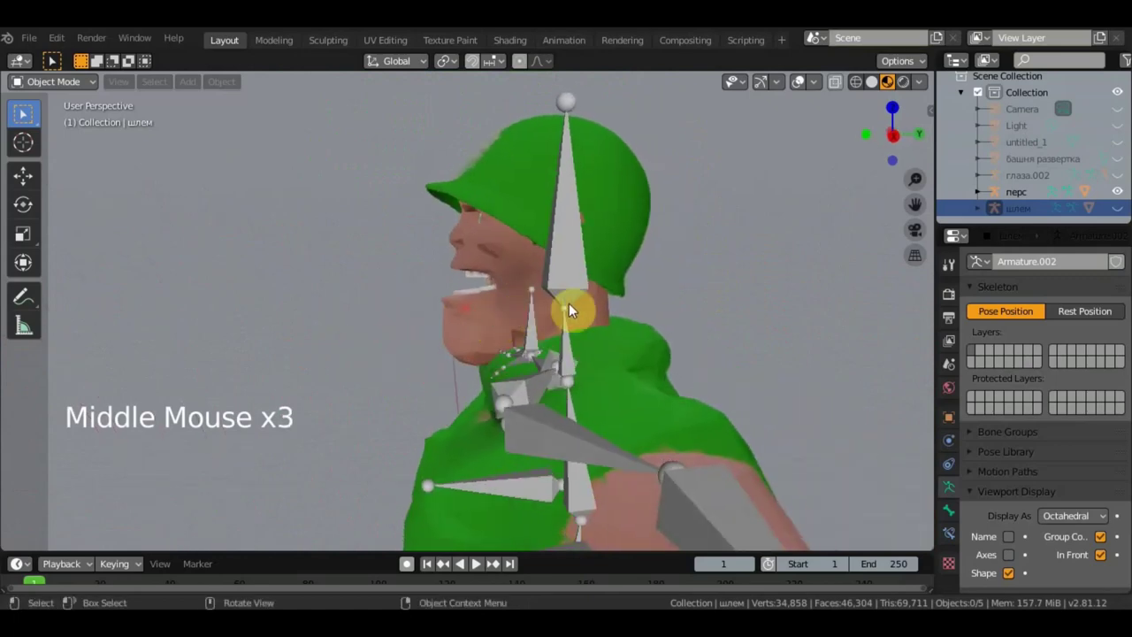
Step: Enter edit mode on the перс rig, select the jaw joint and clear its parent (Alt+P)
left_click(566, 316)
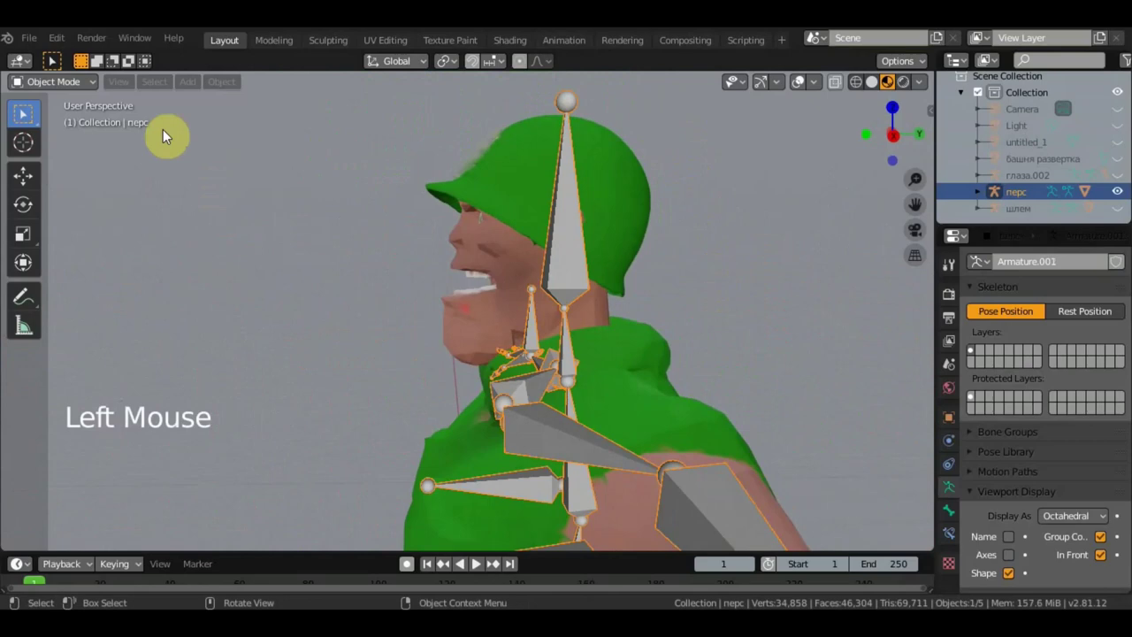
left_click(89, 91)
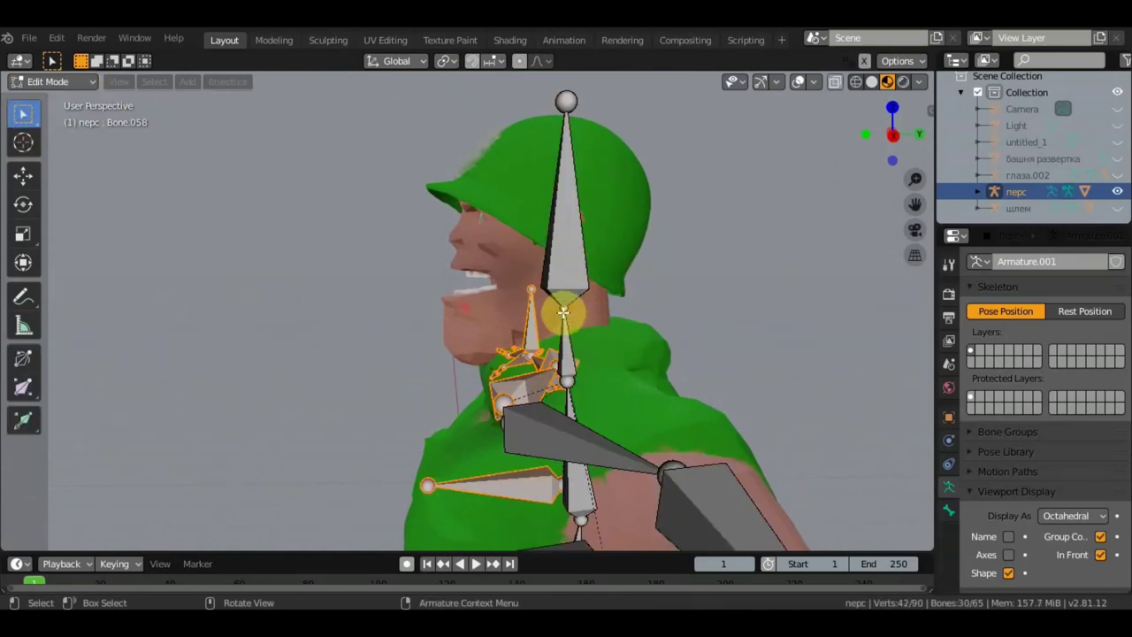
left_click(565, 310)
key("KP_3")
key("e")
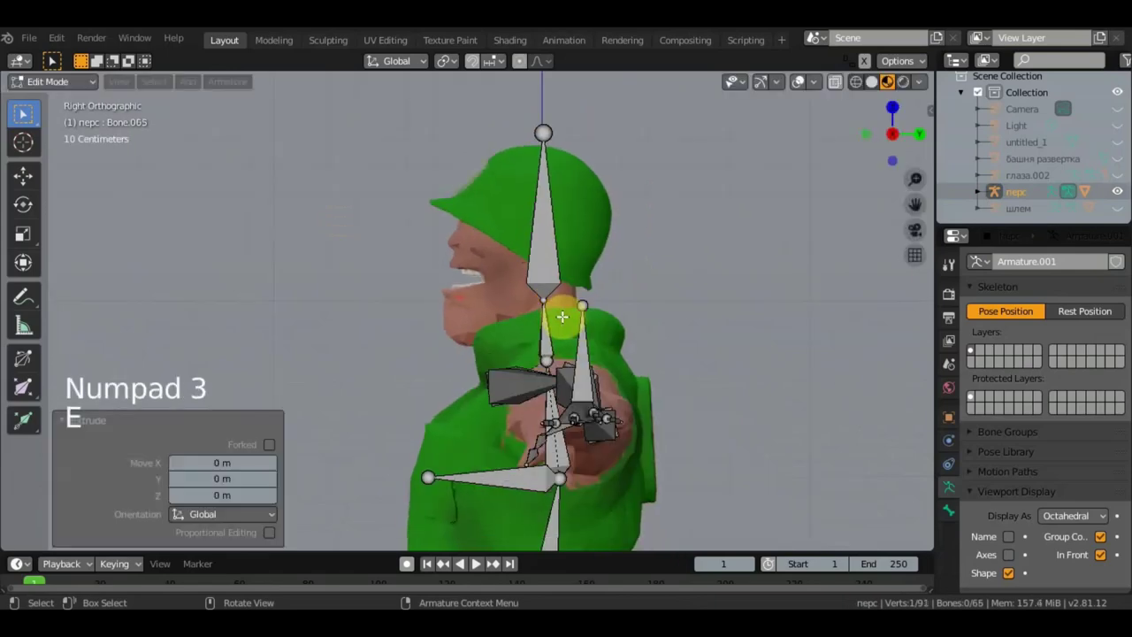
left_click(33, 184)
left_click(616, 296)
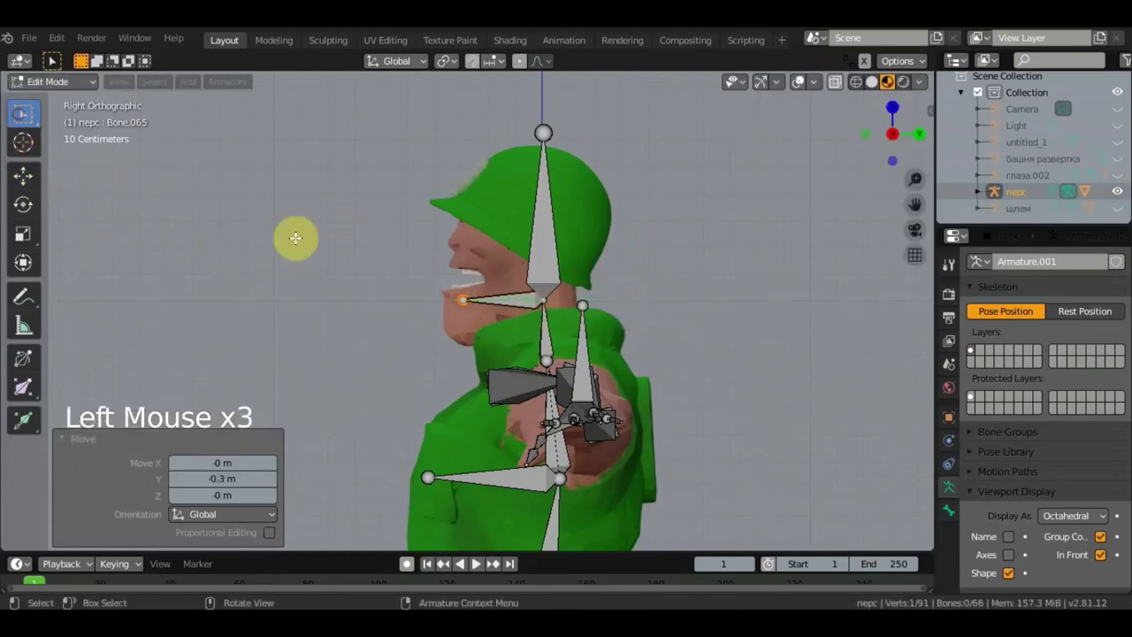
left_click(507, 302)
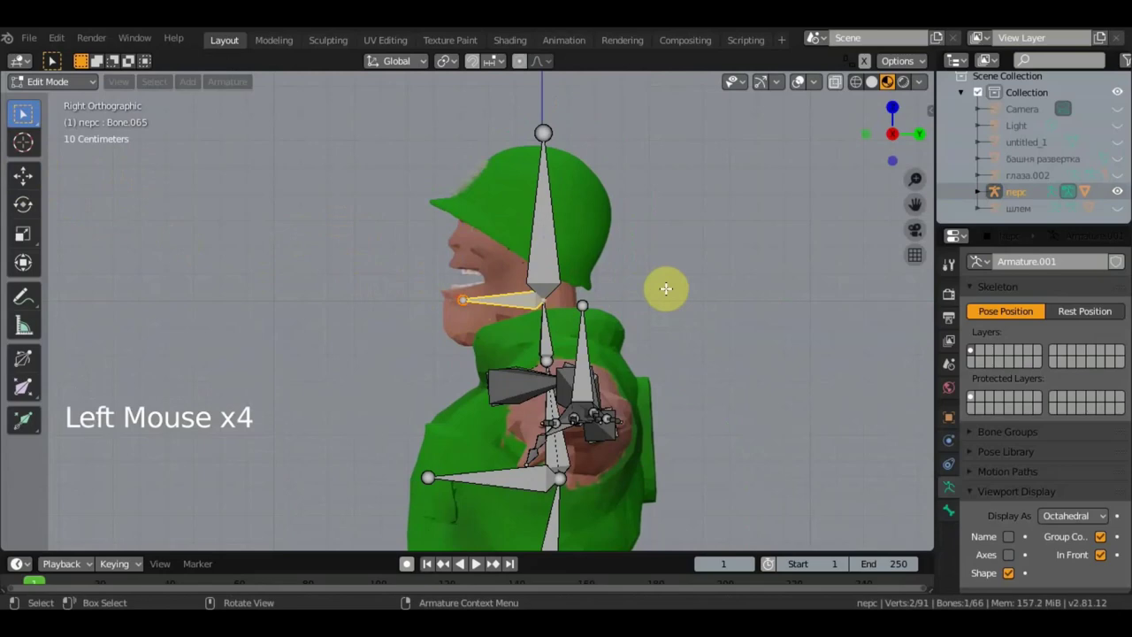
key("alt+p")
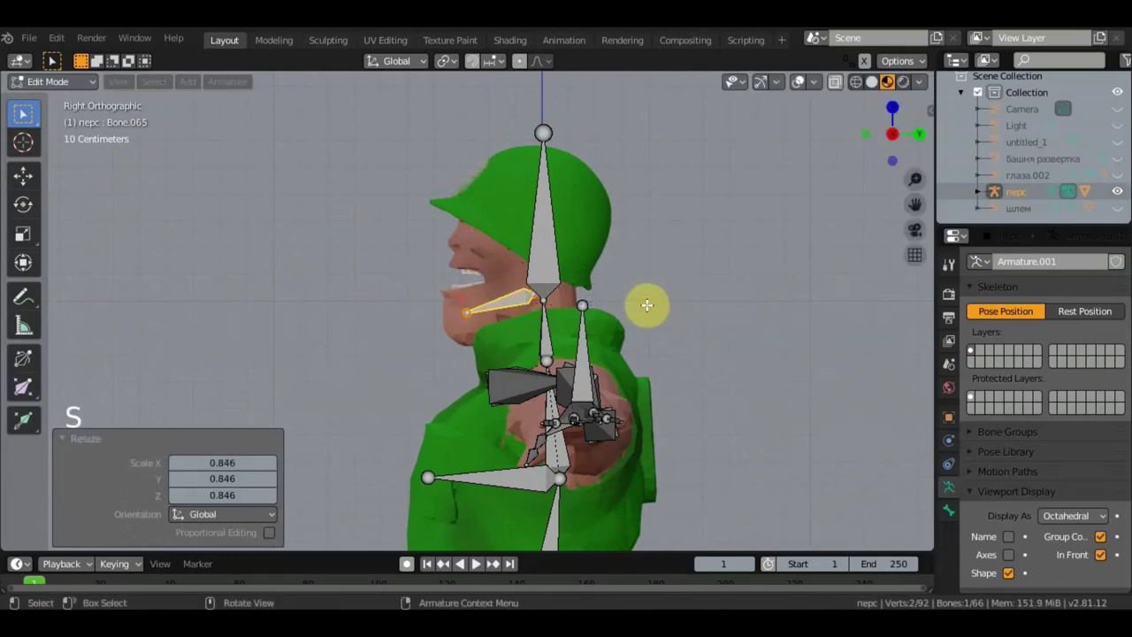
Step: Duplicate a bone at the jaw (Shift+D) and shrink it to jaw size
middle_click(754, 313)
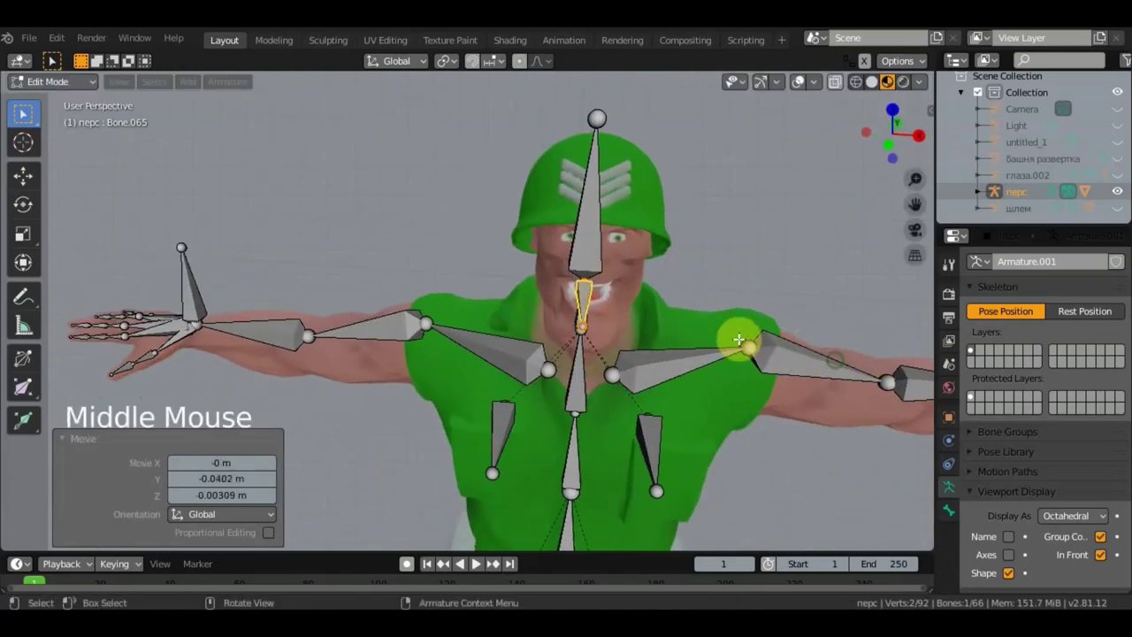
key("g")
middle_click(631, 310)
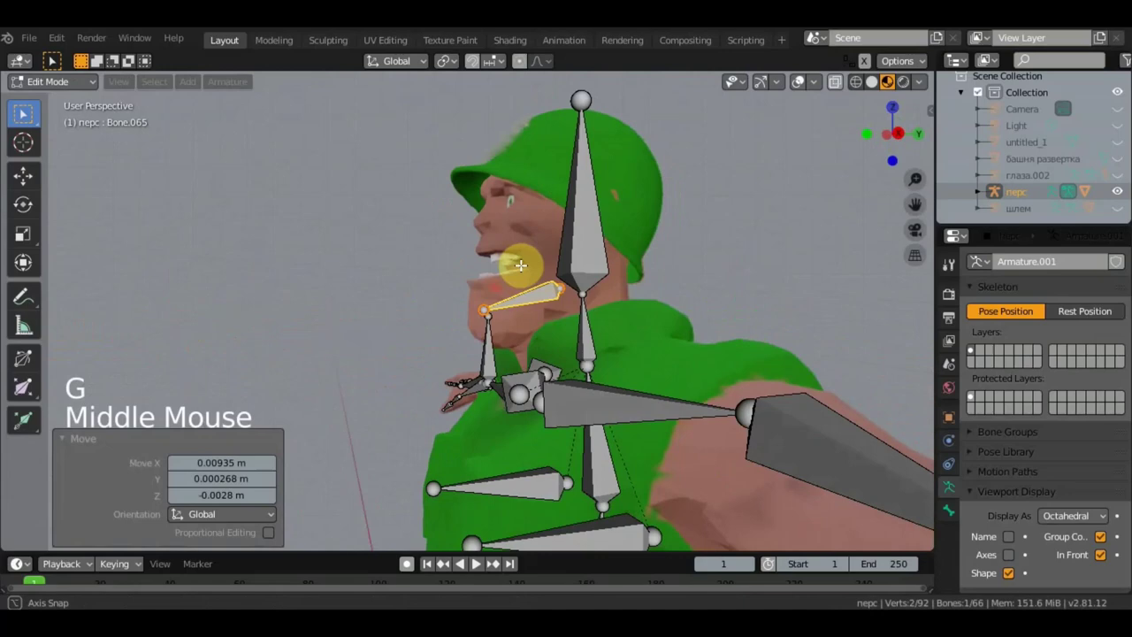
scroll("up", 3)
middle_click(535, 313)
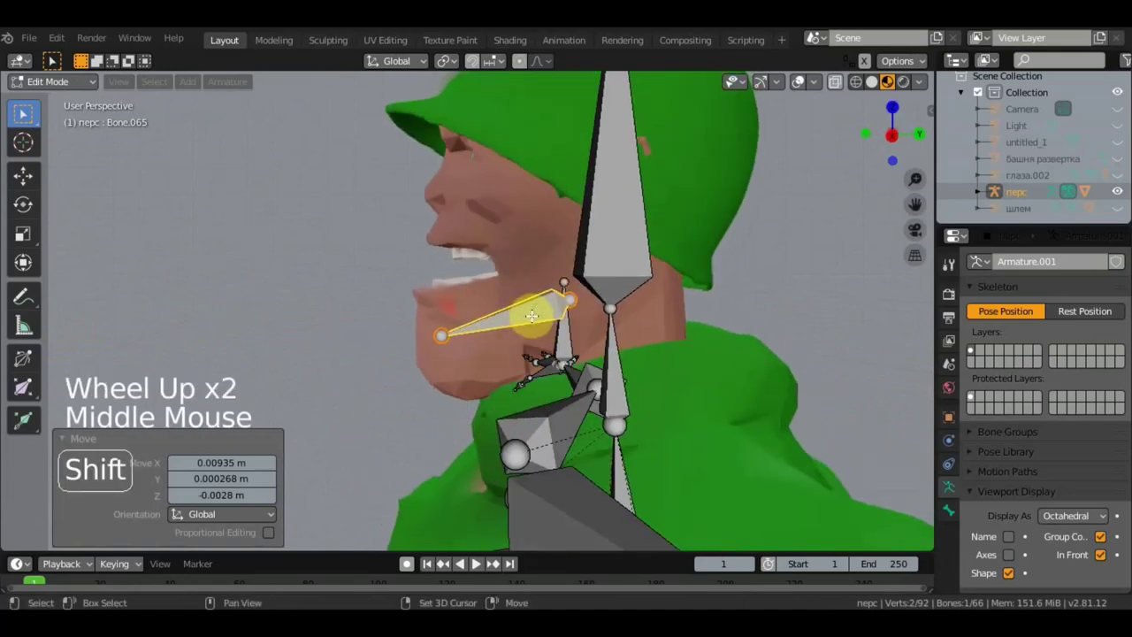
key("shift+d")
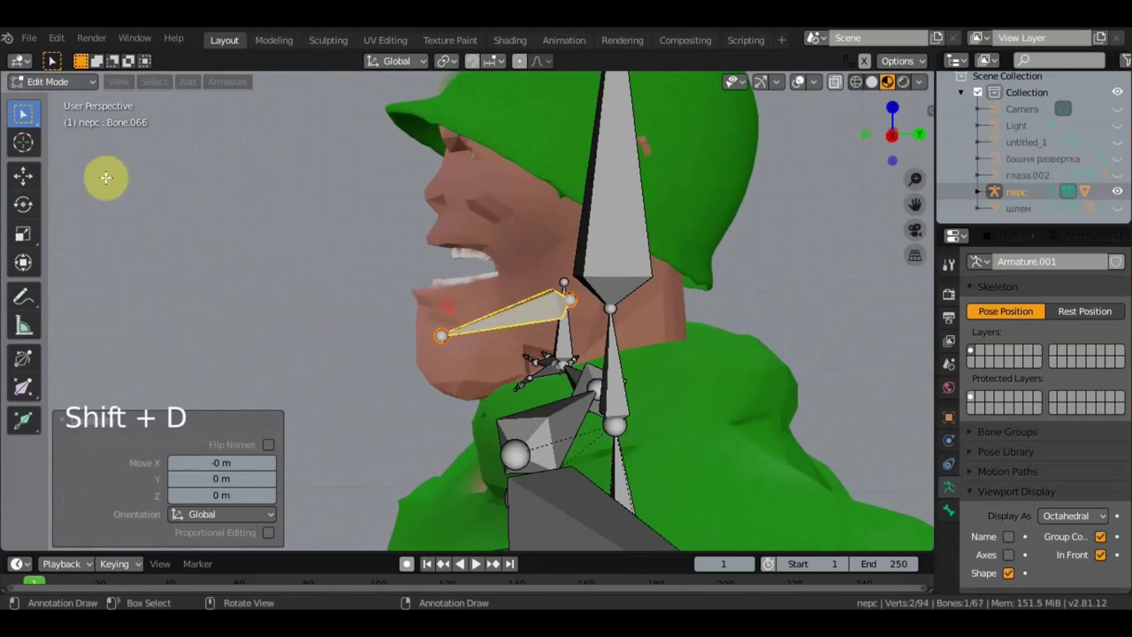
left_click(41, 176)
left_click(505, 236)
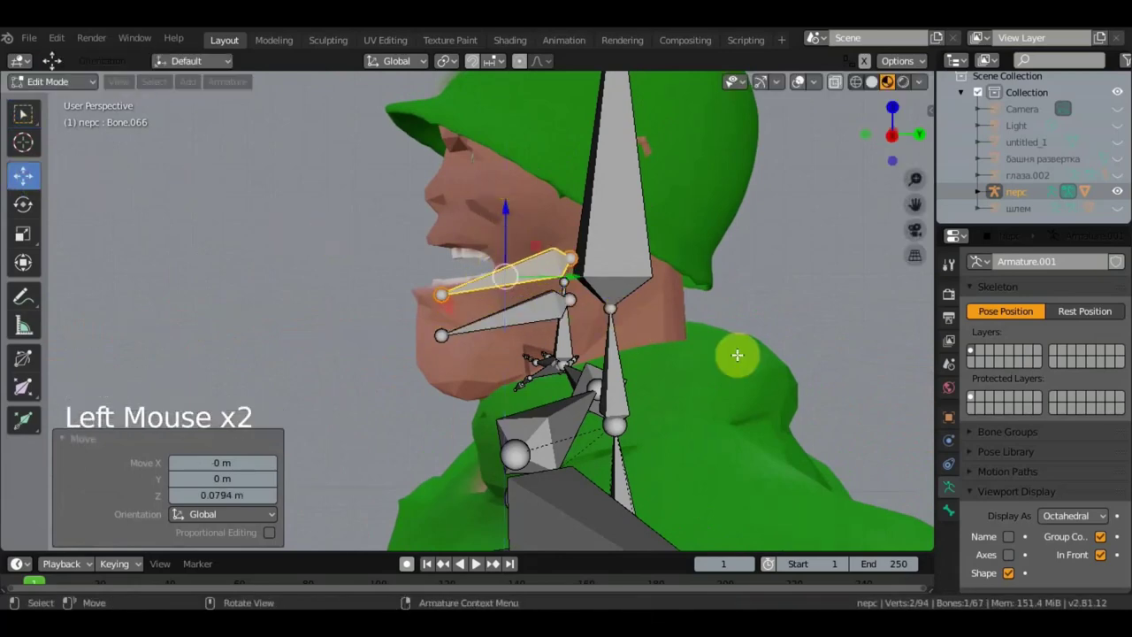
key("s")
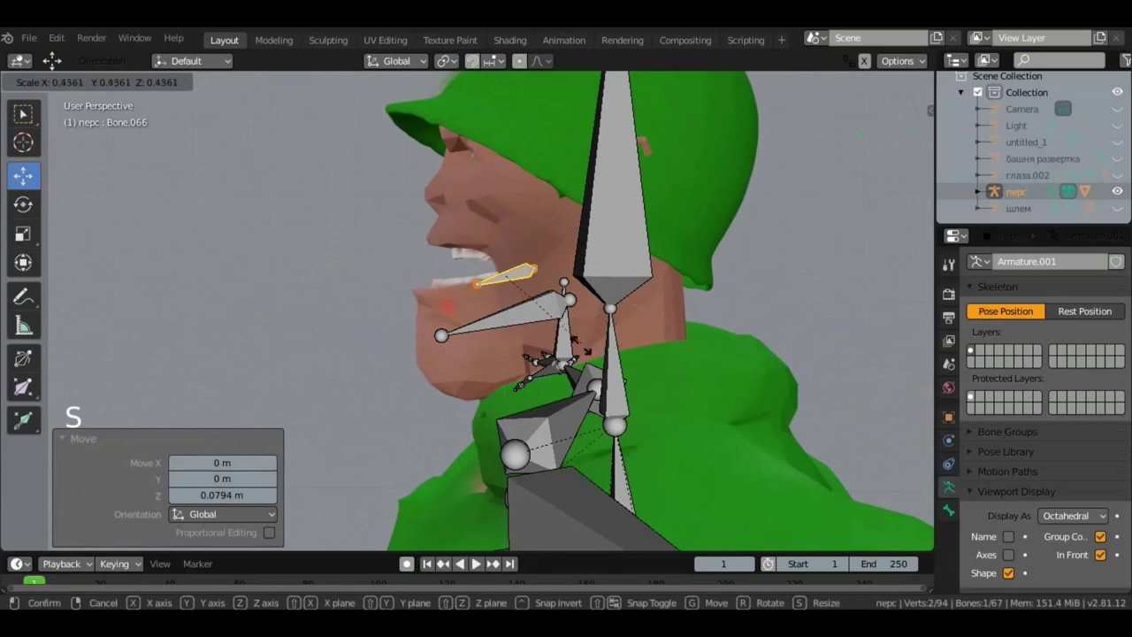
Step: Grab the jaw bone repeatedly until it sits inside the soldier's mouth
middle_click(720, 366)
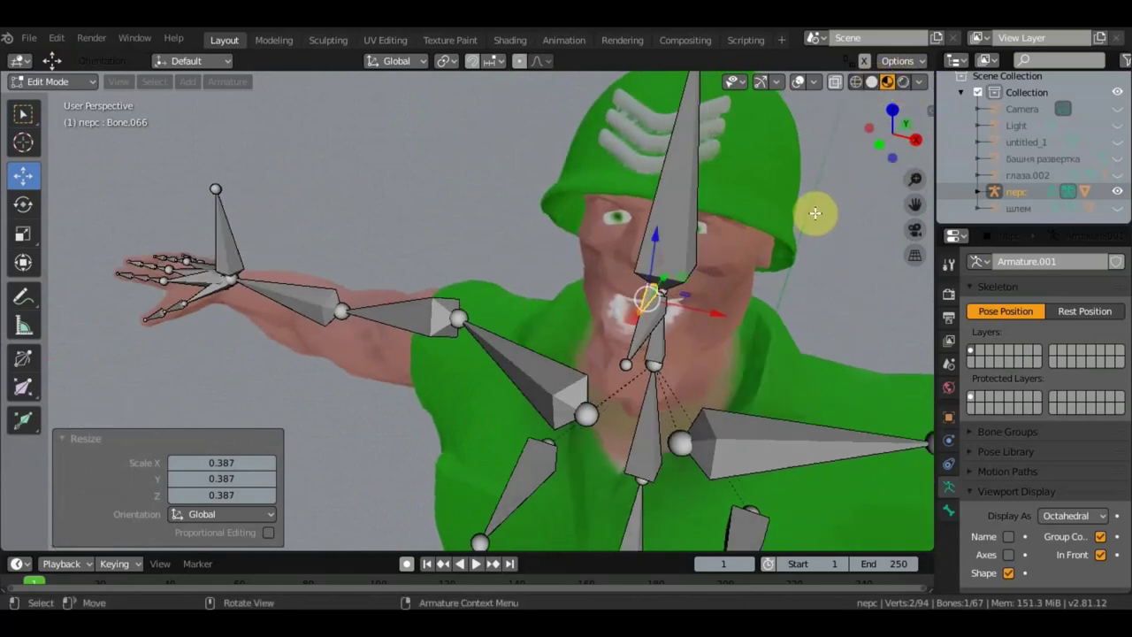
middle_click(827, 256)
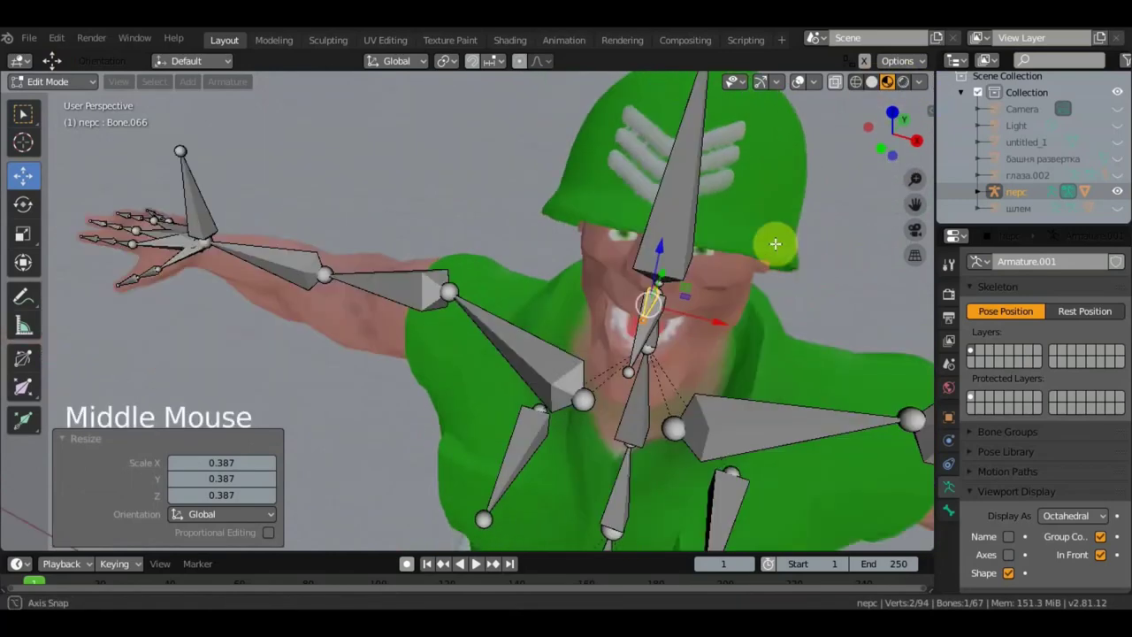
middle_click(698, 214)
key("g")
middle_click(700, 302)
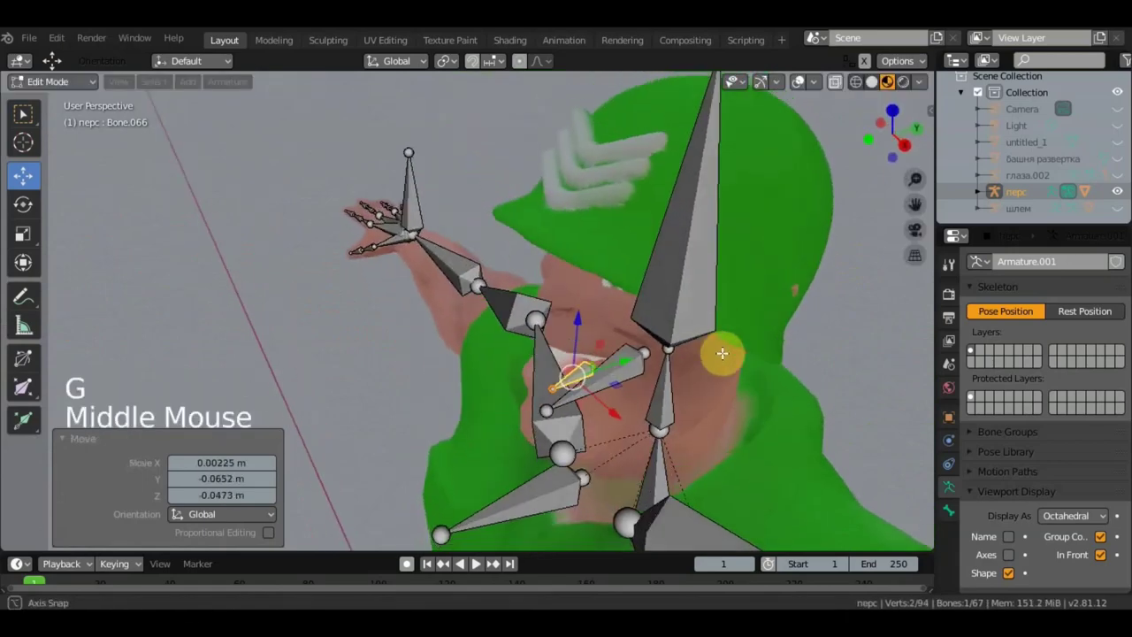
key("g")
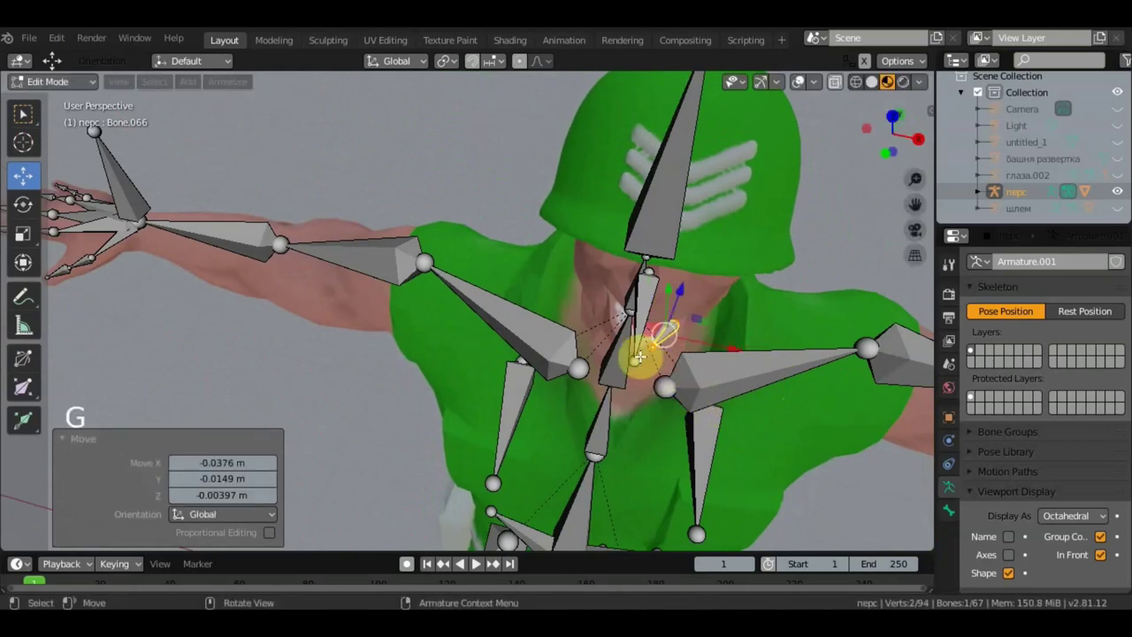
middle_click(564, 264)
middle_click(571, 271)
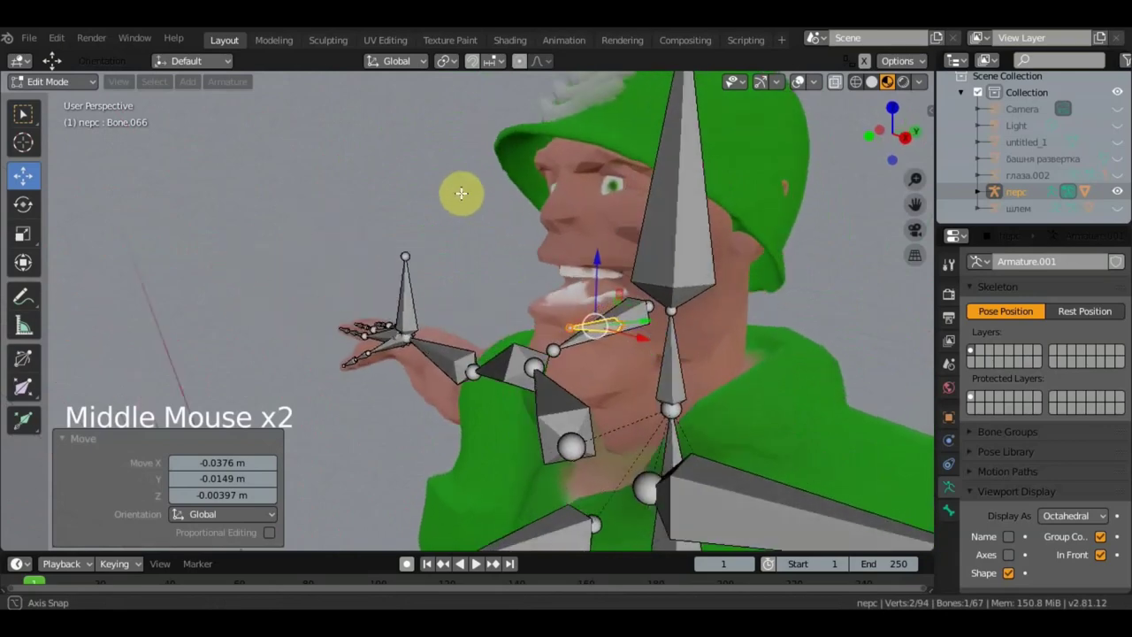
key("g")
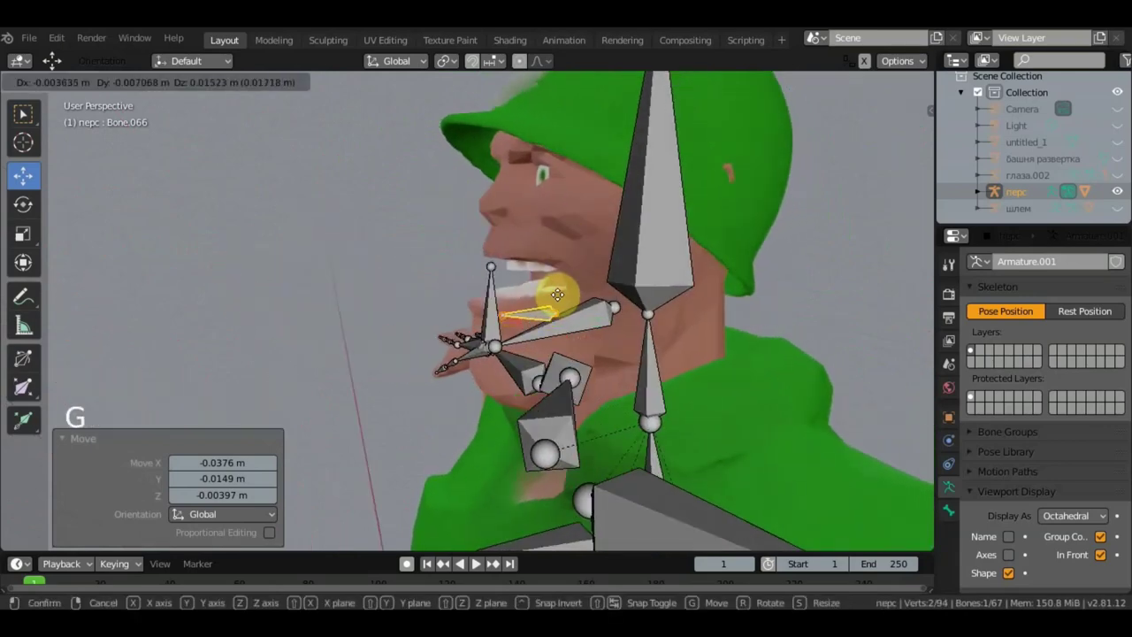
middle_click(596, 315)
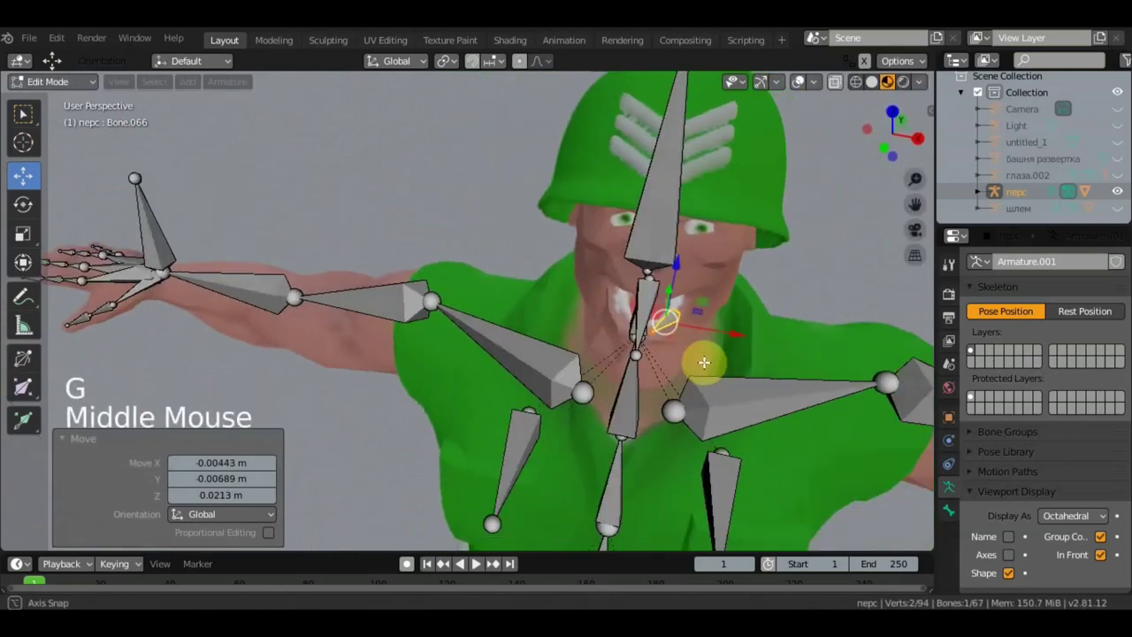
middle_click(559, 312)
key("g")
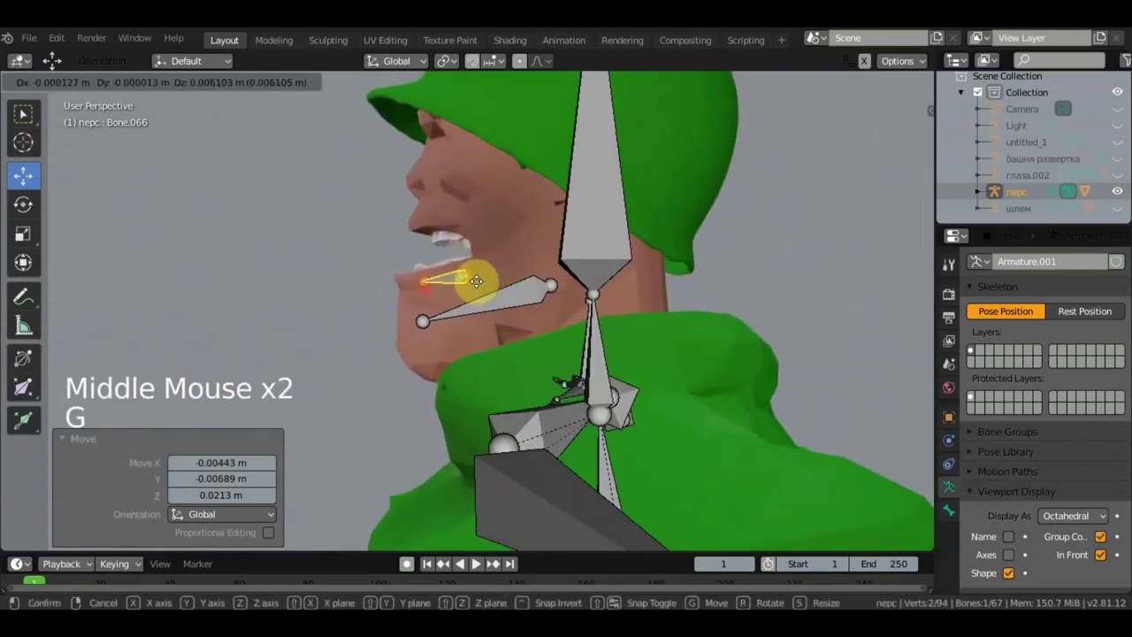
middle_click(645, 304)
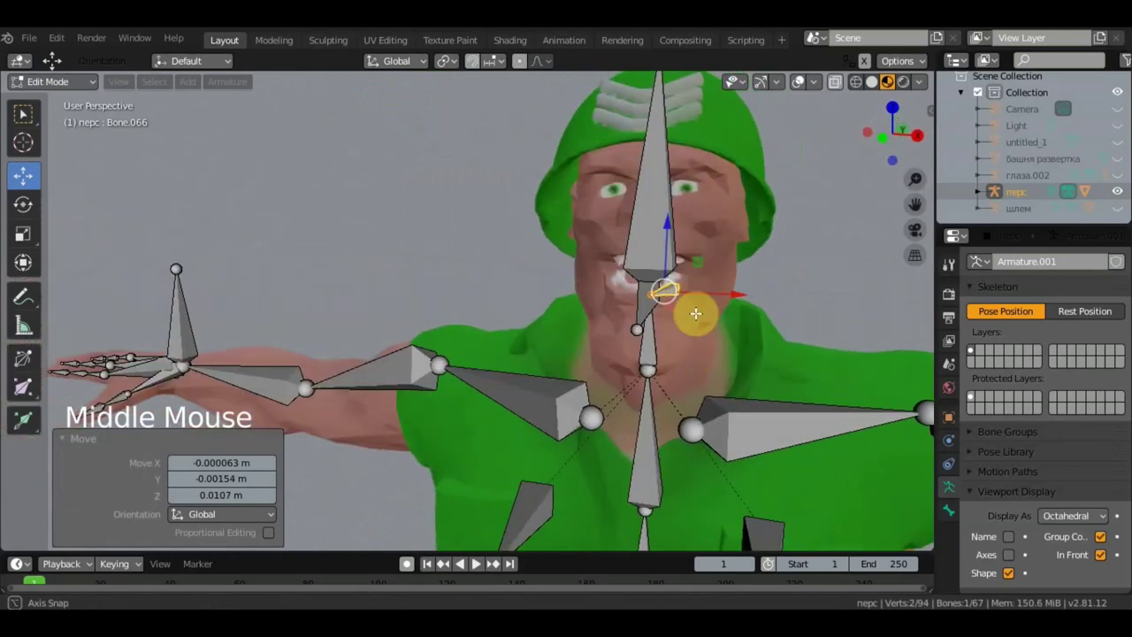
middle_click(699, 315)
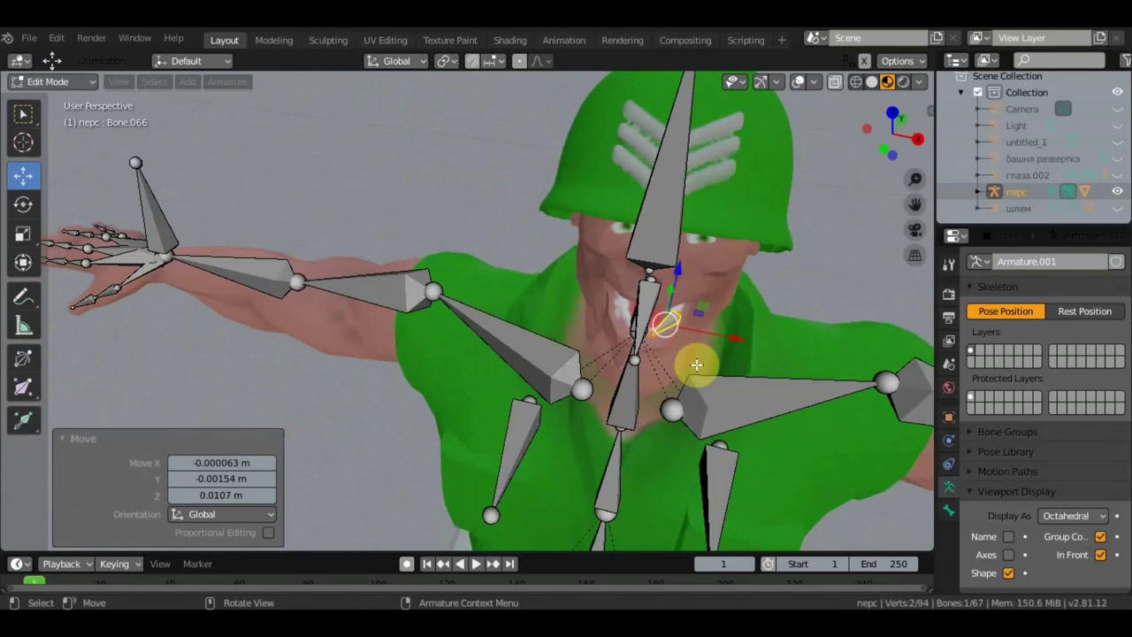
middle_click(699, 339)
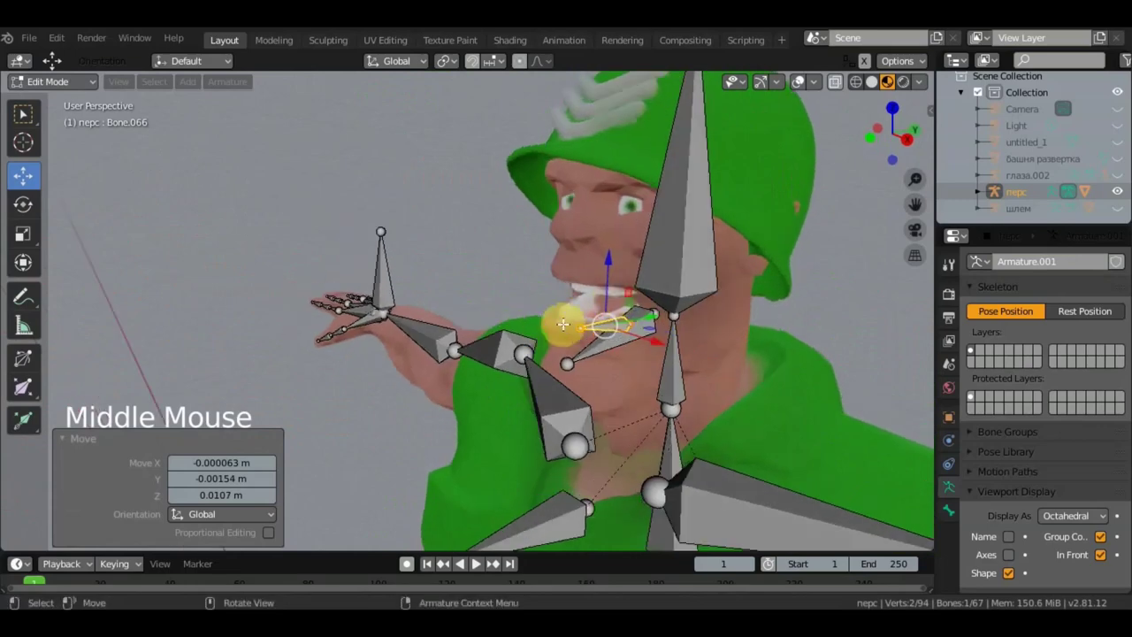
middle_click(611, 361)
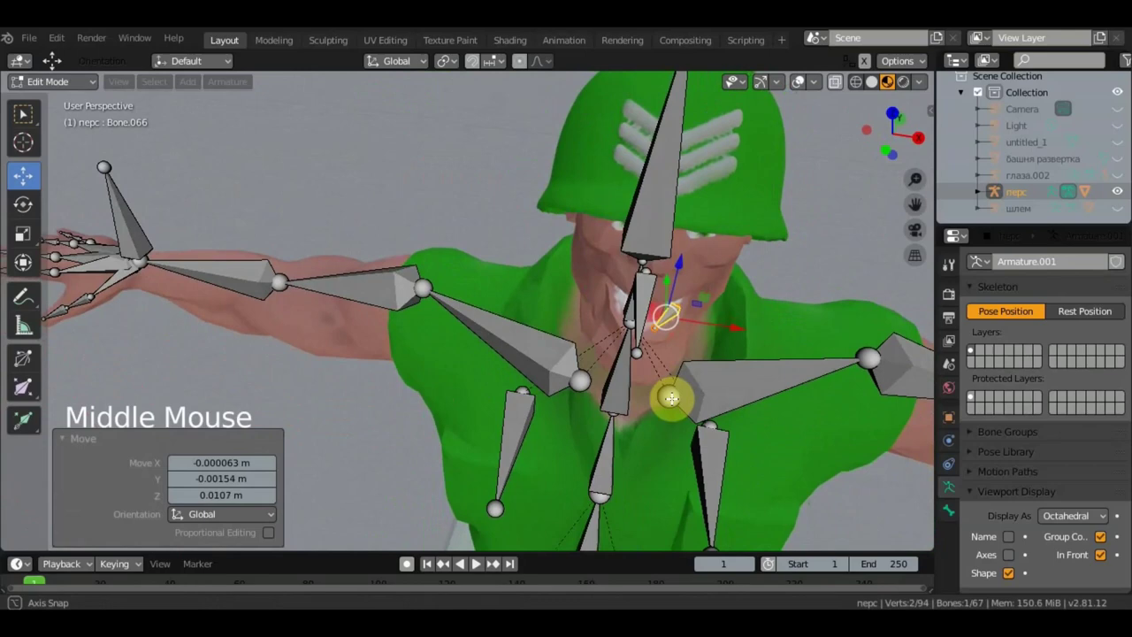
middle_click(672, 372)
Step: Check the jaw placement through the head shading, then duplicate a new bone Bone.067
key("z")
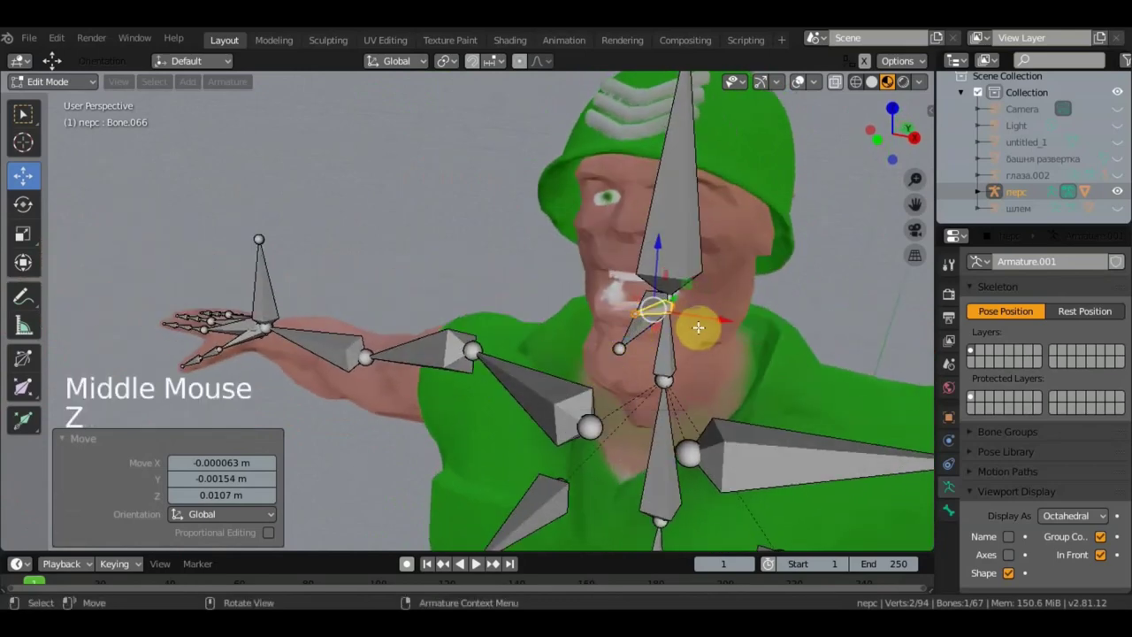
left_click(820, 262)
scroll("down", 3)
left_click(594, 308)
middle_click(645, 314)
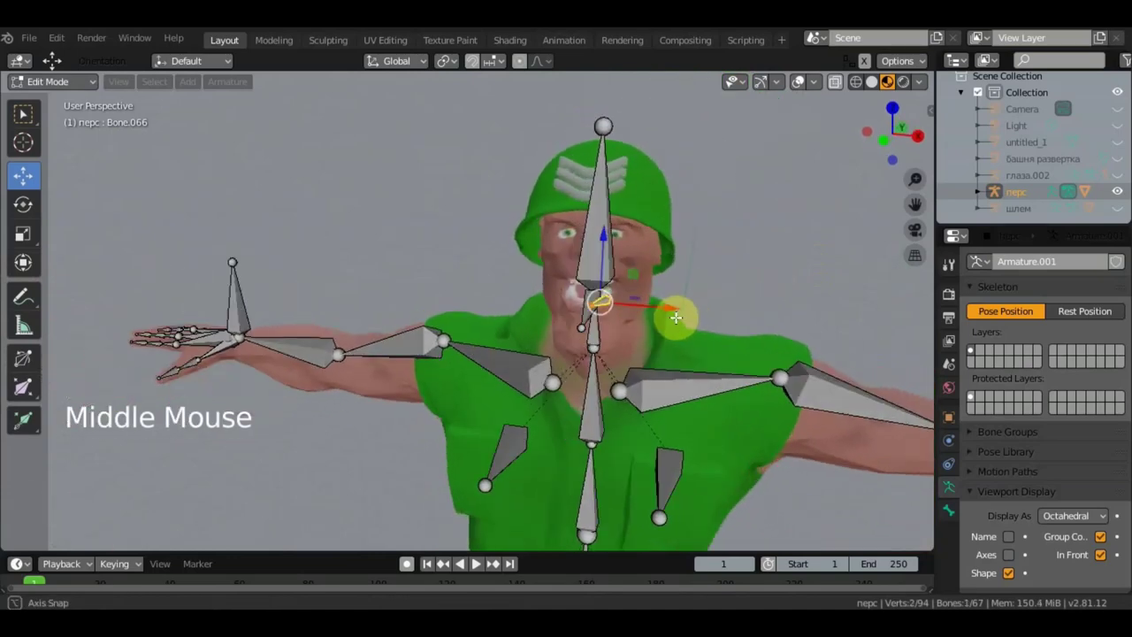
middle_click(736, 284)
scroll("up", 3)
middle_click(663, 326)
key("shift+d")
Step: From top view rotate and grab Bone.067 until it sits beside the soldier's eye
middle_click(661, 280)
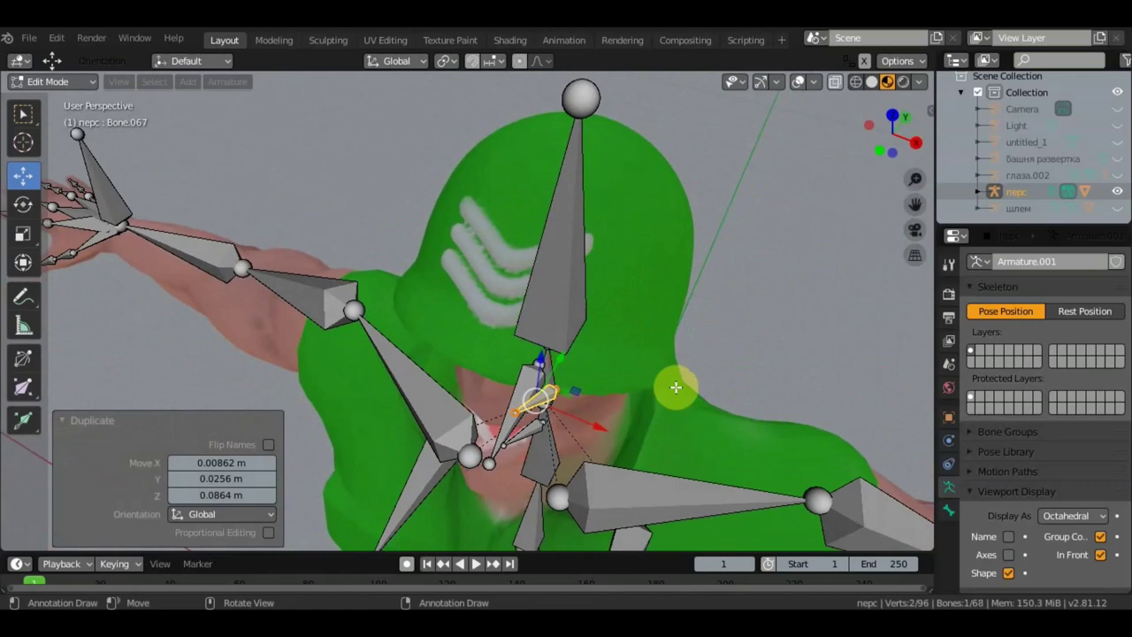
key("KP_7")
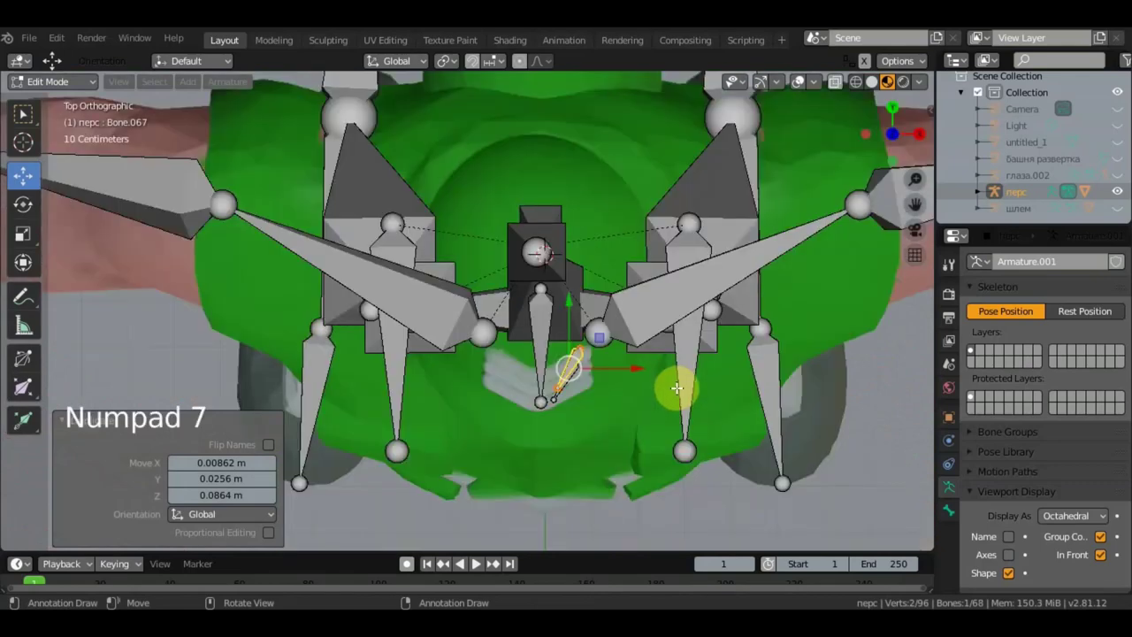
key("r")
middle_click(660, 379)
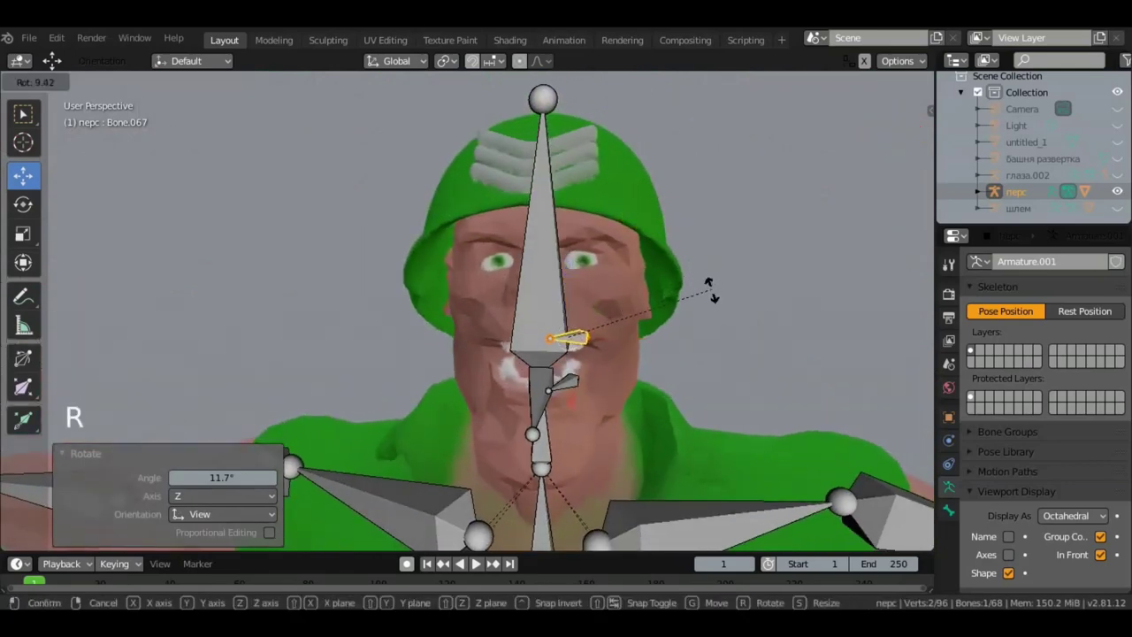
key("r")
middle_click(612, 316)
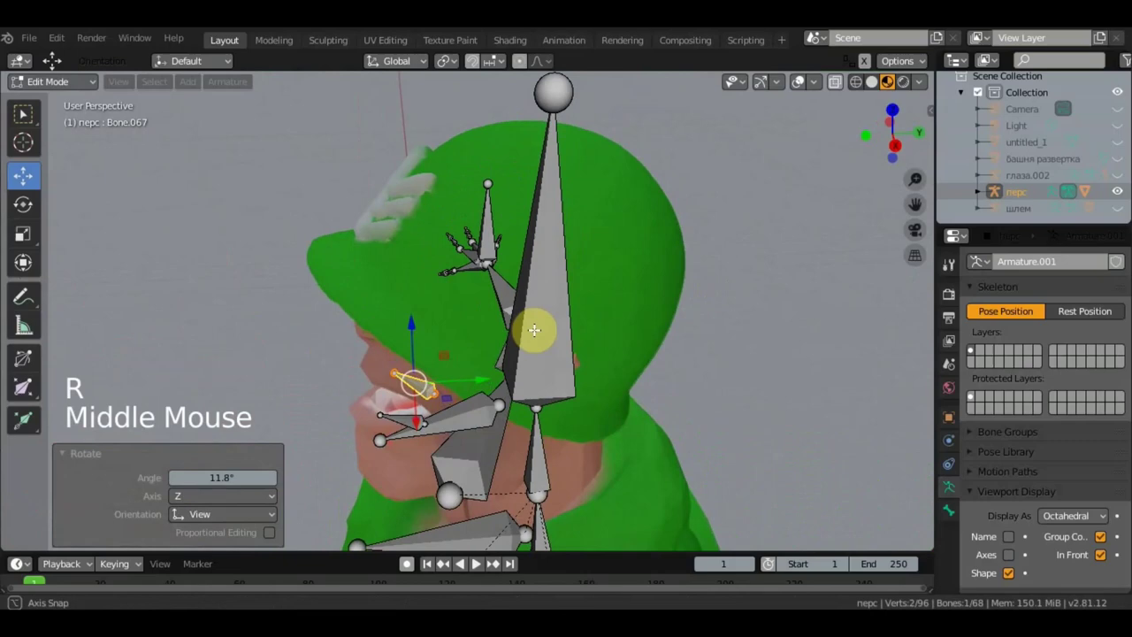
key("g")
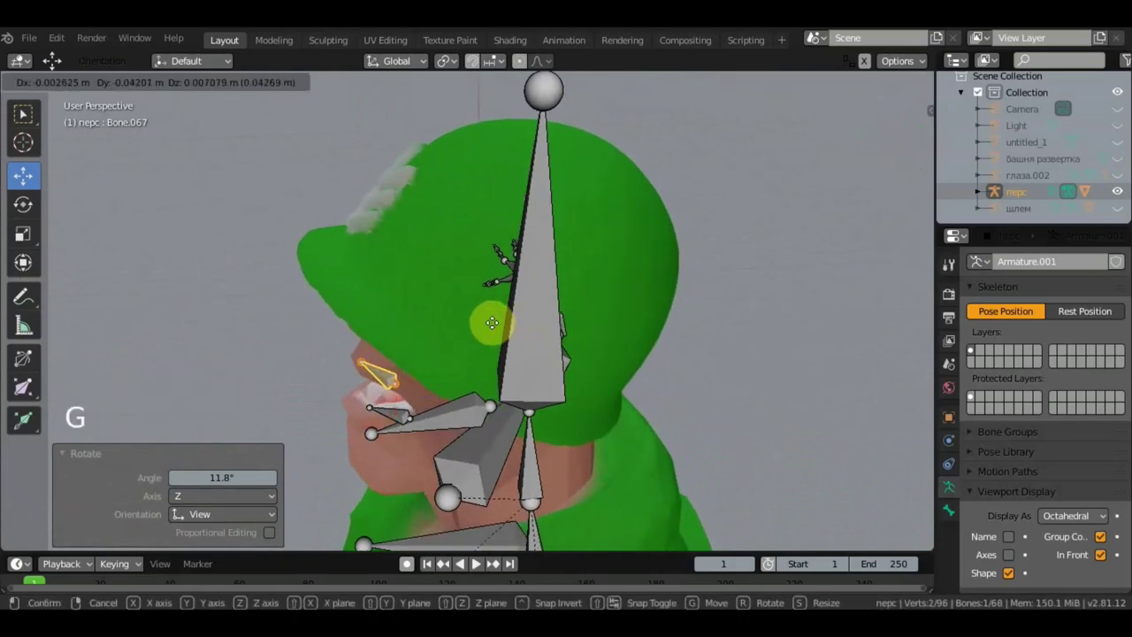
middle_click(516, 285)
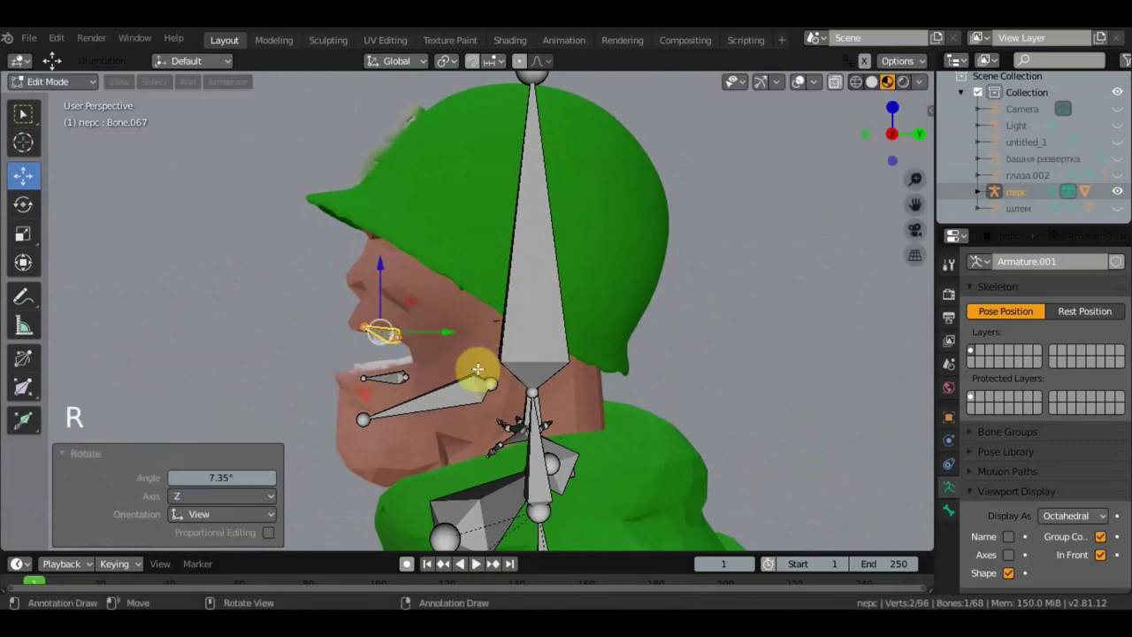
key("r")
middle_click(546, 372)
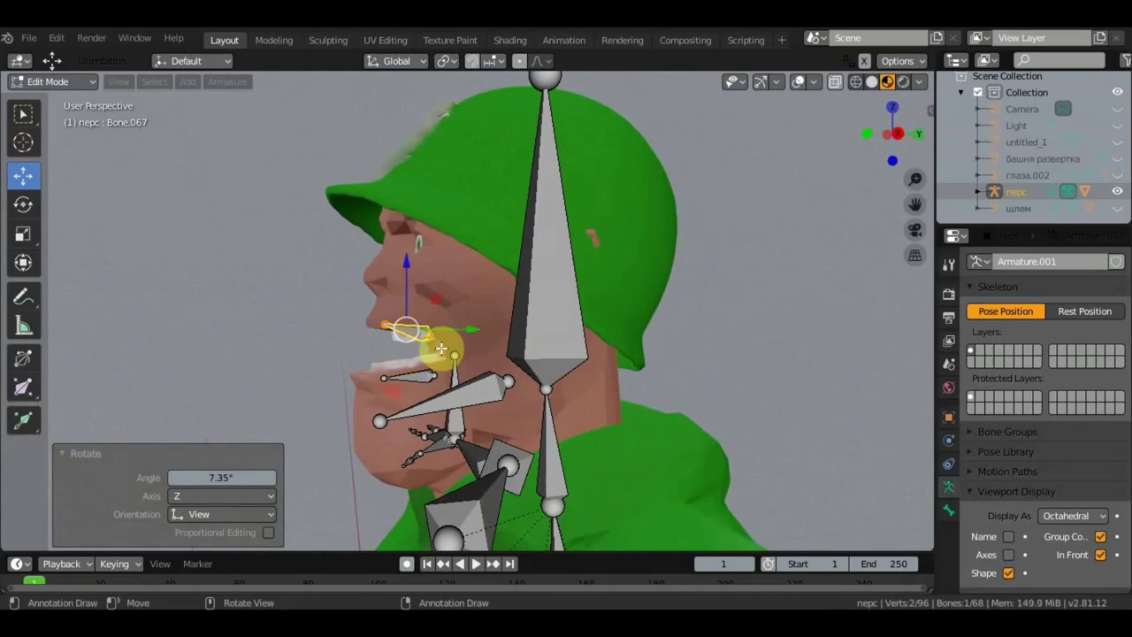
middle_click(507, 358)
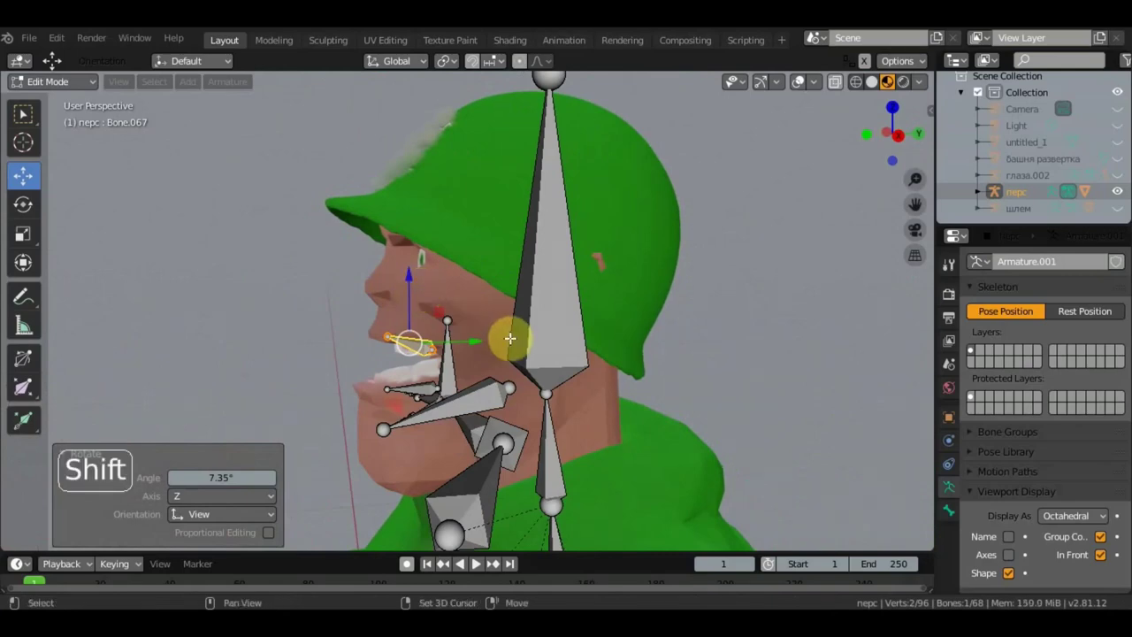
Step: Duplicate the face bone as Bone.068 and grab it into place just beneath the eye
key("shift+d")
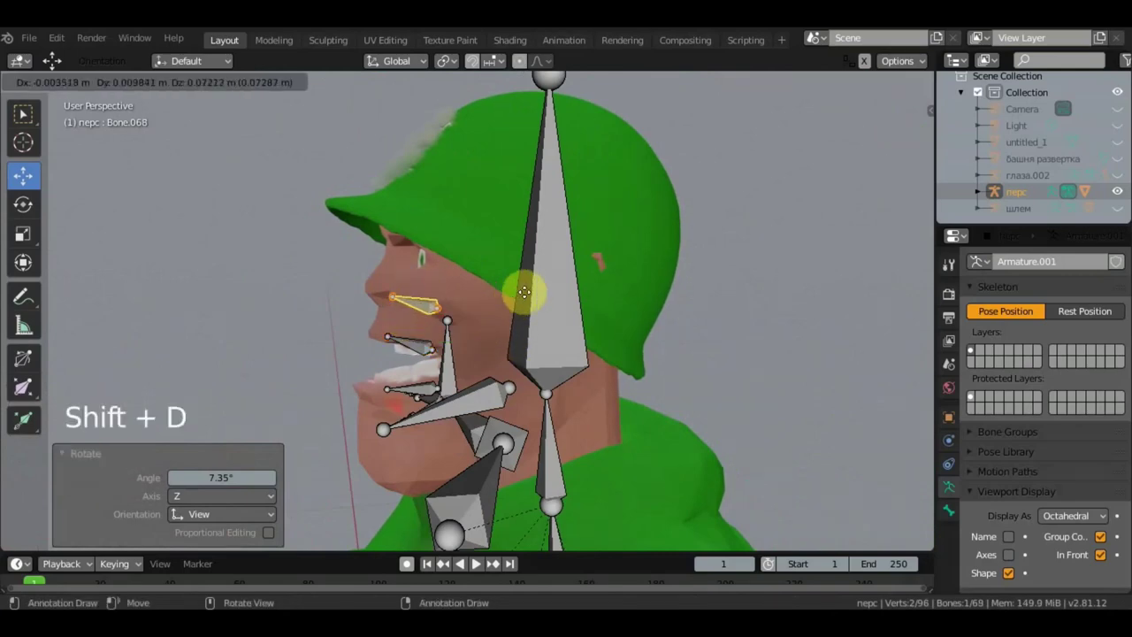
middle_click(592, 313)
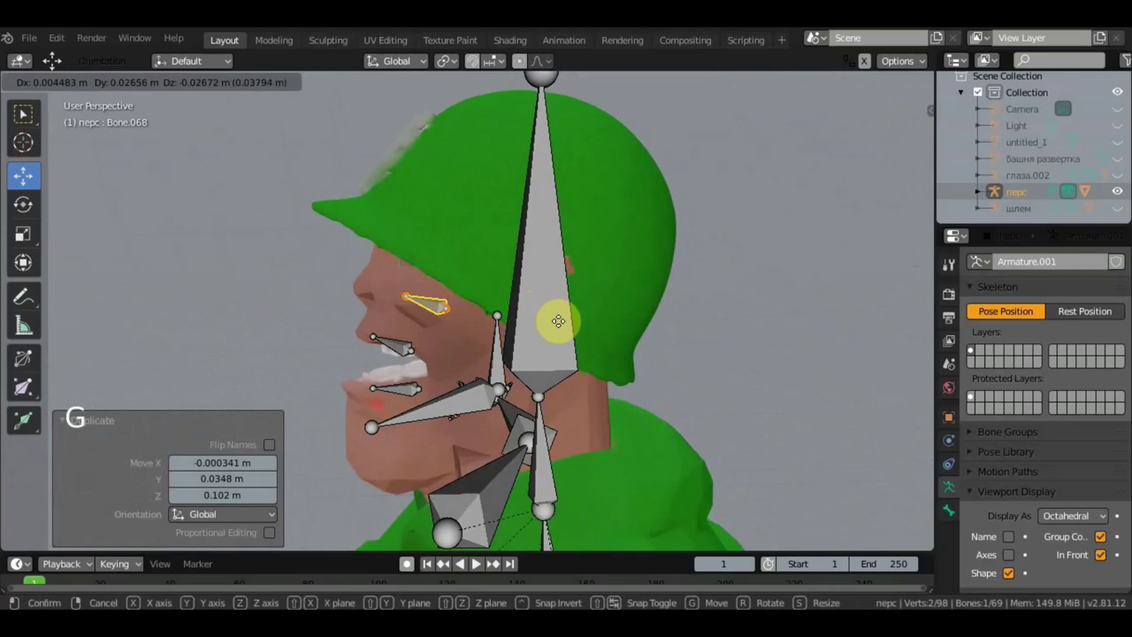
key("g")
middle_click(627, 315)
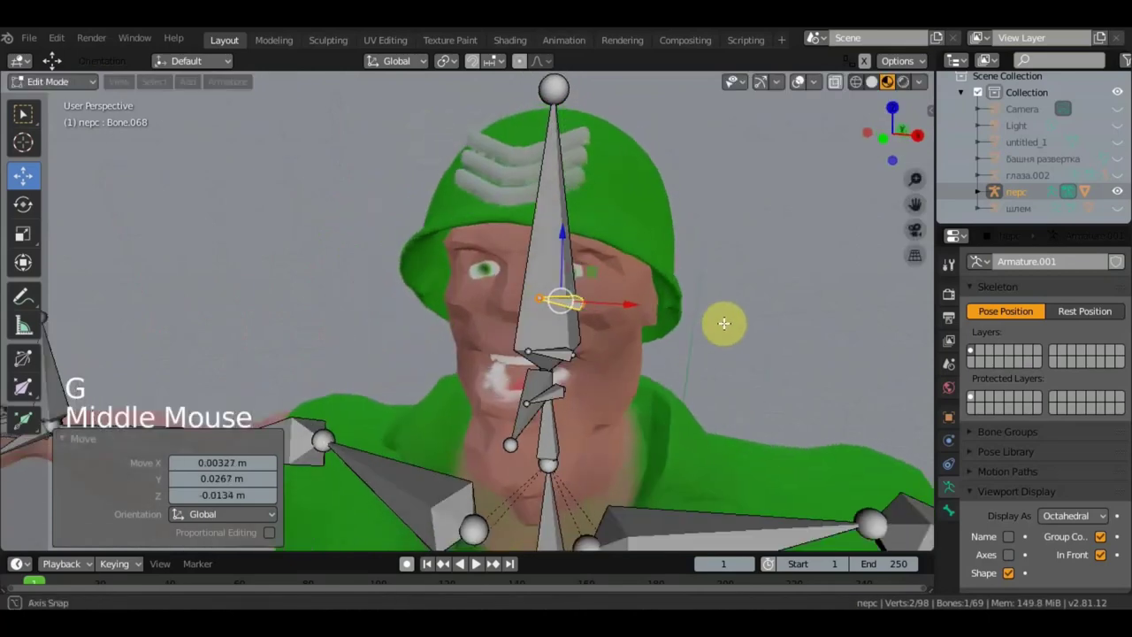
key("g")
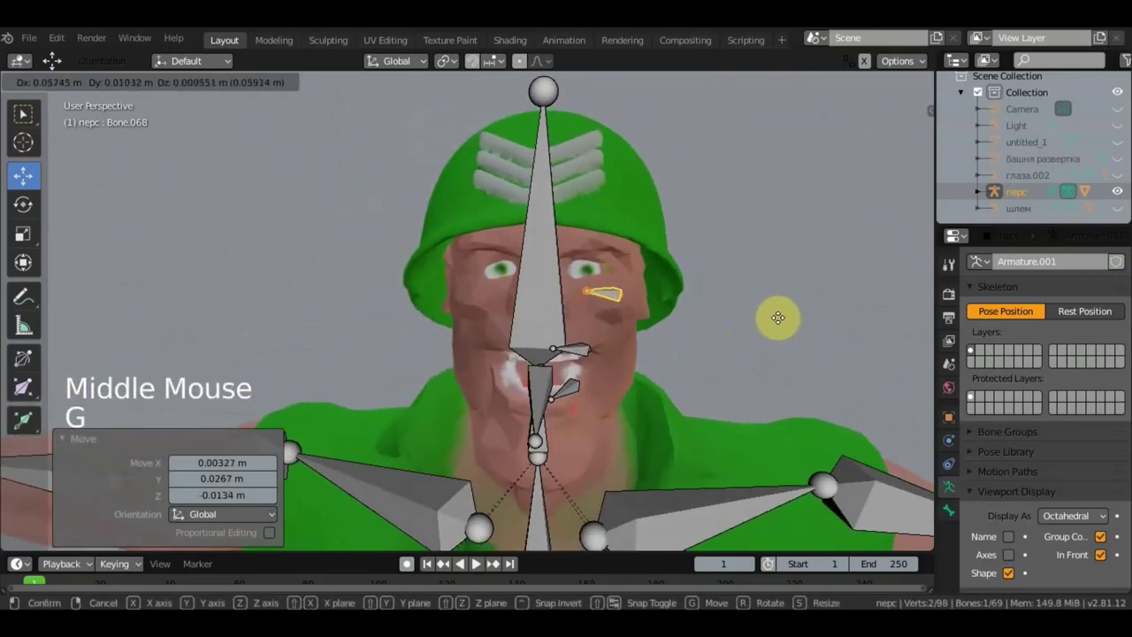
middle_click(717, 324)
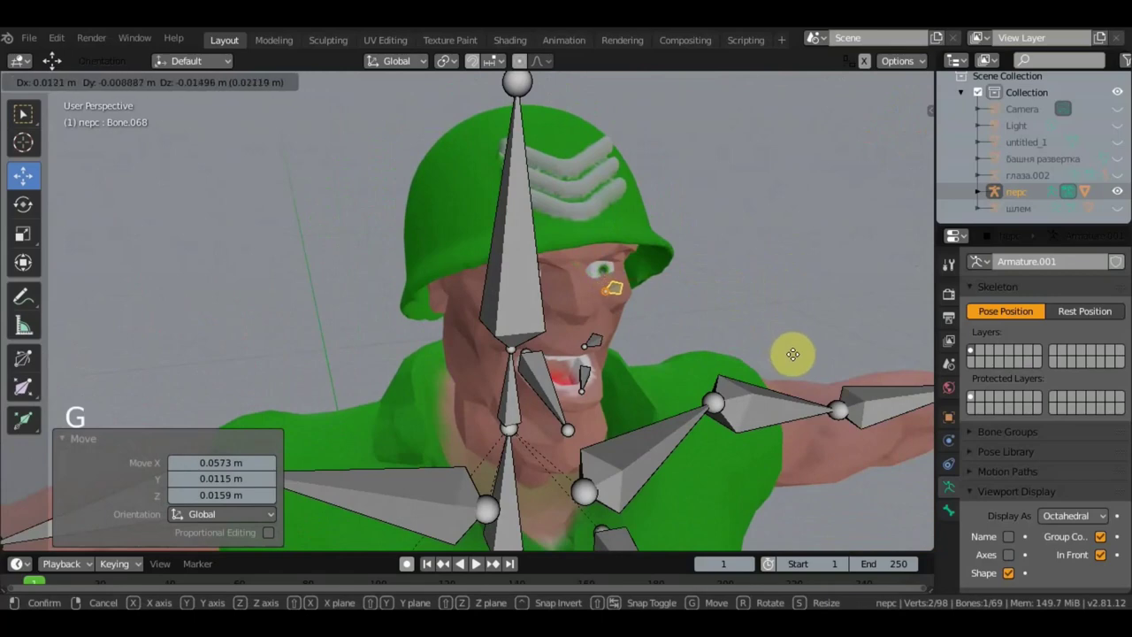
key("g")
middle_click(725, 346)
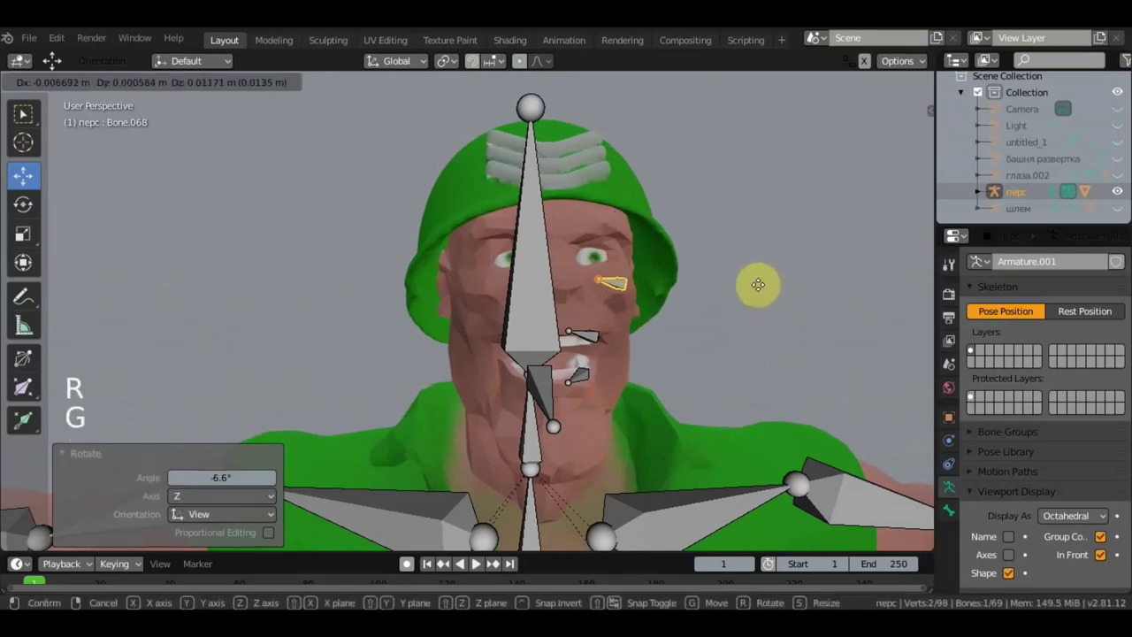
key("g")
Step: Check Bone.068 from the front, then duplicate another bone Bone.069 near the forehead
middle_click(698, 292)
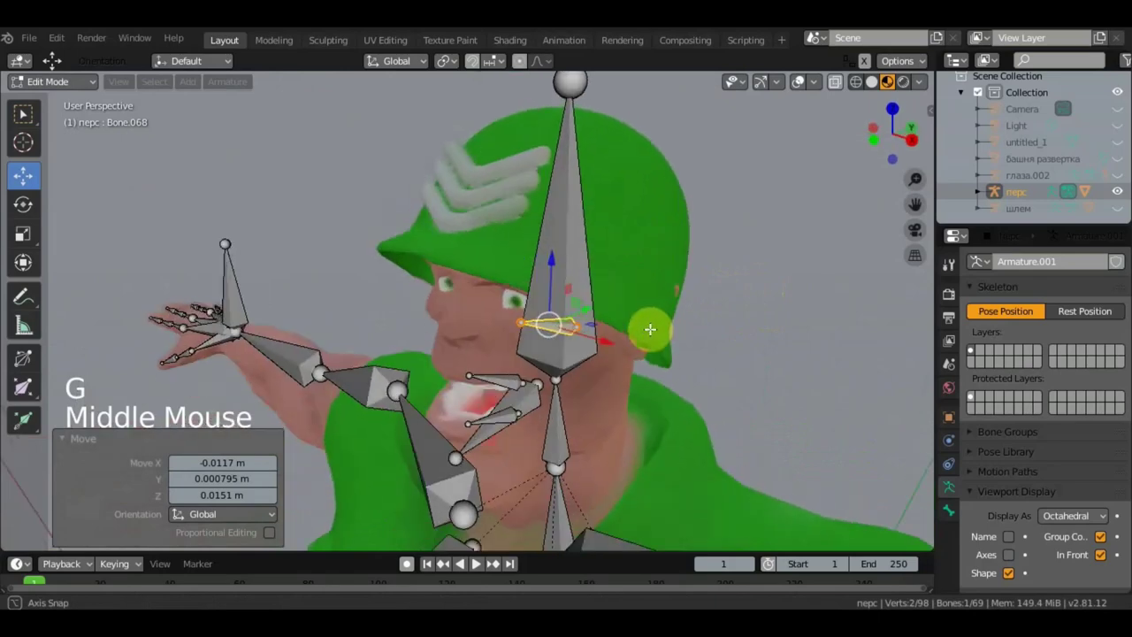
key("g")
middle_click(640, 291)
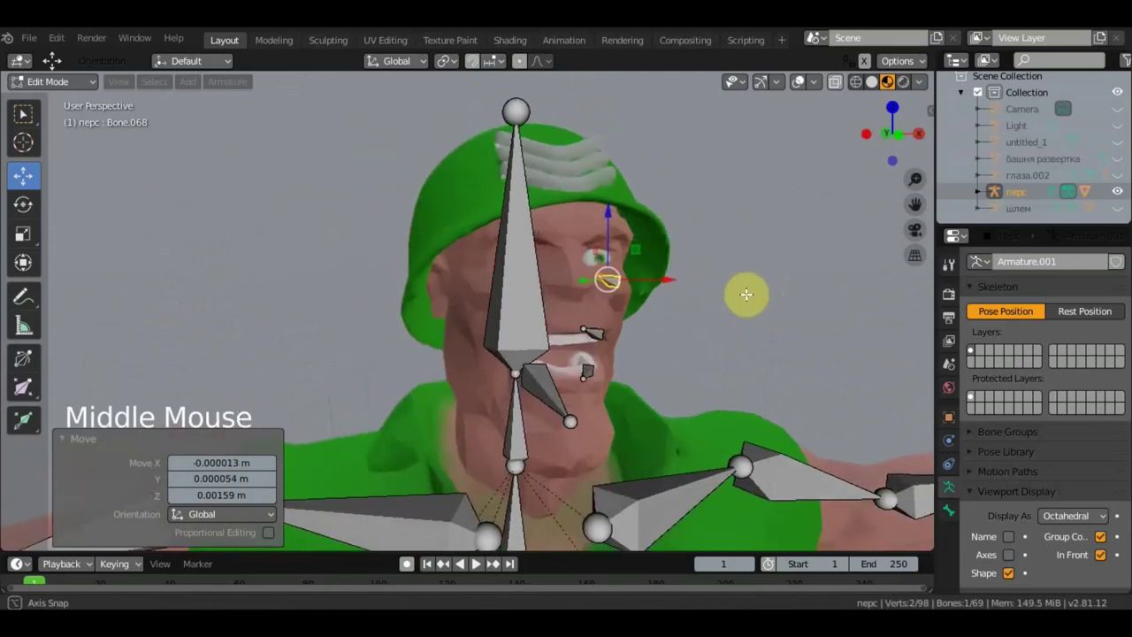
middle_click(628, 239)
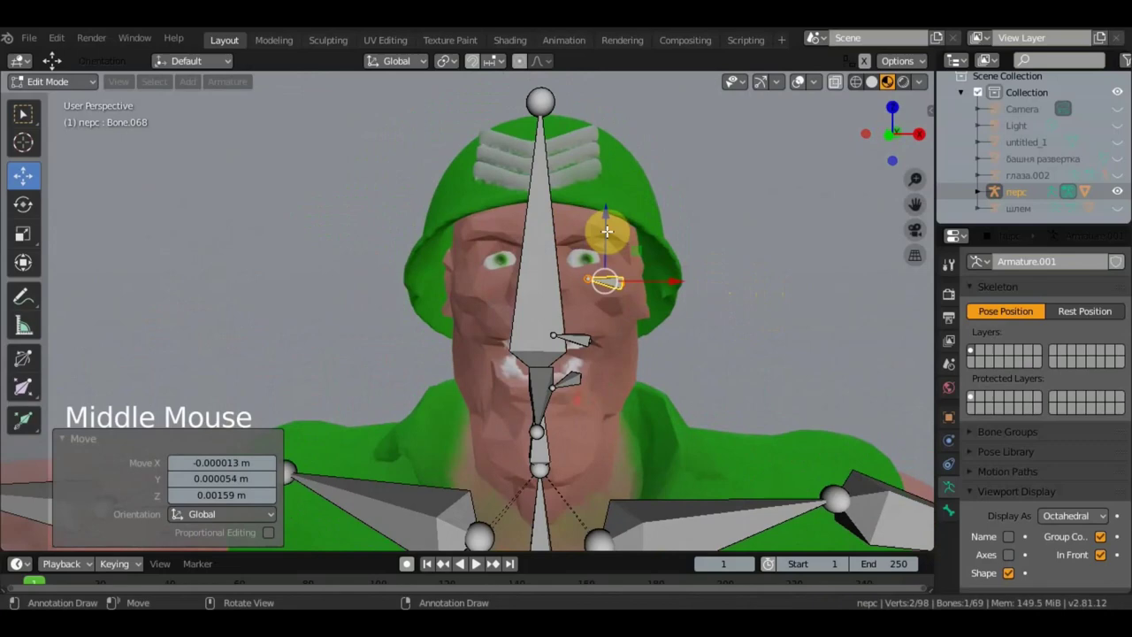
key("shift+d")
Step: Grab Bone.069 and shift it toward the soldier's brow, checking from several angles
middle_click(536, 166)
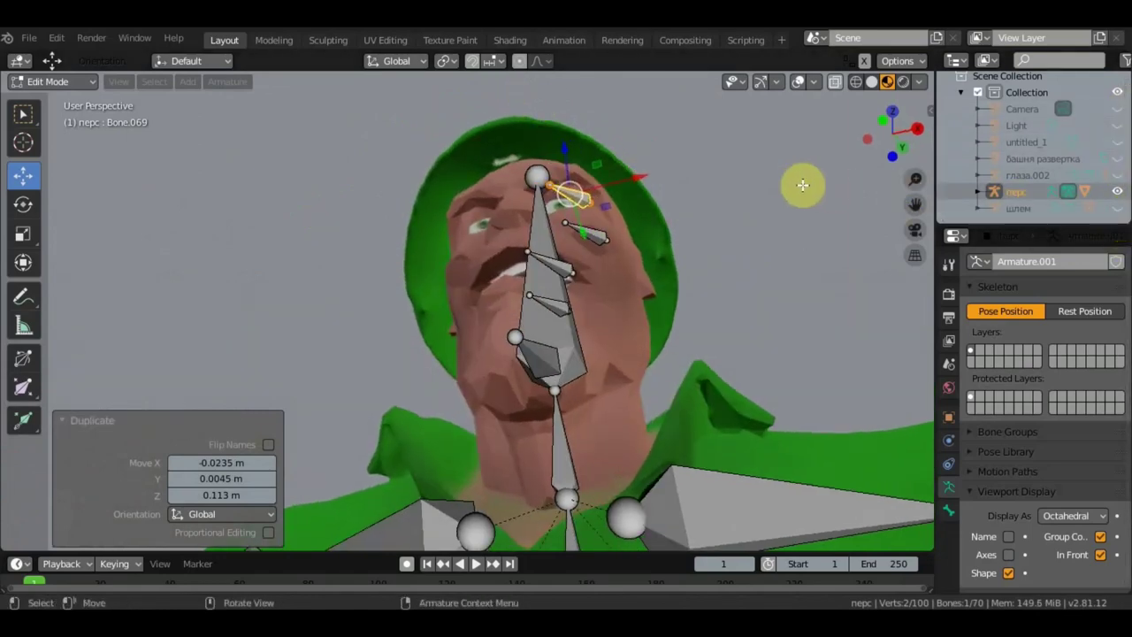
middle_click(798, 171)
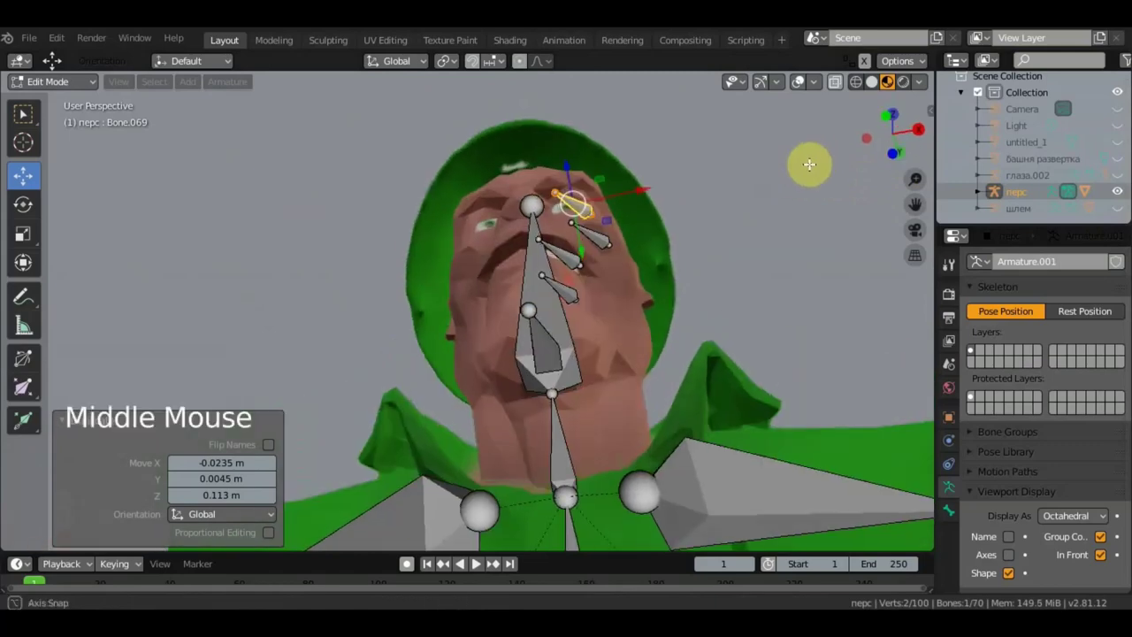
middle_click(803, 175)
scroll("up", 3)
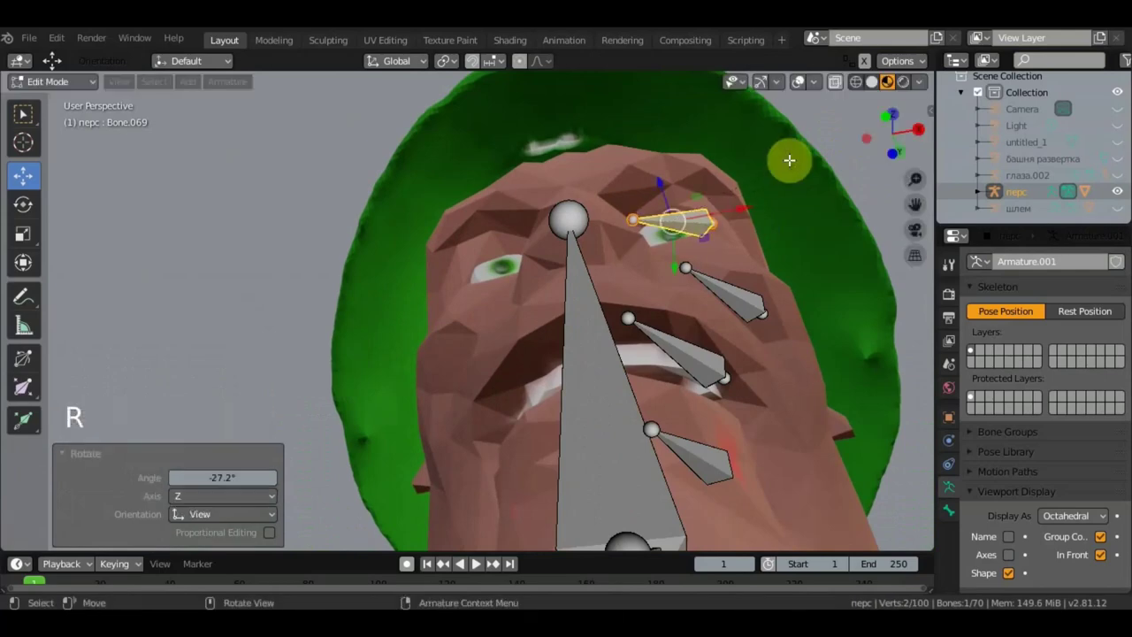
key("g")
scroll("up", 3)
middle_click(731, 153)
scroll("down", 3)
middle_click(688, 184)
key("g")
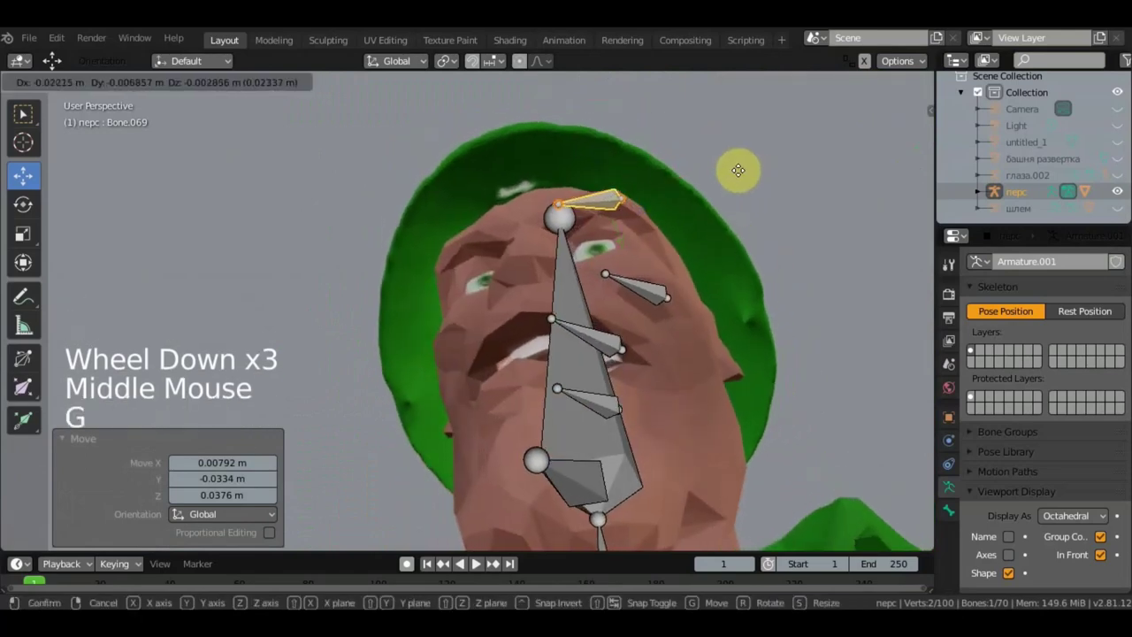
middle_click(678, 216)
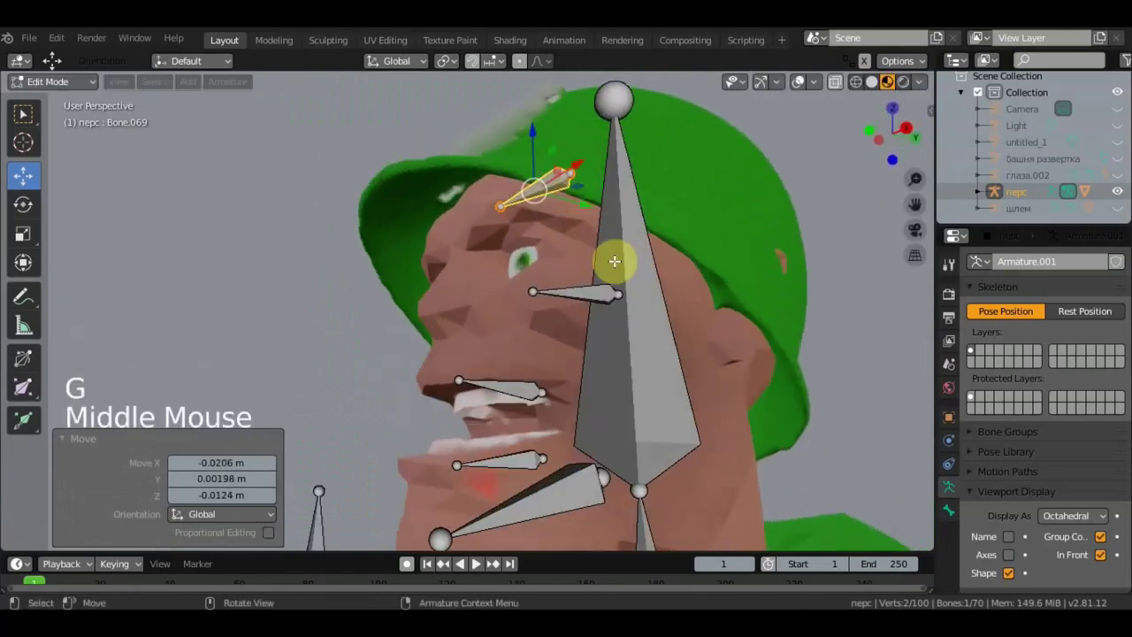
middle_click(622, 232)
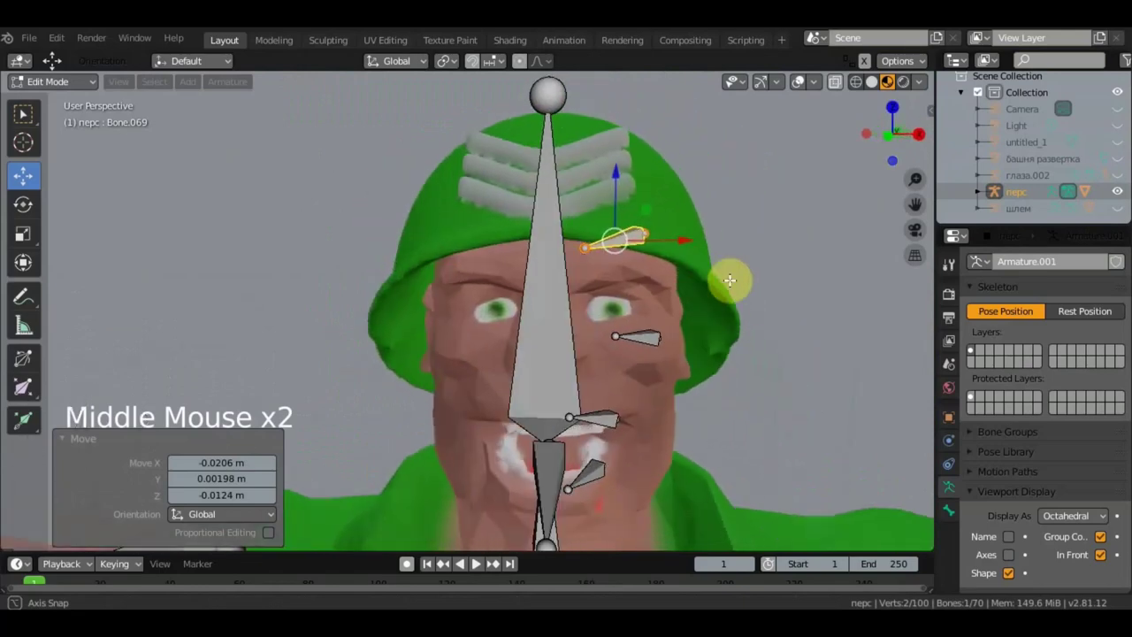
Step: Fine-tune Bone.069 so it rests just above the eye, verifying from side and three-quarter views
key("r")
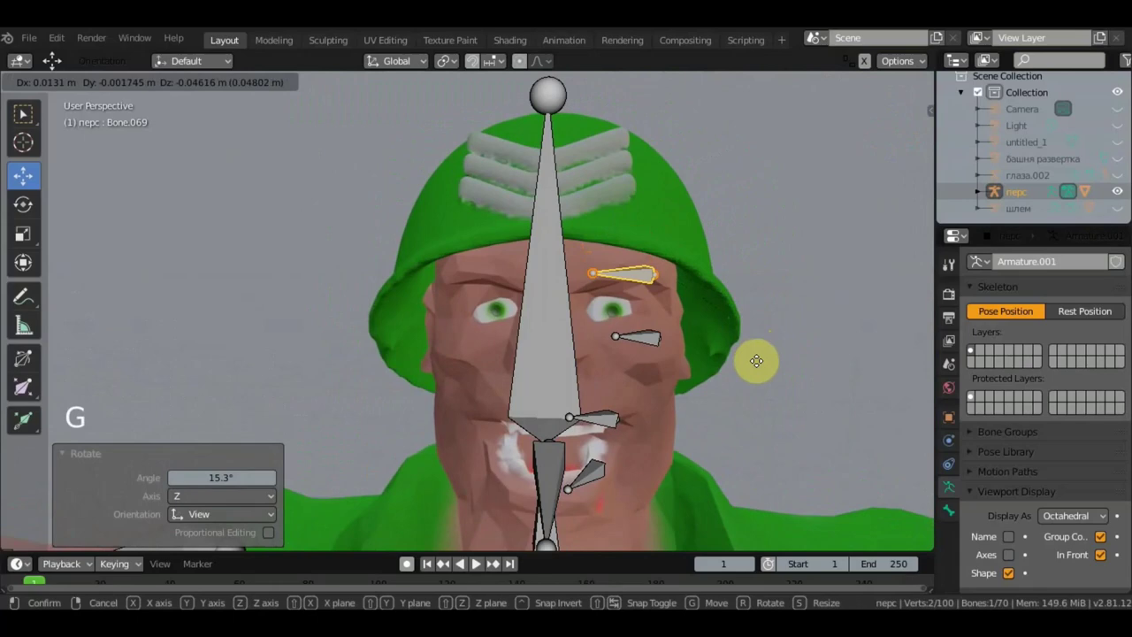
key("g")
middle_click(730, 352)
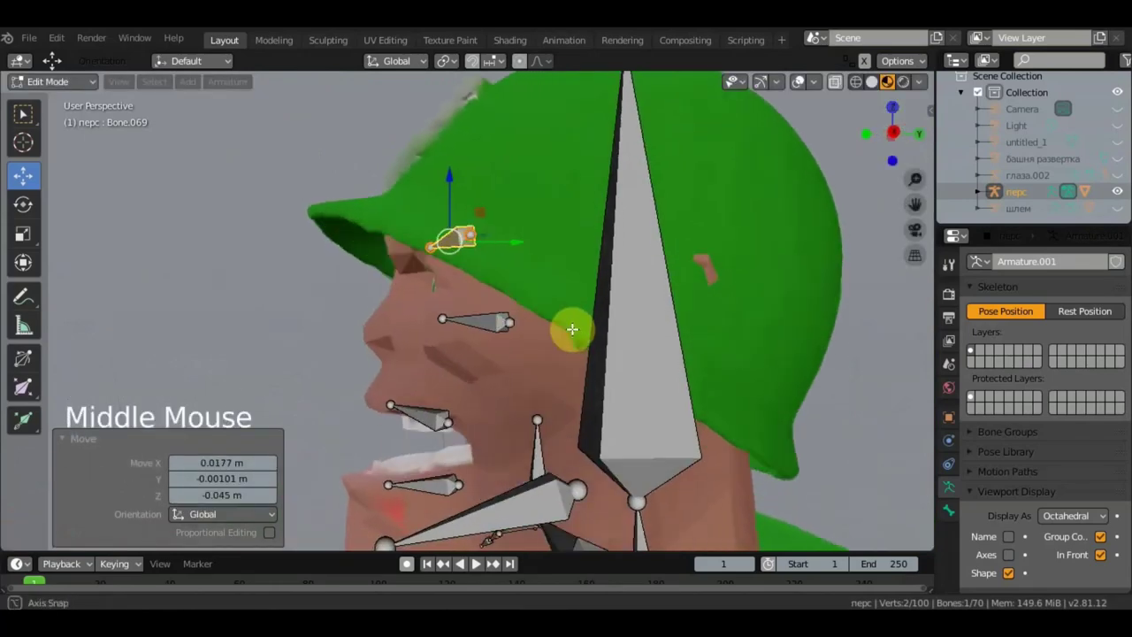
middle_click(596, 306)
key("g")
middle_click(658, 286)
middle_click(713, 302)
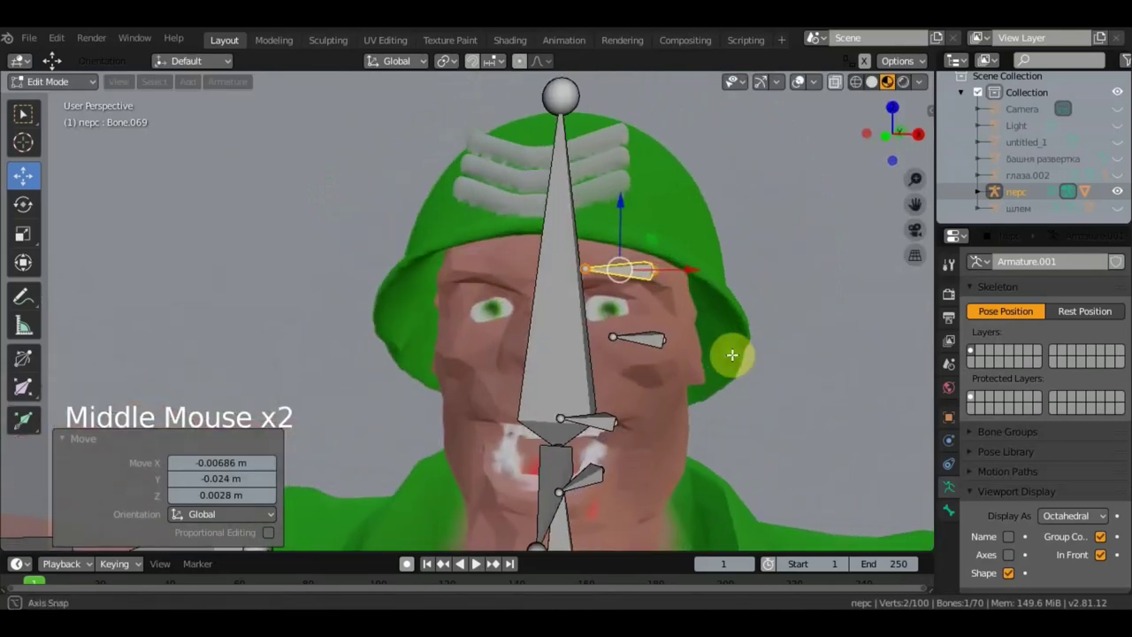
scroll("down", 3)
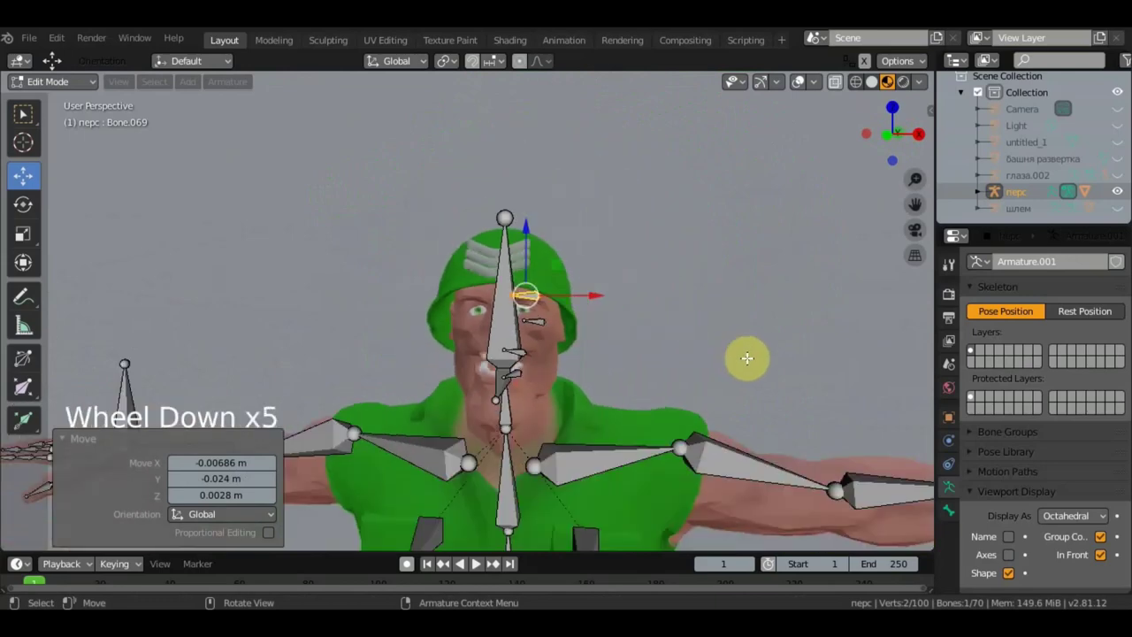
middle_click(767, 342)
scroll("down", 3)
middle_click(754, 249)
scroll("up", 3)
middle_click(688, 230)
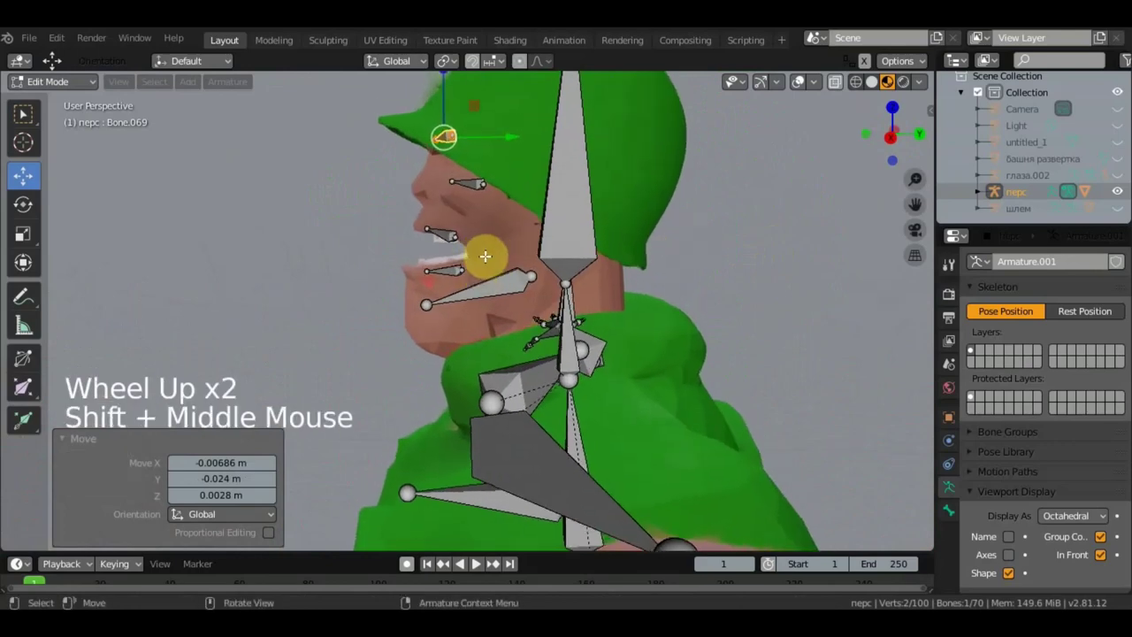
middle_click(524, 235)
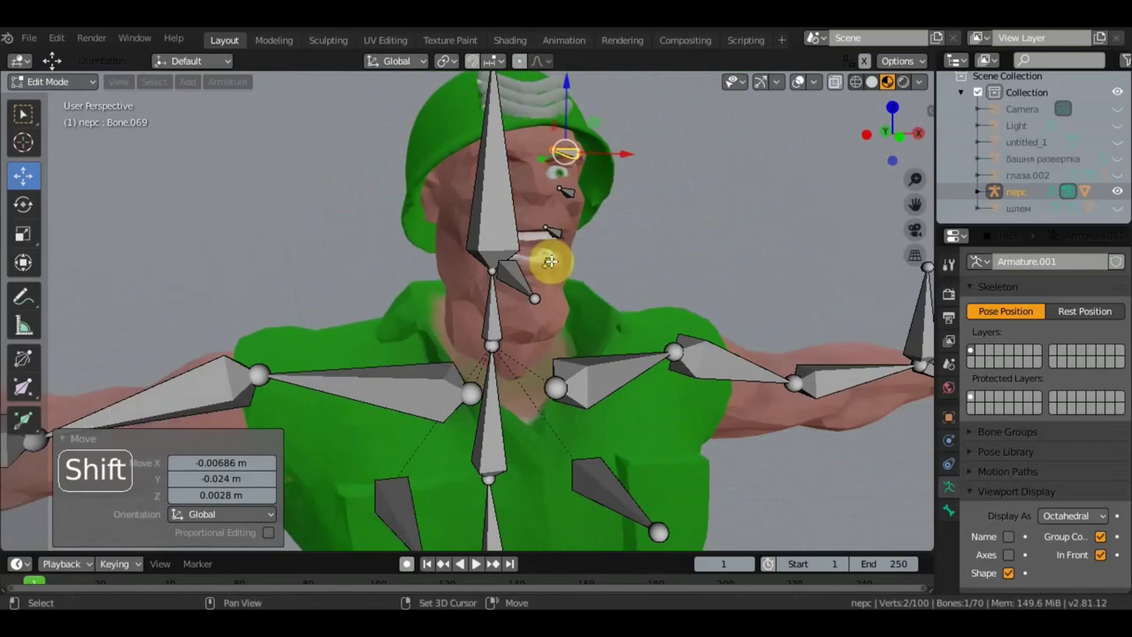
Step: Select the mouth, eye and eyebrow bones on one side of the face together
left_click(556, 258)
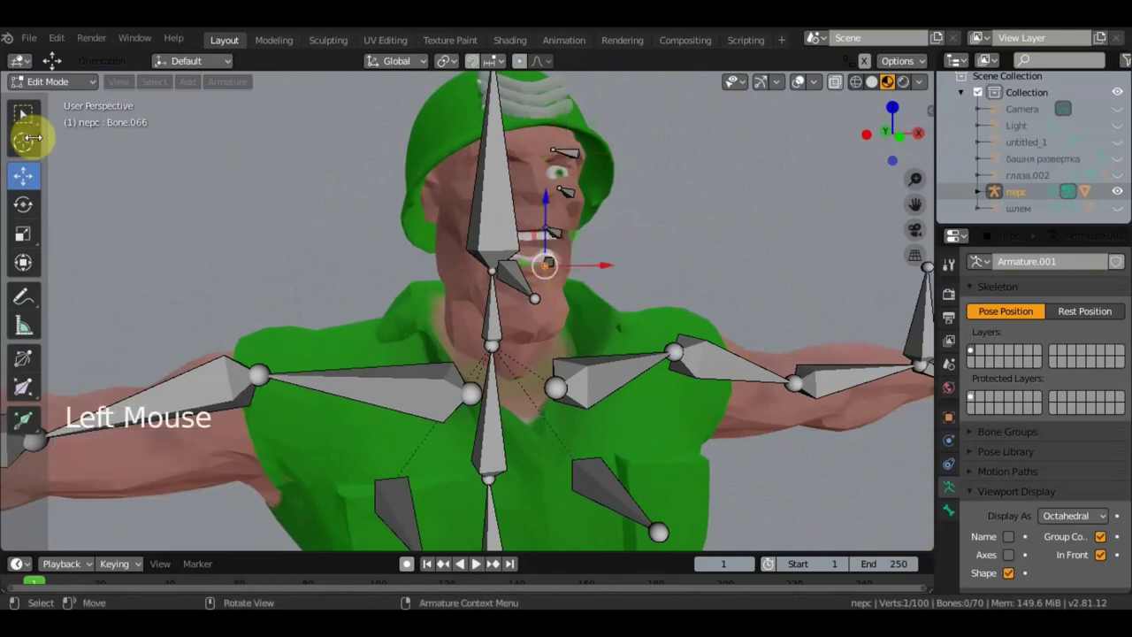
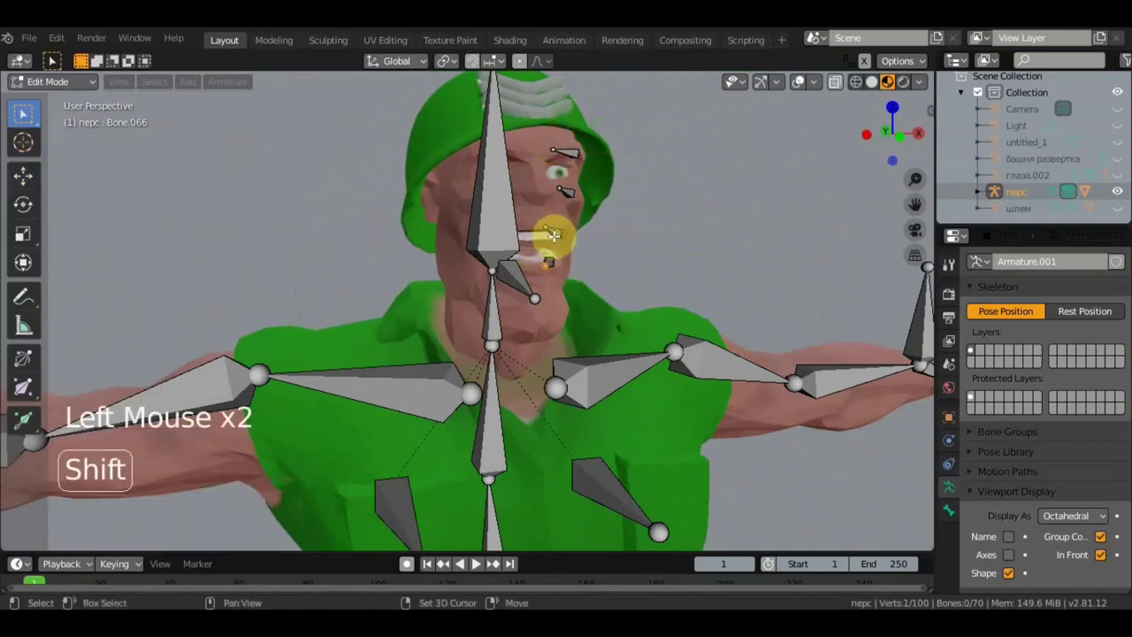
left_click(557, 234)
left_click(561, 250)
middle_click(548, 255)
left_click(555, 261)
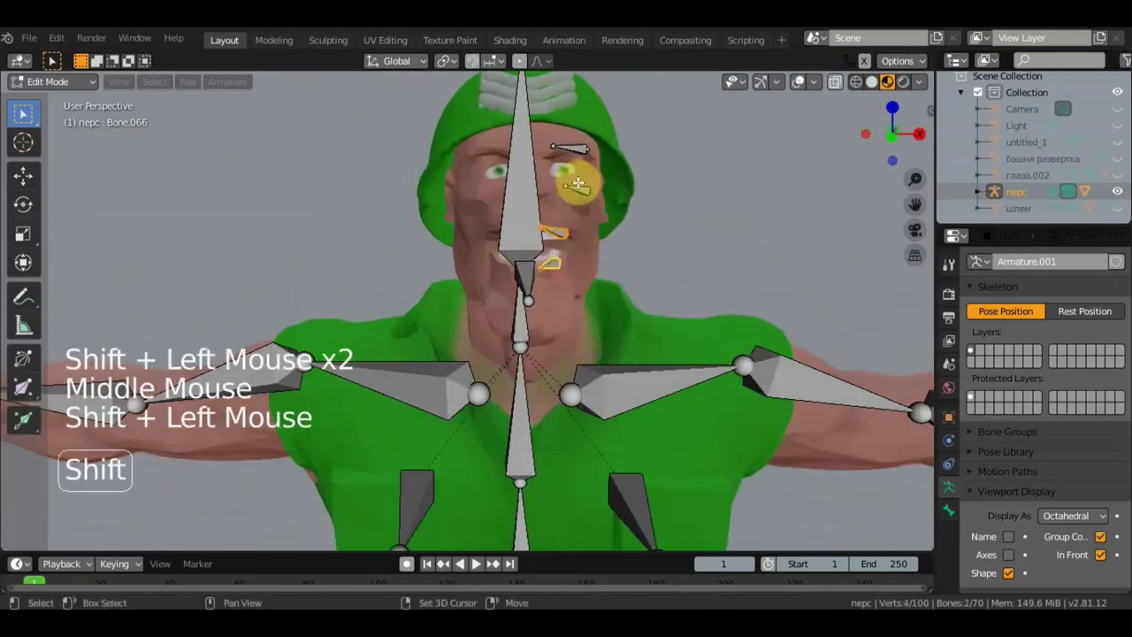
left_click(582, 187)
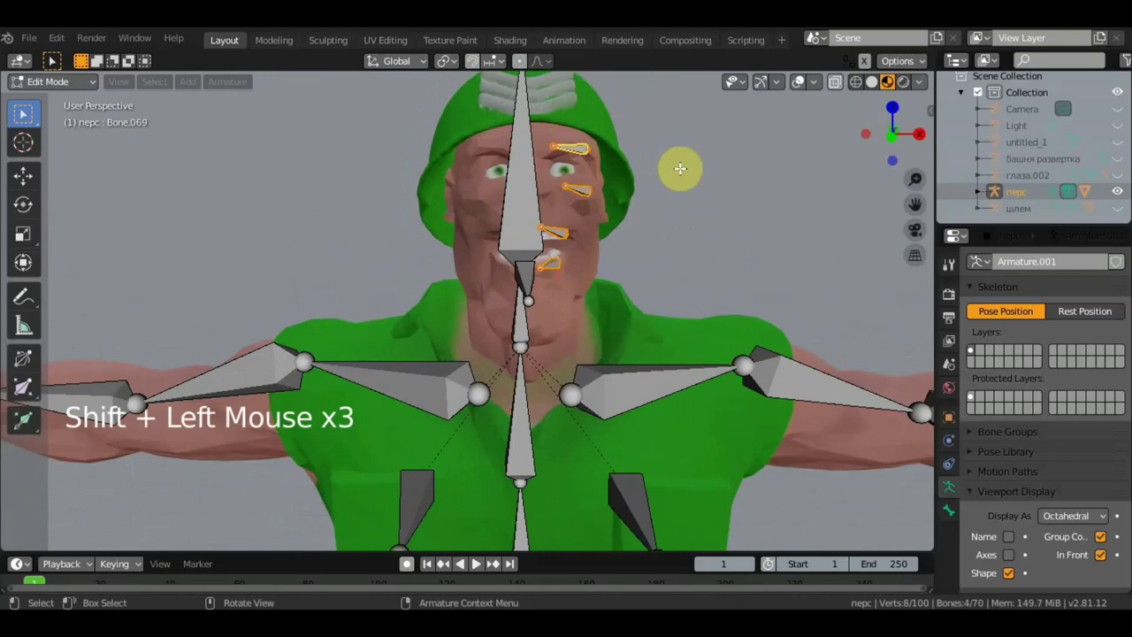
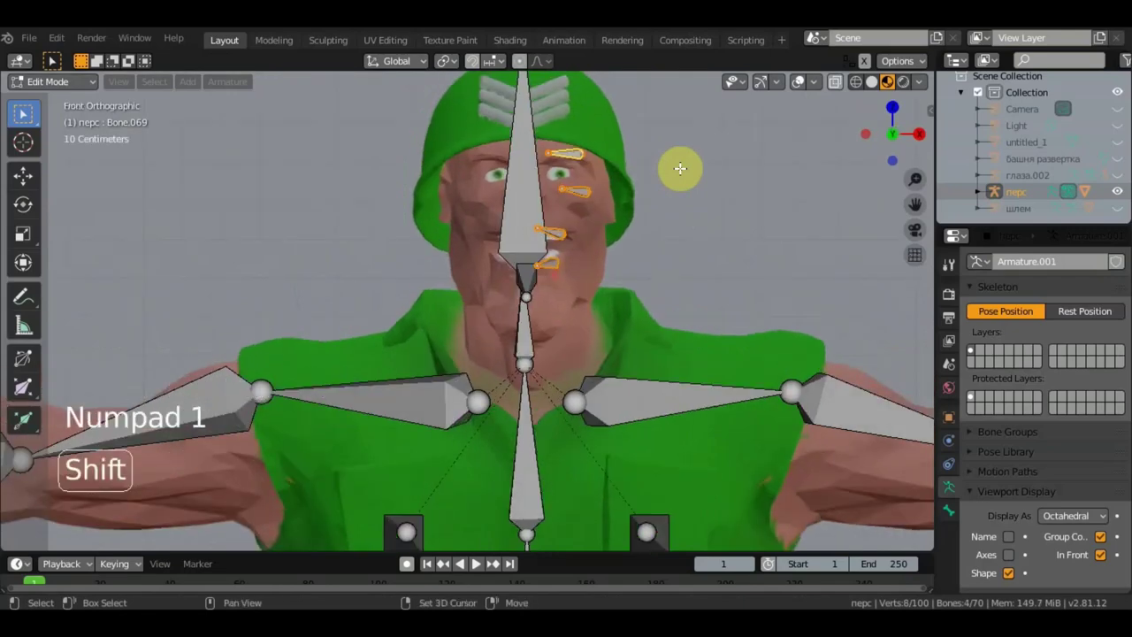
Step: Duplicate the four face bones with Shift+D and move the copies to the opposite side
key("shift+d")
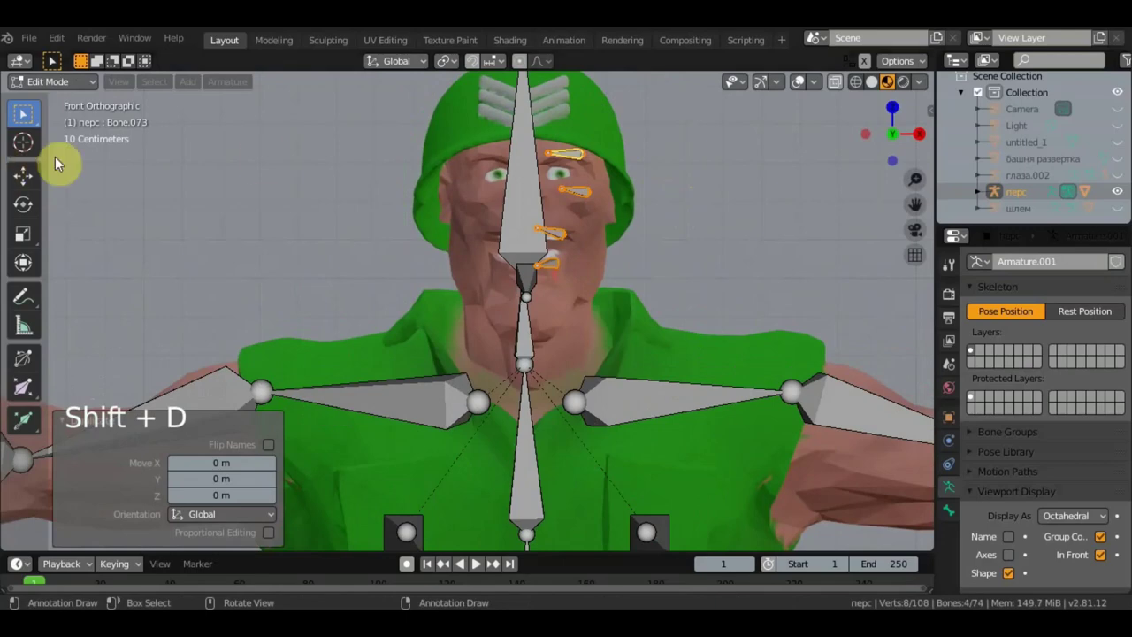
right_click(586, 199)
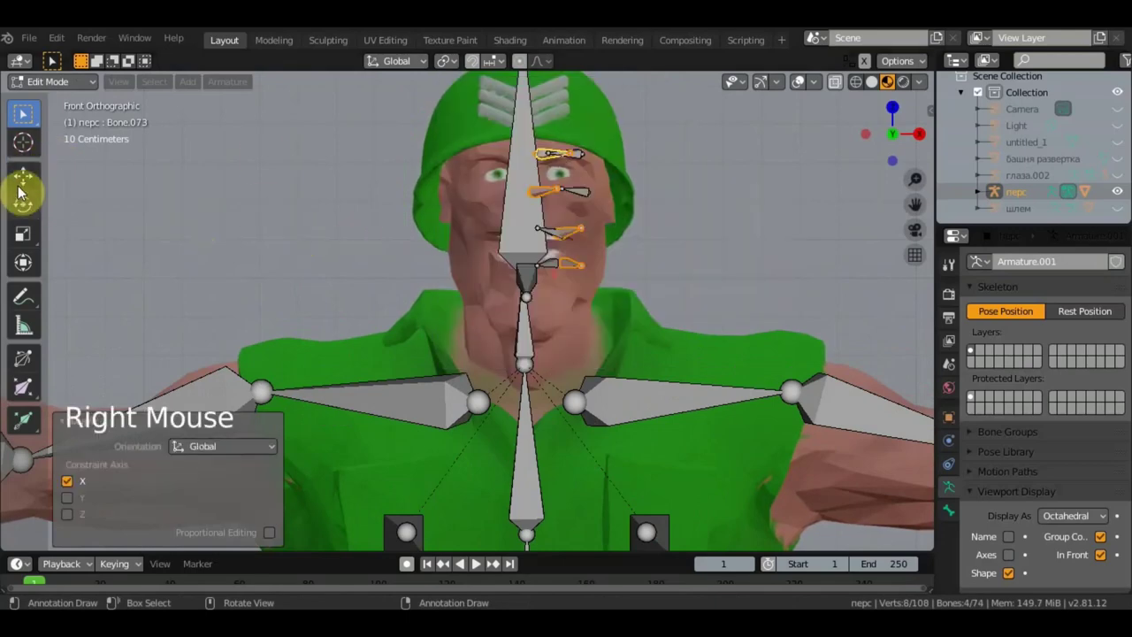
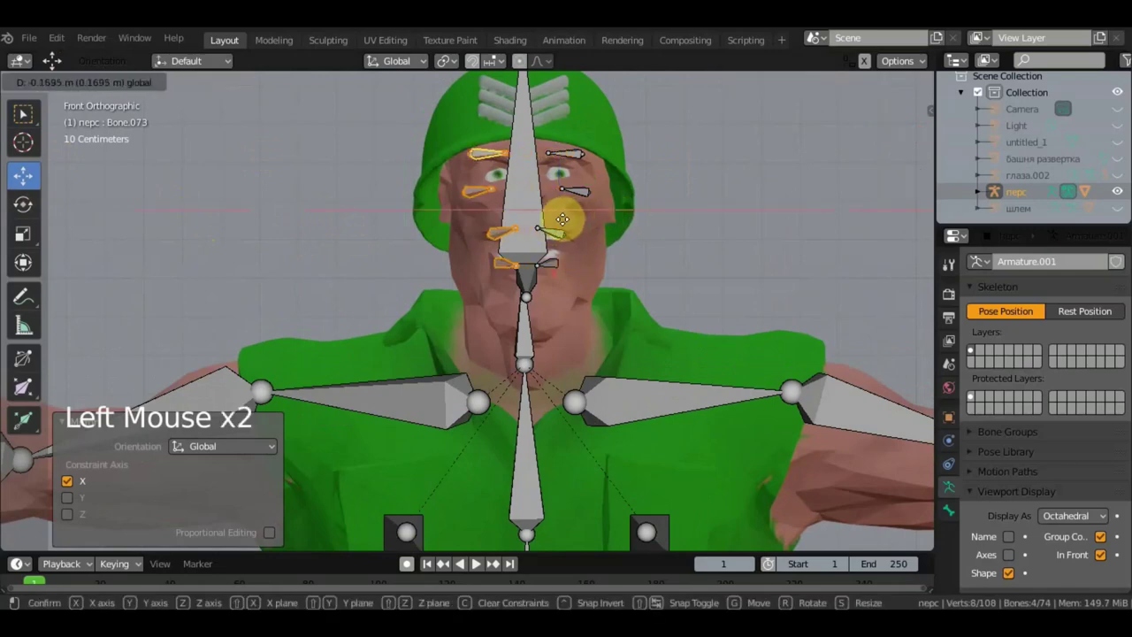
middle_click(704, 251)
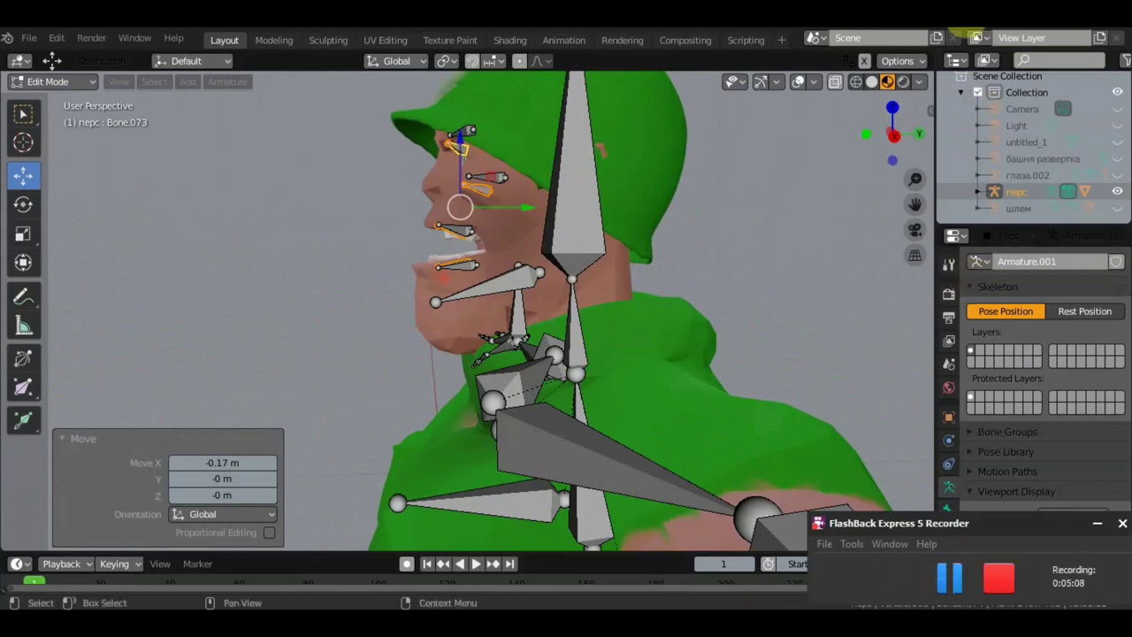
Step: Select the brow, eye and mouth bones on both sides of the face into one selection
middle_click(778, 198)
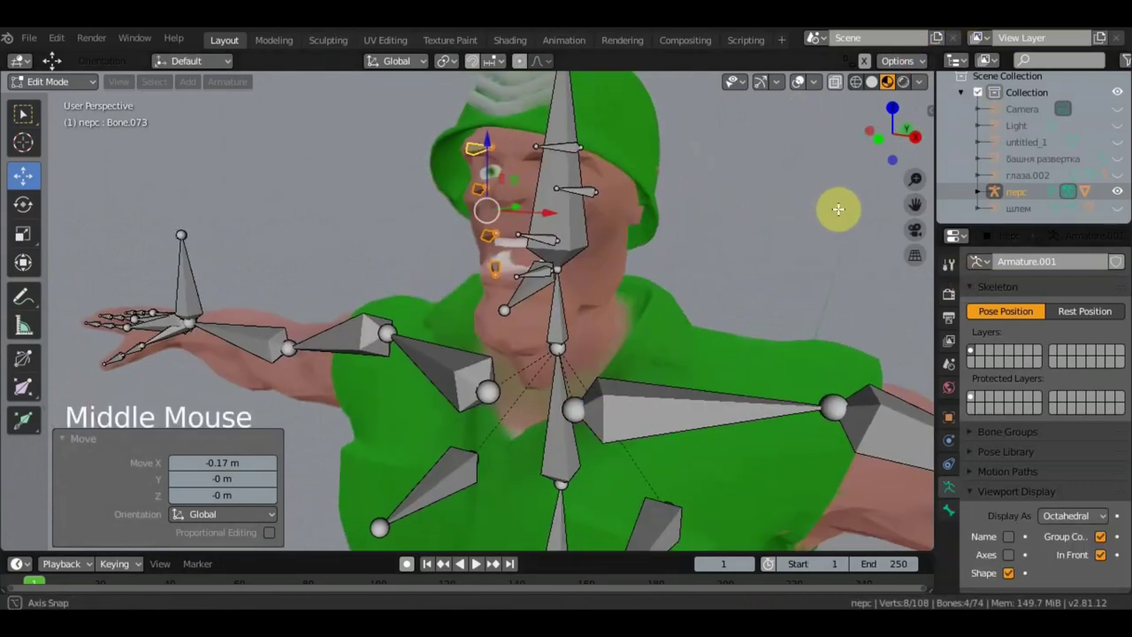
middle_click(665, 206)
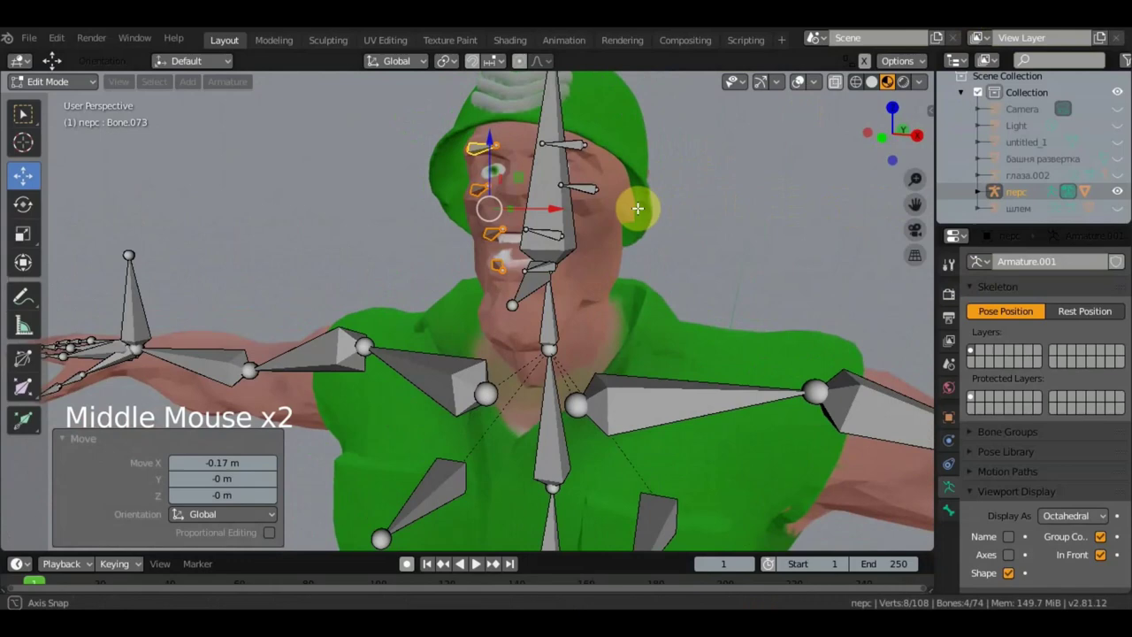
left_click(539, 241)
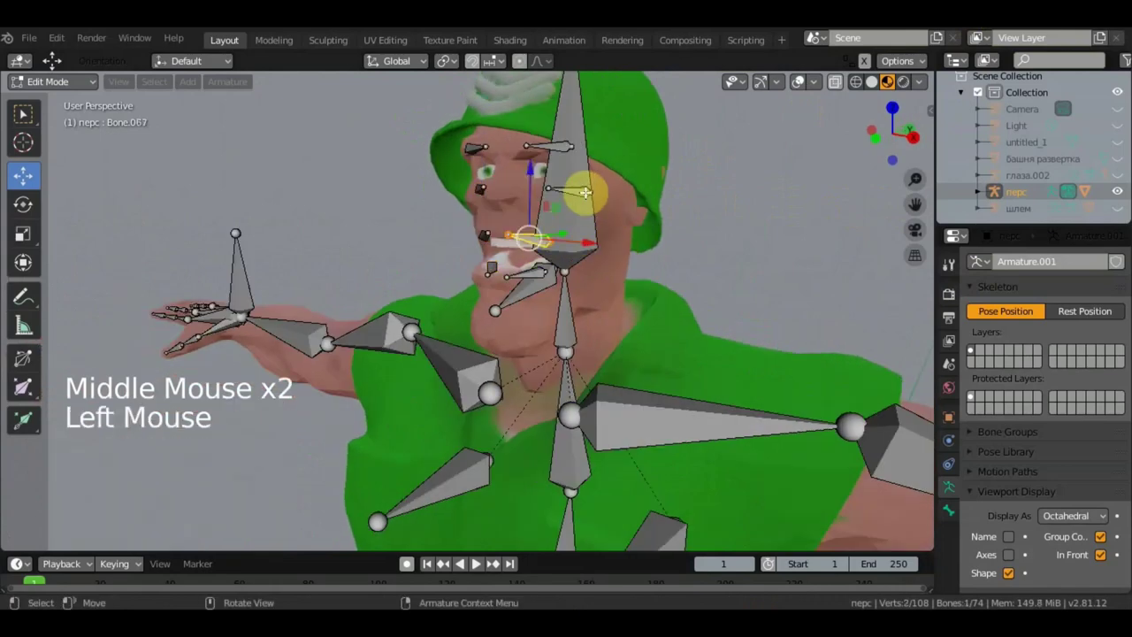
left_click(582, 192)
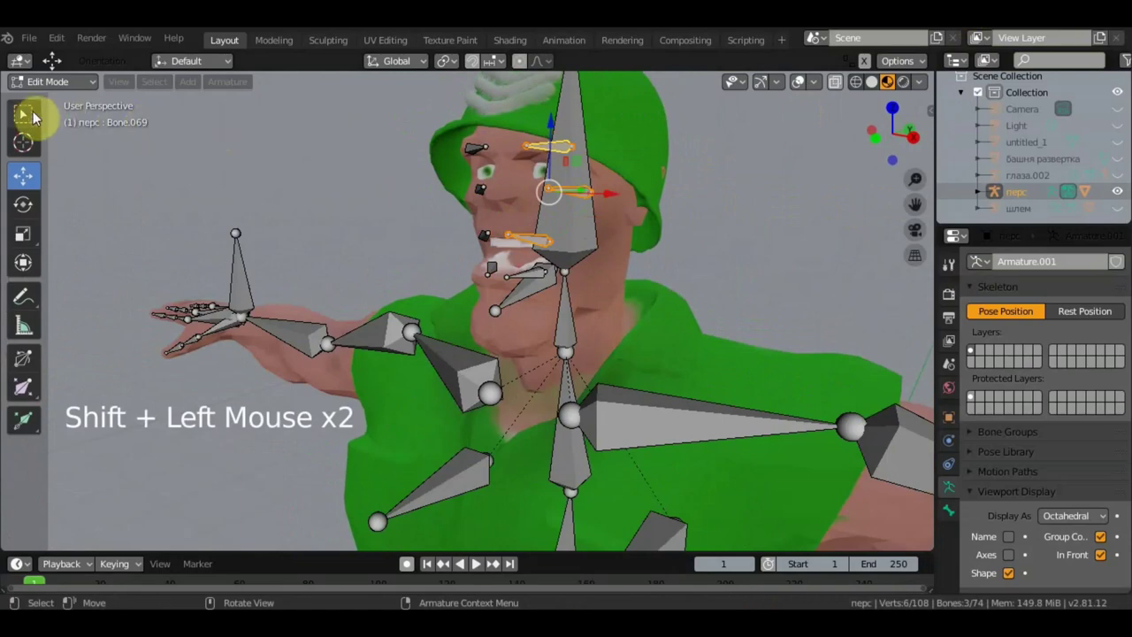
double_click(37, 125)
middle_click(274, 171)
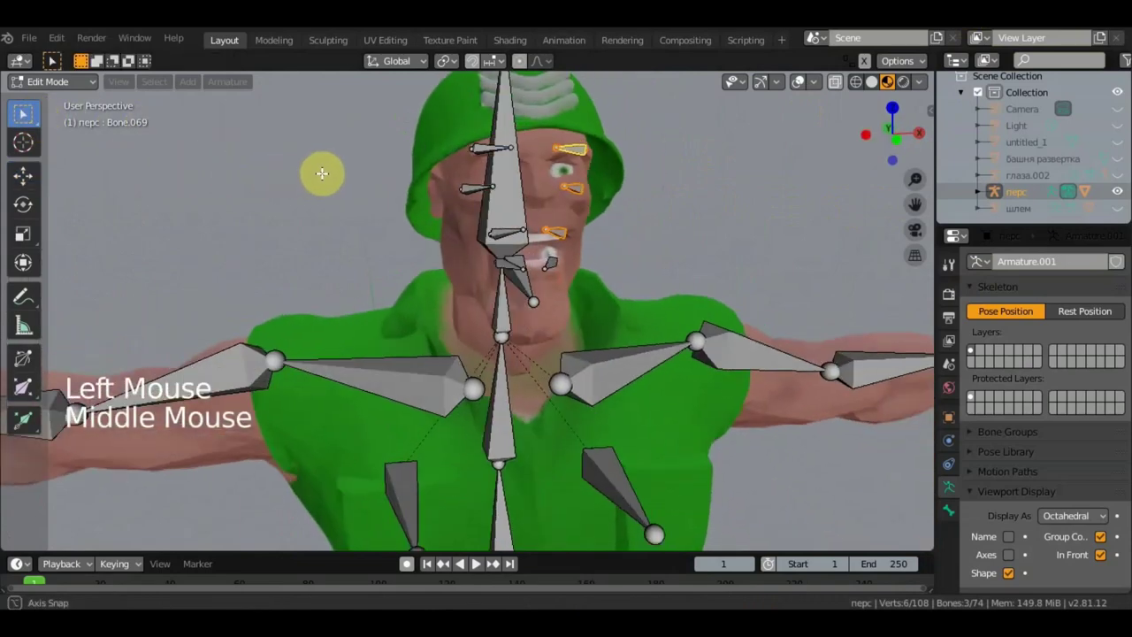
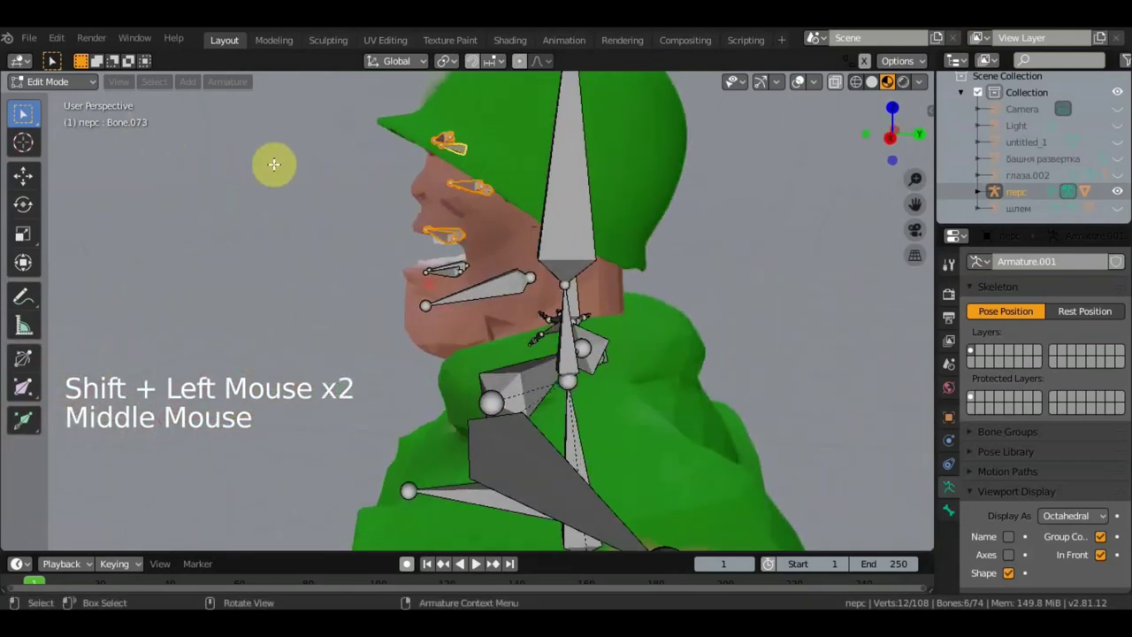
Step: Parent the facial bones to head bone Bone.004 with Keep Offset
left_click(588, 193)
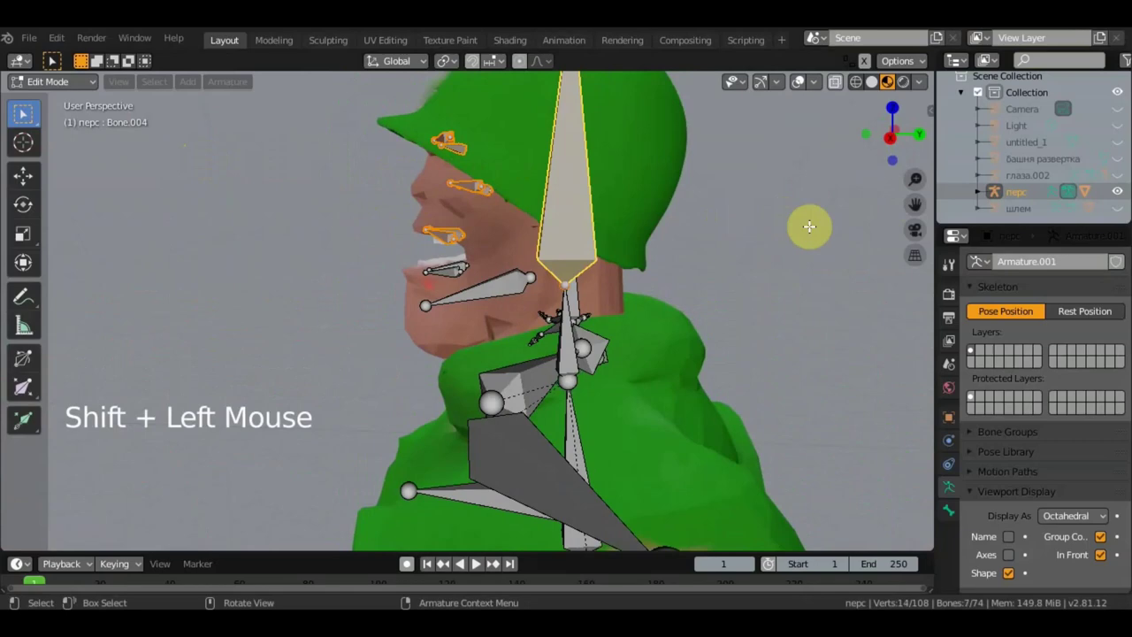
key("ctrl+p")
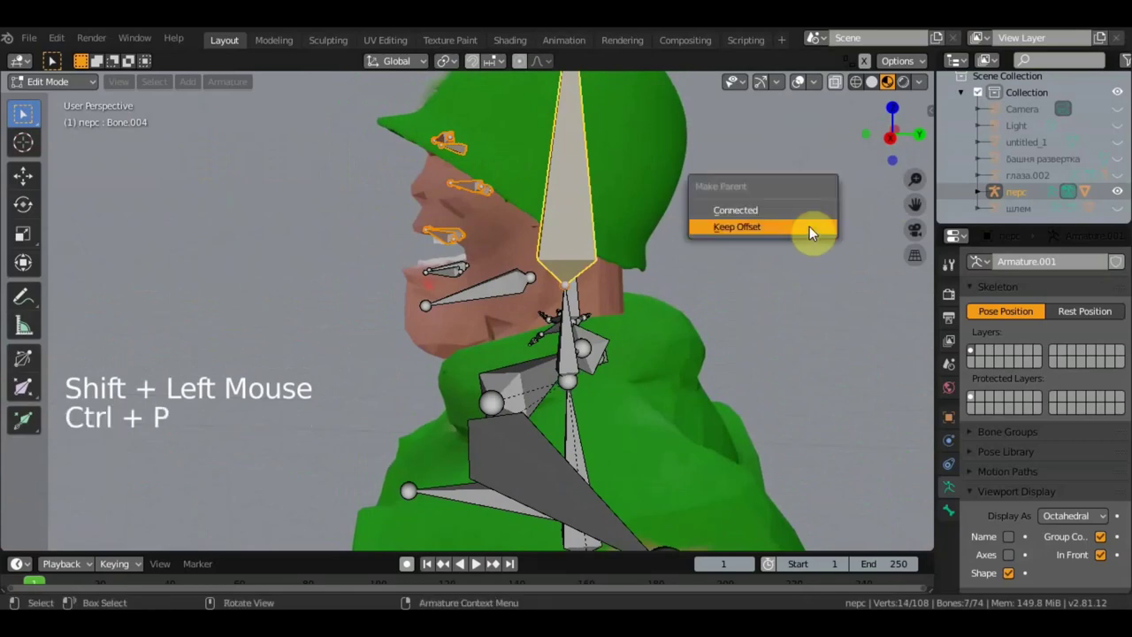
middle_click(620, 275)
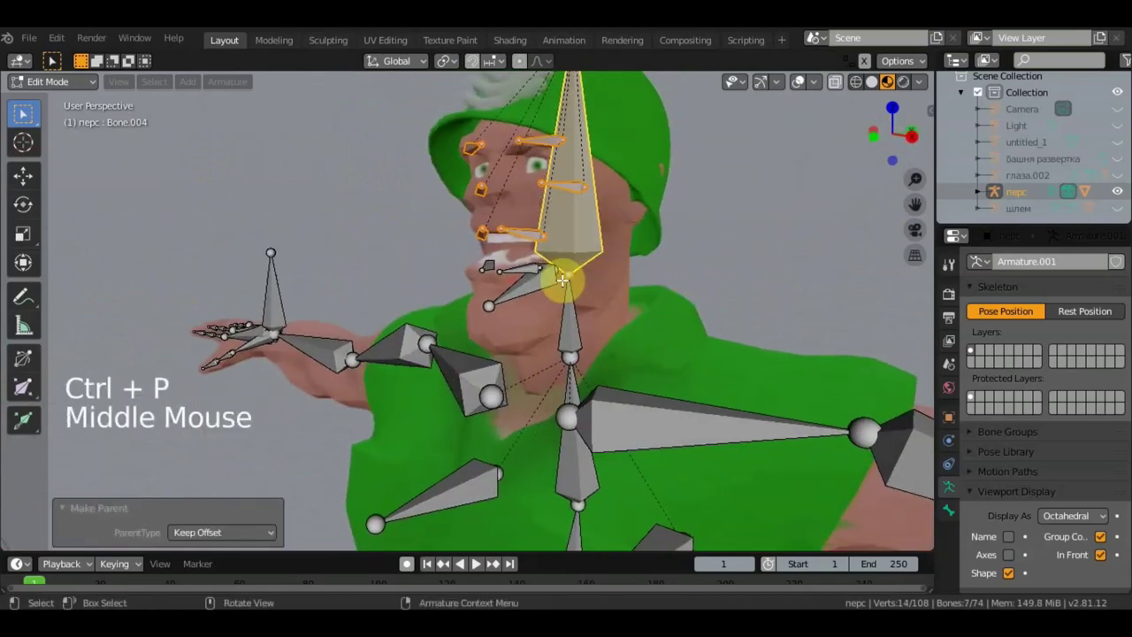
Step: Select individual facial bones to check their parenting to the head bone
left_click(528, 267)
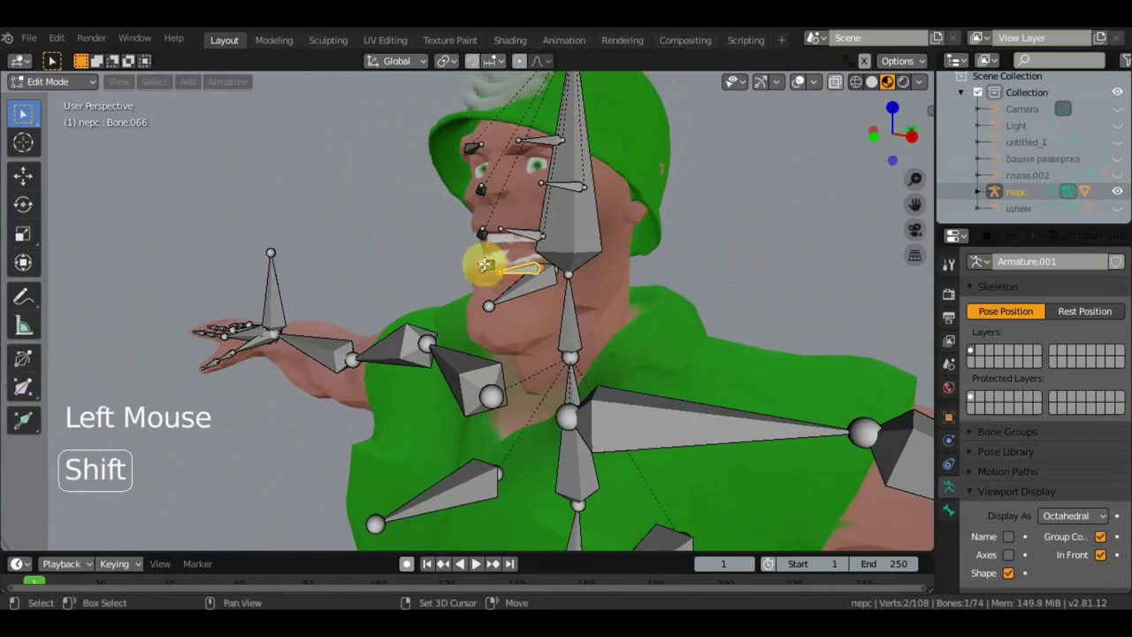
left_click(490, 262)
middle_click(462, 277)
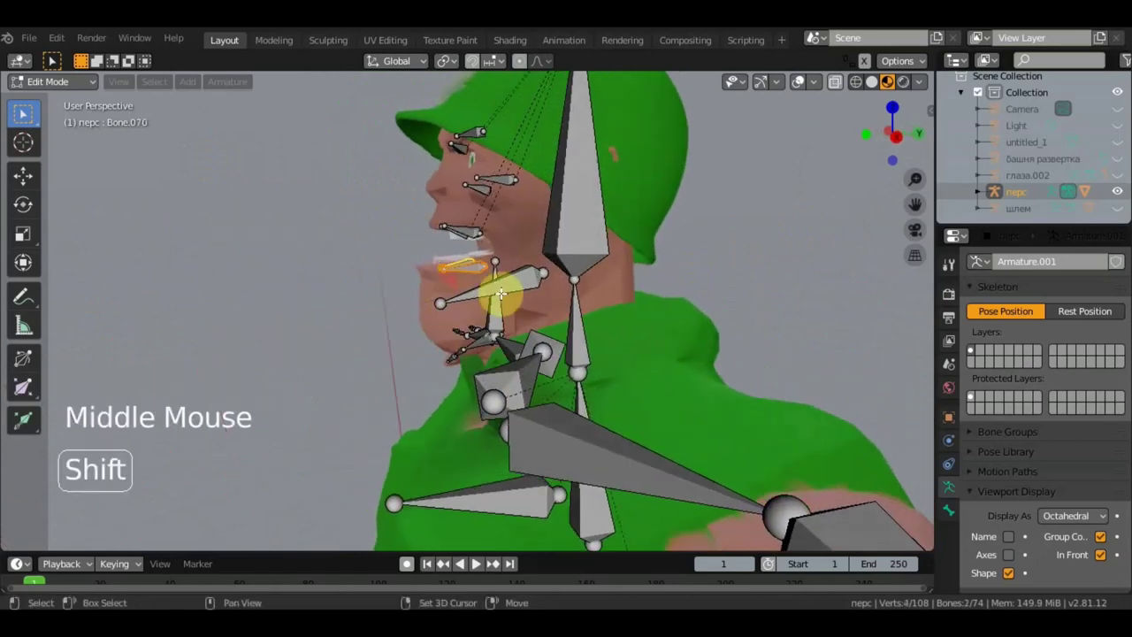
left_click(509, 286)
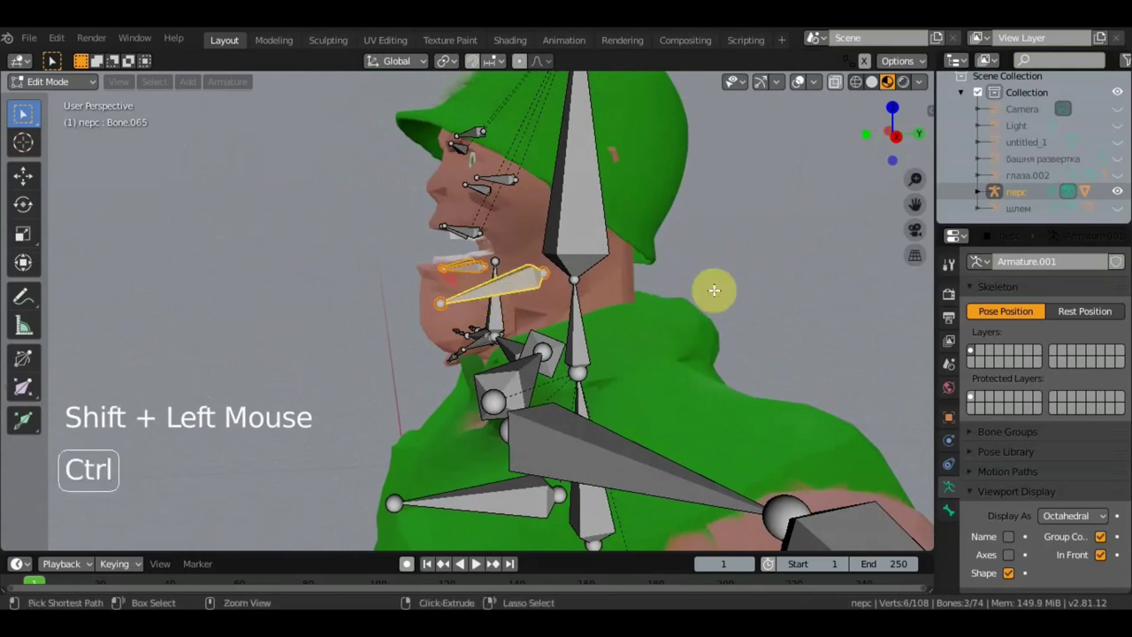
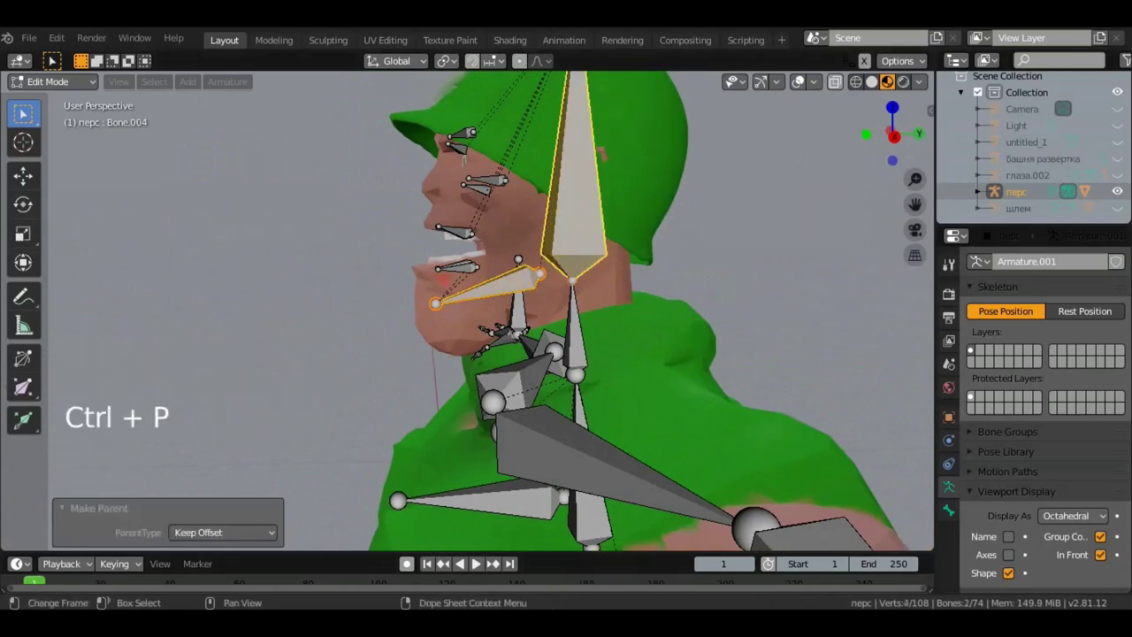
middle_click(466, 257)
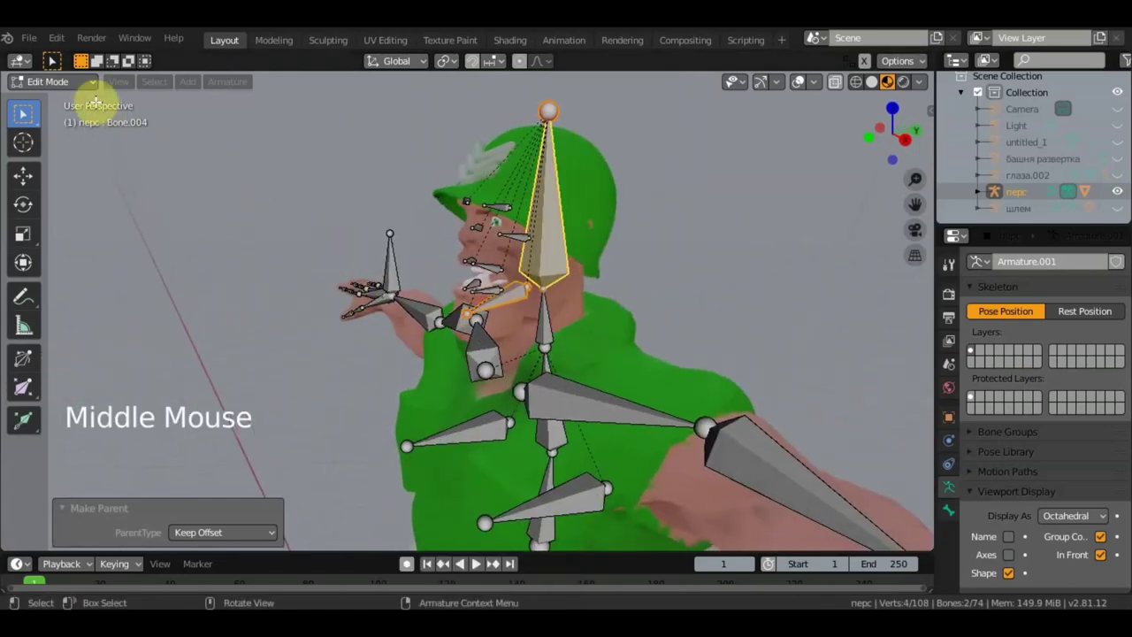
Step: In Object Mode, parent the soldier mesh to the перс armature with Armature Deform
left_click(87, 94)
left_click(598, 206)
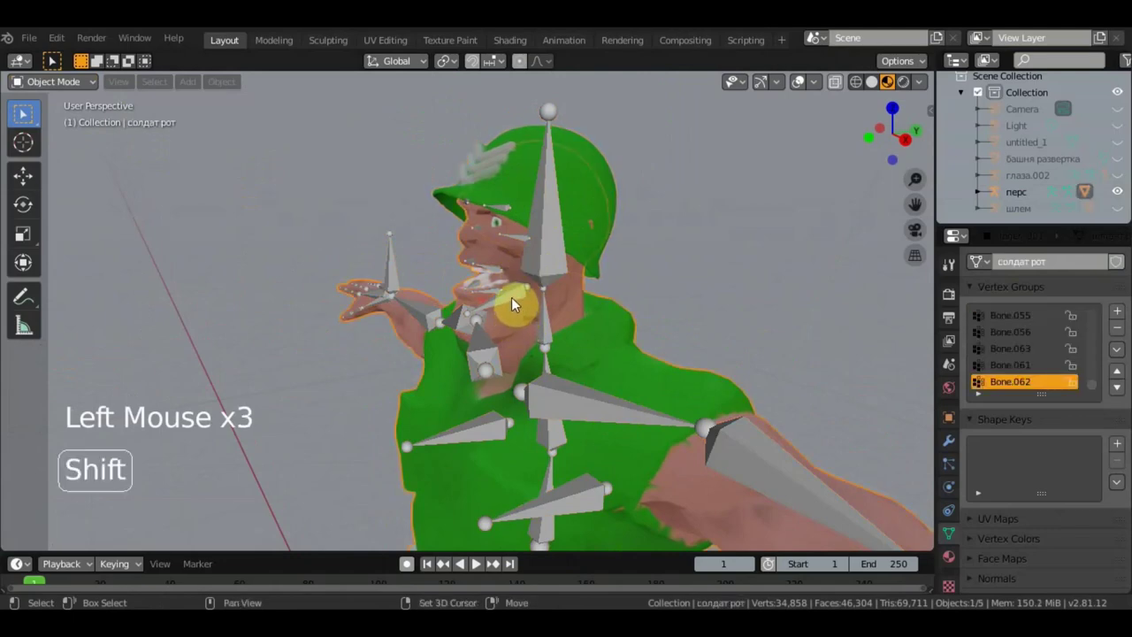
left_click(517, 304)
double_click(516, 304)
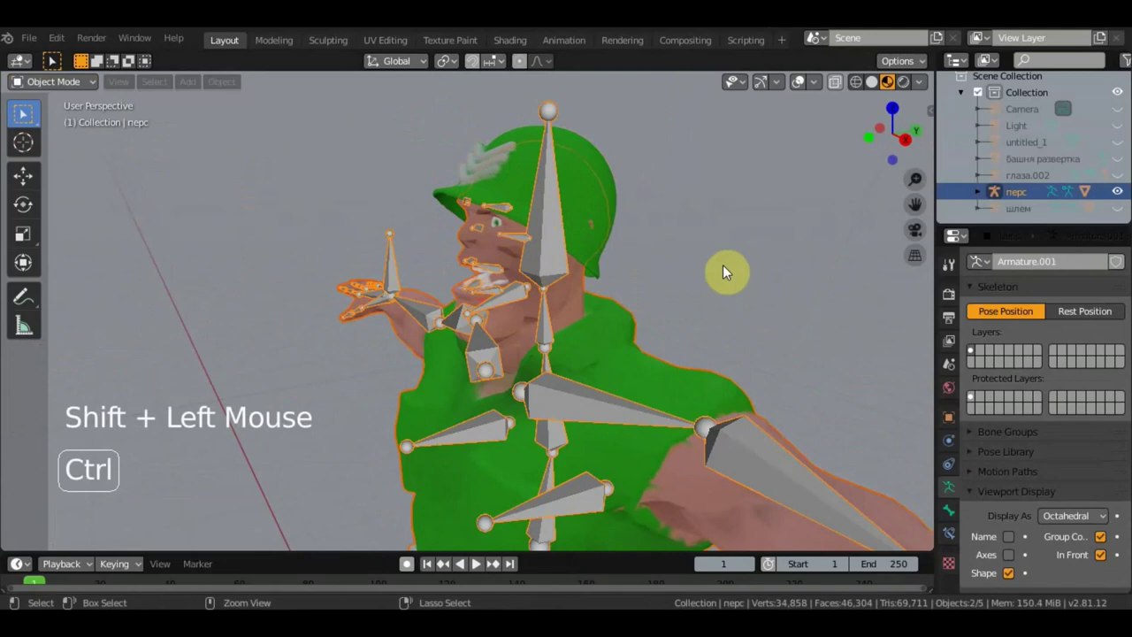
key("ctrl+p")
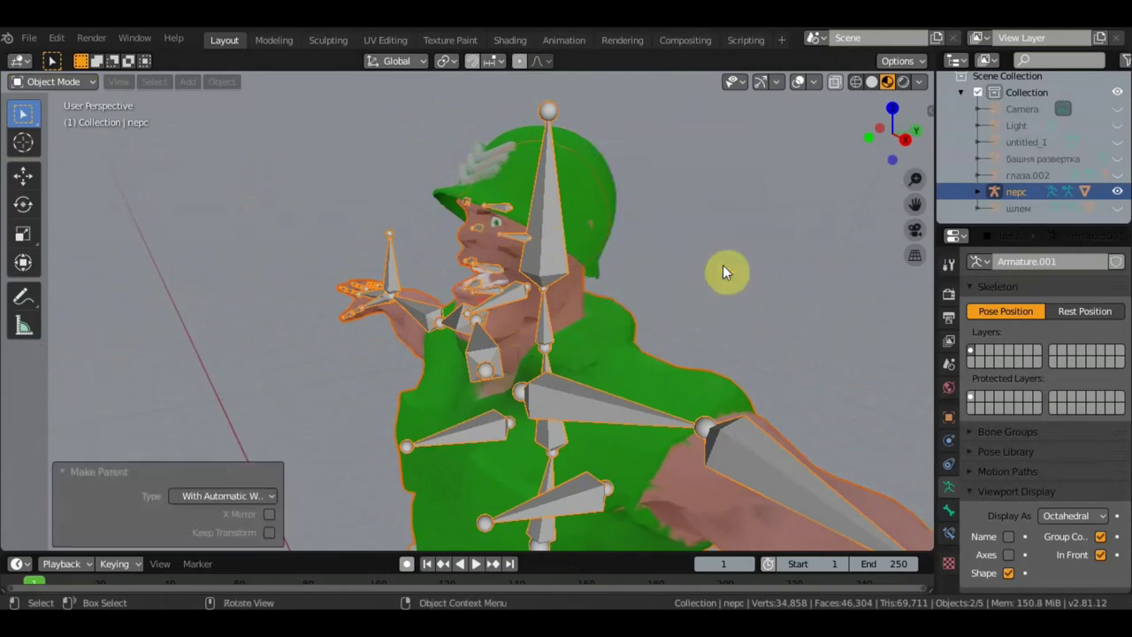
middle_click(674, 276)
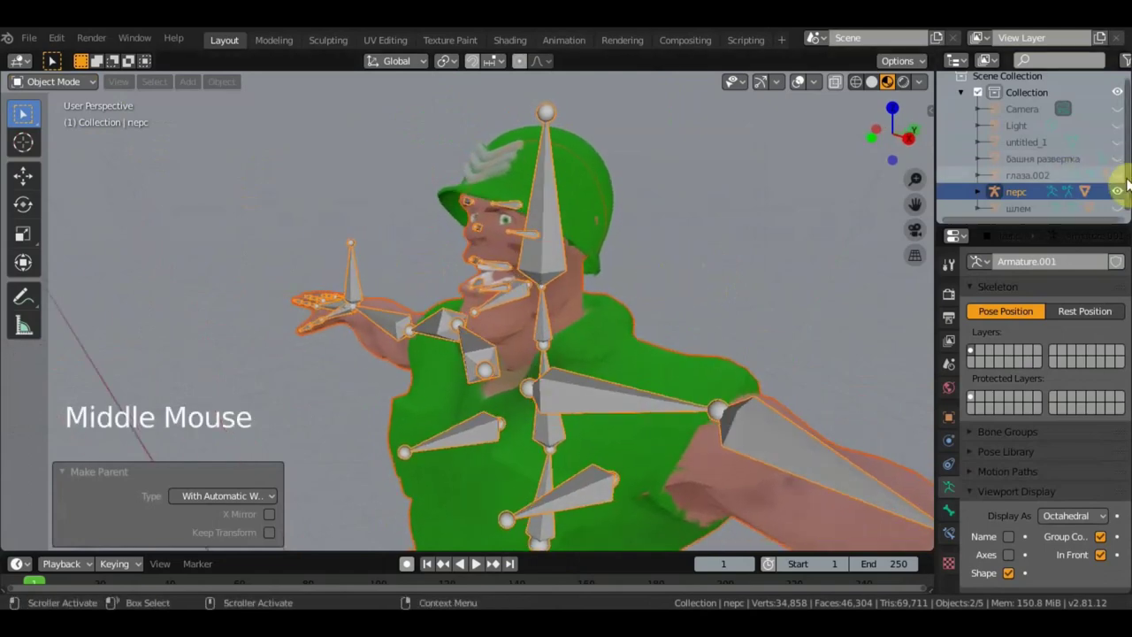
Step: Make the глаза.002 and шлем armatures visible again and select the helmet armature
left_click(1125, 181)
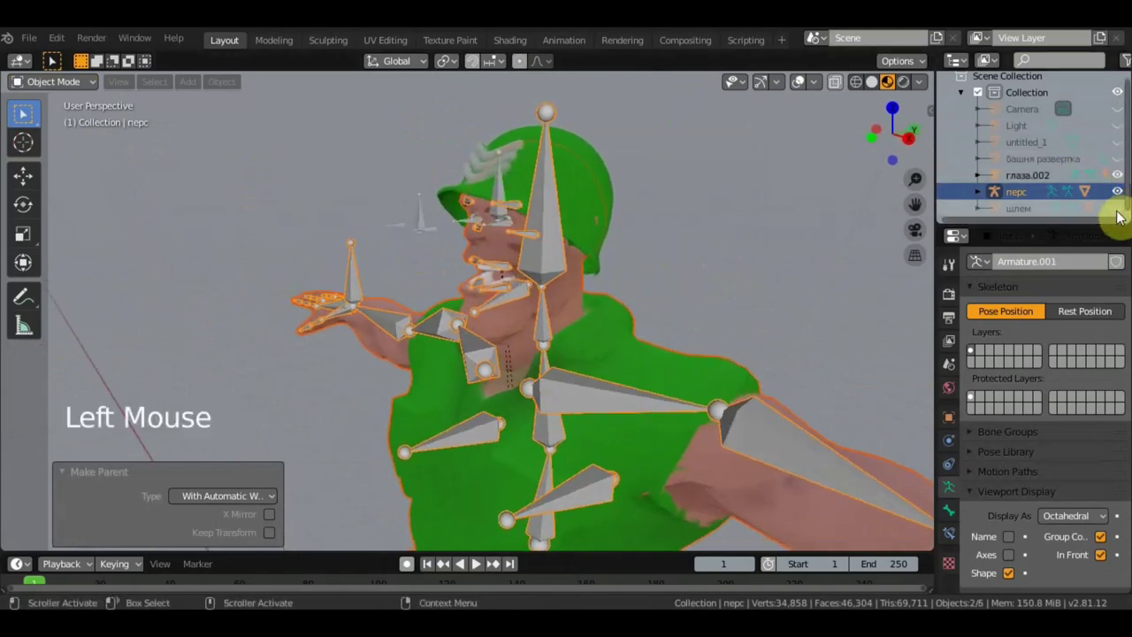
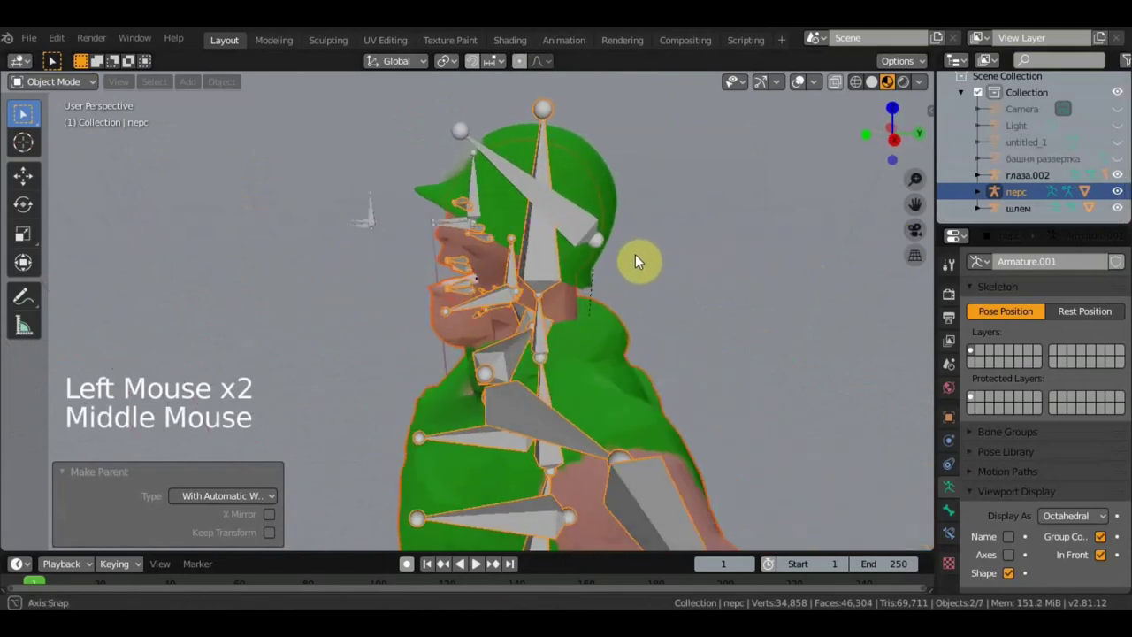
middle_click(656, 256)
scroll("up", 3)
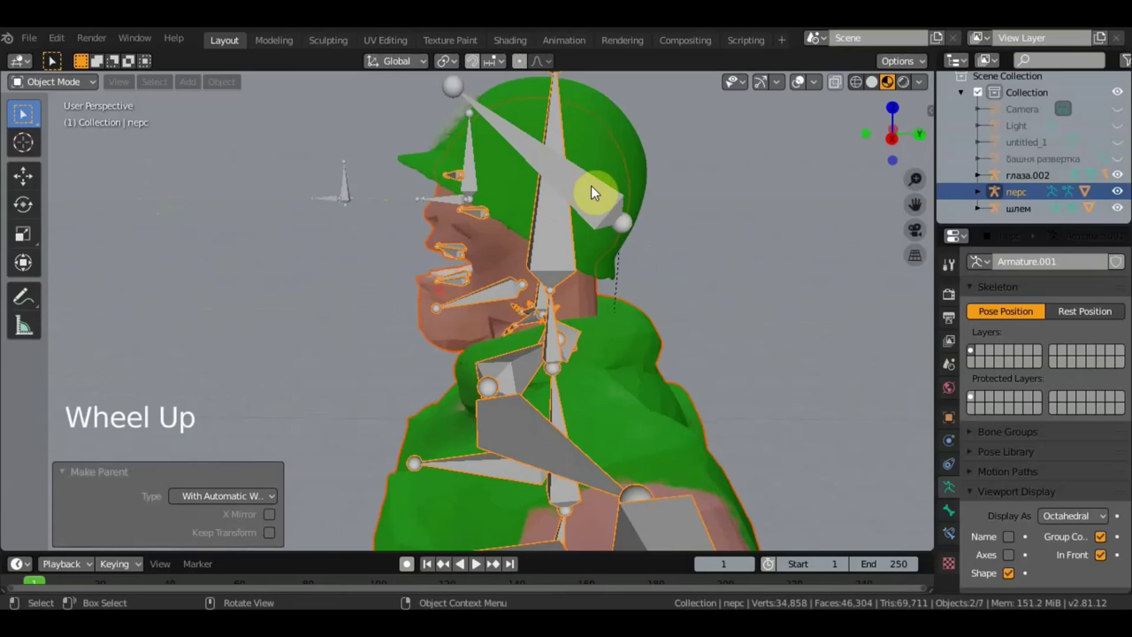
scroll("down", 3)
middle_click(578, 230)
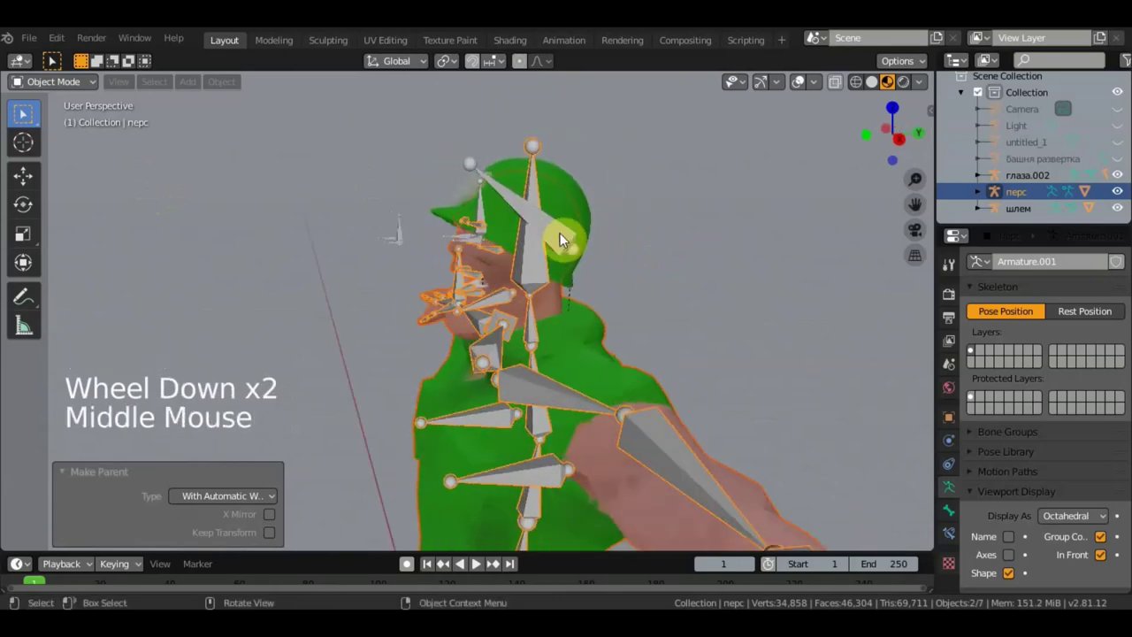
left_click(562, 245)
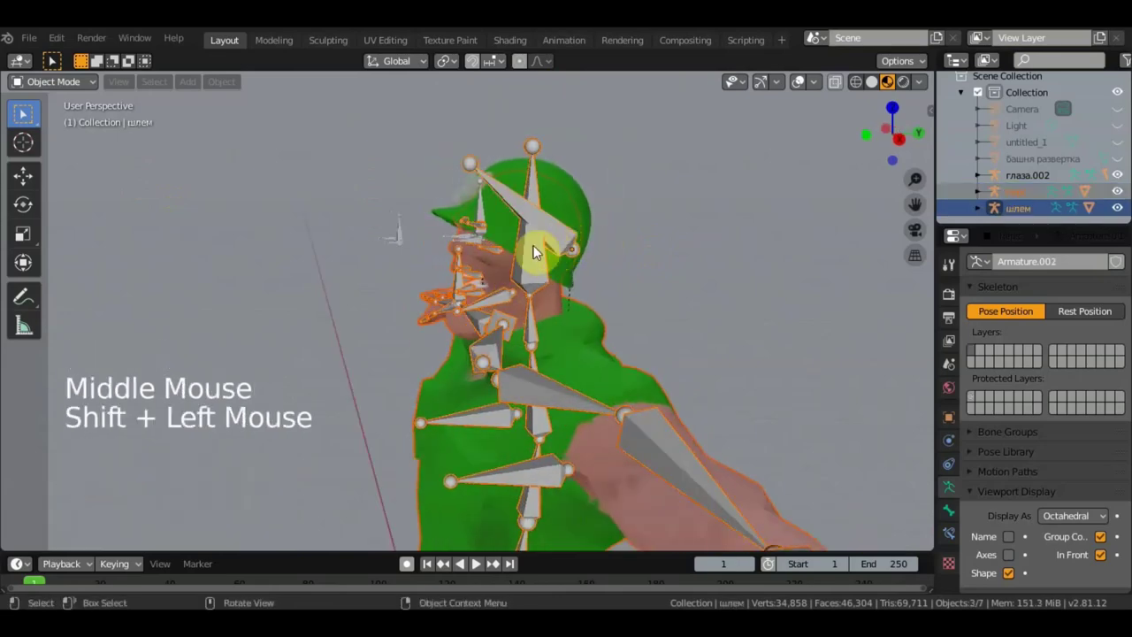
Step: Select the soldier body mesh and the глаза.002 eye armature, orbiting to face the eyes
scroll("up", 3)
left_click(481, 218)
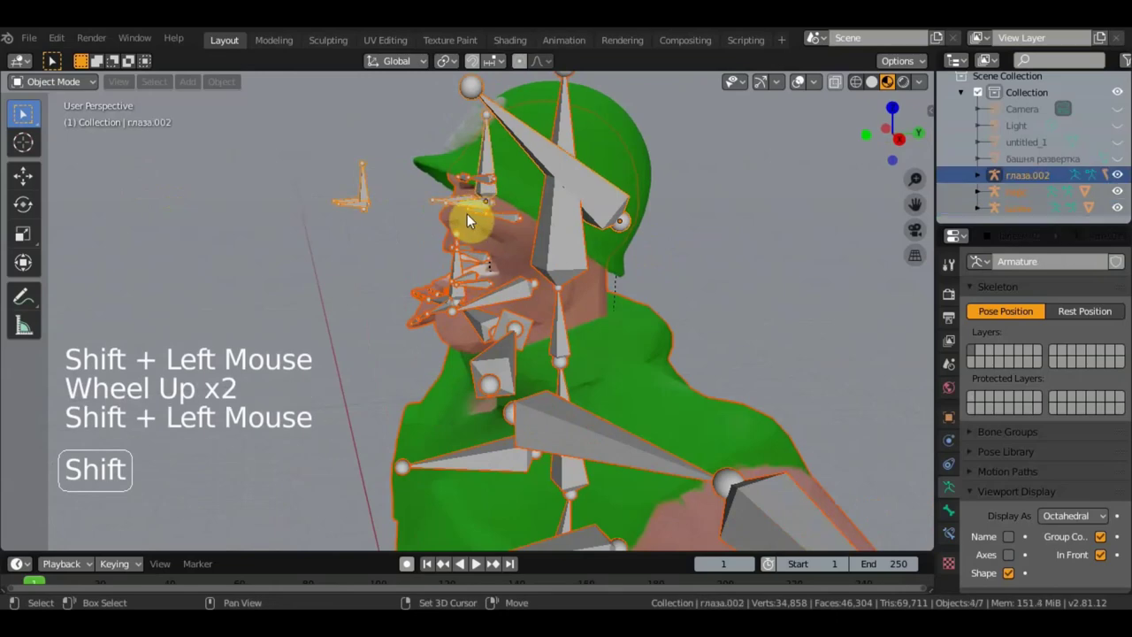
middle_click(510, 224)
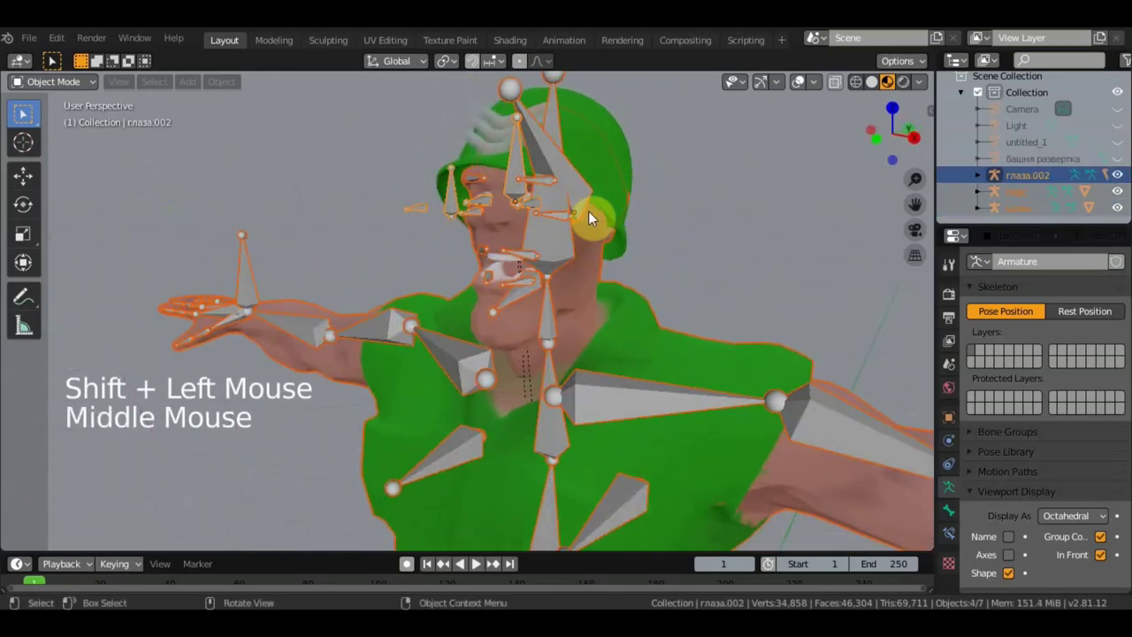
middle_click(728, 193)
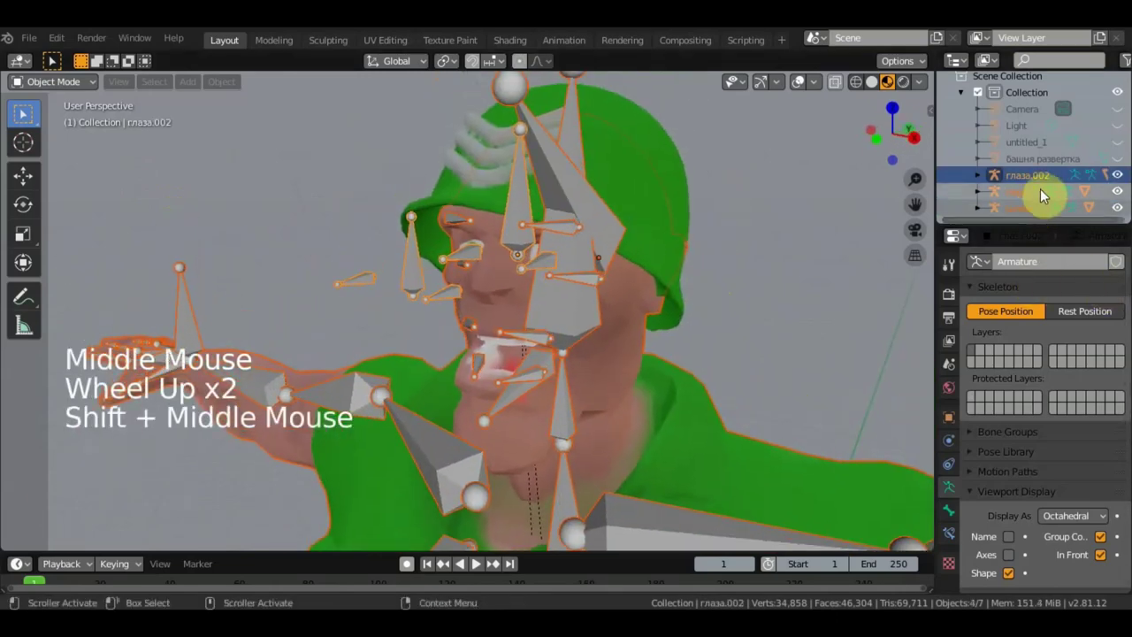
middle_click(621, 310)
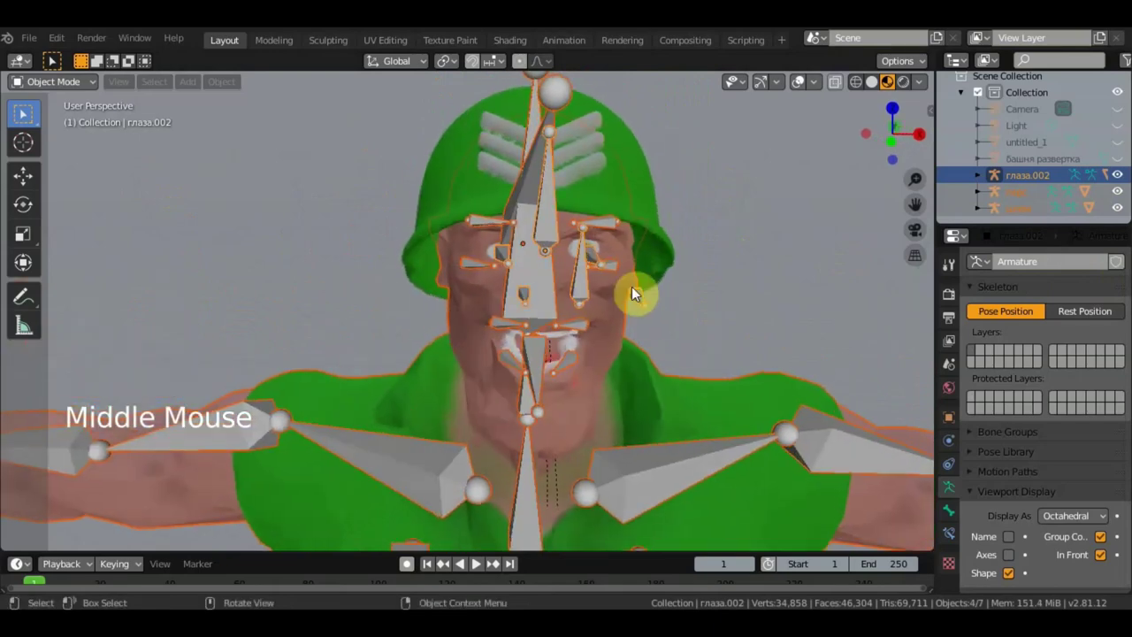
middle_click(547, 261)
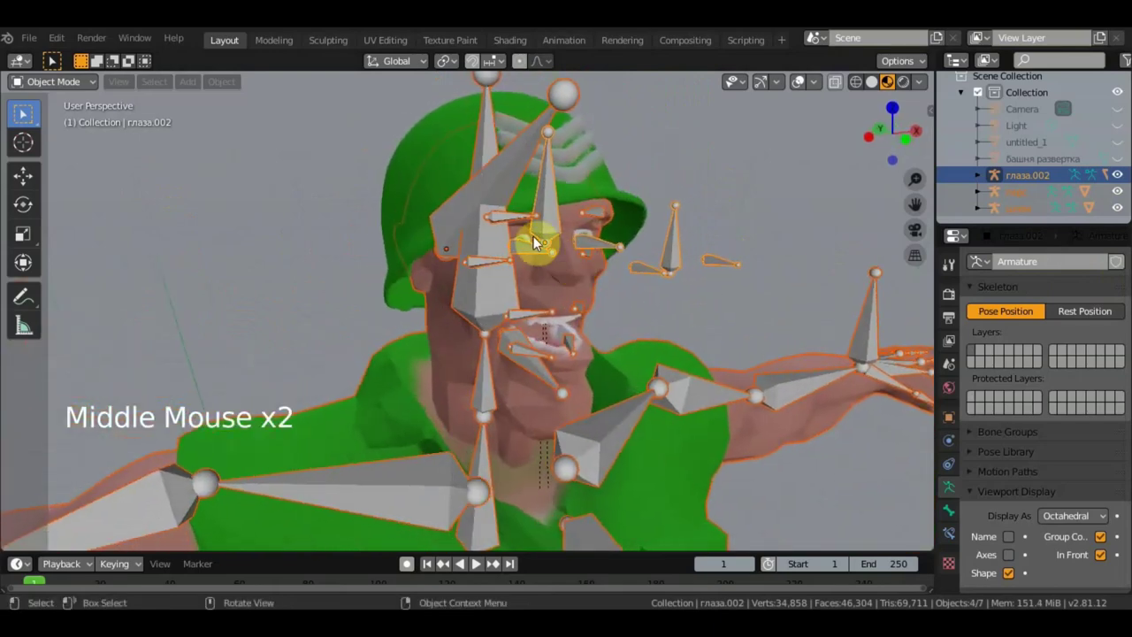
left_click(530, 244)
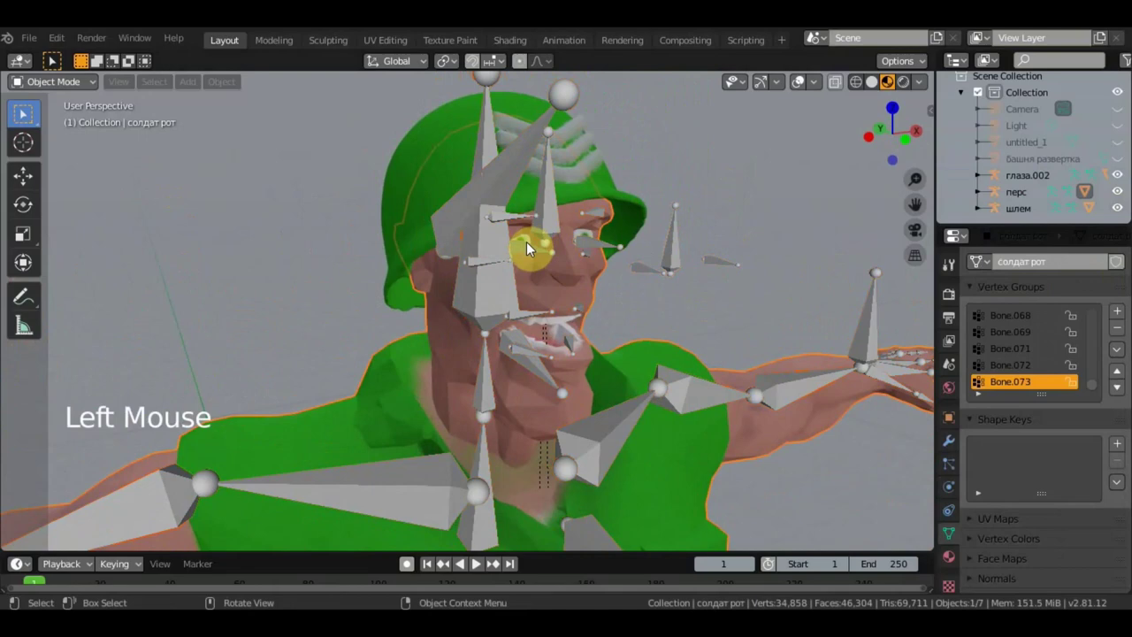
left_click(504, 255)
middle_click(504, 255)
scroll("up", 3)
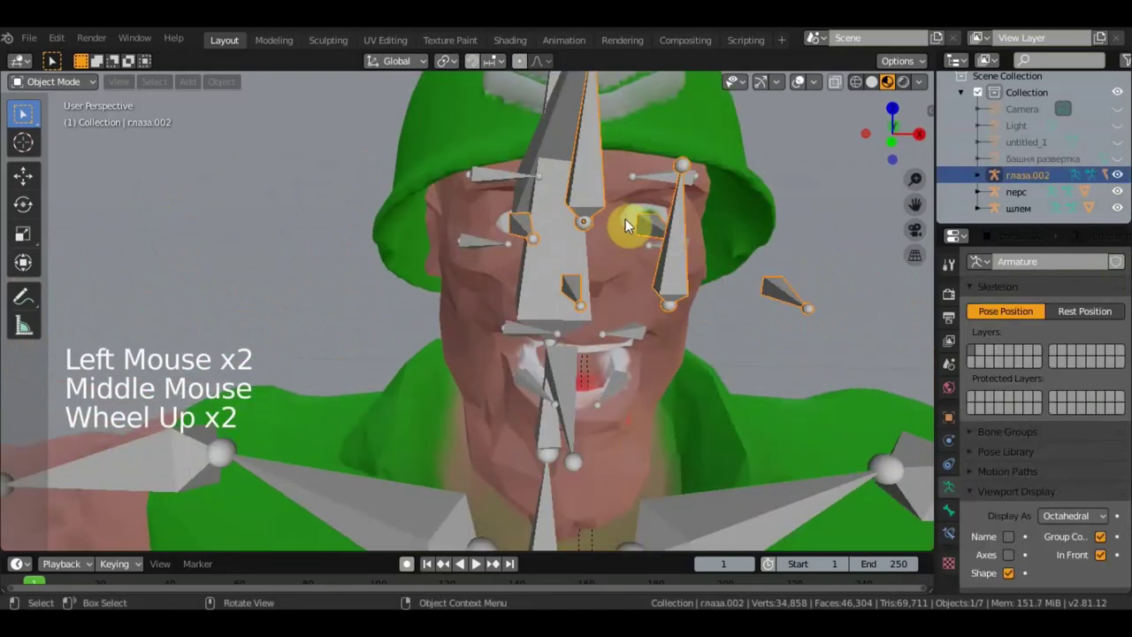
Step: Parent the eye mesh to the глаза.002 armature with Armature Deform
left_click(511, 237)
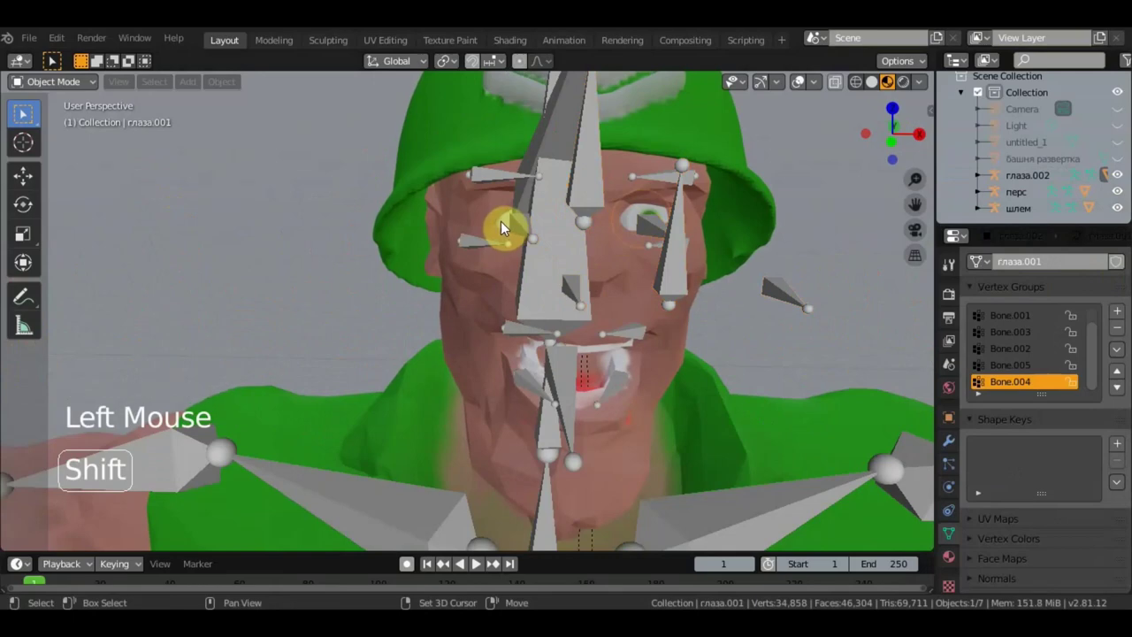
left_click(506, 227)
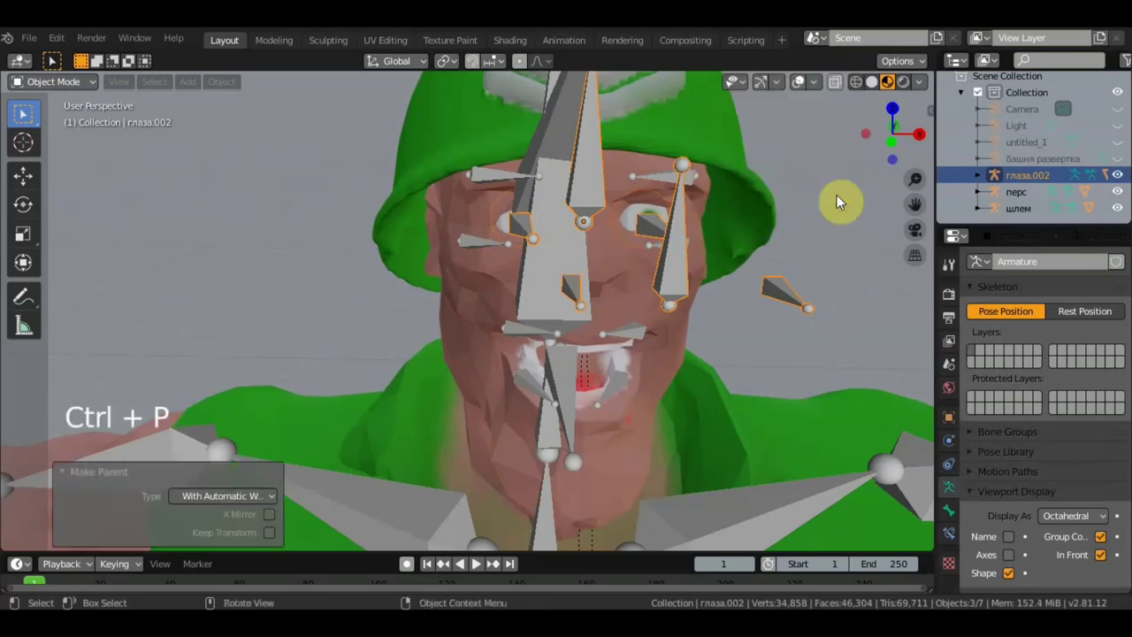
key("ctrl+p")
middle_click(767, 244)
scroll("down", 3)
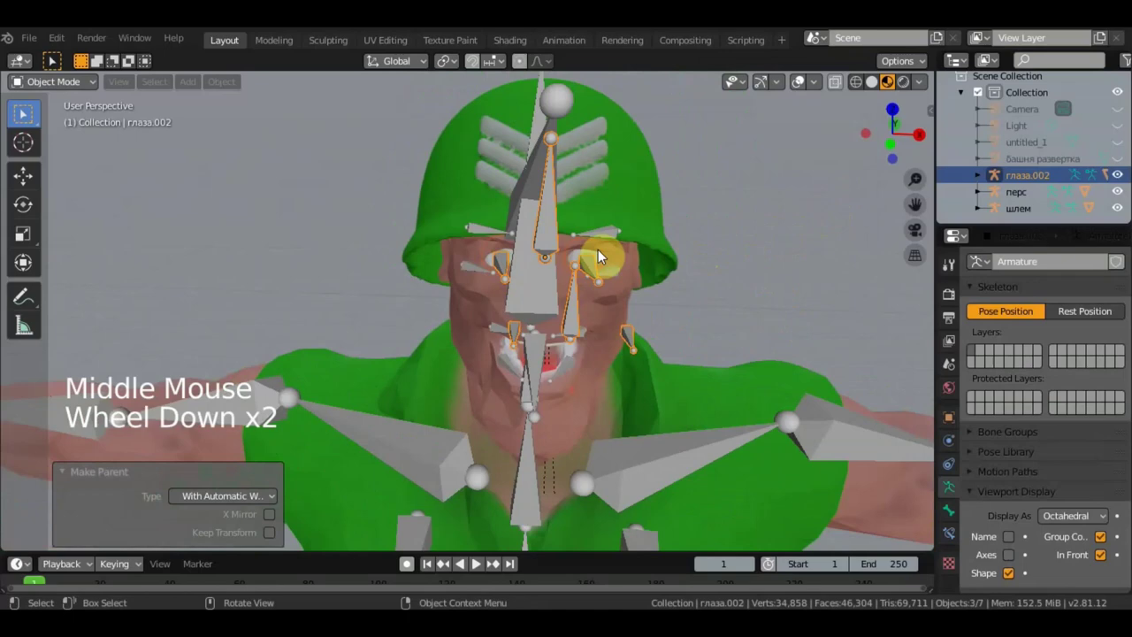
left_click(90, 93)
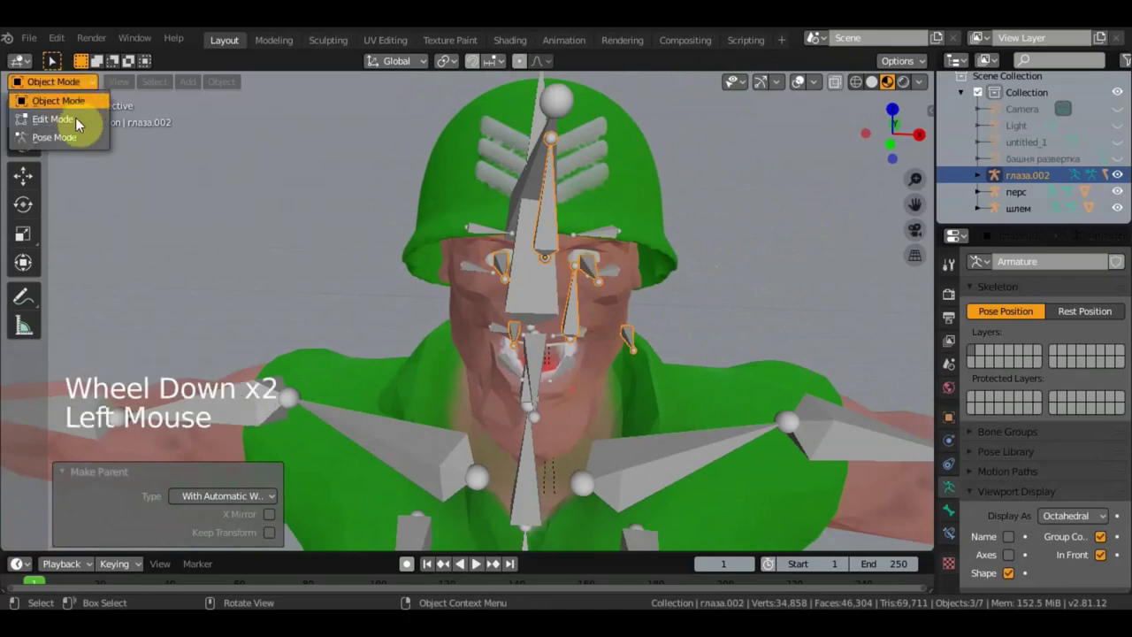
Step: In Pose Mode, move an eye bone of глаза.002 to test it, then return to Object Mode
middle_click(595, 291)
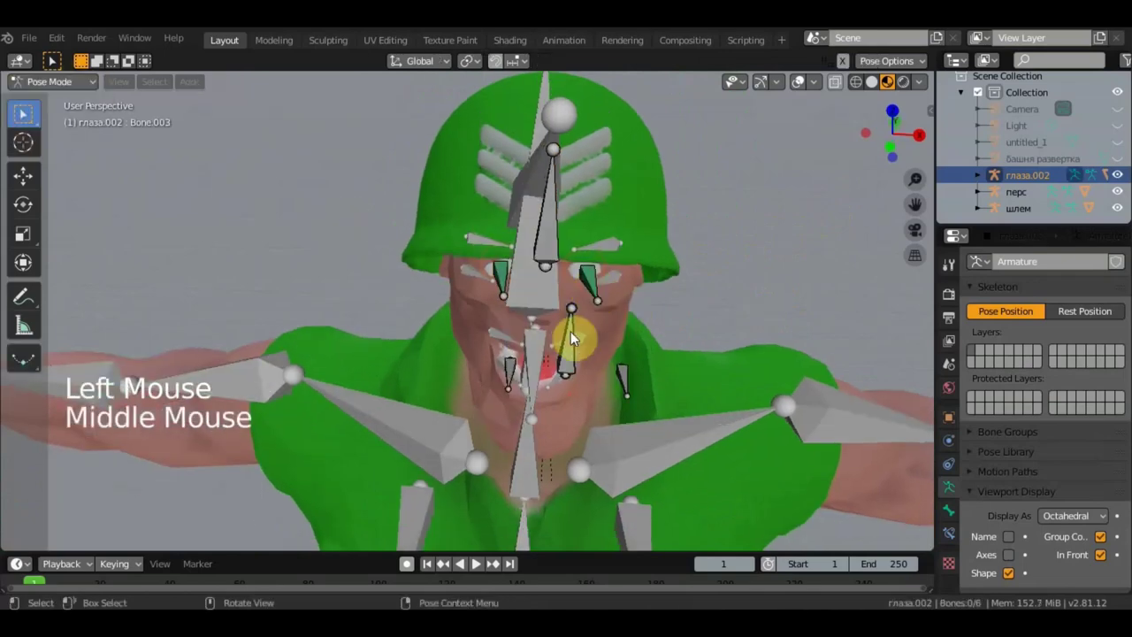
left_click(579, 351)
middle_click(586, 305)
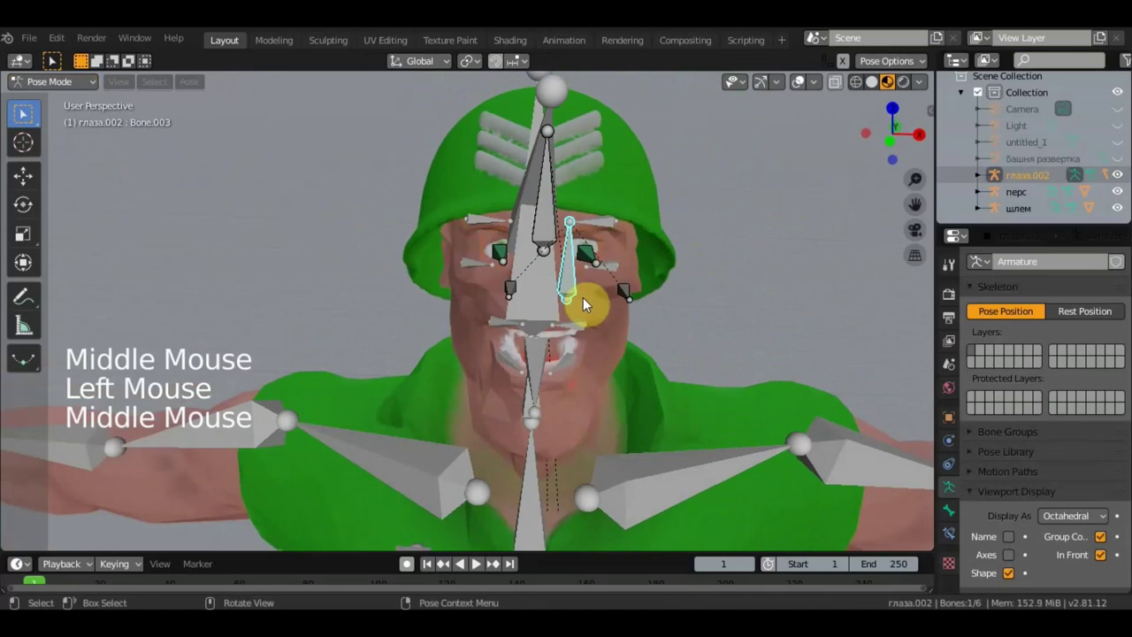
key("g")
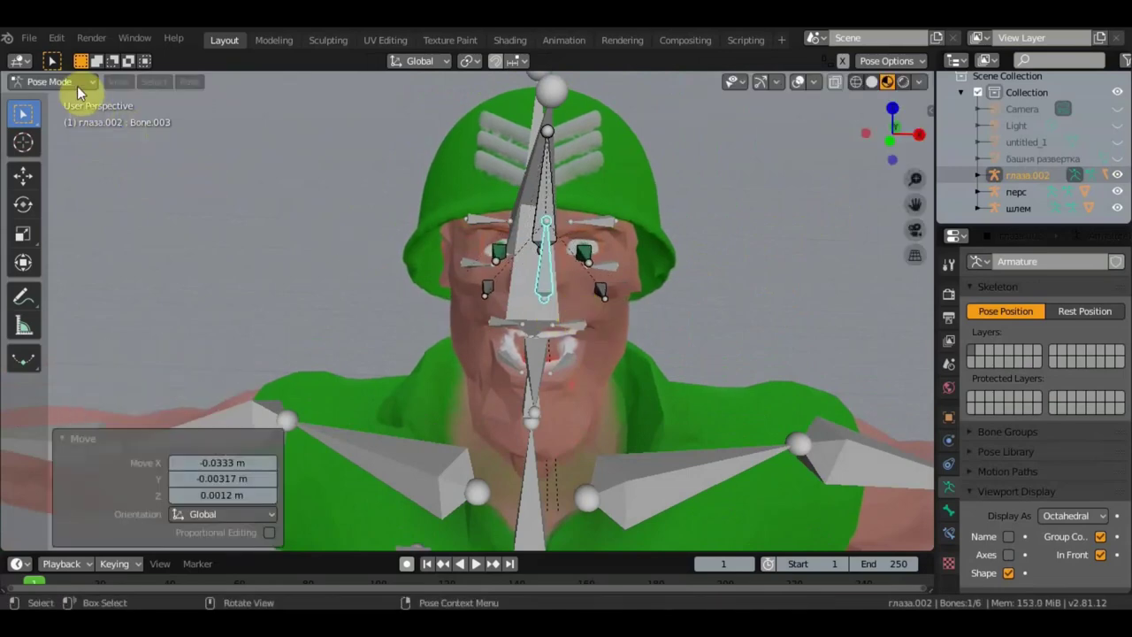
left_click(86, 85)
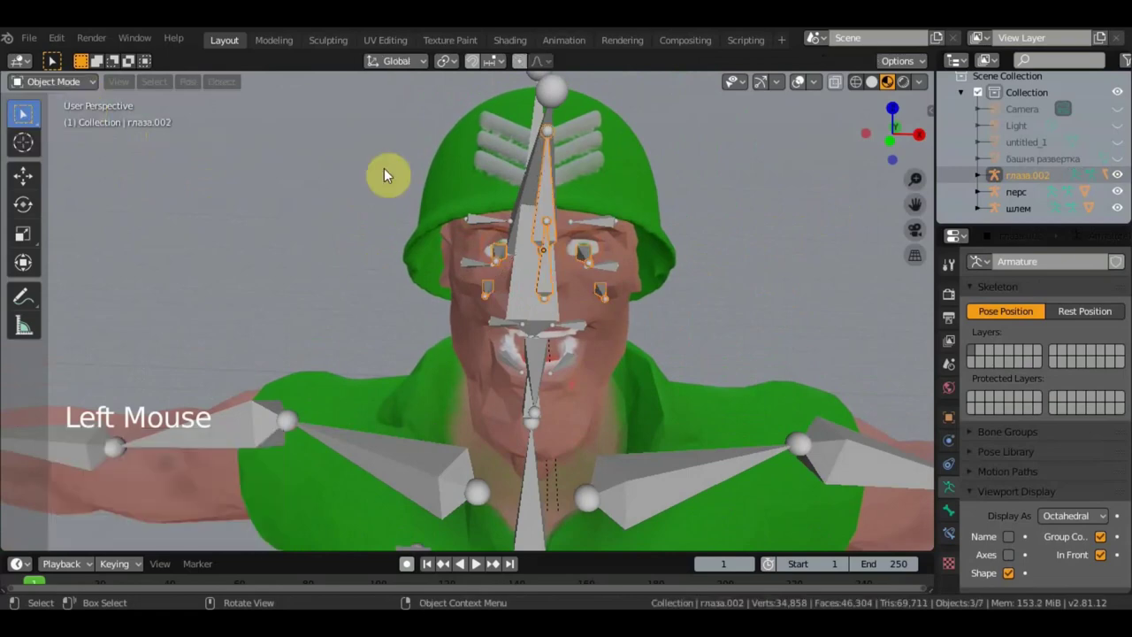
Step: Select the eye armature and then the helmet armature for parenting
middle_click(611, 229)
middle_click(469, 232)
left_click(449, 222)
scroll("down", 3)
scroll("up", 3)
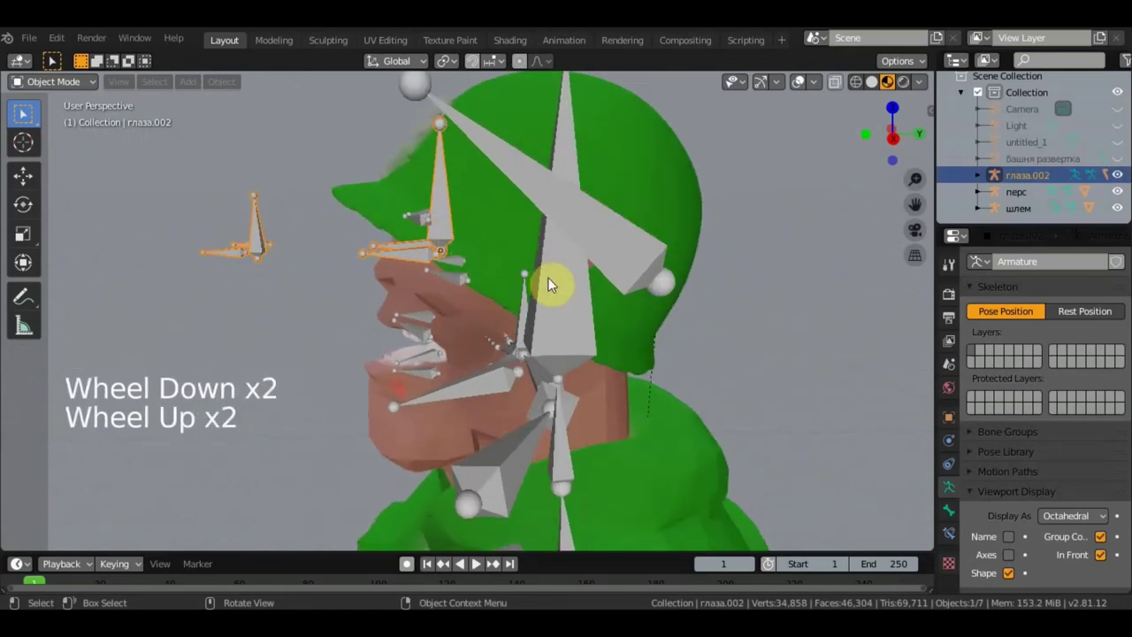
left_click(564, 287)
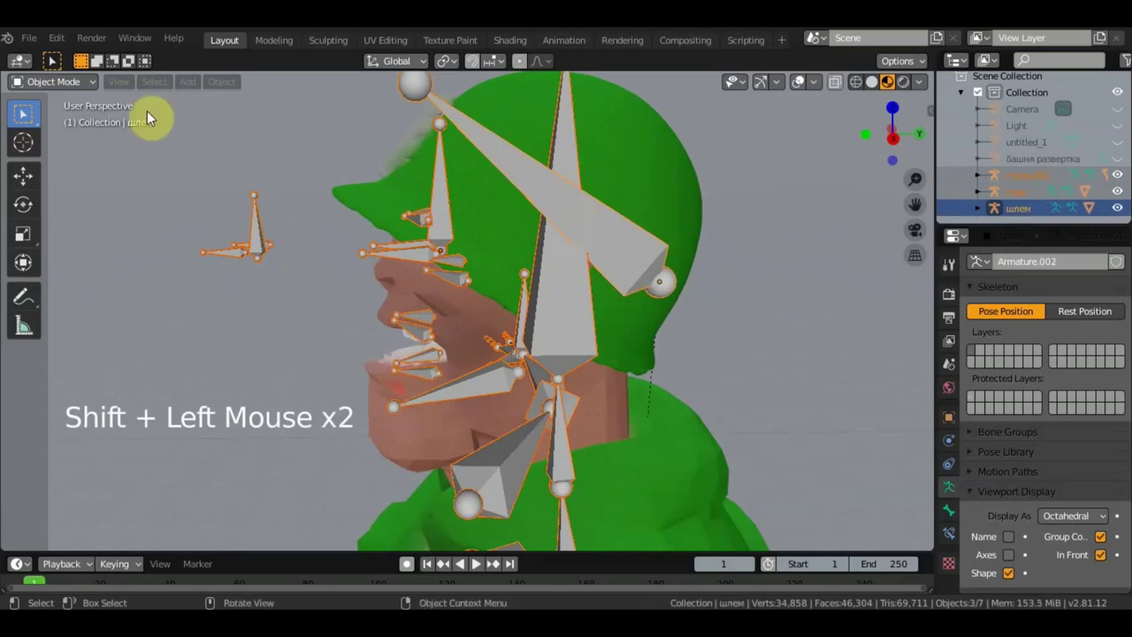
Step: Parent the глаза.002 and шлем armatures to перс's head bone Bone.004 in Pose Mode
double_click(89, 90)
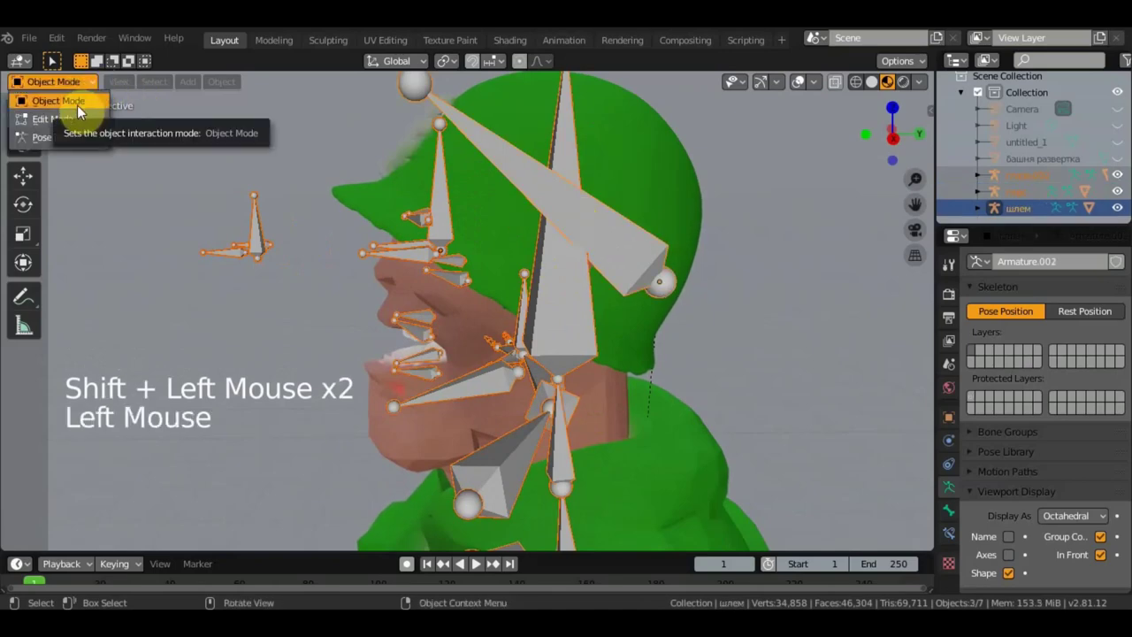
scroll("down", 3)
left_click(576, 274)
left_click(538, 308)
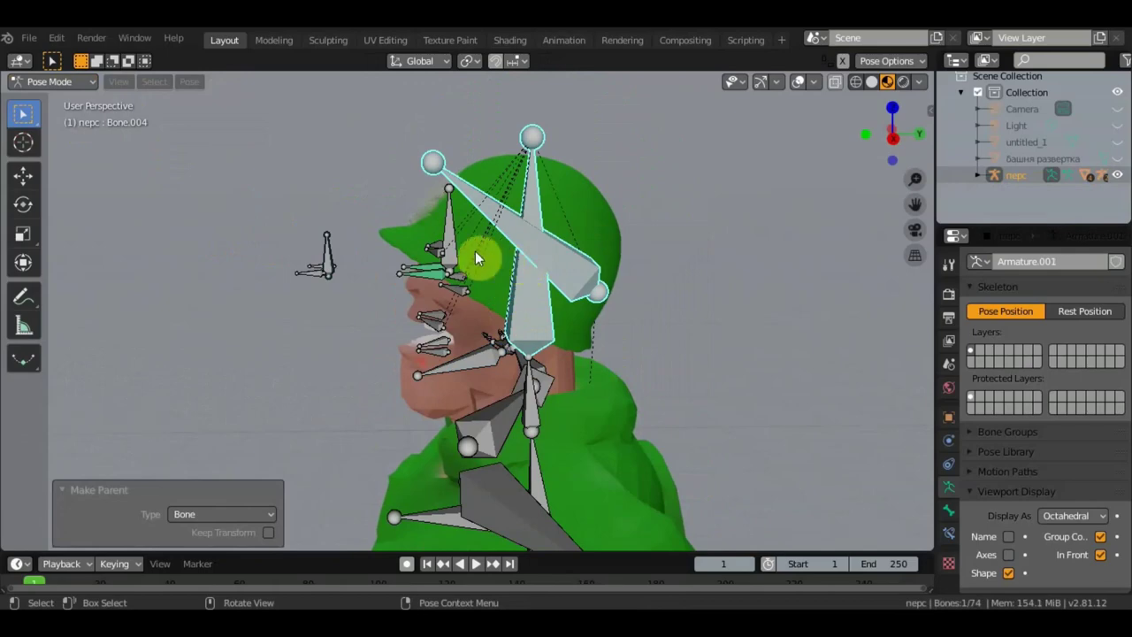
left_click(451, 230)
left_click(533, 300)
key("ctrl+p")
middle_click(693, 309)
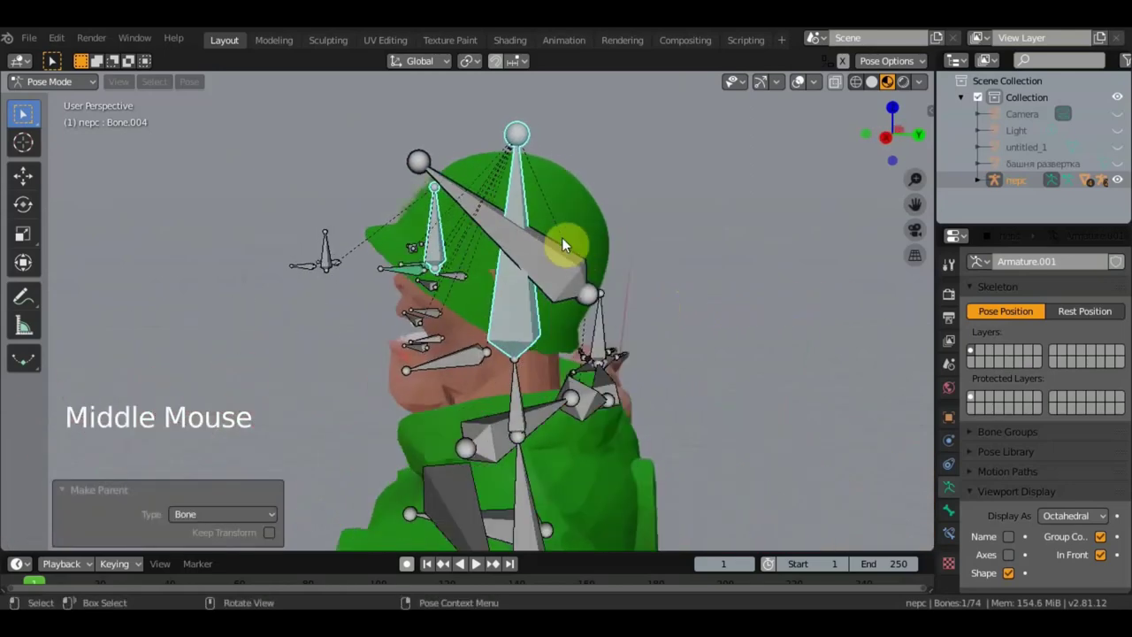
middle_click(595, 265)
Step: Rotate the перс head bone and move the шлем helmet bone to test how they drive the model
left_click(534, 303)
middle_click(631, 291)
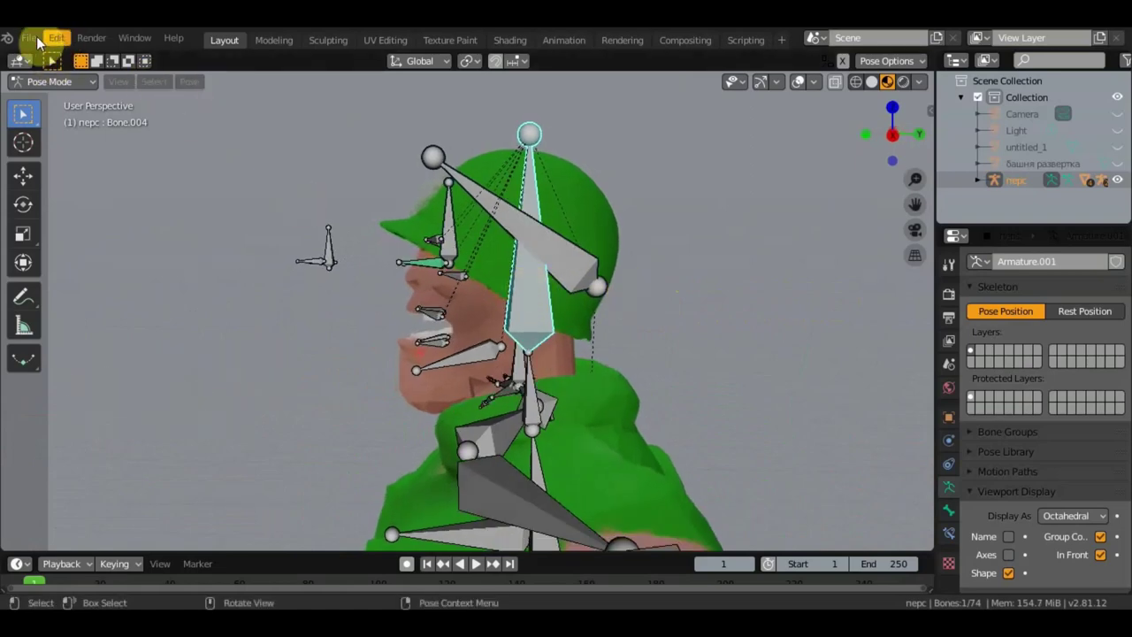
left_click(39, 45)
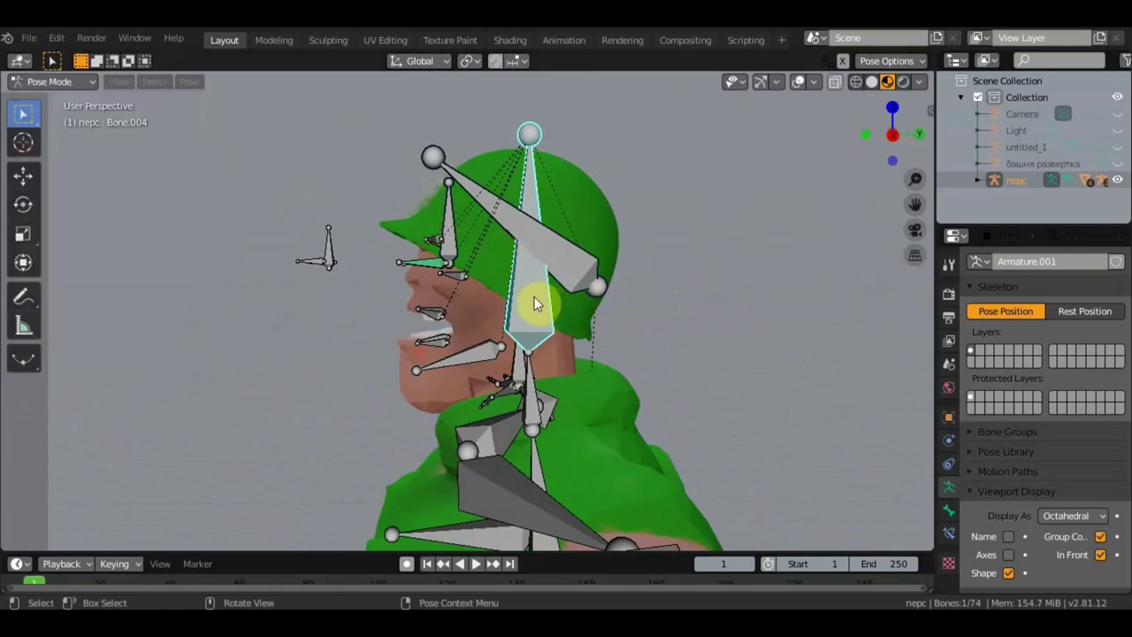
left_click(540, 302)
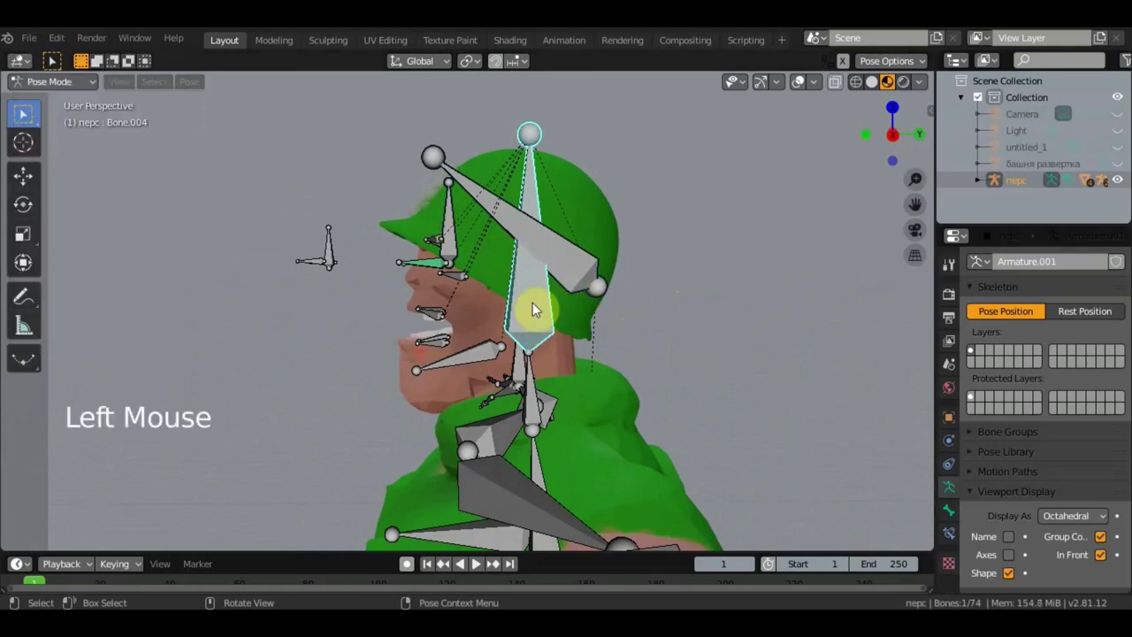
key("r")
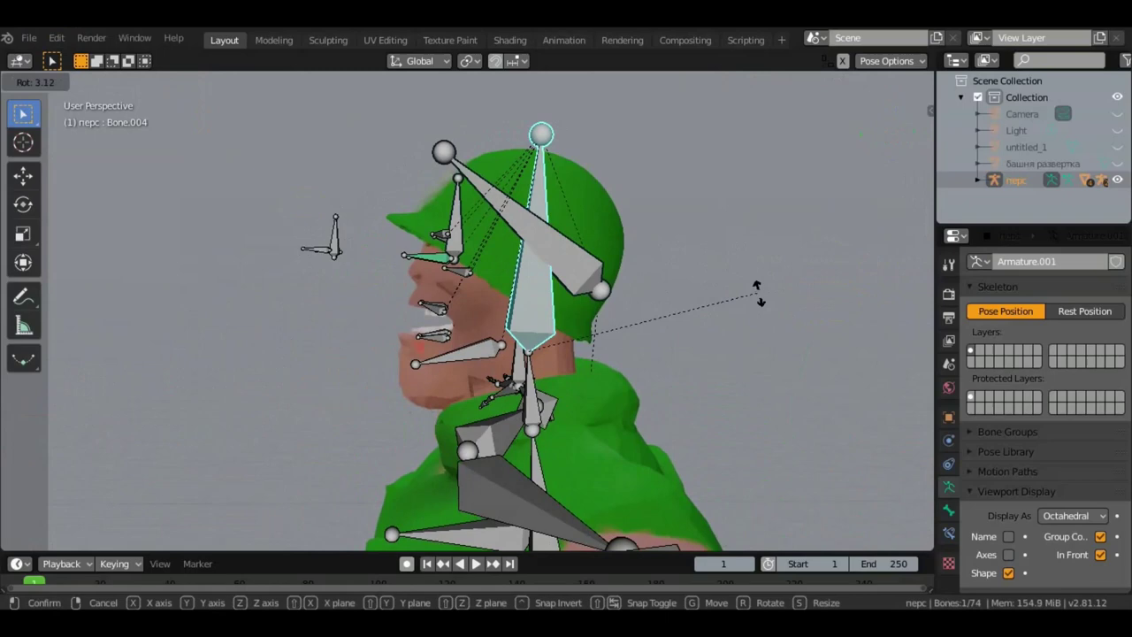
left_click(589, 256)
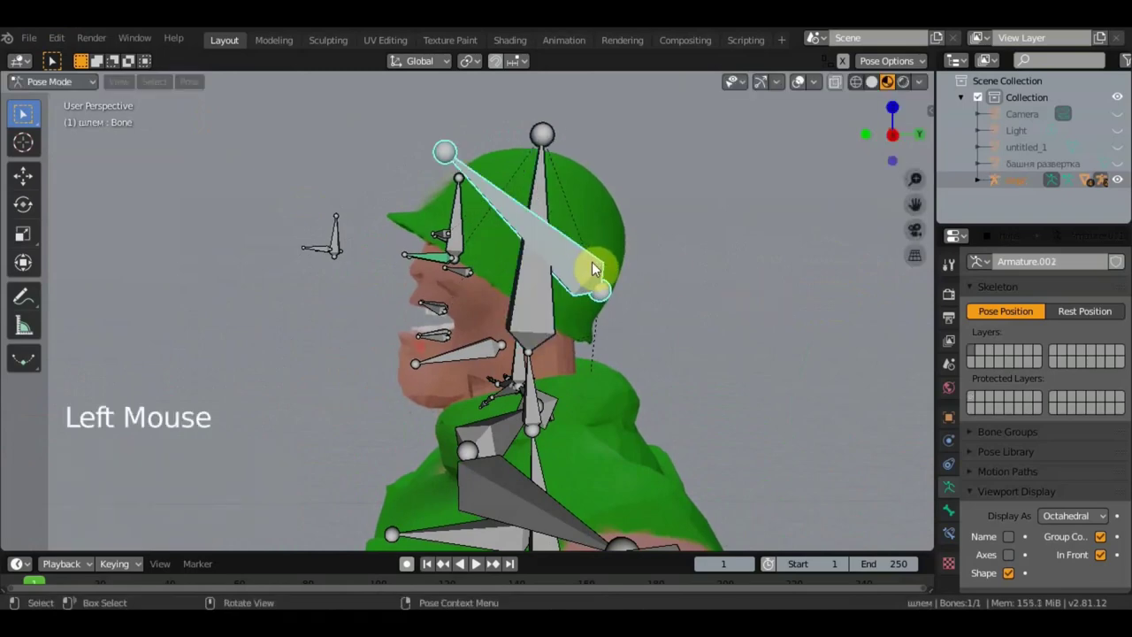
key("g")
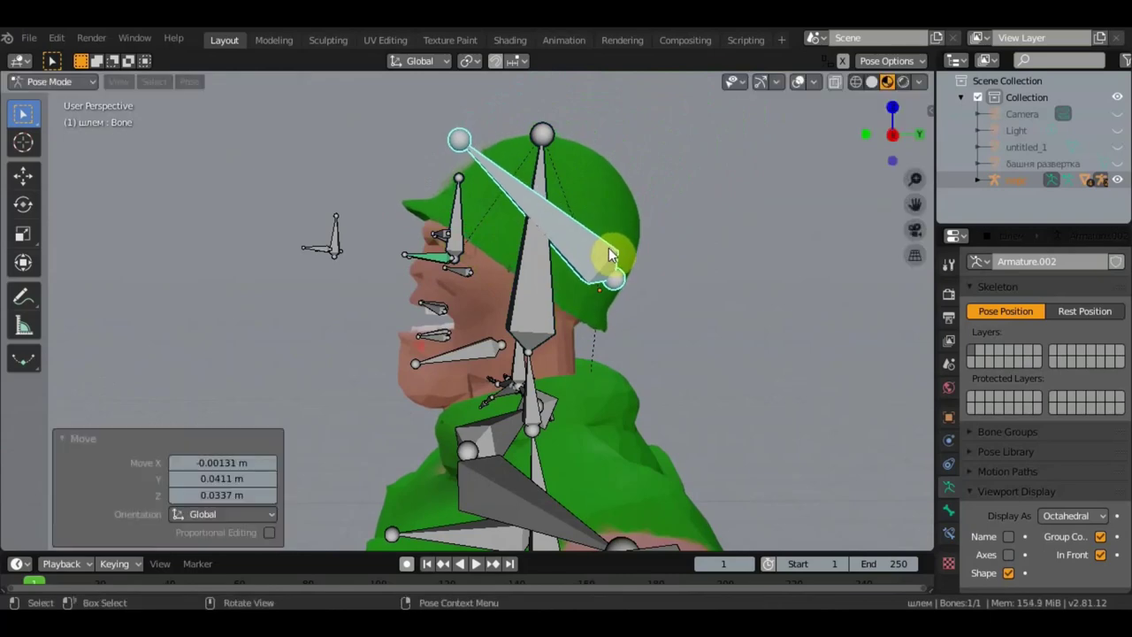
middle_click(496, 257)
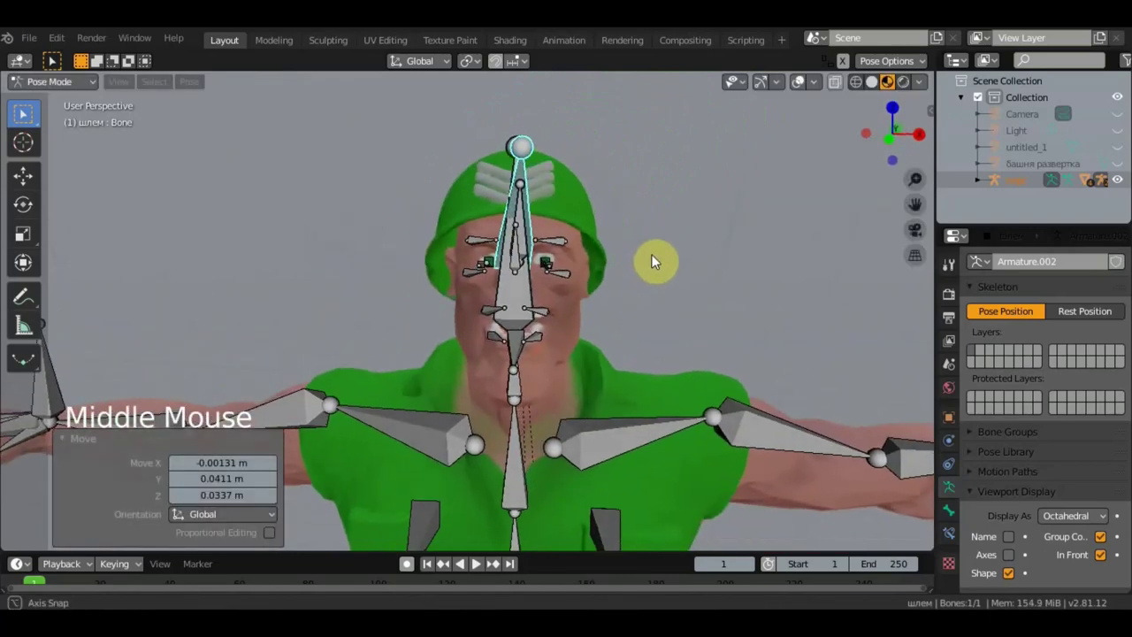
key("g")
scroll("down", 3)
scroll("up", 3)
middle_click(651, 275)
middle_click(611, 280)
scroll("up", 3)
Step: Rotate another head bone of the soldier rig to check its effect on the head
left_click(508, 347)
middle_click(478, 342)
middle_click(420, 334)
scroll("up", 3)
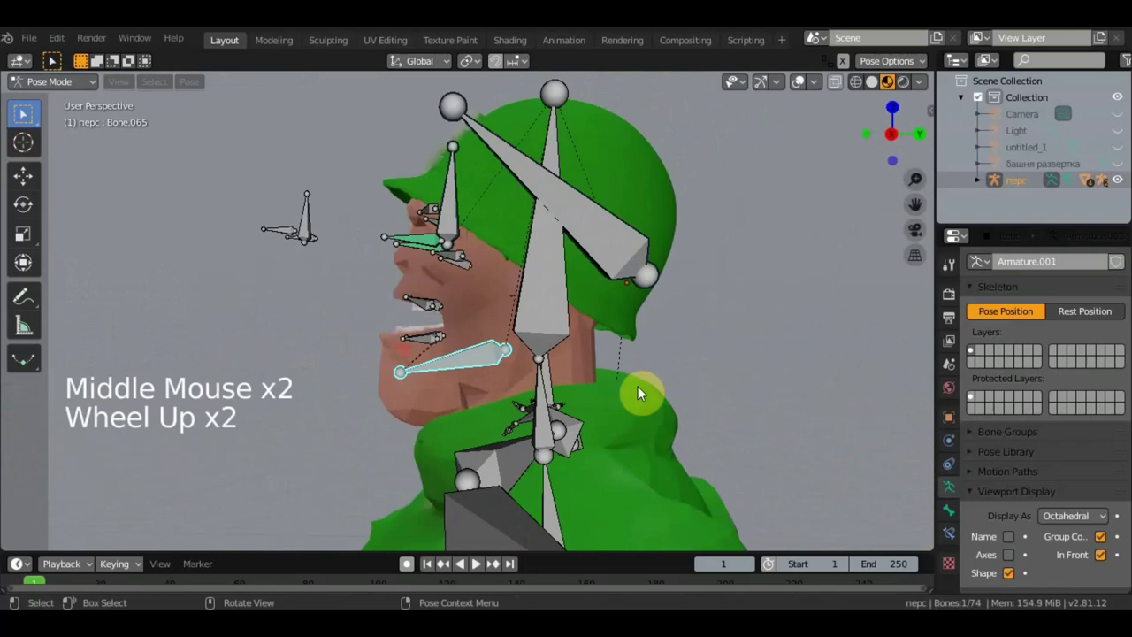
key("r")
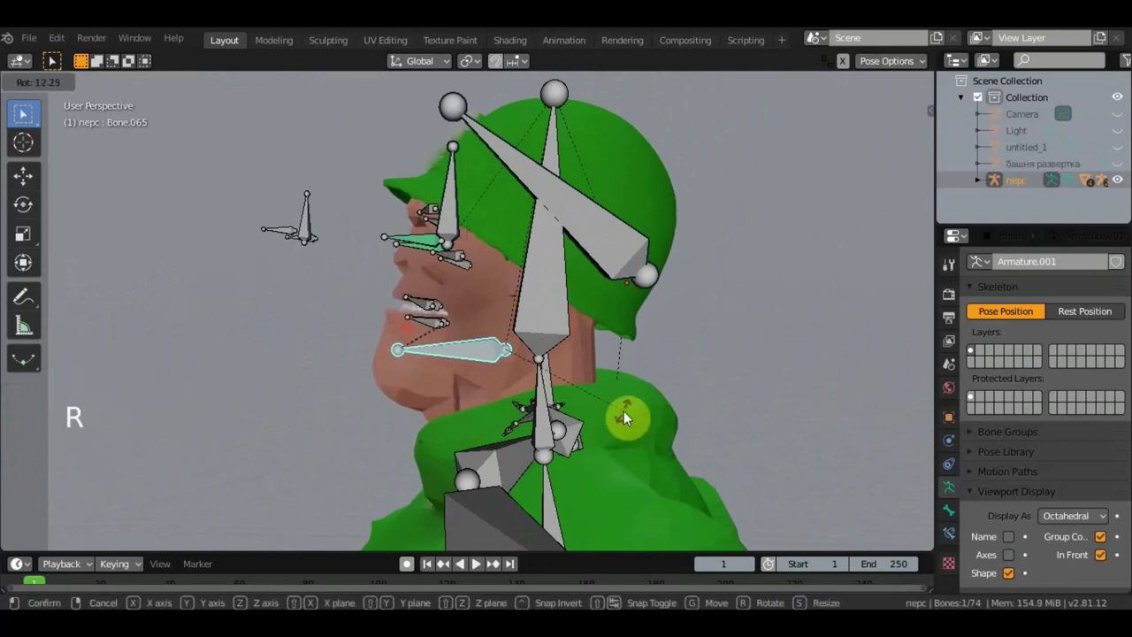
middle_click(703, 398)
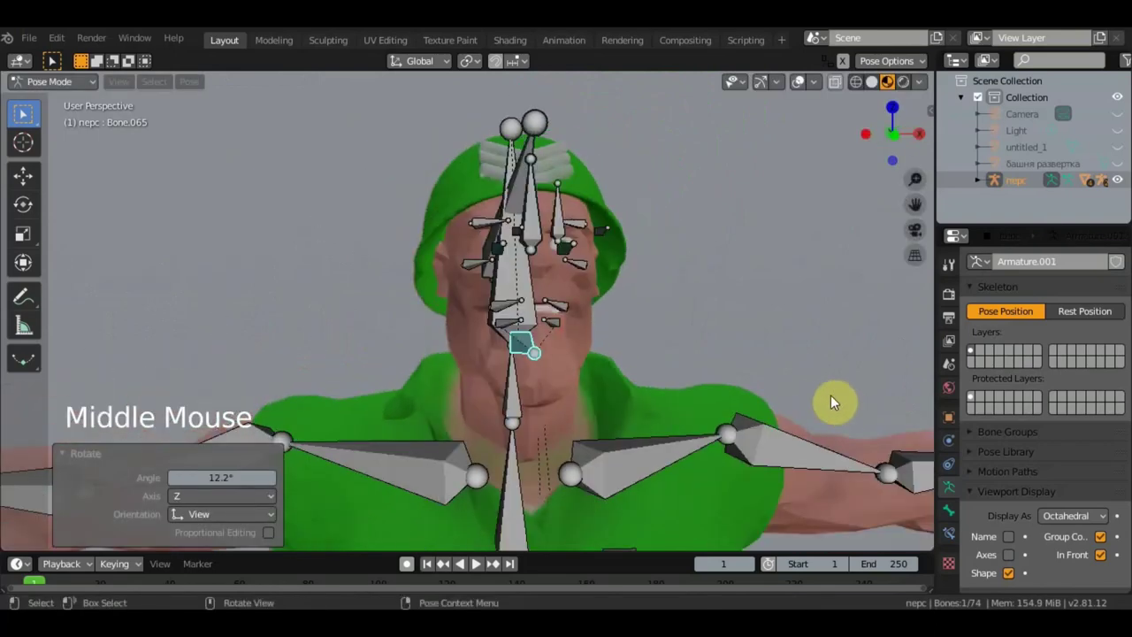
middle_click(721, 389)
key("r")
middle_click(479, 285)
Step: Move a глаза.002 eye bone to test the eyes and confirm its new position
left_click(471, 277)
middle_click(543, 365)
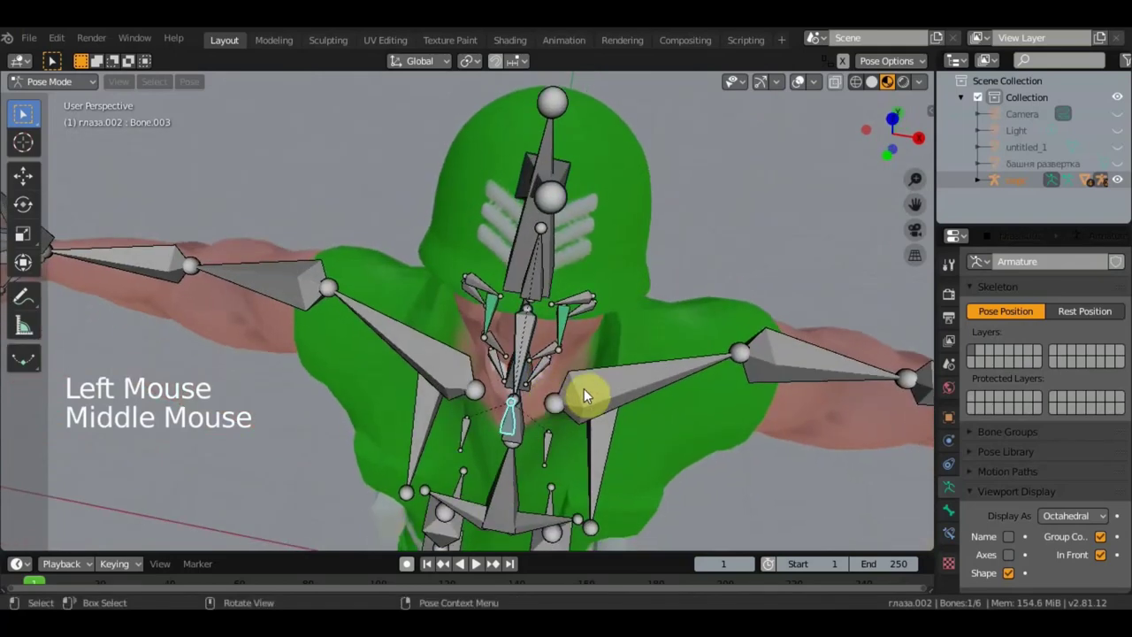
middle_click(631, 399)
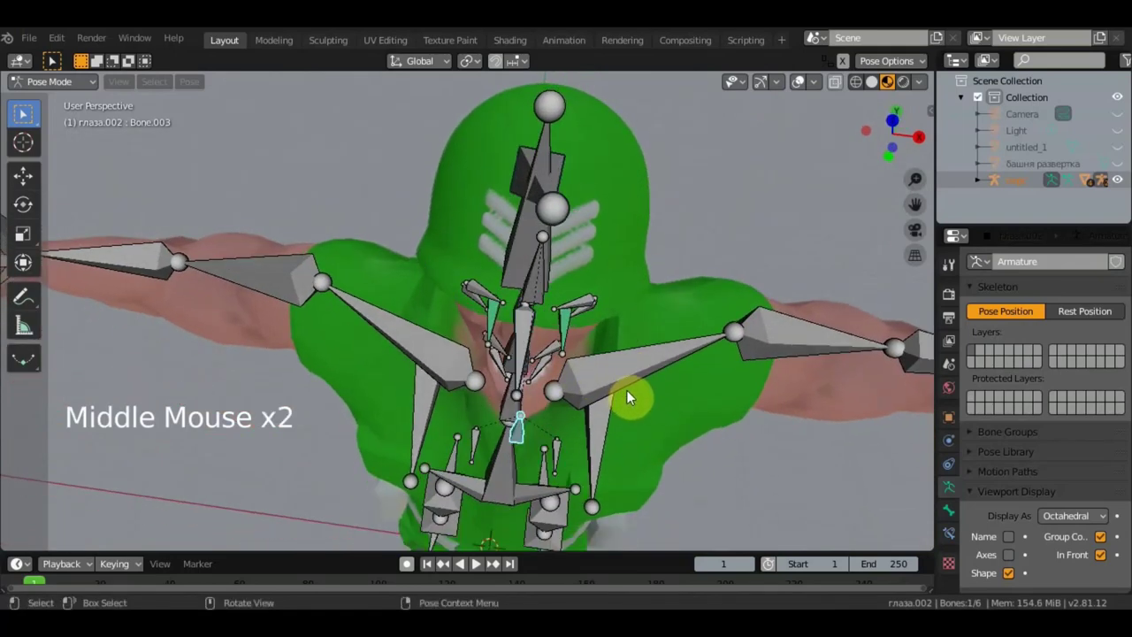
key("g")
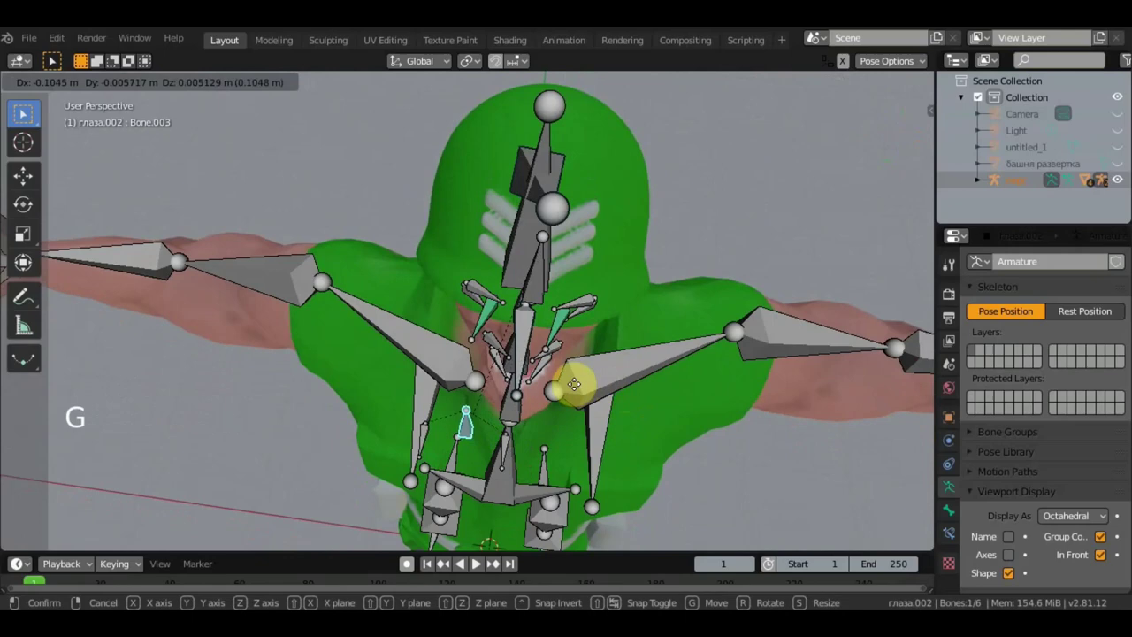
left_click(800, 100)
middle_click(717, 231)
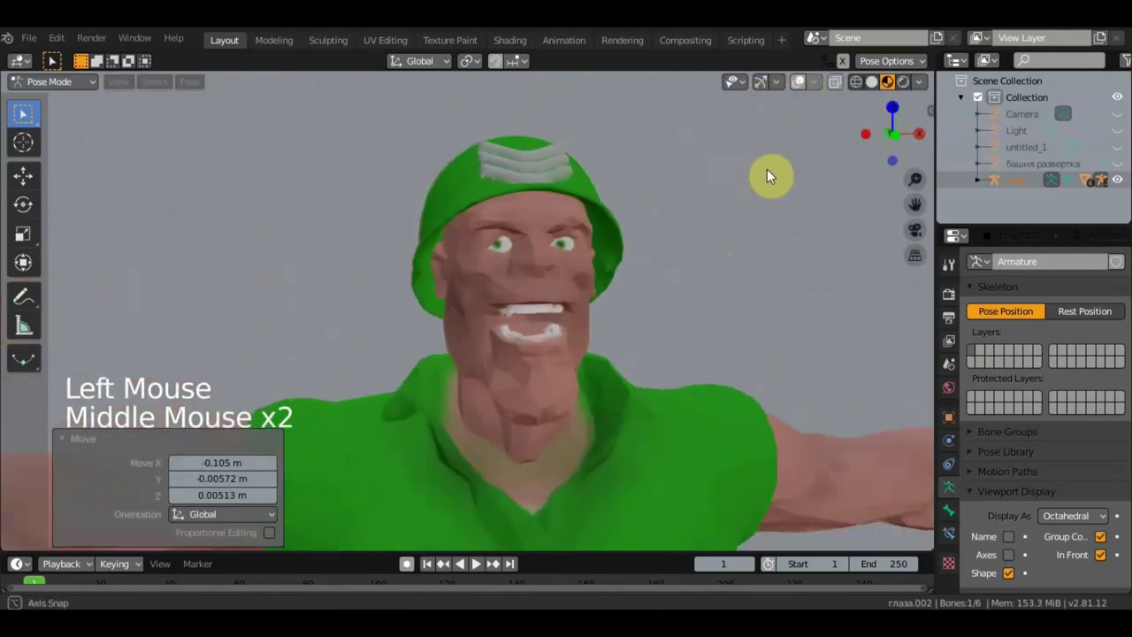
Step: Navigate away from the soldier's face and make the turret object башня развертка visible
middle_click(889, 201)
scroll("down", 3)
scroll("down", 3)
middle_click(688, 246)
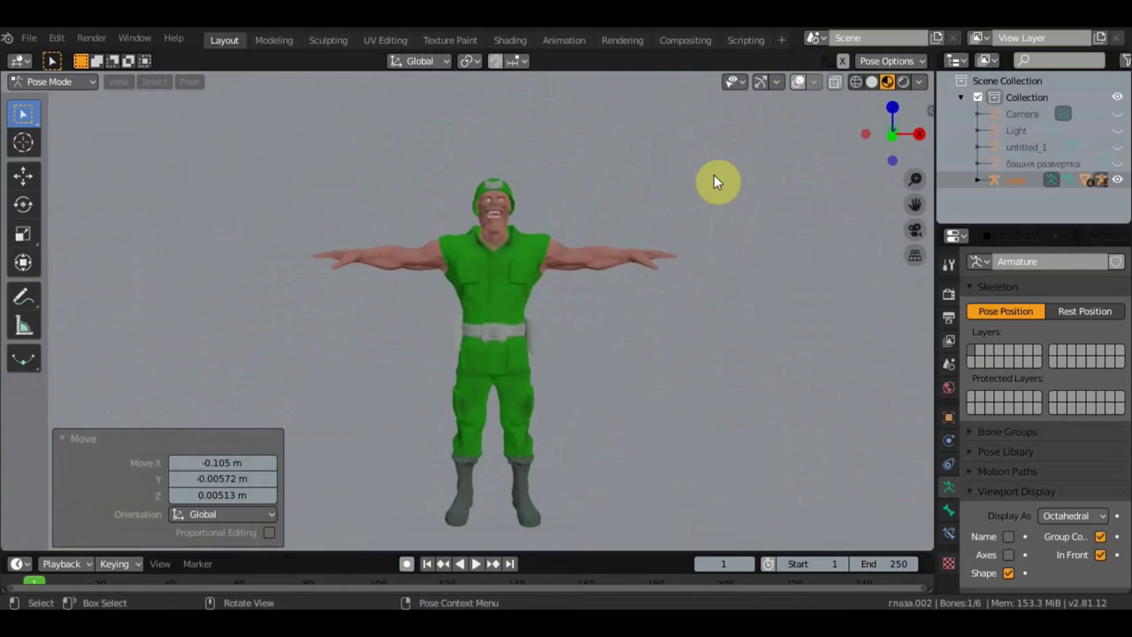
scroll("up", 3)
scroll("up", 3)
scroll("down", 3)
left_click(805, 85)
scroll("down", 3)
middle_click(791, 255)
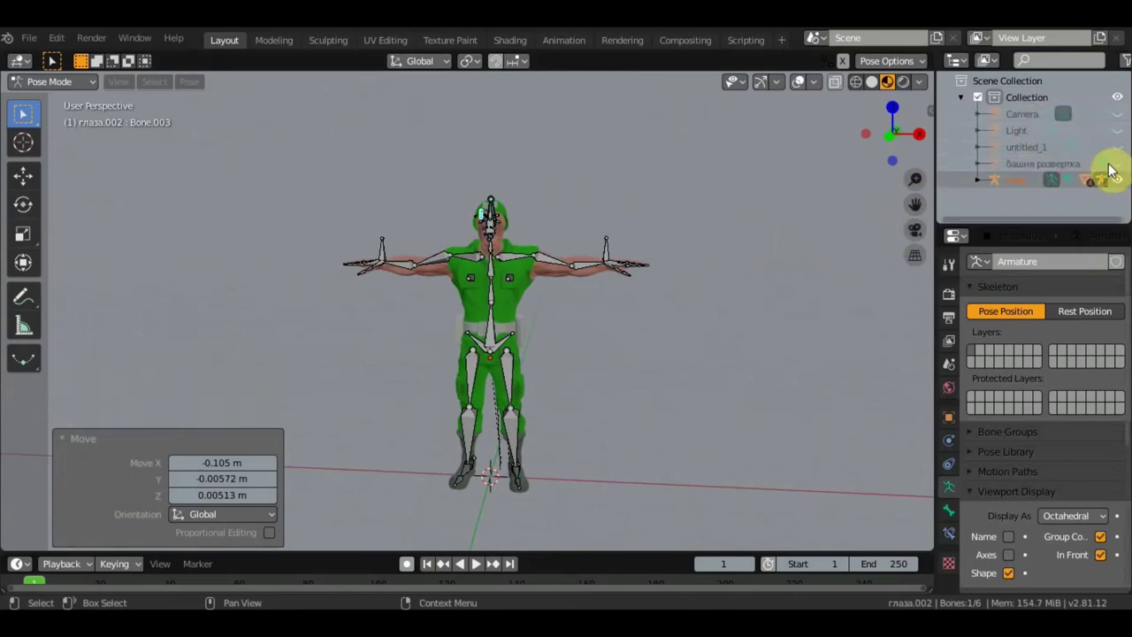
left_click(772, 284)
Step: Make untitled_1 visible in the Outliner and rename it корпус
scroll("down", 3)
scroll("down", 3)
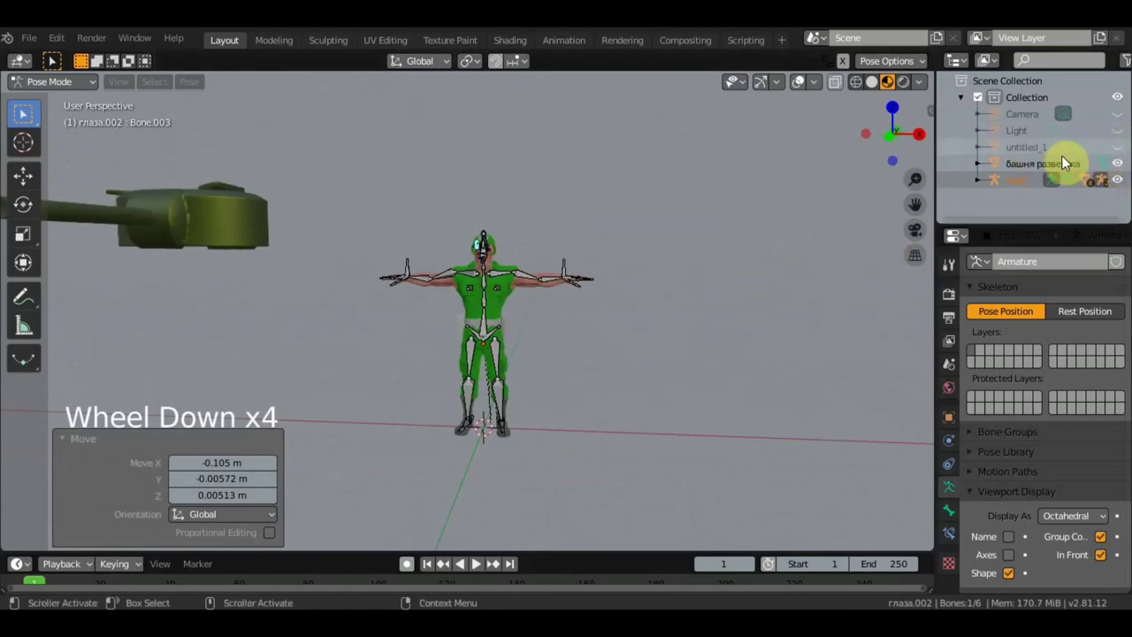
left_click(1024, 158)
left_click(1024, 157)
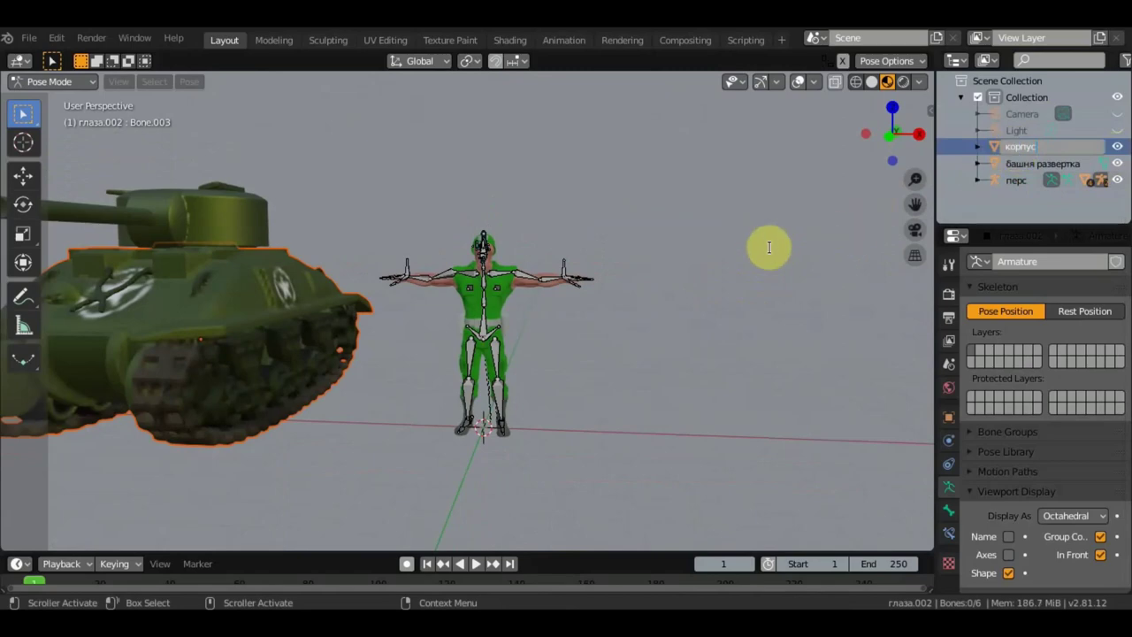
scroll("down", 3)
middle_click(671, 289)
middle_click(756, 306)
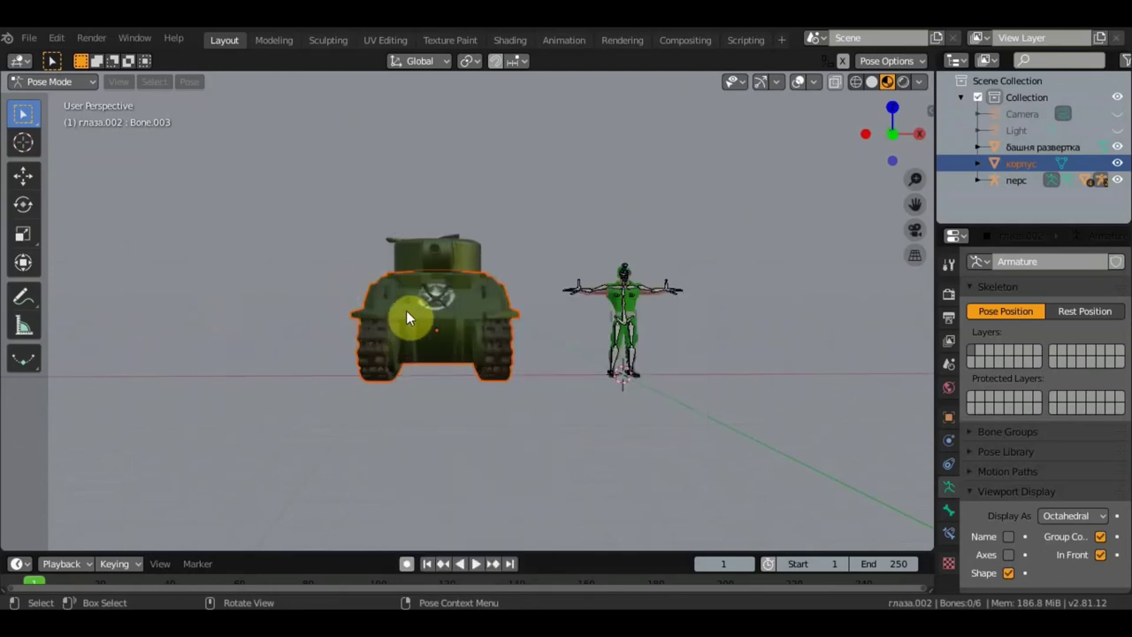
left_click(411, 319)
Step: In Object Mode add a single-bone armature and move it over to the tank
left_click(74, 88)
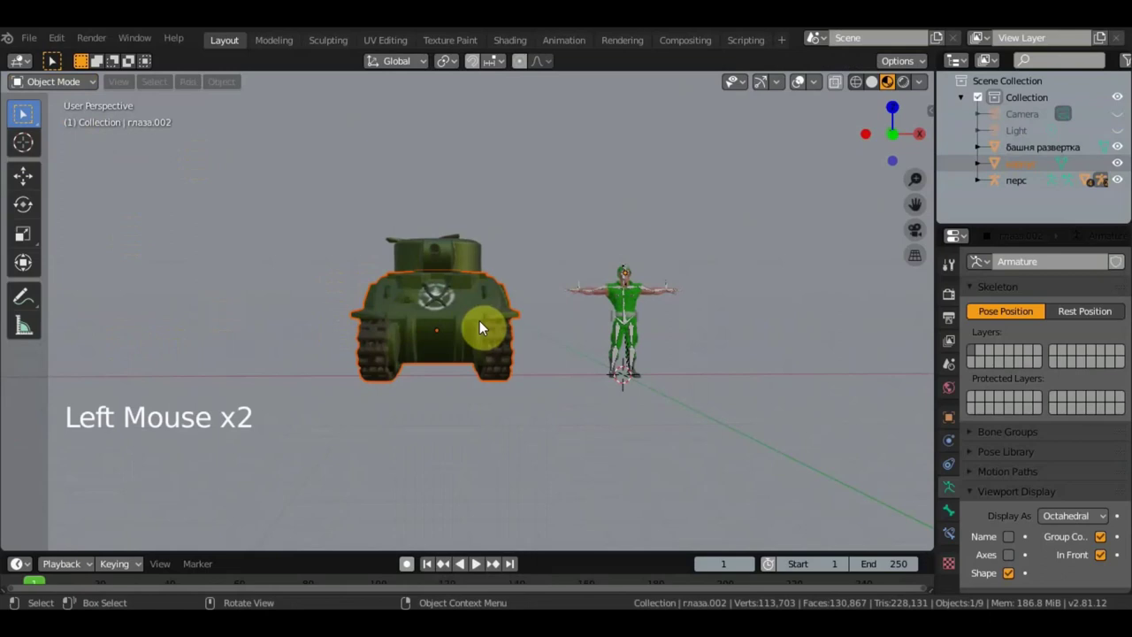
key("shift+a")
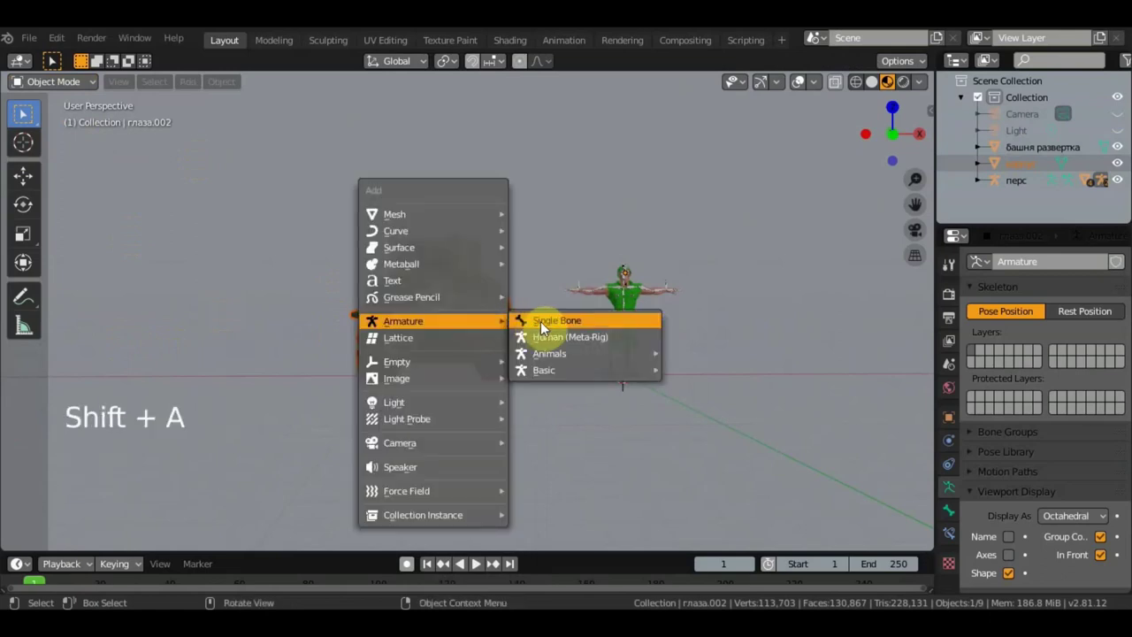
middle_click(557, 376)
key("g")
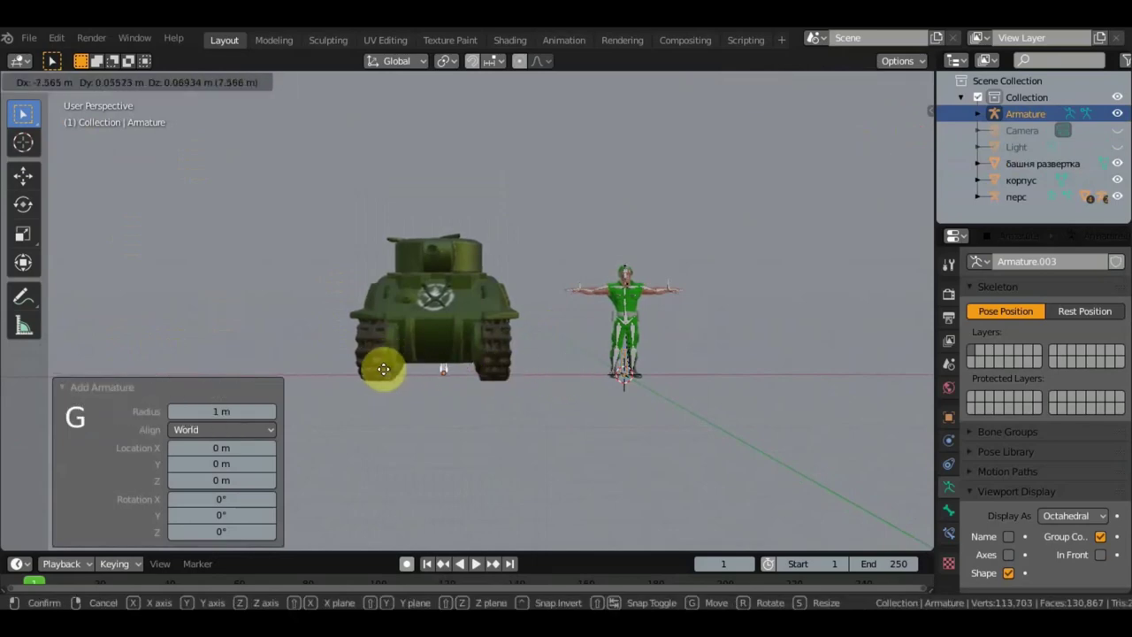
left_click(1076, 553)
Step: Scale, rotate and move the new armature up into the tank hull from the side view
middle_click(708, 478)
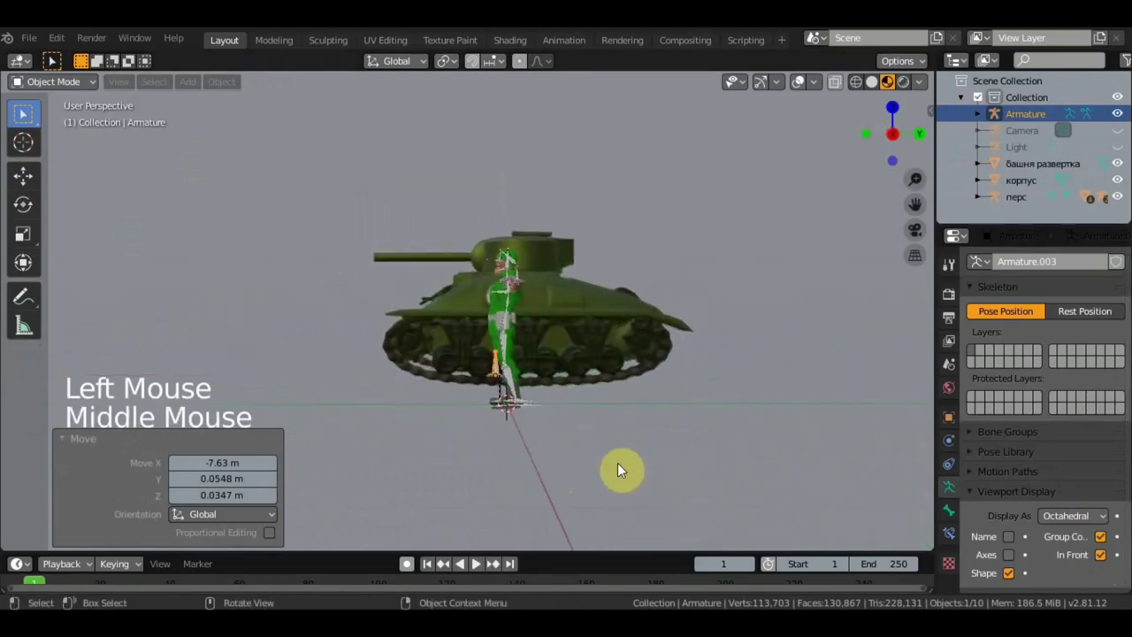
key("s")
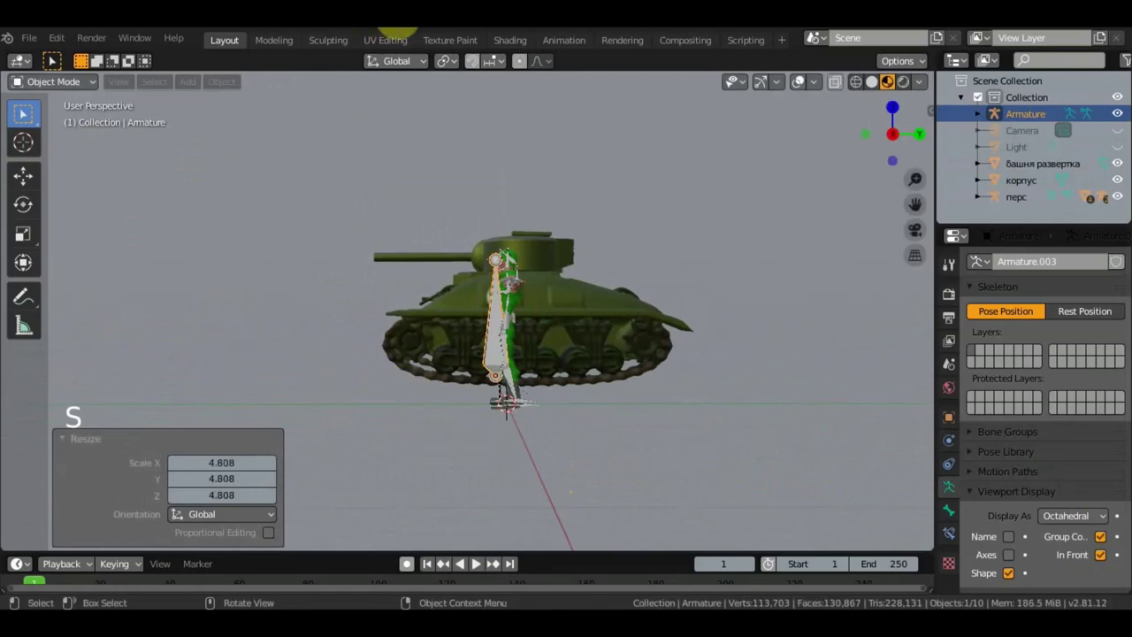
key("KP_3")
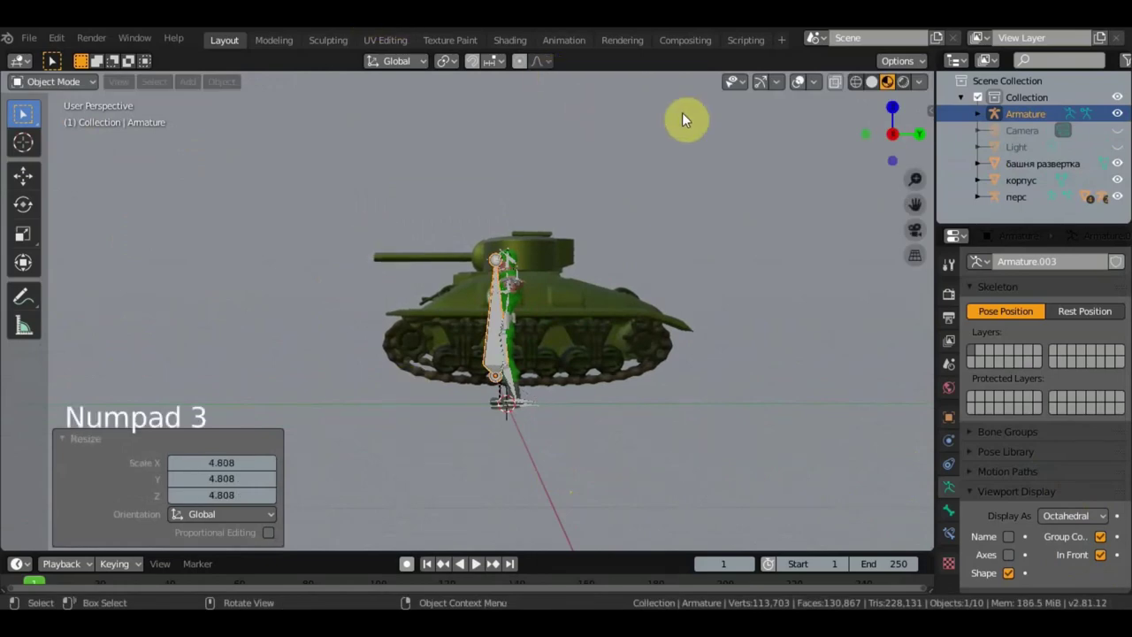
key("r")
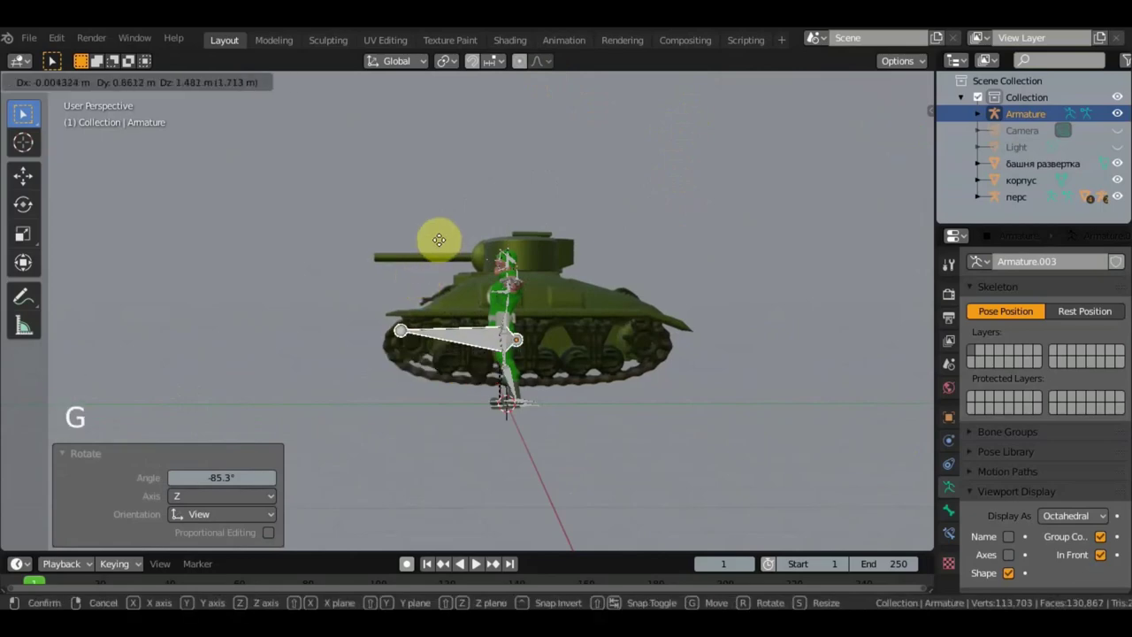
key("g")
middle_click(493, 279)
key("g")
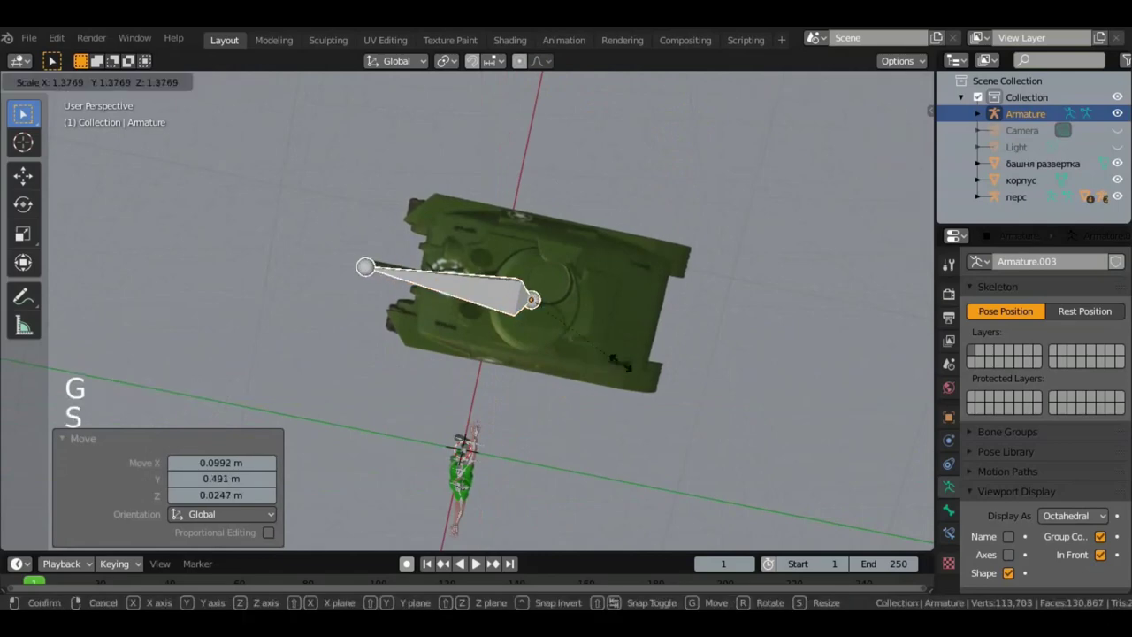
key("s")
Step: Rotate the armature and refine its position from the top view, returning to the side view
middle_click(634, 317)
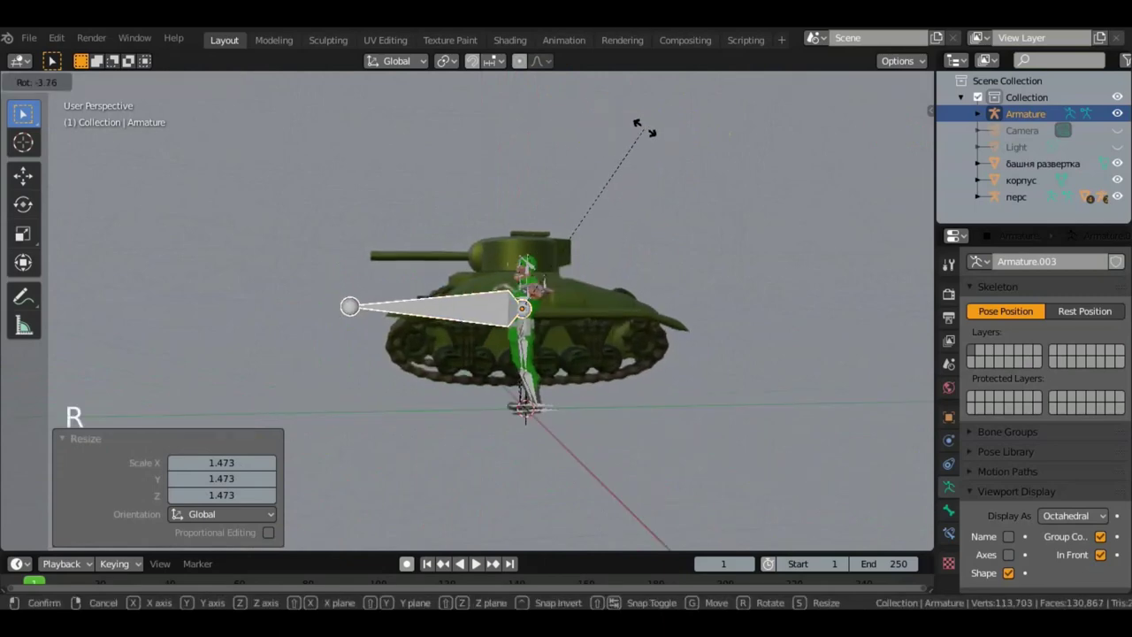
key("r")
middle_click(684, 240)
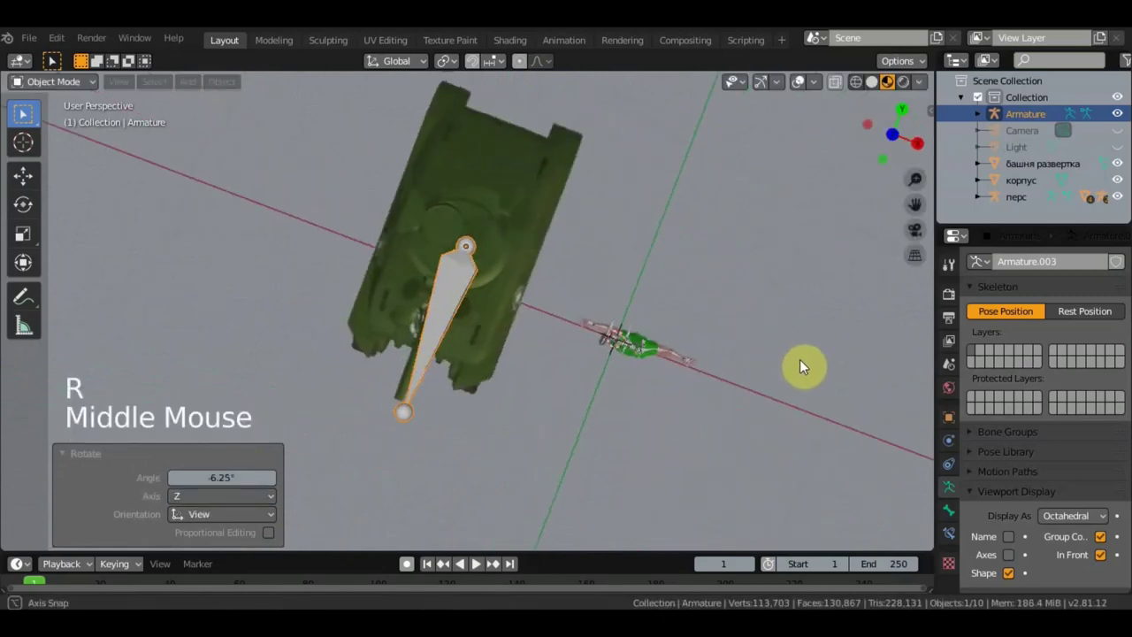
key("KP_7")
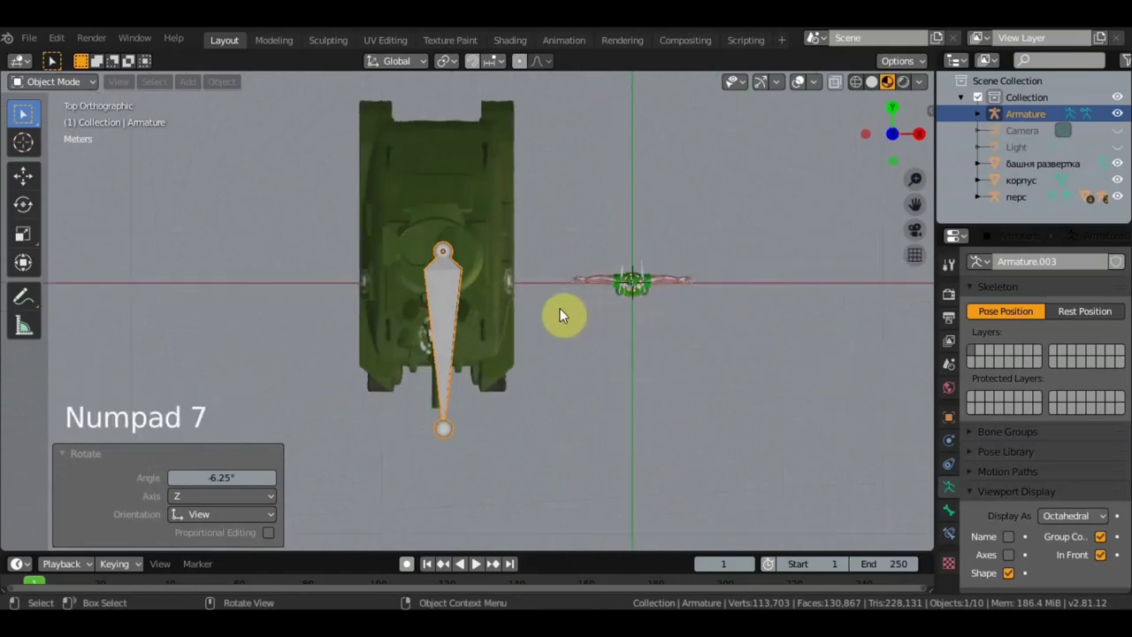
key("g")
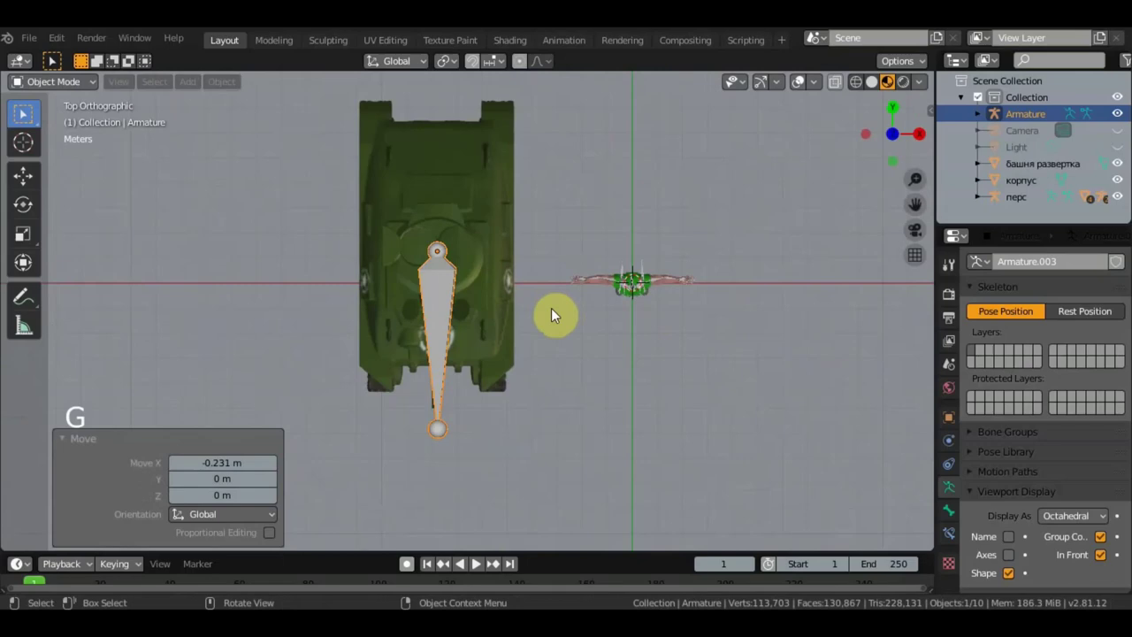
middle_click(523, 300)
middle_click(443, 250)
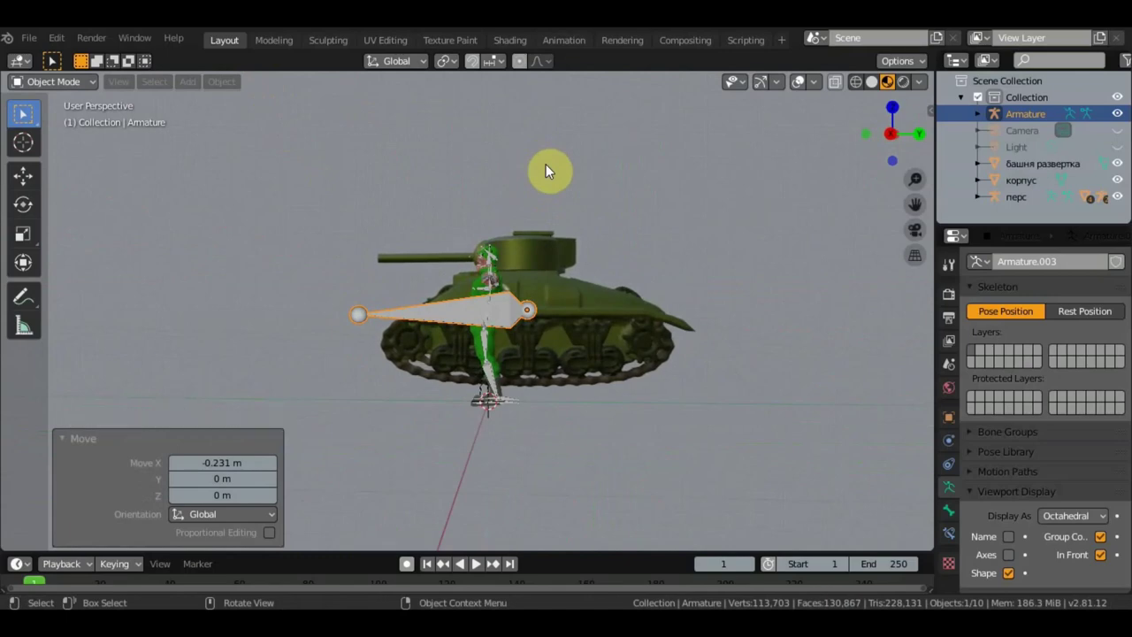
key("KP_3")
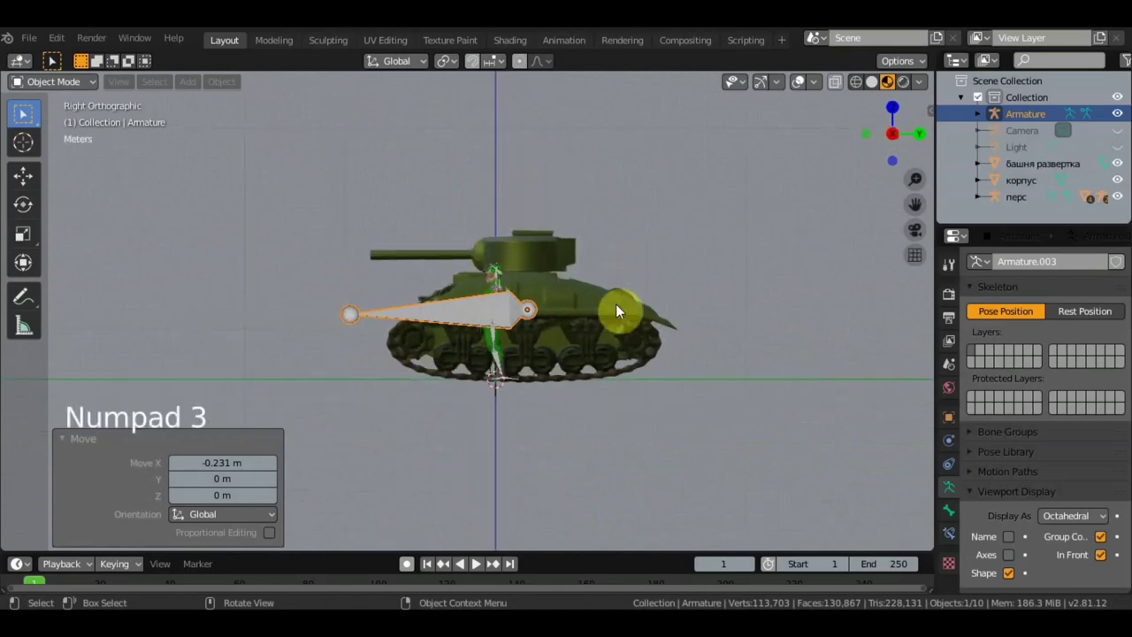
Step: Parent the tank hull to its armature with automatic weights
left_click(620, 314)
left_click(457, 319)
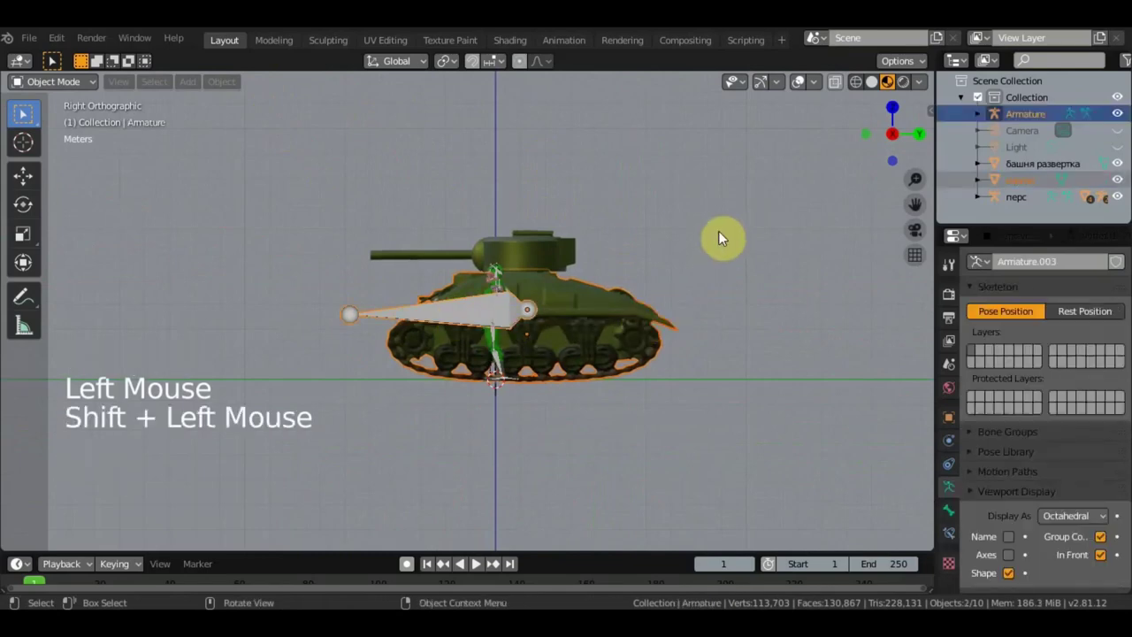
key("ctrl+p")
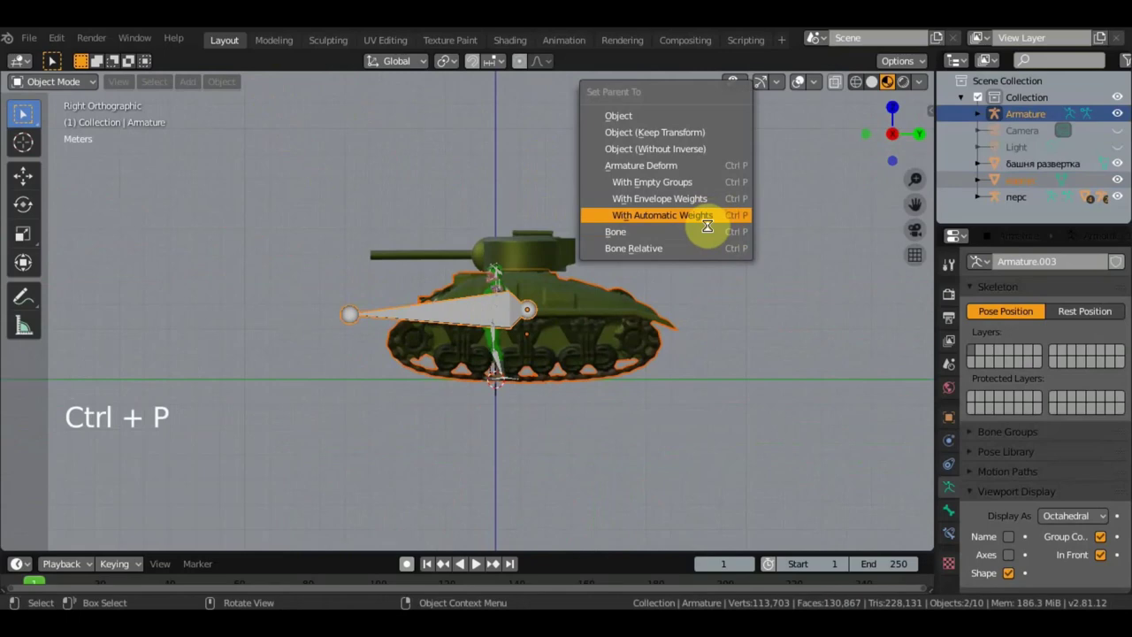
scroll("down", 3)
Step: Add a second armature for the tank from the side view and begin scaling it
middle_click(235, 215)
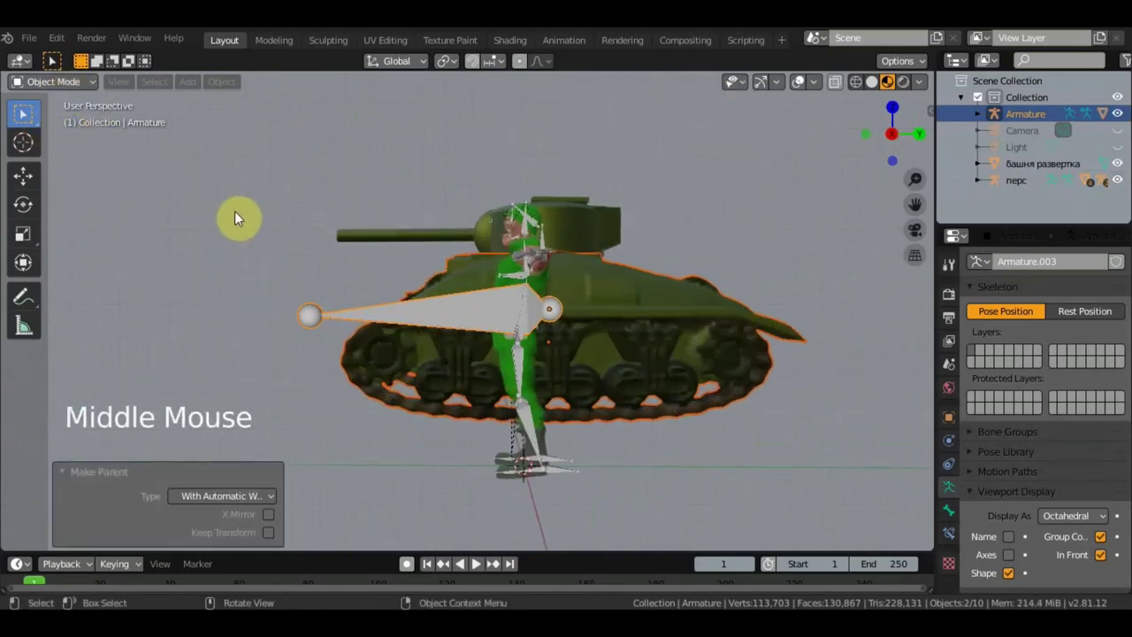
key("KP_3")
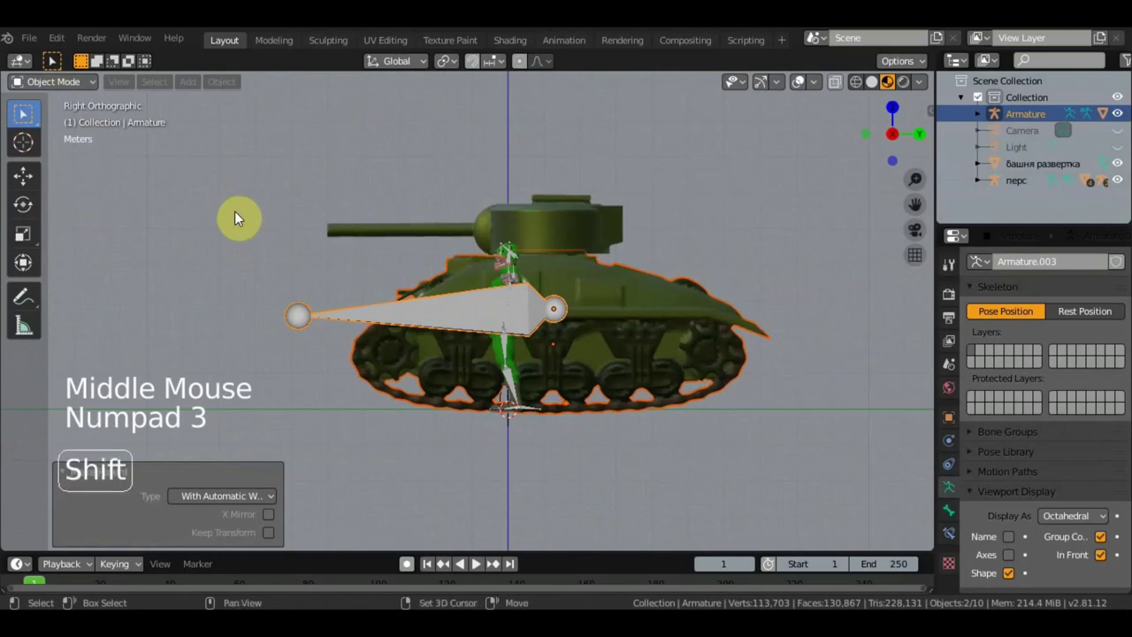
key("shift+a")
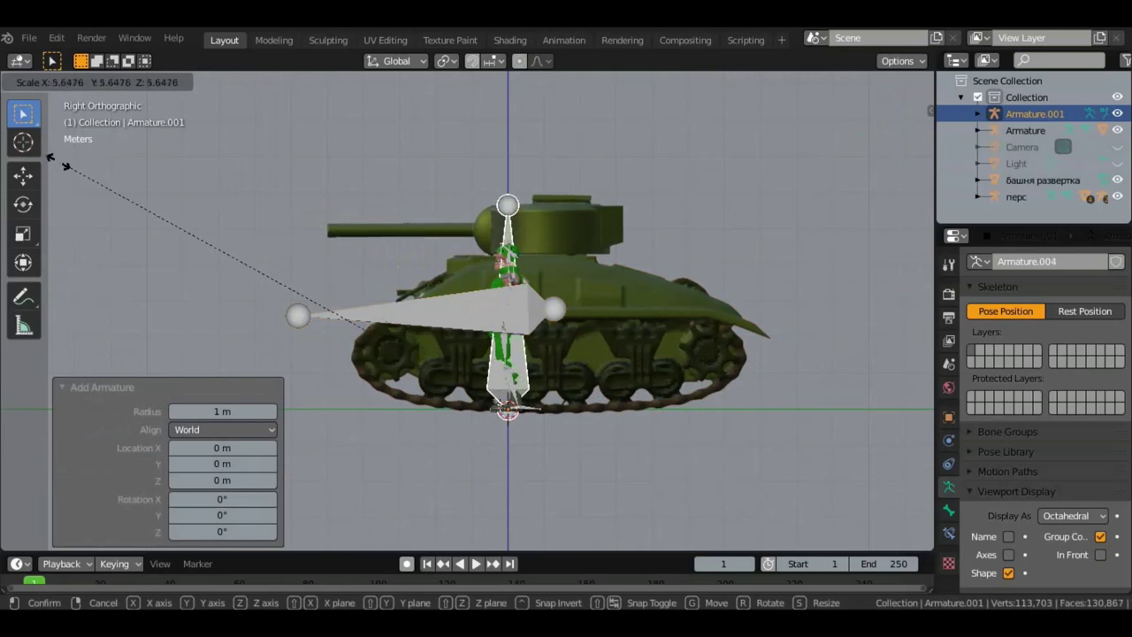
Step: Confirm the enlarged bone size and rotate it about -87° to lie horizontal
left_click(1069, 535)
key("r")
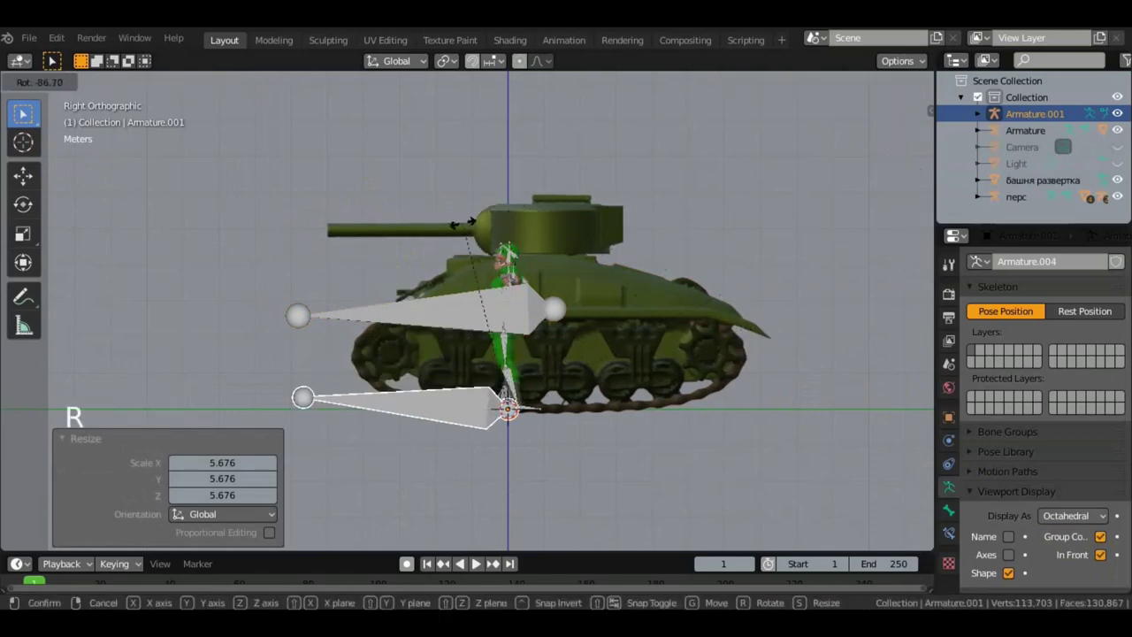
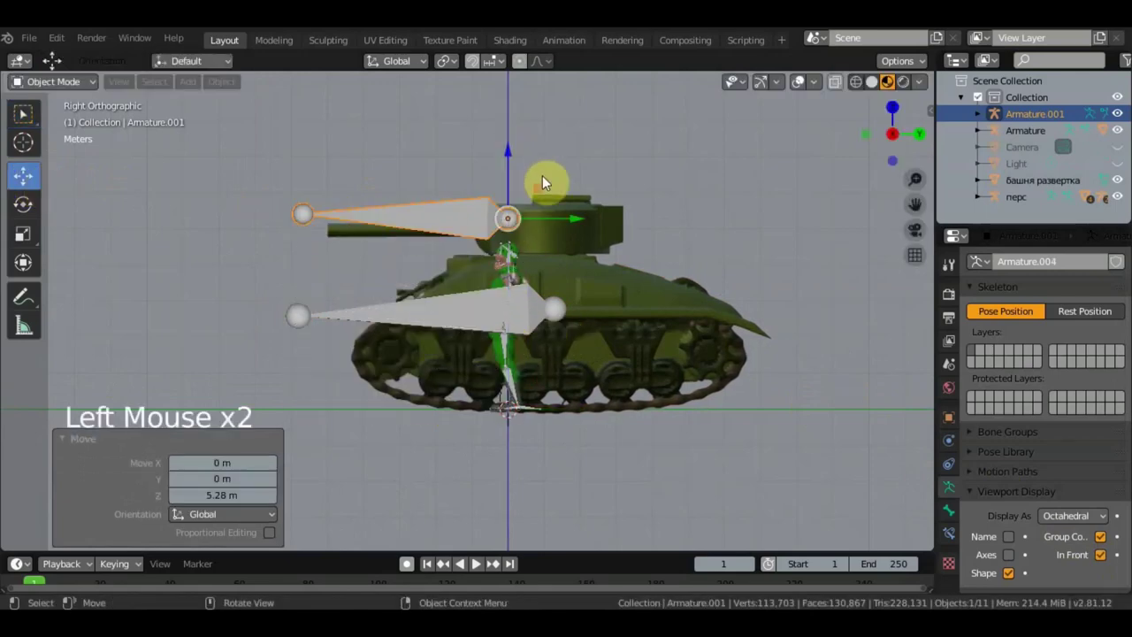
middle_click(673, 327)
Step: Position Armature.001 over the turret with the Move tool in top view
key("KP_7")
left_click(769, 269)
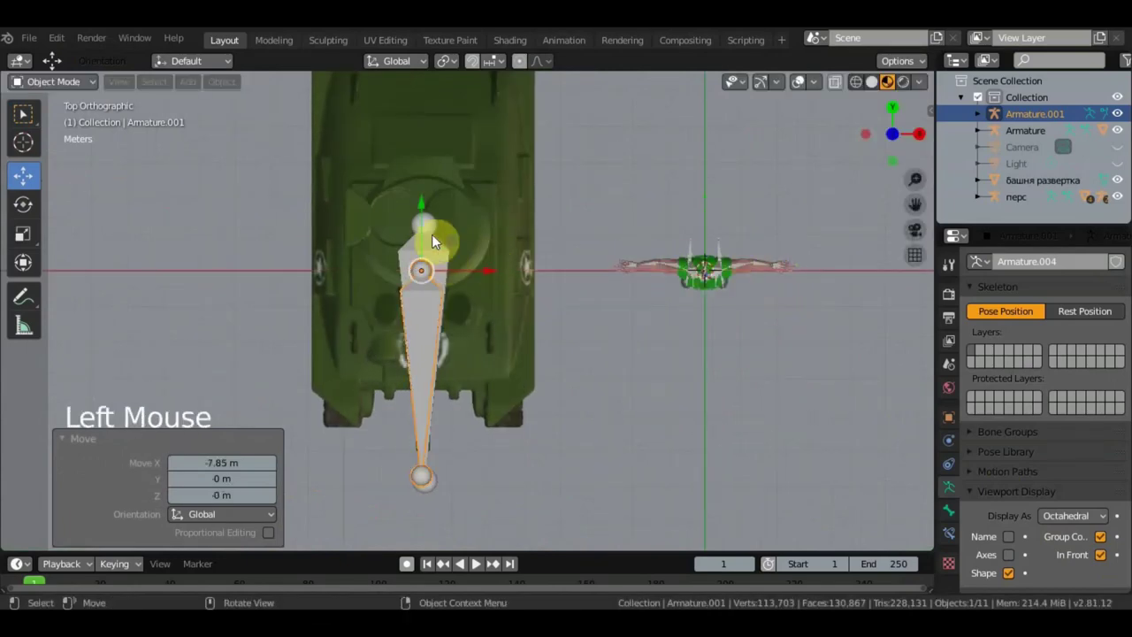
left_click(423, 198)
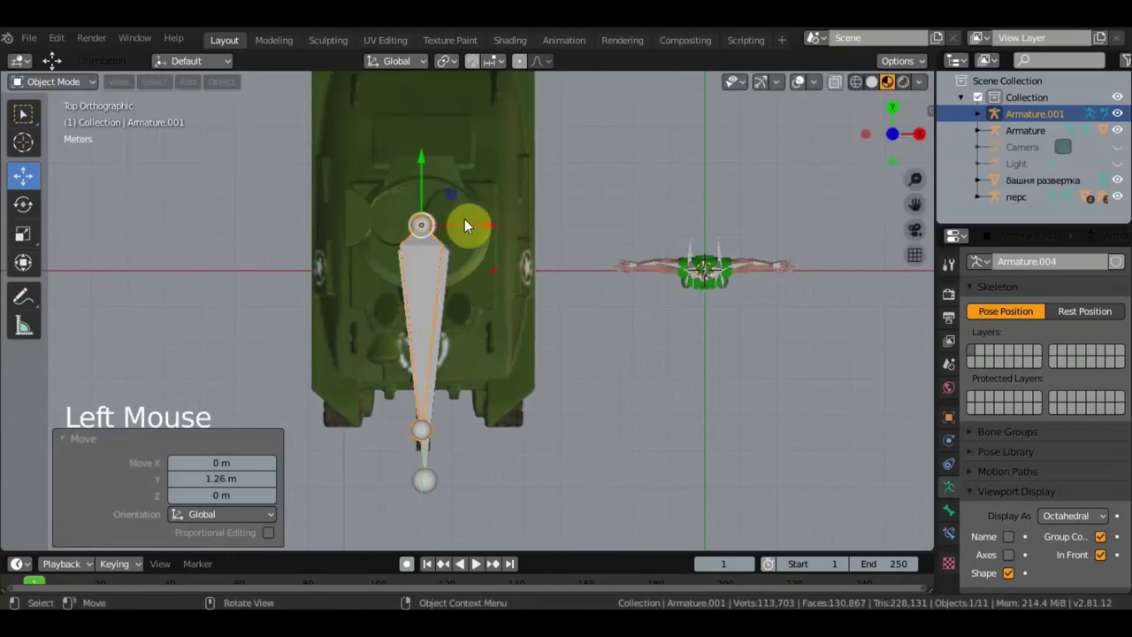
left_click(487, 222)
Step: Return to the side view and select the turret mesh башня развертка
middle_click(551, 192)
key("KP_3")
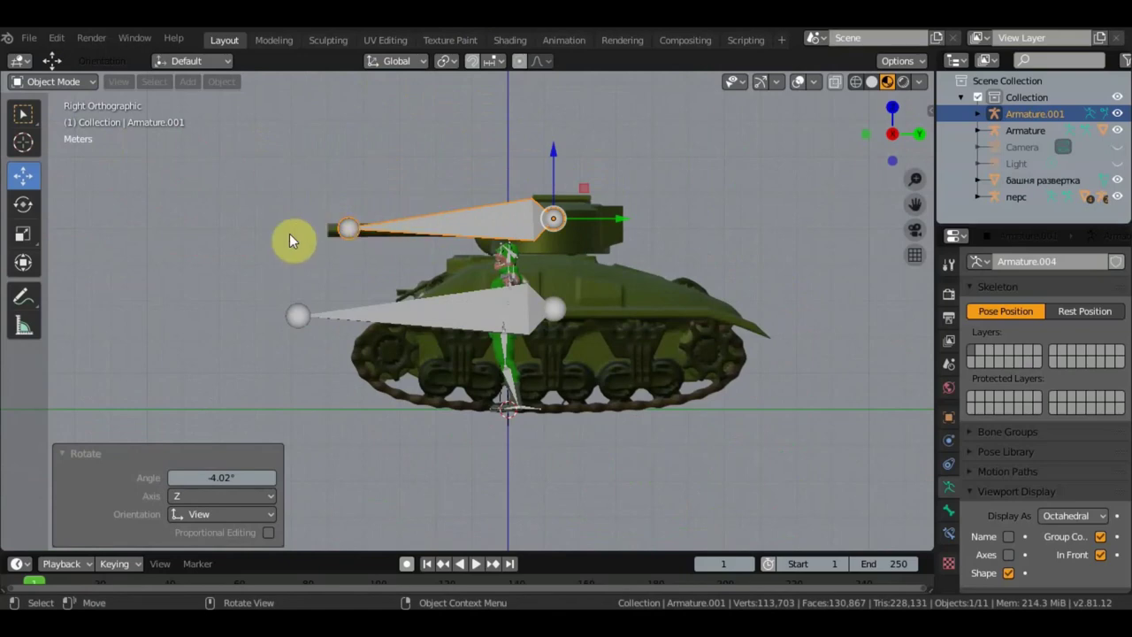
left_click(17, 125)
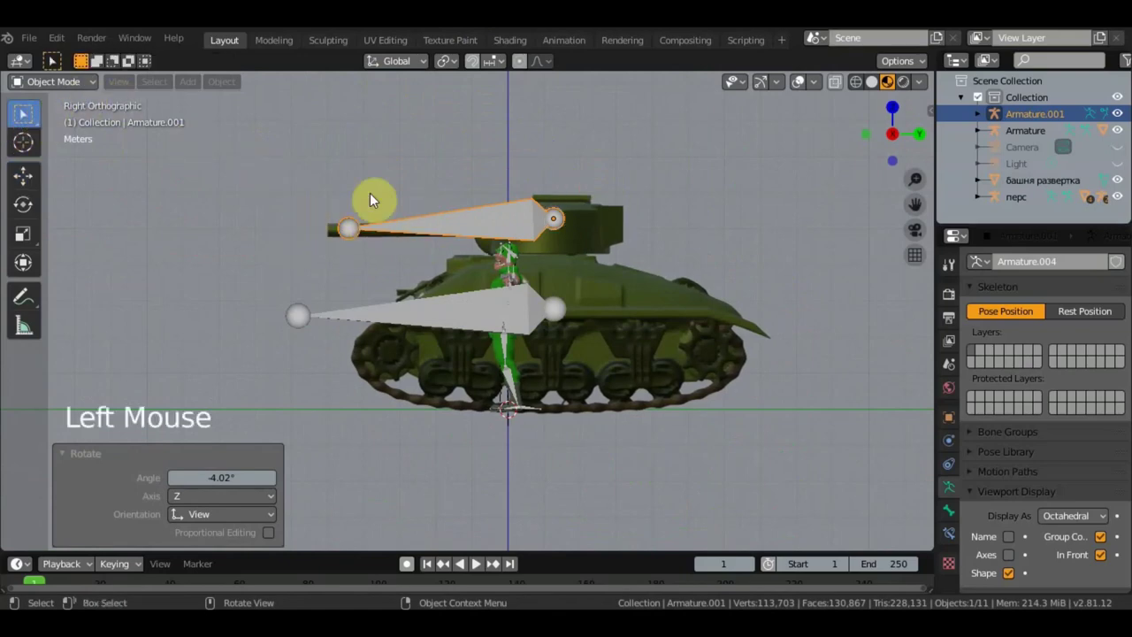
left_click(19, 82)
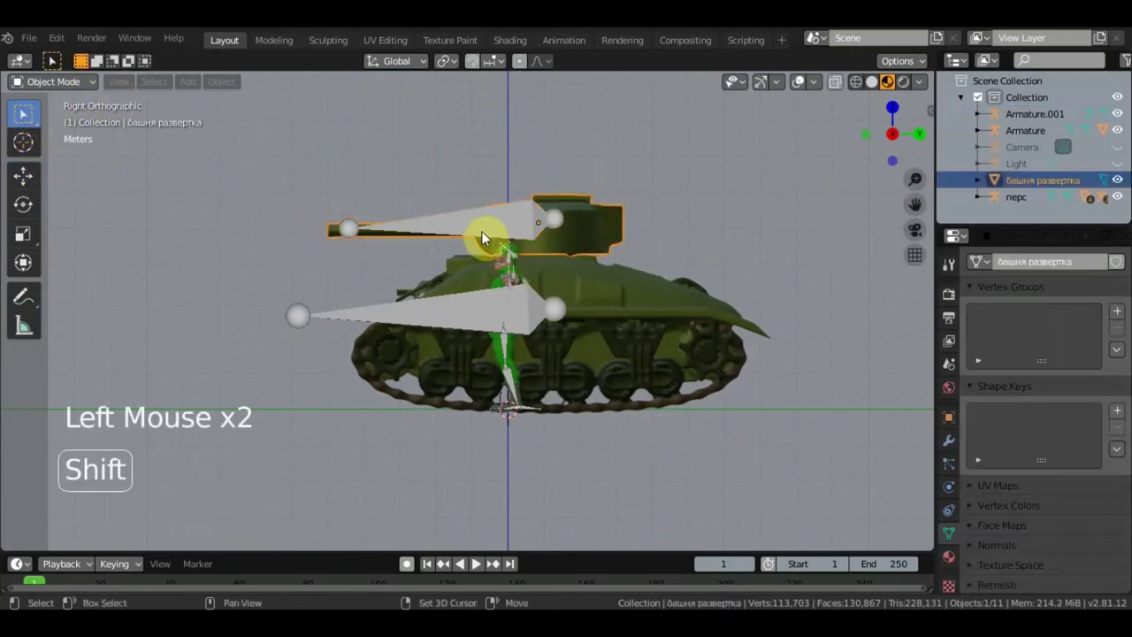
Step: Parent the turret to Armature.001
double_click(19, 82)
key("ctrl+p")
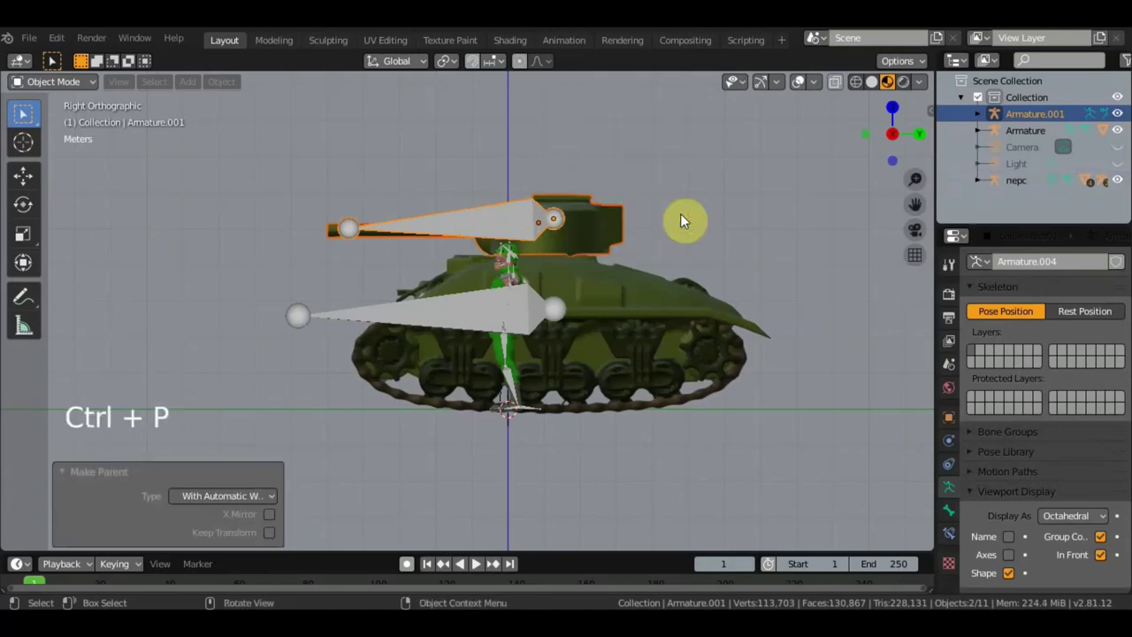
middle_click(746, 236)
middle_click(757, 215)
Step: Select the soldier's перс rig, switch it to Pose Mode and view it from the front
scroll("up", 3)
middle_click(665, 230)
middle_click(668, 245)
left_click(502, 244)
left_click(82, 86)
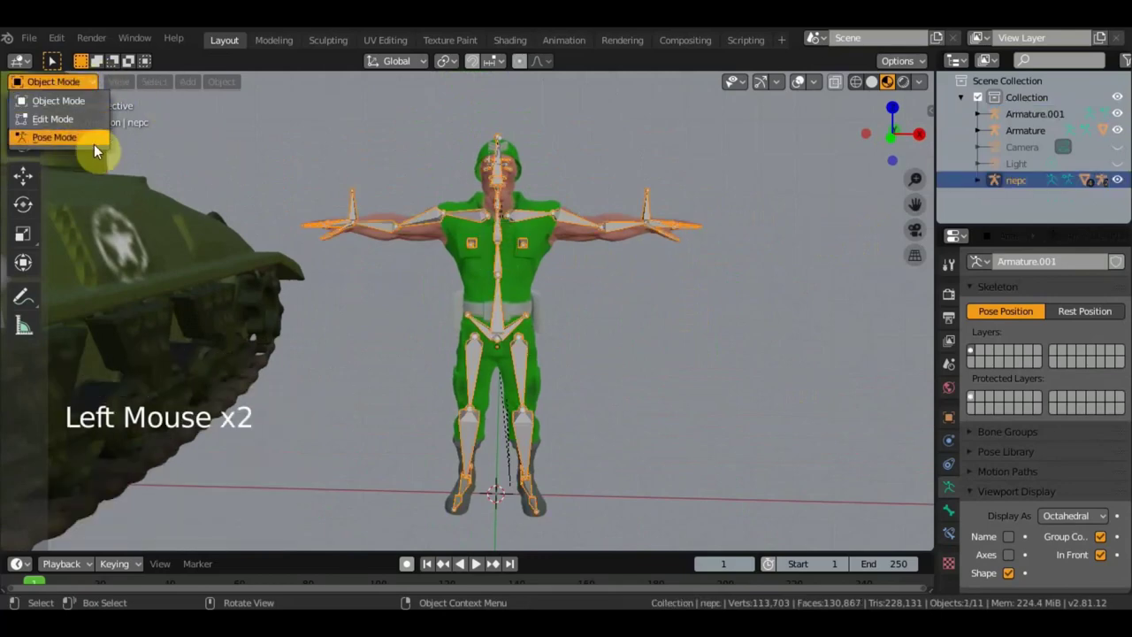
key("KP_1")
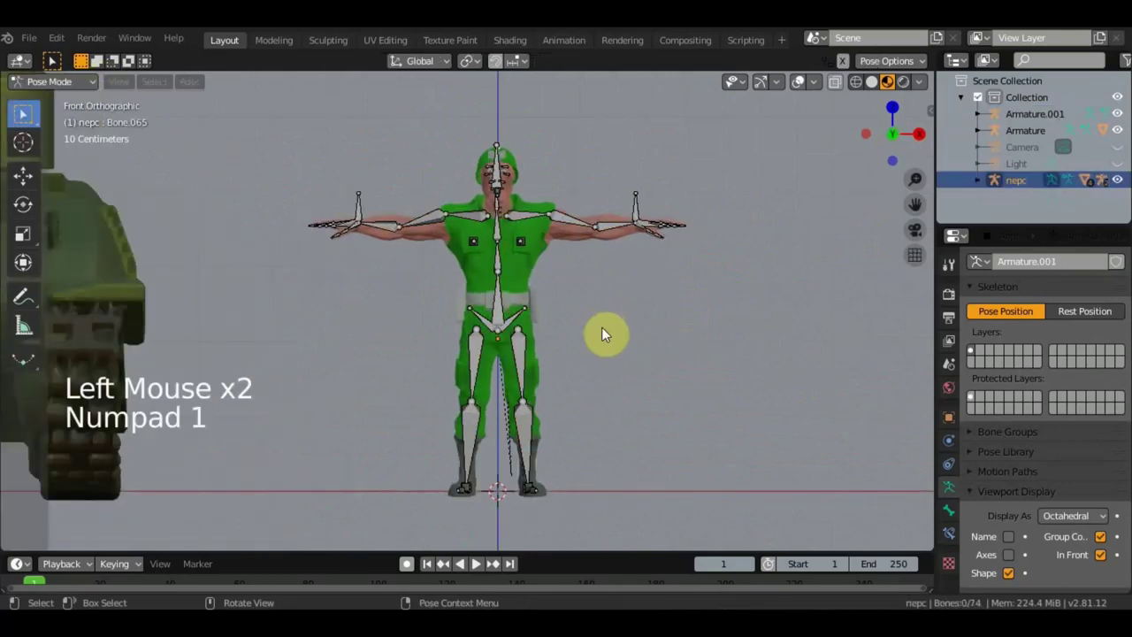
scroll("up", 3)
Step: Add an IK constraint to the right forearm targeting the bone at the right wrist
scroll("down", 3)
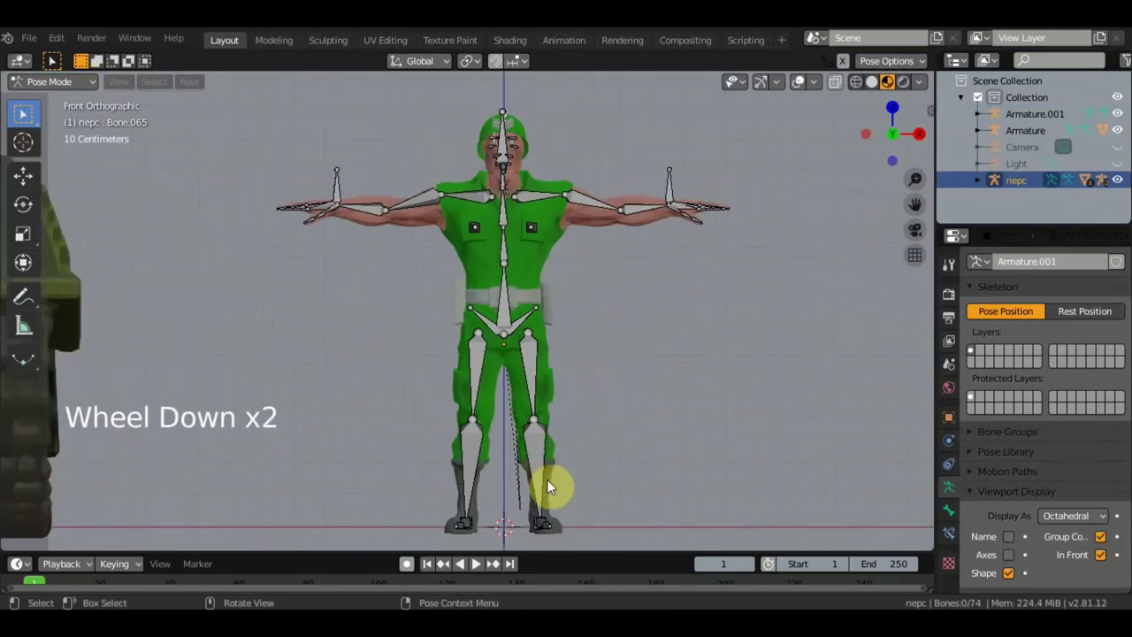
middle_click(379, 480)
scroll("down", 3)
middle_click(423, 460)
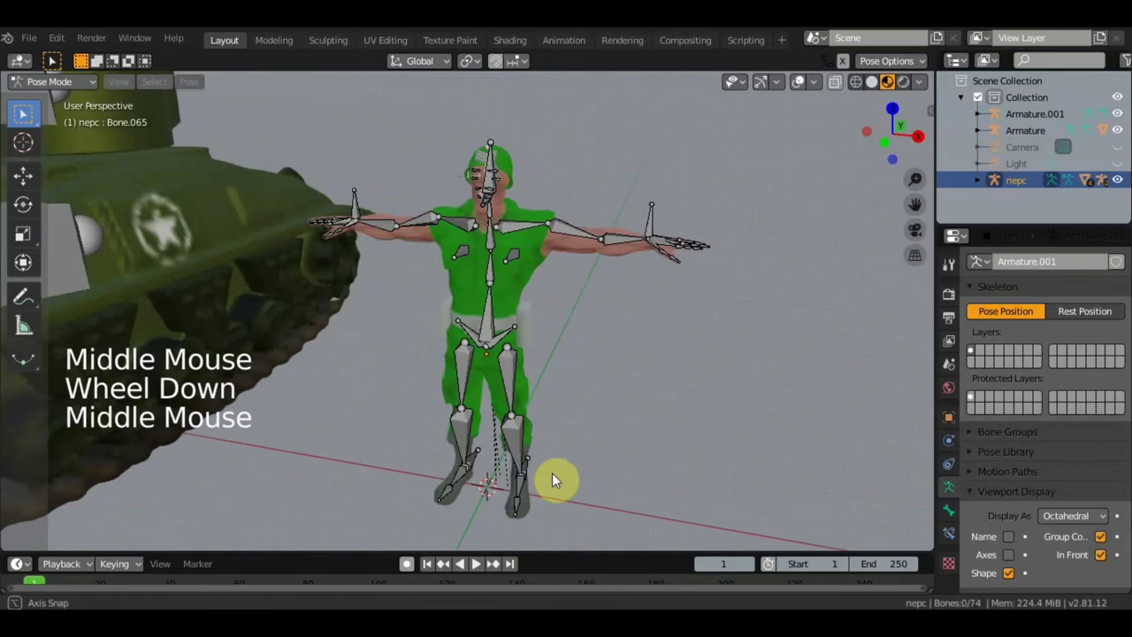
middle_click(682, 365)
middle_click(724, 356)
middle_click(726, 361)
scroll("up", 3)
scroll("down", 3)
left_click(784, 233)
left_click(738, 252)
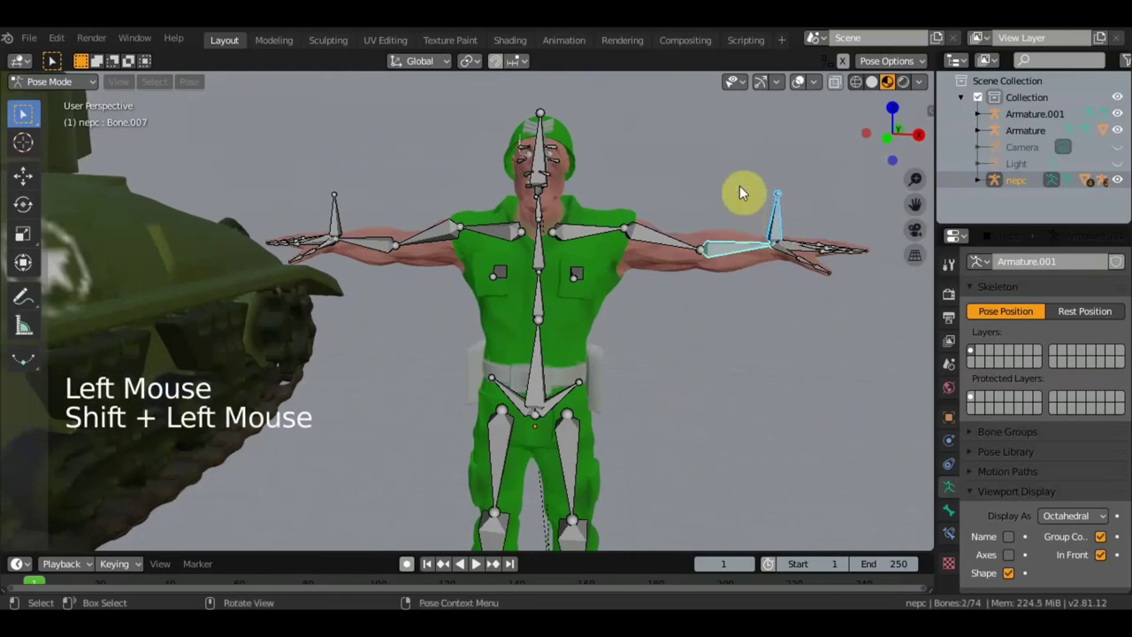
key("ctrl+shift+c")
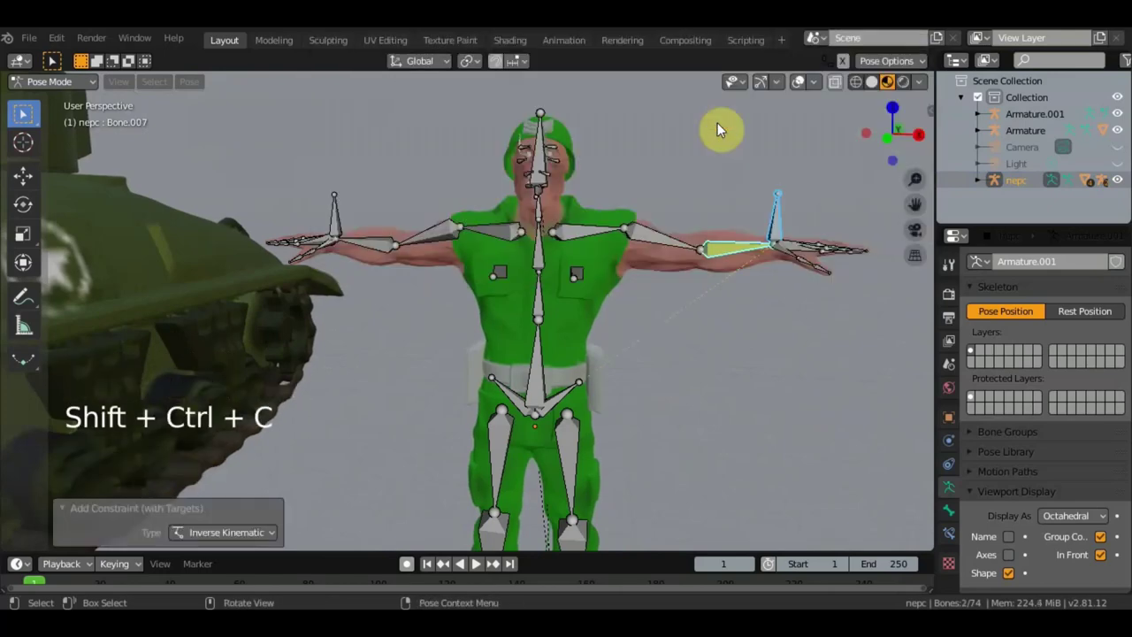
Step: Add an IK constraint to the other forearm targeting its wrist bone
left_click(335, 217)
left_click(374, 247)
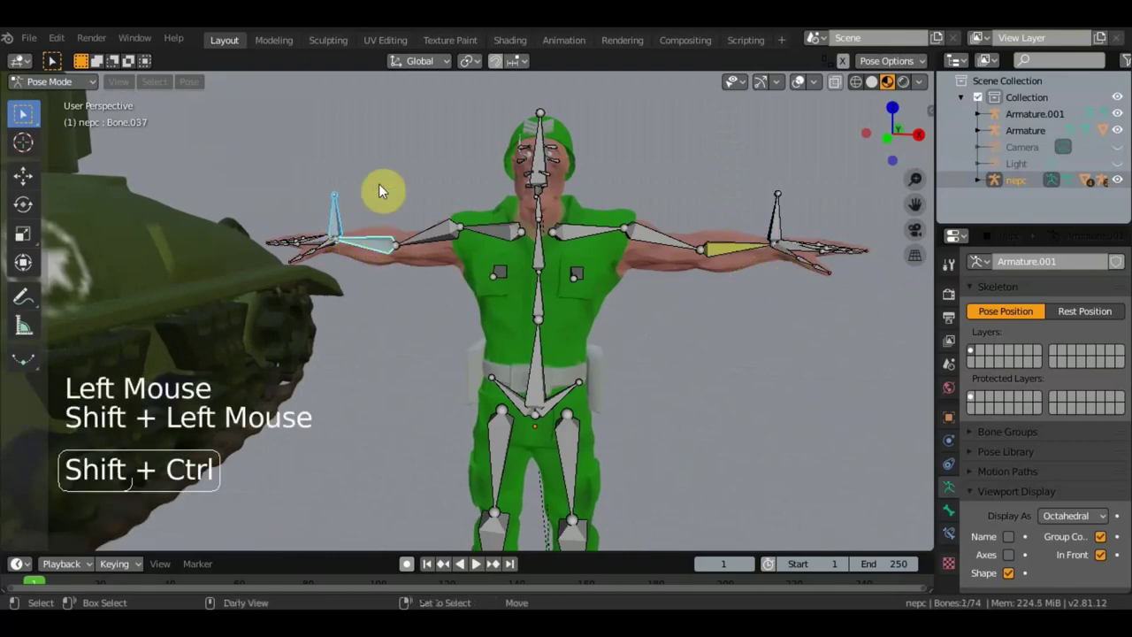
key("ctrl+shift+c")
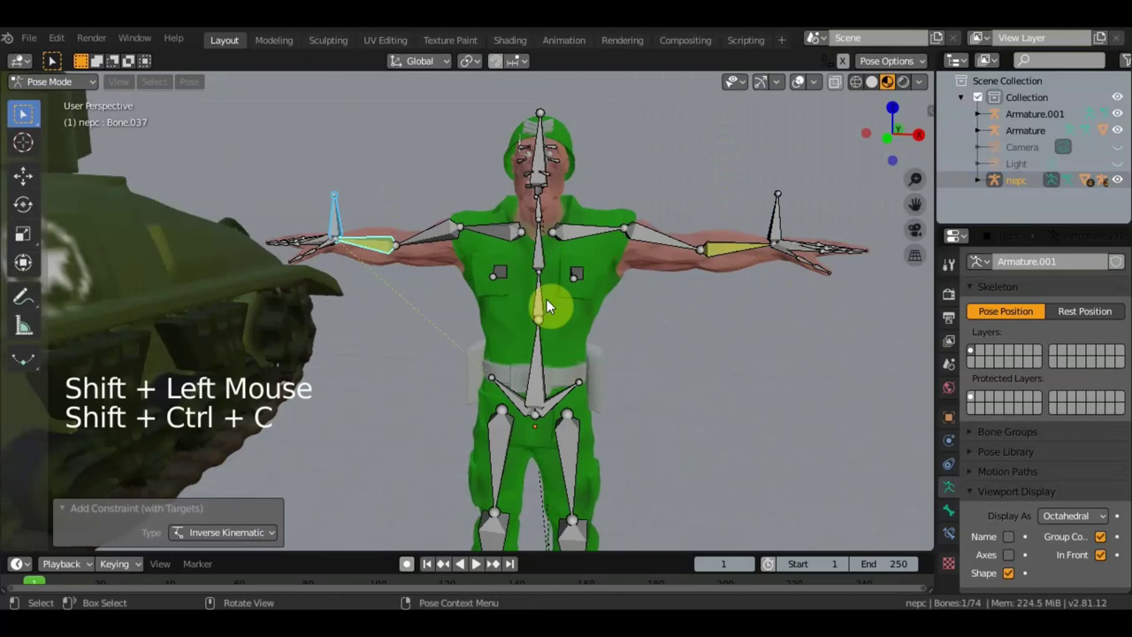
Step: Add another IK constraint to a further bone pair viewed from below
scroll("down", 3)
middle_click(636, 300)
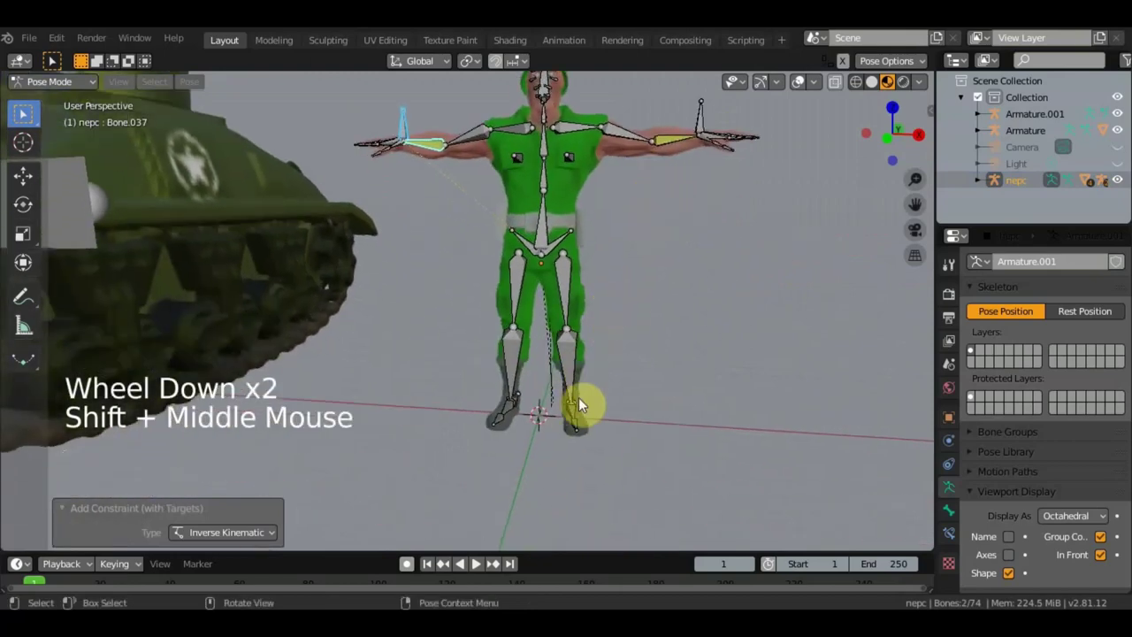
middle_click(568, 395)
left_click(498, 444)
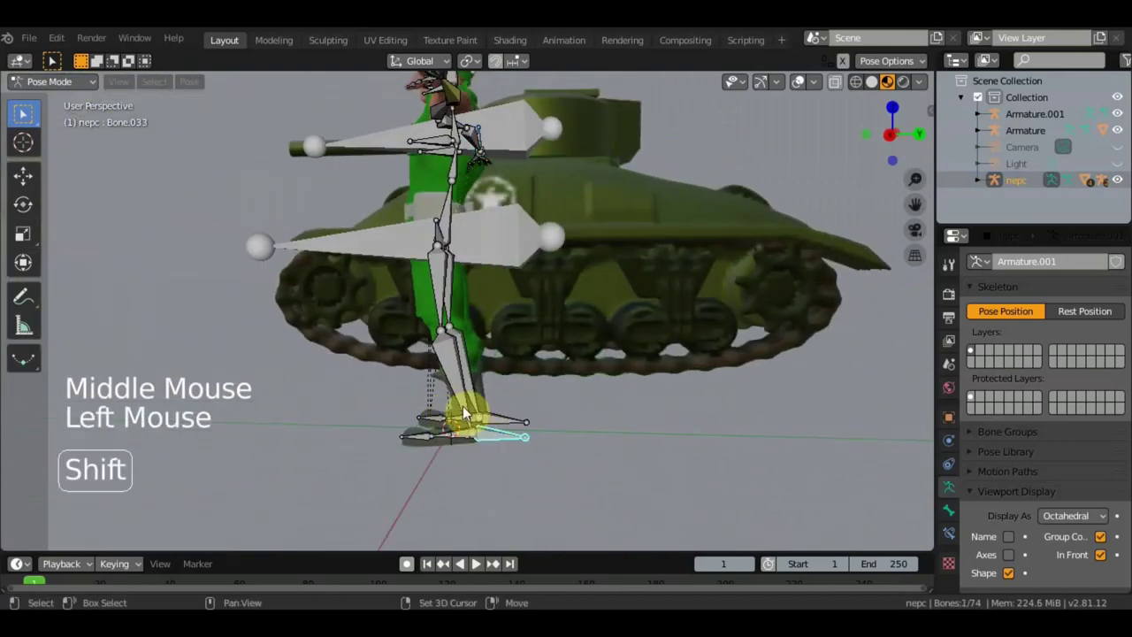
left_click(467, 400)
key("ctrl+shift+c")
left_click(507, 422)
middle_click(480, 418)
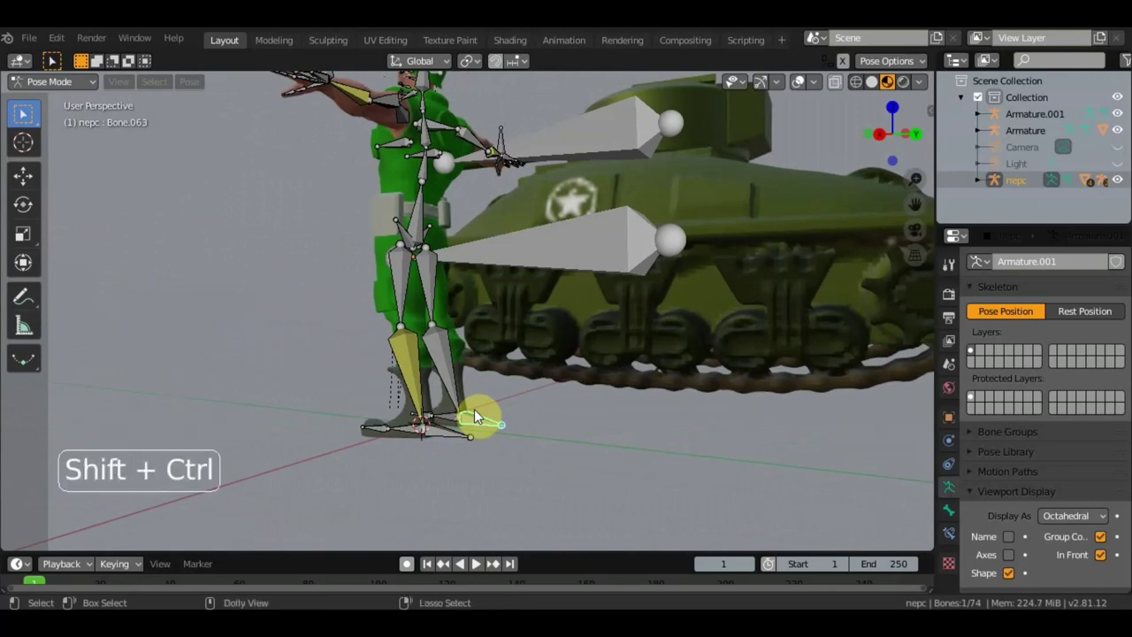
left_click(451, 390)
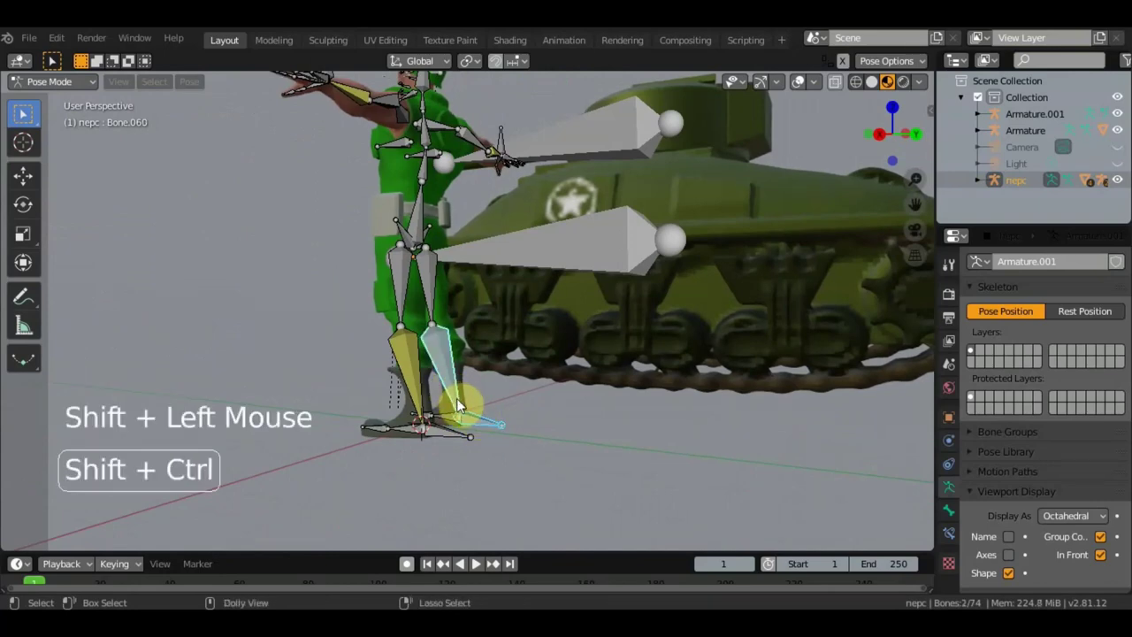
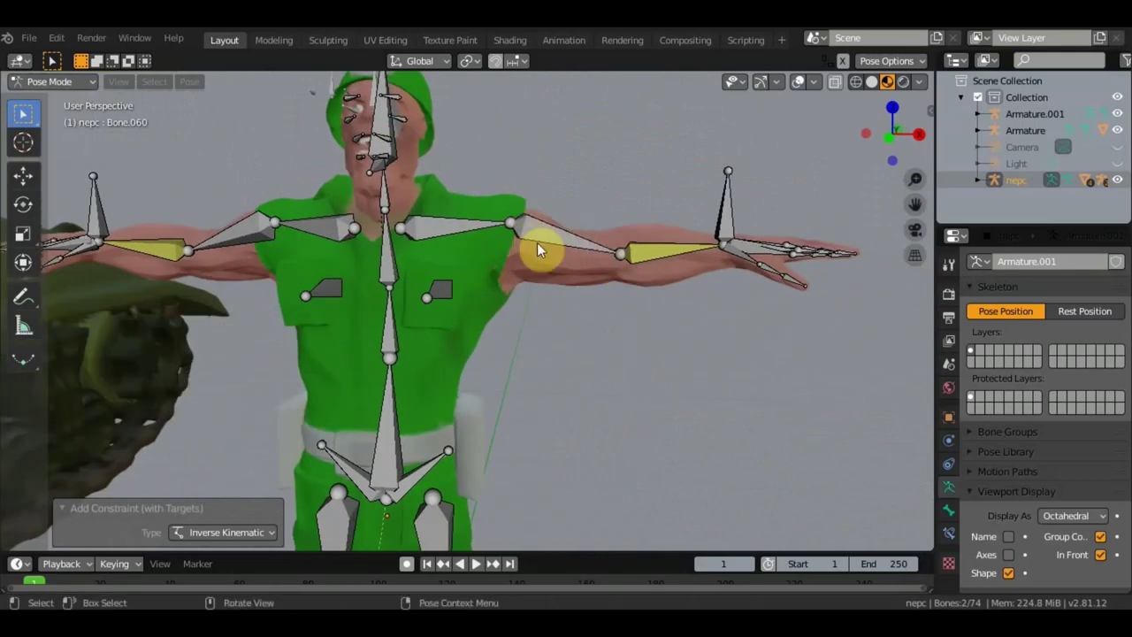
Step: Give the right forearm an IK constraint targeting the control bone above the hand
left_click(549, 242)
scroll("down", 3)
key("ctrl+shift+c")
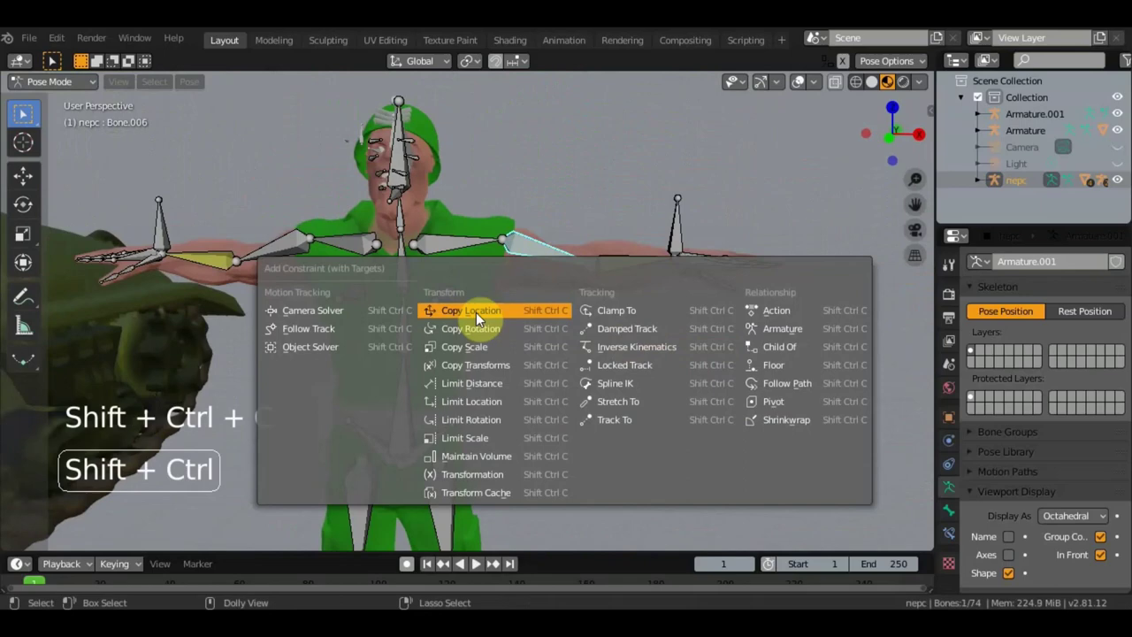
key("ctrl+shift+c")
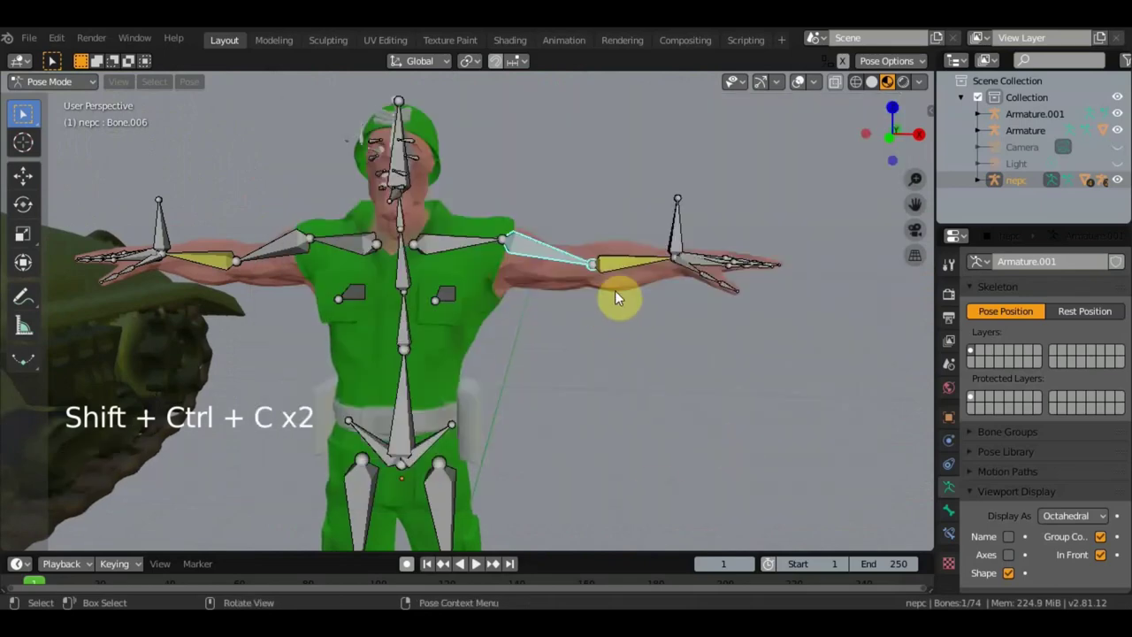
left_click(626, 268)
key("ctrl+shift+c")
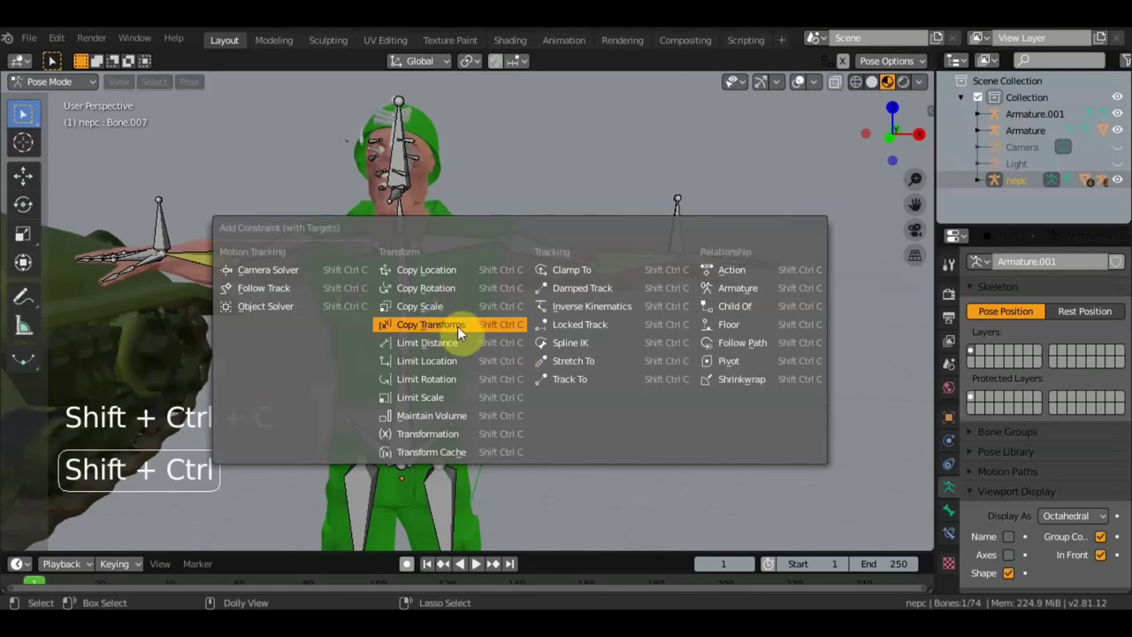
key("c")
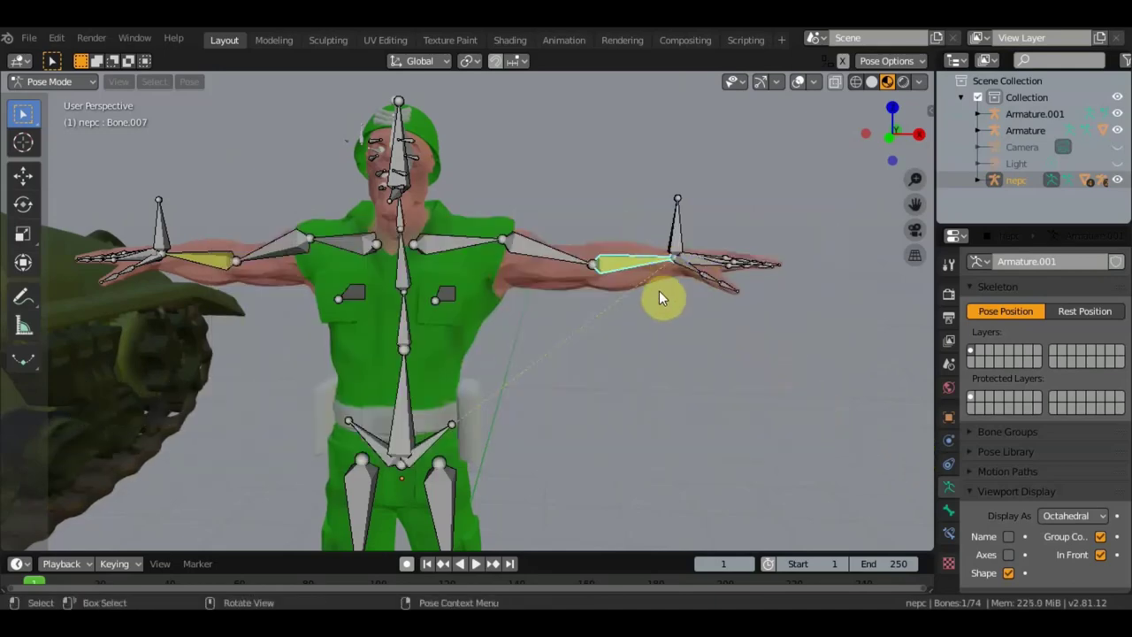
Step: Drag the hand's control bone in front view to test that the arm bends
scroll("down", 3)
middle_click(695, 386)
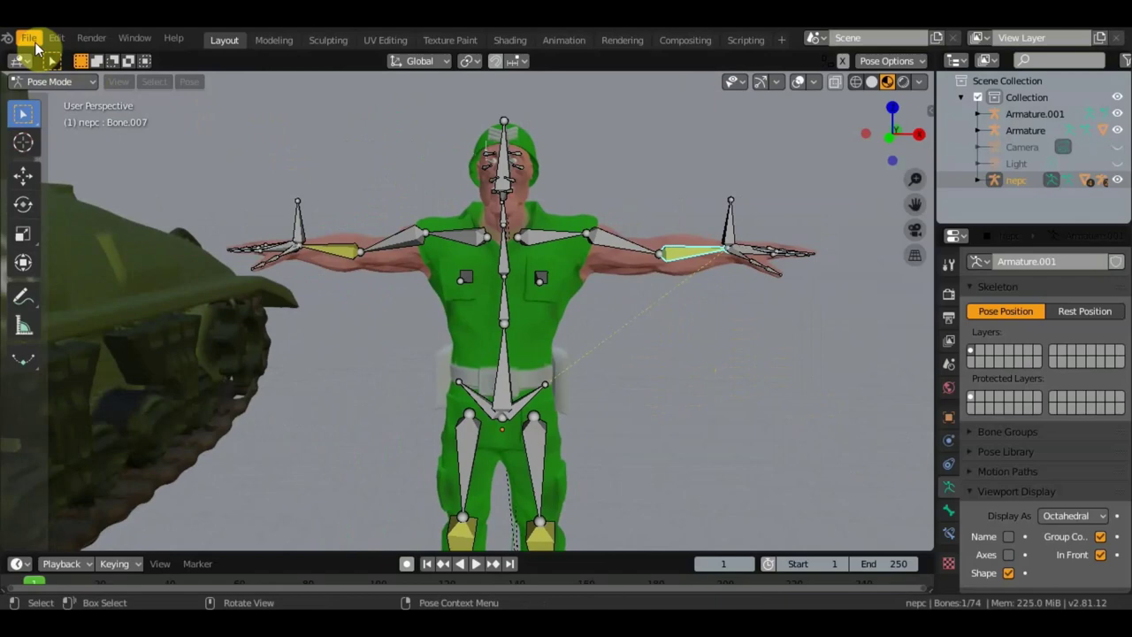
left_click(39, 46)
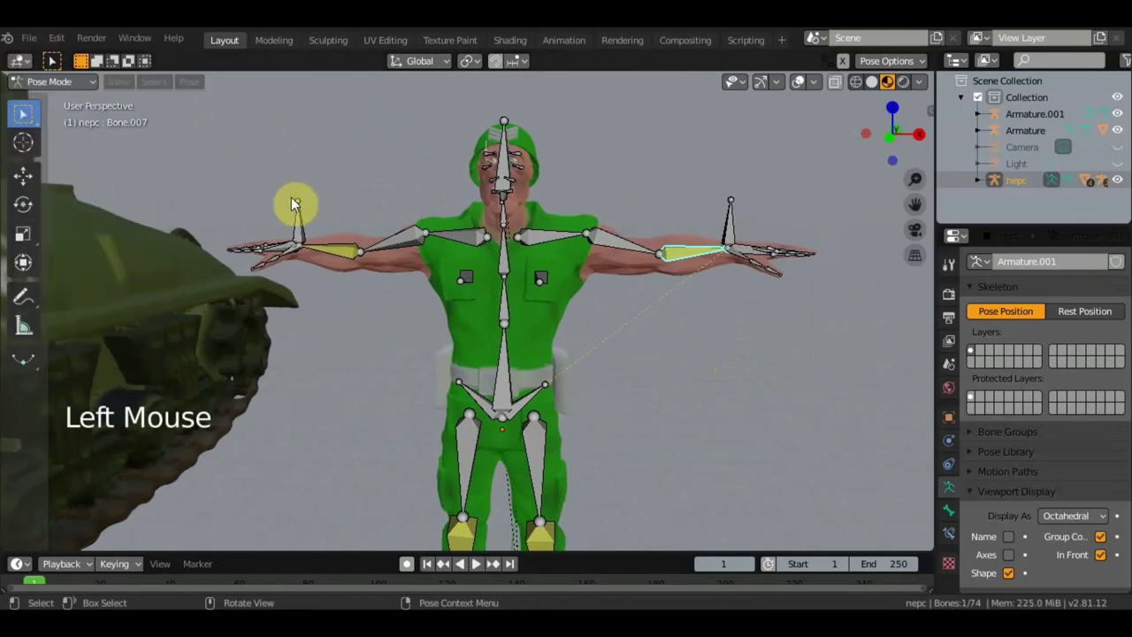
key("KP_1")
left_click(711, 230)
key("g")
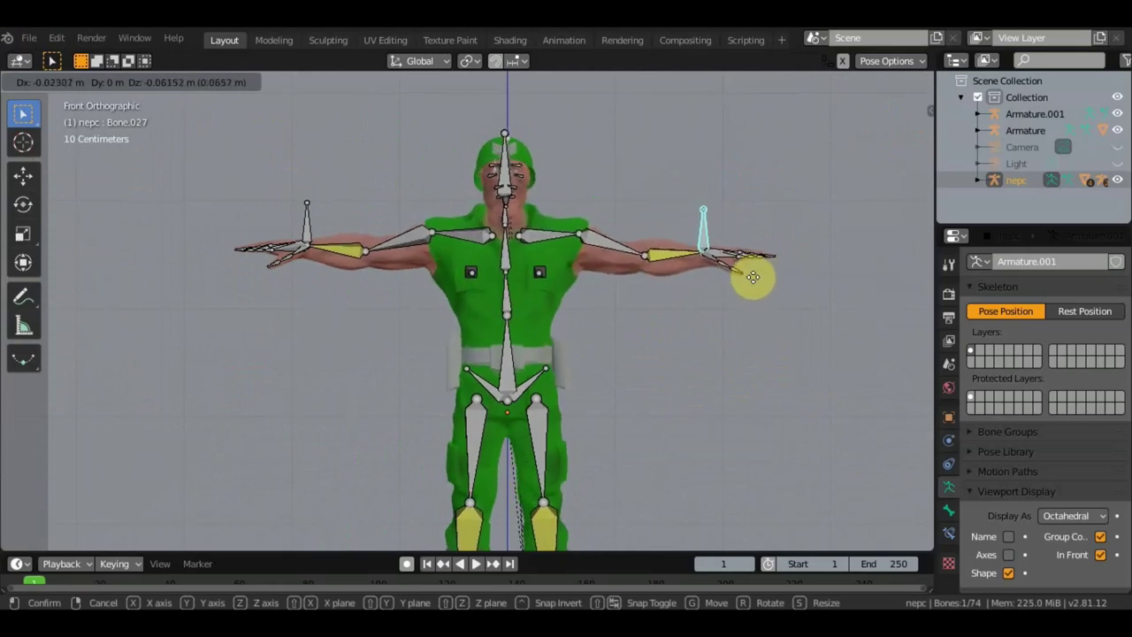
left_click(680, 258)
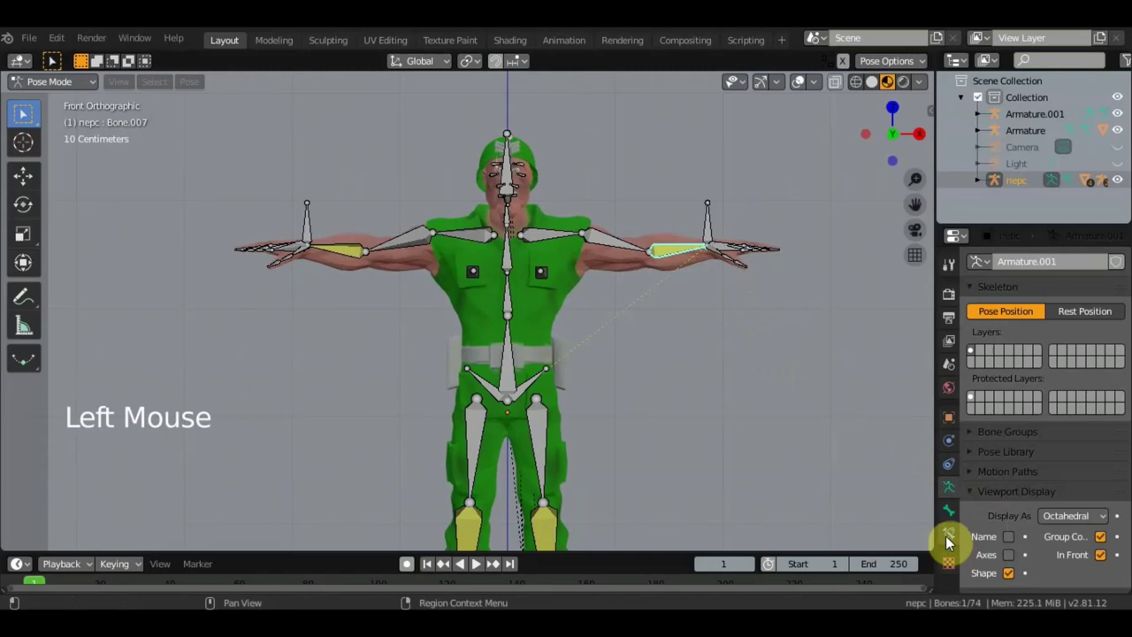
Step: Set the IK chain length to 2 on both forearm constraints
left_click(999, 518)
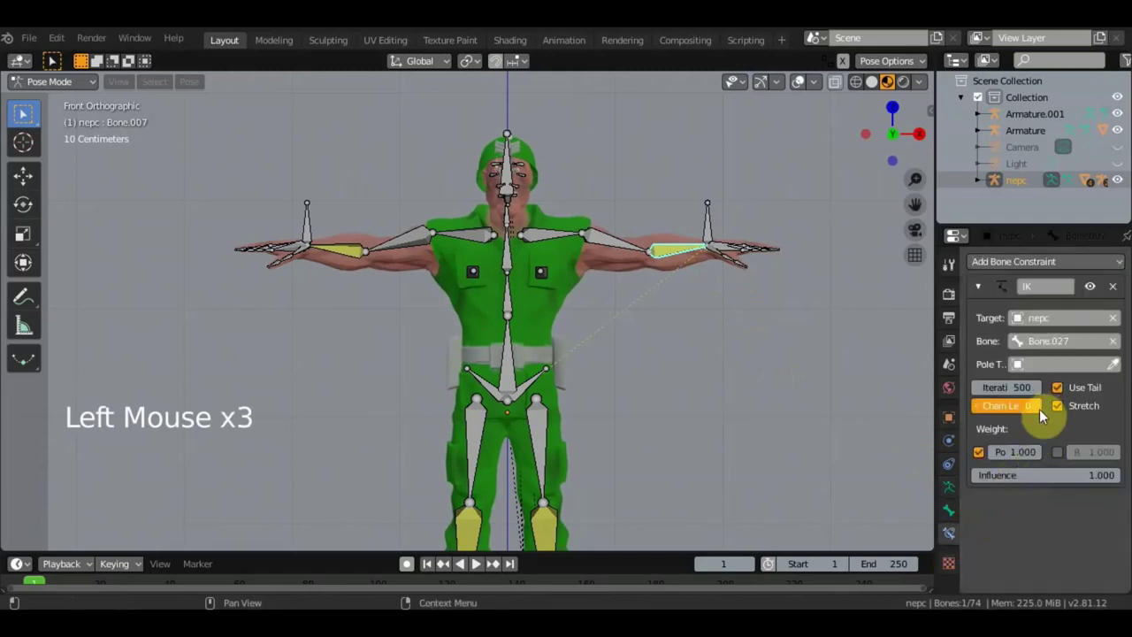
double_click(1019, 318)
left_click(1019, 319)
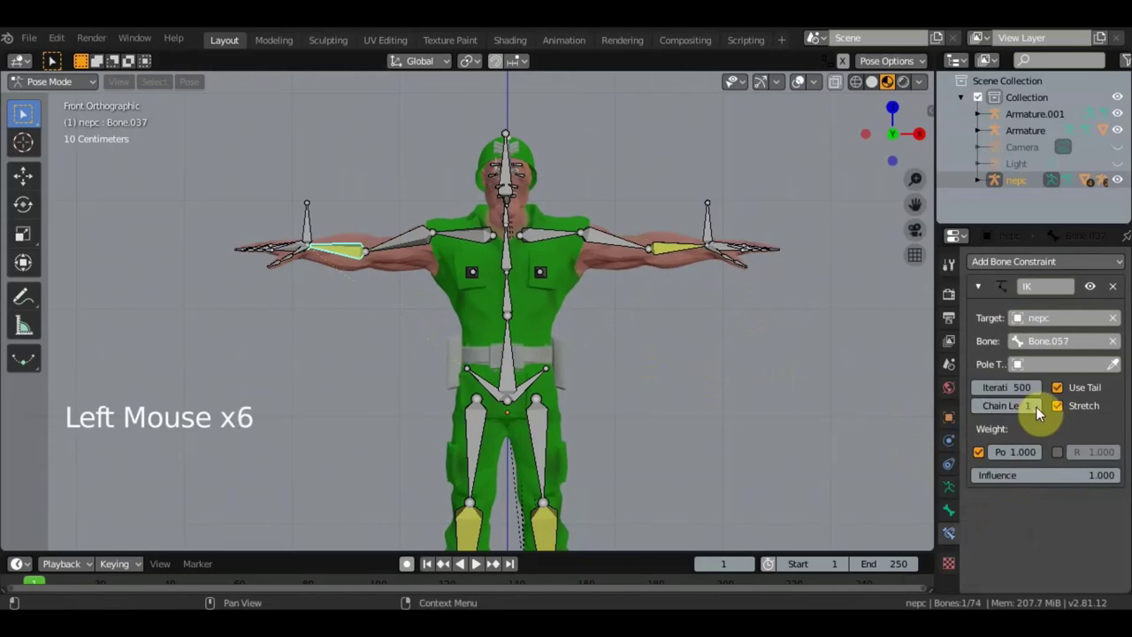
double_click(1043, 415)
Step: Set the IK chain length to 2 on the leg constraints
middle_click(1019, 366)
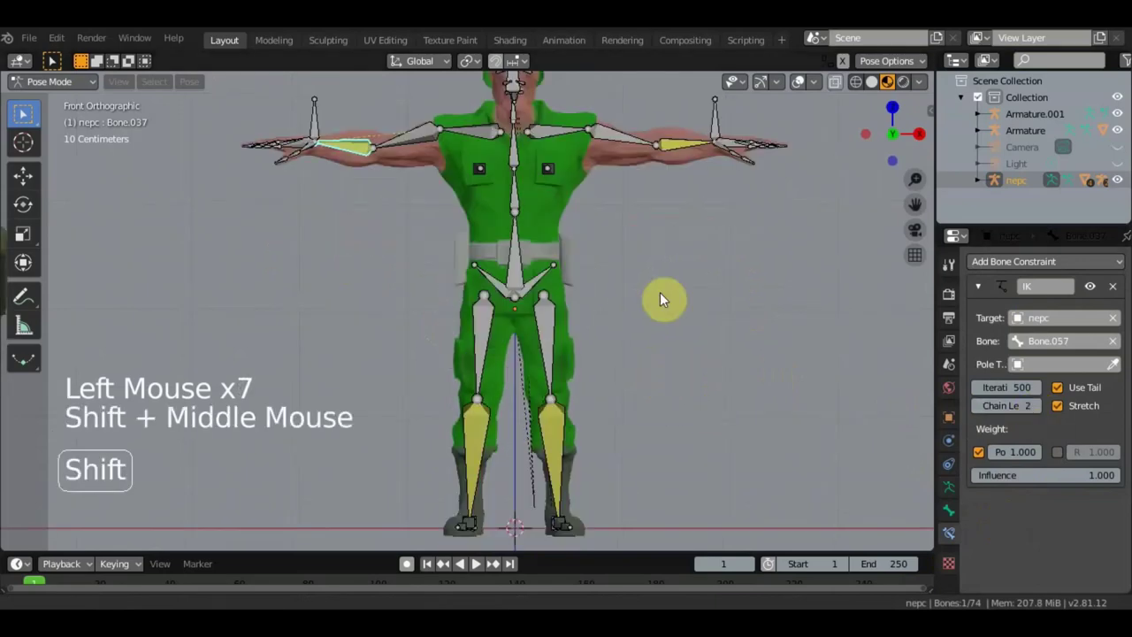
left_click(1018, 365)
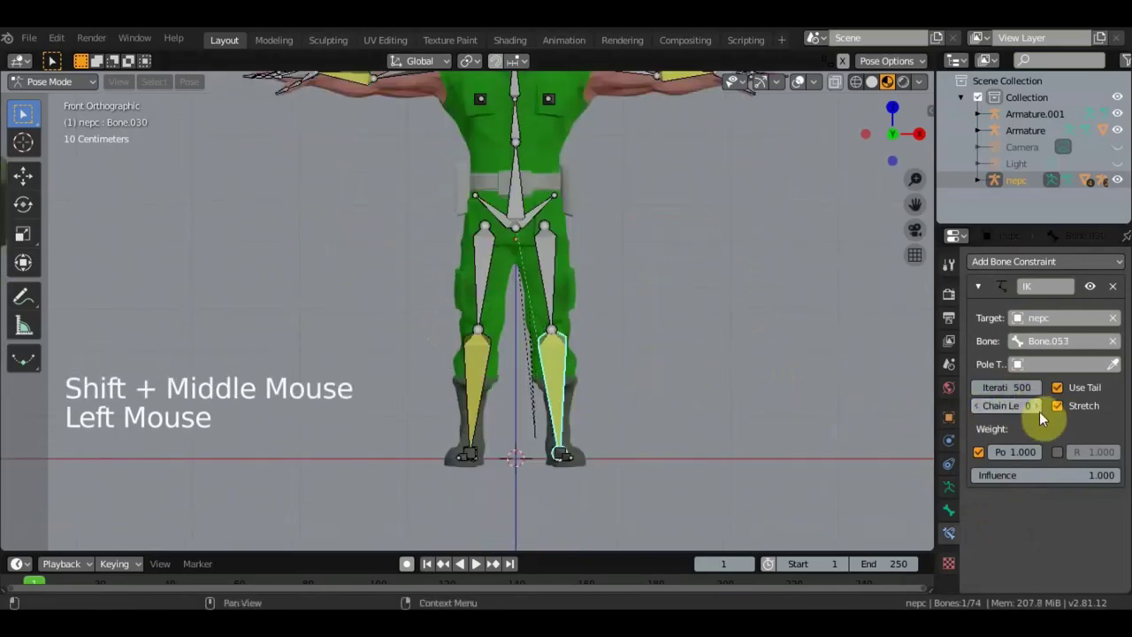
left_click(1018, 366)
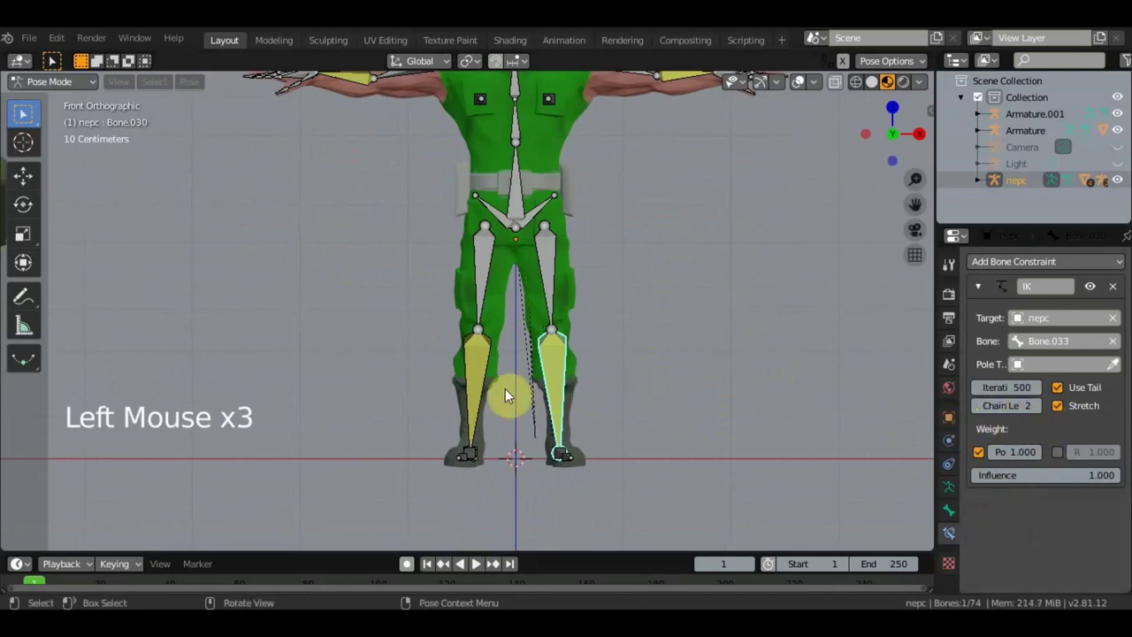
double_click(1019, 365)
left_click(1019, 365)
left_click(1019, 365)
Step: Drag the hand's control bone again to check the arm follows it
middle_click(1019, 366)
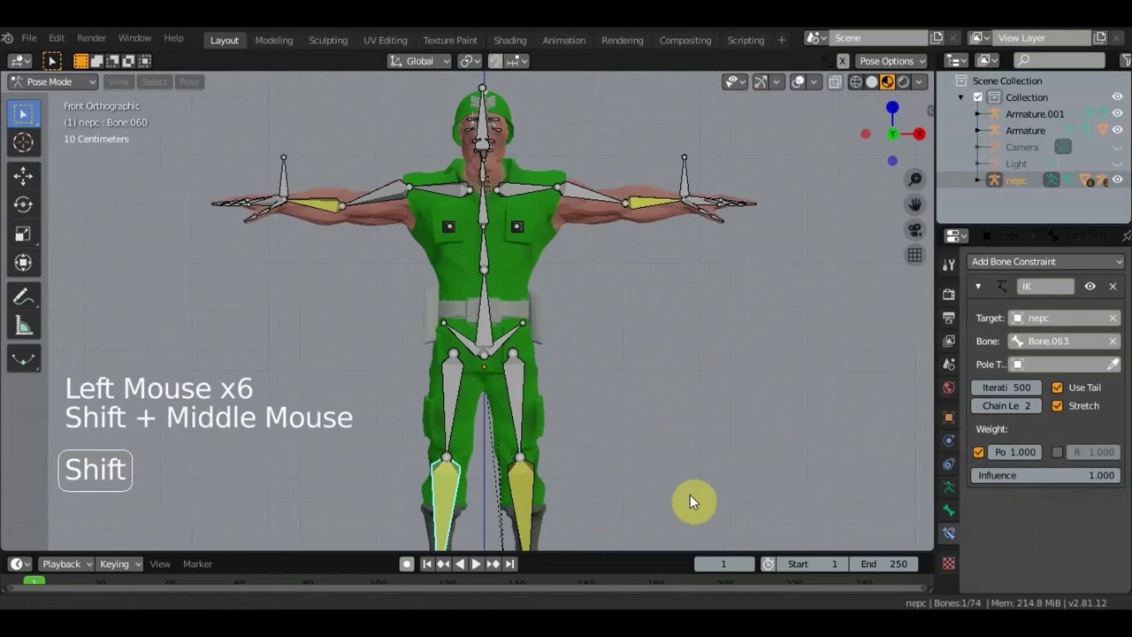
left_click(688, 189)
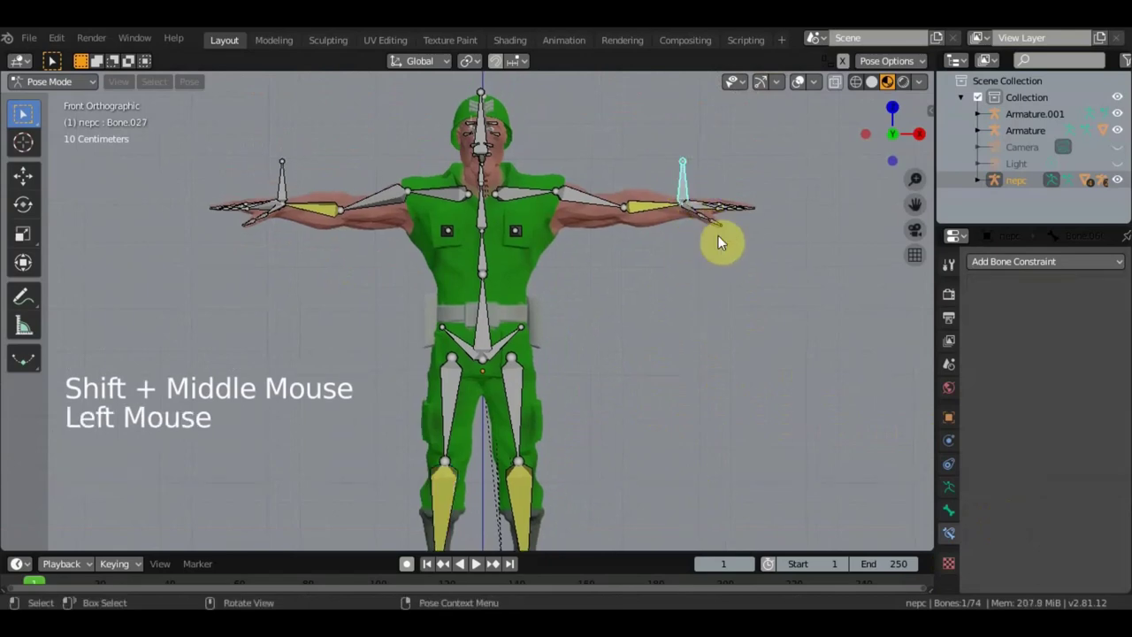
key("g")
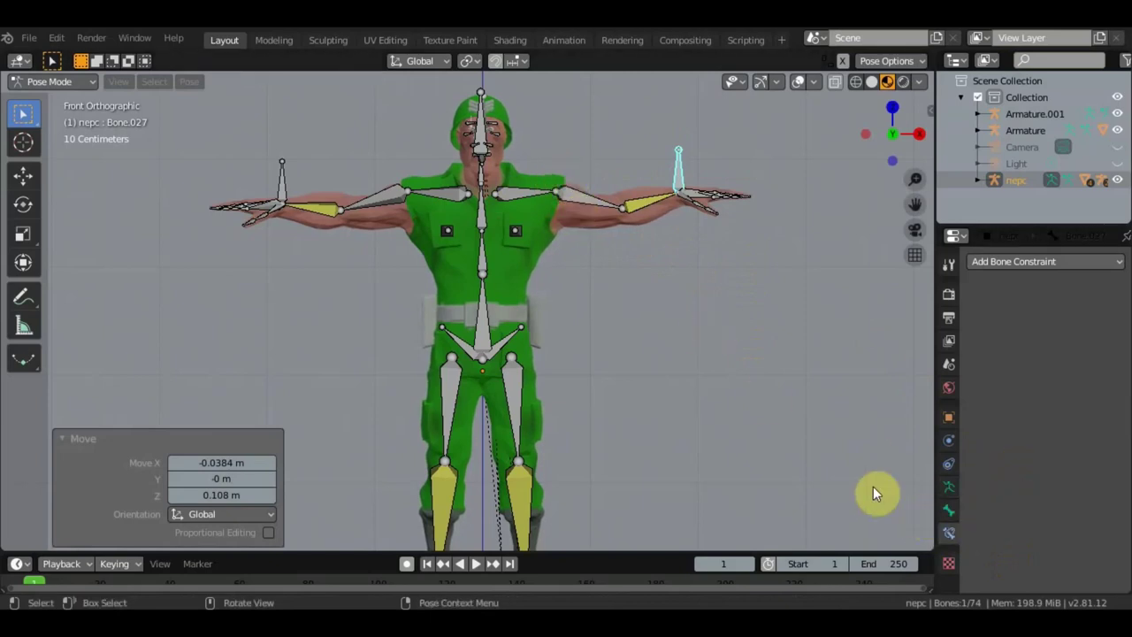
Step: Move the hand control bone once more to verify the arm bends with it
left_click(646, 209)
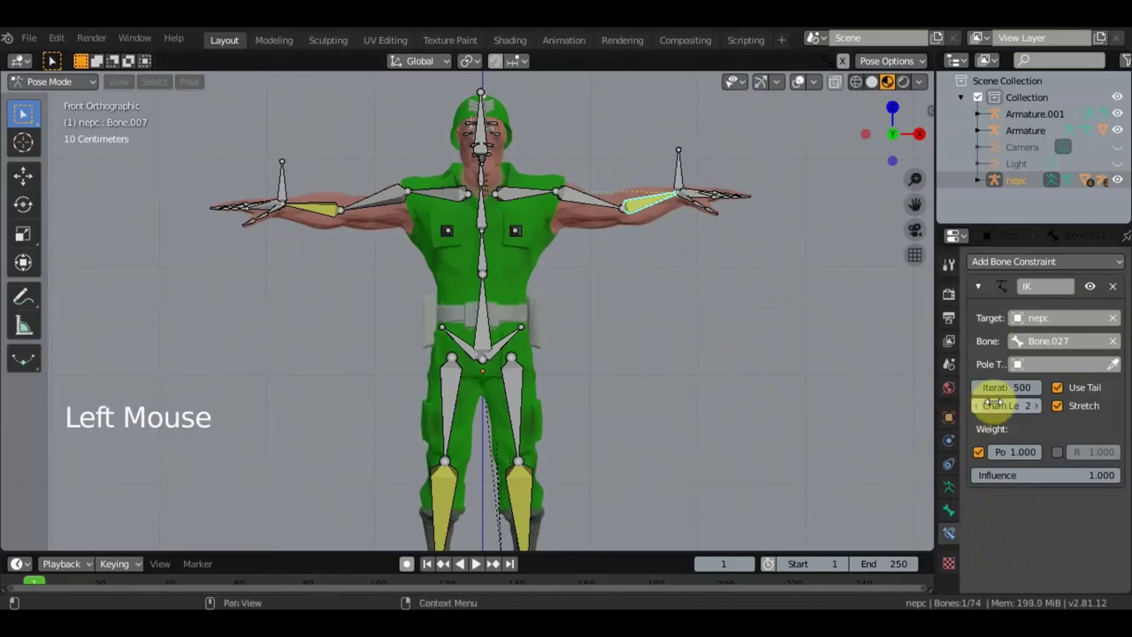
left_click(1019, 316)
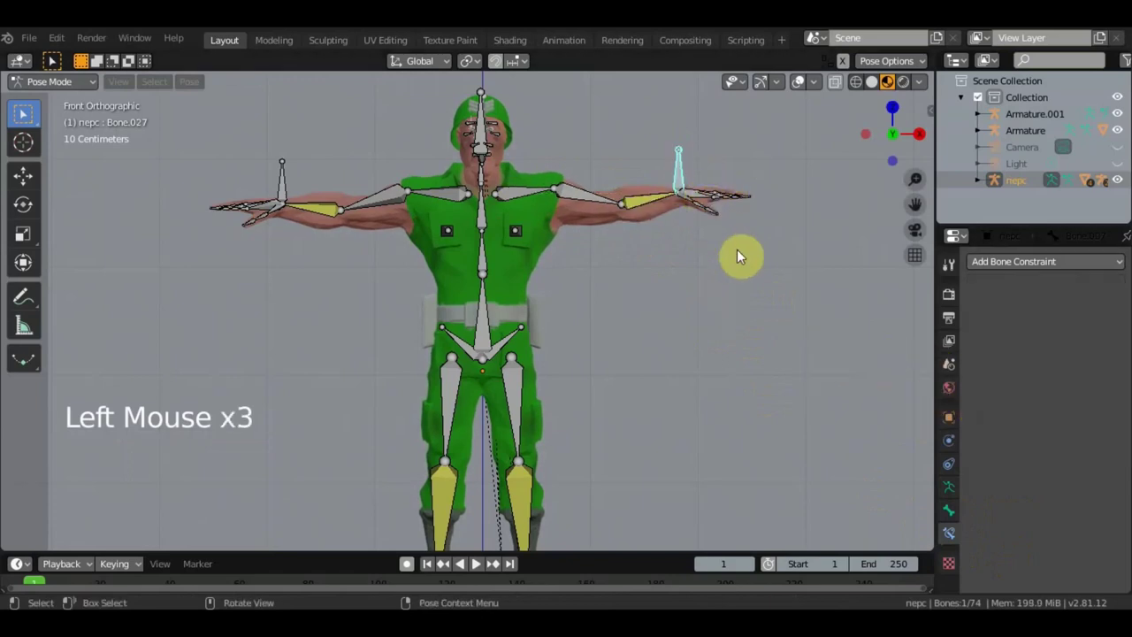
key("g")
left_click(736, 257)
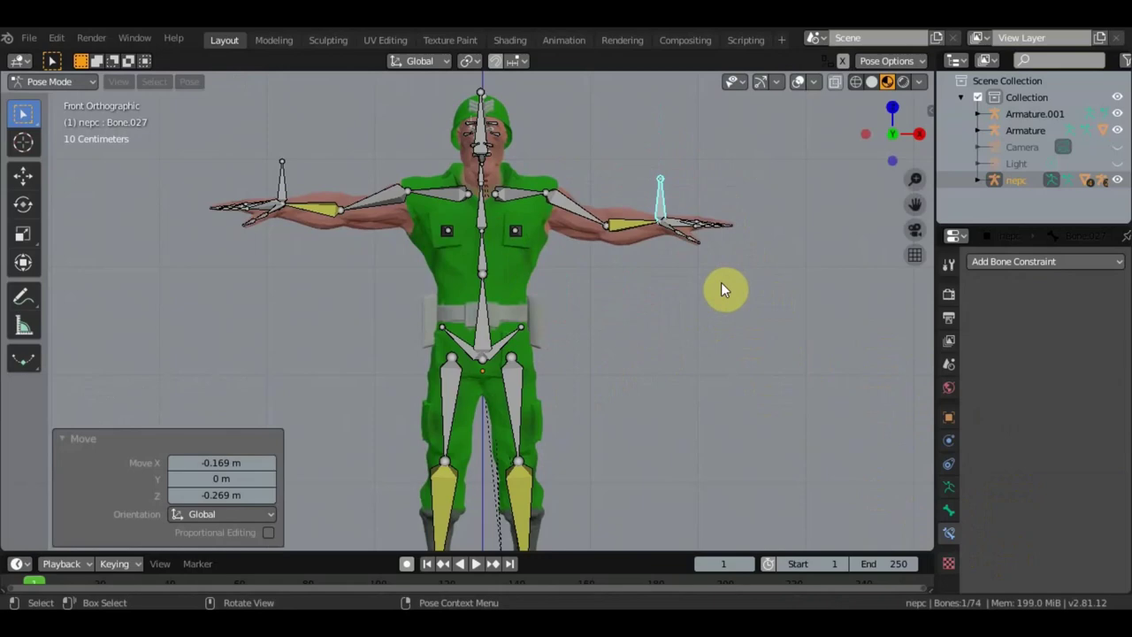
Step: Switch the soldier rig back to Object Mode
scroll("up", 3)
middle_click(511, 242)
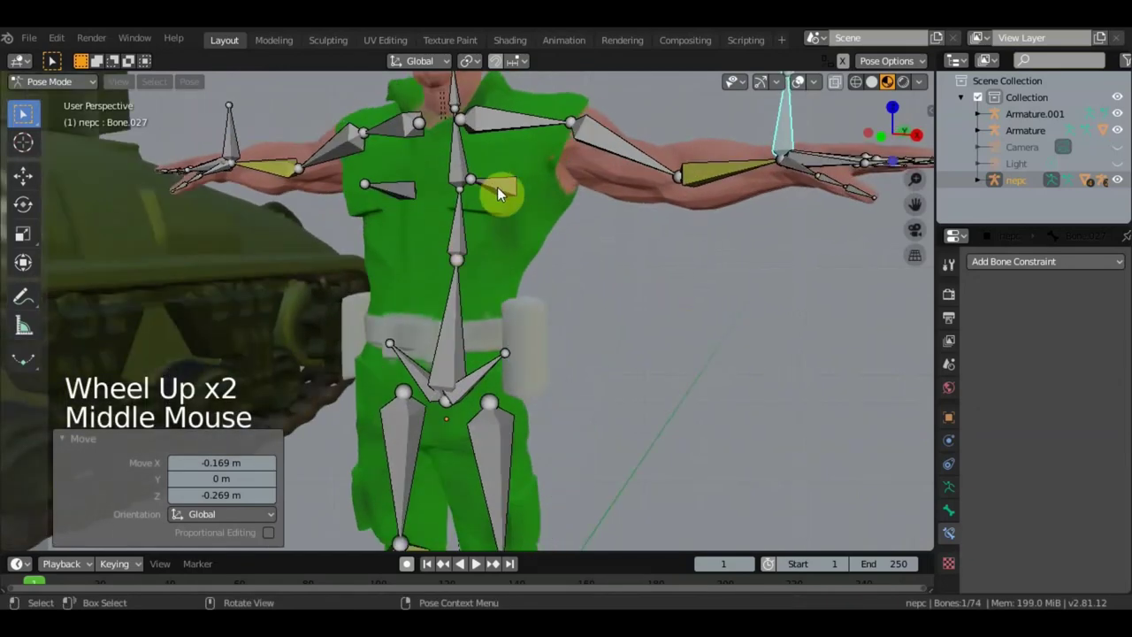
scroll("down", 3)
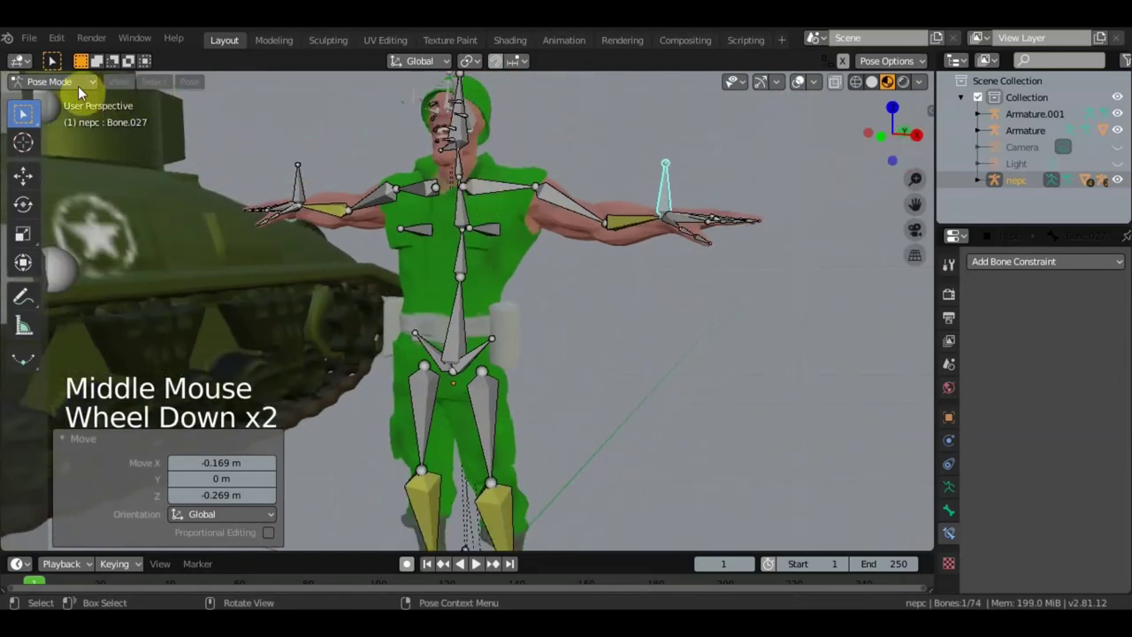
left_click(75, 87)
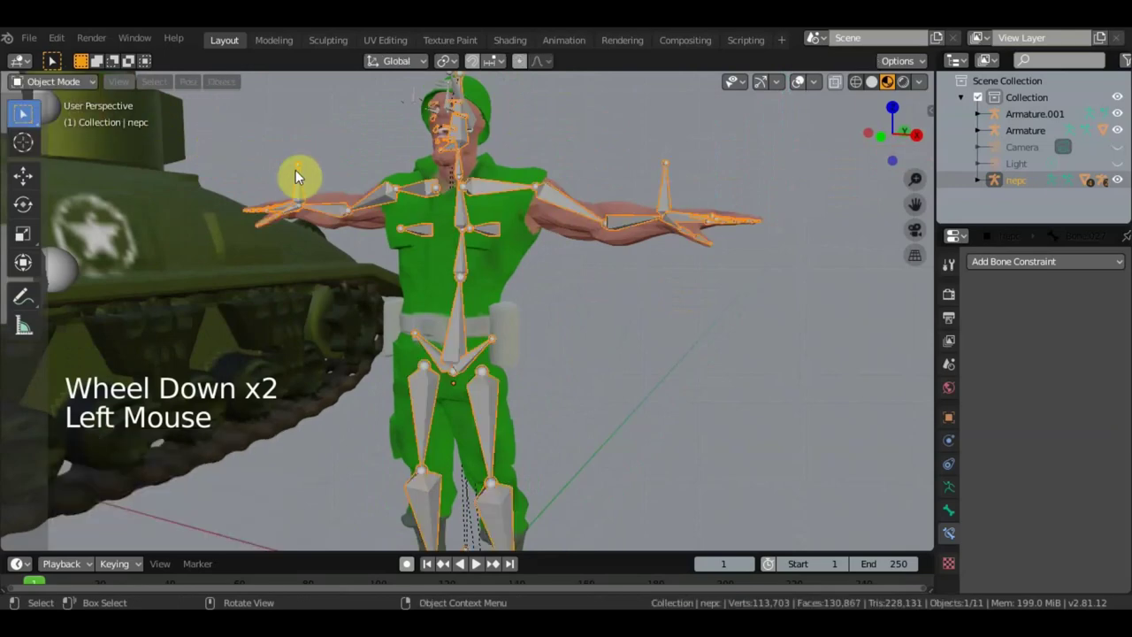
Step: Switch the soldier armature to Edit Mode and orbit around its bones
left_click(51, 85)
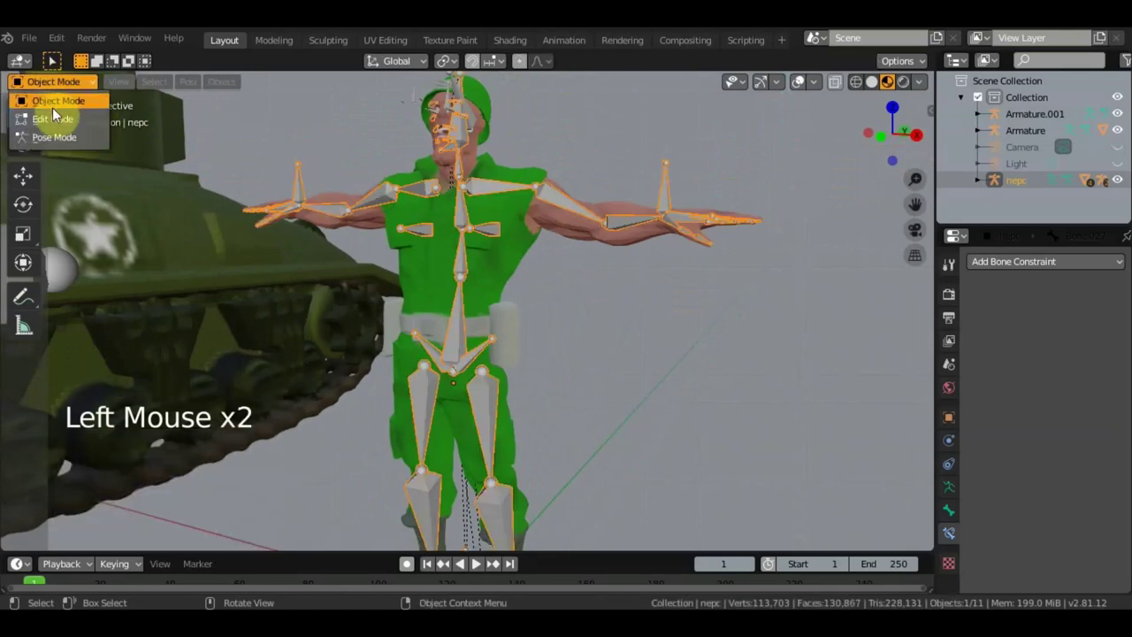
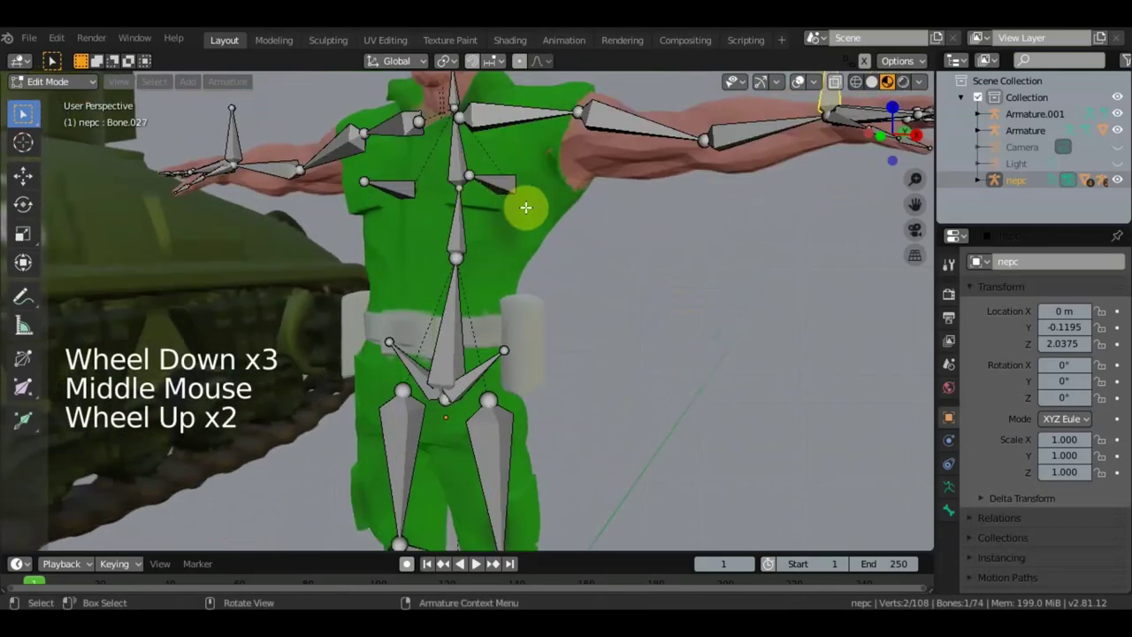
middle_click(527, 209)
scroll("down", 3)
middle_click(655, 217)
scroll("down", 3)
middle_click(686, 286)
scroll("up", 3)
middle_click(683, 287)
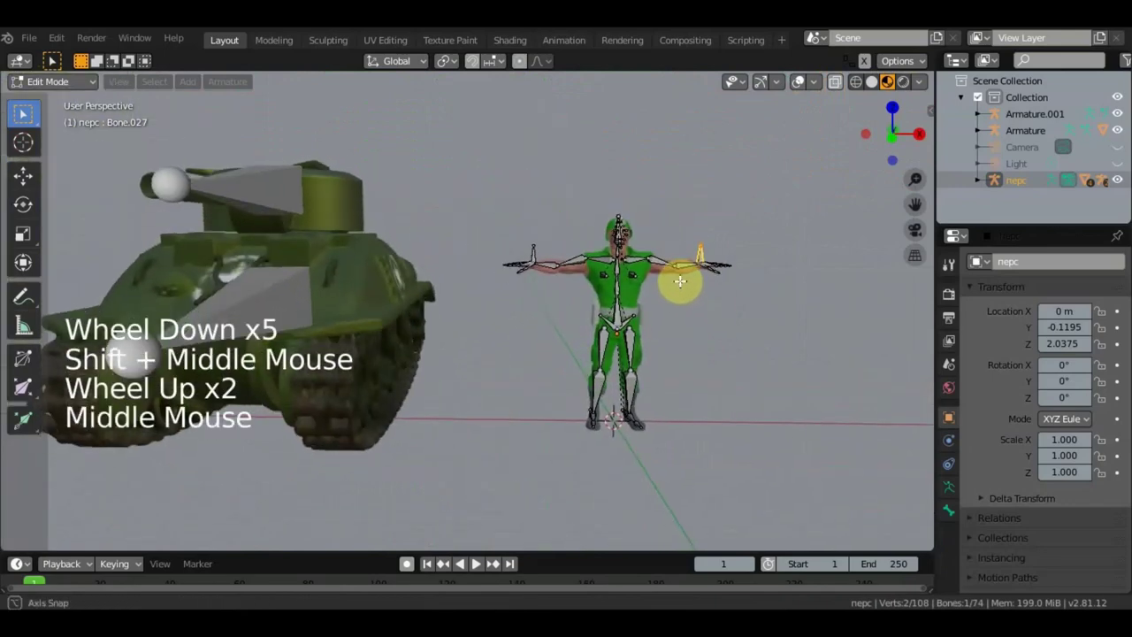
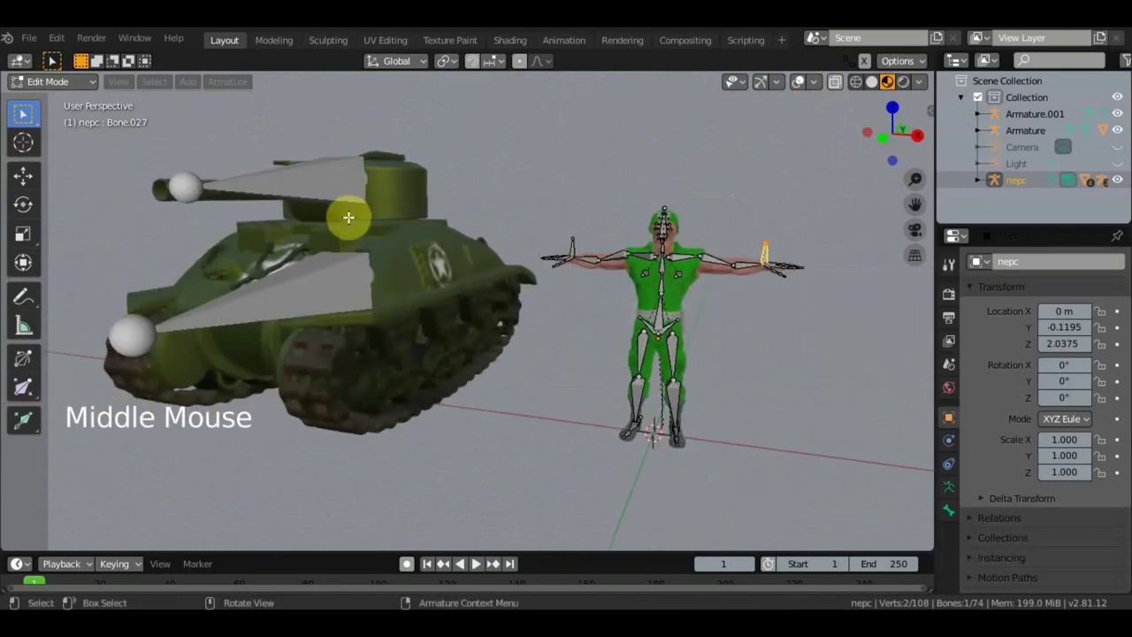
scroll("up", 3)
middle_click(757, 245)
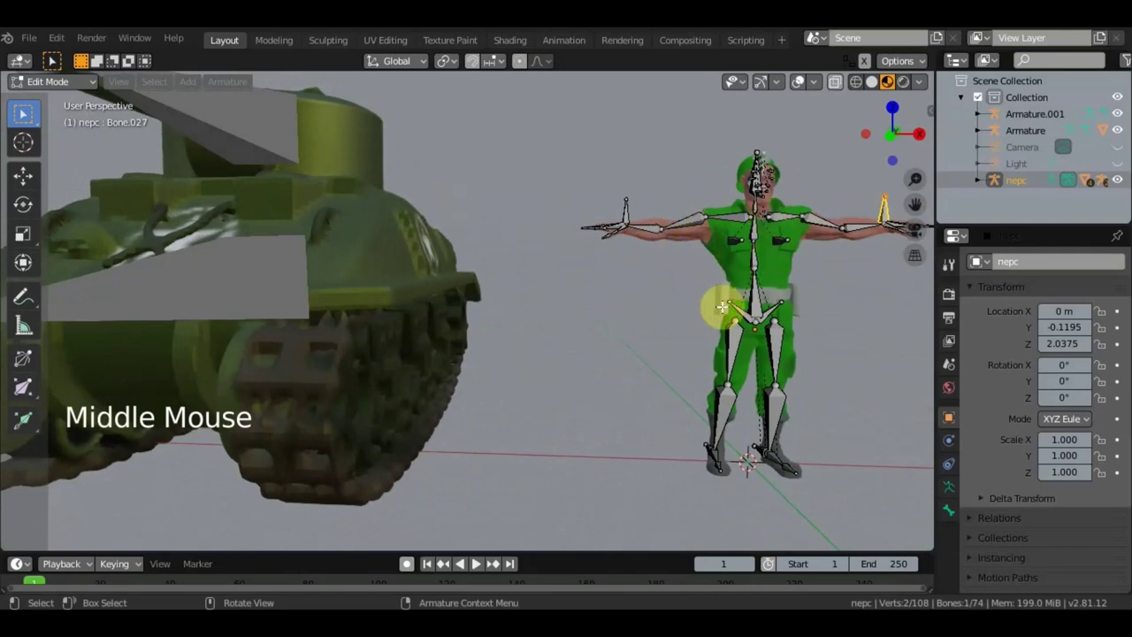
middle_click(705, 314)
scroll("down", 3)
Step: Orbit over to the tank and back, then select the lower leg bone Bone.030
middle_click(747, 343)
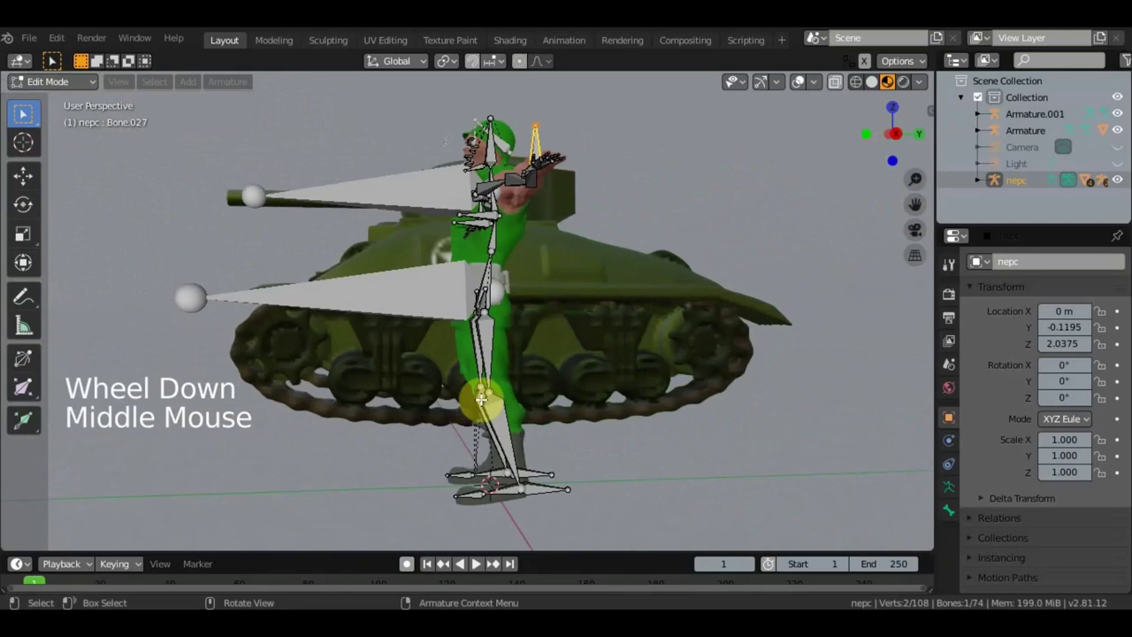
middle_click(750, 362)
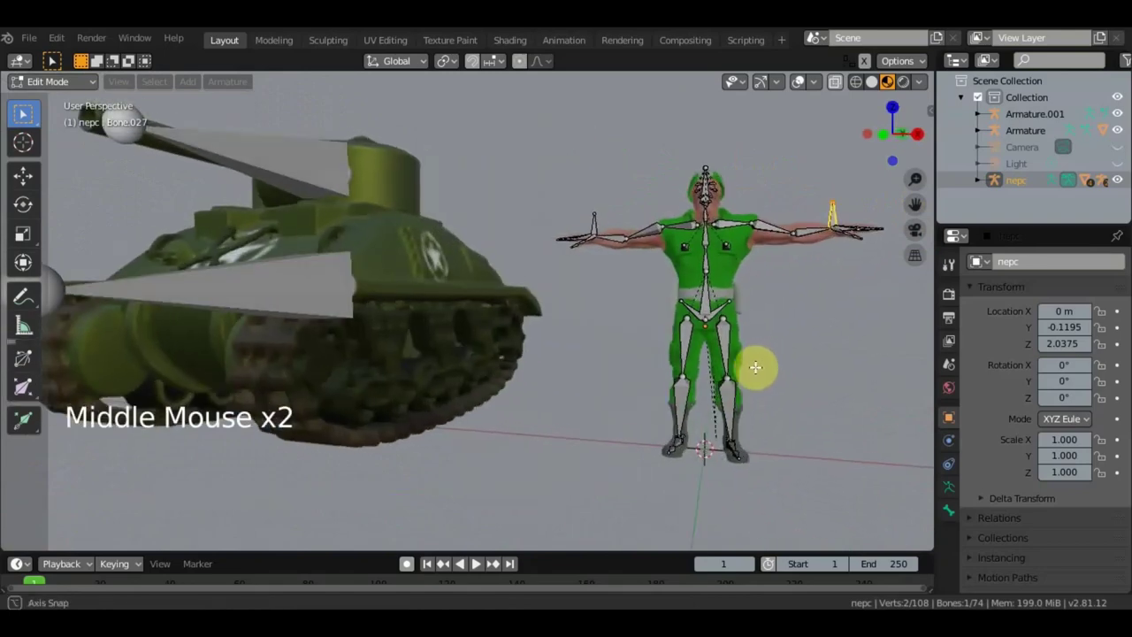
middle_click(716, 318)
middle_click(671, 271)
middle_click(711, 309)
left_click(659, 344)
left_click(59, 89)
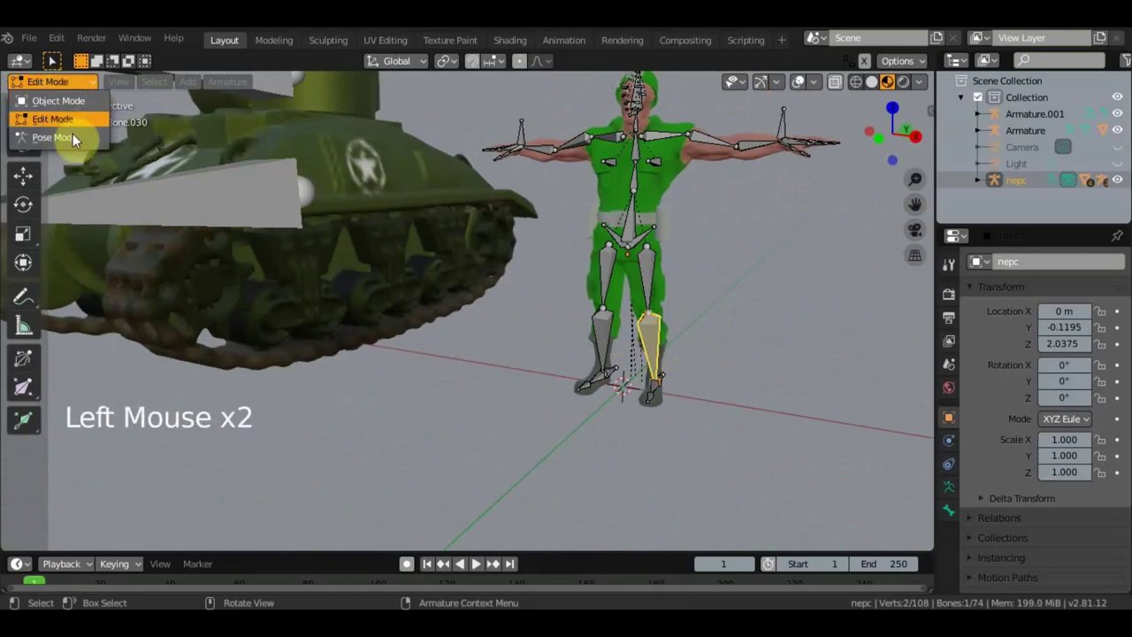
Step: Return to Pose Mode and grab-move the foot IK control to see the leg bend
middle_click(565, 272)
left_click(504, 396)
middle_click(495, 394)
key("g")
middle_click(566, 368)
middle_click(697, 363)
middle_click(698, 355)
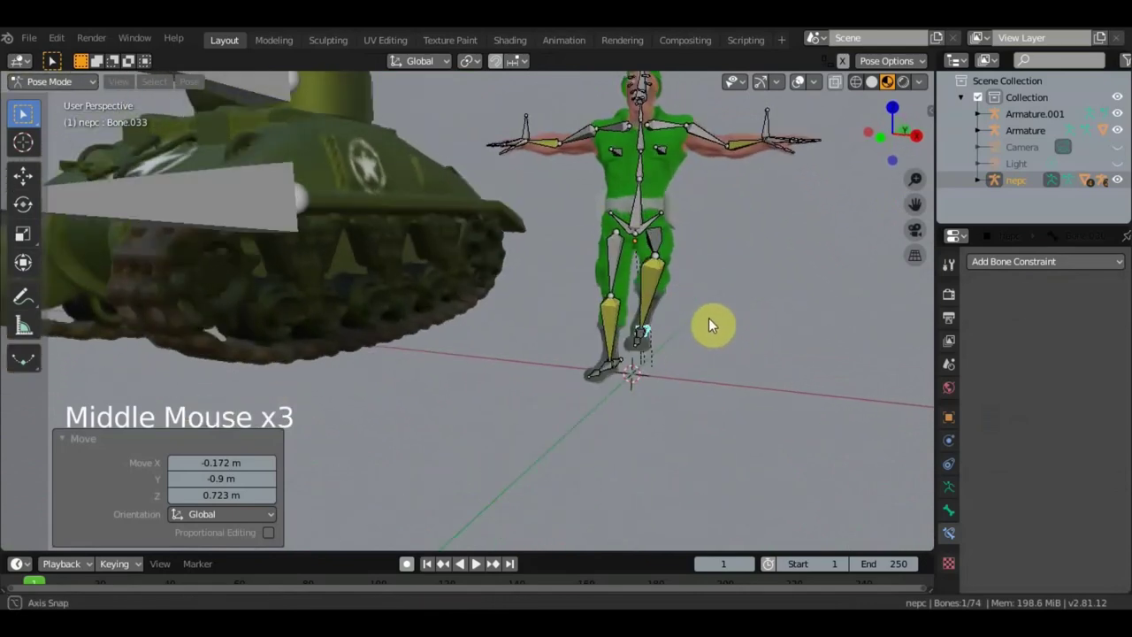
Step: Inspect the legs from front view and around the tank, then undo the test move
key("KP_1")
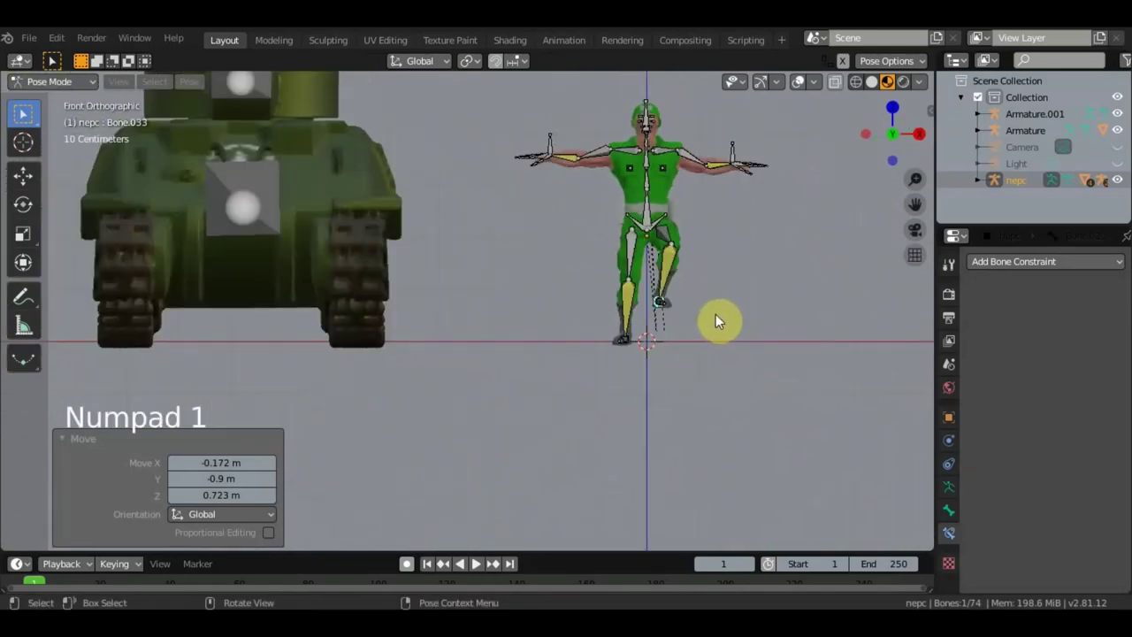
scroll("up", 3)
middle_click(682, 303)
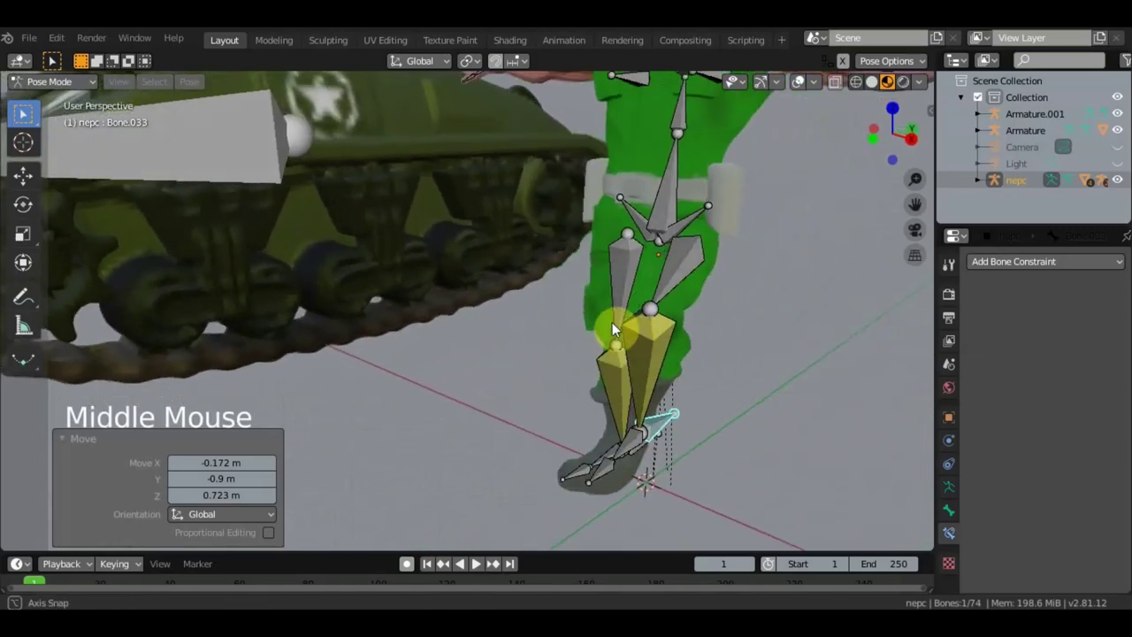
scroll("down", 3)
middle_click(667, 311)
middle_click(664, 329)
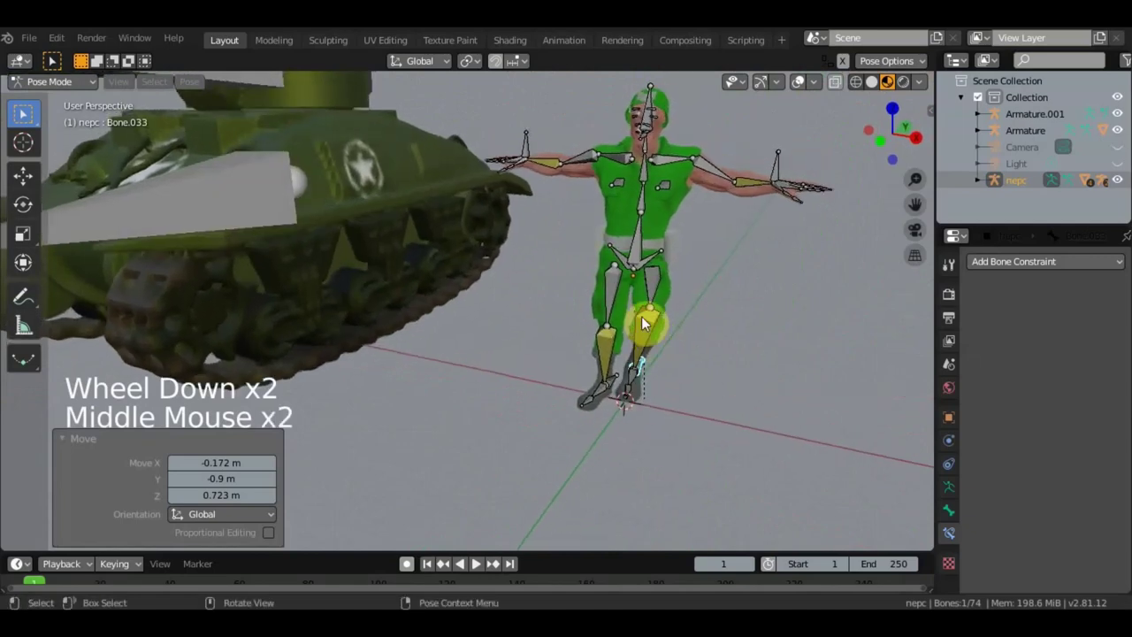
middle_click(564, 319)
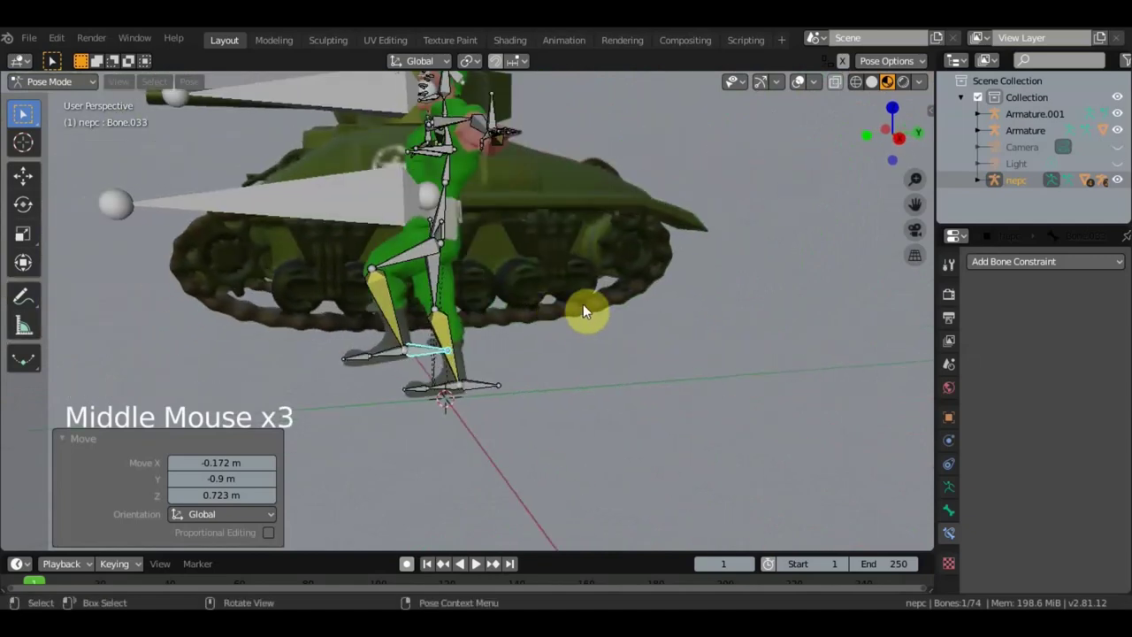
middle_click(666, 370)
middle_click(646, 365)
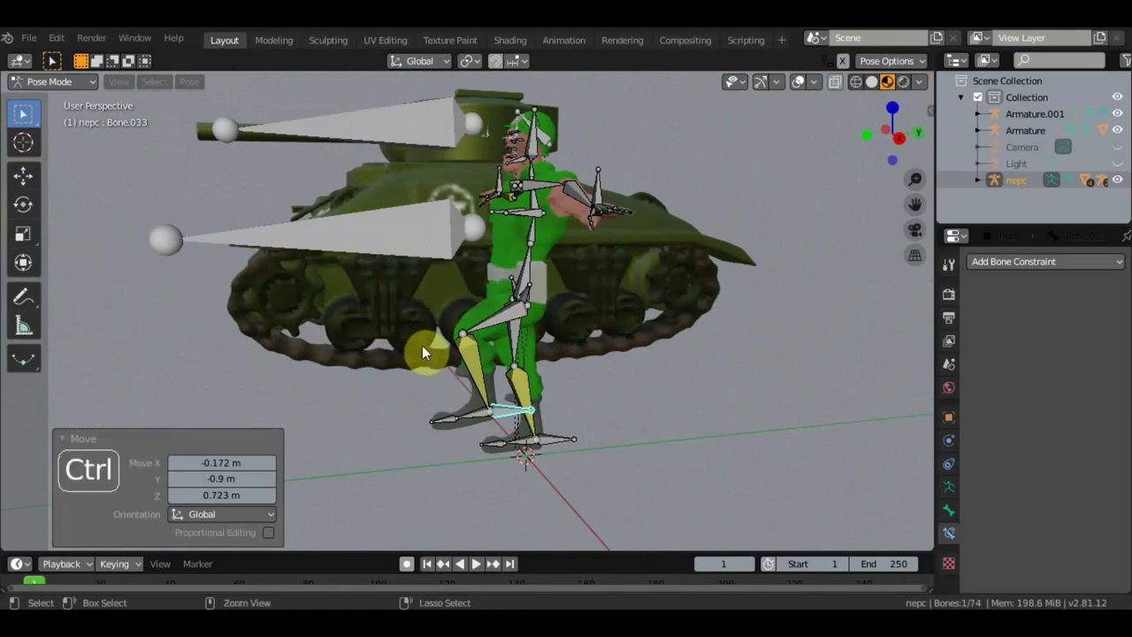
key("ctrl+z")
middle_click(628, 374)
left_click(79, 94)
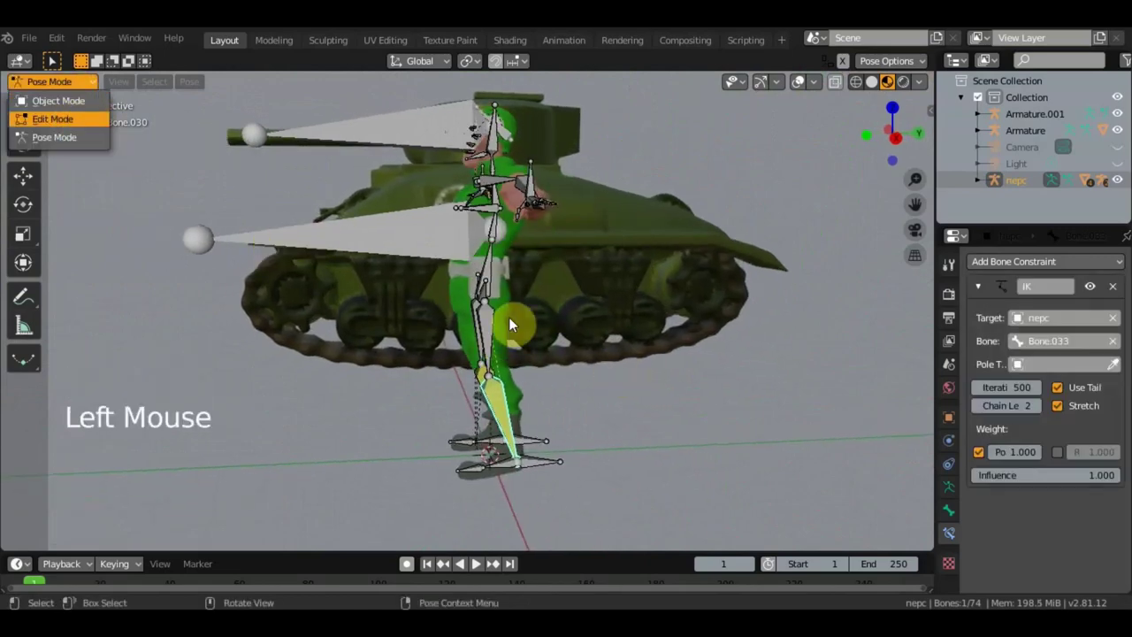
Step: Clear the new pole bone's parent and move it back behind the knee
middle_click(560, 341)
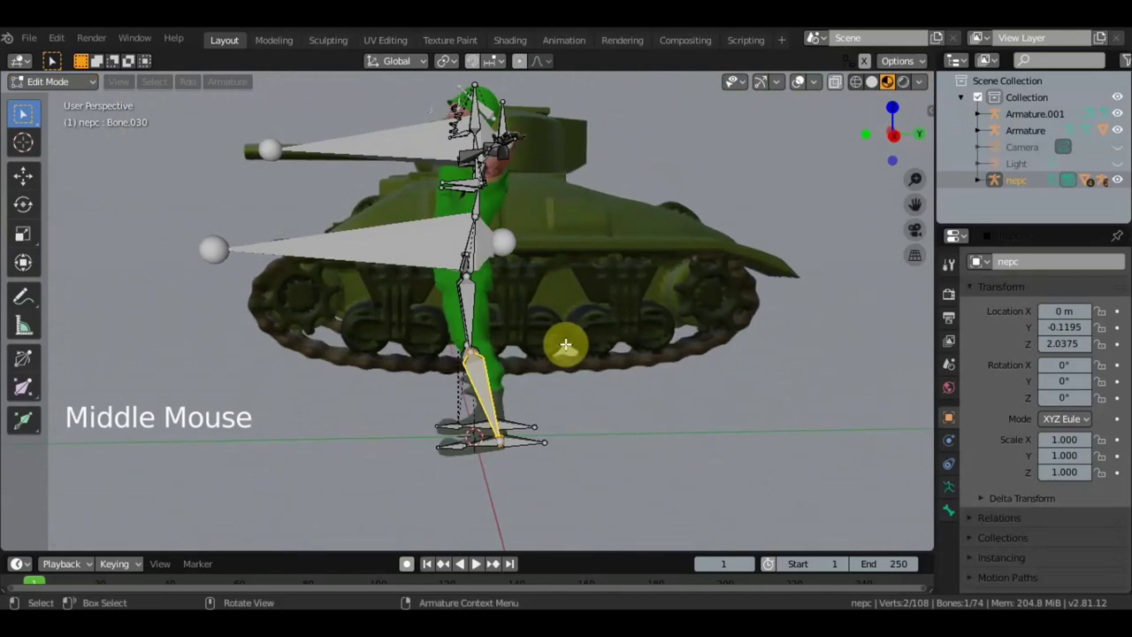
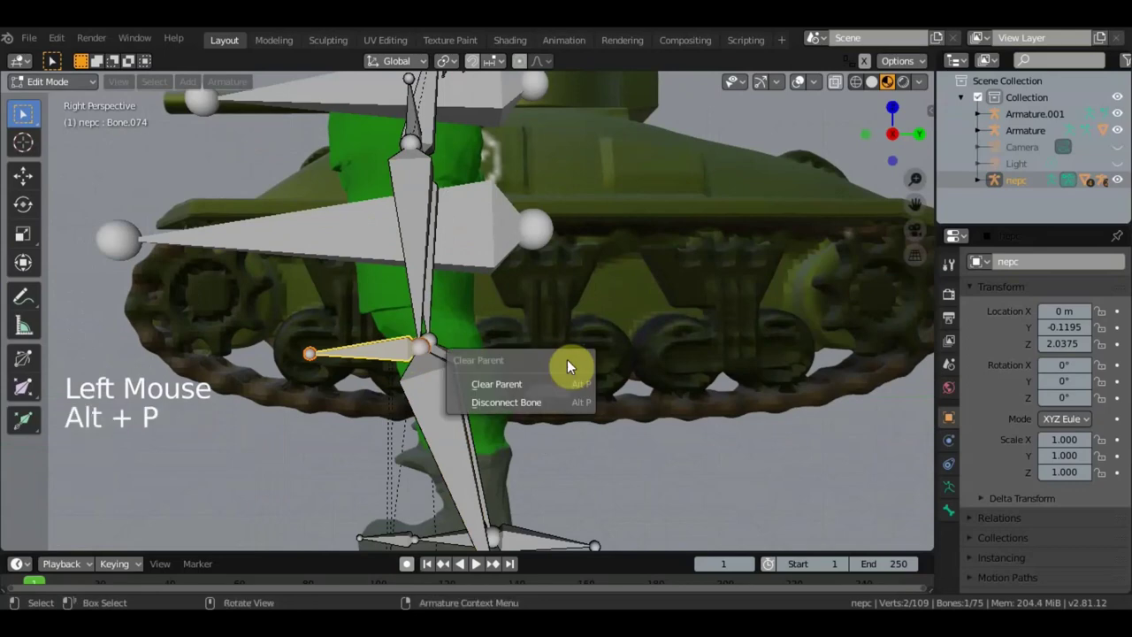
scroll("down", 3)
left_click(26, 189)
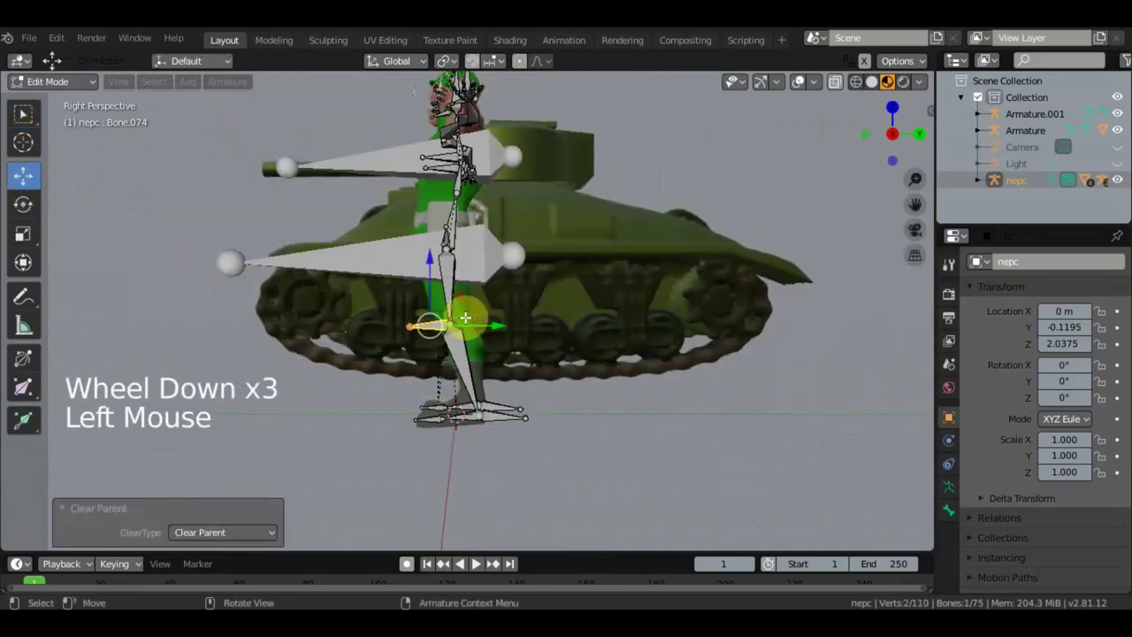
left_click(495, 328)
scroll("up", 3)
scroll("down", 3)
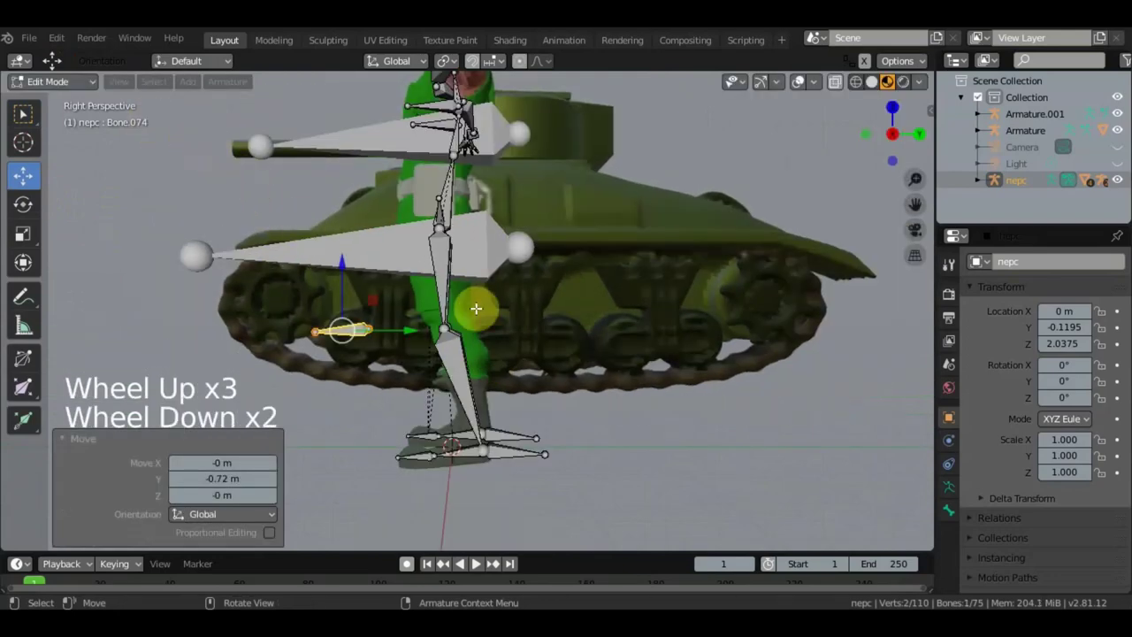
middle_click(451, 364)
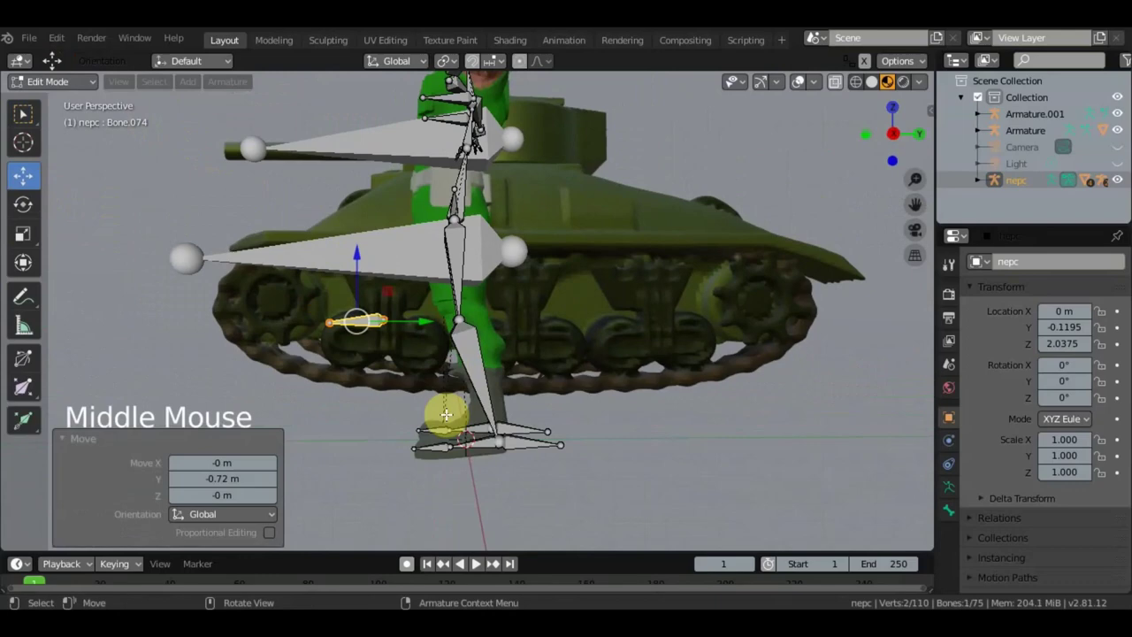
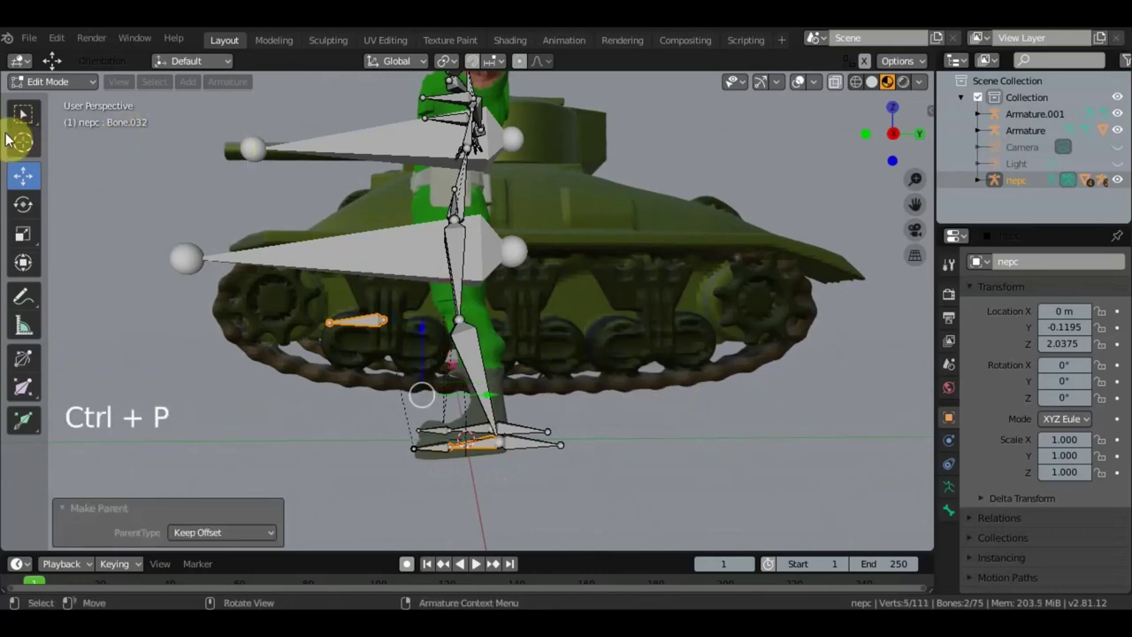
Step: Parent the pole bone to Bone.032 with Keep Offset
key("ctrl+p")
left_click(27, 125)
scroll("up", 3)
scroll("down", 3)
middle_click(489, 385)
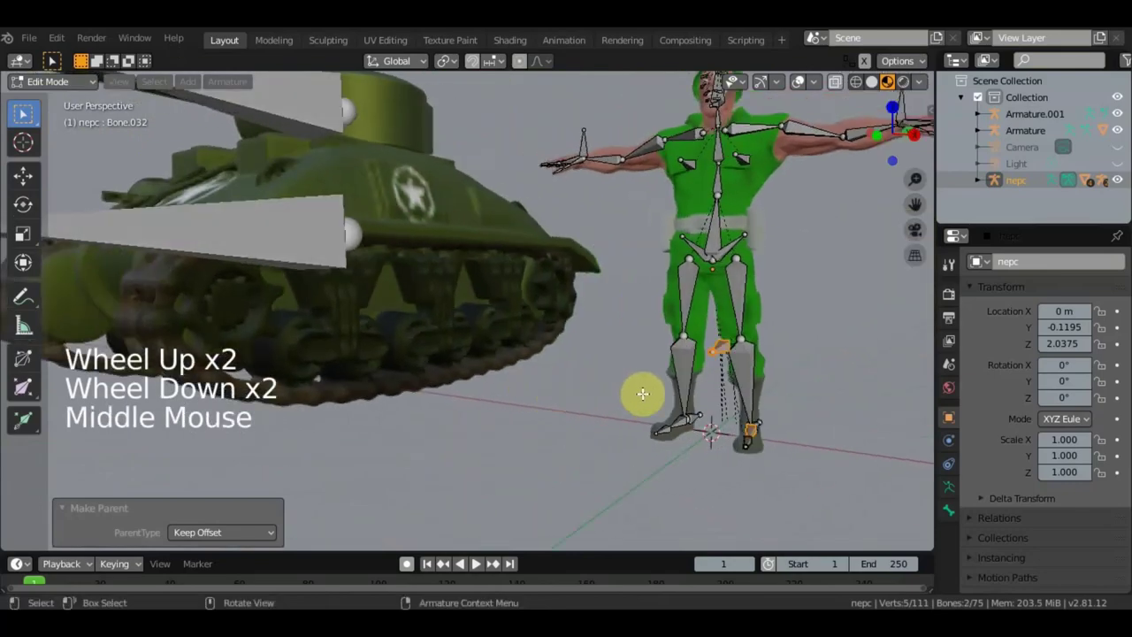
Step: From top view duplicate pole bone Bone.074 and mirror the copy across X Global to the other leg
middle_click(709, 386)
left_click(764, 336)
middle_click(785, 362)
left_click(752, 397)
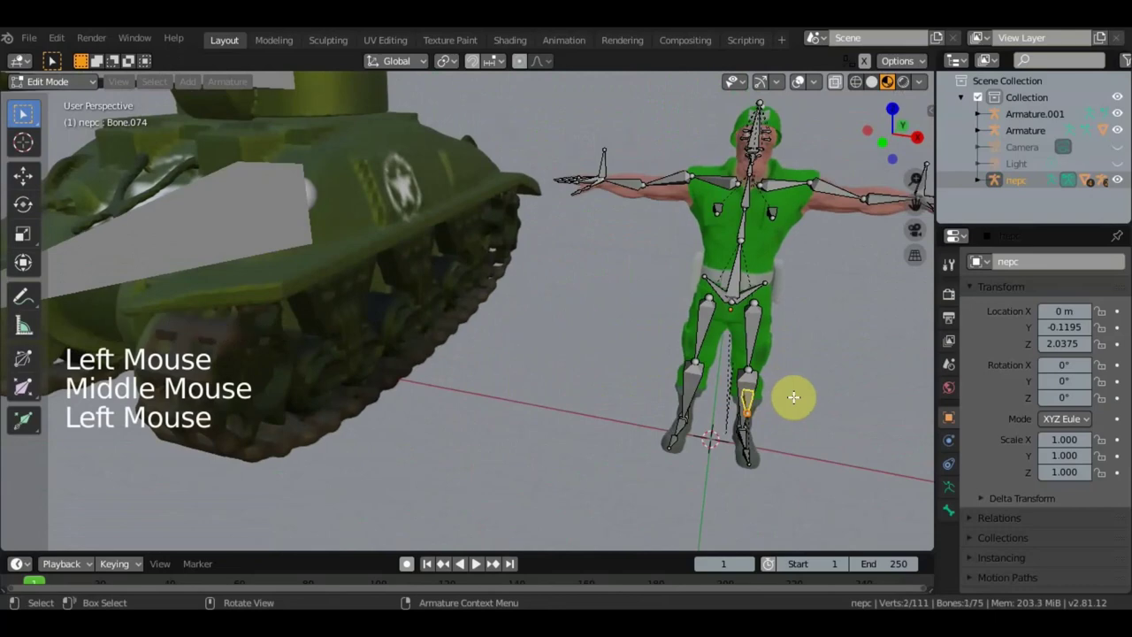
key("KP_7")
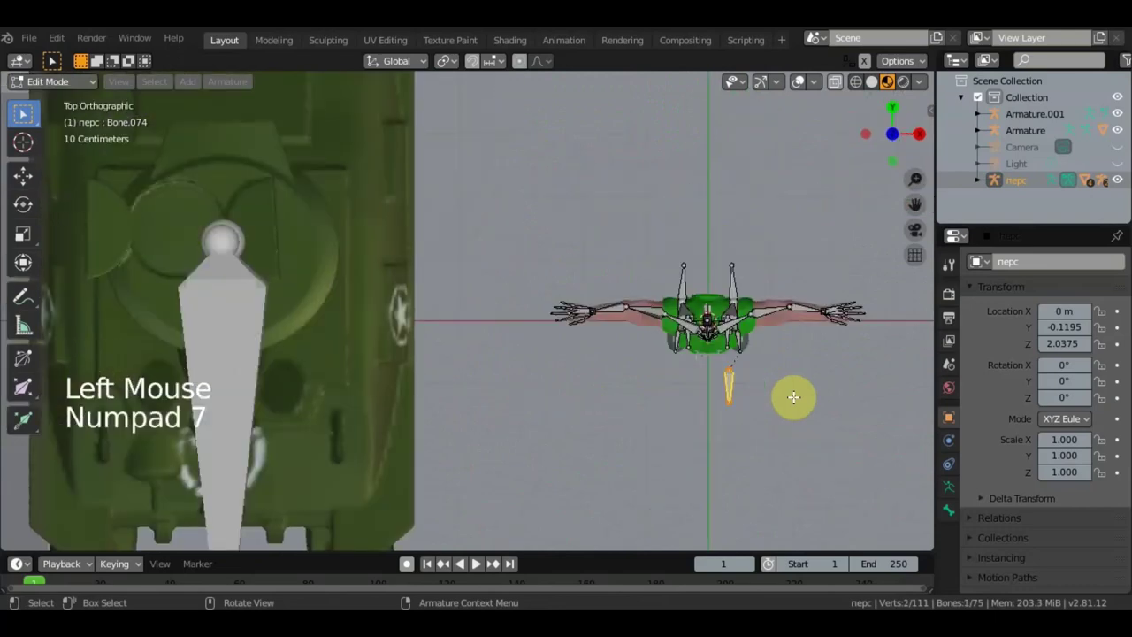
key("g")
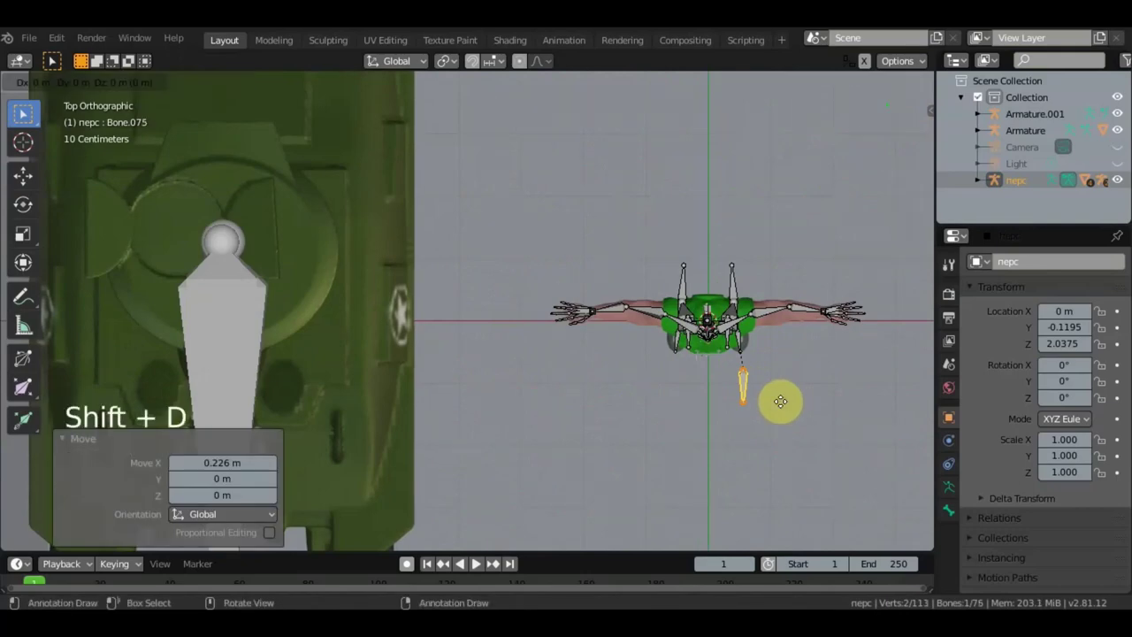
key("shift+d")
right_click(749, 393)
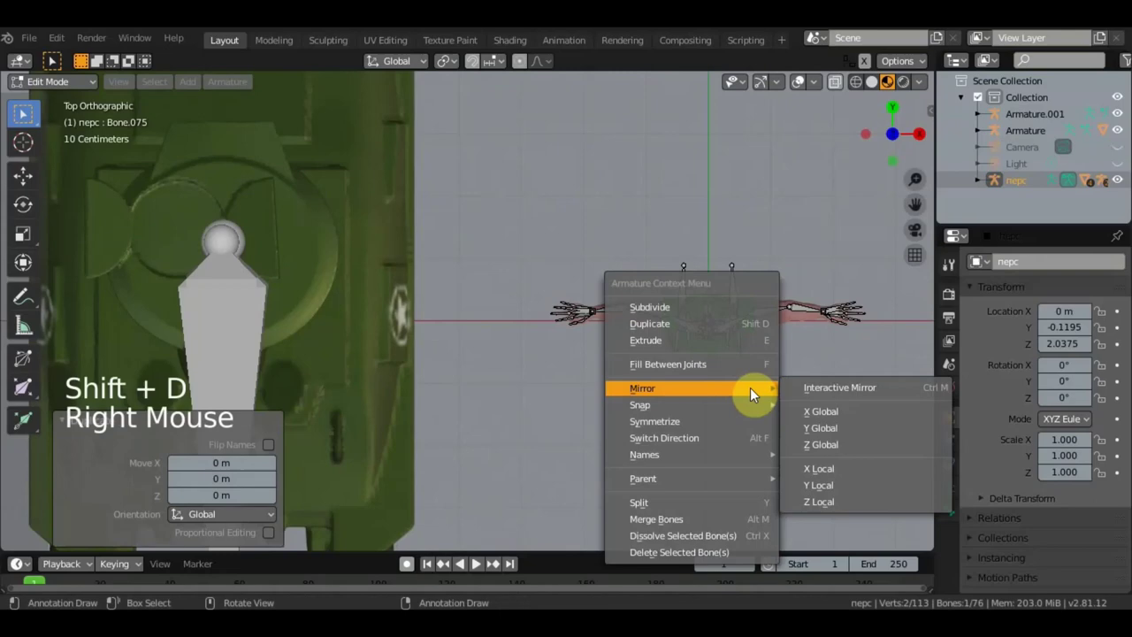
left_click(21, 184)
left_click(795, 382)
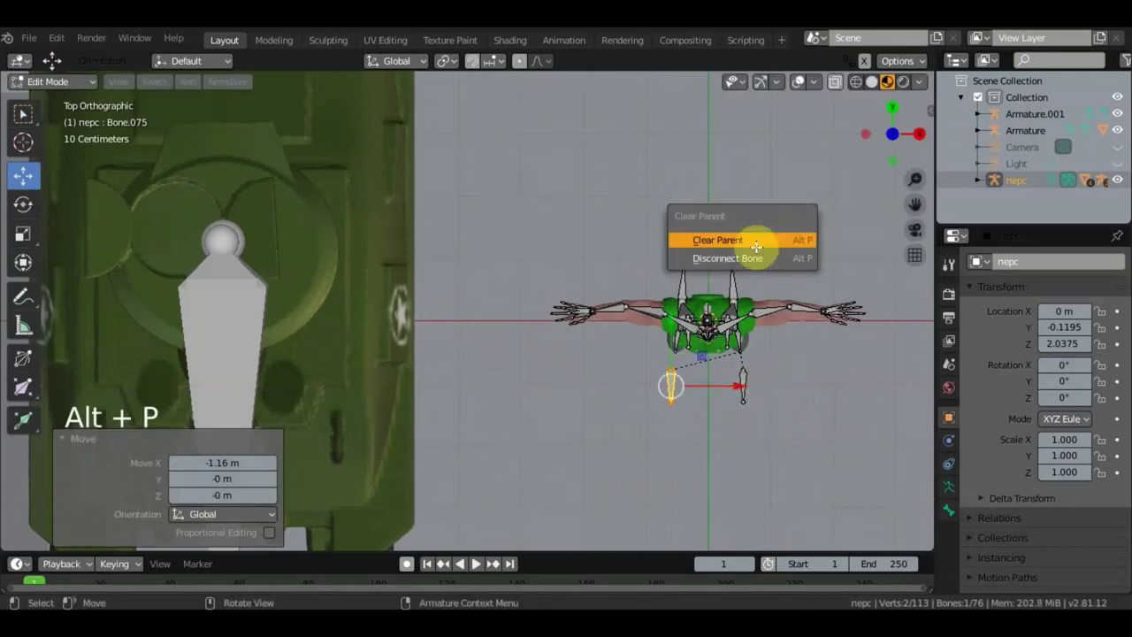
Step: Clear the duplicate Bone.075's parent and parent it to Bone.061 with Keep Offset
key("alt+p")
middle_click(825, 245)
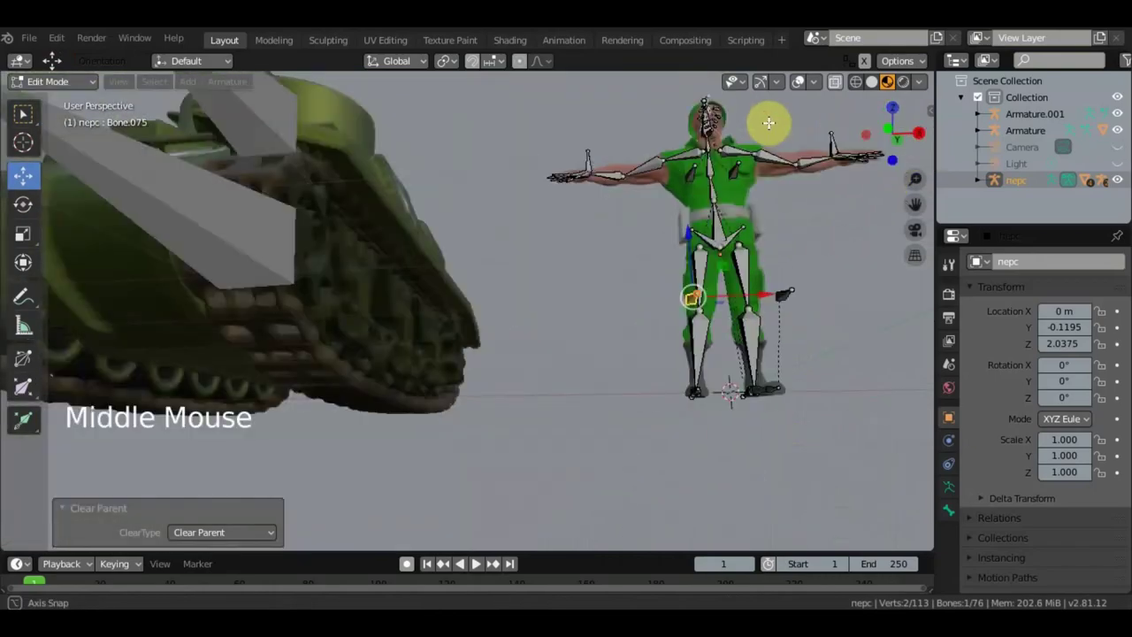
scroll("up", 3)
scroll("down", 3)
middle_click(721, 344)
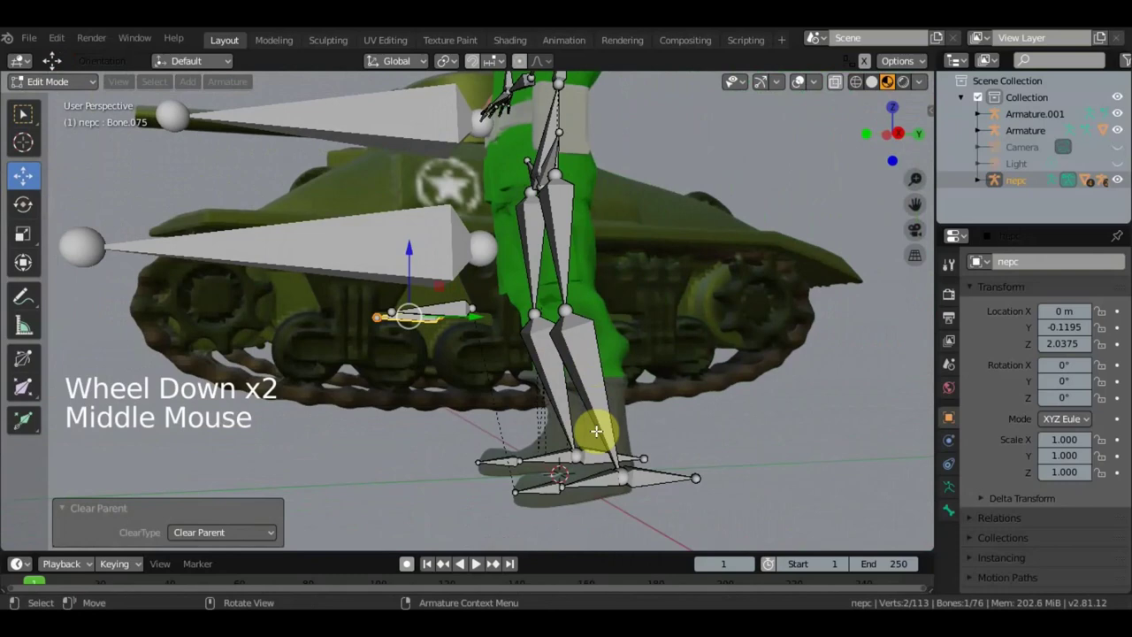
left_click(553, 458)
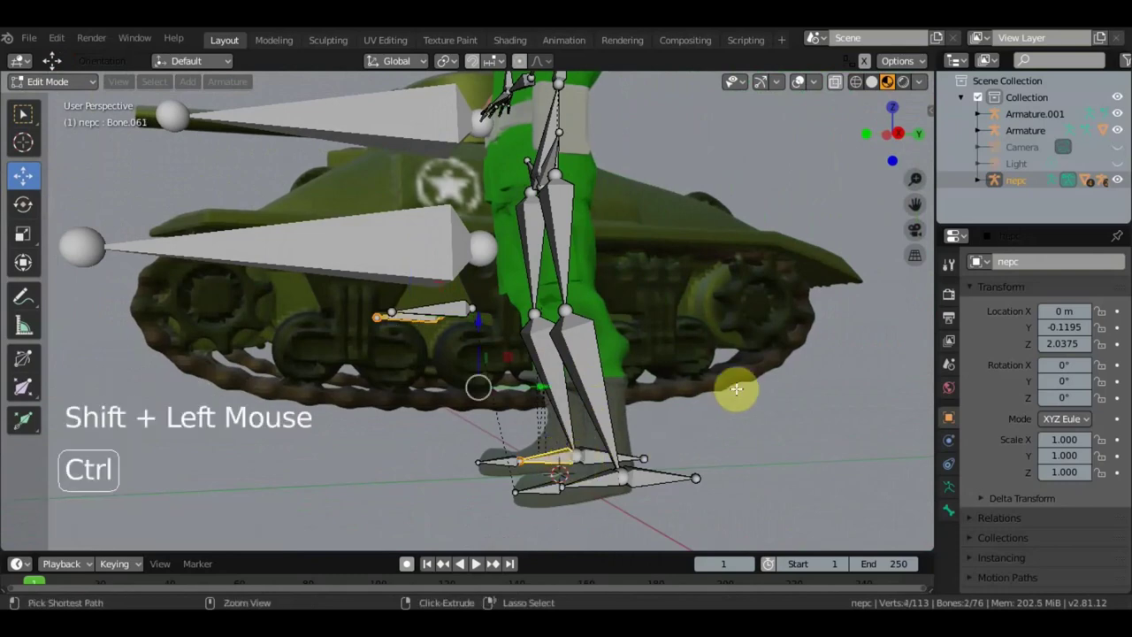
key("ctrl+p")
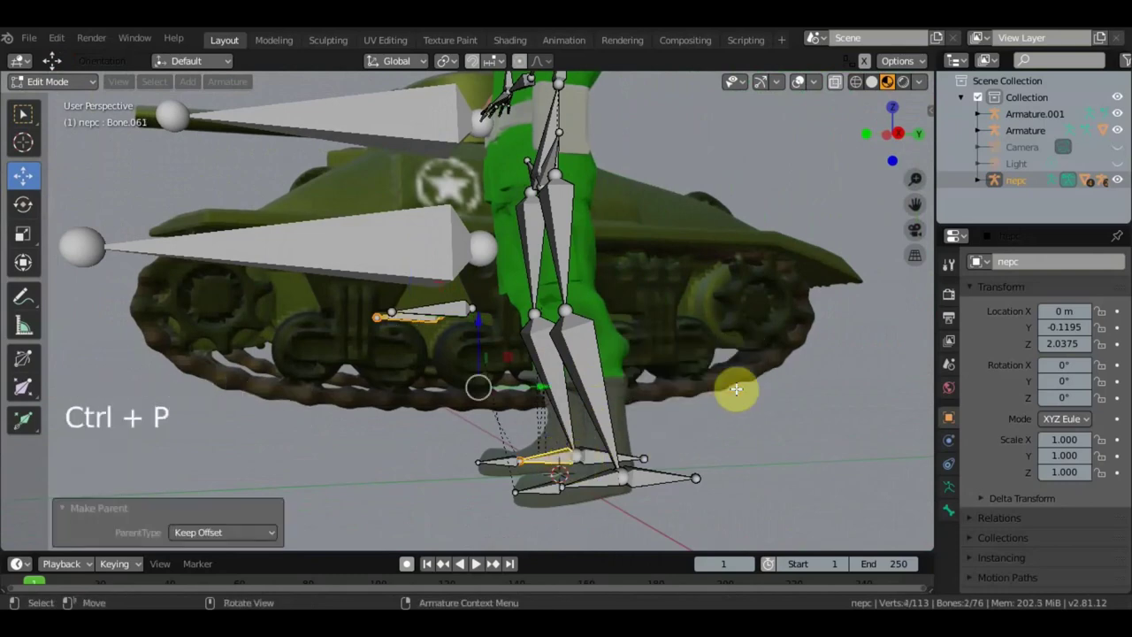
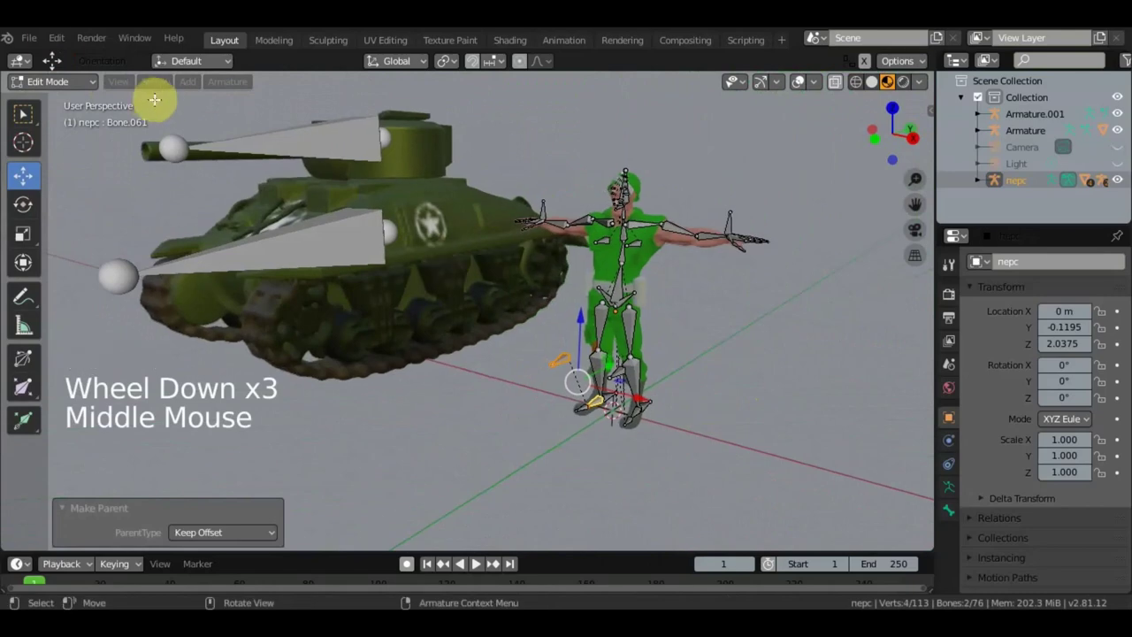
Step: Put the rig back into Pose Mode and orbit around it
left_click(66, 90)
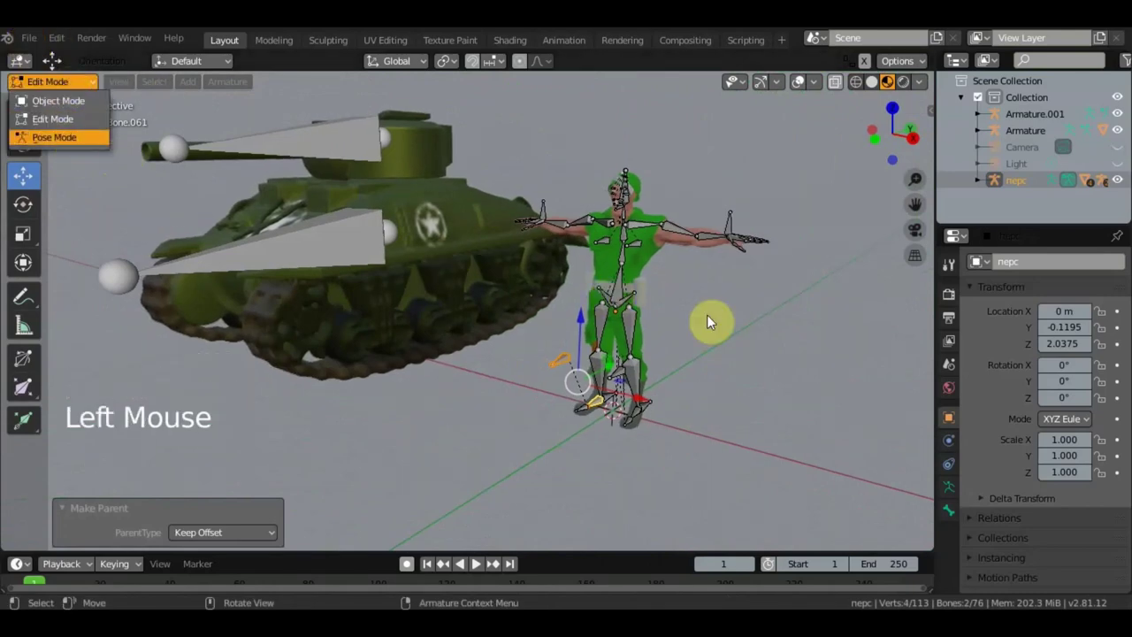
scroll("up", 3)
middle_click(718, 333)
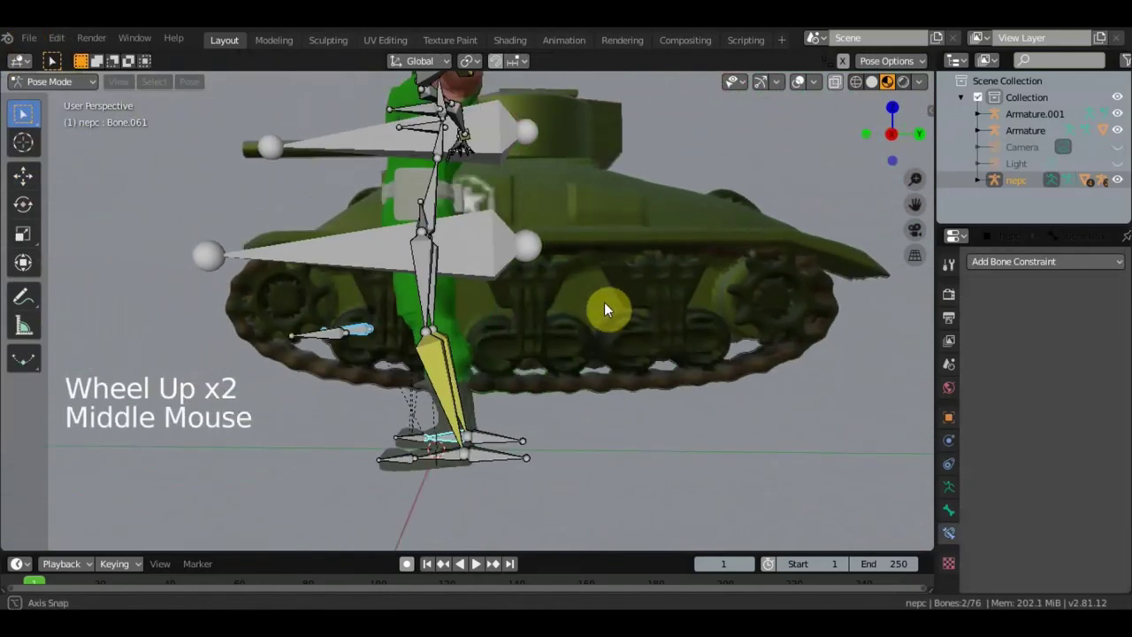
scroll("up", 3)
middle_click(612, 344)
scroll("down", 3)
middle_click(395, 342)
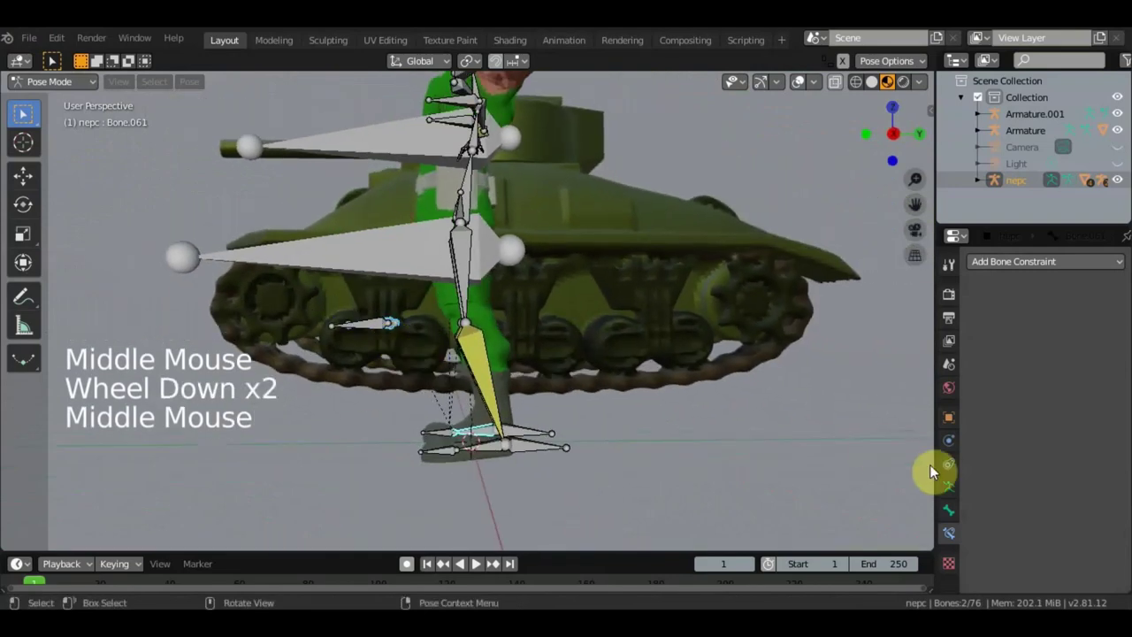
Step: Enable bone name display in the armature's Viewport Display and select Bone.030
left_click(953, 491)
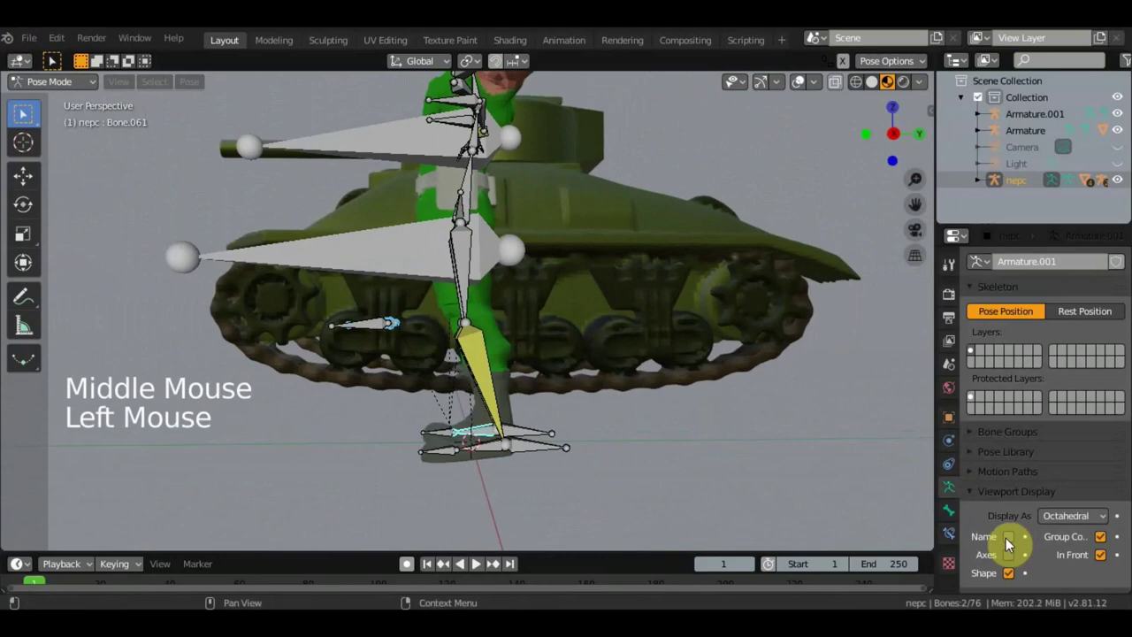
left_click(945, 525)
middle_click(703, 395)
scroll("up", 3)
scroll("down", 3)
middle_click(483, 381)
left_click(500, 379)
middle_click(498, 371)
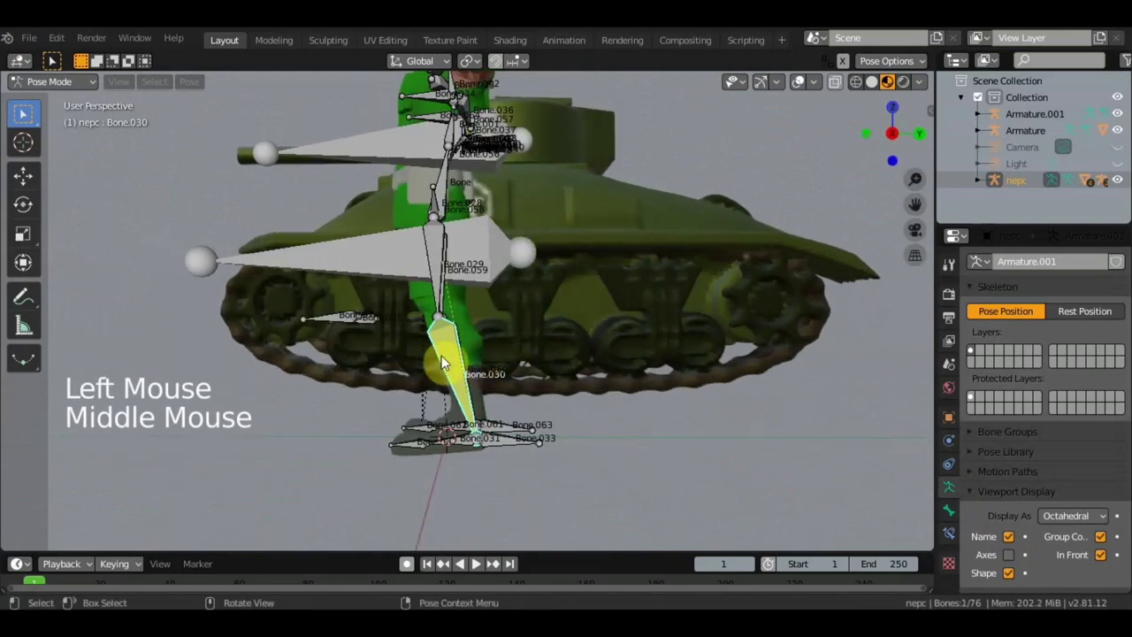
Step: Set Bone.030's IK pole target to the soldier armature's Bone.074
left_click(953, 538)
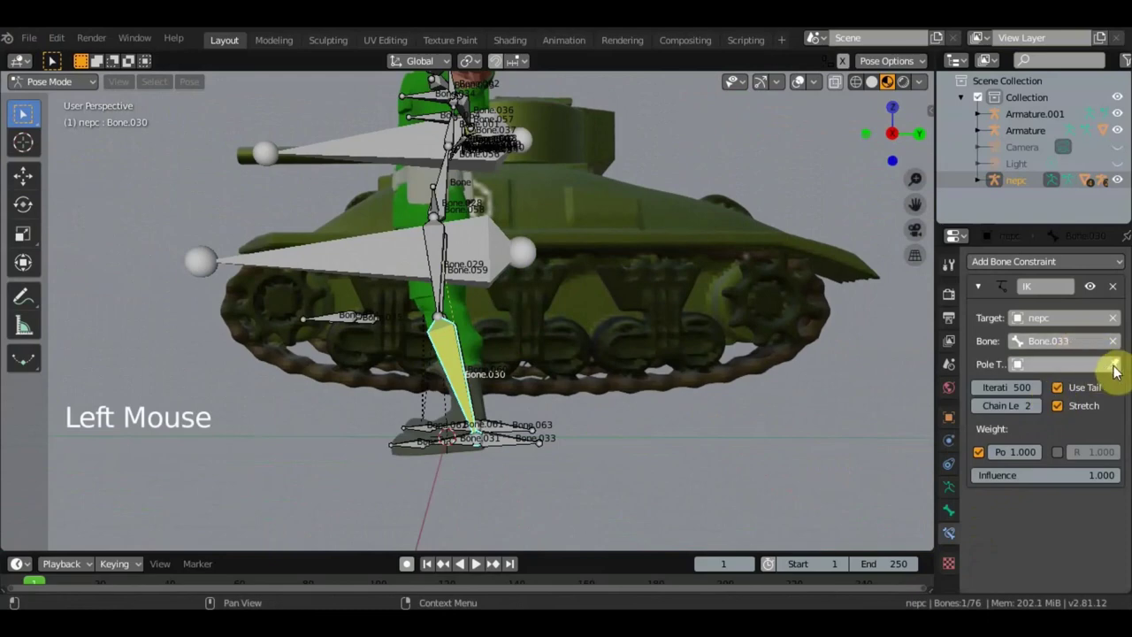
left_click(1018, 318)
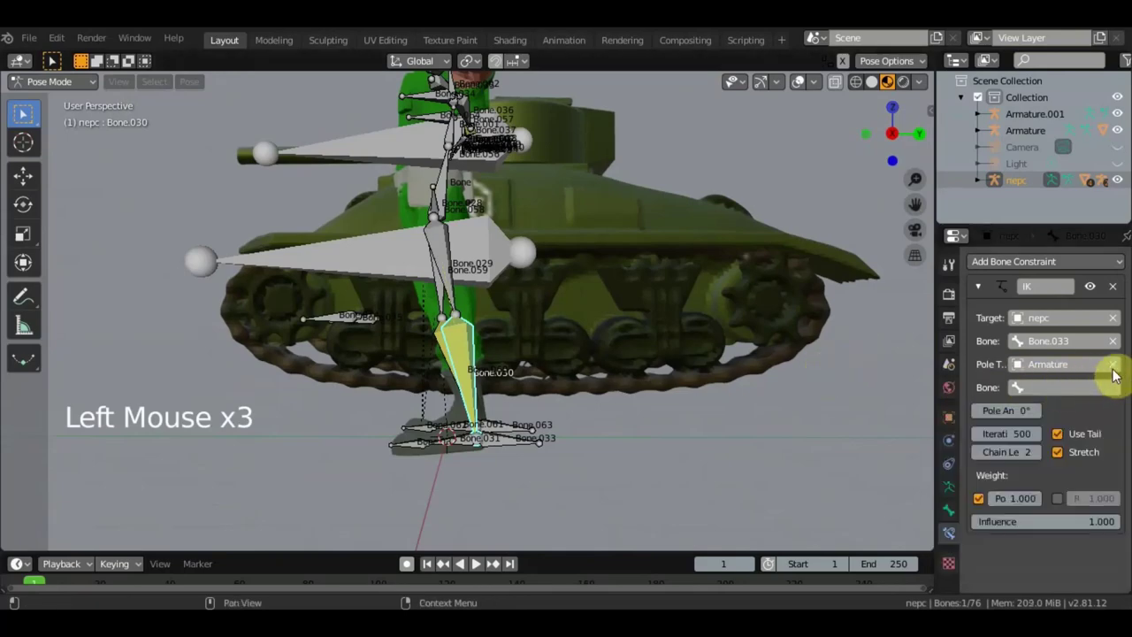
left_click(1109, 374)
left_click(1117, 370)
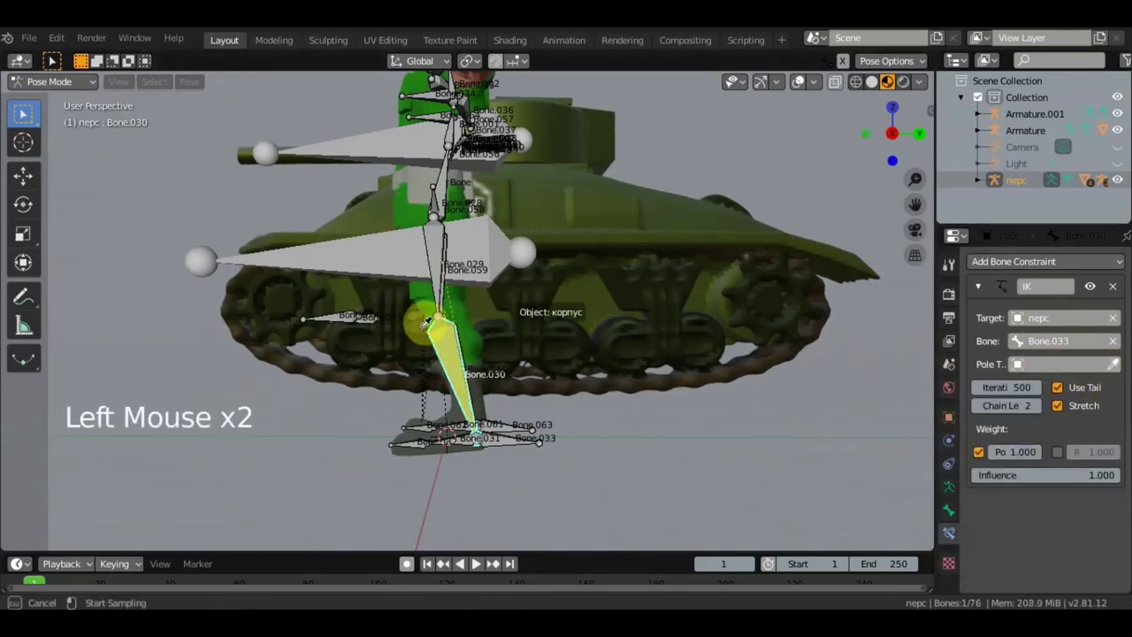
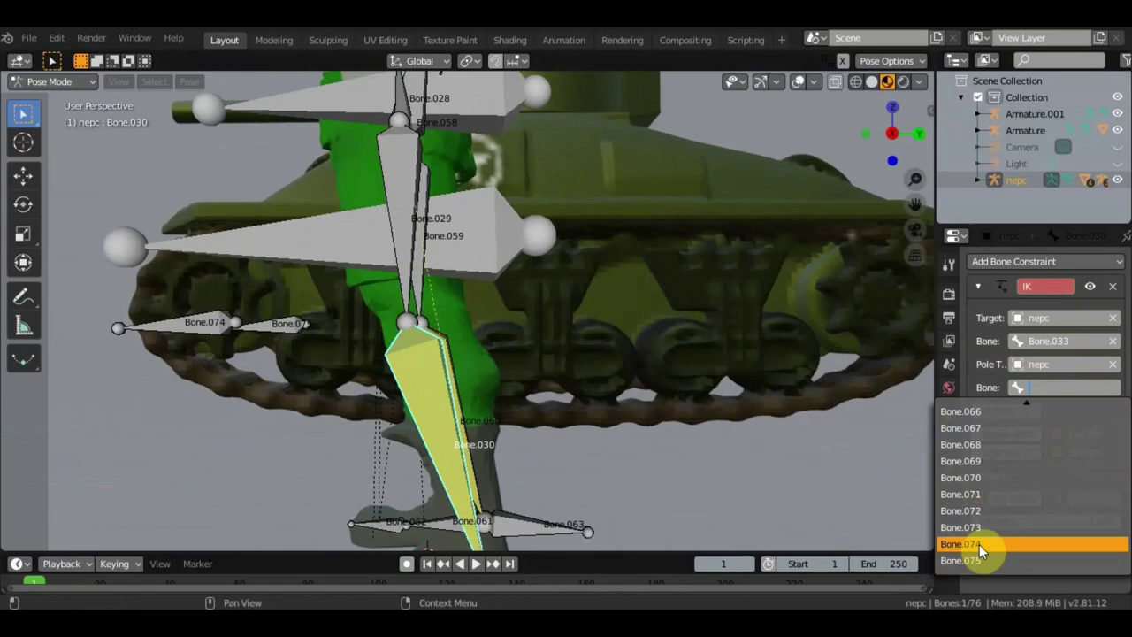
scroll("down", 3)
middle_click(584, 408)
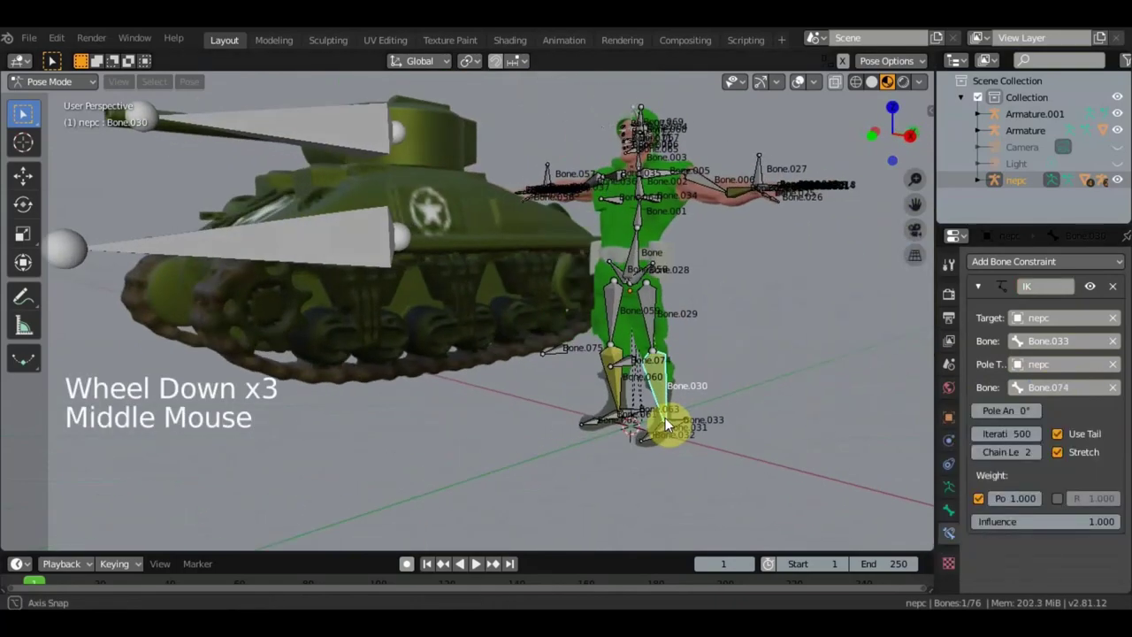
scroll("up", 3)
middle_click(671, 426)
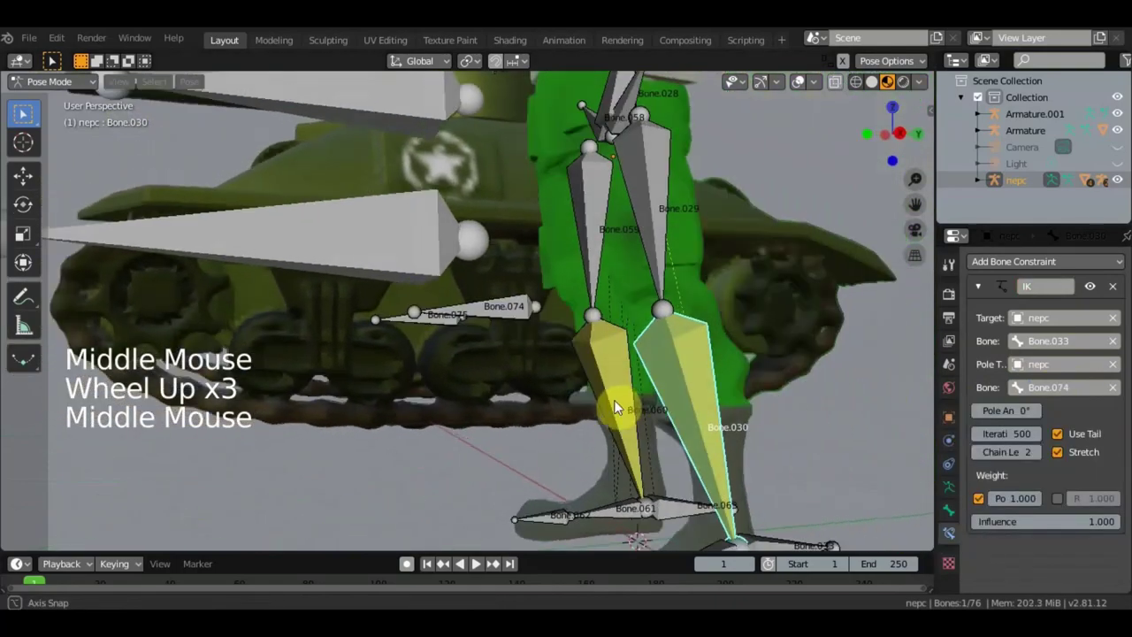
scroll("down", 3)
middle_click(591, 409)
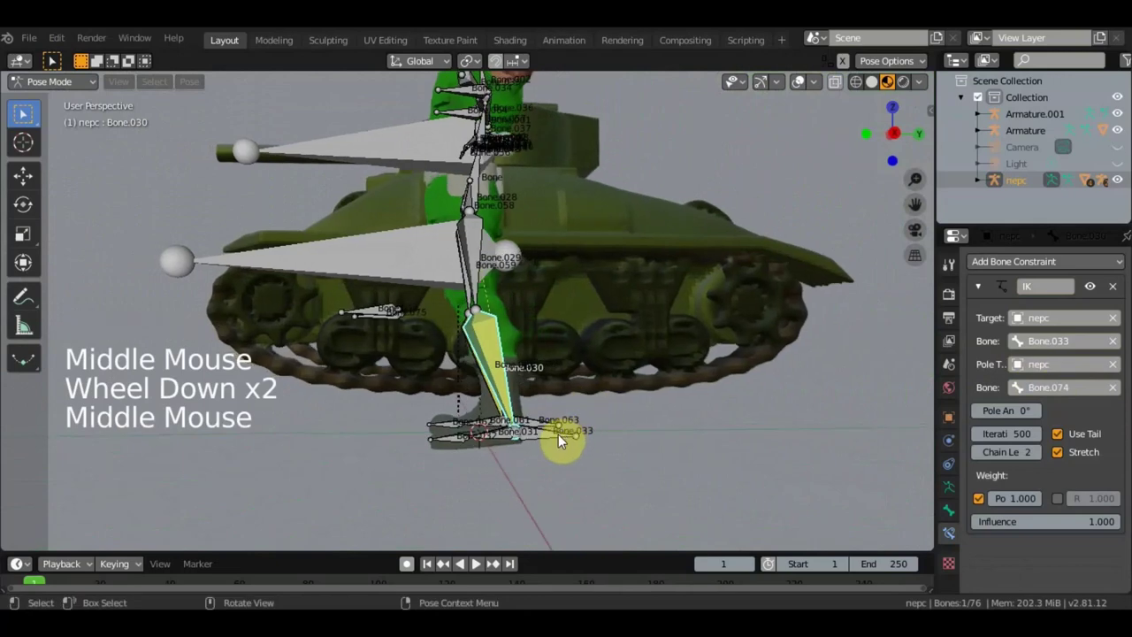
Step: Move foot control Bone.033 to test the leg IK, then reselect the thigh bone
left_click(553, 440)
middle_click(612, 434)
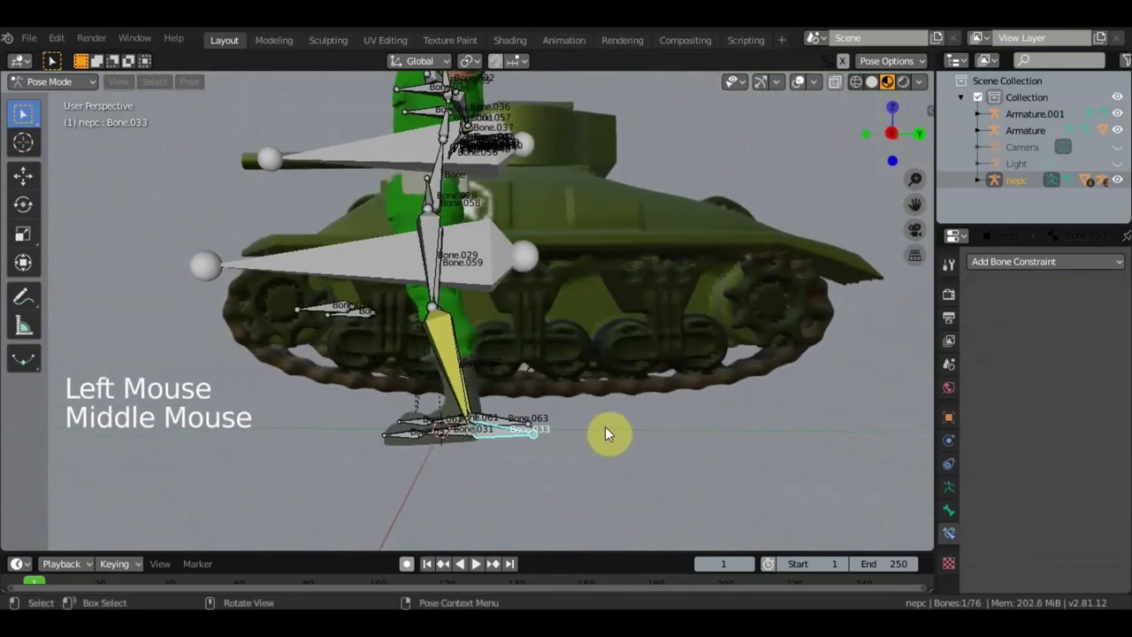
key("g")
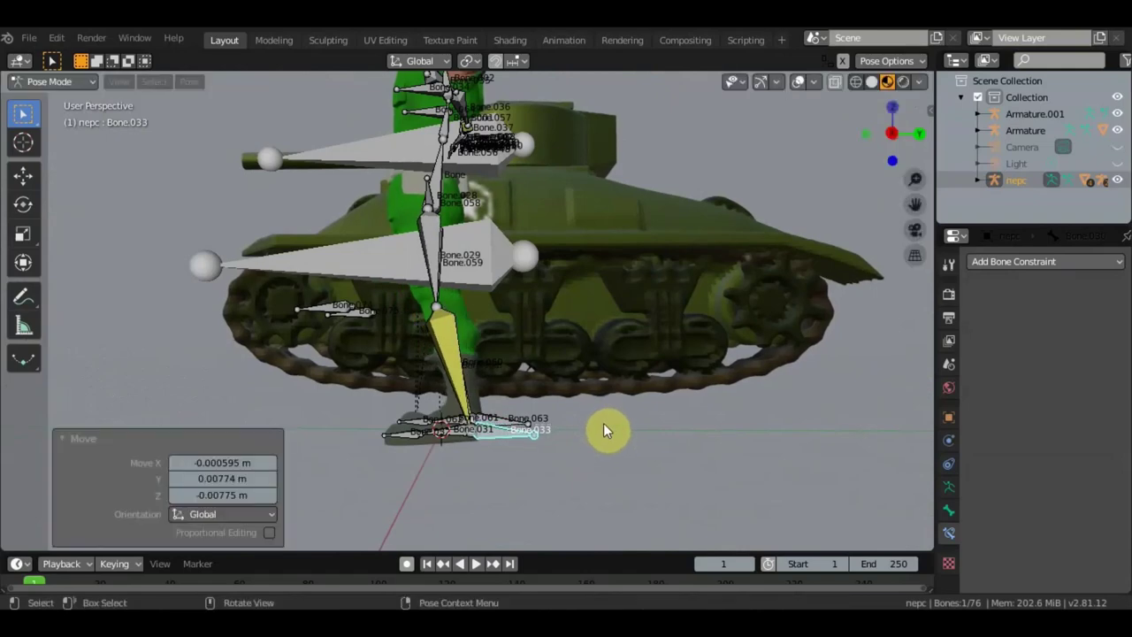
scroll("up", 3)
middle_click(619, 420)
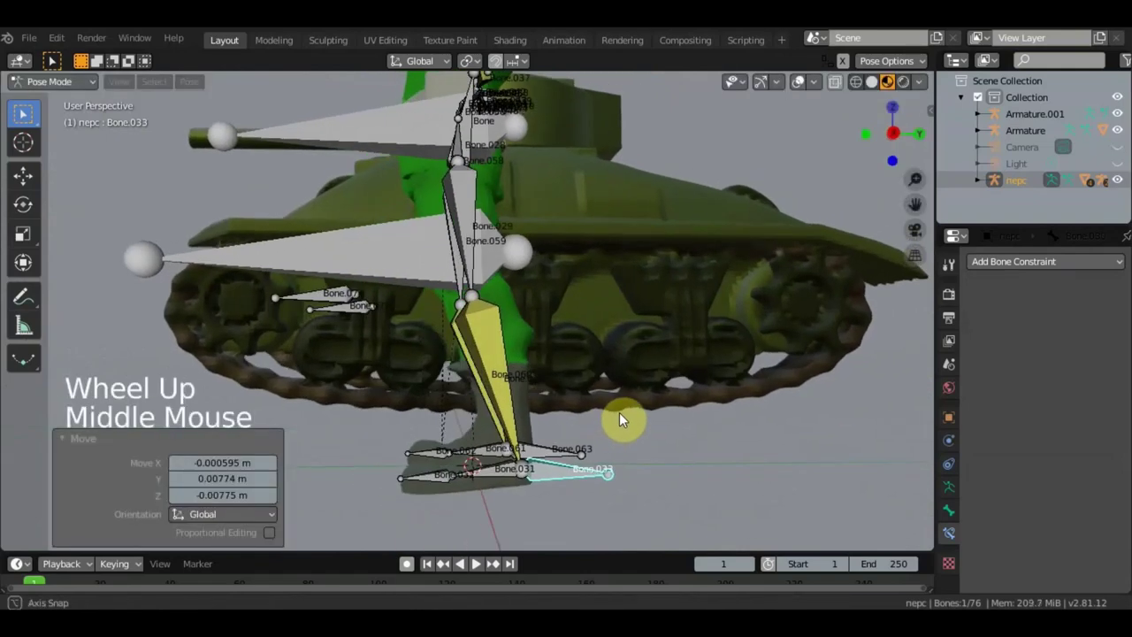
middle_click(644, 440)
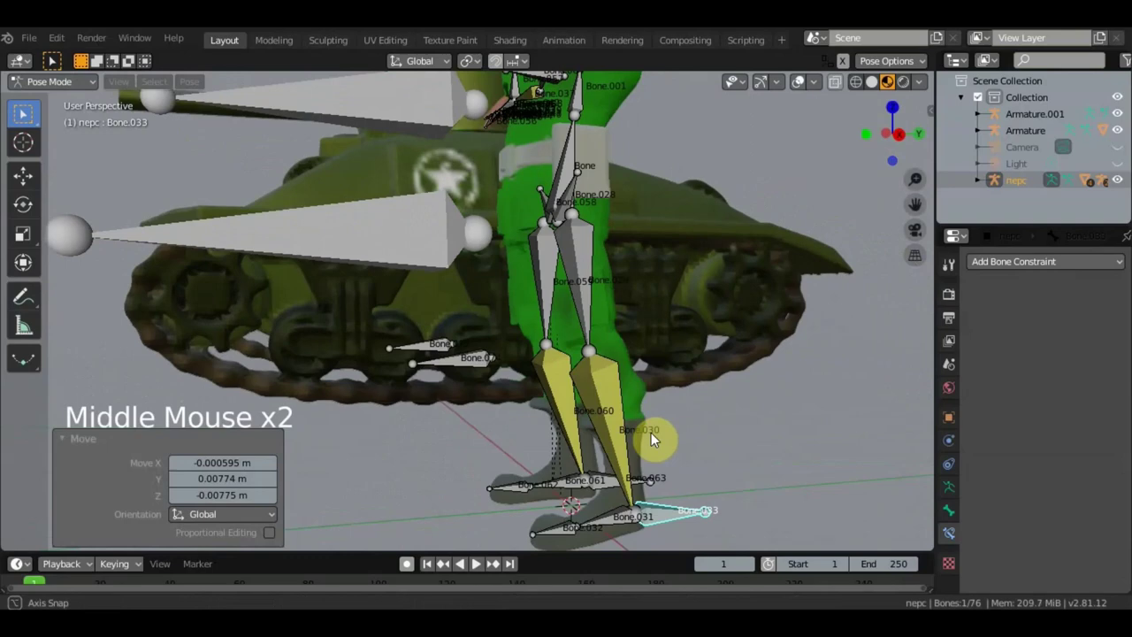
left_click(567, 399)
middle_click(594, 411)
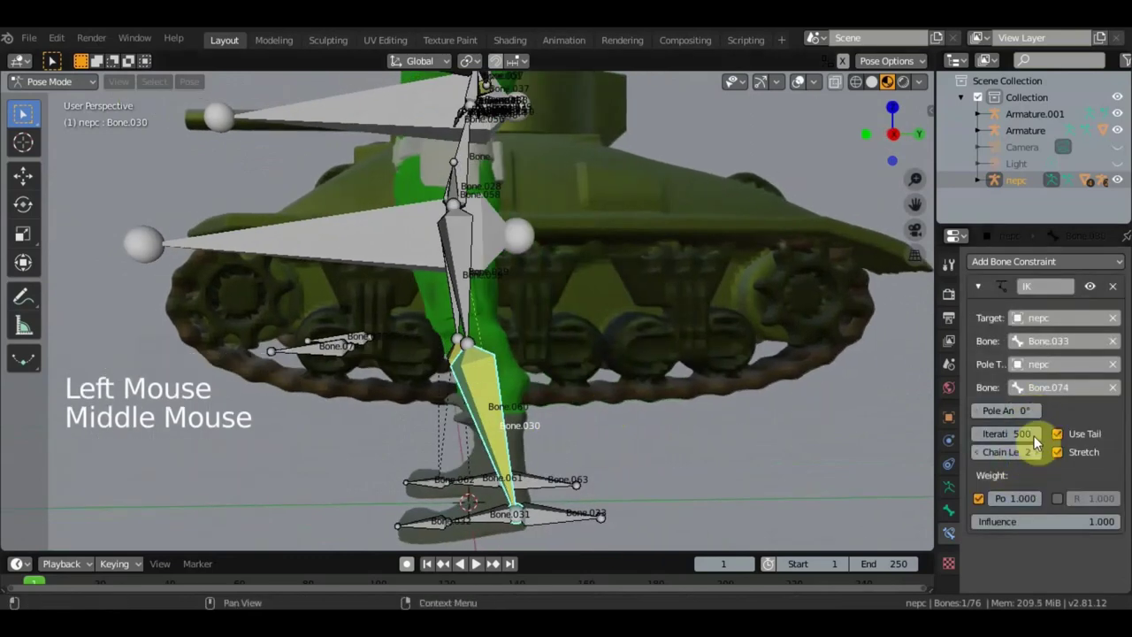
middle_click(728, 417)
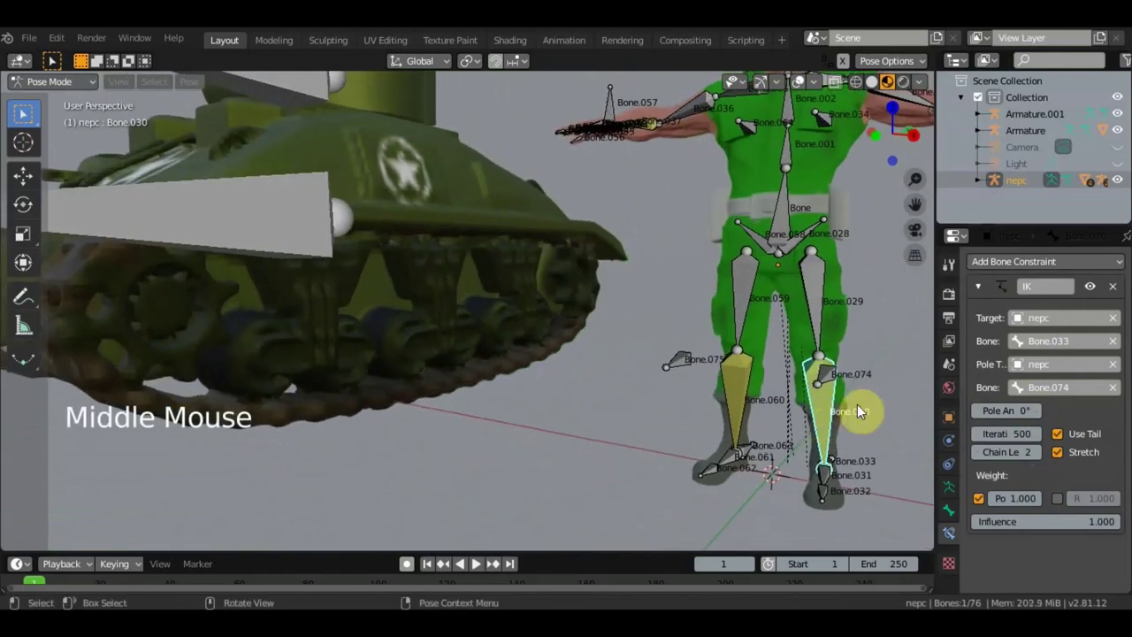
Step: Set the IK pole angle to 11.5° so the knee faces forward
left_click(1018, 363)
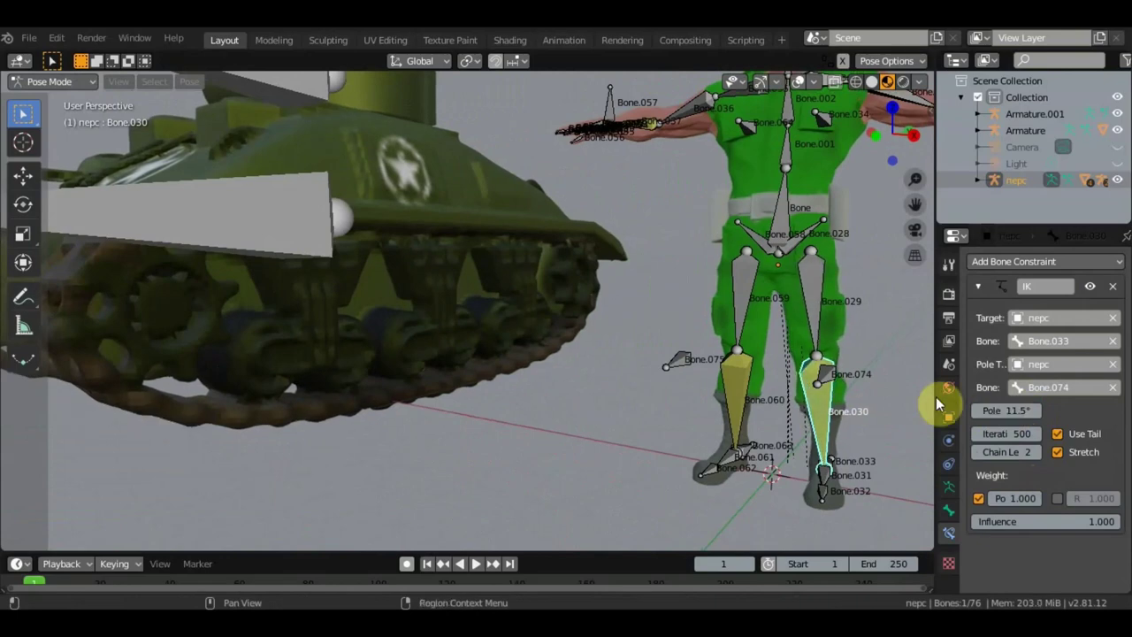
middle_click(843, 400)
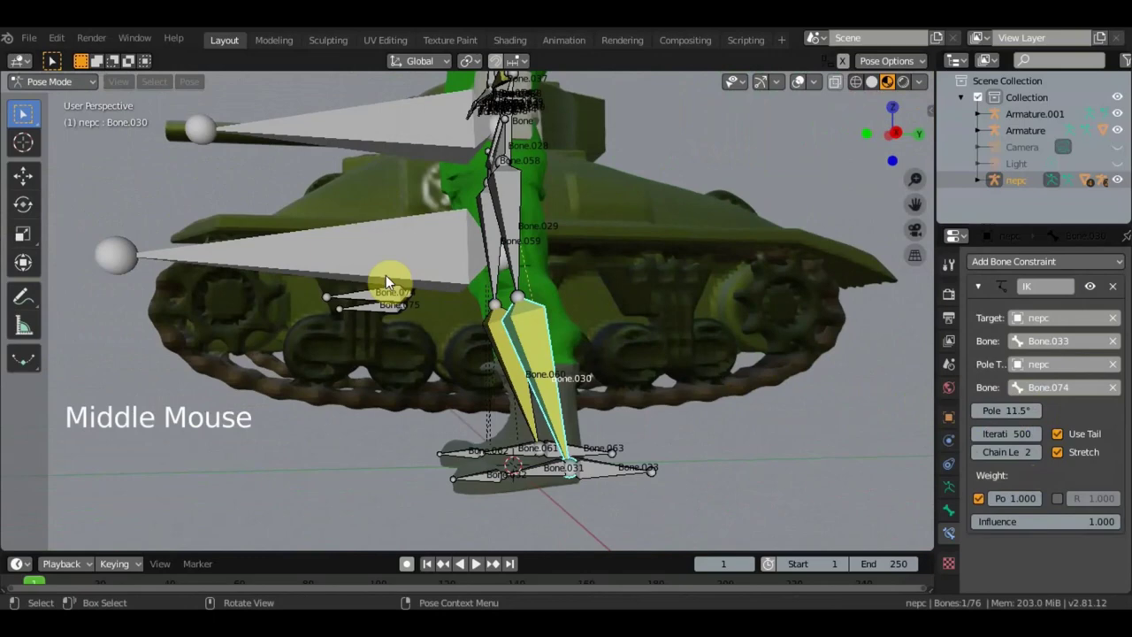
middle_click(429, 348)
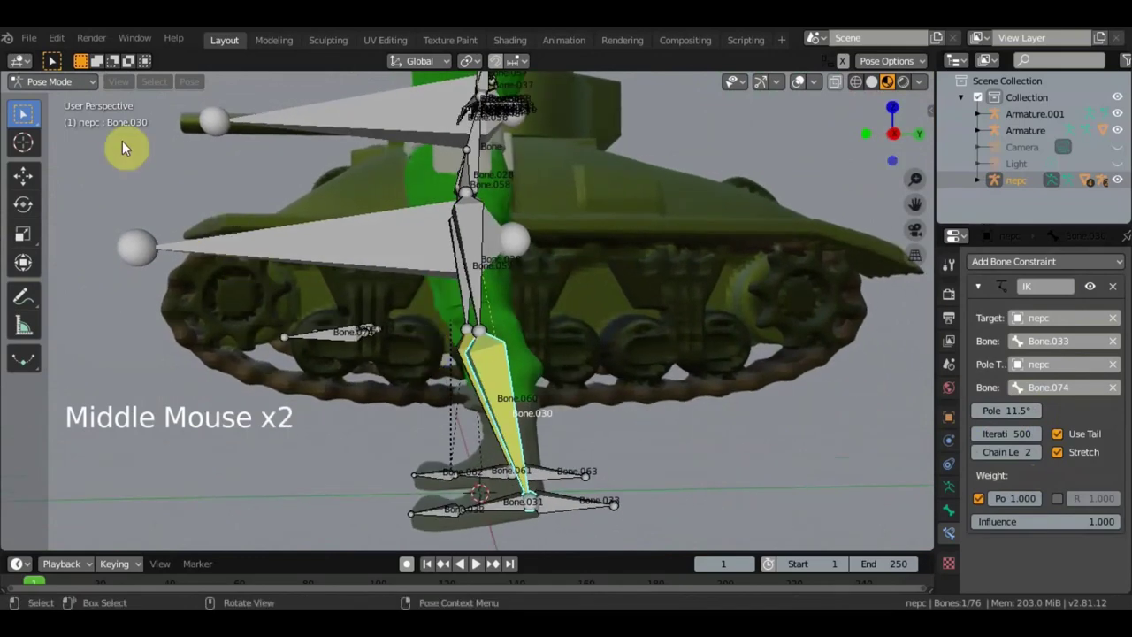
Step: Select foot bone Bone.031 in Edit Mode, test-move it in Pose Mode and undo
left_click(99, 89)
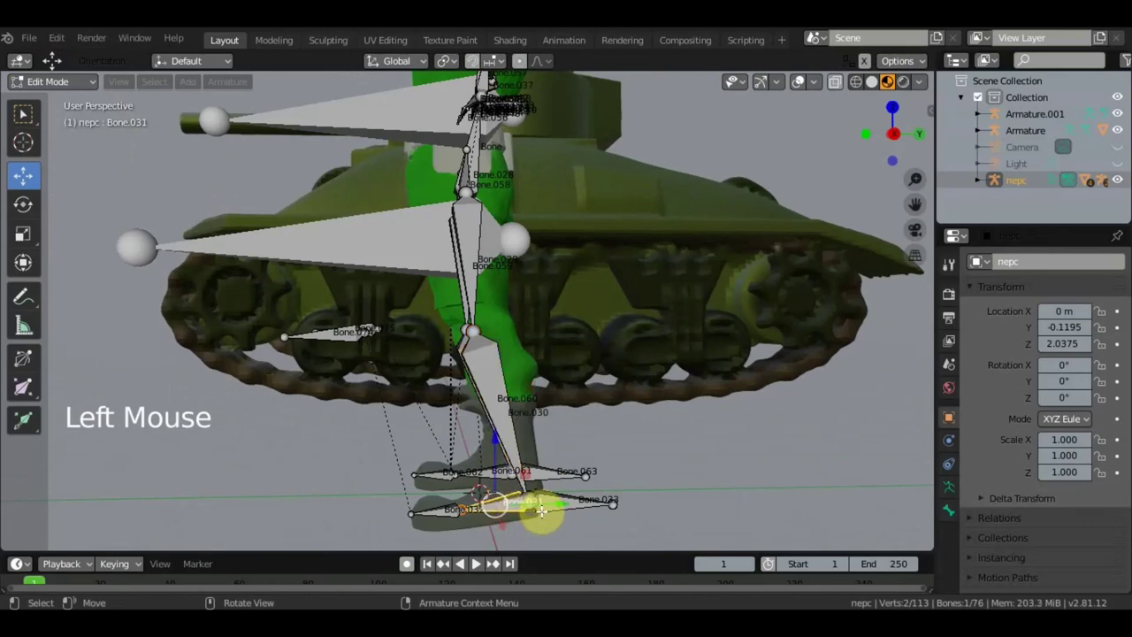
left_click(551, 495)
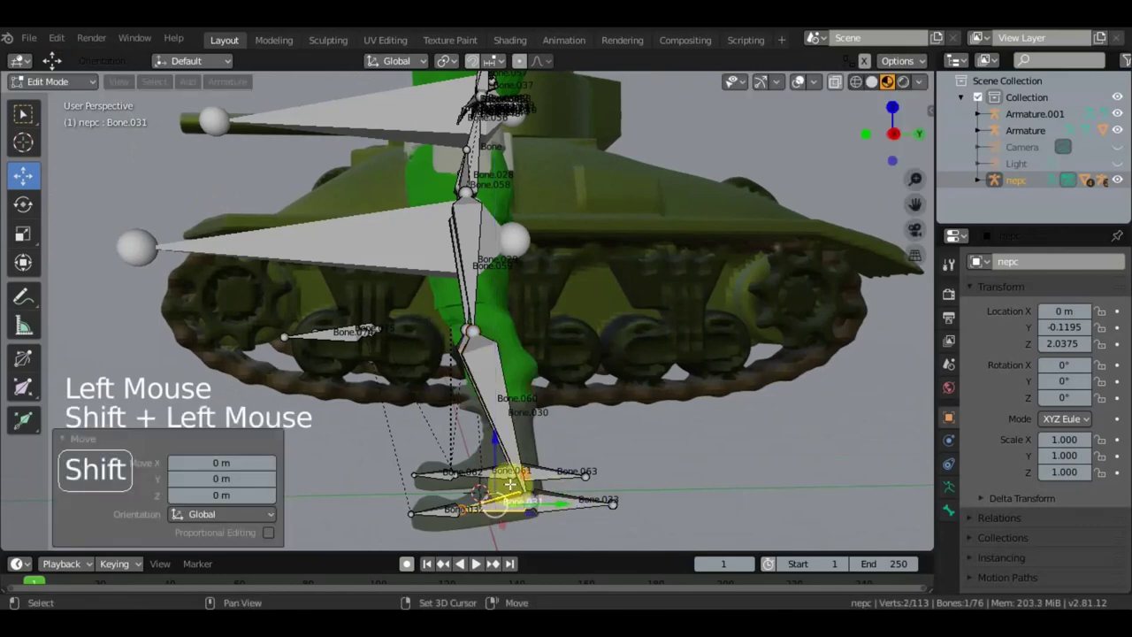
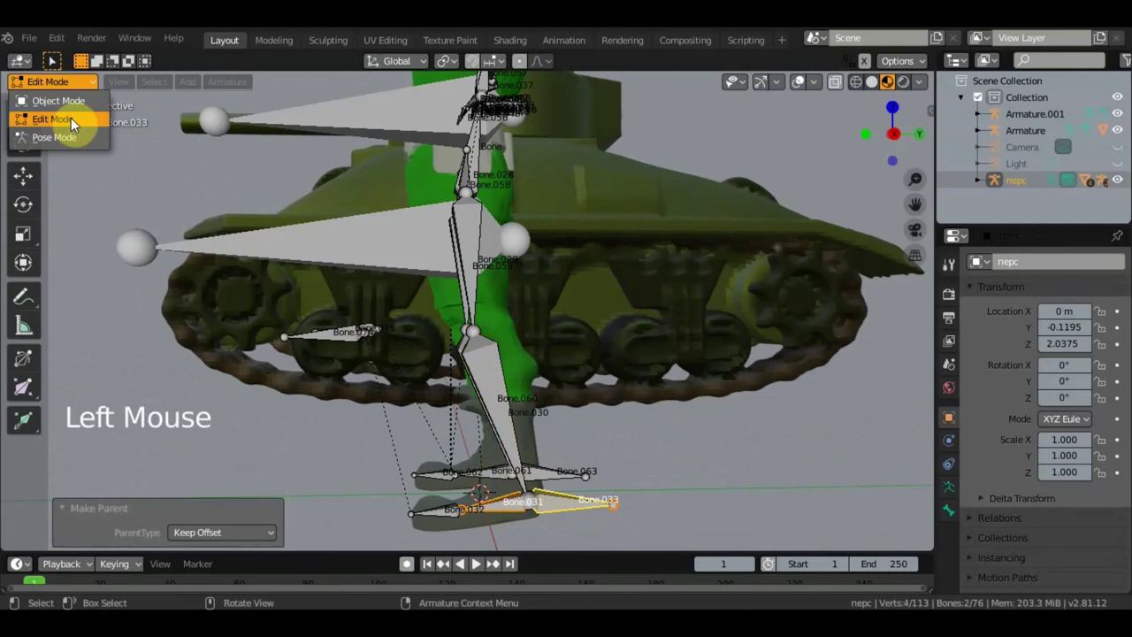
left_click(566, 507)
key("g")
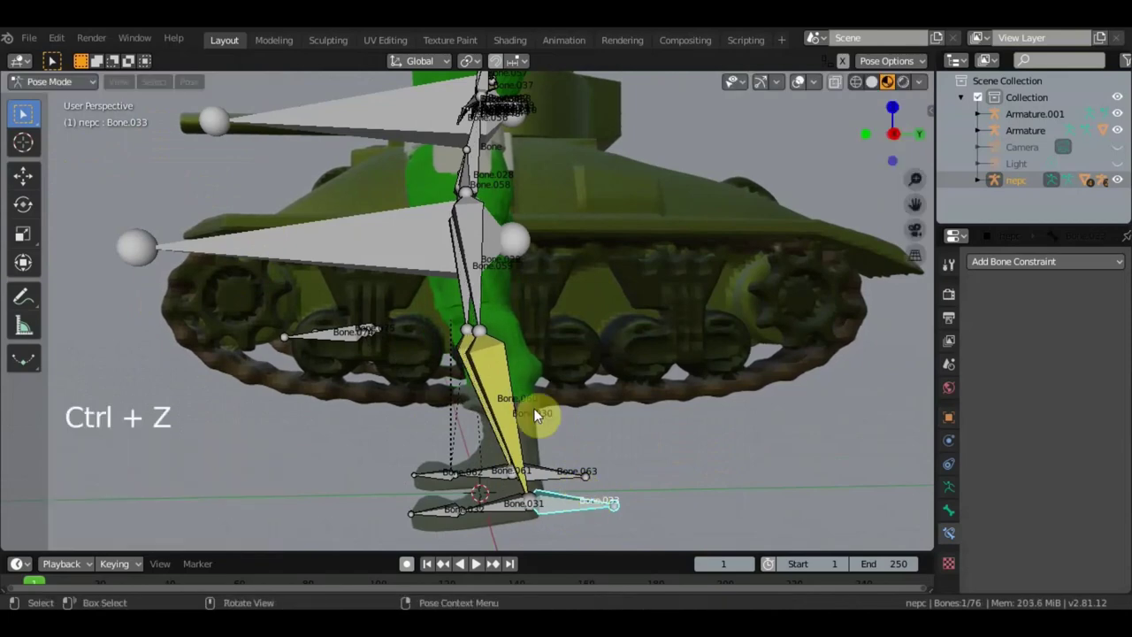
key("ctrl+z")
scroll("down", 3)
middle_click(456, 372)
scroll("up", 3)
middle_click(459, 372)
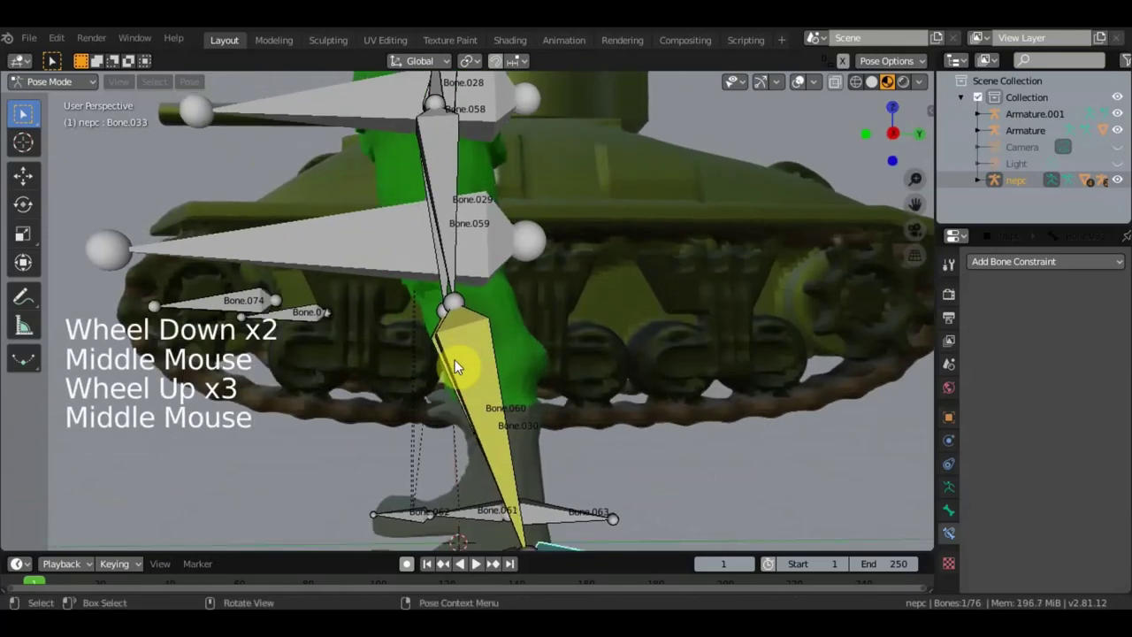
scroll("down", 3)
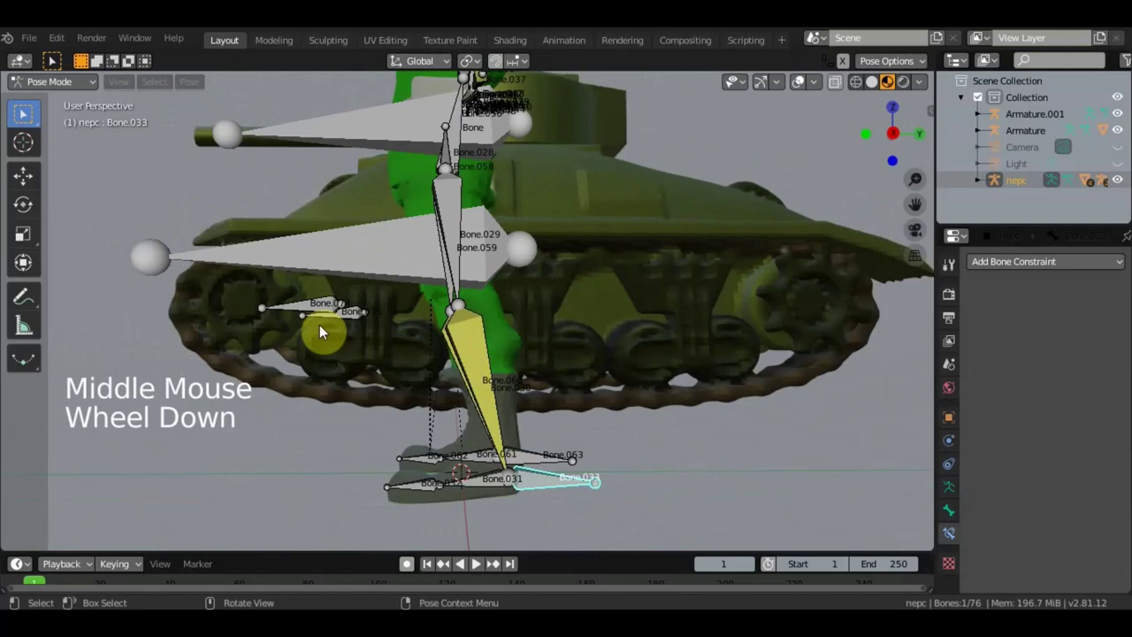
Step: Parent the right foot bones to control Bone.033 with Keep Offset
left_click(84, 88)
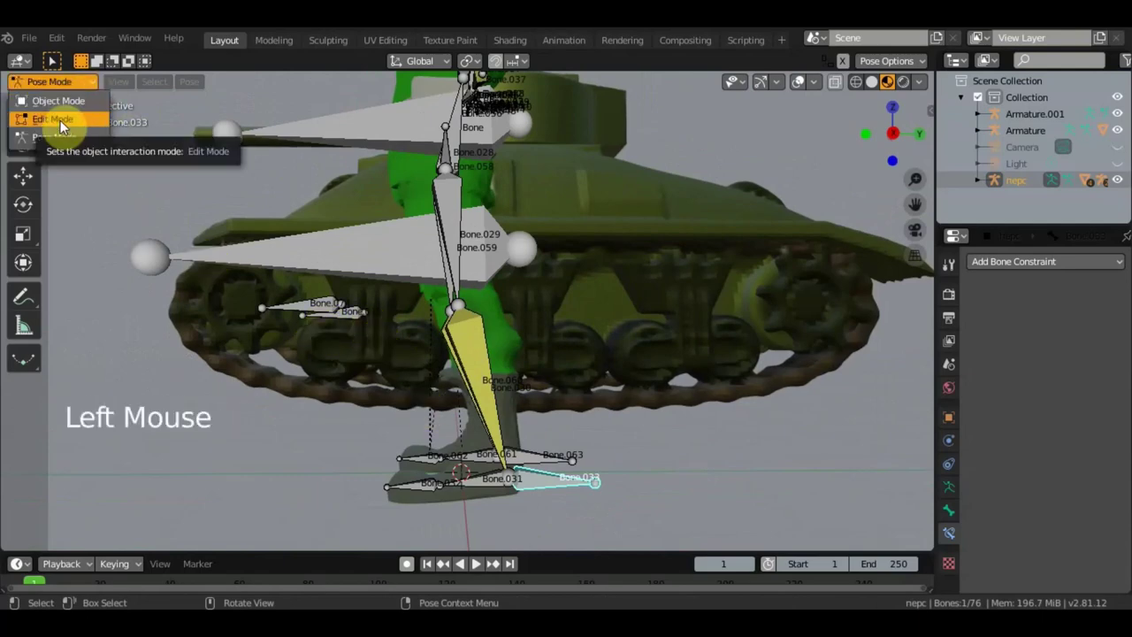
left_click(424, 483)
left_click(483, 481)
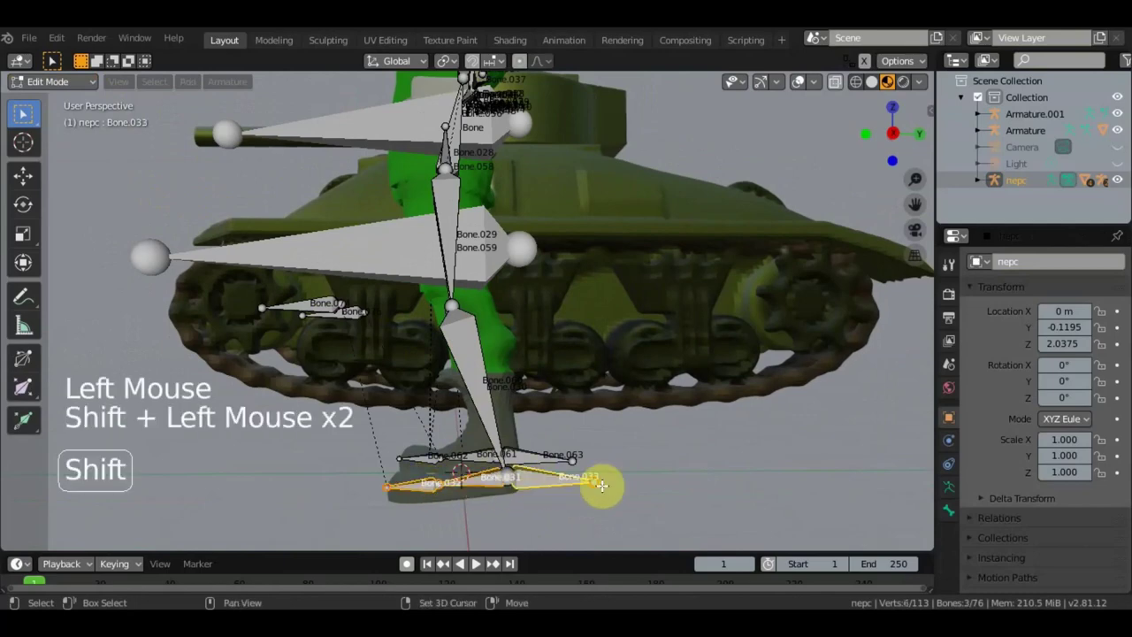
left_click(679, 476)
key("ctrl+p")
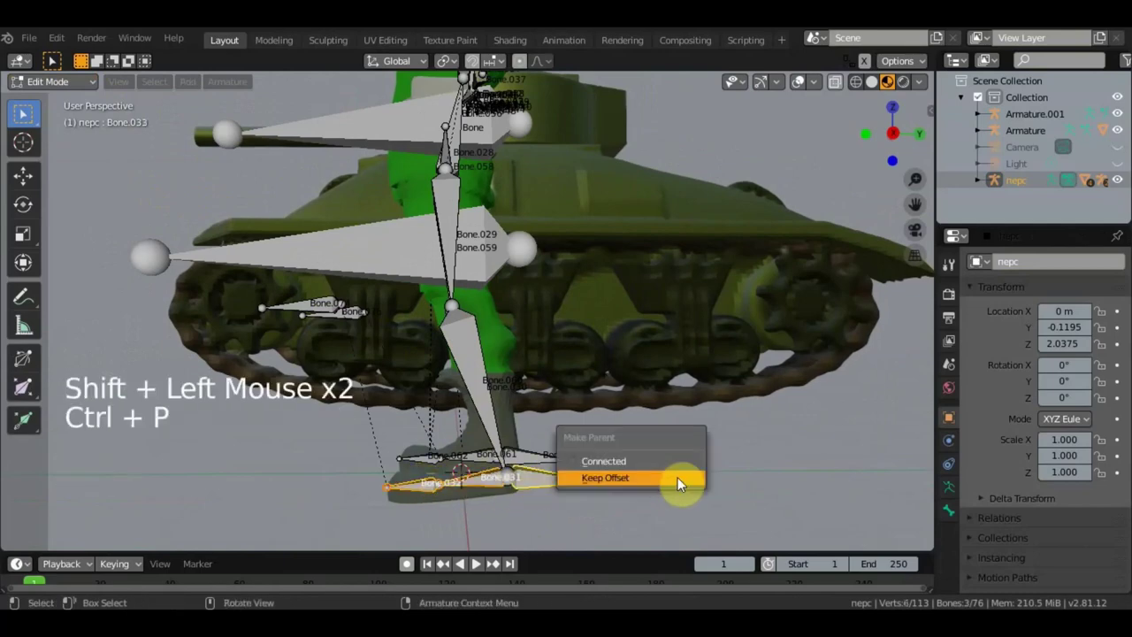
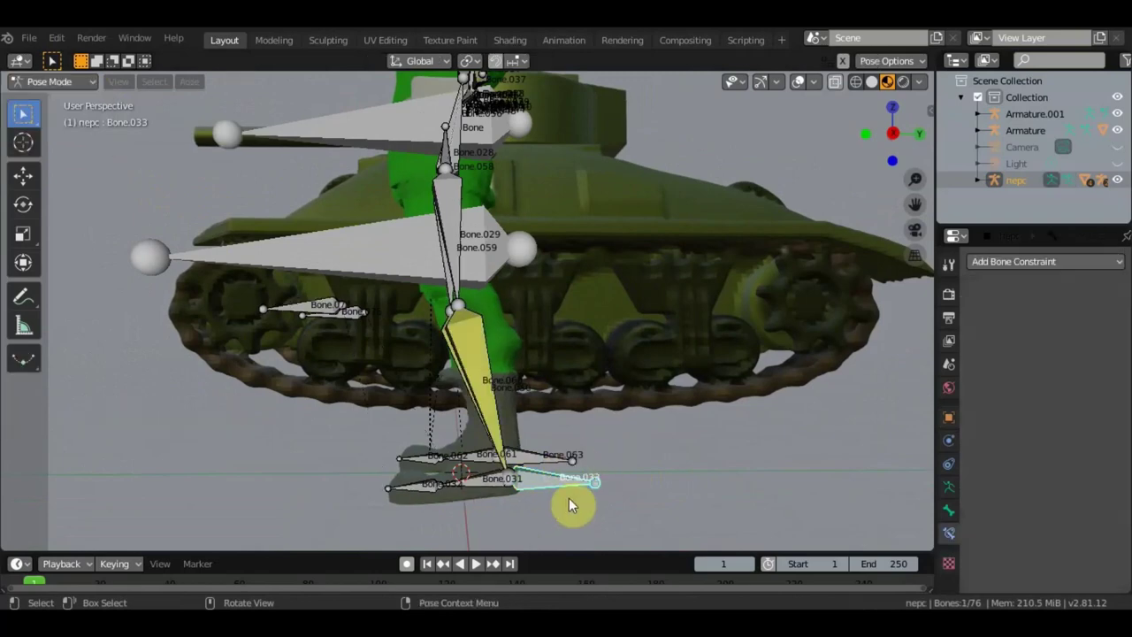
Step: Move the foot IK control Bone.033 to check the leg follows
key("g")
middle_click(606, 458)
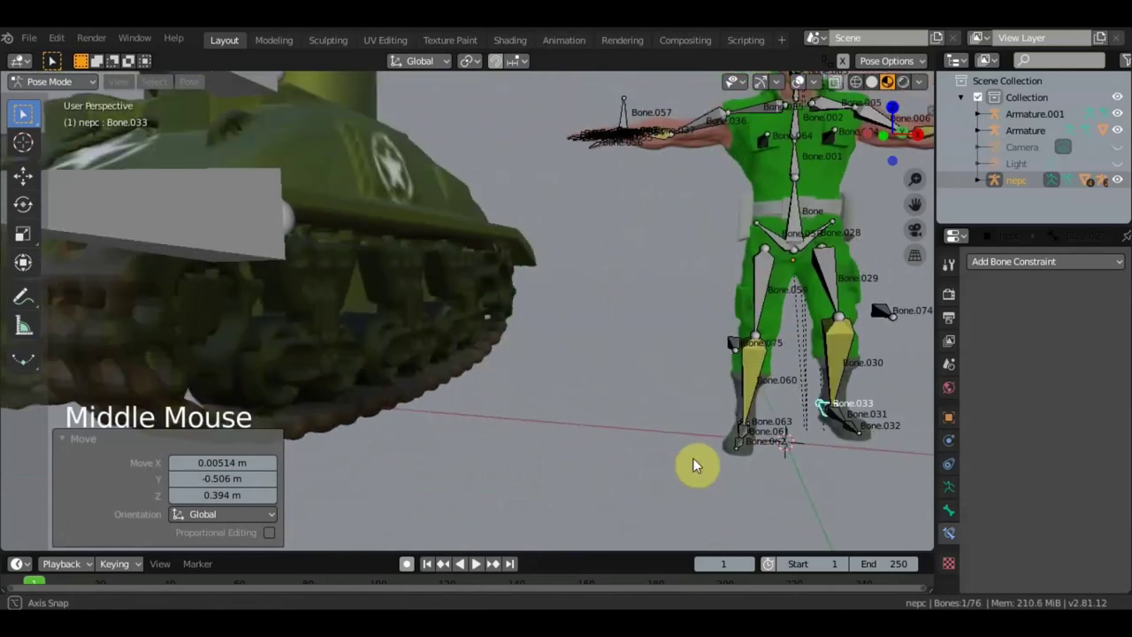
key("g")
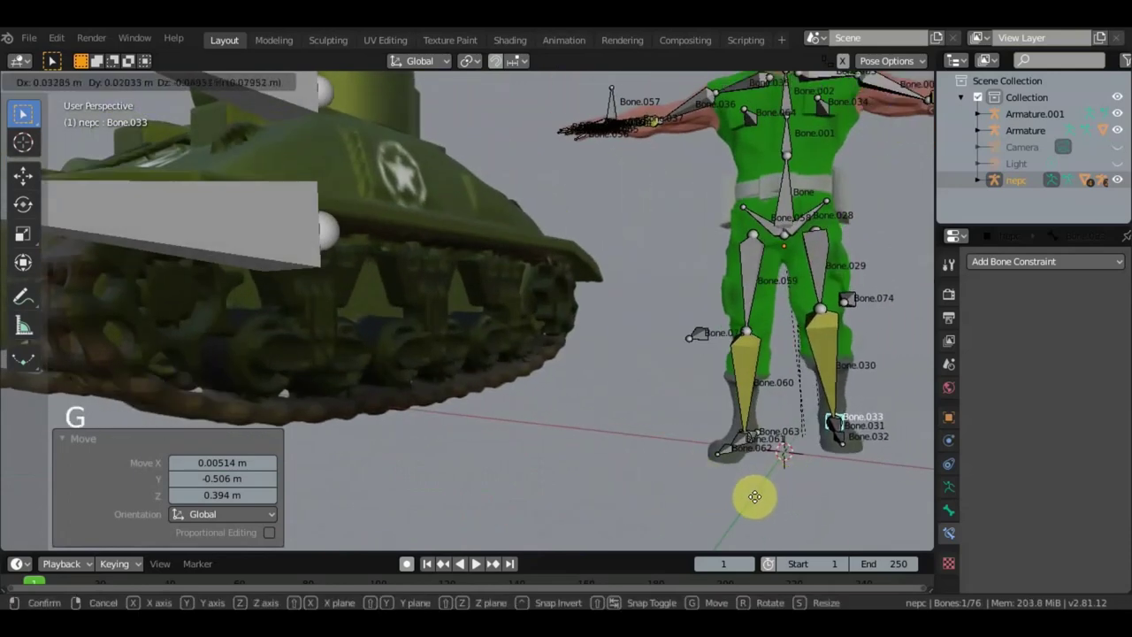
middle_click(704, 491)
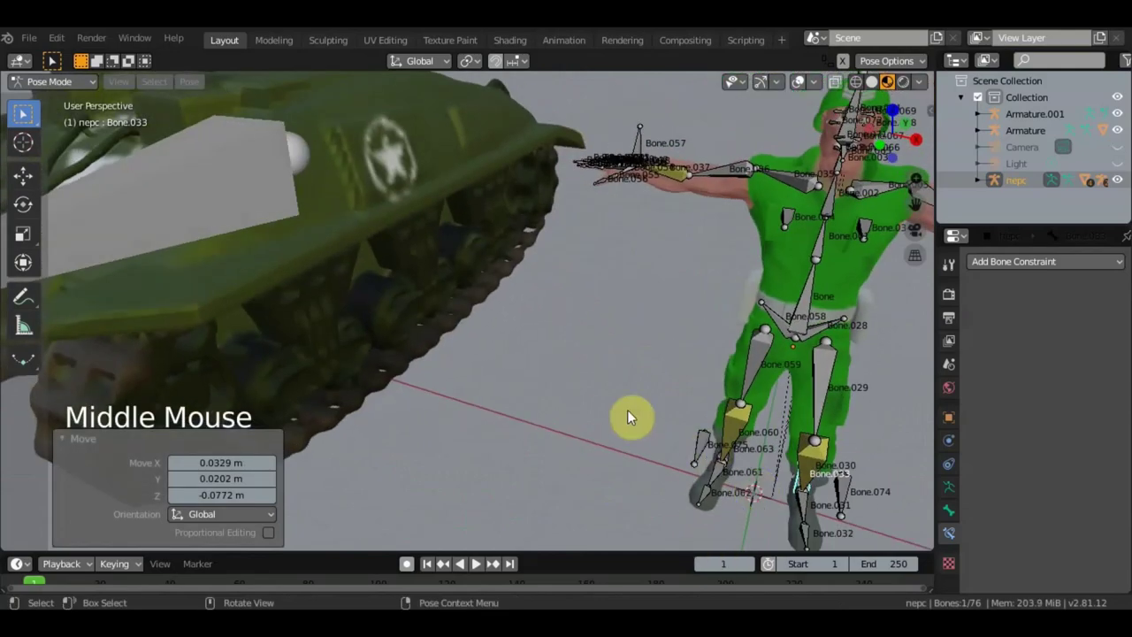
middle_click(559, 379)
middle_click(553, 401)
Step: Move pole bone Bone.074 to check the knee direction, then look at the other leg
left_click(597, 436)
middle_click(660, 448)
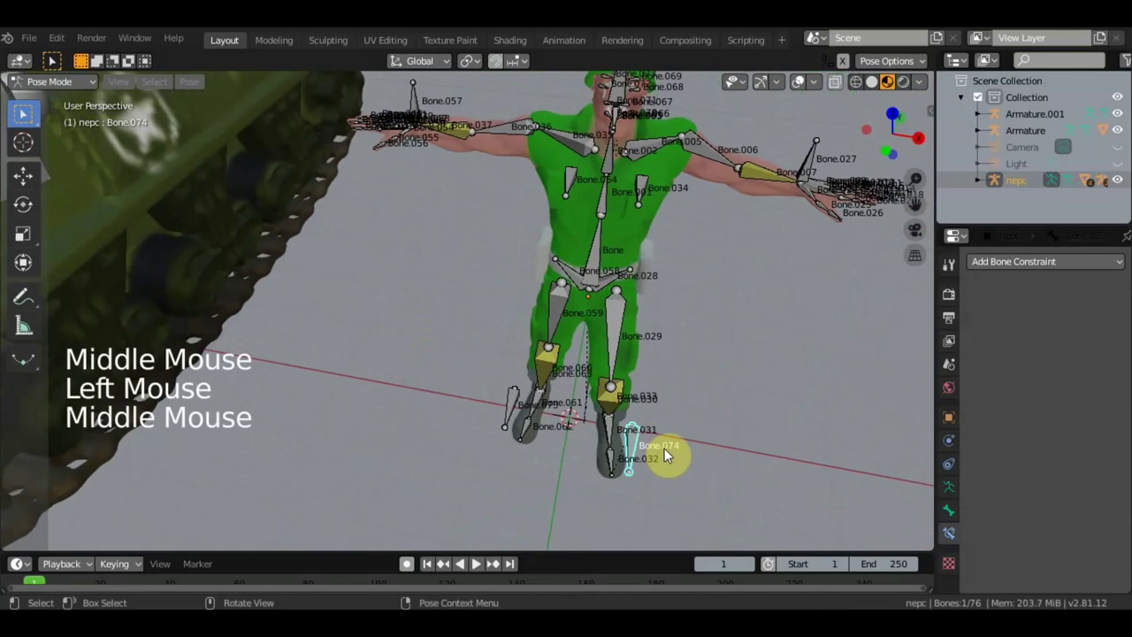
key("g")
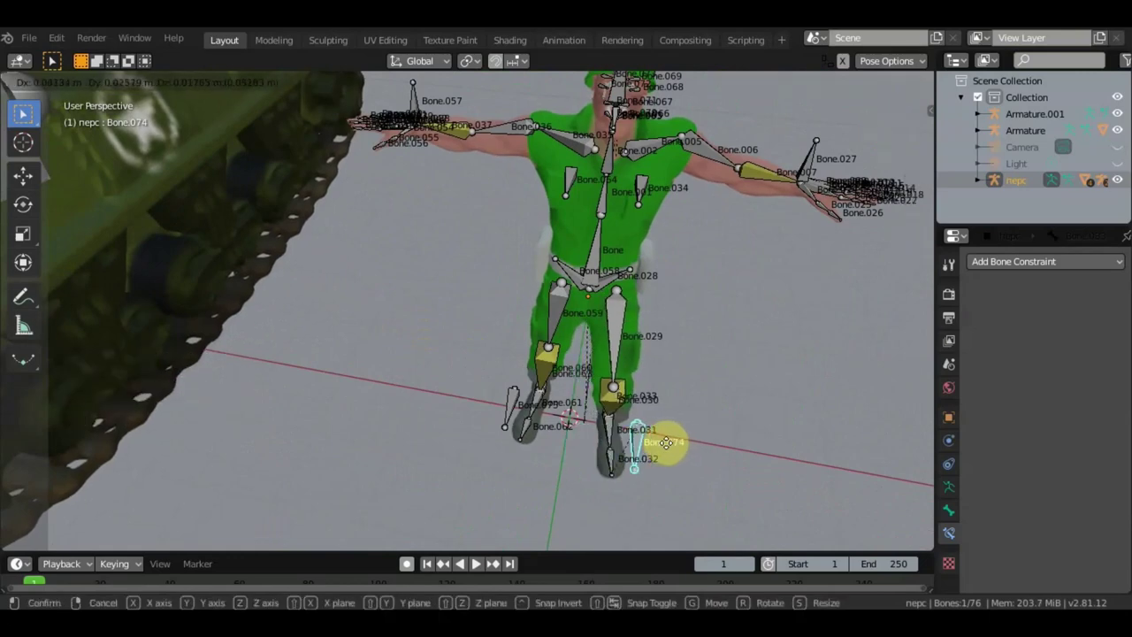
middle_click(606, 371)
middle_click(537, 350)
scroll("up", 3)
middle_click(551, 352)
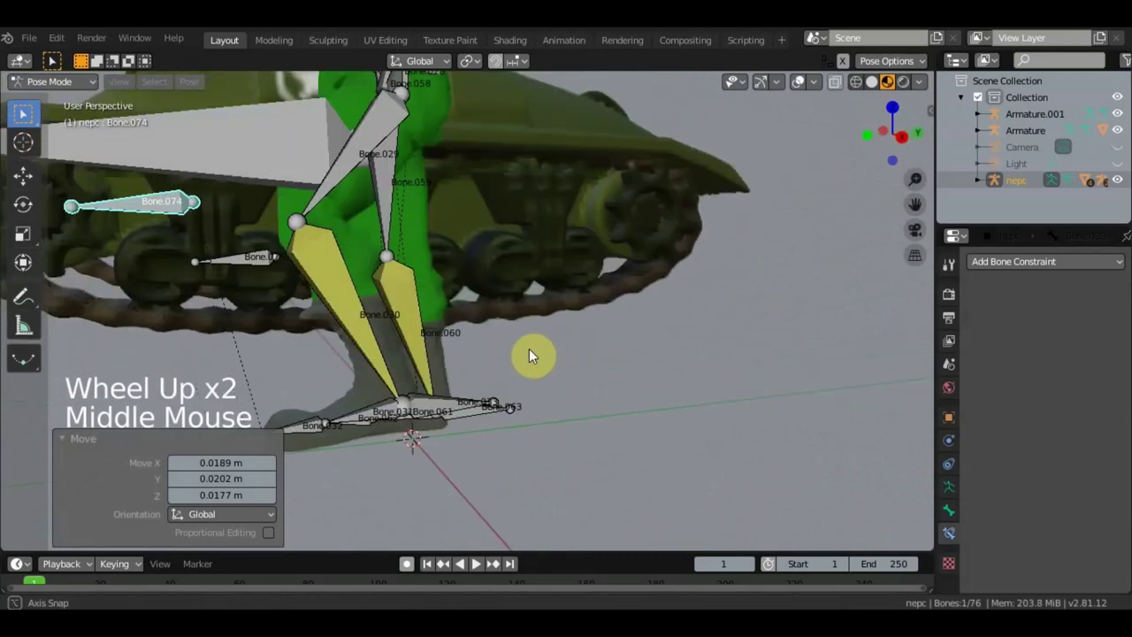
Step: Set Bone.060's IK pole target to the armature's Bone.075
left_click(383, 300)
scroll("down", 3)
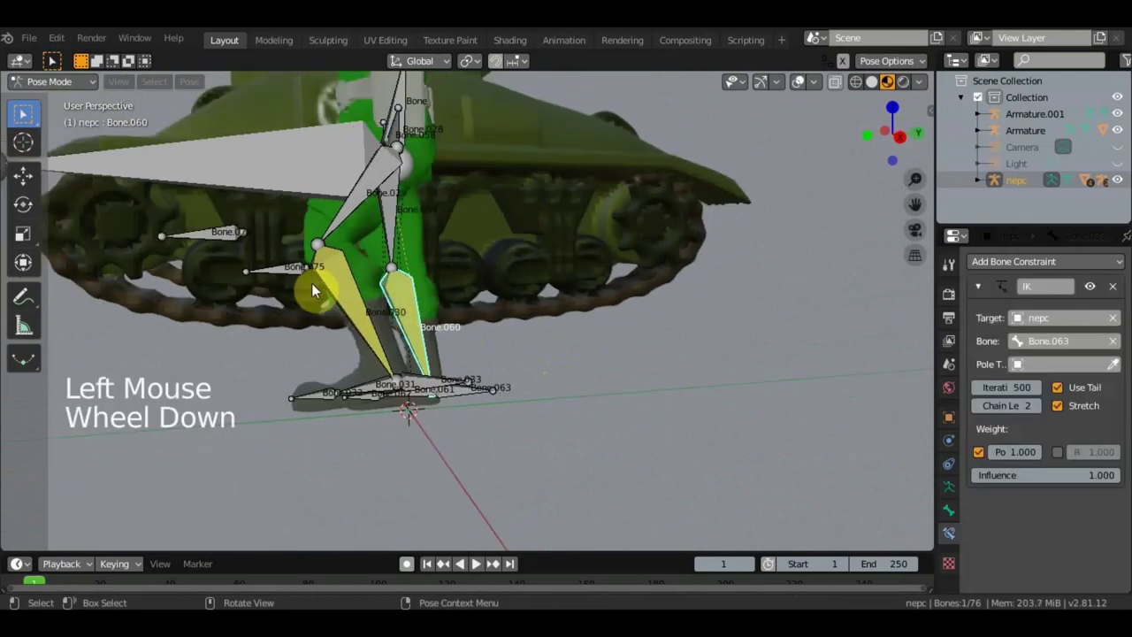
left_click(1019, 315)
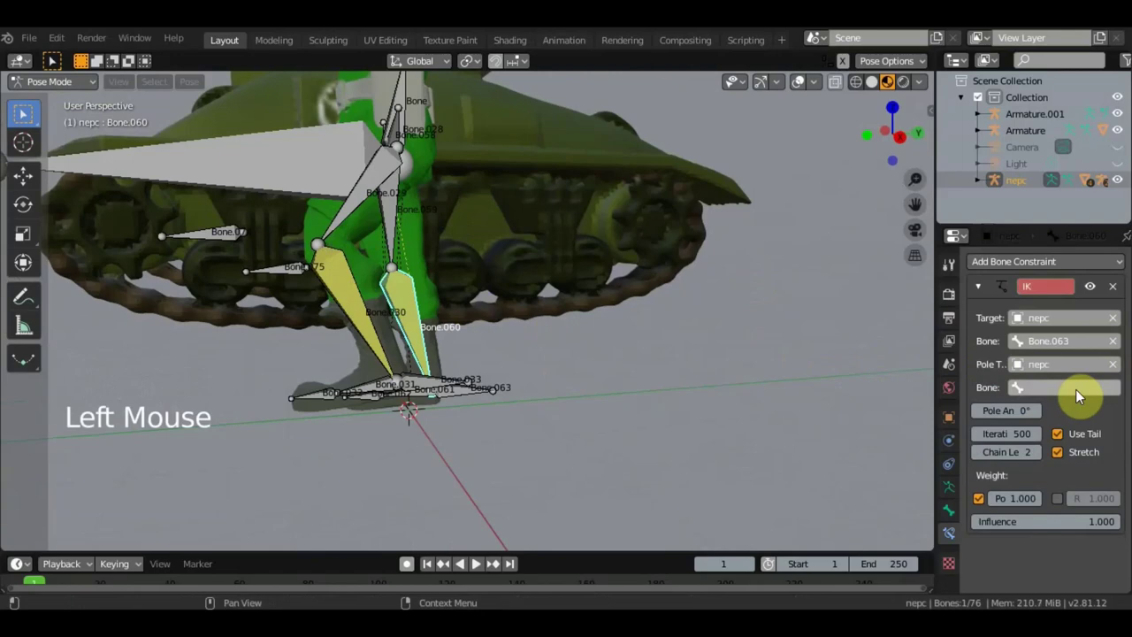
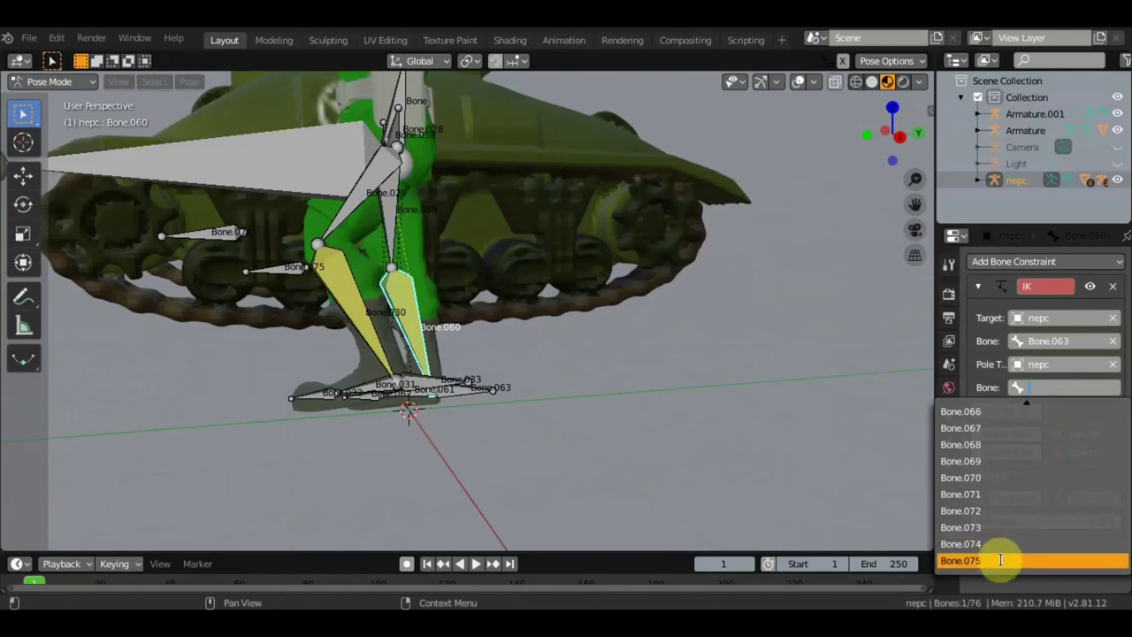
middle_click(706, 437)
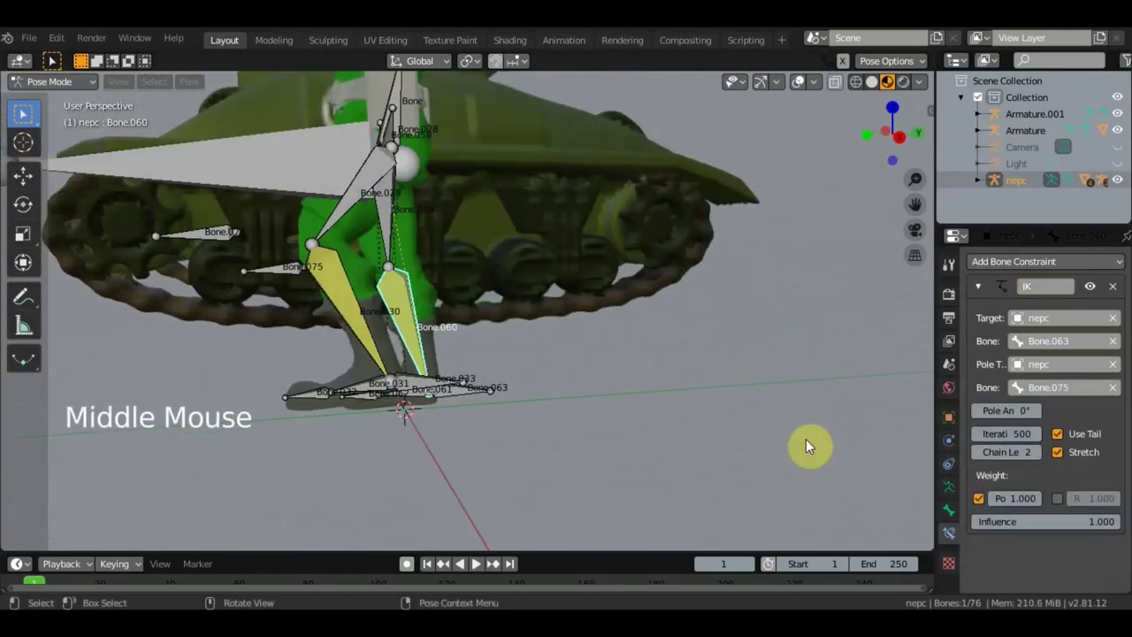
middle_click(537, 391)
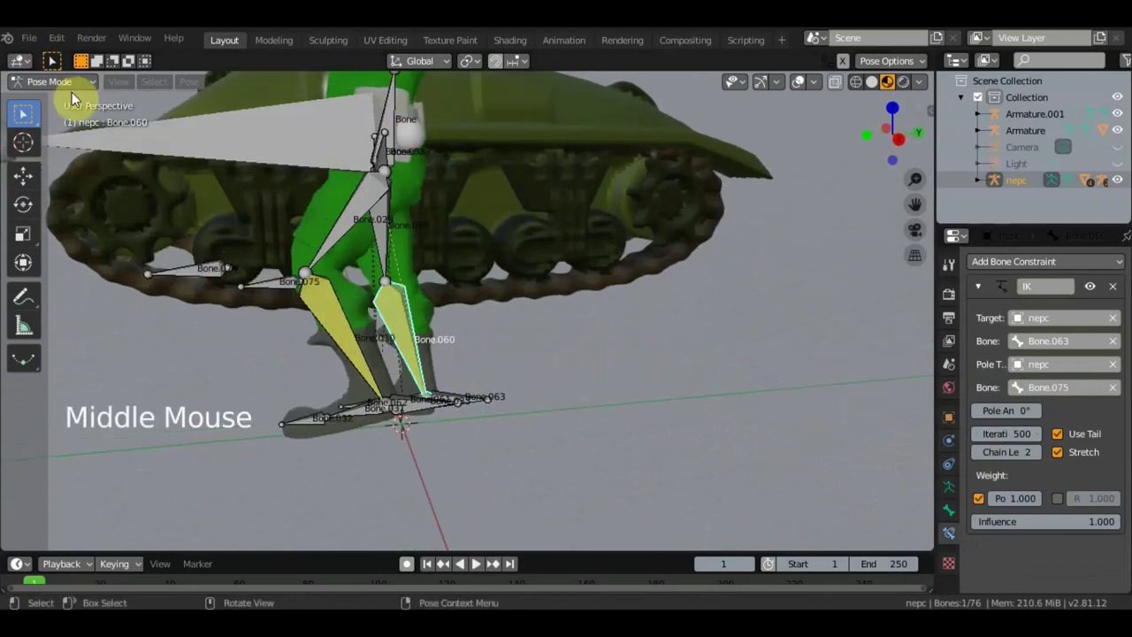
Step: In Edit Mode select left foot bone Bone.062 and parent it to Bone.063 with Keep Offset
left_click(67, 88)
middle_click(407, 289)
scroll("up", 3)
middle_click(394, 353)
left_click(247, 403)
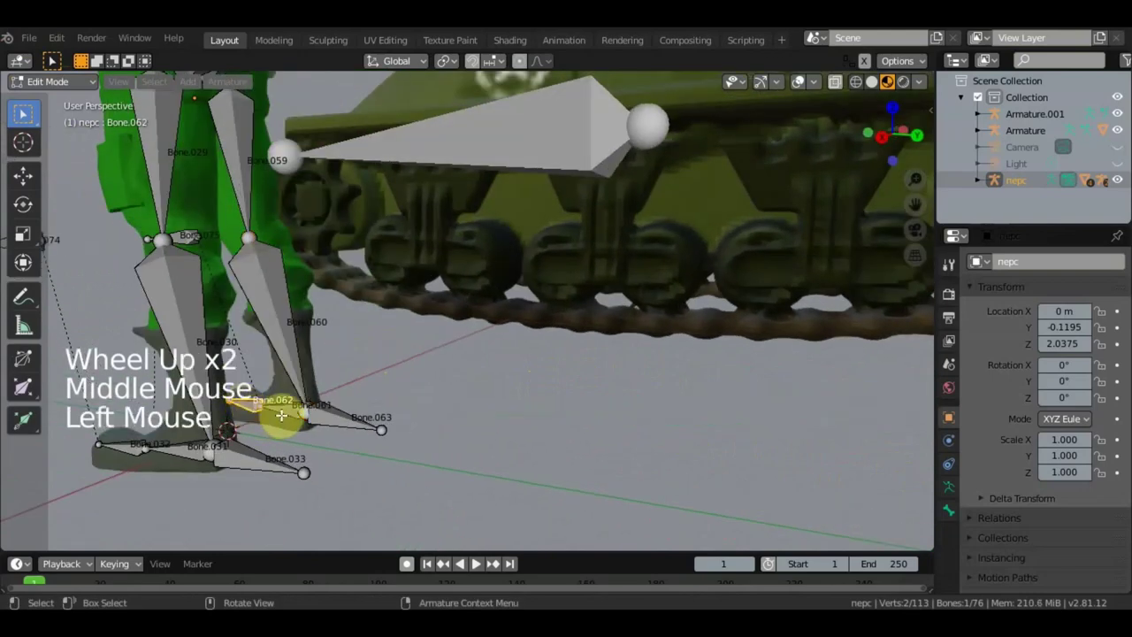
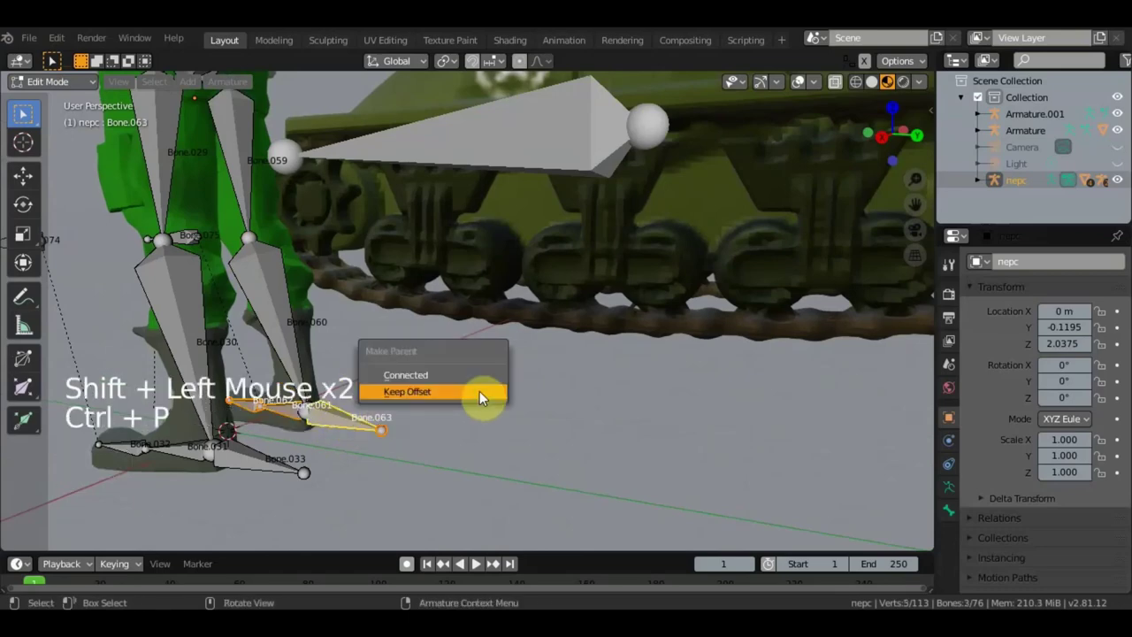
middle_click(513, 384)
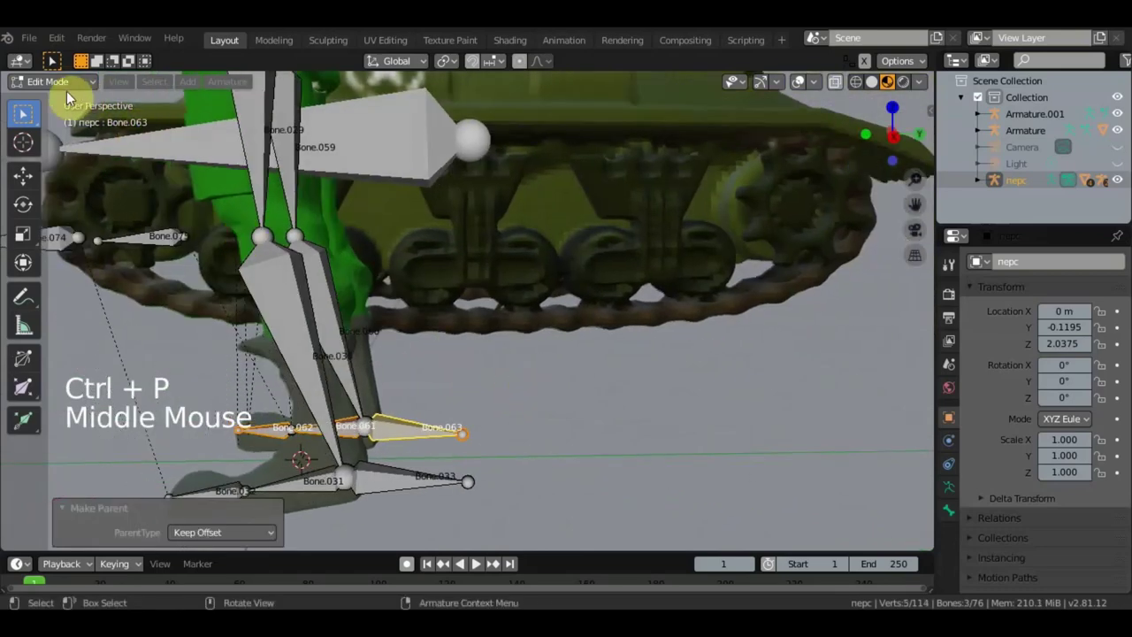
Step: Return the armature to Pose Mode
left_click(71, 98)
left_click(75, 92)
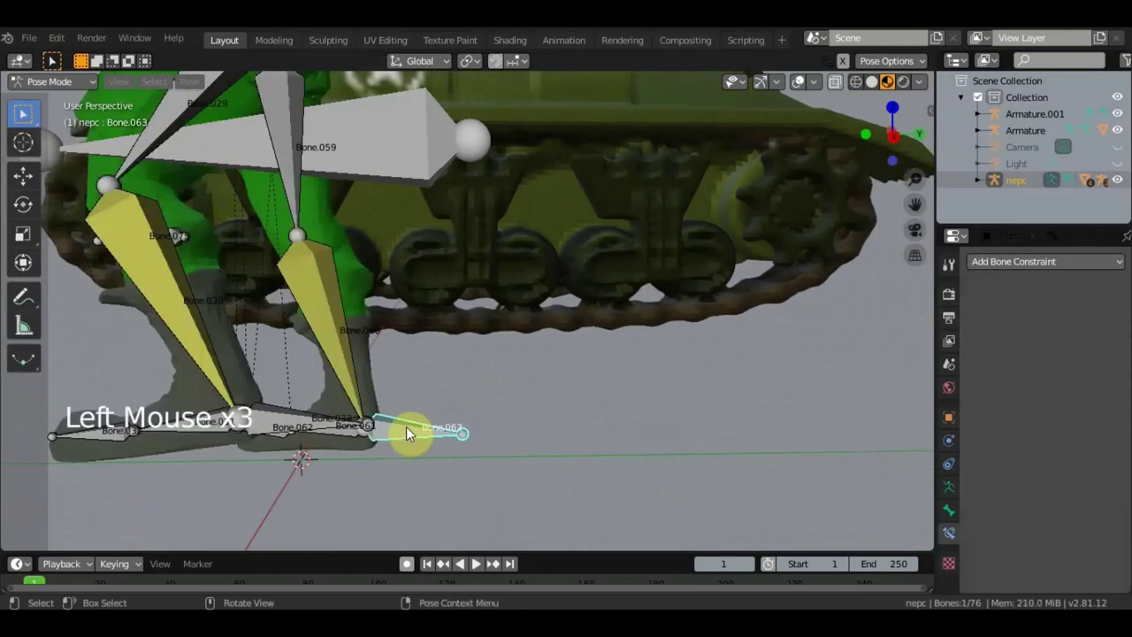
Step: Drag the left foot IK control Bone.063 to test the leg, then place its pole bone
left_click(412, 431)
scroll("down", 3)
key("g")
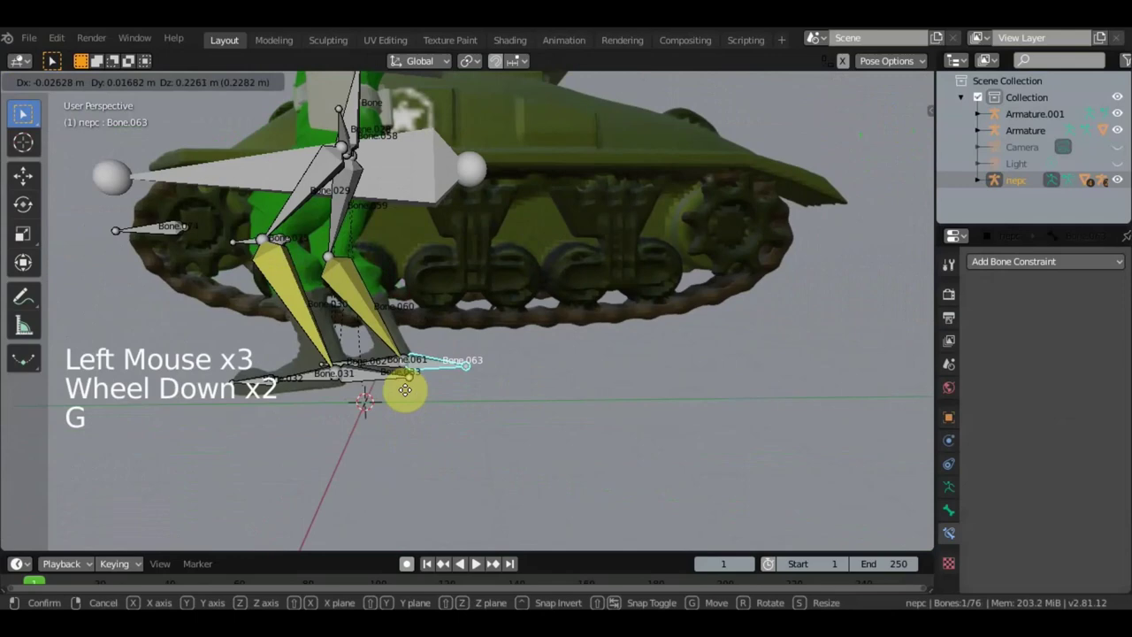
middle_click(443, 390)
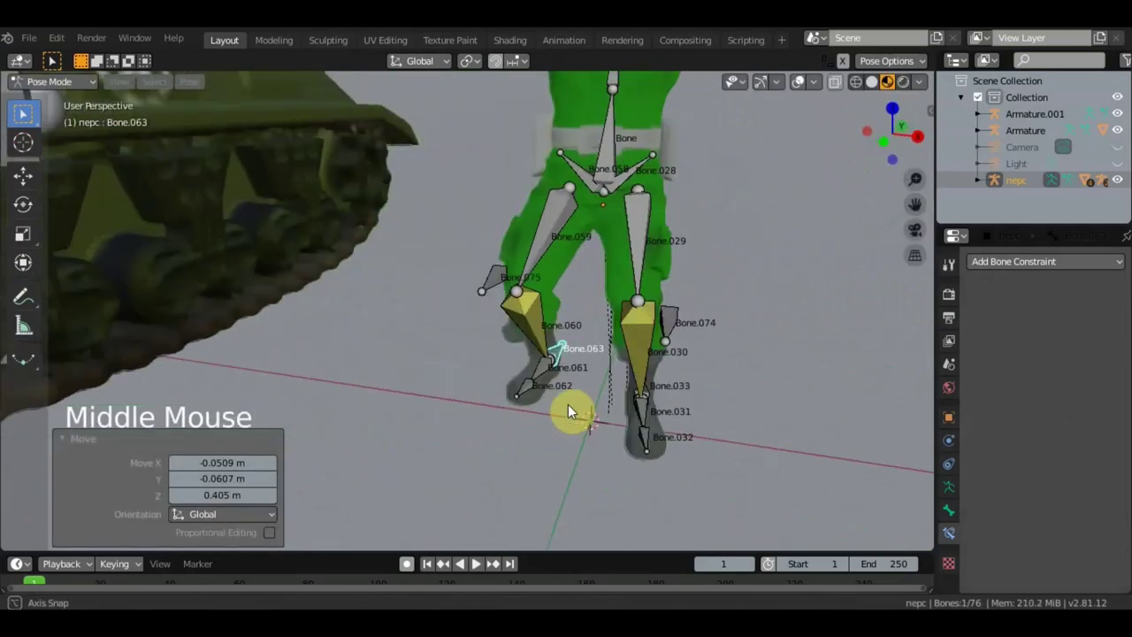
key("g")
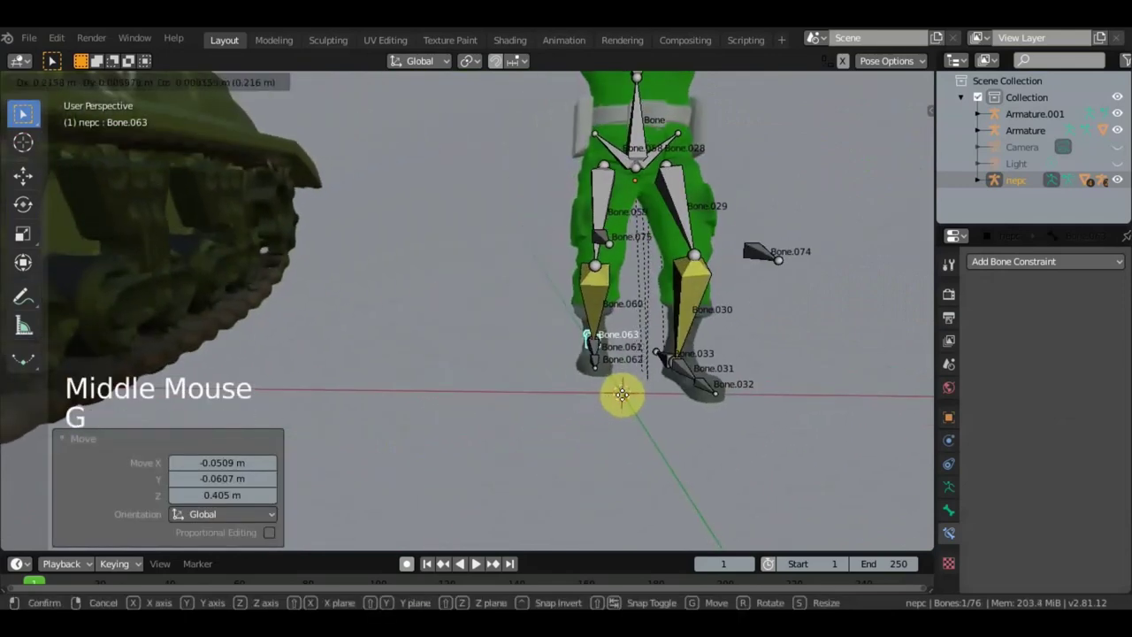
middle_click(525, 411)
left_click(445, 383)
Step: Turn off bone Name display in the armature's Viewport Display settings
left_click(957, 488)
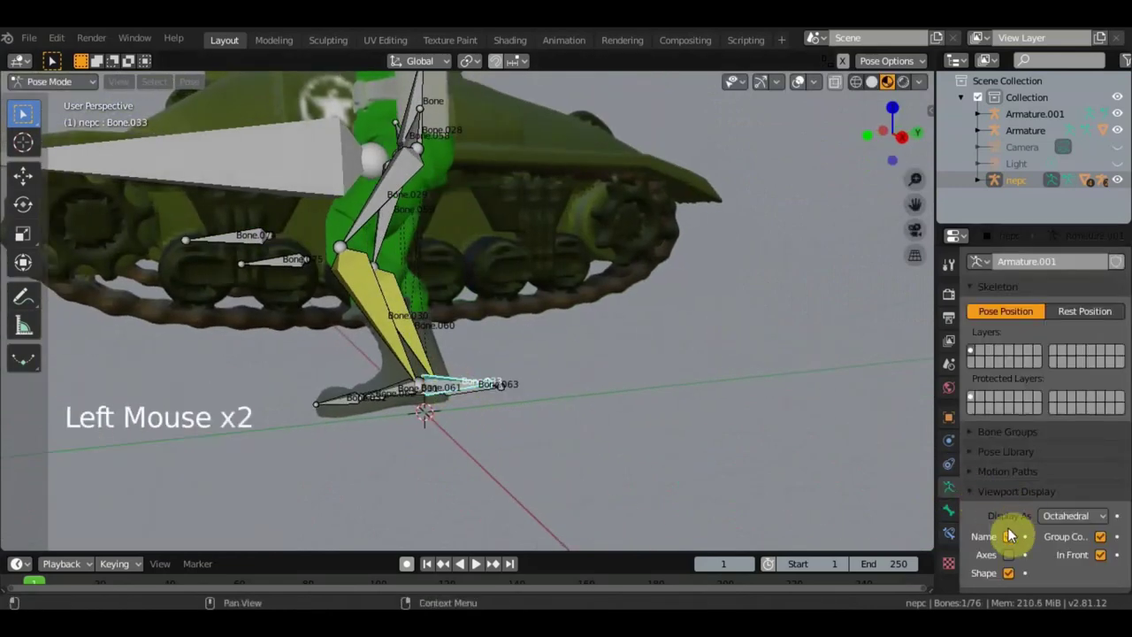
key("KP_1")
left_click(670, 425)
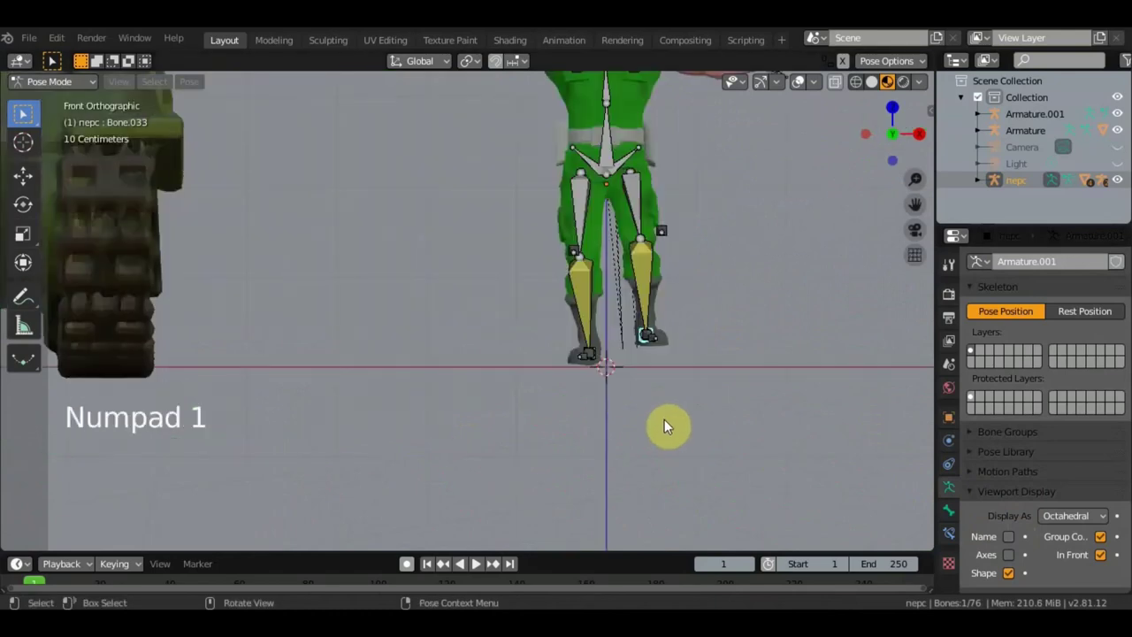
Step: In front view raise pole bones Bone.033 and Bone.063 from the feet up to knee height
key("g")
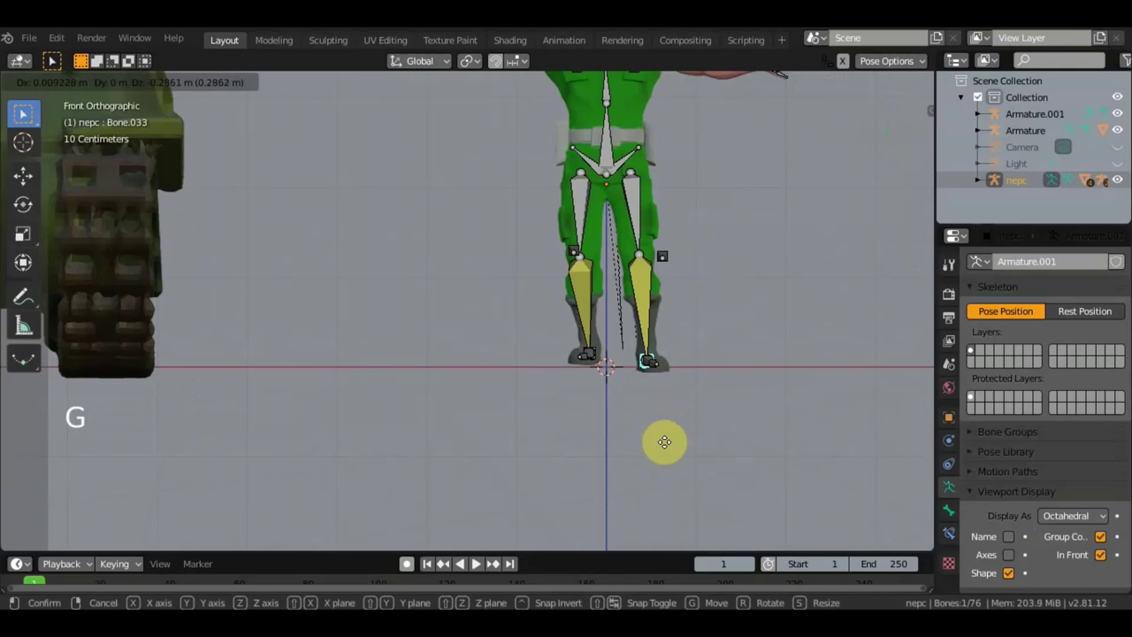
middle_click(656, 377)
left_click(602, 362)
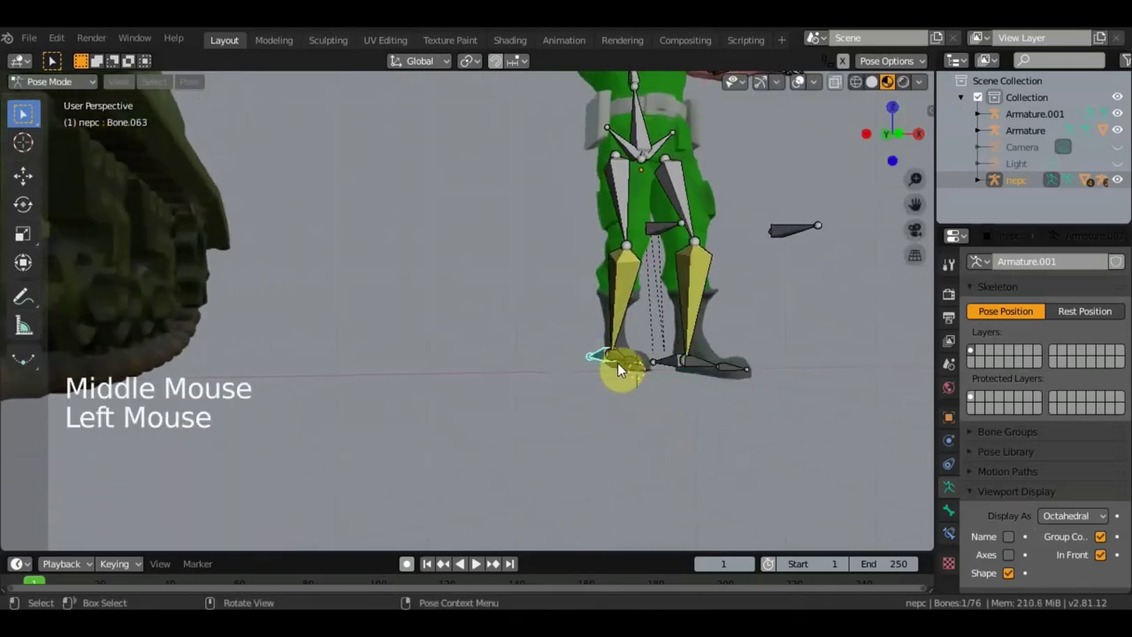
key("KP_1")
key("g")
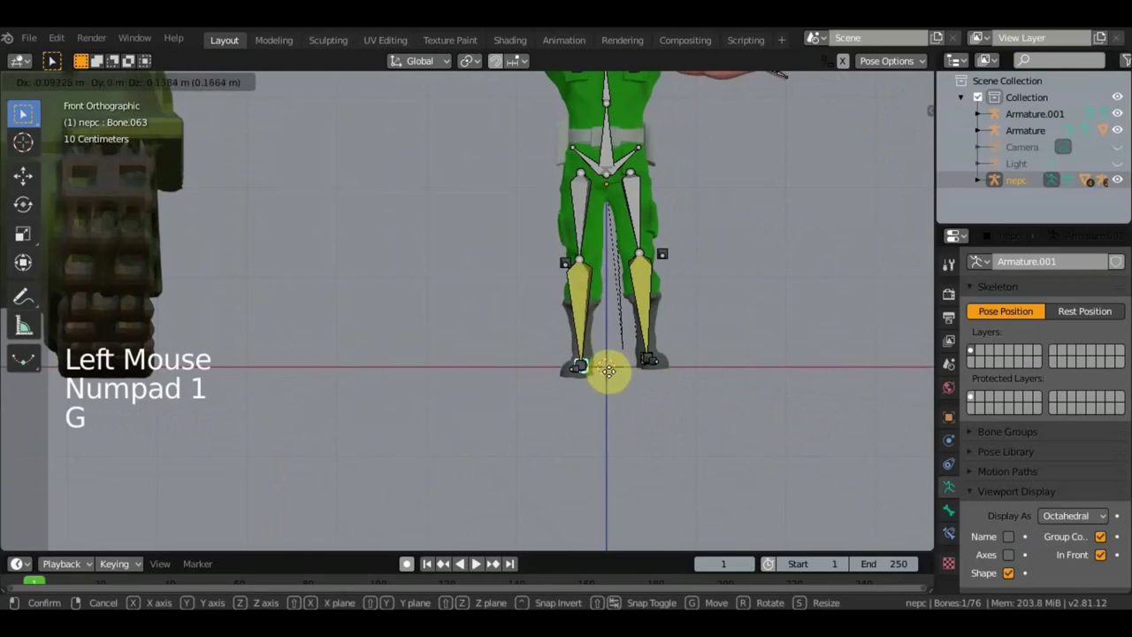
scroll("down", 3)
middle_click(706, 316)
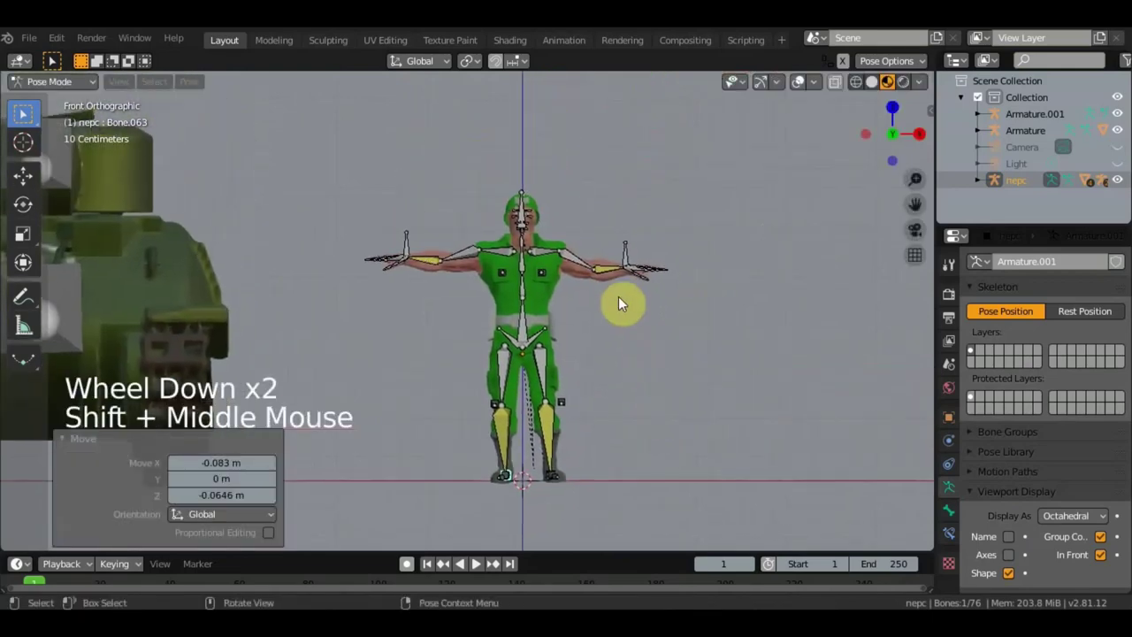
scroll("up", 3)
Step: Set forearm Bone.007's IK constraint Chain Length to 2
left_click(750, 226)
left_click(955, 539)
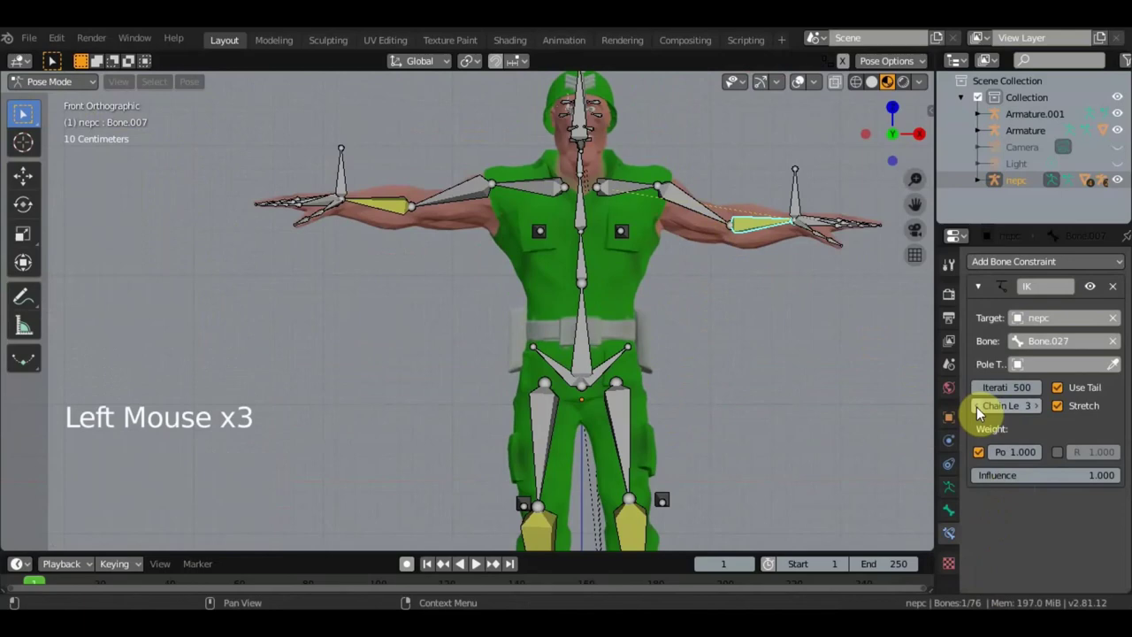
double_click(1018, 318)
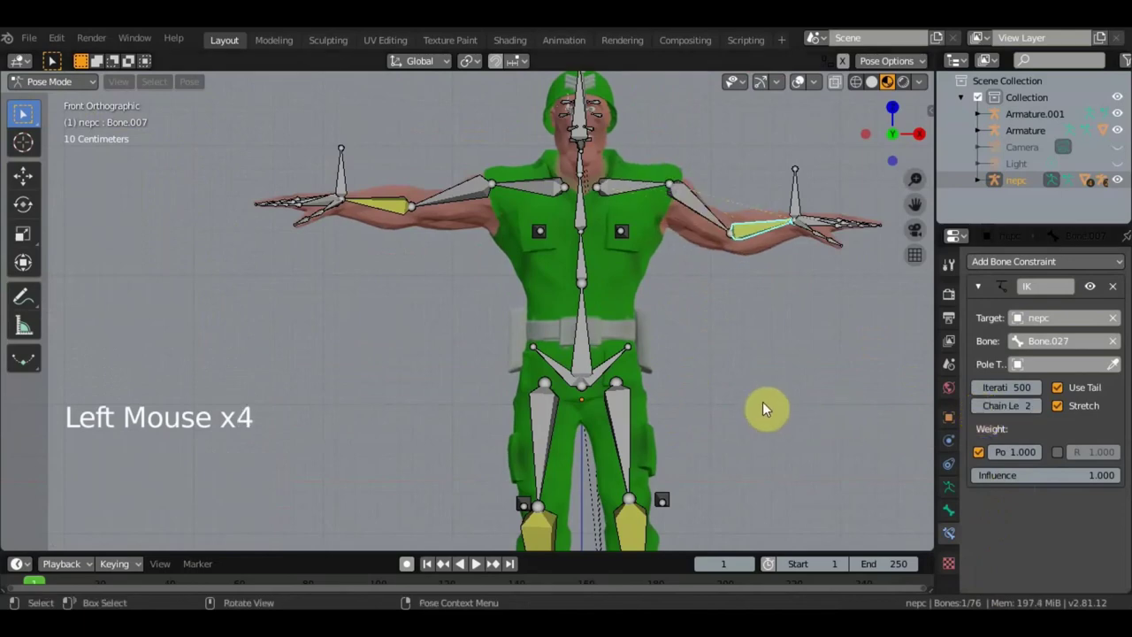
scroll("down", 3)
middle_click(1019, 318)
middle_click(1019, 318)
scroll("down", 3)
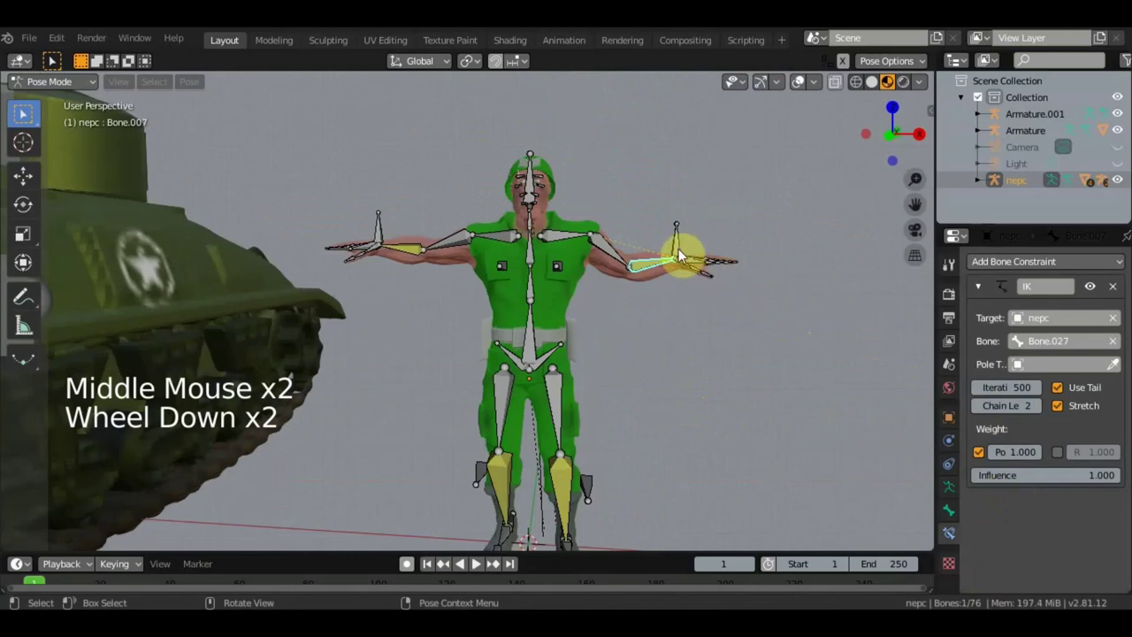
Step: Move hand target Bone.027 along one axis to test the arm IK
left_click(683, 257)
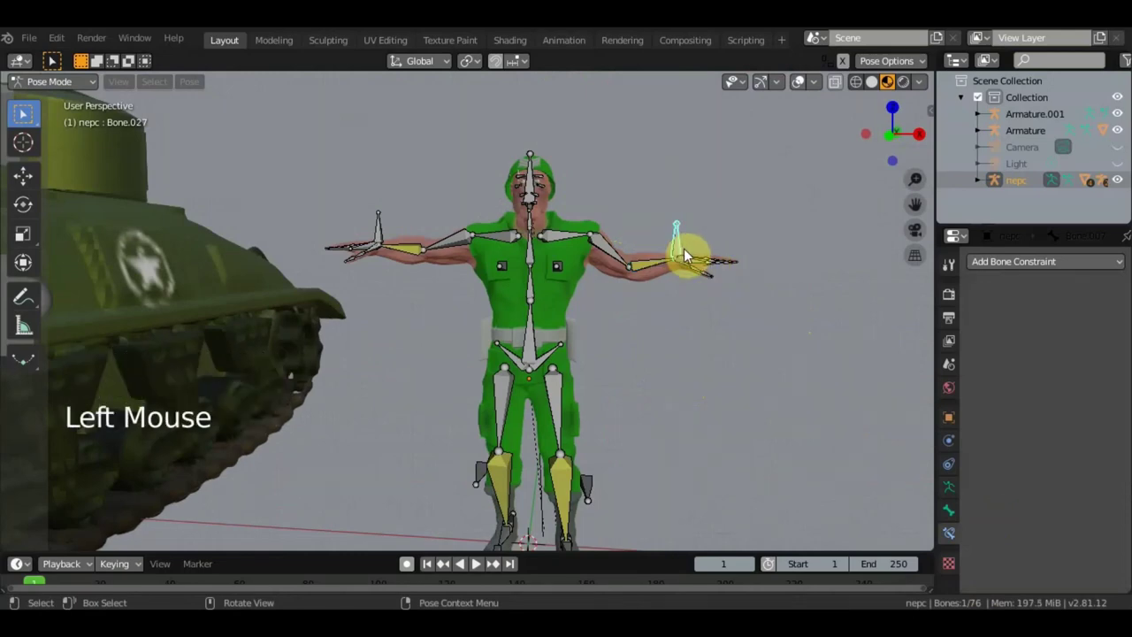
key("g")
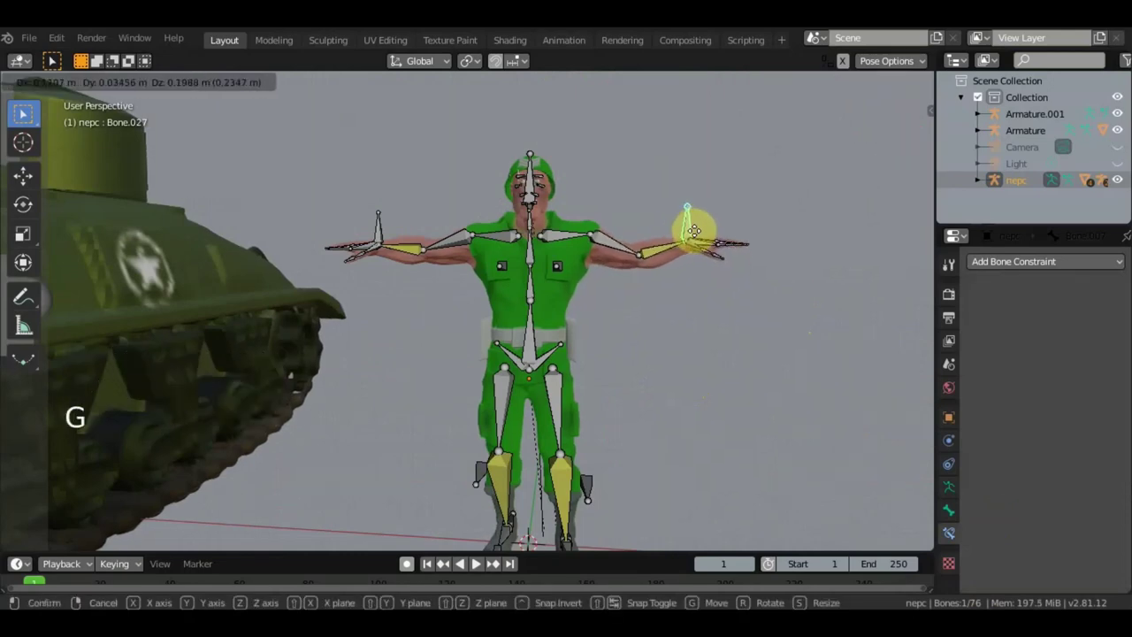
middle_click(685, 300)
scroll("up", 3)
middle_click(653, 303)
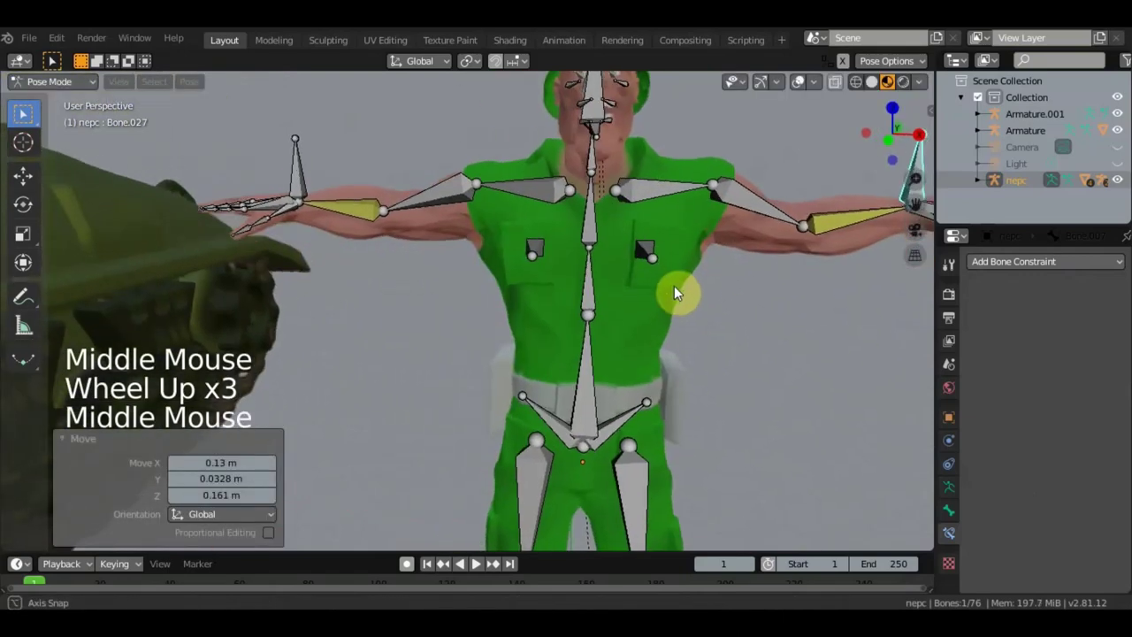
Step: Orbit around the scene to view the whole soldier and the tank side
scroll("down", 3)
middle_click(535, 406)
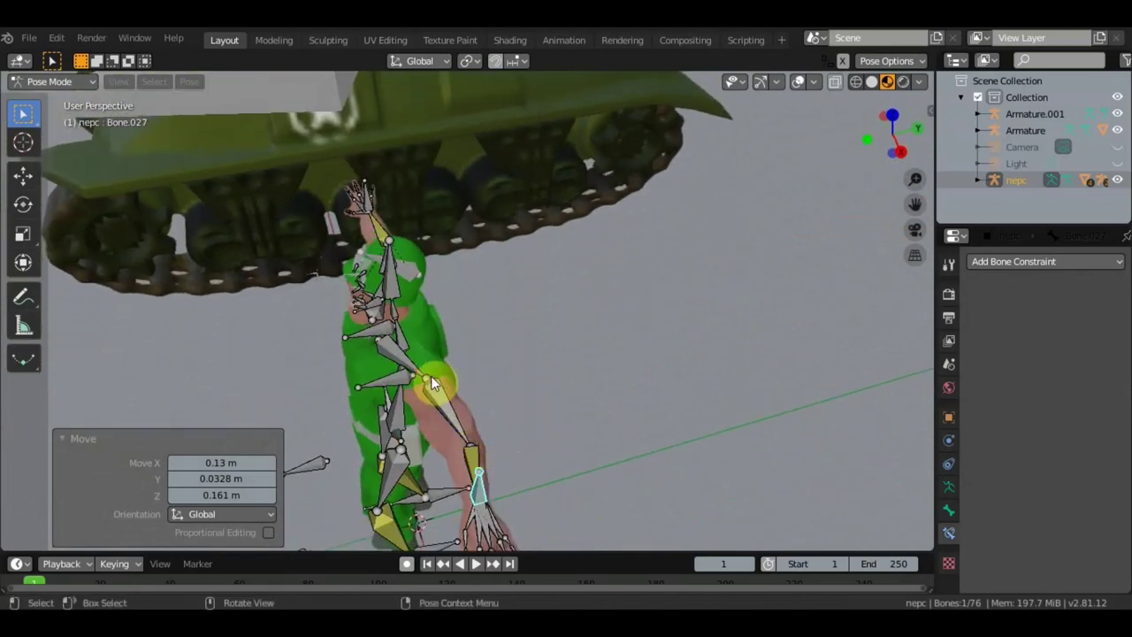
middle_click(528, 342)
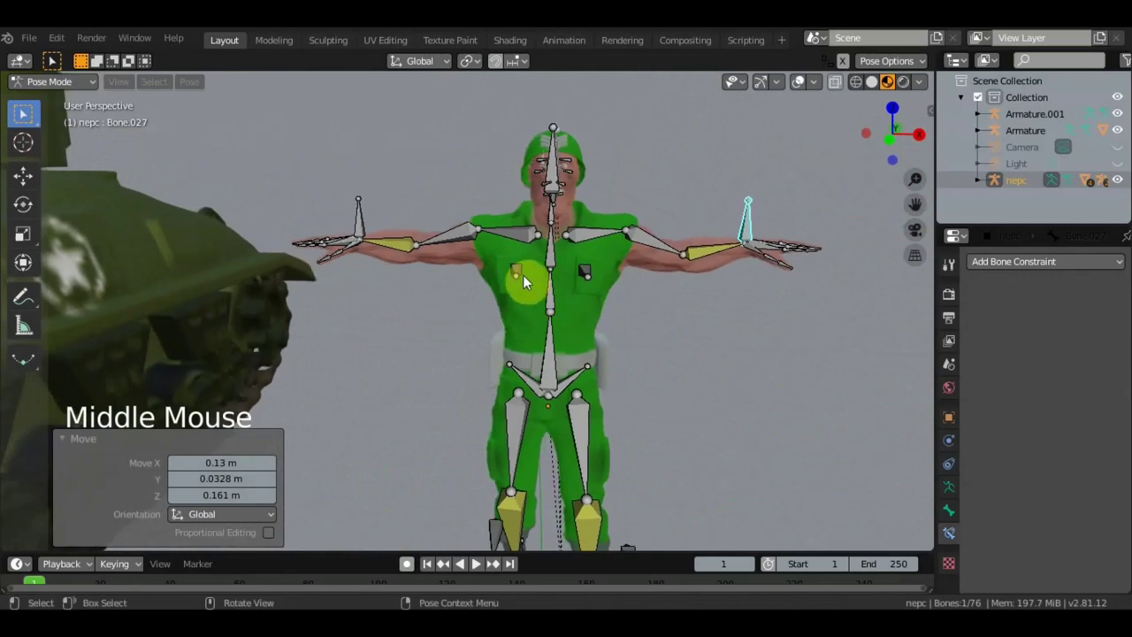
scroll("down", 3)
middle_click(775, 352)
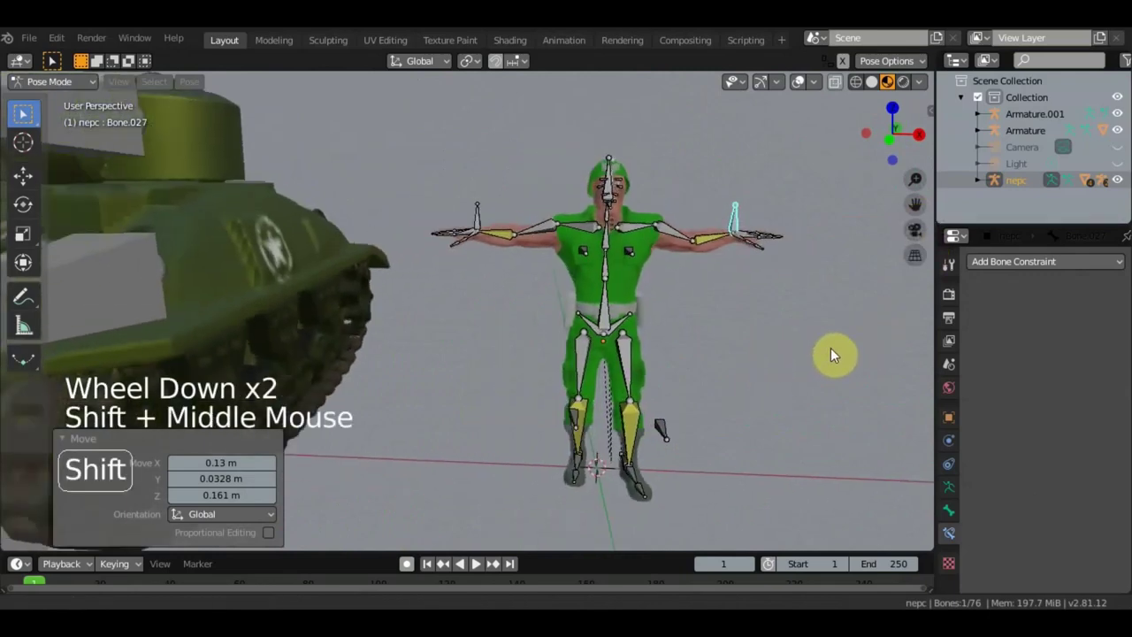
scroll("down", 3)
middle_click(782, 357)
middle_click(782, 353)
middle_click(636, 351)
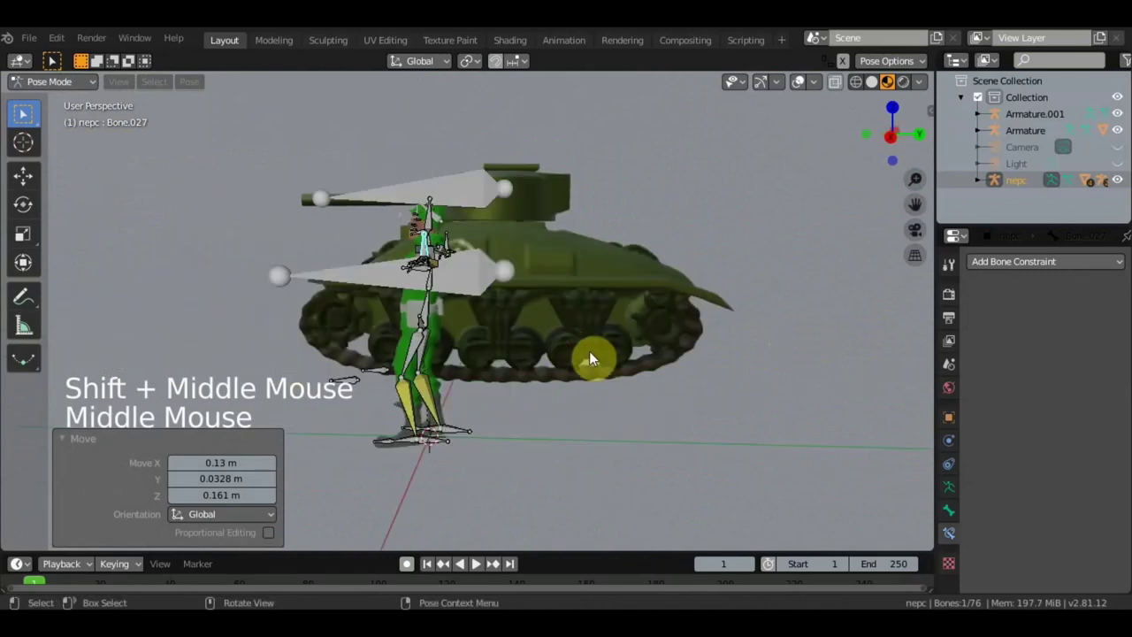
Step: In right side view reposition knee pole-target Bone.033 along one axis
key("KP_3")
scroll("up", 3)
left_click(439, 452)
middle_click(448, 461)
key("KP_3")
key("g")
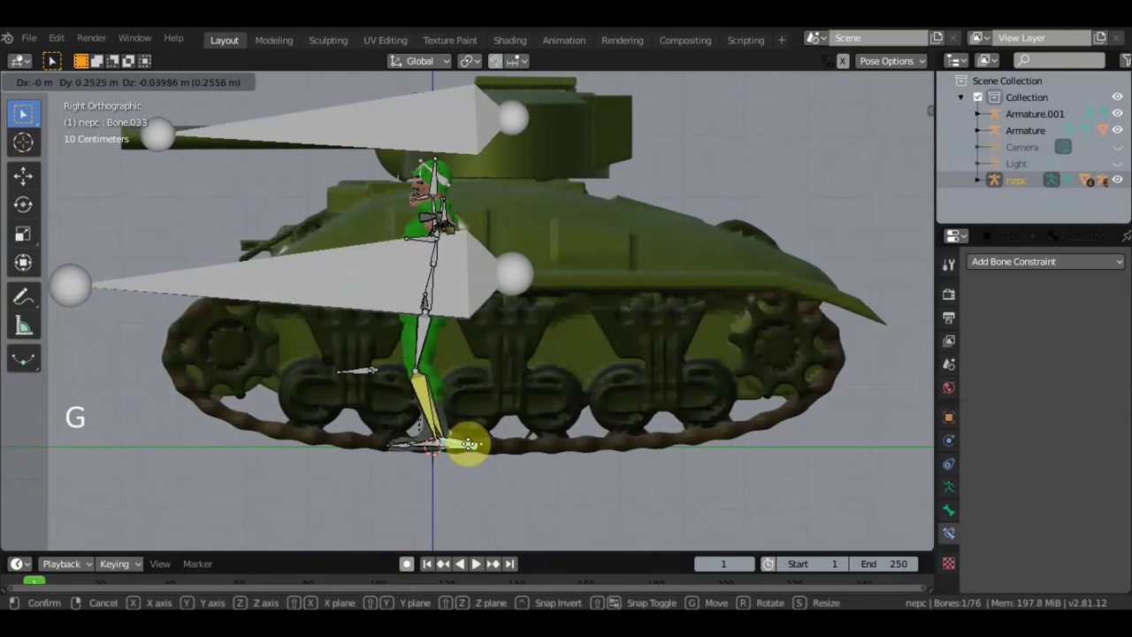
Step: Fine-tune hand target Bone.027's position, leaving the arm outstretched
middle_click(608, 457)
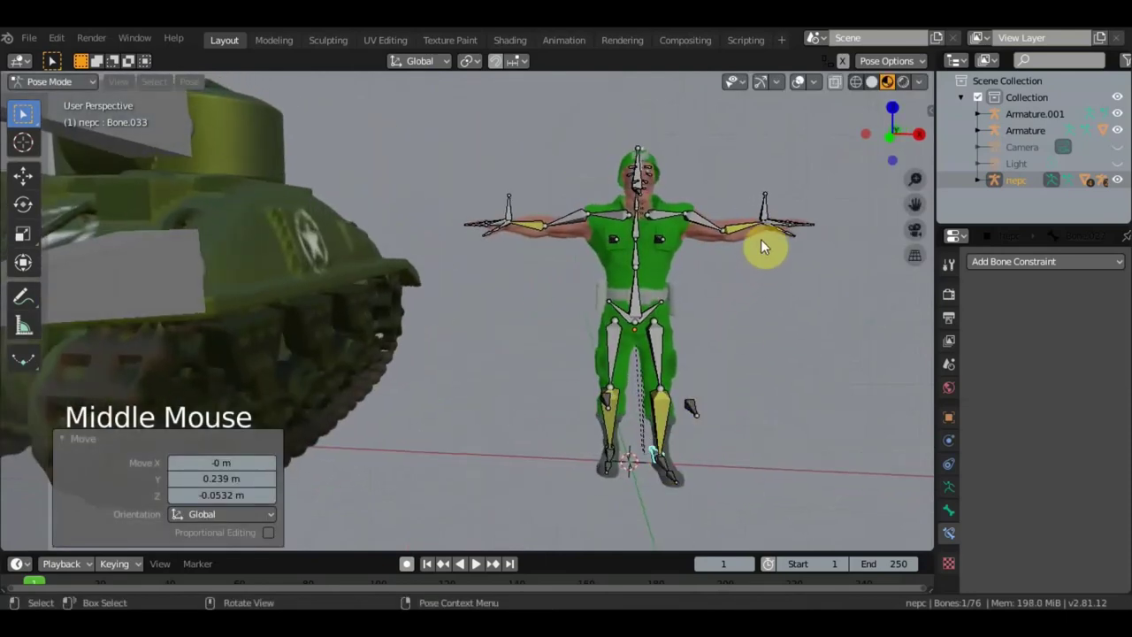
left_click(773, 220)
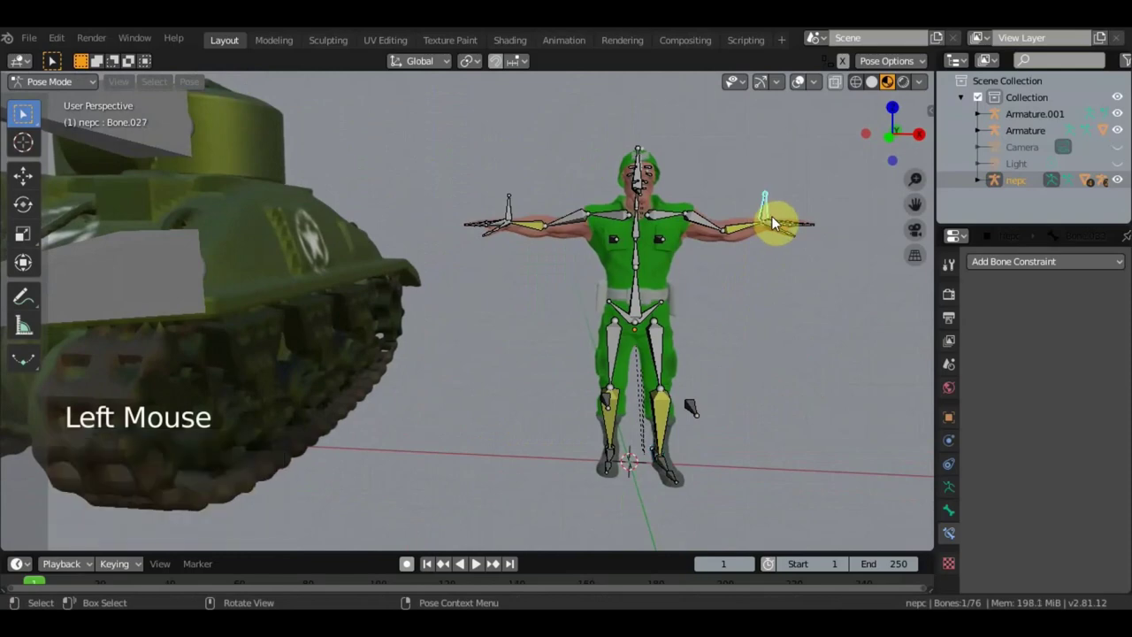
key("g")
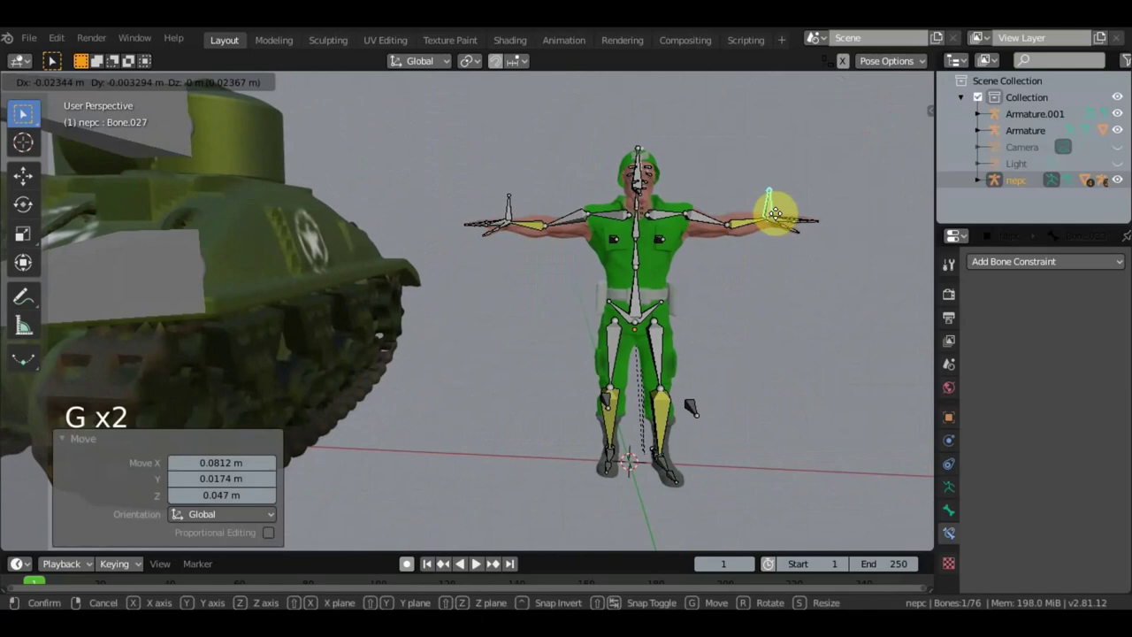
key("g")
middle_click(733, 292)
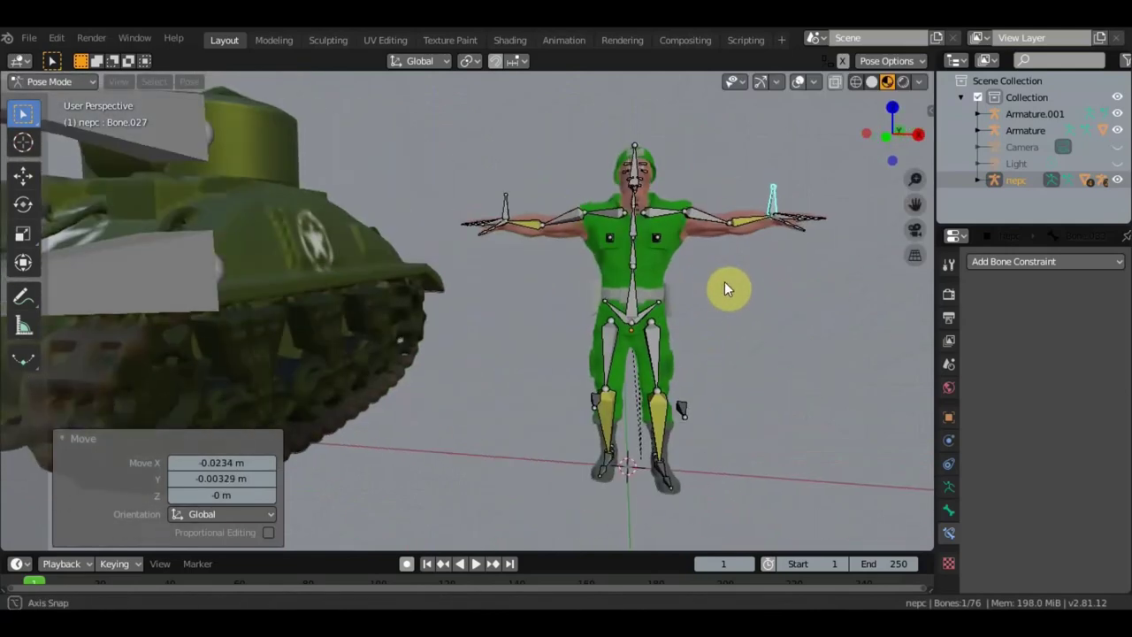
scroll("down", 3)
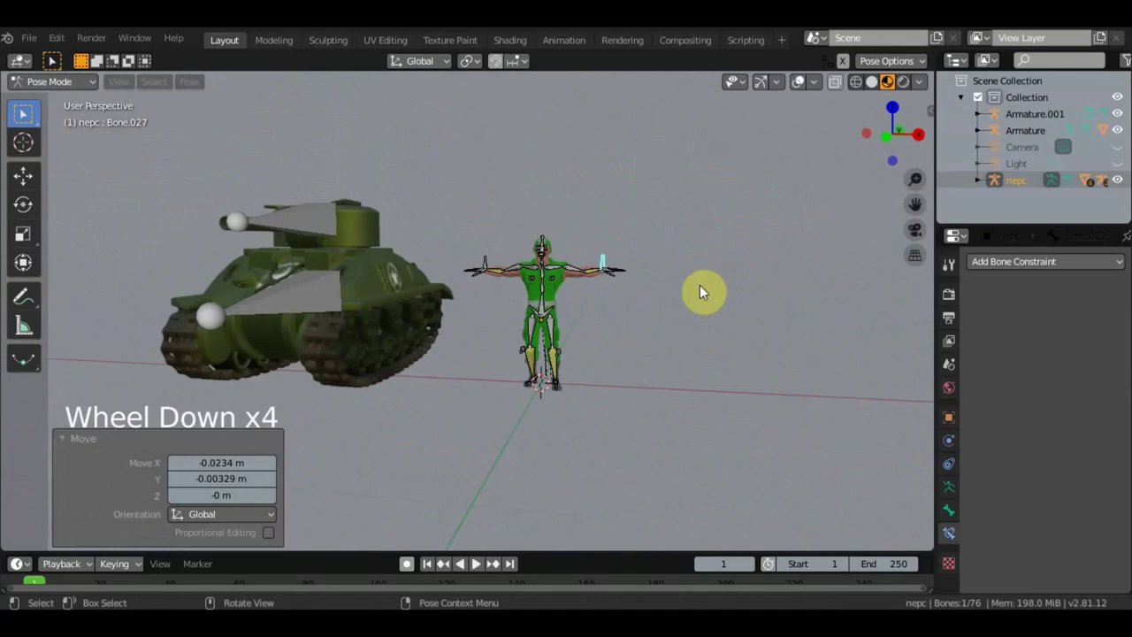